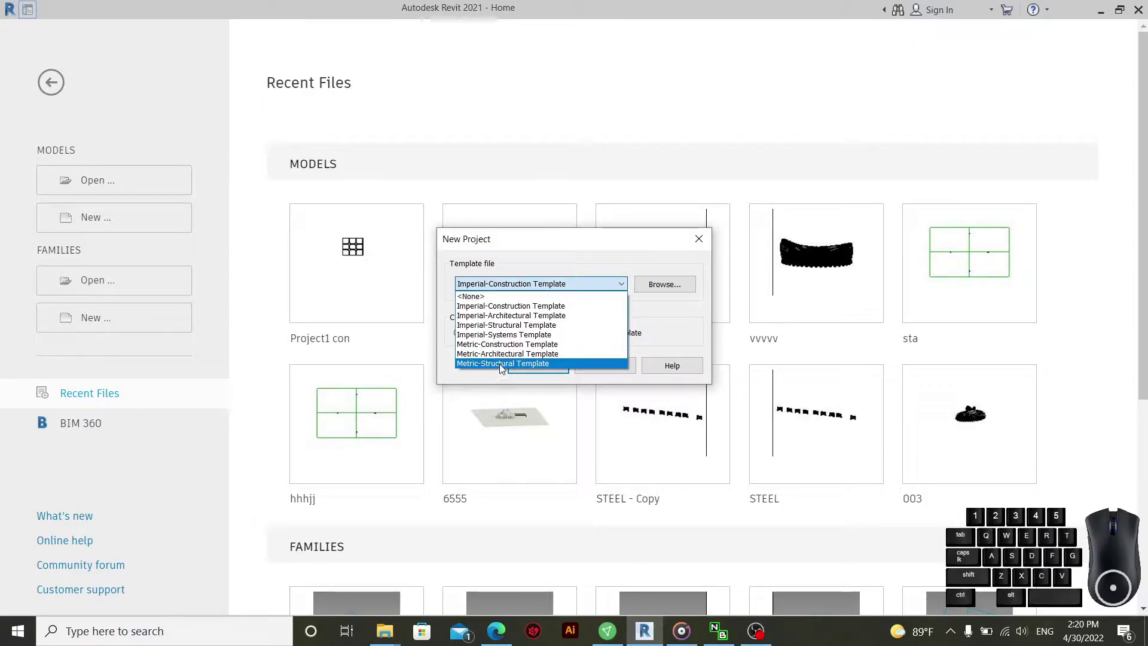
- Start a project from the Metric-Structural template and set length units to metres at two decimals
{"action": "left_click", "coordinate": [505, 367]}
{"action": "left_click", "coordinate": [548, 374]}
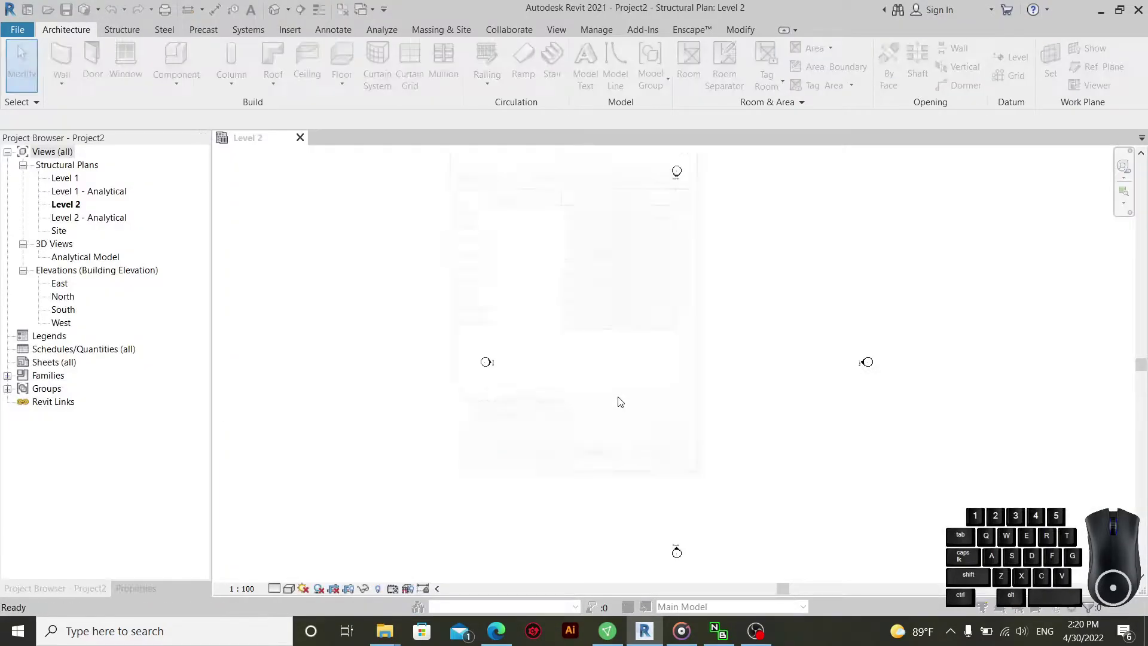
{"action": "double_click", "coordinate": [615, 246]}
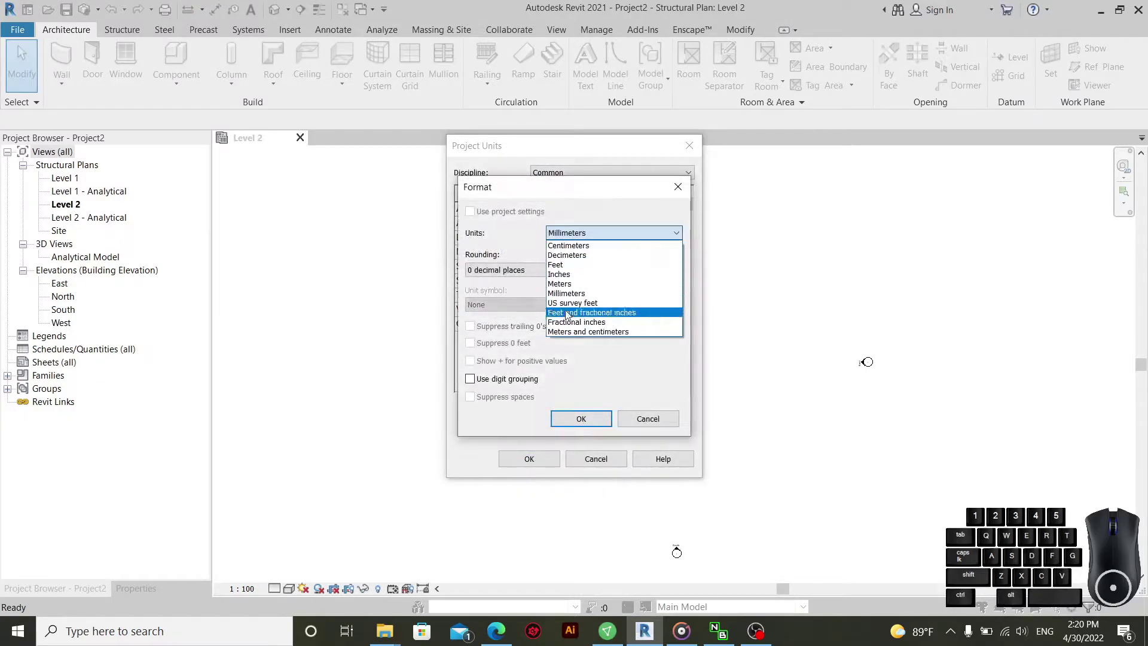
{"action": "left_click", "coordinate": [567, 289]}
{"action": "left_click", "coordinate": [530, 273]}
{"action": "double_click", "coordinate": [495, 334]}
{"action": "left_click", "coordinate": [495, 307]}
{"action": "left_click", "coordinate": [497, 330]}
{"action": "left_click", "coordinate": [589, 421]}
{"action": "left_click", "coordinate": [539, 461]}
{"action": "middle_click", "coordinate": [607, 444]}
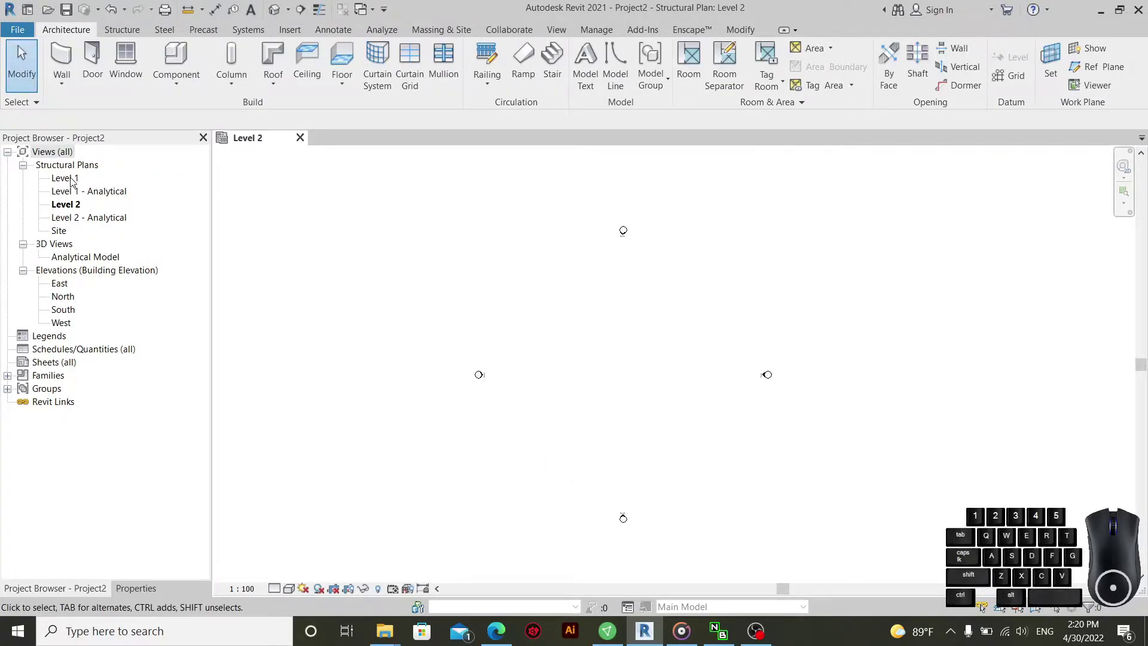
- In the North elevation, set the Level 2 elevation to 3.2 m above Level 1
{"action": "left_click", "coordinate": [77, 298]}
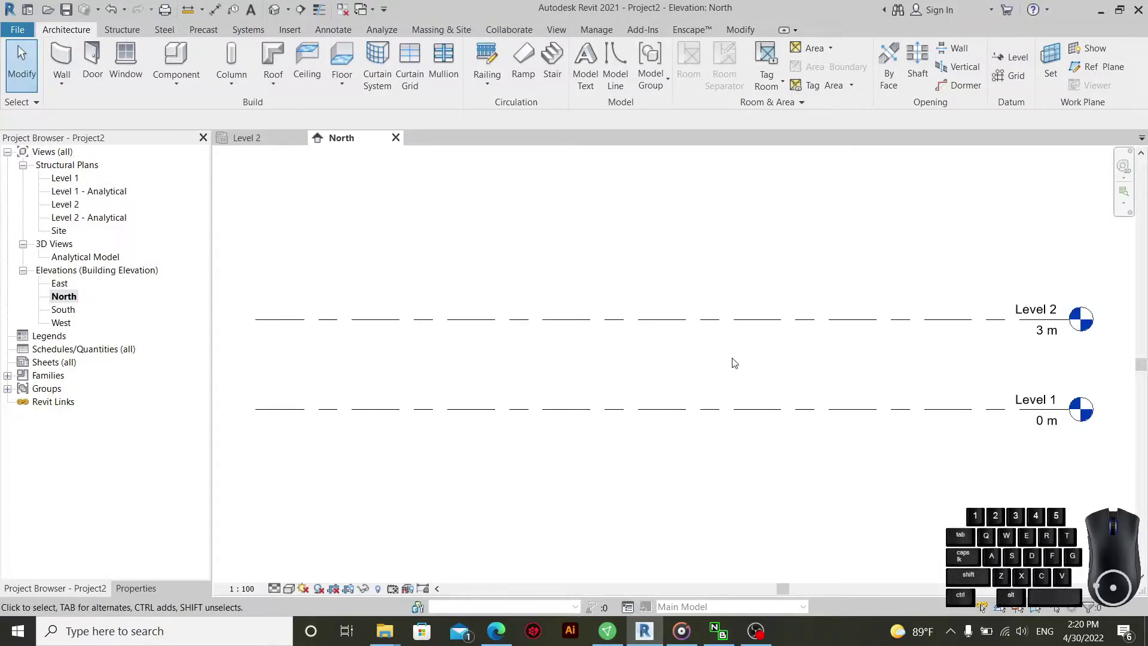
{"action": "left_click", "coordinate": [743, 357]}
{"action": "left_click", "coordinate": [670, 358]}
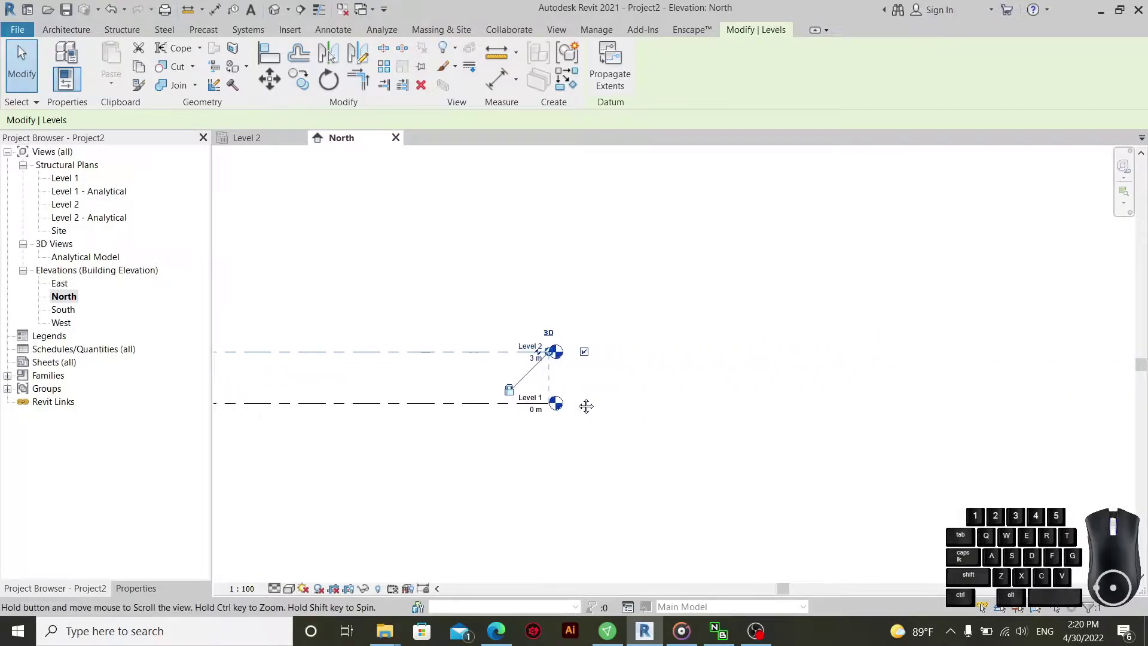
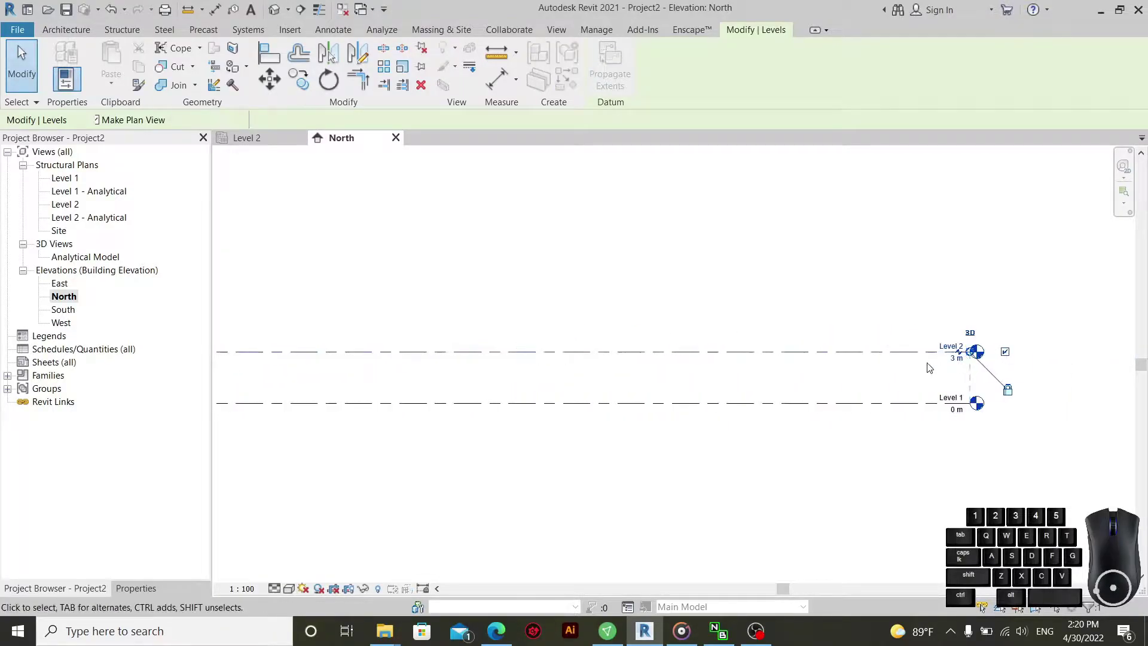
{"action": "left_click", "coordinate": [591, 349]}
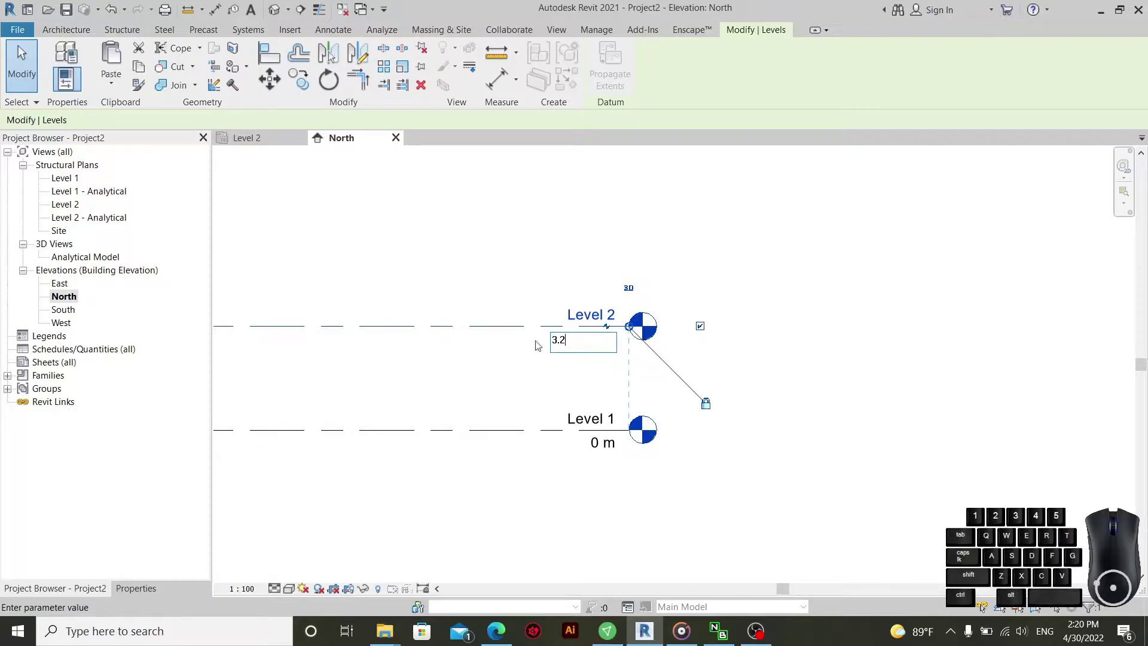
{"action": "left_click", "coordinate": [525, 263]}
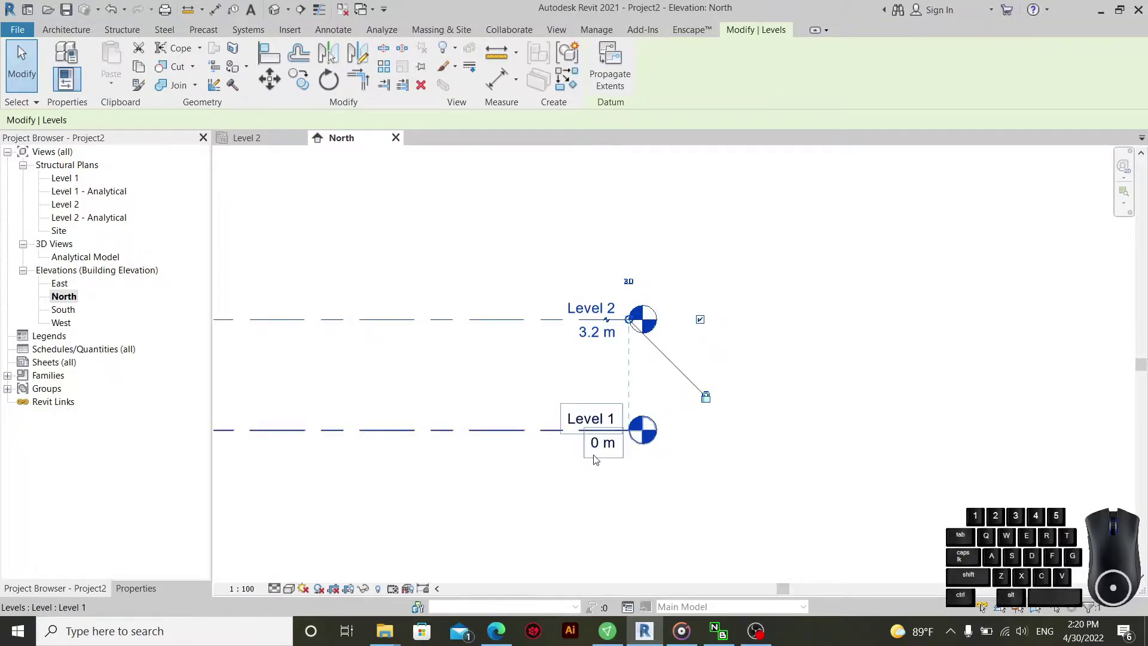
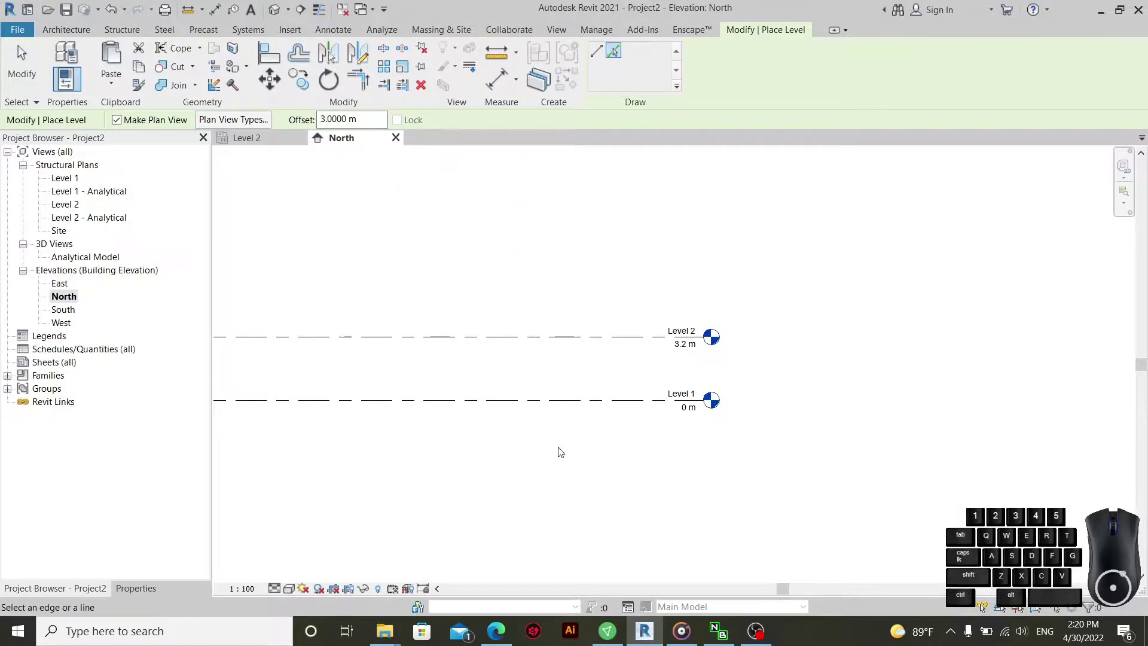
- Add a new level 3 m below Level 1, at -3 m
{"action": "left_click", "coordinate": [570, 408]}
{"action": "right_click", "coordinate": [577, 374]}
{"action": "right_click", "coordinate": [590, 378]}
{"action": "right_click", "coordinate": [590, 378]}
{"action": "right_click", "coordinate": [607, 381]}
{"action": "scroll", "scroll_direction": "up", "scroll_amount": 3}
{"action": "middle_click", "coordinate": [649, 452]}
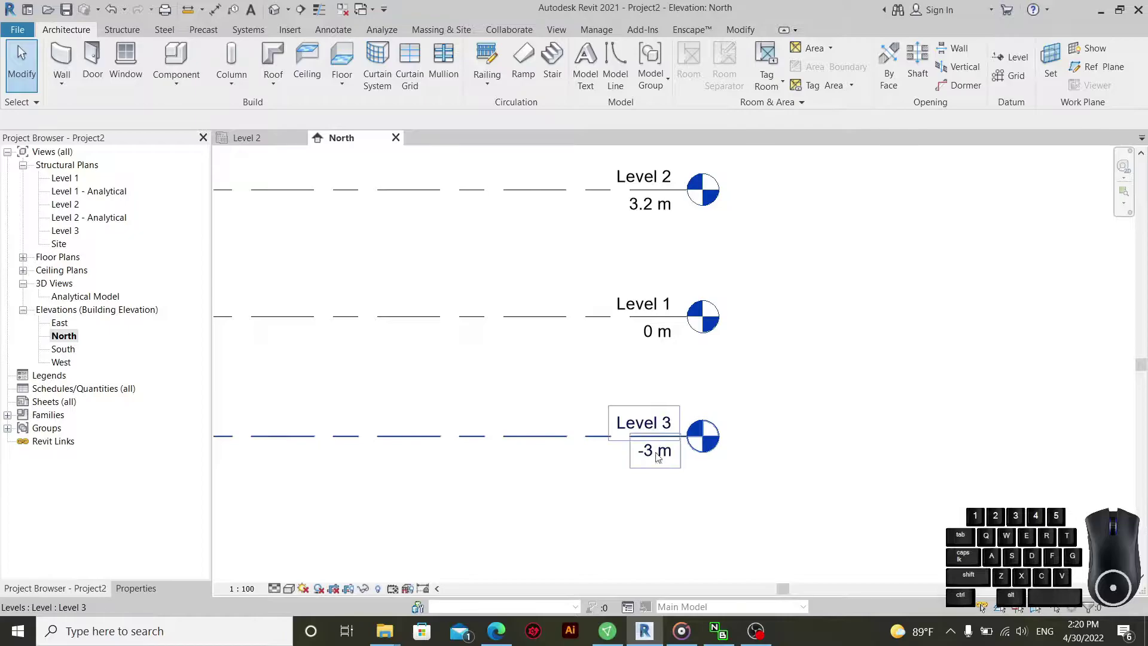
- Rename the -3 m level to Level -1 and Level 1 to Level 0, renaming its plan views too
{"action": "left_click", "coordinate": [659, 420]}
{"action": "left_click", "coordinate": [661, 421]}
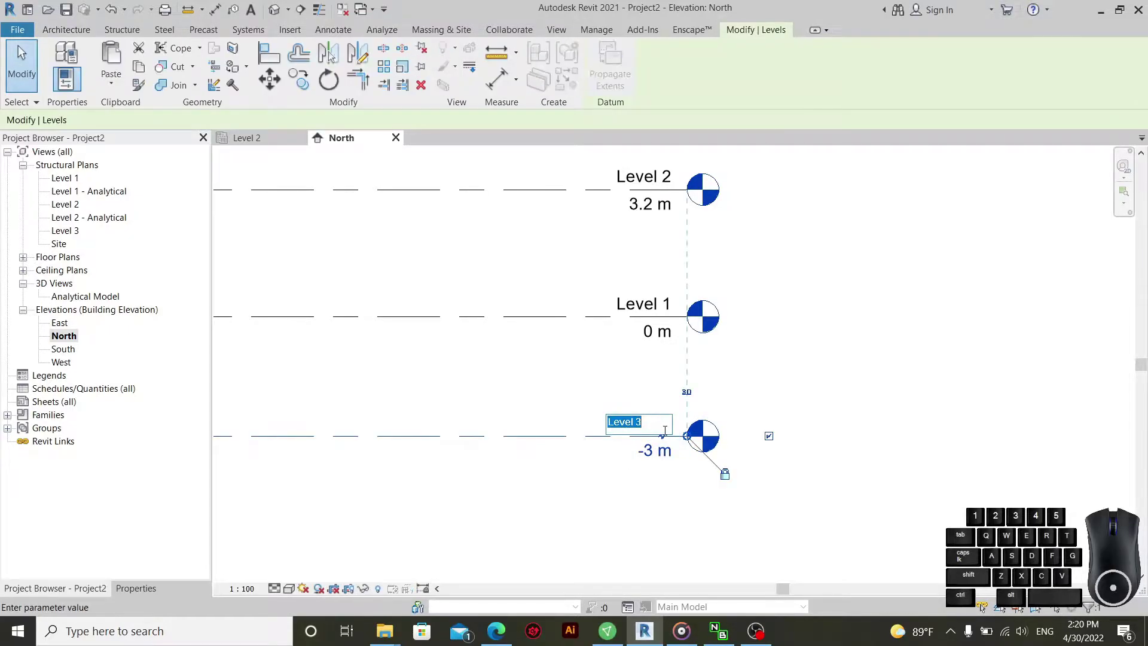
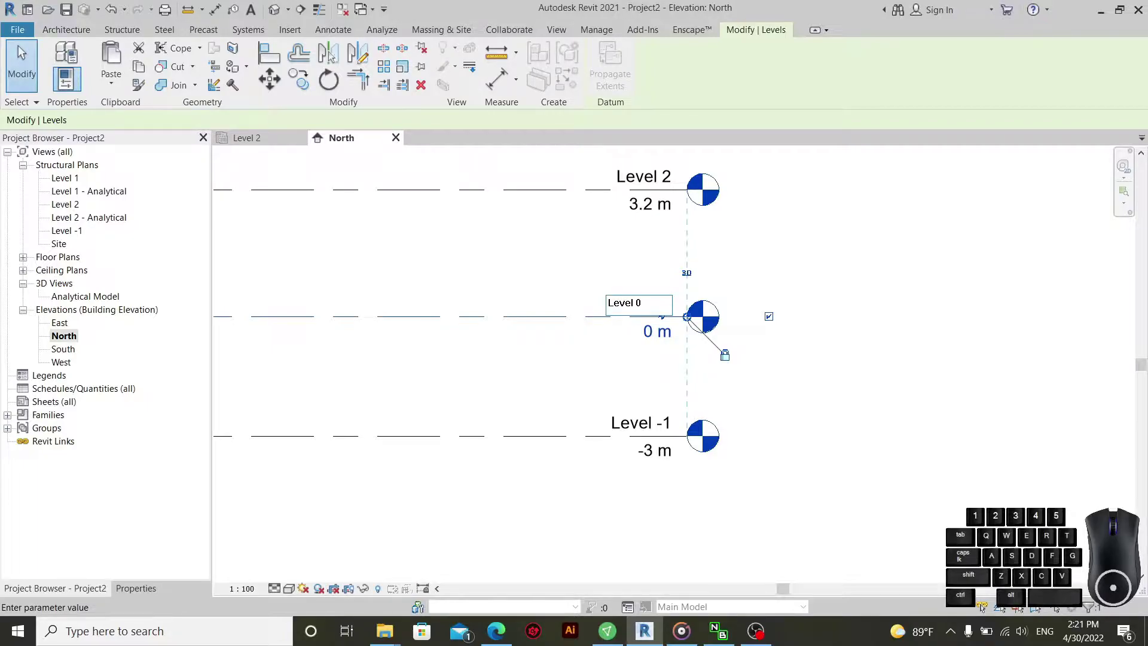
{"action": "left_click", "coordinate": [647, 264]}
{"action": "left_click", "coordinate": [634, 329]}
{"action": "scroll", "scroll_direction": "up", "scroll_amount": 3}
{"action": "left_click", "coordinate": [581, 366]}
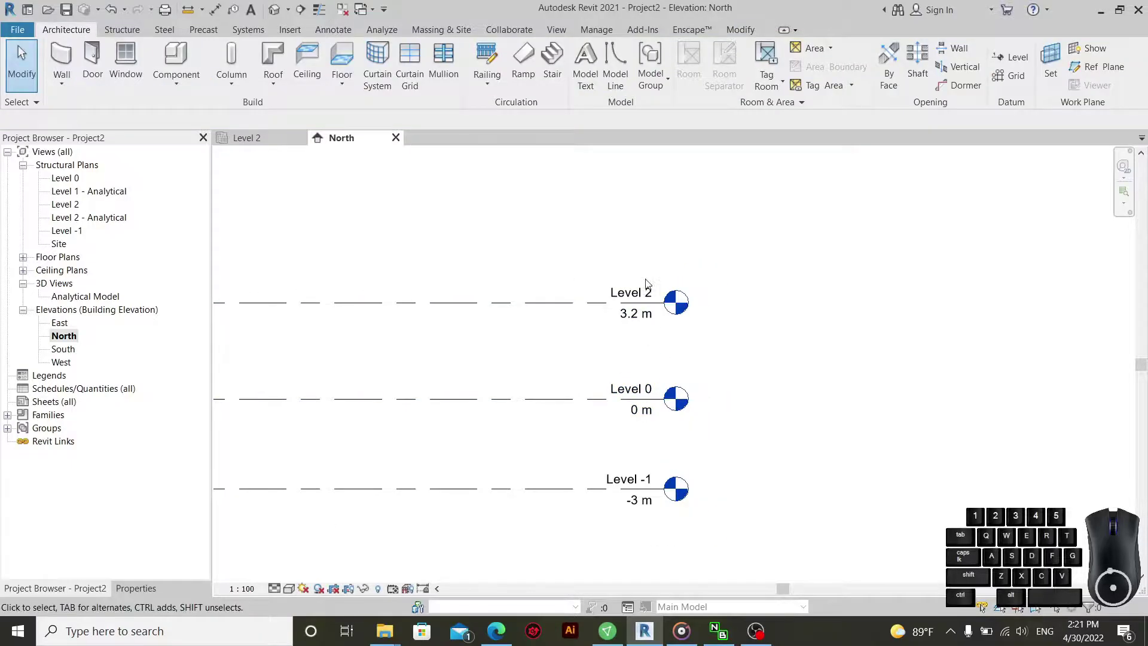
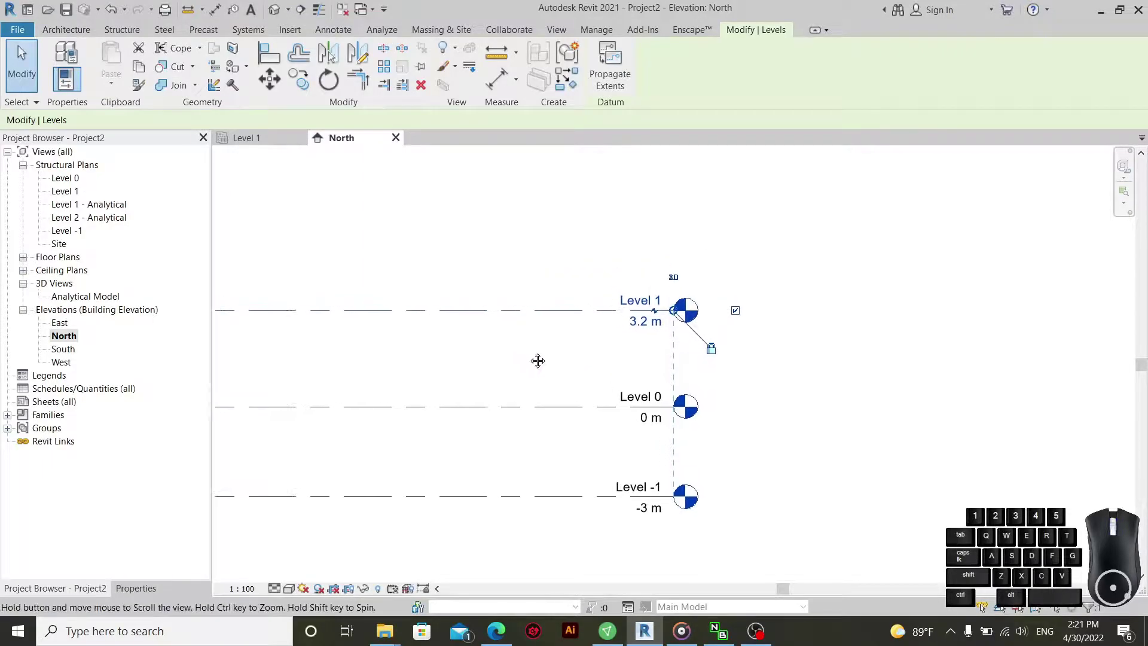
- Add Levels 2 to 5 at 3.2 m offsets above Level 1, up to 16 m
{"action": "left_click", "coordinate": [570, 361]}
{"action": "left_click_drag", "start_coordinate": [610, 248], "coordinate": [514, 363]}
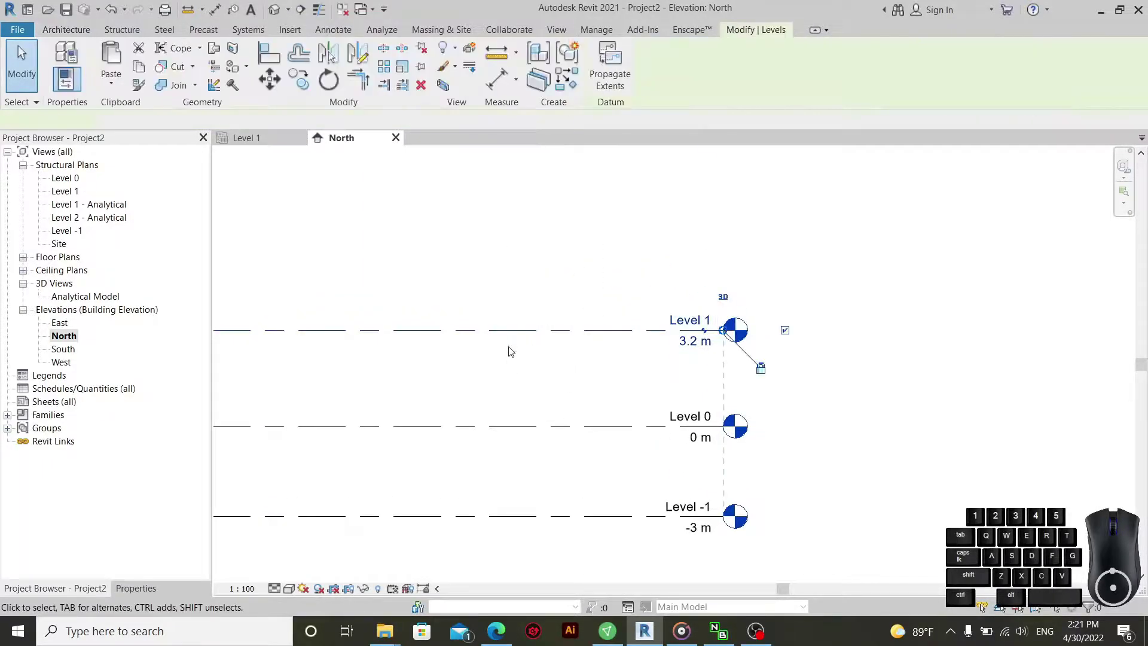
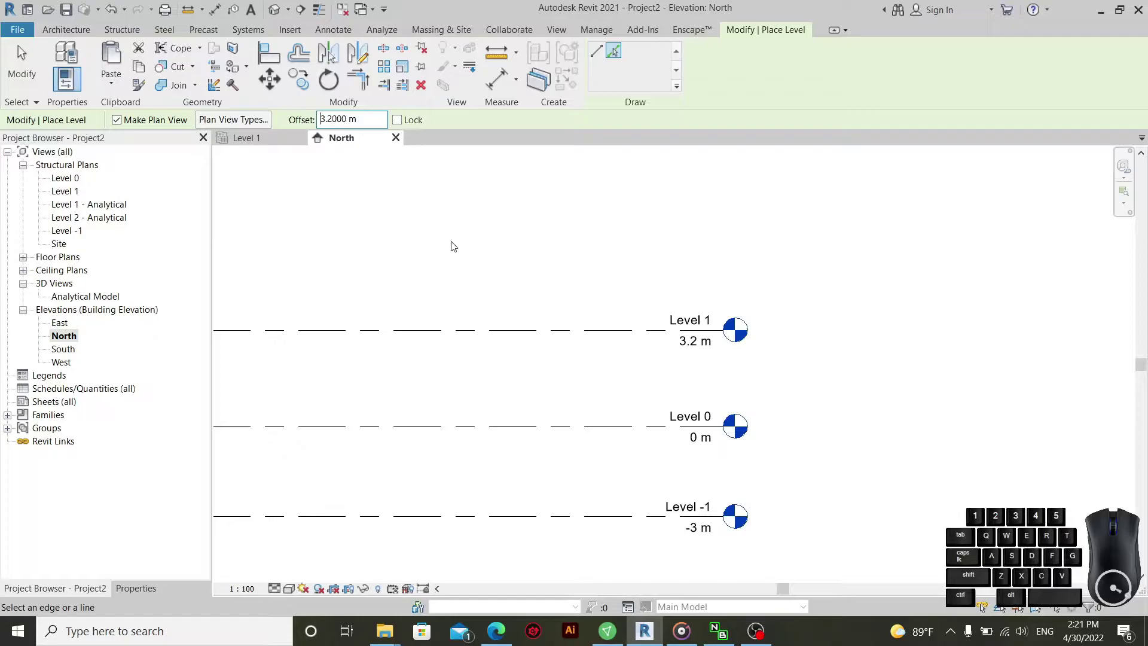
{"action": "left_click_drag", "start_coordinate": [502, 259], "coordinate": [624, 350]}
{"action": "left_click", "coordinate": [618, 369]}
{"action": "left_click", "coordinate": [621, 332]}
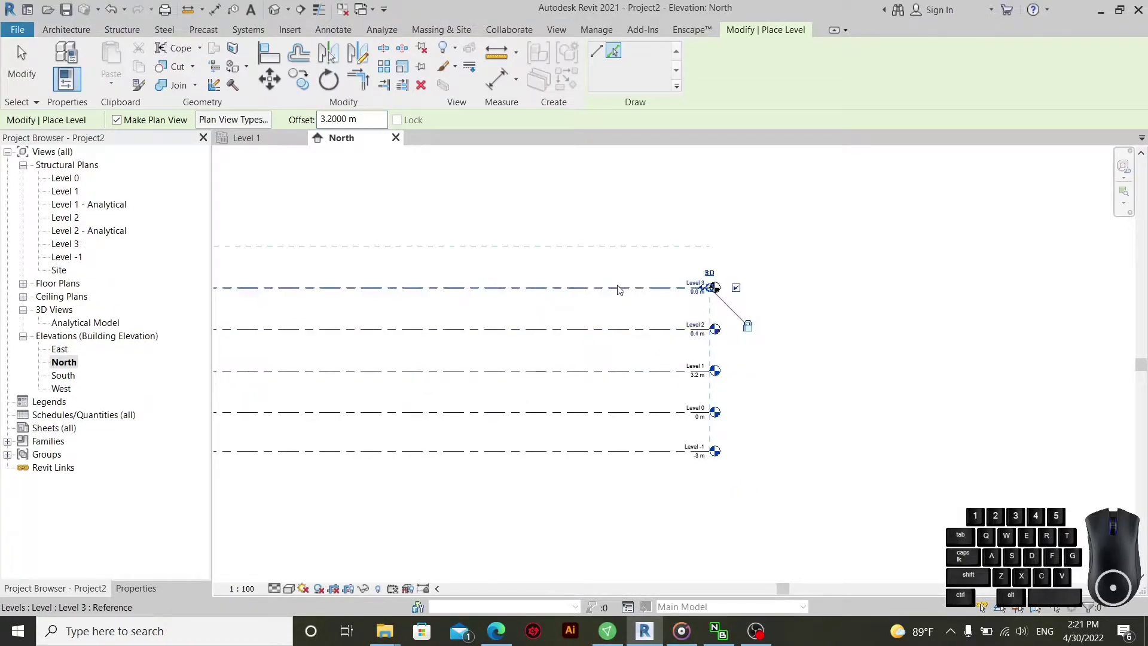
{"action": "left_click", "coordinate": [622, 288]}
{"action": "left_click", "coordinate": [614, 248]}
{"action": "right_click", "coordinate": [607, 191]}
{"action": "right_click", "coordinate": [616, 200]}
{"action": "right_click", "coordinate": [635, 208]}
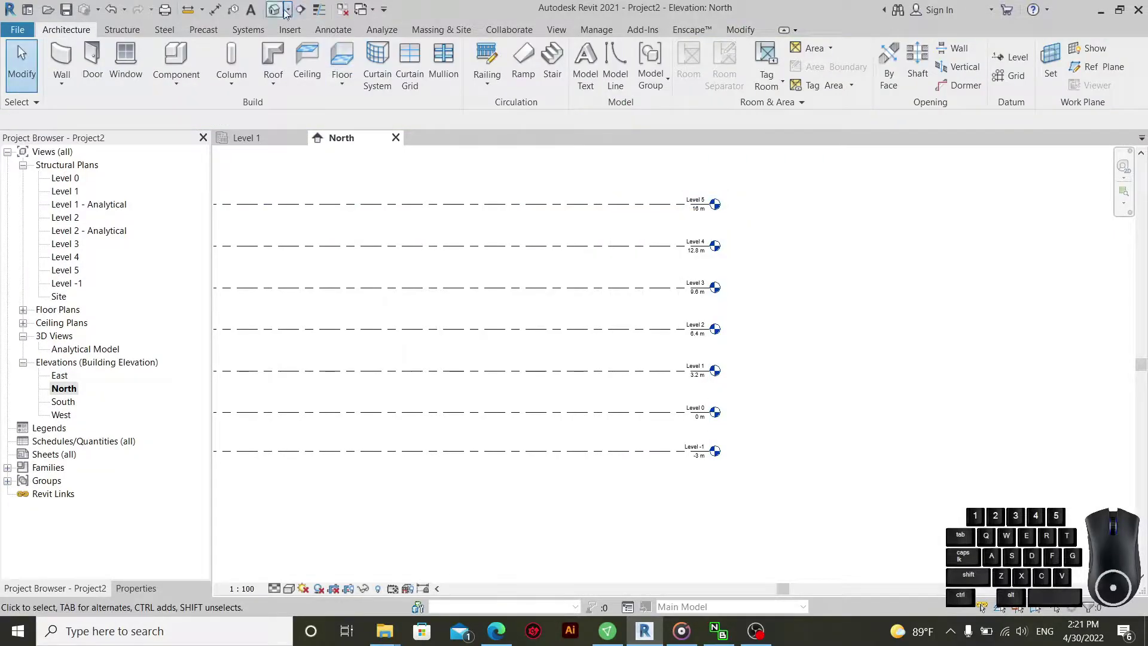
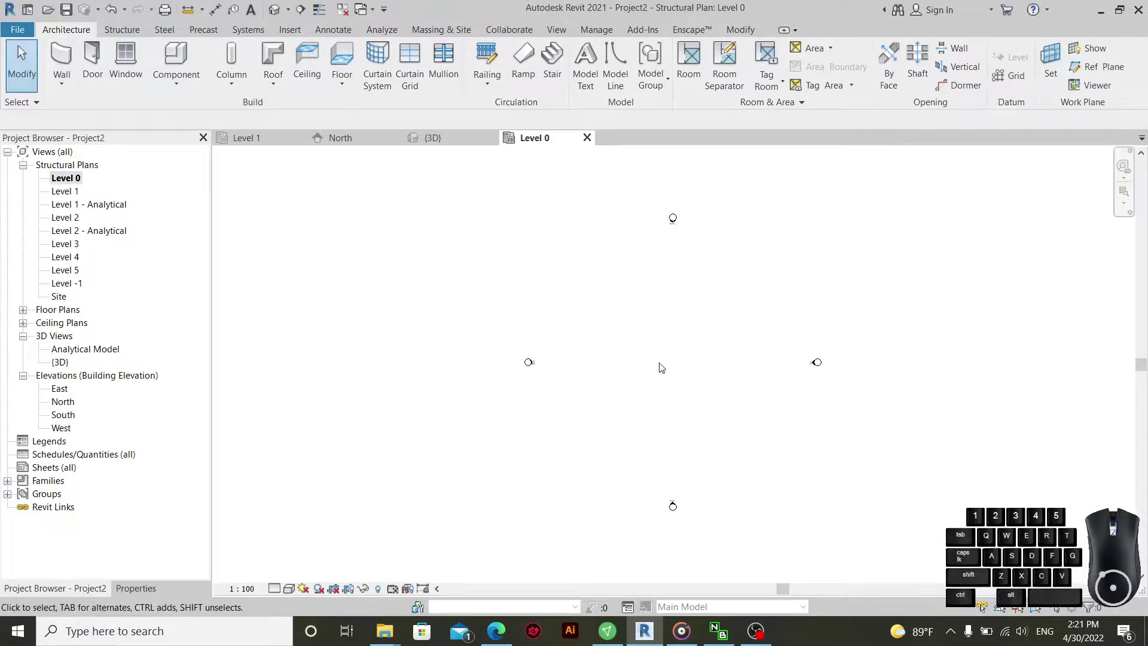
- Open the Level -1 structural plan from the Project Browser
{"action": "double_click", "coordinate": [73, 289]}
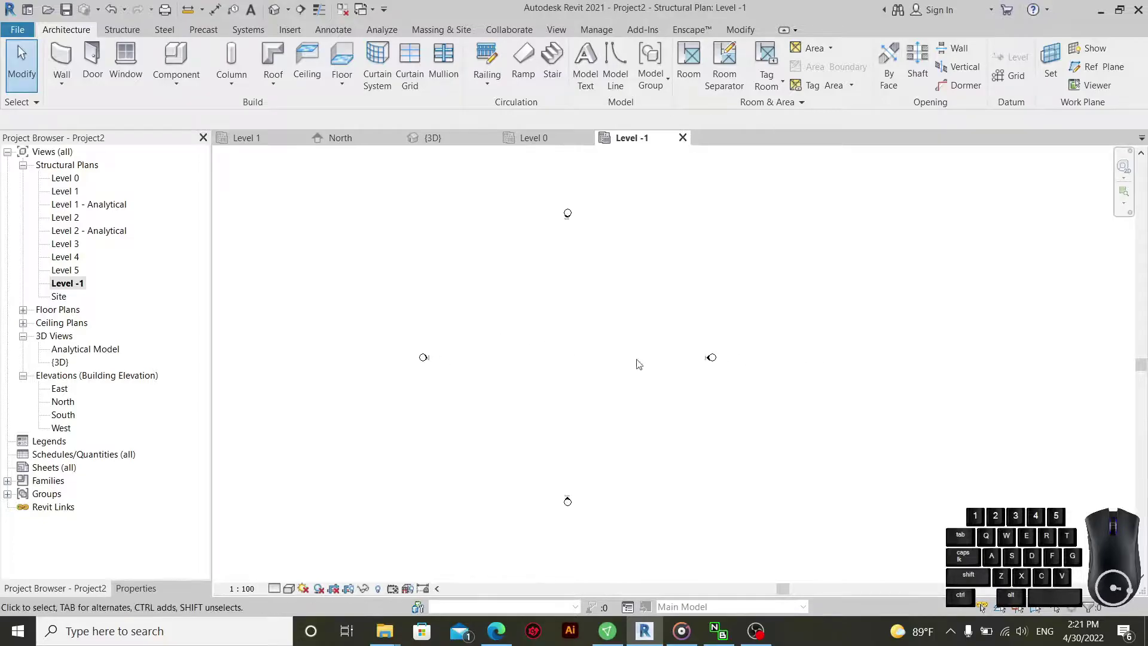
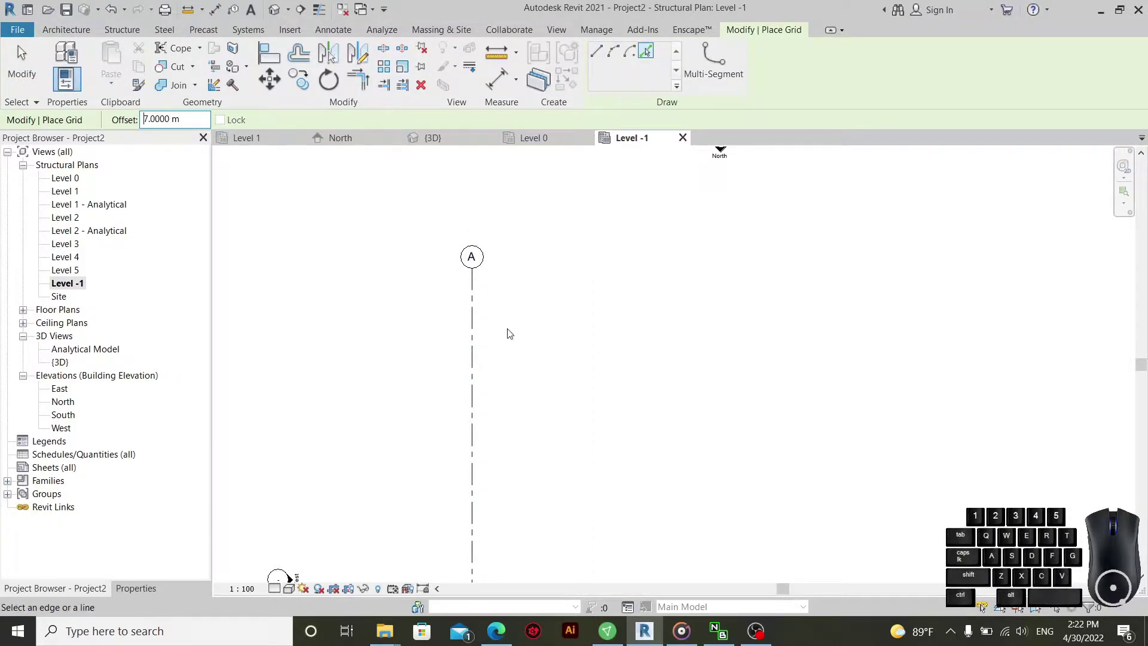
- Add vertical grids B, C and D at 7 m offsets from grid A
{"action": "left_click", "coordinate": [481, 339]}
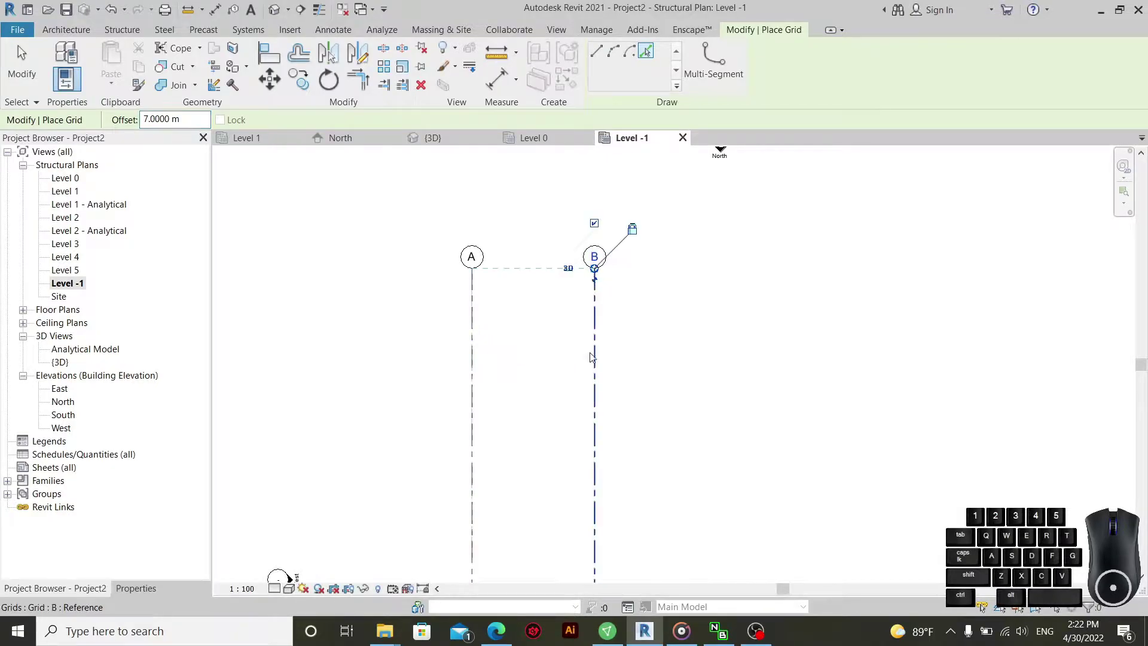
{"action": "left_click", "coordinate": [602, 360]}
{"action": "left_click", "coordinate": [724, 371]}
{"action": "middle_click", "coordinate": [733, 394]}
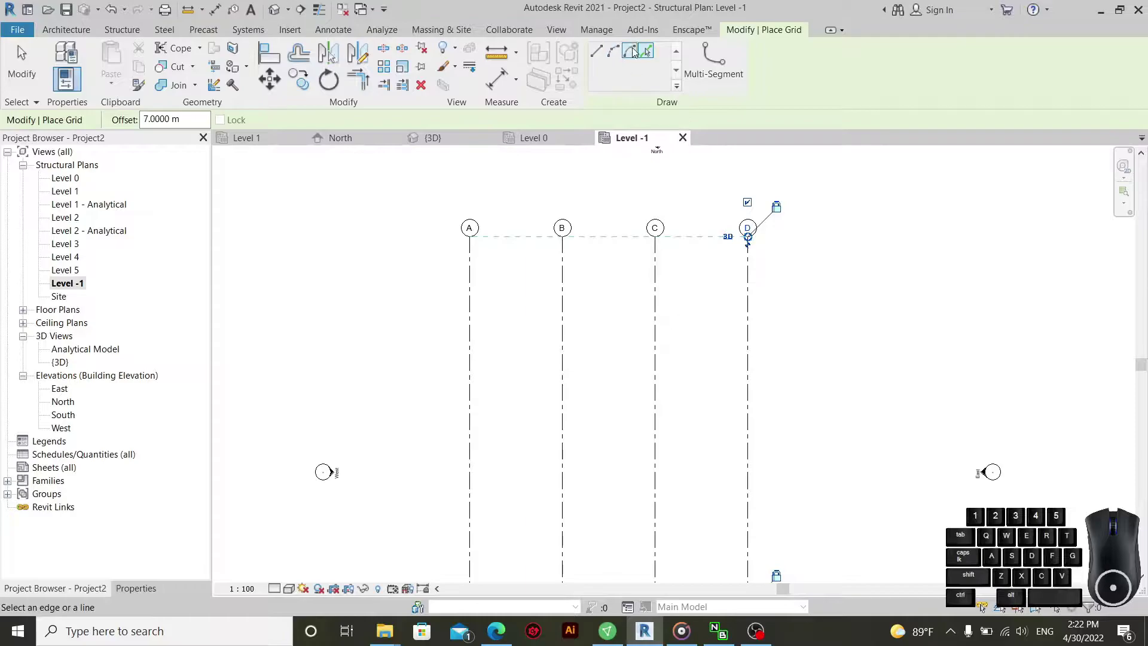
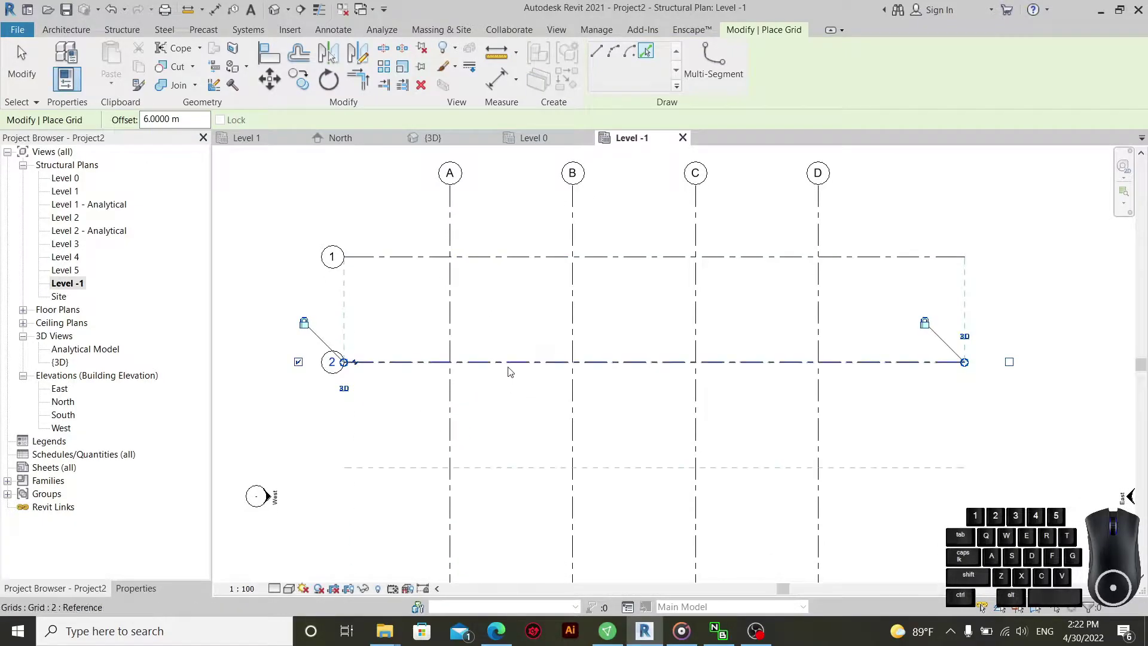
- Add horizontal grids 3 and 4 at 6 m offsets below grid 2
{"action": "left_click", "coordinate": [509, 368]}
{"action": "scroll", "scroll_direction": "up", "scroll_amount": 3}
{"action": "left_click", "coordinate": [525, 394]}
{"action": "right_click", "coordinate": [347, 247]}
{"action": "right_click", "coordinate": [364, 259]}
{"action": "right_click", "coordinate": [364, 259]}
{"action": "right_click", "coordinate": [388, 271]}
{"action": "middle_click", "coordinate": [602, 304]}
{"action": "middle_click", "coordinate": [583, 274]}
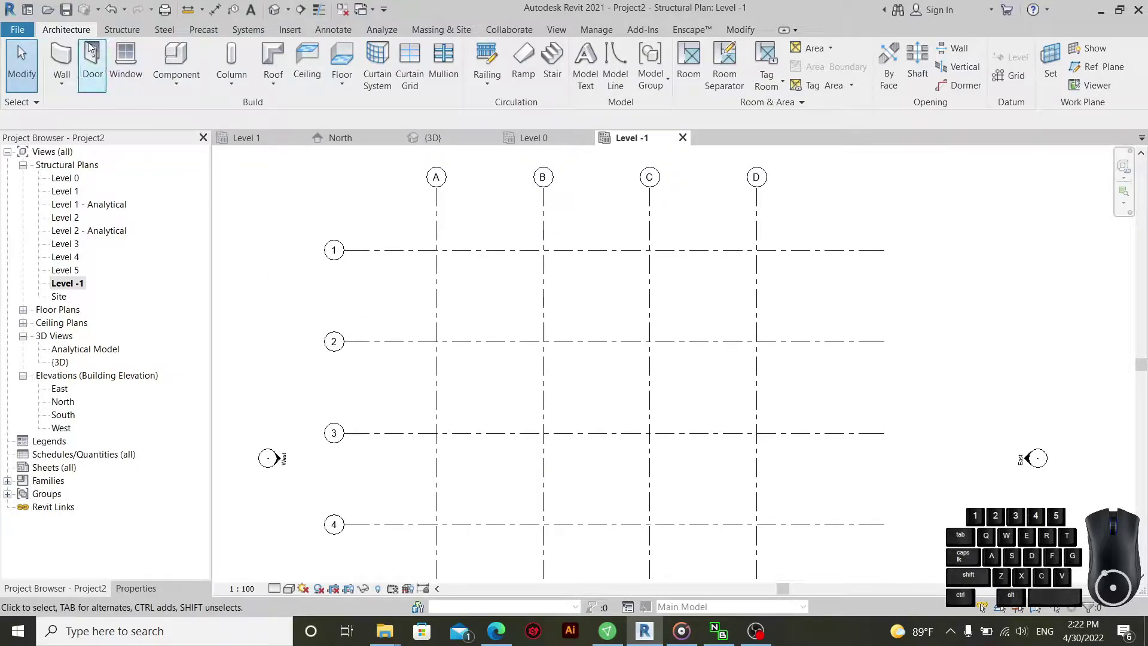
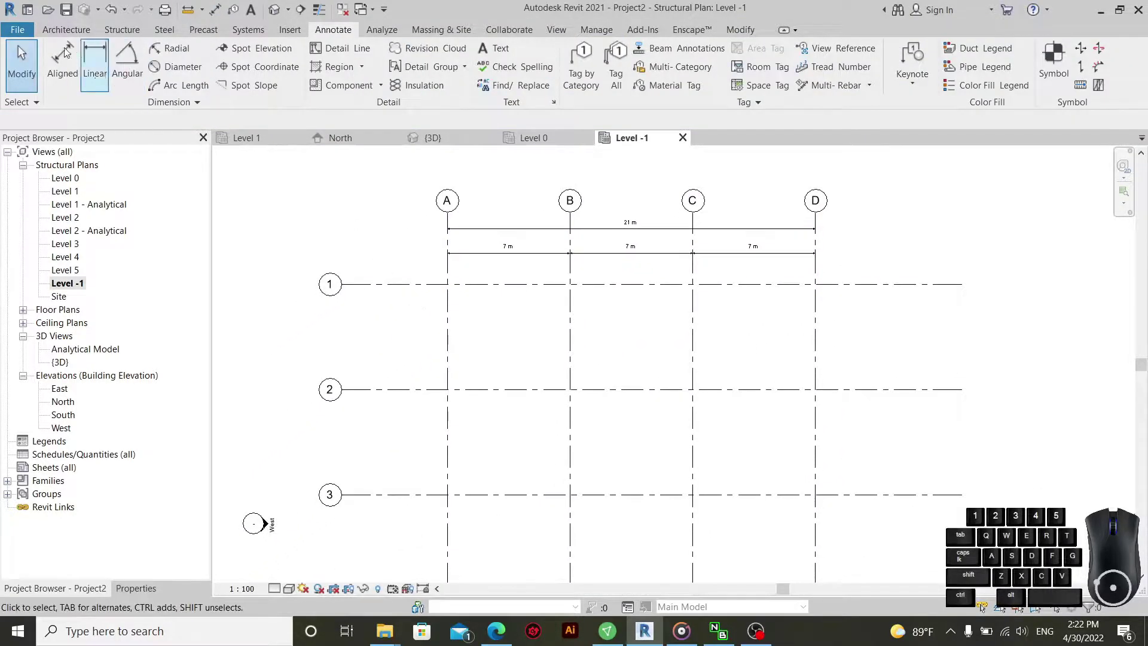
- Dimension grids 1 to 4 with aligned dimensions: three 6 m bays totalling 18 m
{"action": "left_click", "coordinate": [68, 49]}
{"action": "left_click", "coordinate": [525, 289]}
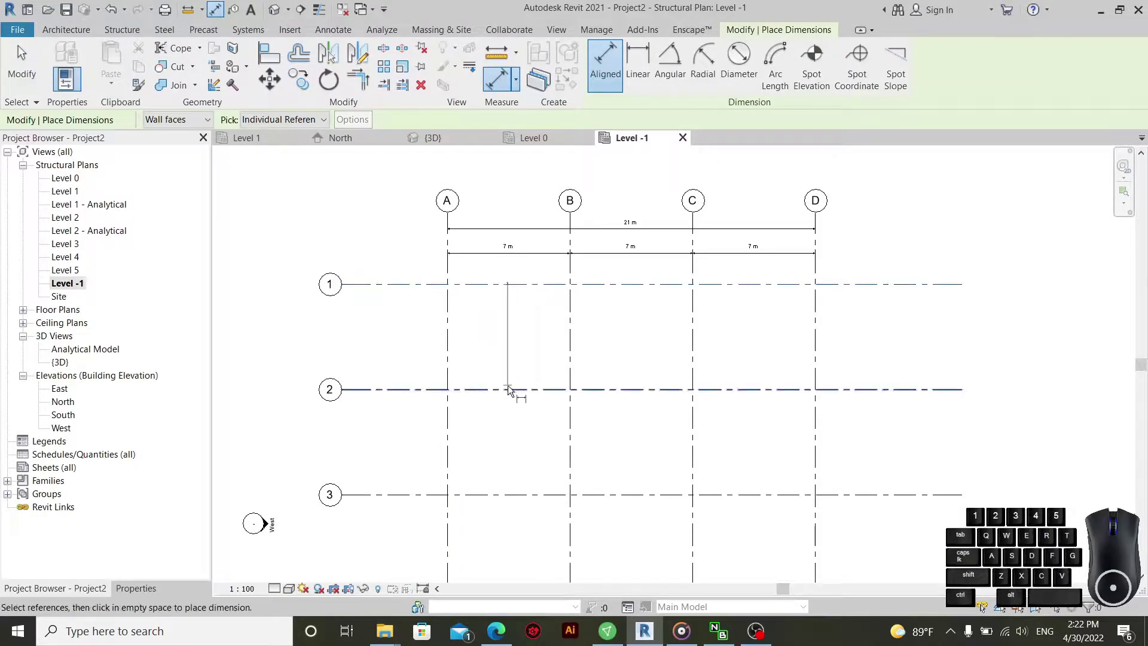
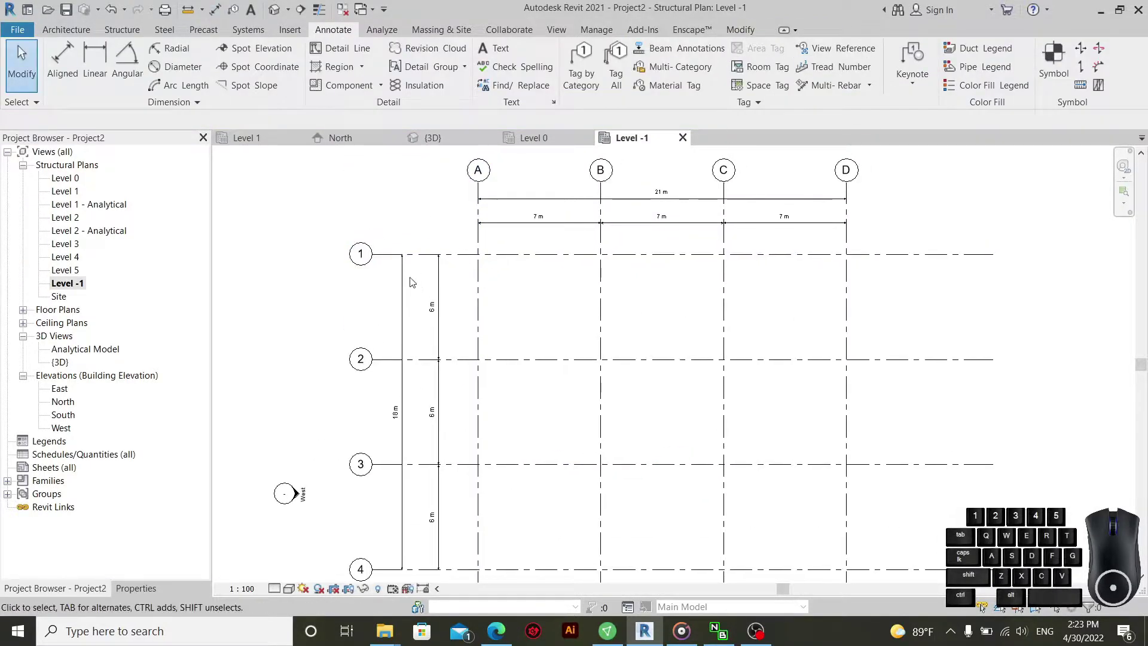
{"action": "left_click", "coordinate": [574, 228]}
- Select the 7 m bay dimensions and keep red as the dimension style colour
{"action": "left_click", "coordinate": [157, 589]}
{"action": "left_click", "coordinate": [186, 212]}
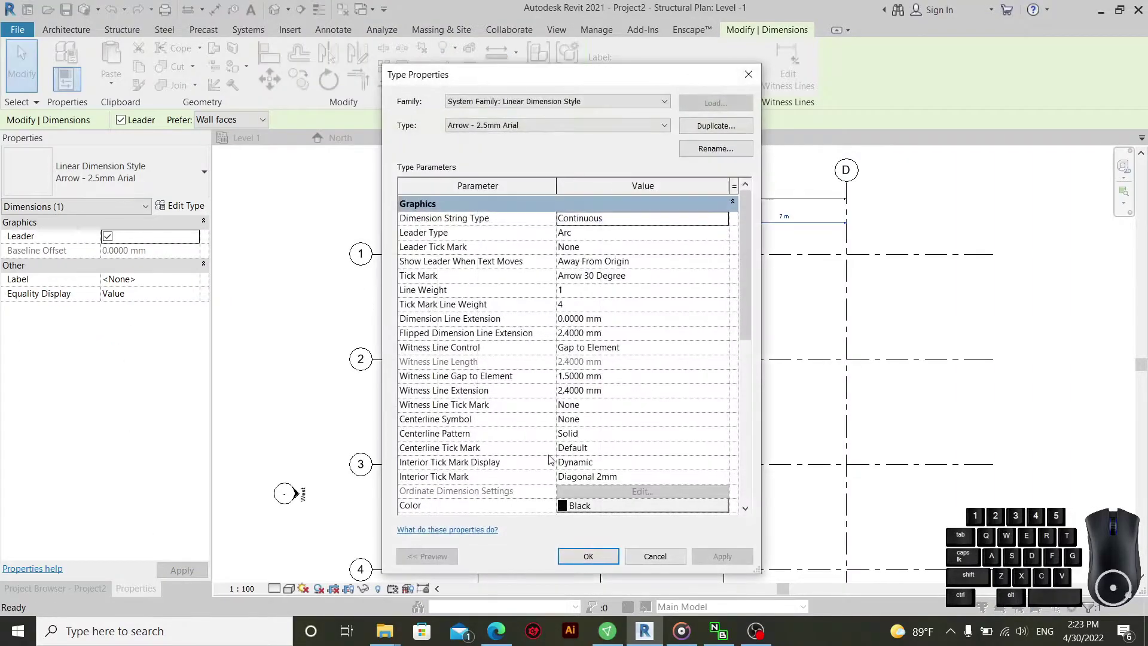
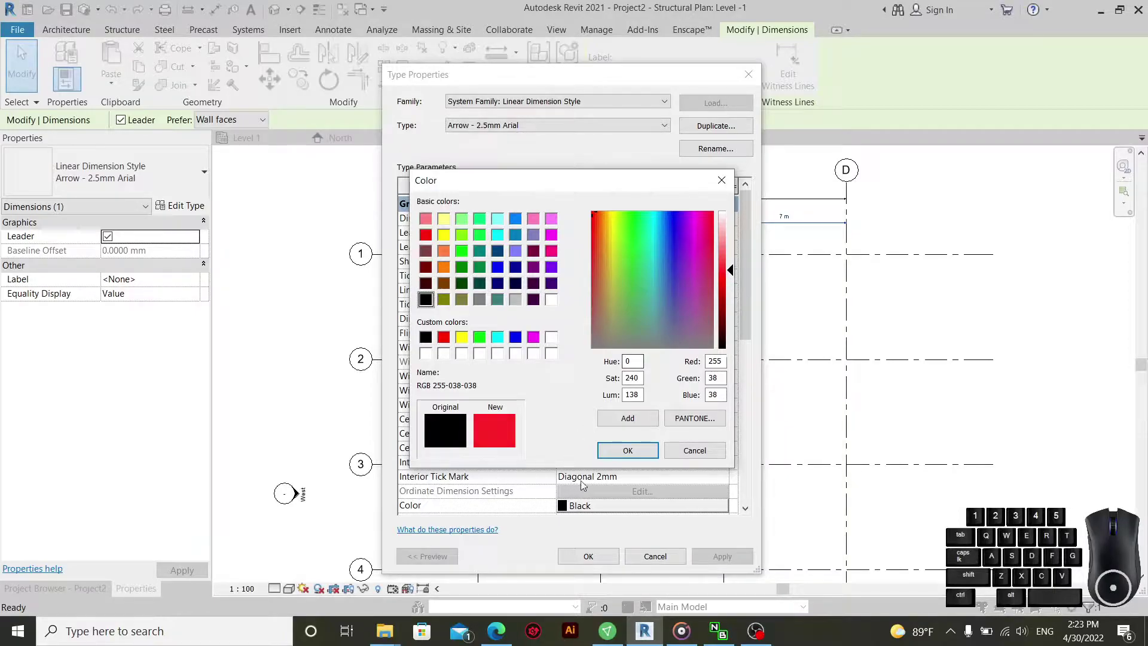
{"action": "left_click", "coordinate": [640, 453]}
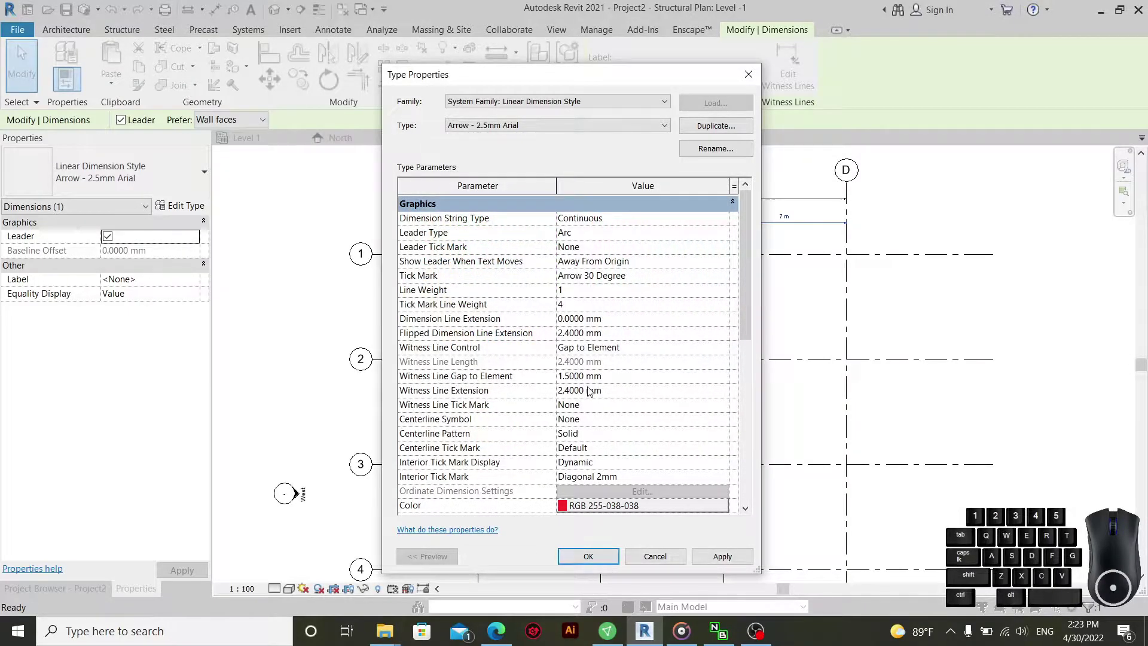
{"action": "scroll", "scroll_direction": "up", "scroll_amount": 3}
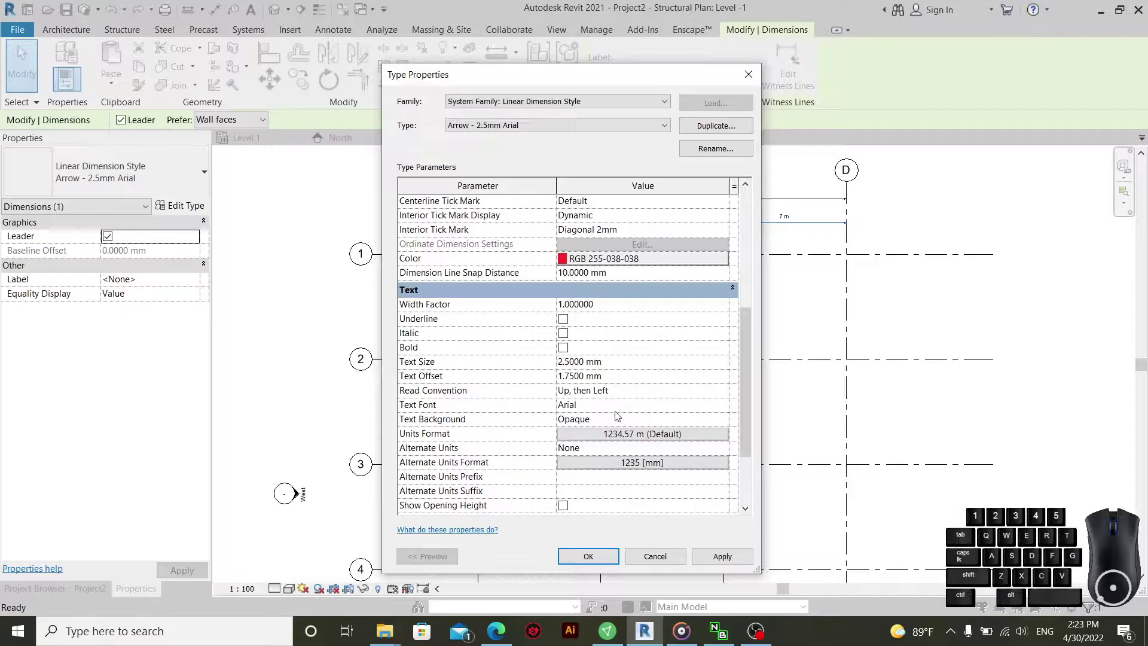
- Keep Arial as the dimension text font and confirm the style settings
{"action": "left_click", "coordinate": [731, 408]}
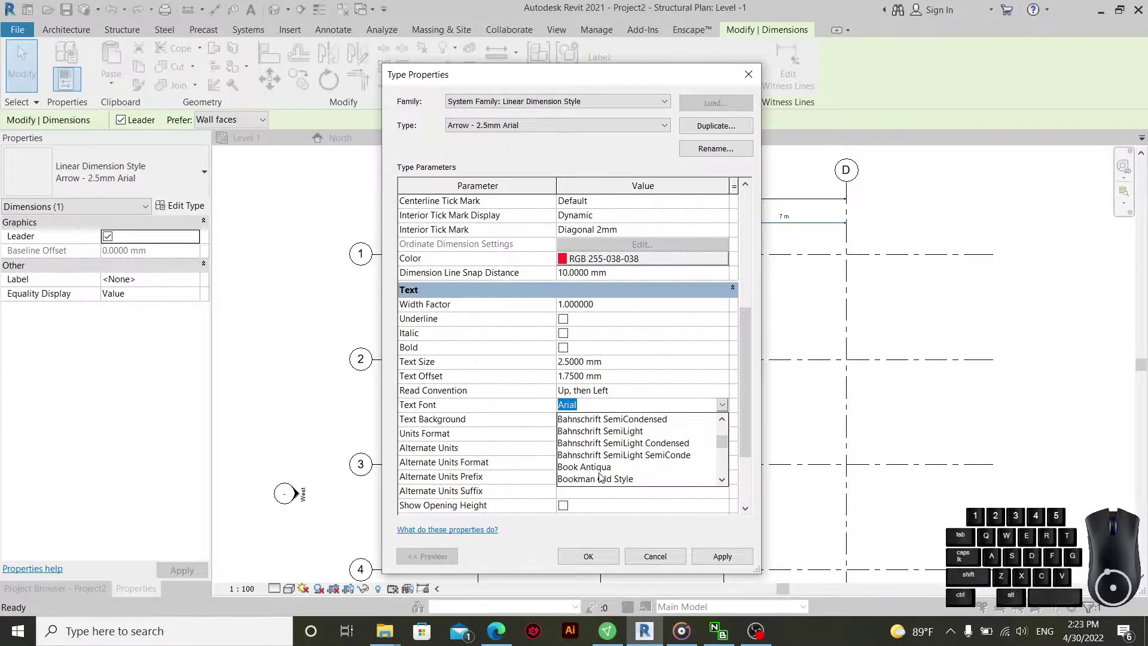
{"action": "scroll", "scroll_direction": "up", "scroll_amount": 3}
{"action": "scroll", "scroll_direction": "up", "scroll_amount": 3}
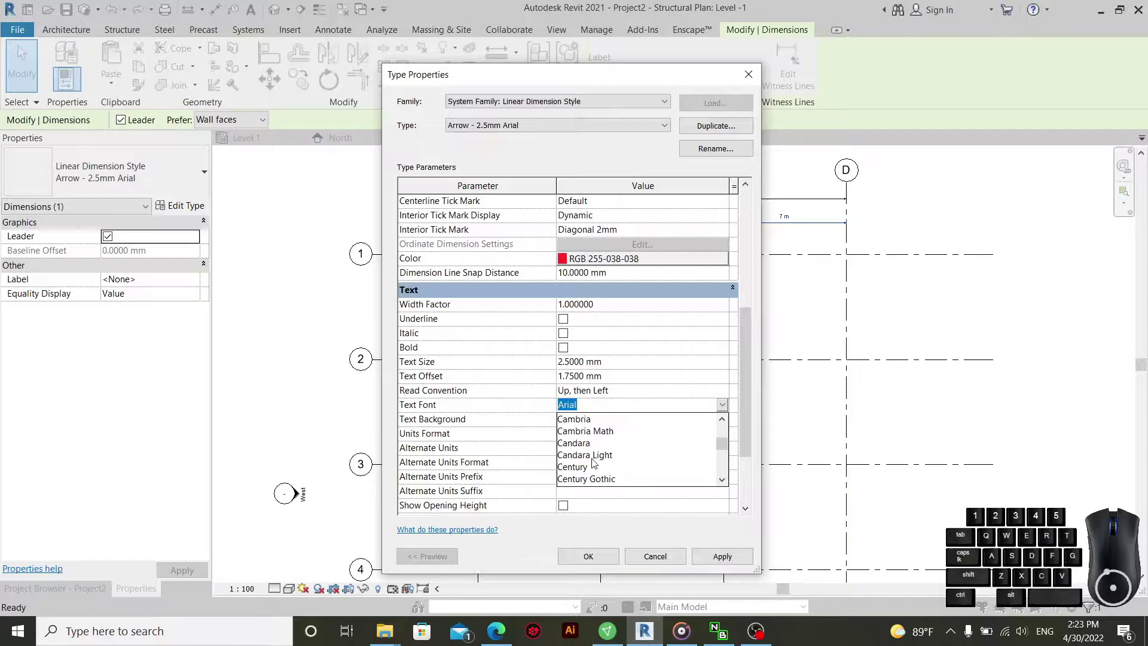
{"action": "left_click", "coordinate": [760, 417]}
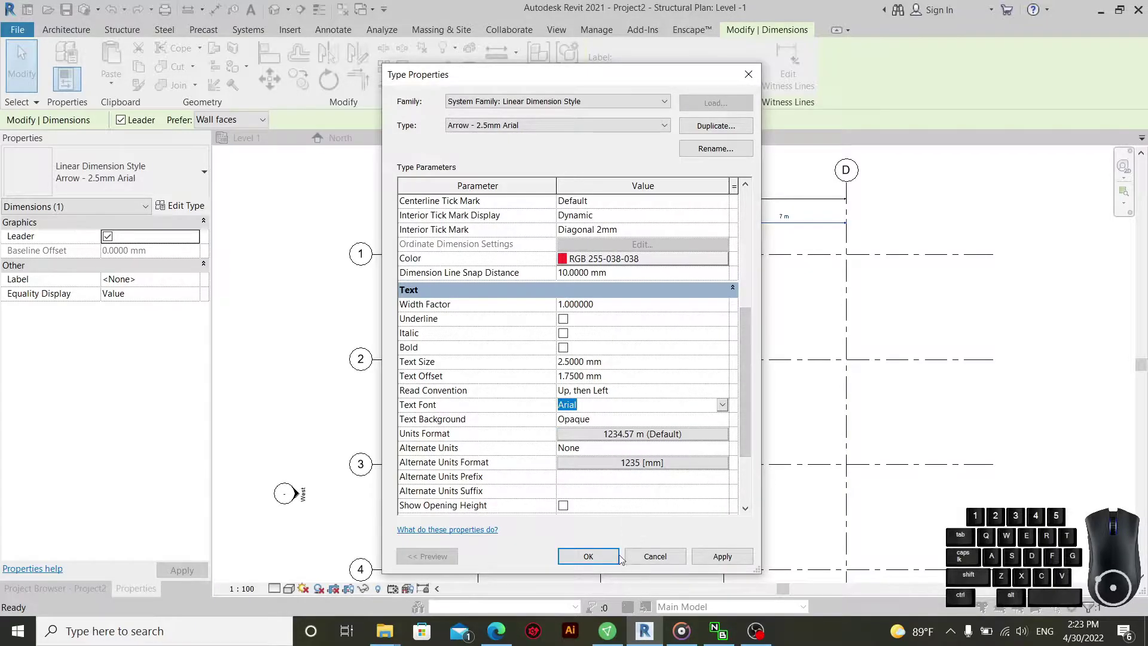
{"action": "scroll", "scroll_direction": "down", "scroll_amount": 3}
{"action": "scroll", "scroll_direction": "up", "scroll_amount": 3}
{"action": "left_click", "coordinate": [570, 290]}
{"action": "left_click", "coordinate": [720, 557]}
{"action": "left_click", "coordinate": [591, 562]}
{"action": "left_click", "coordinate": [626, 318]}
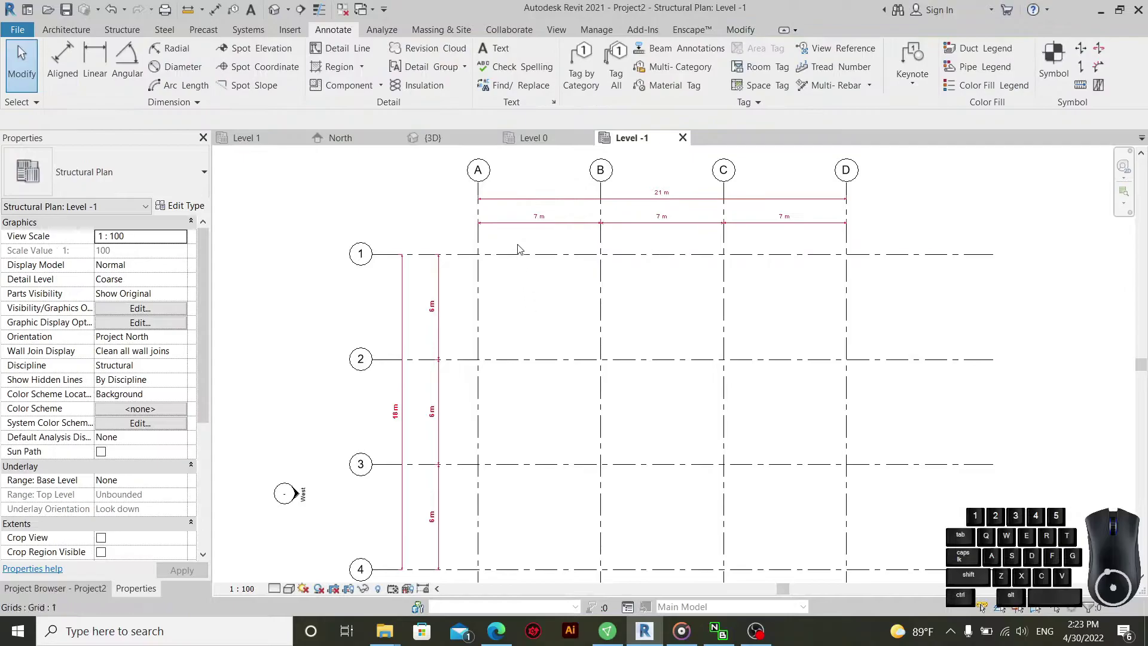
- Select the 21 m overall dimension and reopen its Arrow - 2.5mm Arial type properties
{"action": "left_click_drag", "start_coordinate": [522, 171], "coordinate": [516, 206]}
{"action": "left_click", "coordinate": [203, 210]}
{"action": "middle_click", "coordinate": [603, 376]}
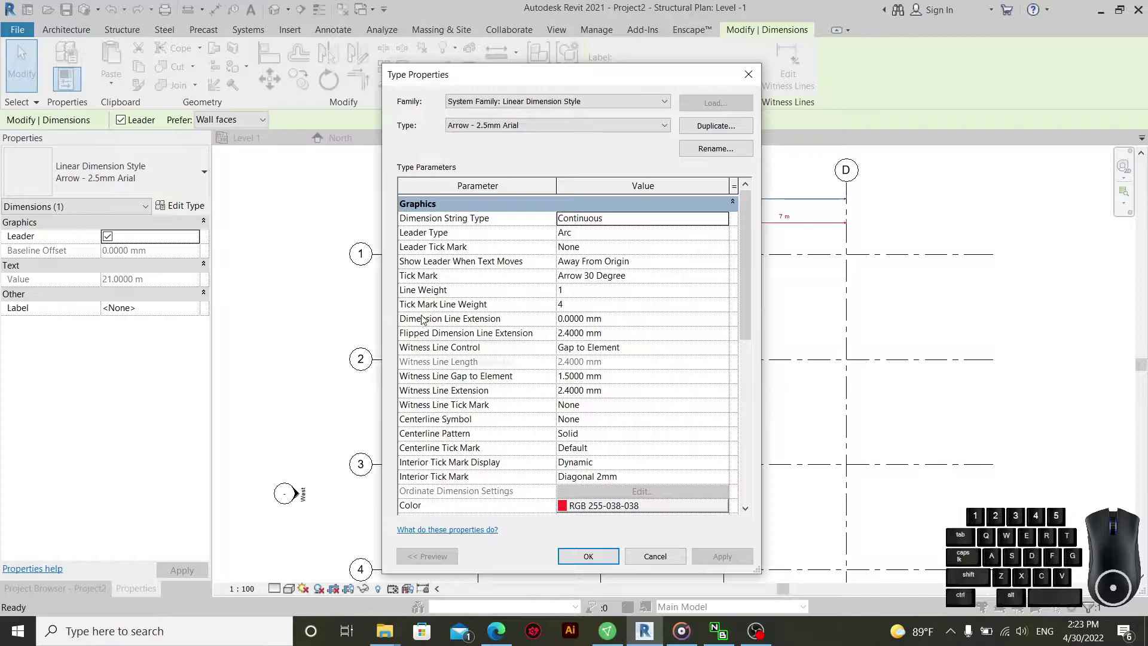
- Raise the dimension style's Tick Mark Line Weight to 10 and apply it
{"action": "left_click", "coordinate": [620, 312]}
{"action": "left_click", "coordinate": [730, 306]}
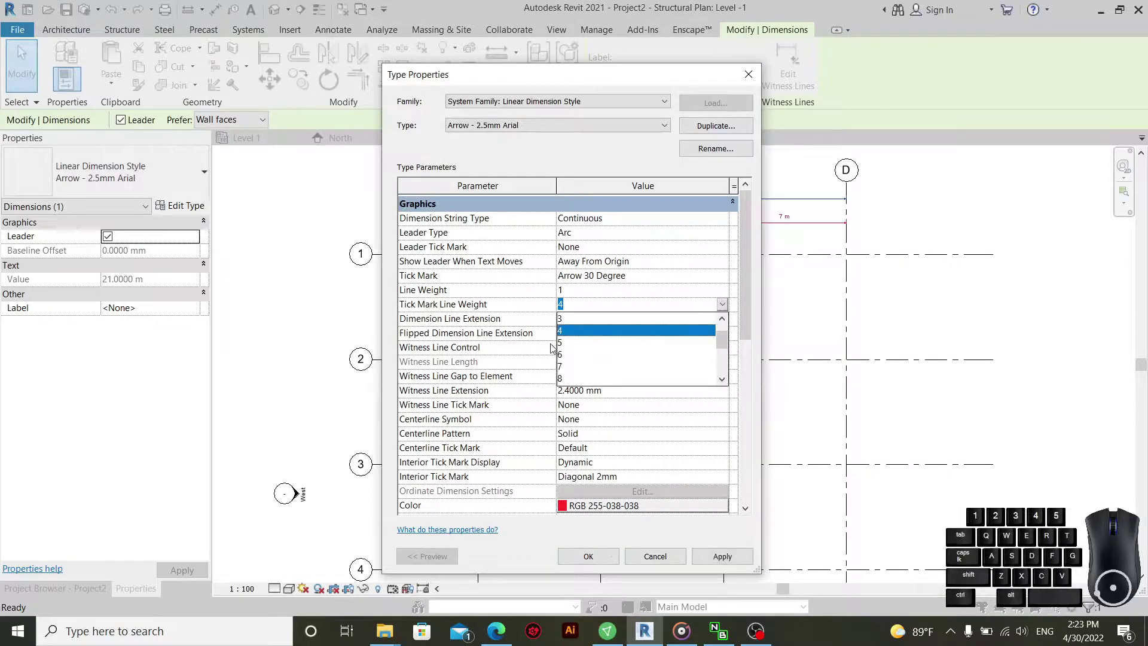
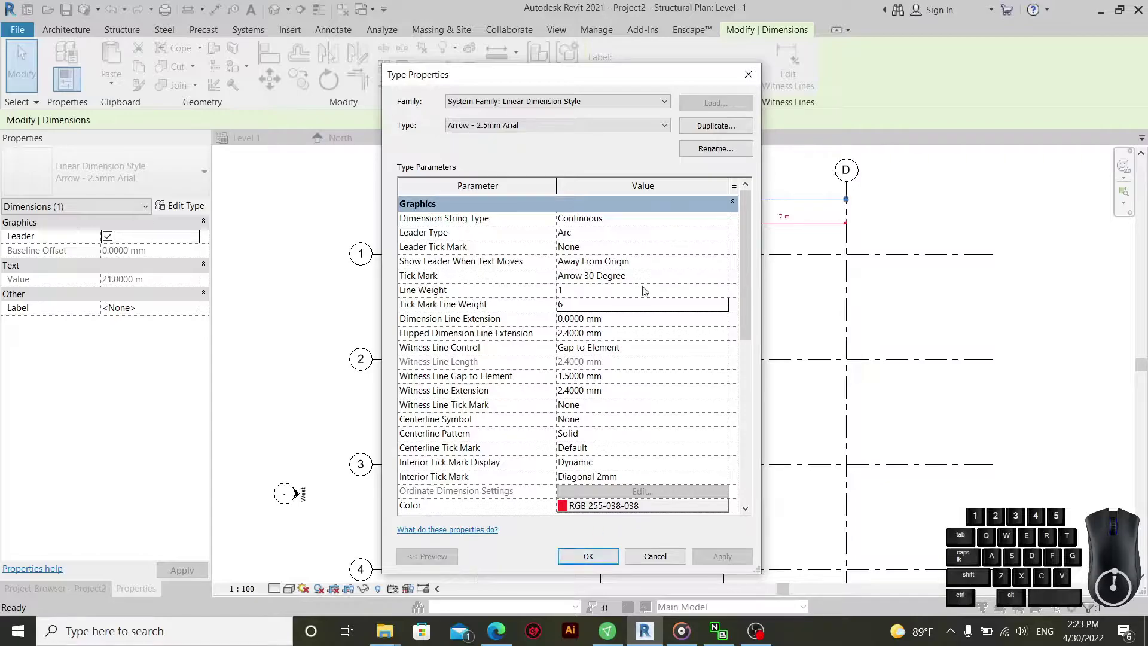
{"action": "left_click", "coordinate": [724, 311]}
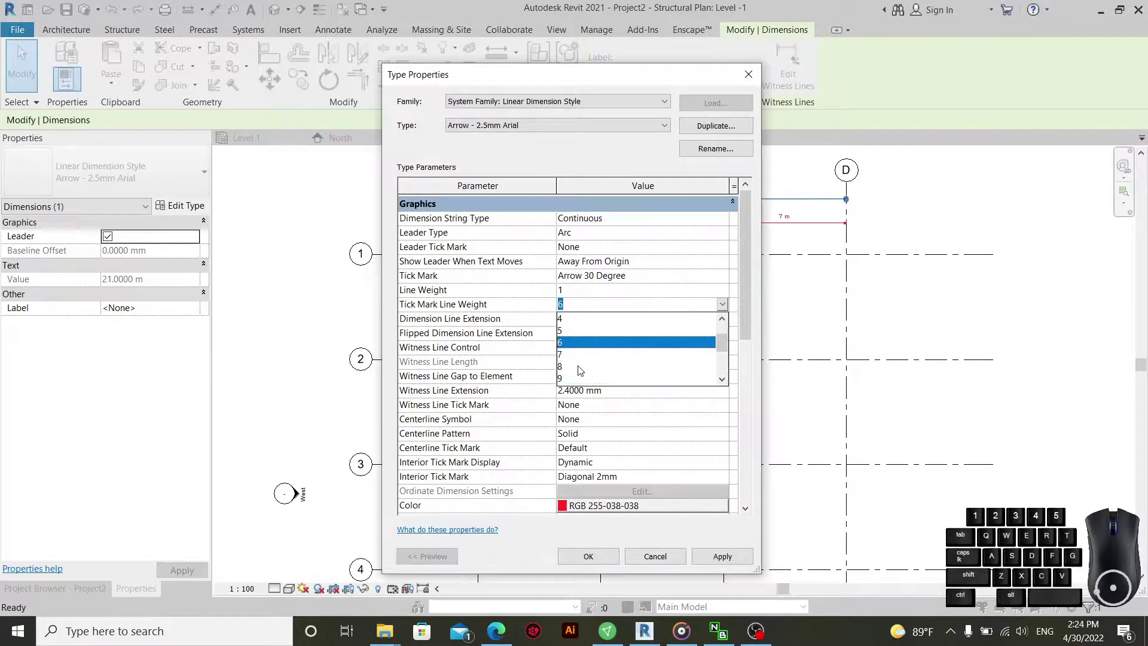
{"action": "left_click", "coordinate": [580, 358]}
{"action": "left_click", "coordinate": [723, 553]}
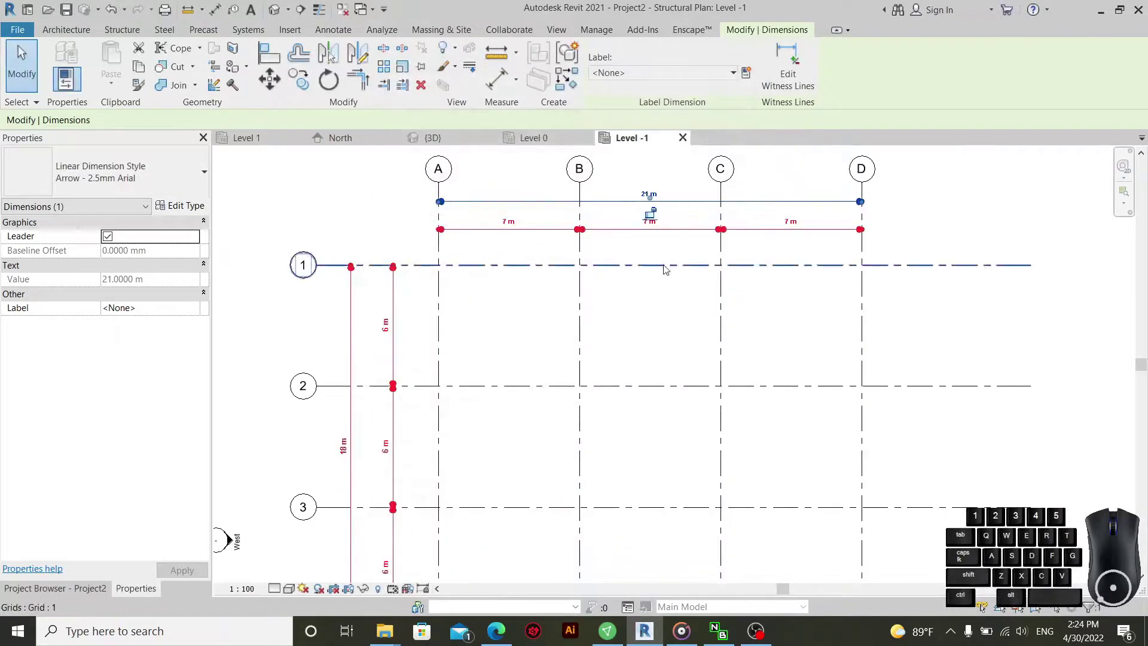
{"action": "left_click", "coordinate": [181, 212]}
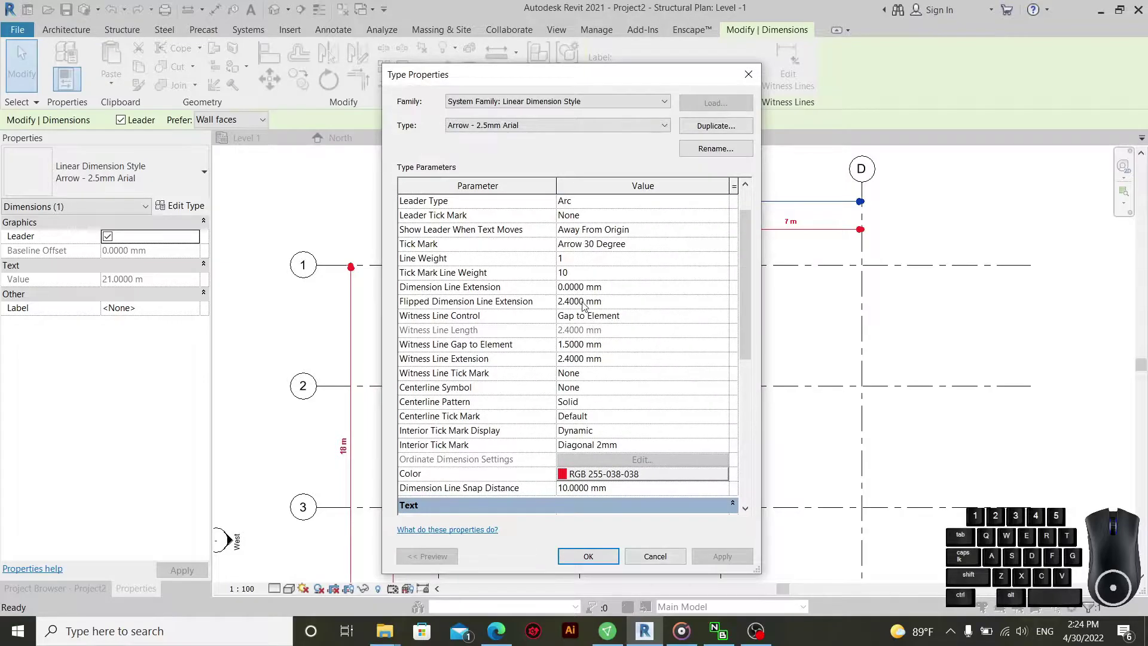
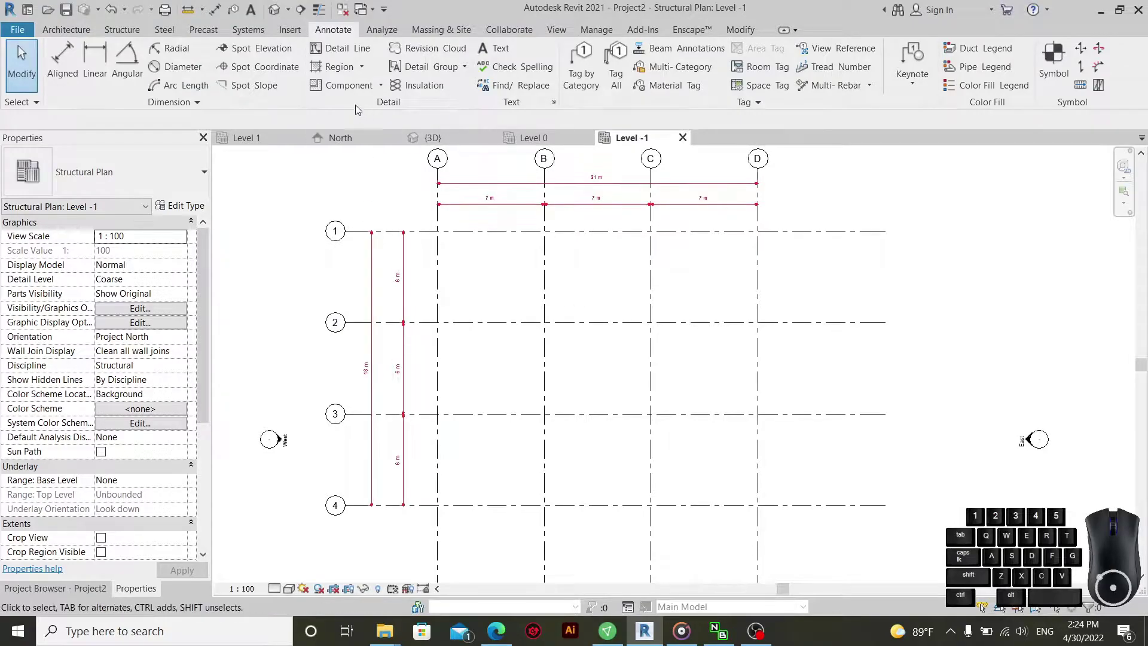
- Start a structural column and rename the M_Concrete-Rectangular-Column type to 400 x 400mm at 0.4 x 0.4 m
{"action": "left_click", "coordinate": [115, 35]}
{"action": "left_click", "coordinate": [125, 88]}
{"action": "left_click", "coordinate": [125, 175]}
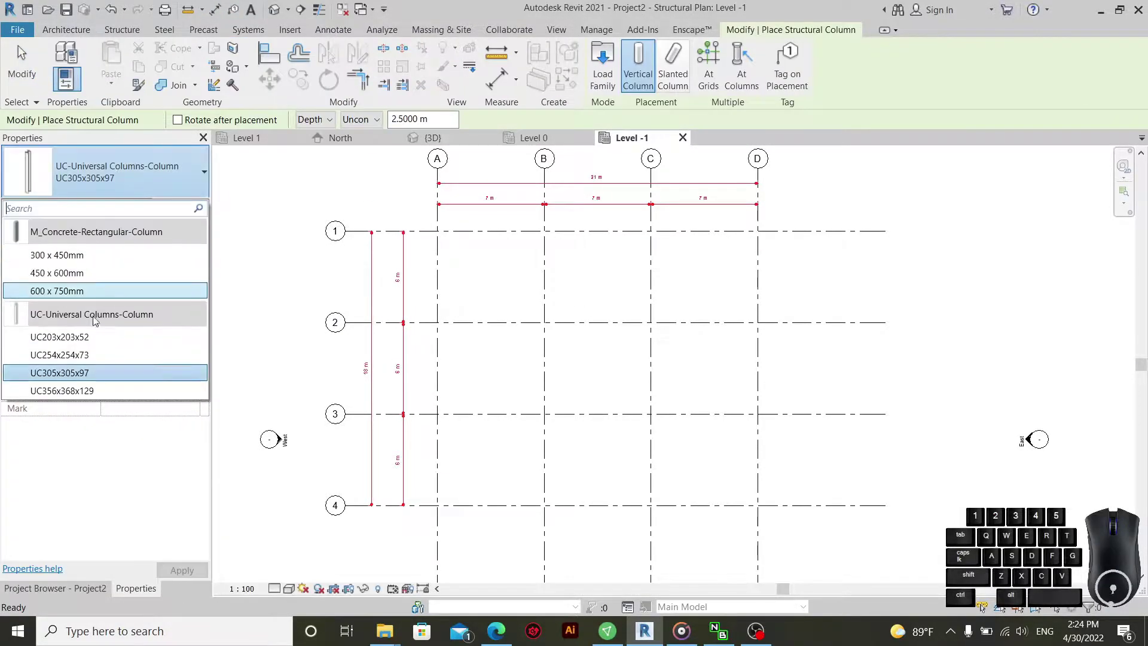
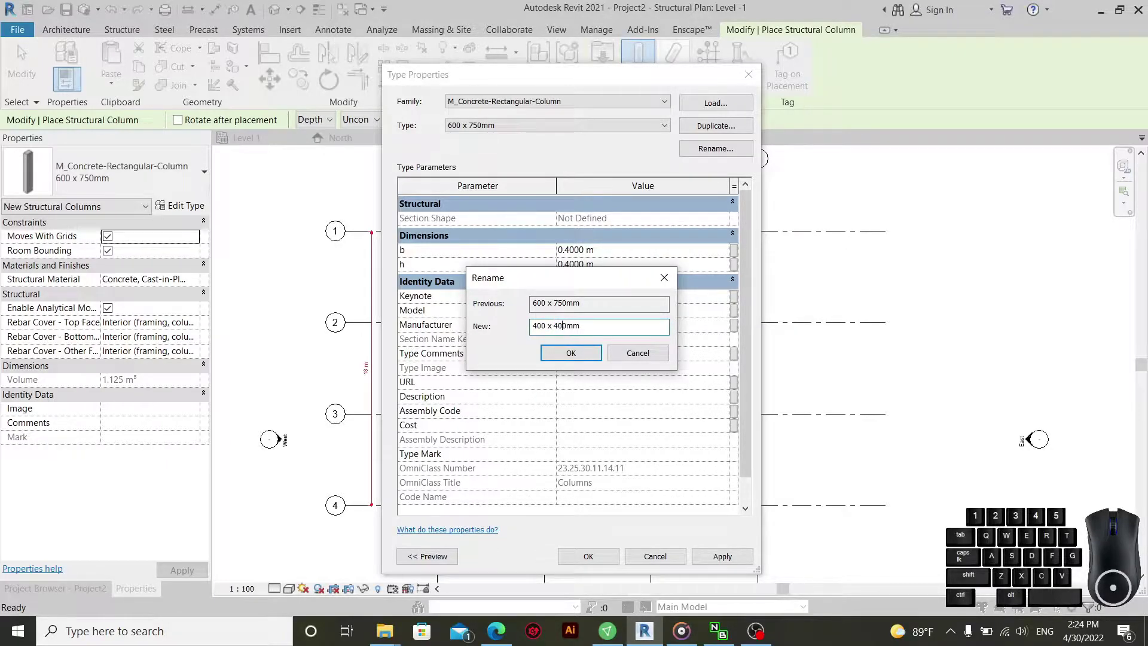
{"action": "left_click", "coordinate": [579, 356]}
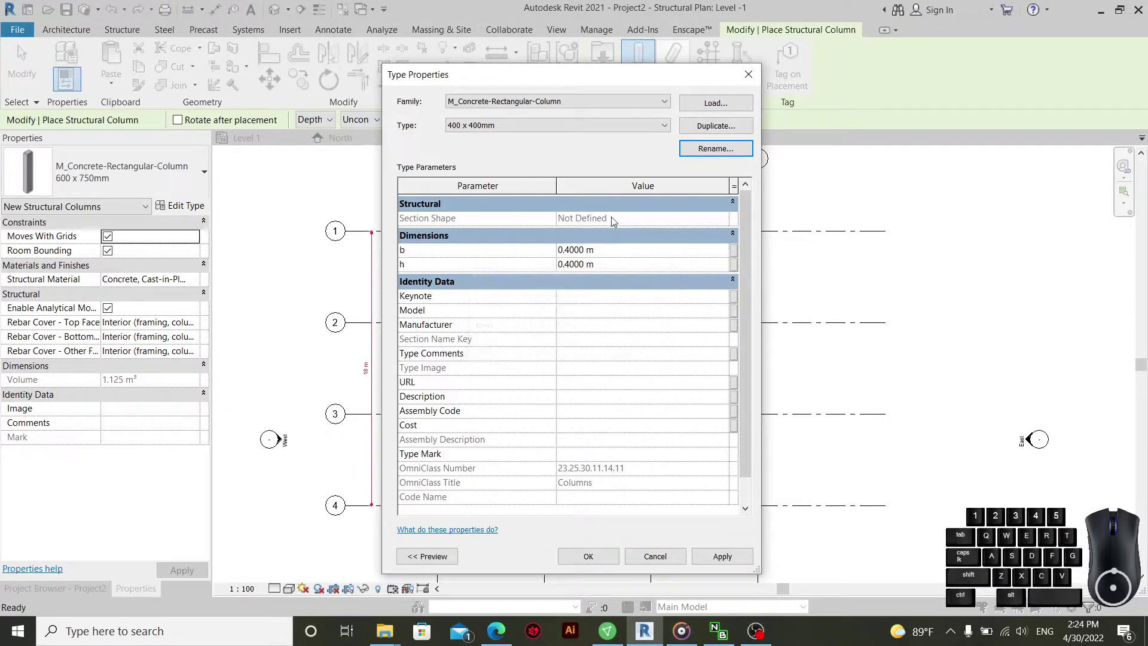
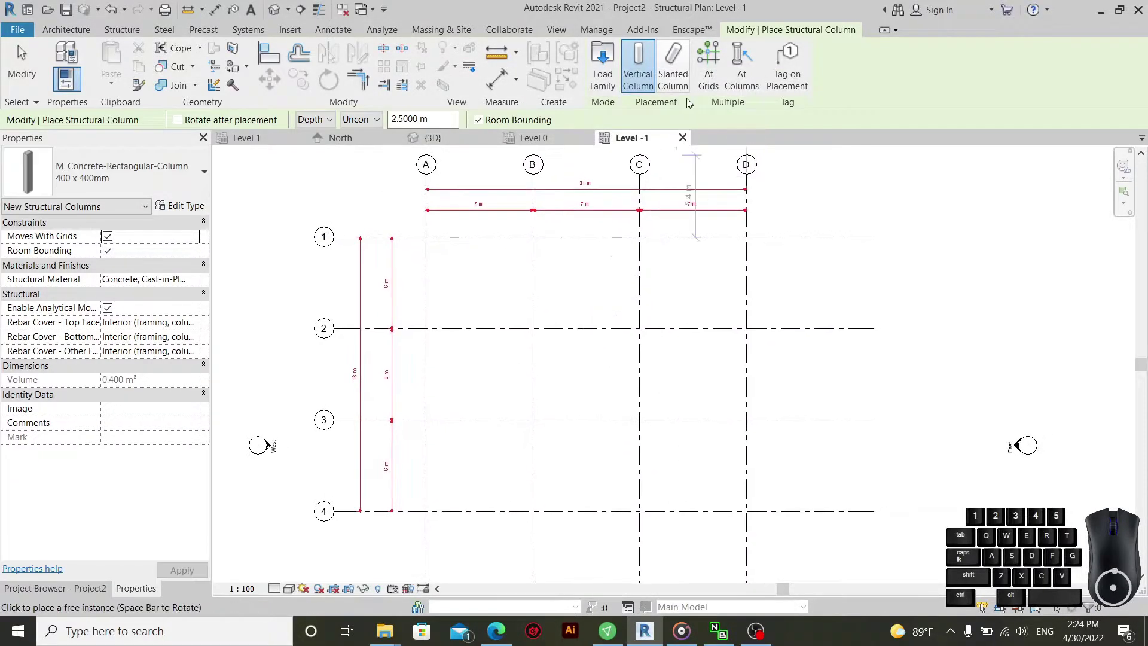
- Start At Grids placement, then cancel the first pending grid-intersection attempt
{"action": "left_click", "coordinate": [711, 74]}
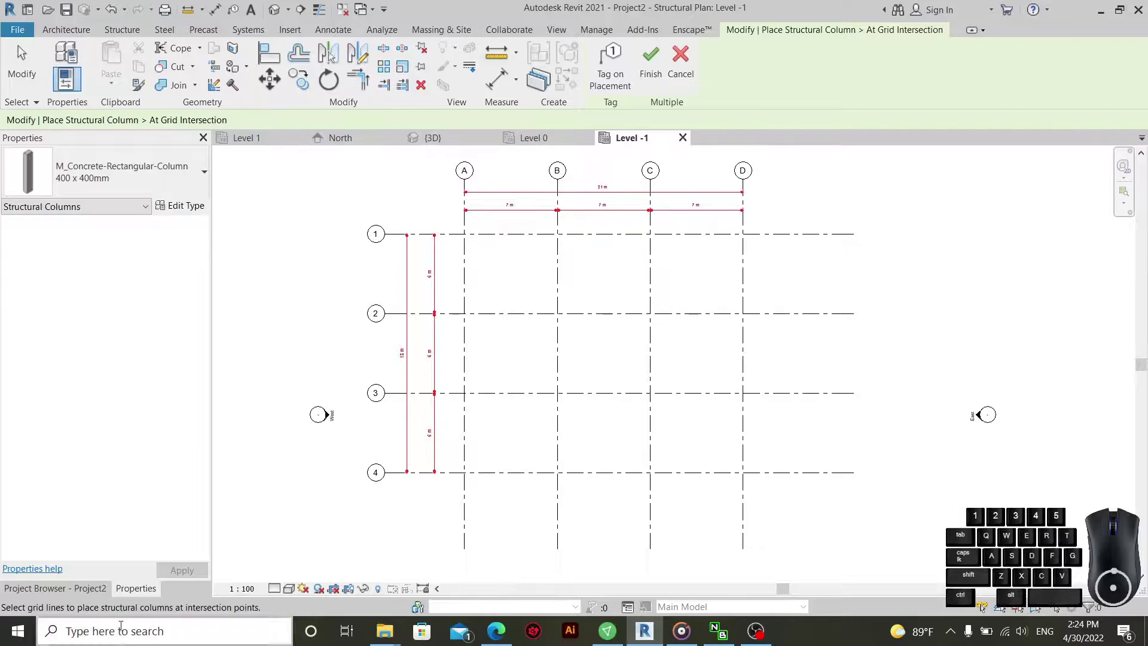
{"action": "double_click", "coordinate": [142, 600]}
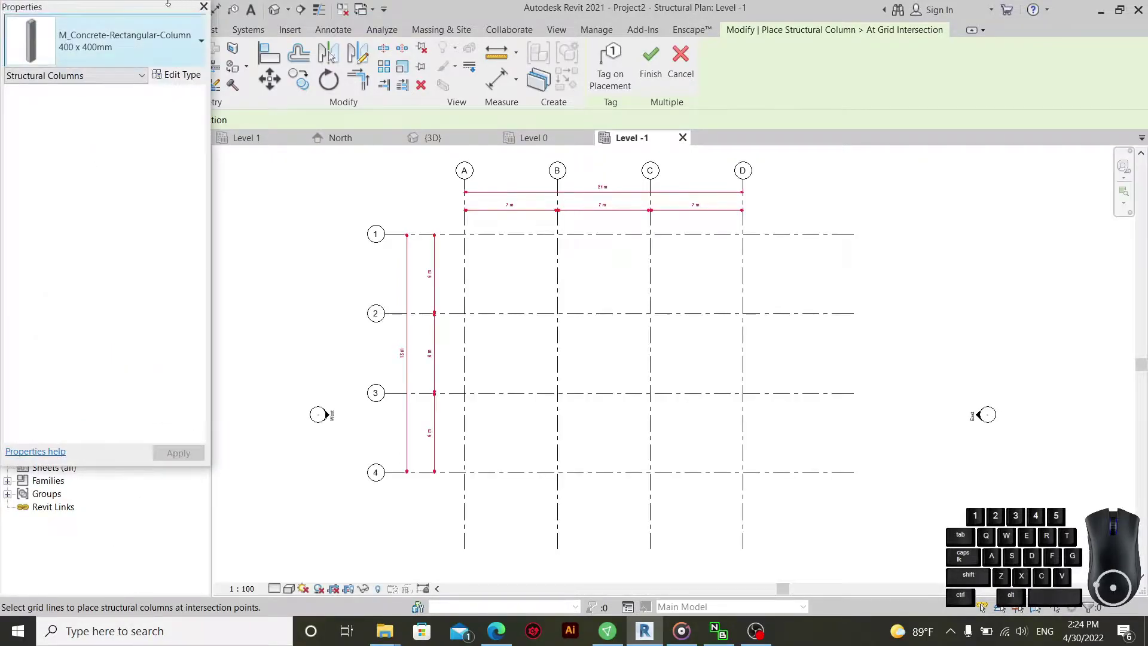
{"action": "left_click_drag", "start_coordinate": [145, 12], "coordinate": [140, 145]}
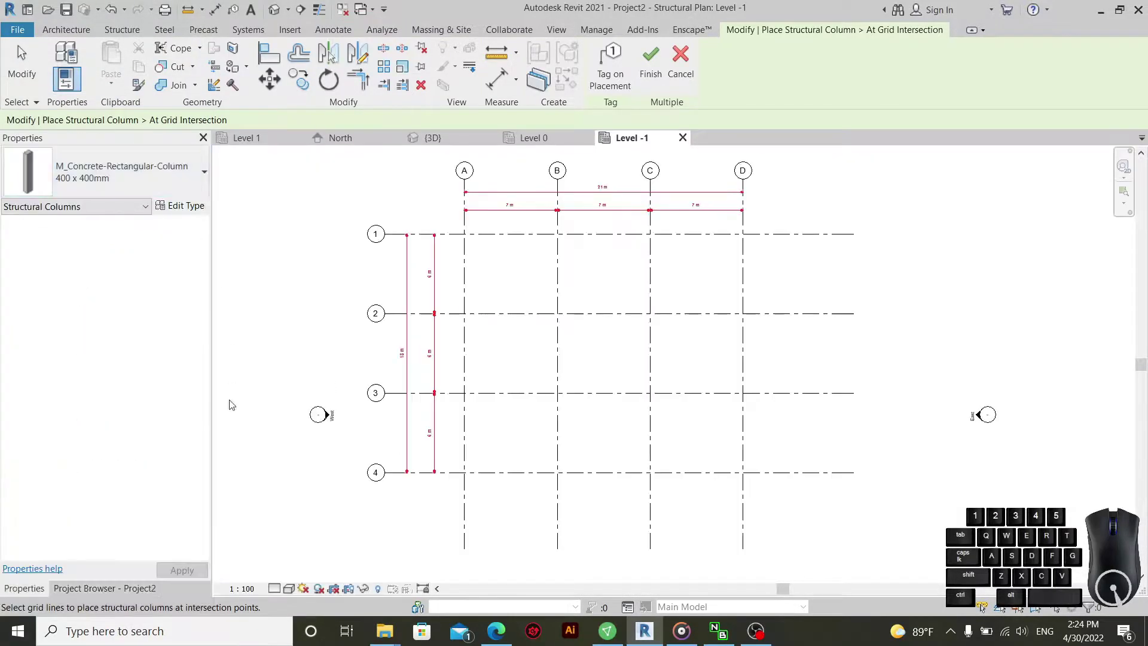
{"action": "left_click", "coordinate": [134, 596]}
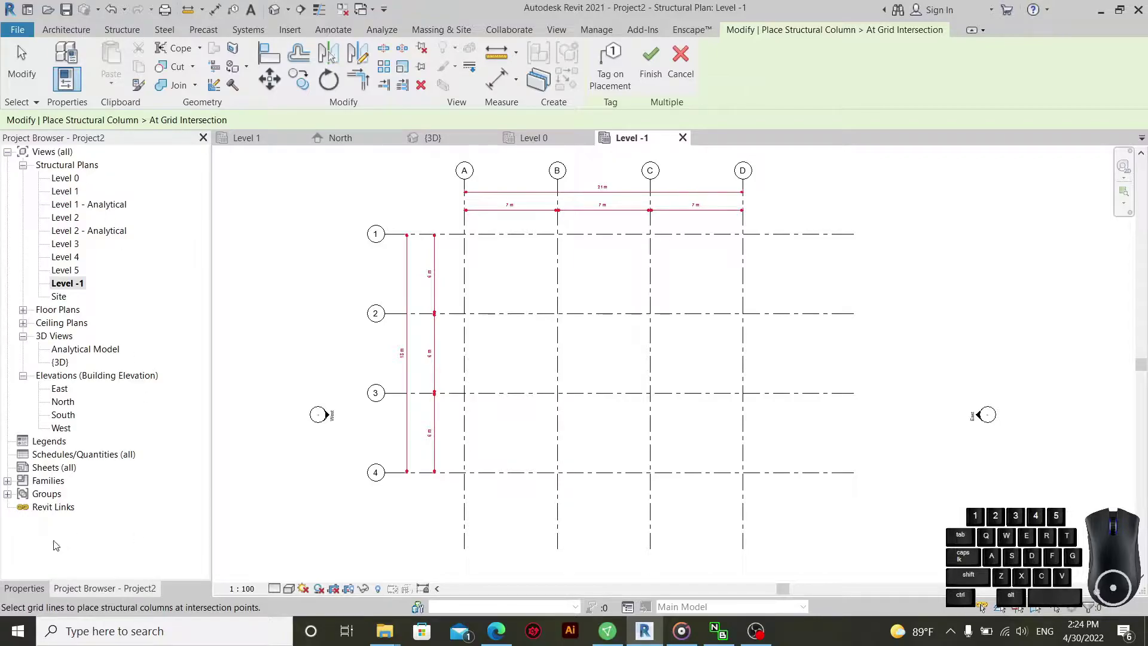
{"action": "right_click", "coordinate": [41, 594]}
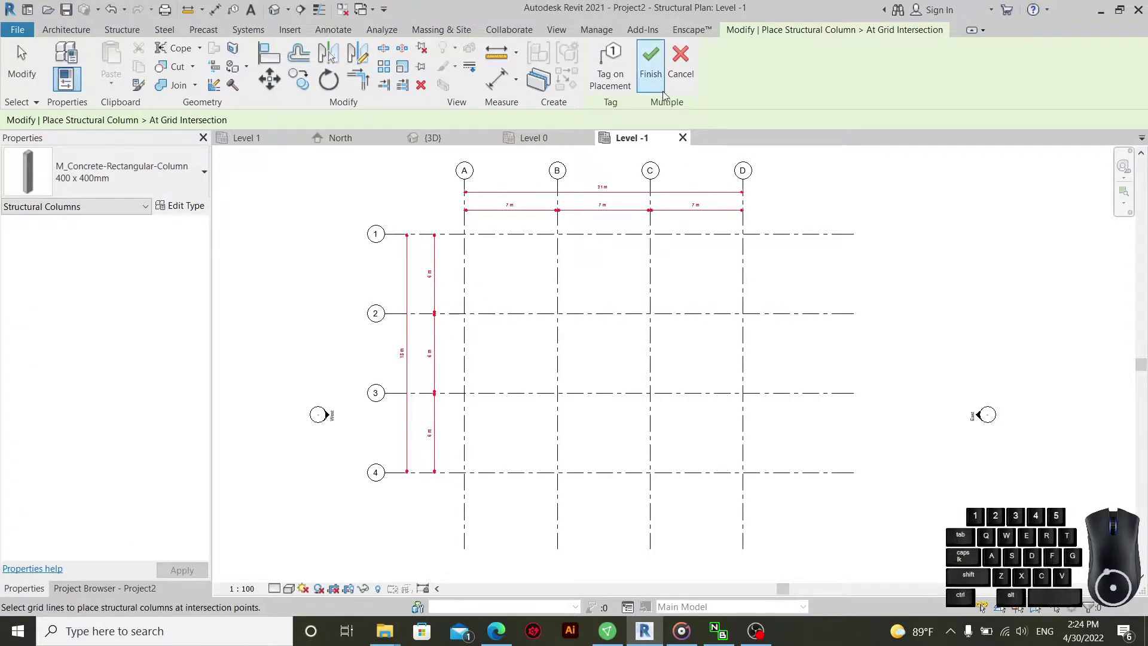
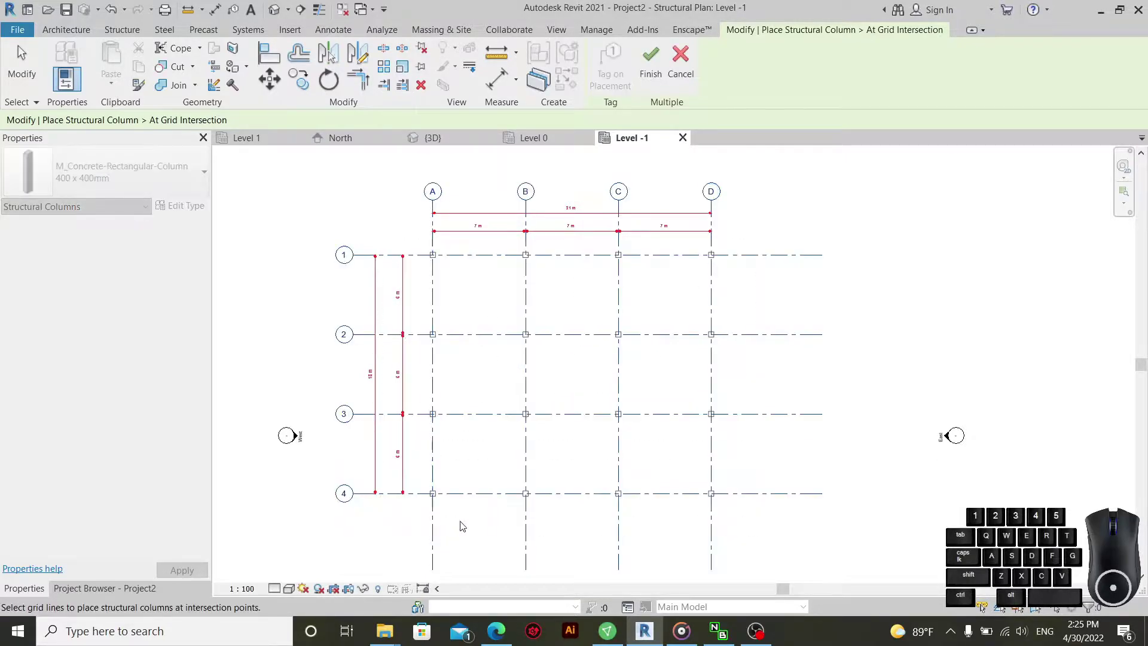
{"action": "right_click", "coordinate": [494, 299]}
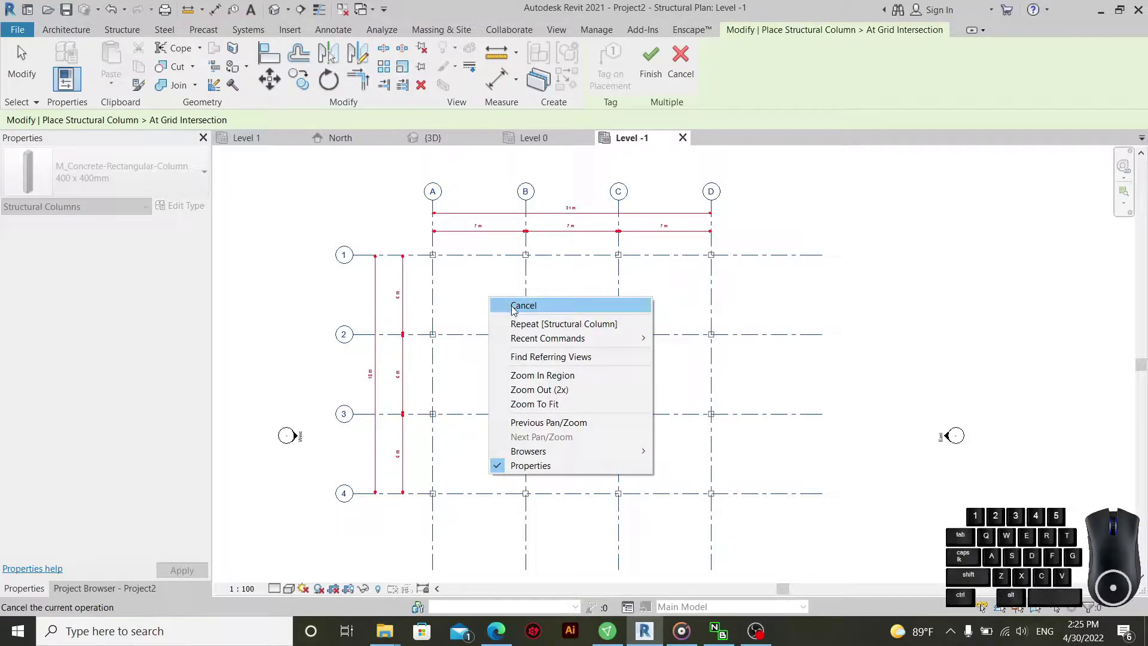
{"action": "left_click", "coordinate": [559, 303]}
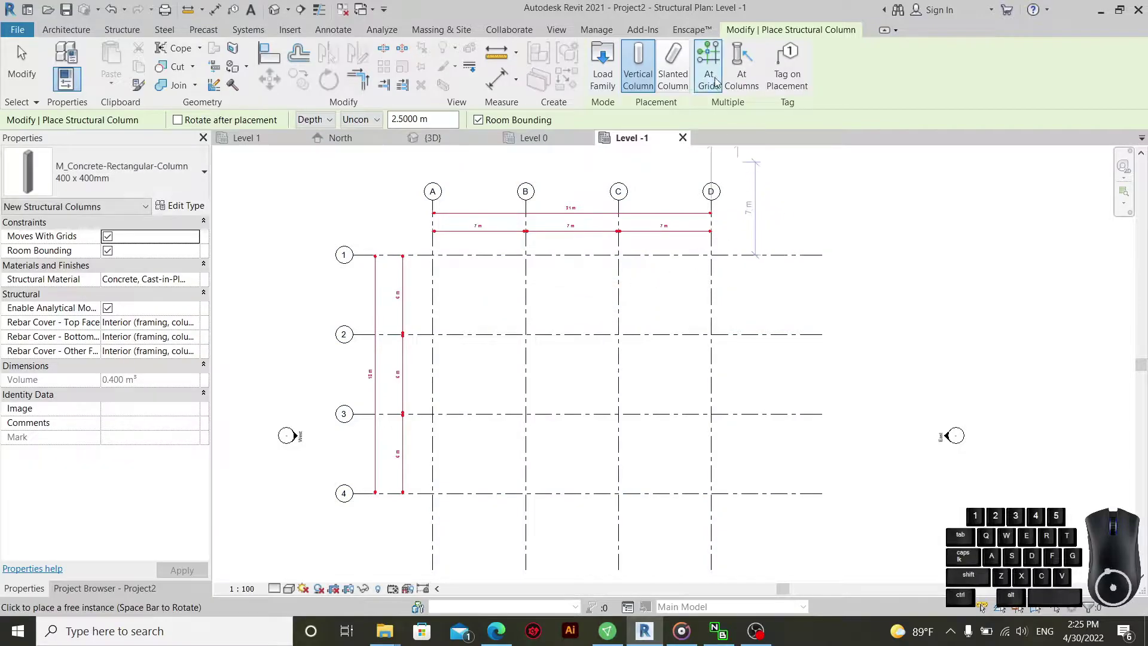
- Place 400 x 400mm columns at all sixteen A–D / 1–4 grid intersections via At Grids
{"action": "left_click", "coordinate": [715, 66]}
{"action": "left_click_drag", "start_coordinate": [748, 245], "coordinate": [417, 526]}
{"action": "left_click", "coordinate": [658, 64]}
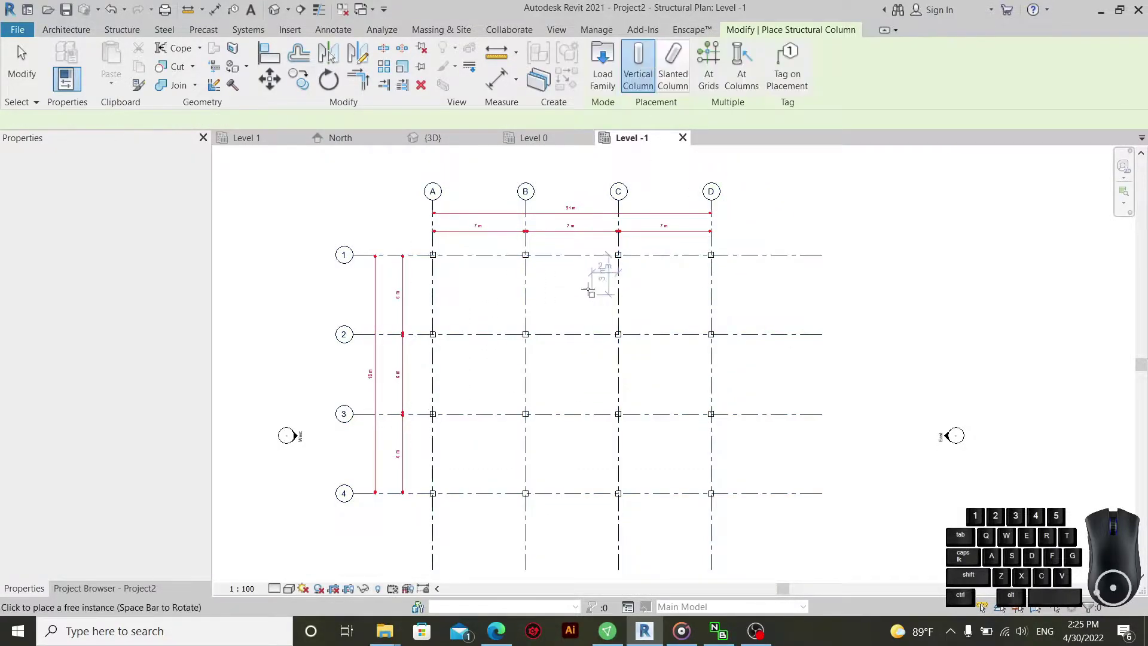
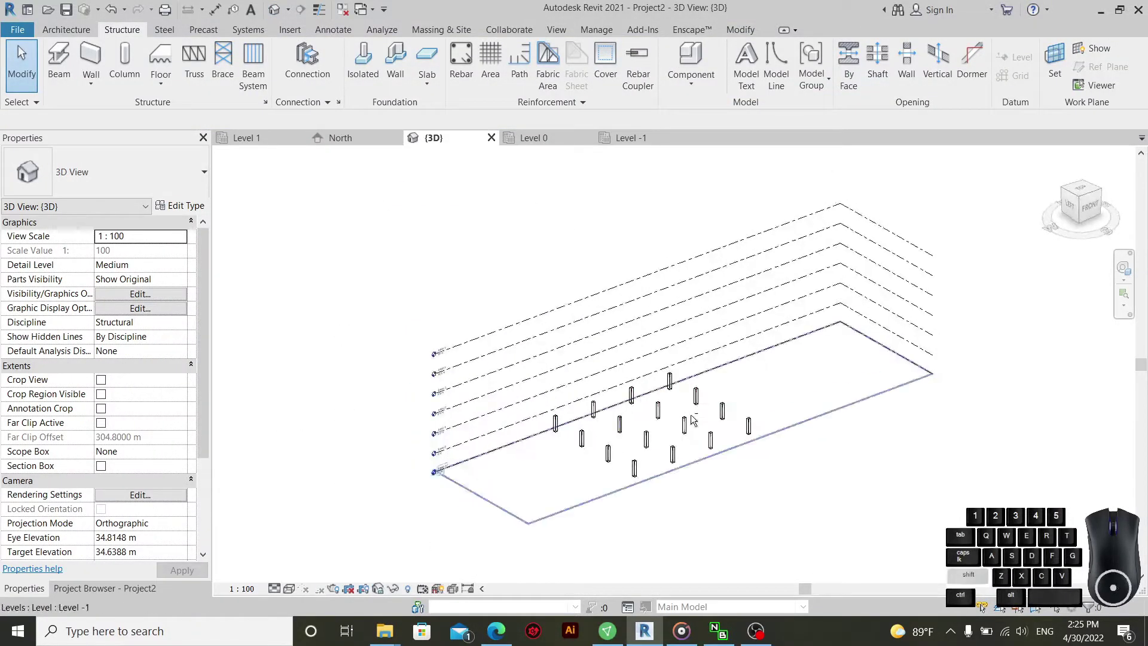
- Set the sixteen selected columns to Base Level -1 and Top Level 5
{"action": "scroll", "scroll_direction": "down", "scroll_amount": 3}
{"action": "middle_click", "coordinate": [686, 470]}
{"action": "scroll", "scroll_direction": "up", "scroll_amount": 3}
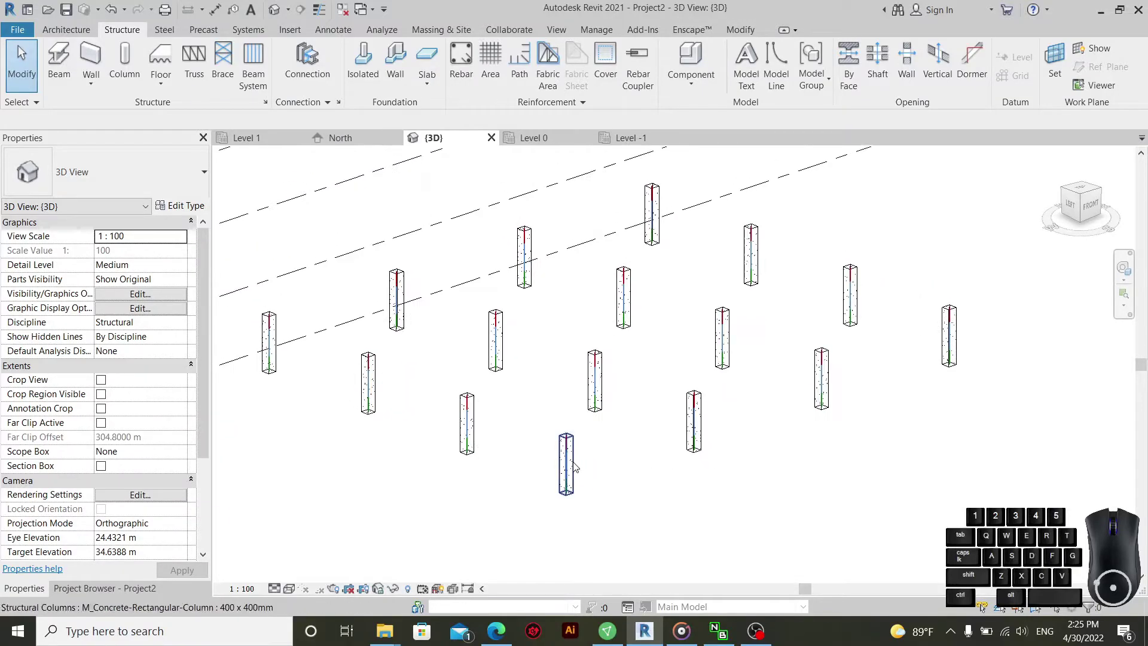
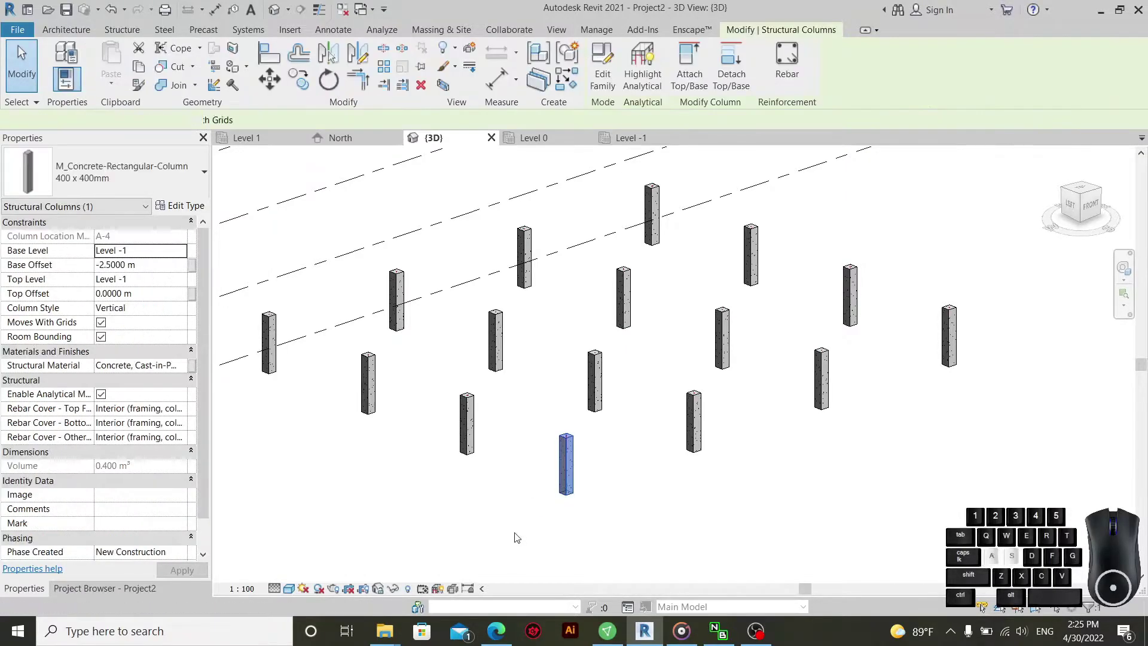
{"action": "scroll", "scroll_direction": "up", "scroll_amount": 3}
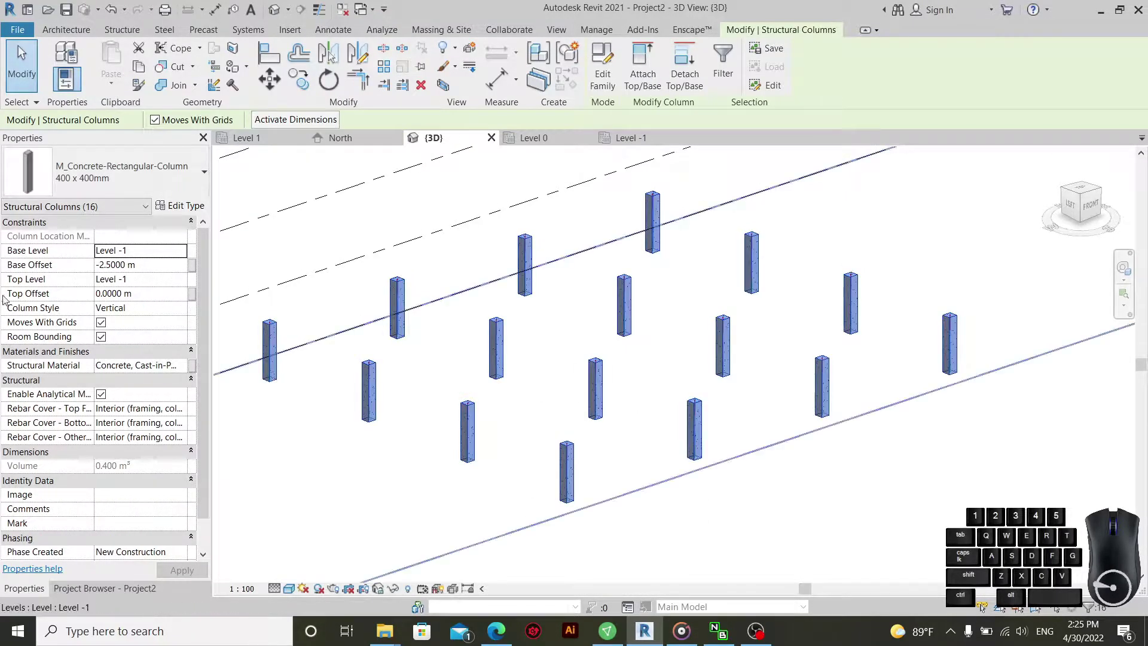
{"action": "left_click", "coordinate": [188, 255]}
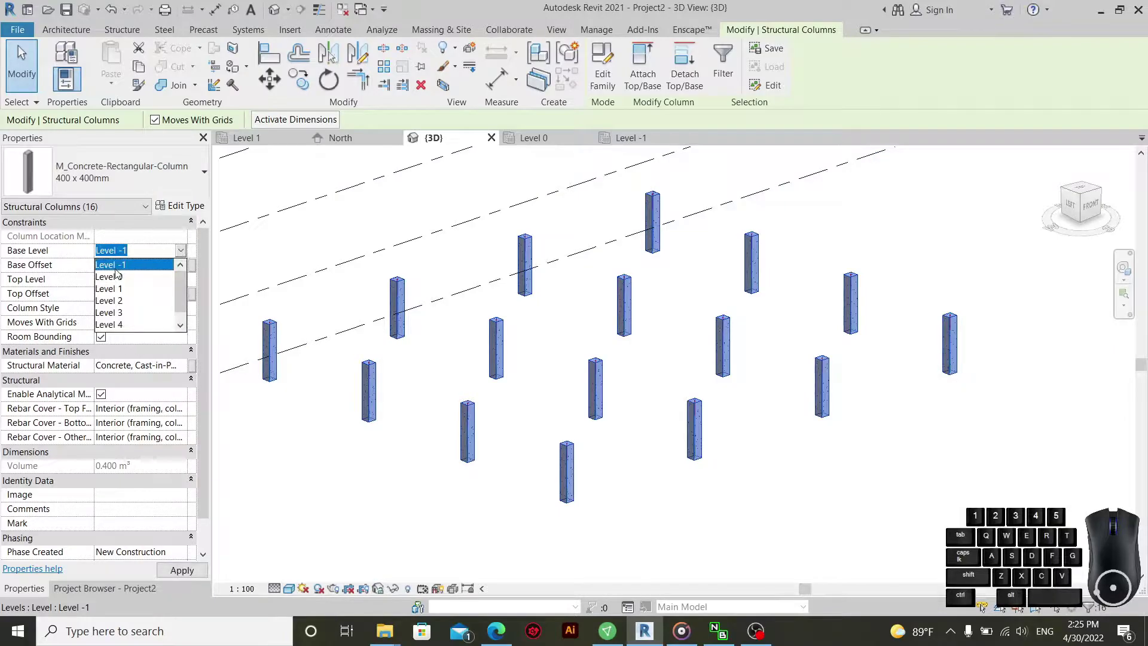
{"action": "left_click", "coordinate": [121, 265]}
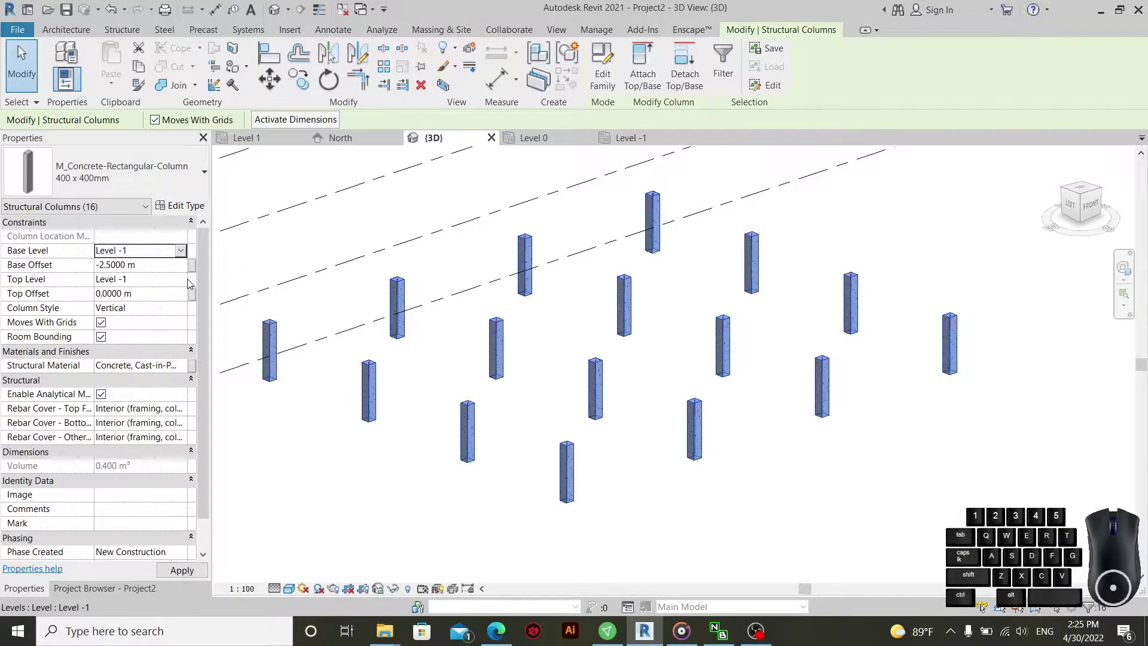
{"action": "left_click", "coordinate": [188, 281]}
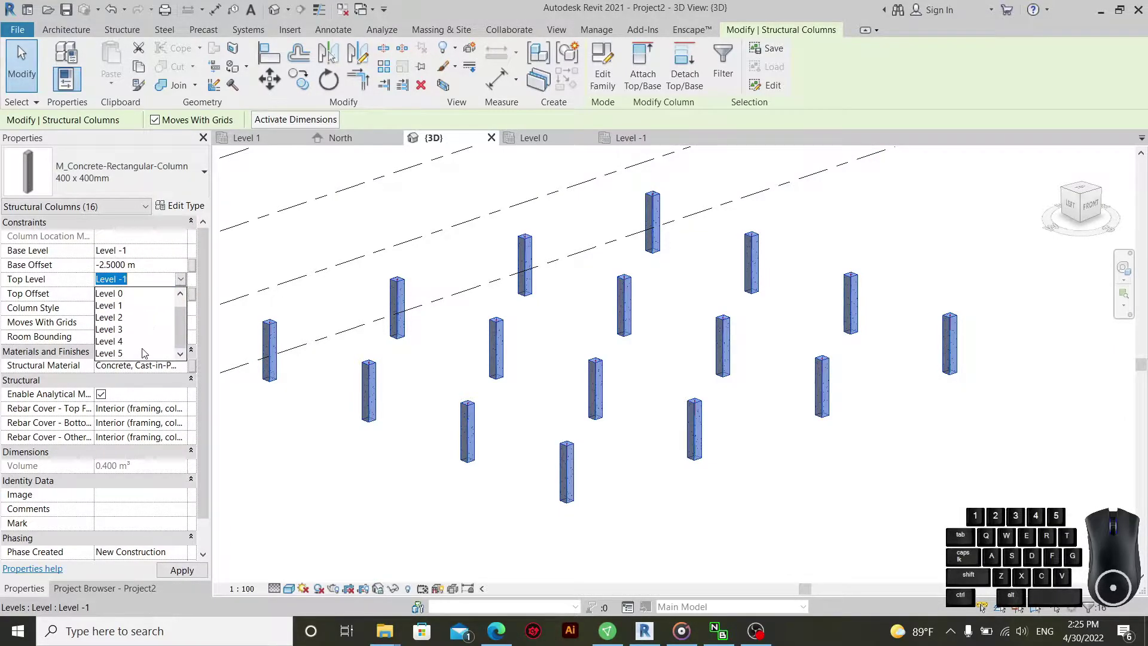
{"action": "left_click", "coordinate": [127, 353]}
{"action": "left_click", "coordinate": [157, 267]}
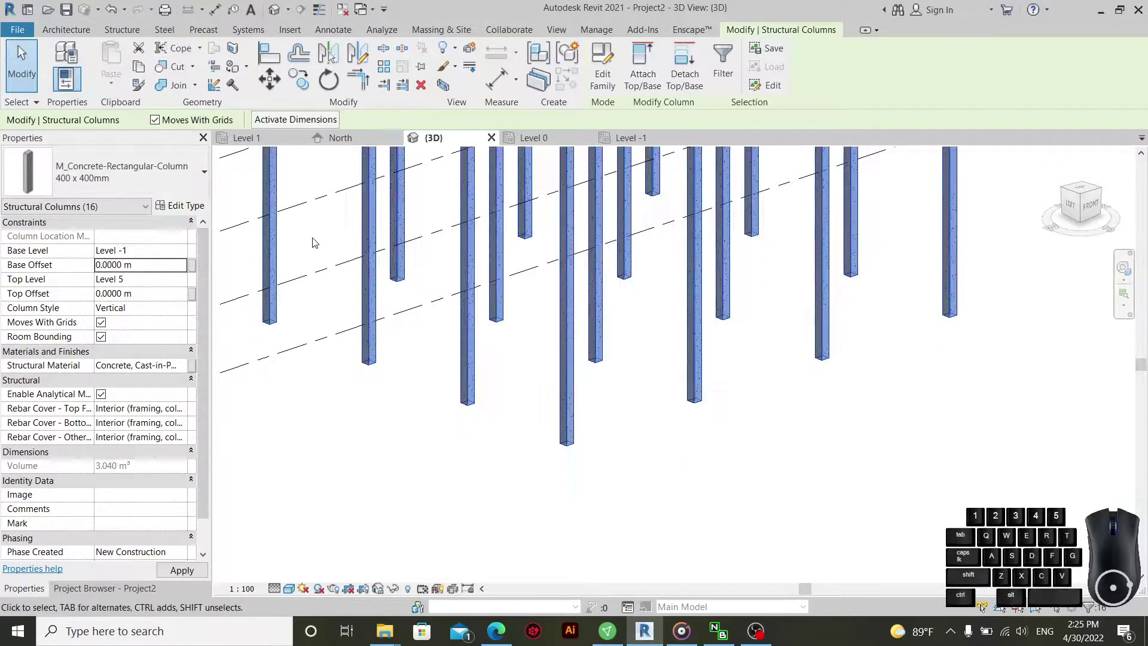
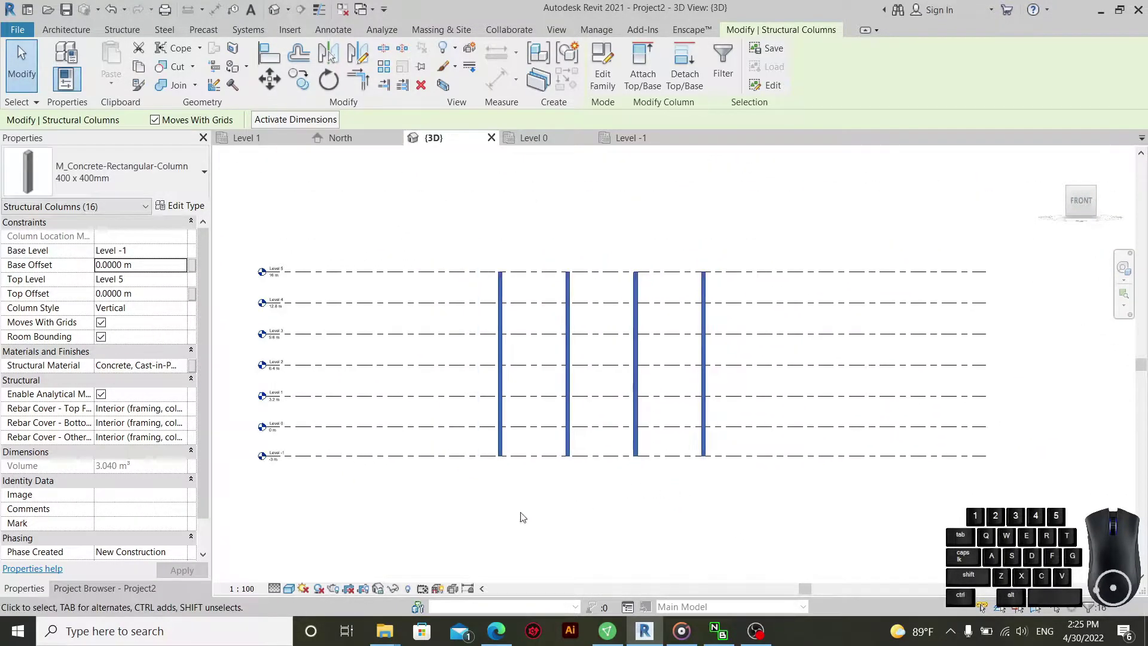
- Check the columns in the North elevation from the Project Browser
{"action": "left_click", "coordinate": [71, 596]}
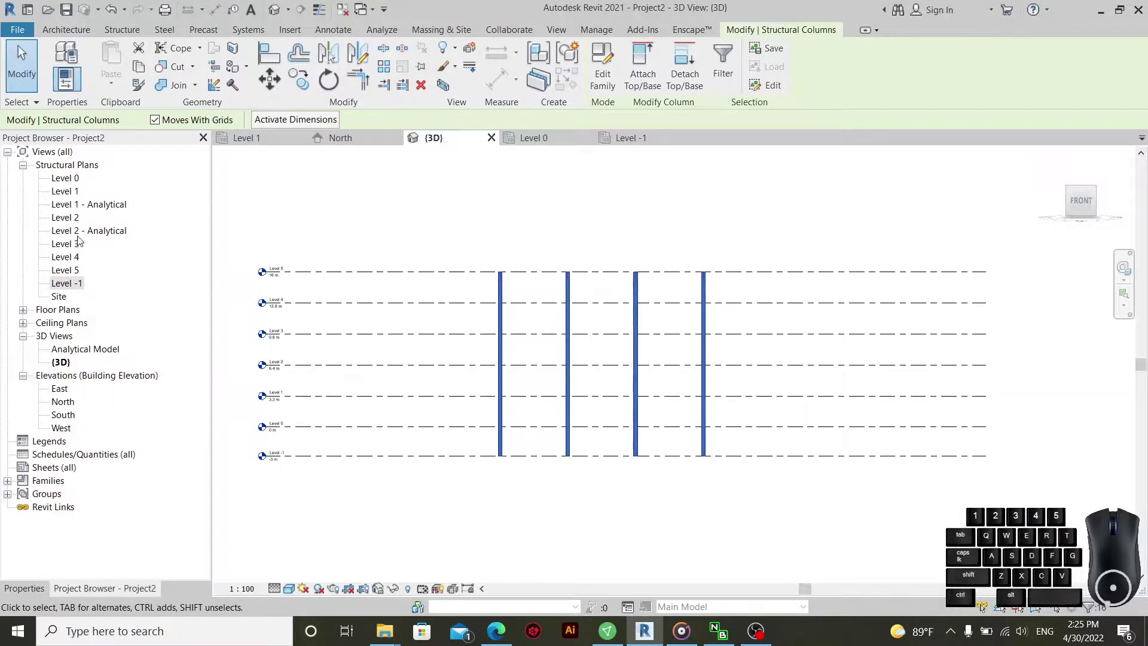
{"action": "double_click", "coordinate": [73, 406]}
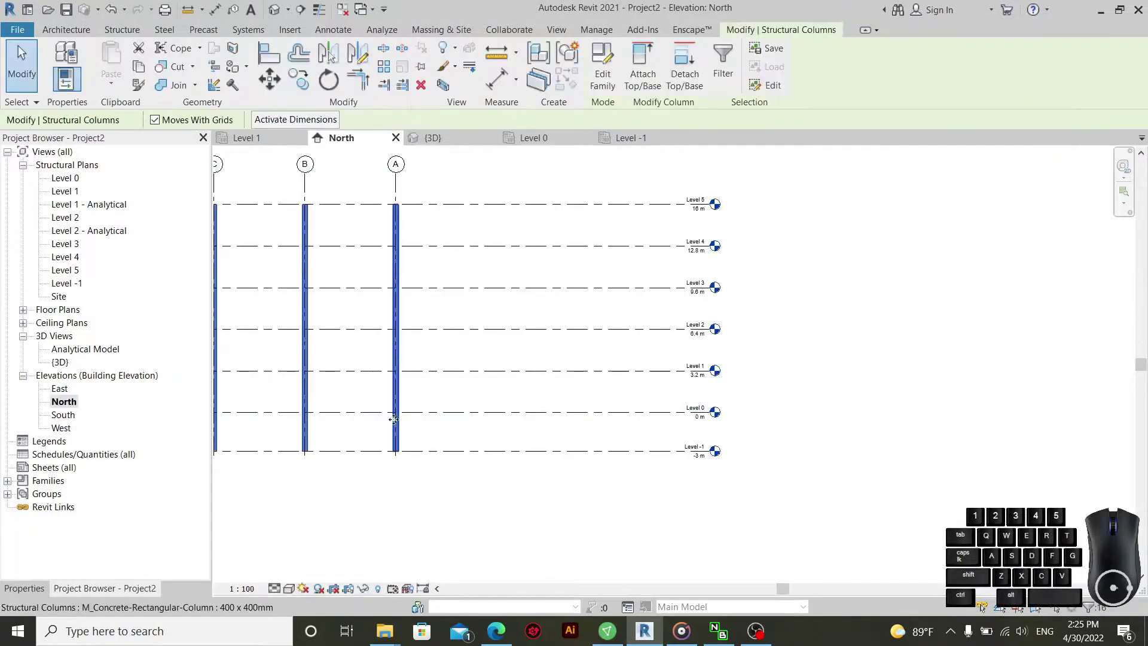
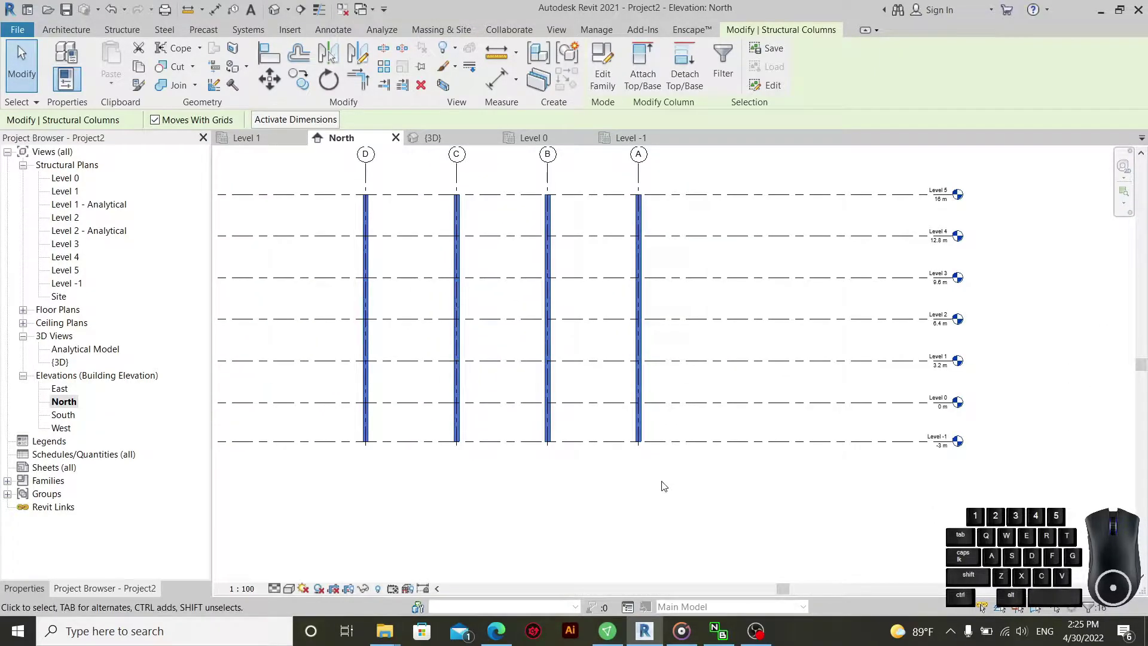
{"action": "scroll", "scroll_direction": "down", "scroll_amount": 3}
{"action": "scroll", "scroll_direction": "up", "scroll_amount": 3}
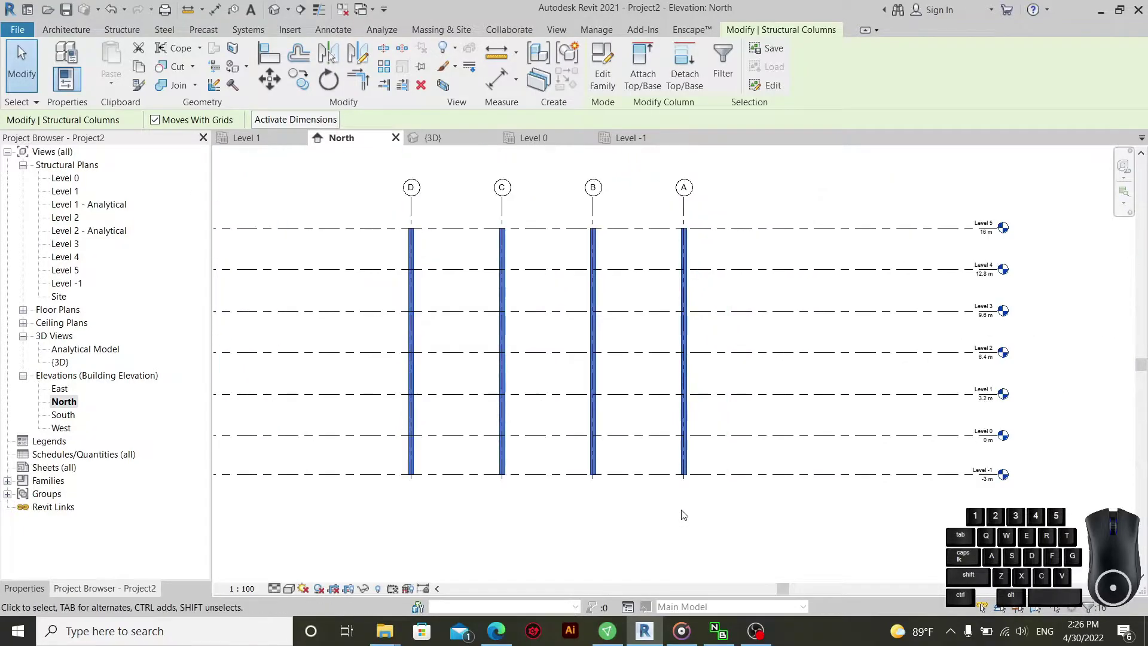
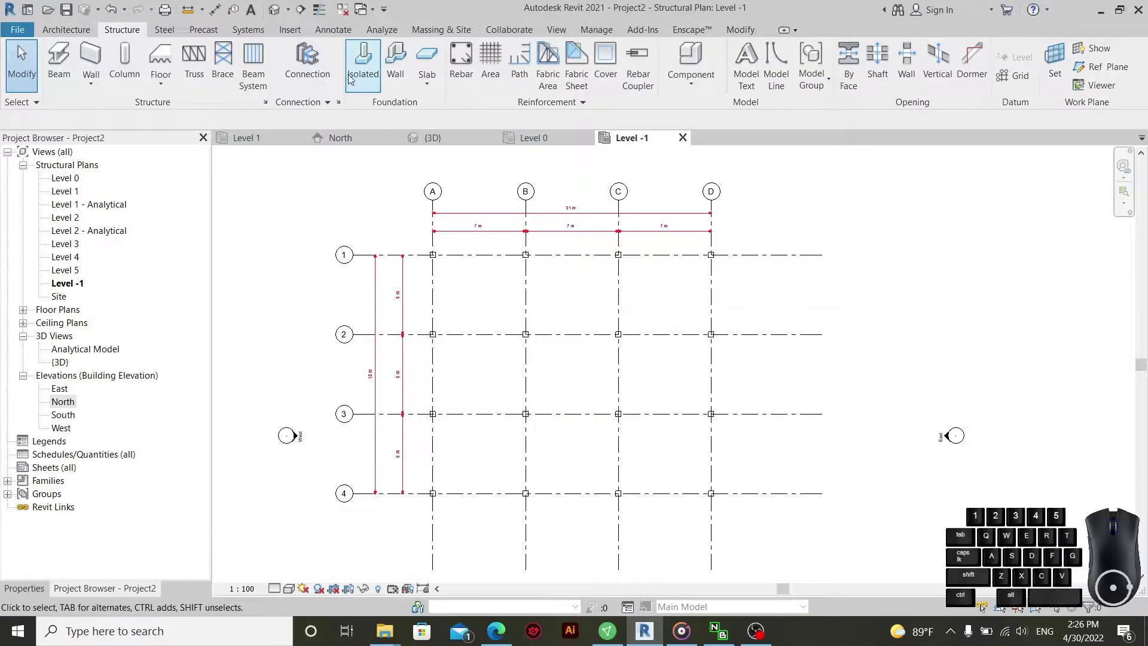
- Start an isolated footing and edit its type to Width 1.8 m and Thickness 0.6 m
{"action": "left_click", "coordinate": [353, 80]}
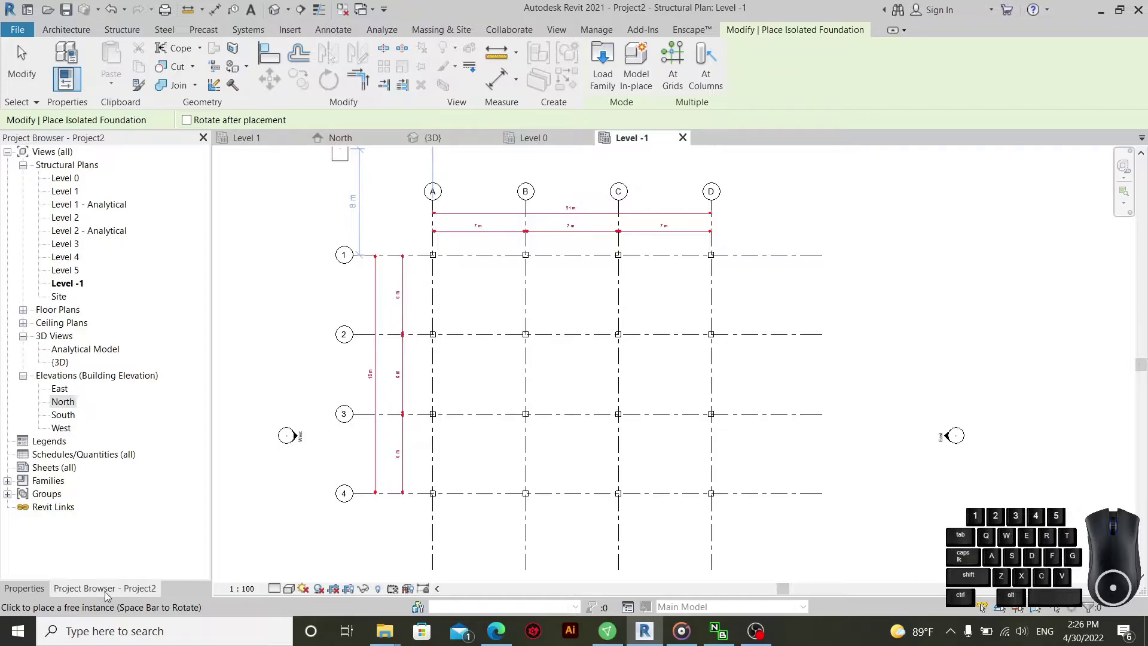
{"action": "left_click", "coordinate": [115, 594]}
{"action": "left_click", "coordinate": [40, 593]}
{"action": "left_click", "coordinate": [187, 214]}
{"action": "left_click", "coordinate": [636, 240]}
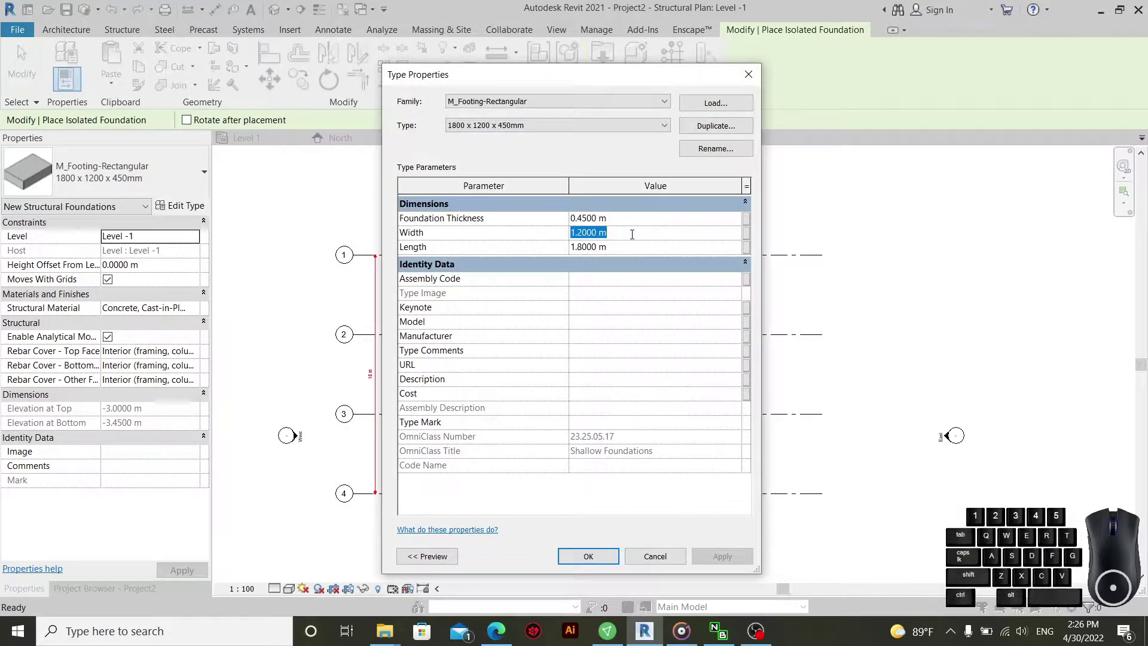
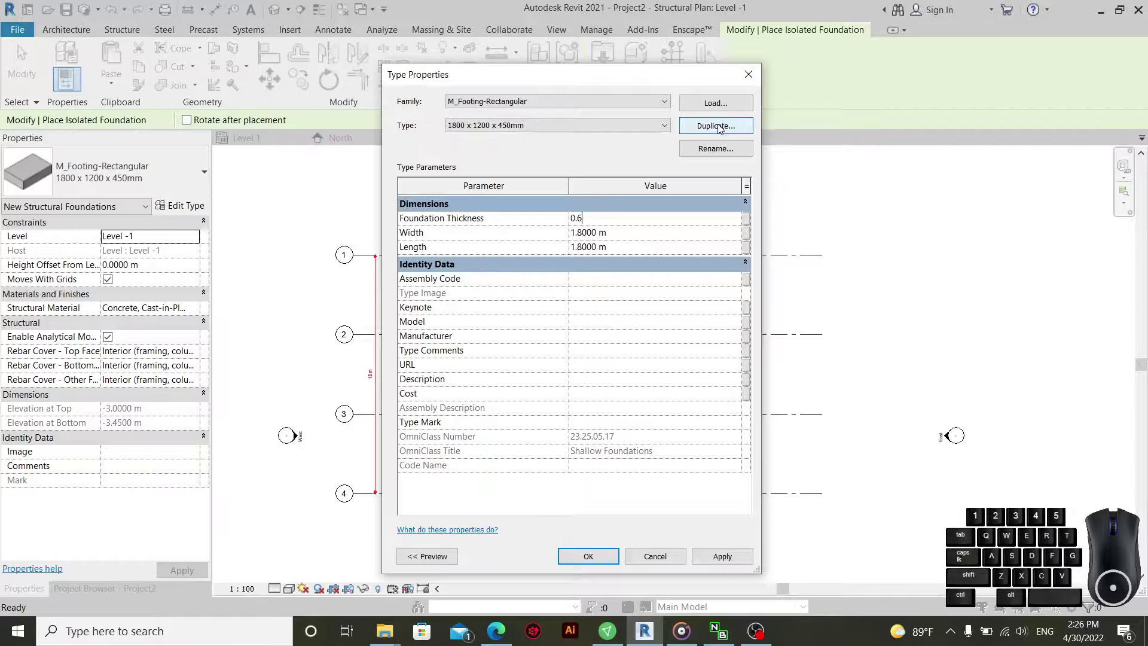
- Duplicate the footing type as 1800 x 1800 x 600mm and confirm it for placement
{"action": "left_click", "coordinate": [717, 150]}
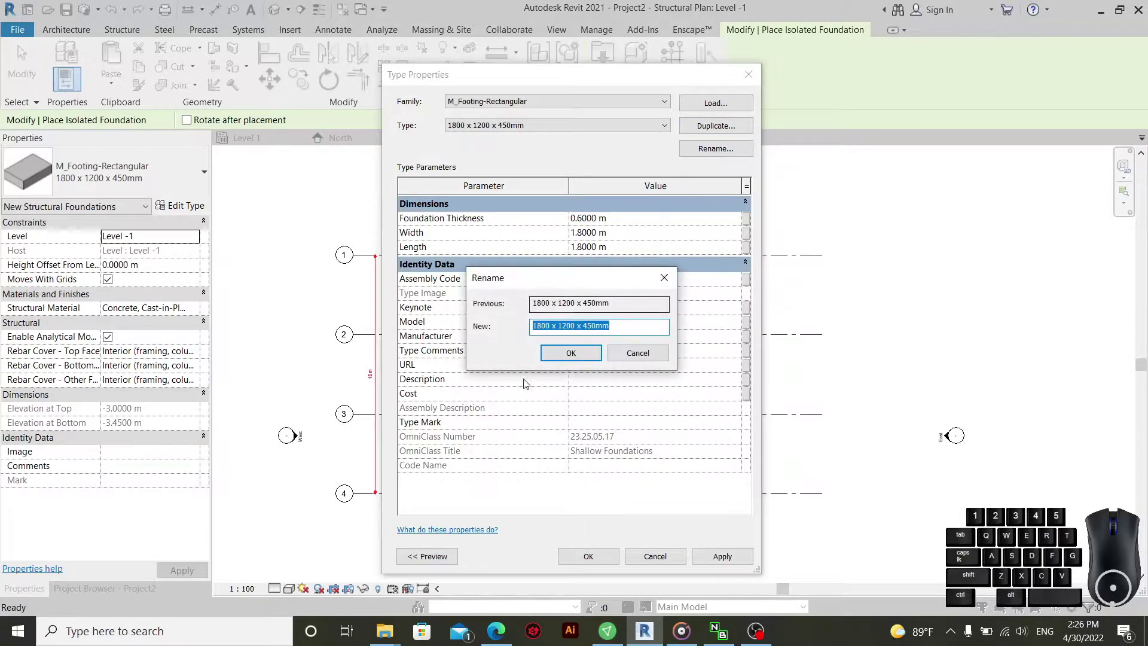
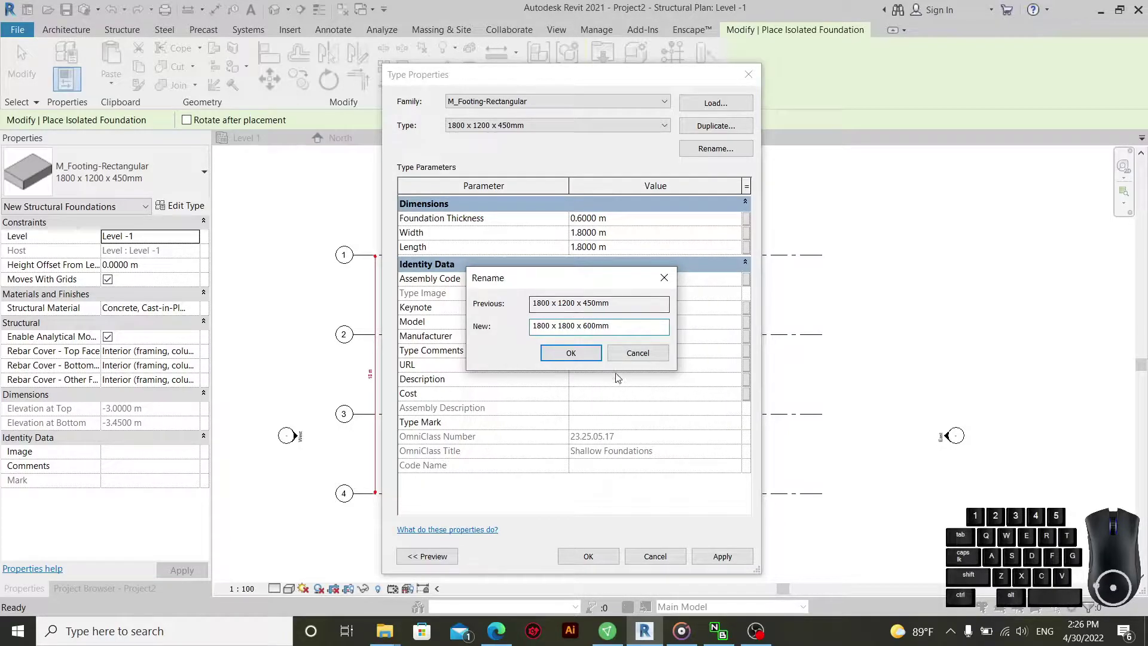
{"action": "left_click", "coordinate": [594, 355]}
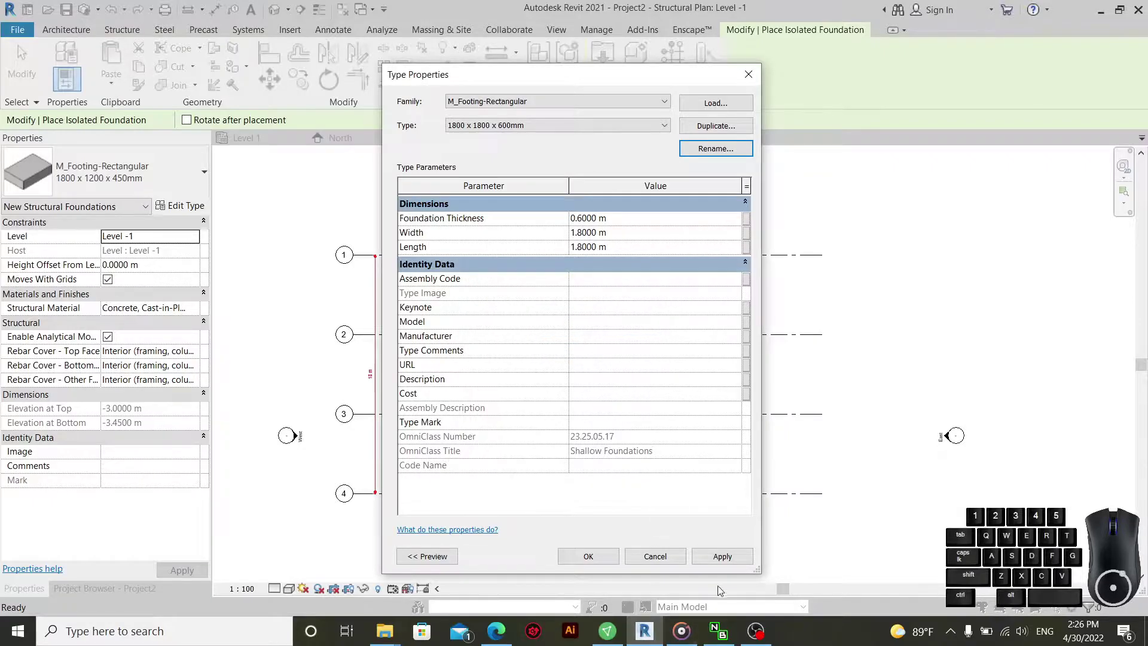
{"action": "left_click", "coordinate": [727, 560]}
{"action": "left_click", "coordinate": [587, 565]}
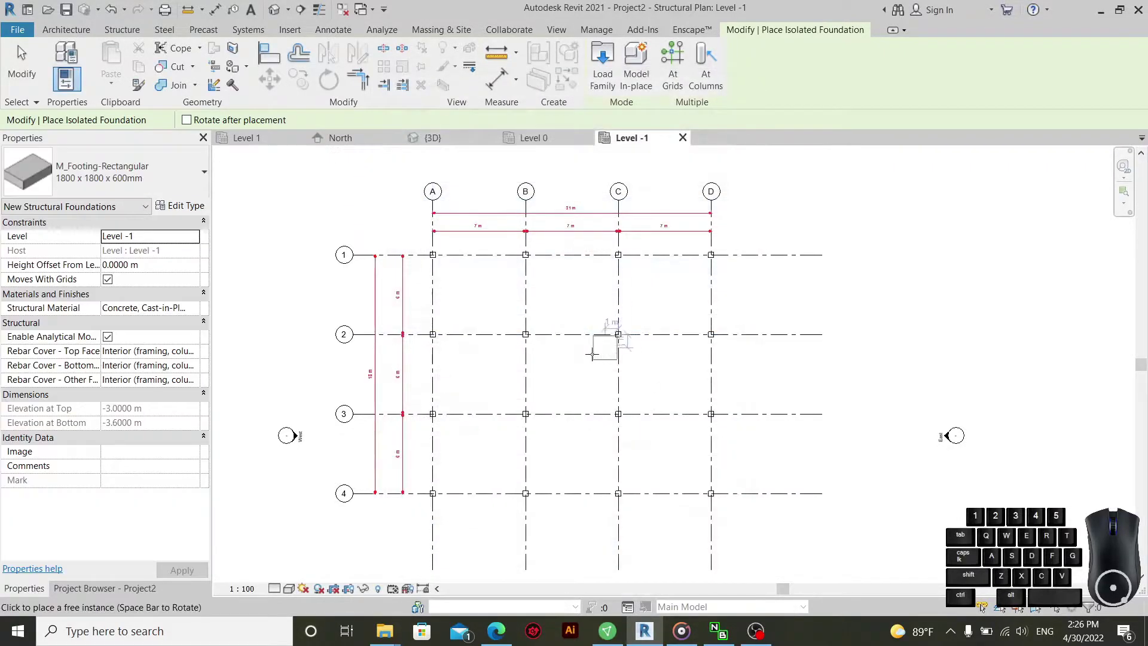
- Zoom the Level -1 plan to place footings at the interior grid intersections
{"action": "scroll", "scroll_direction": "down", "scroll_amount": 3}
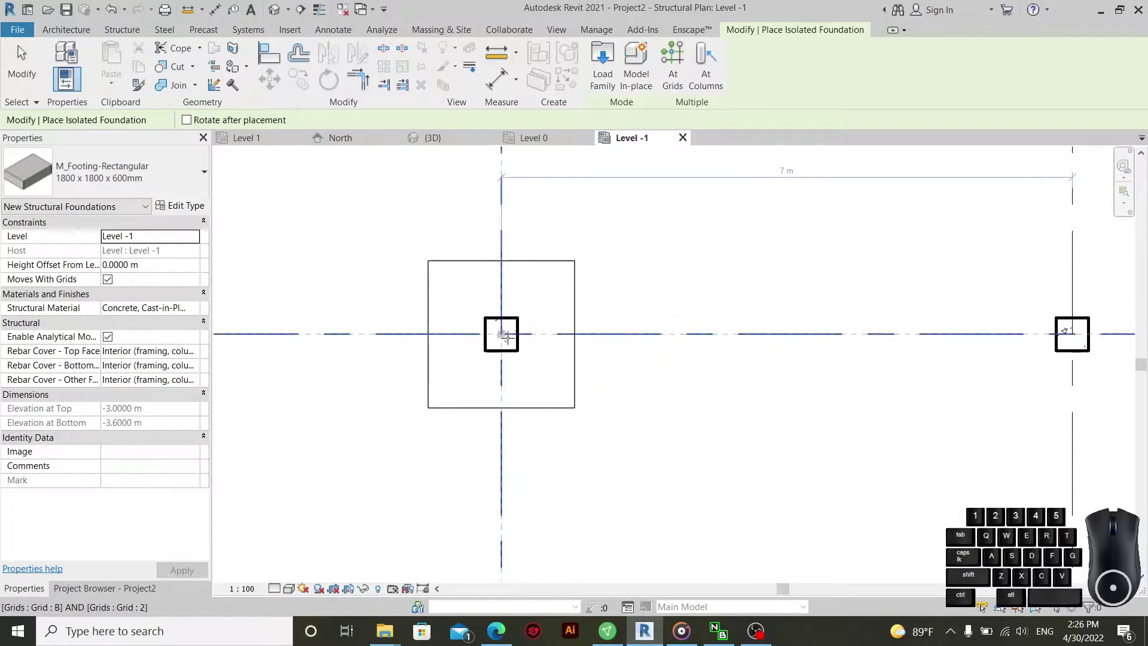
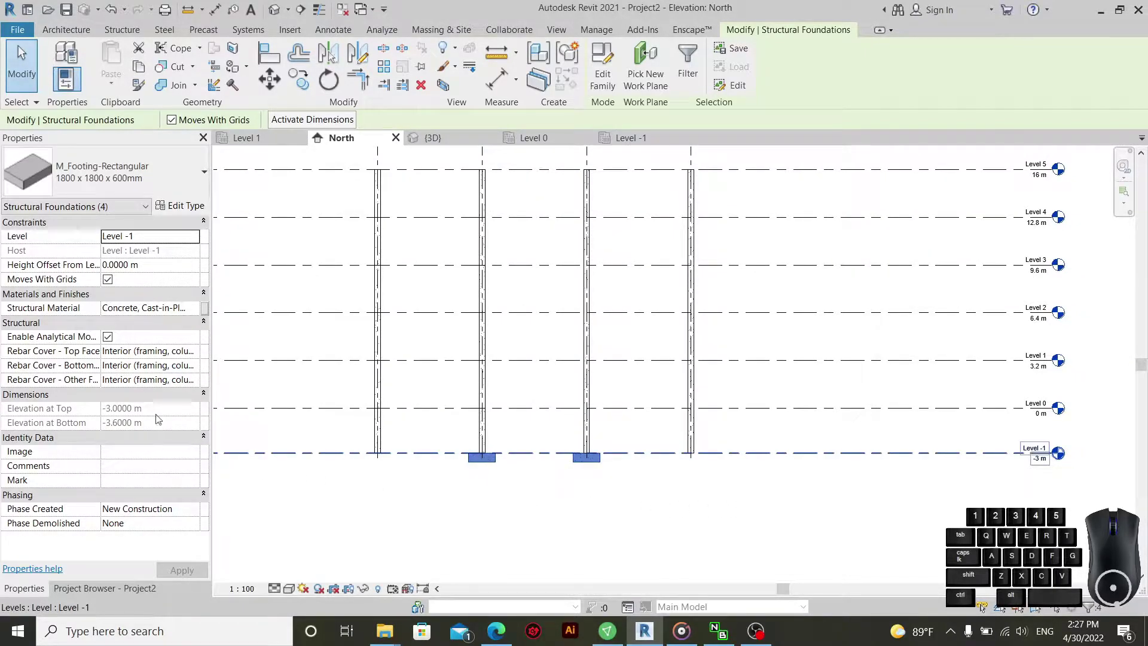
- Clear the footing selection and orbit the 3D view to inspect the four footings
{"action": "left_click", "coordinate": [203, 243]}
{"action": "scroll", "scroll_direction": "up", "scroll_amount": 3}
{"action": "left_click", "coordinate": [143, 256]}
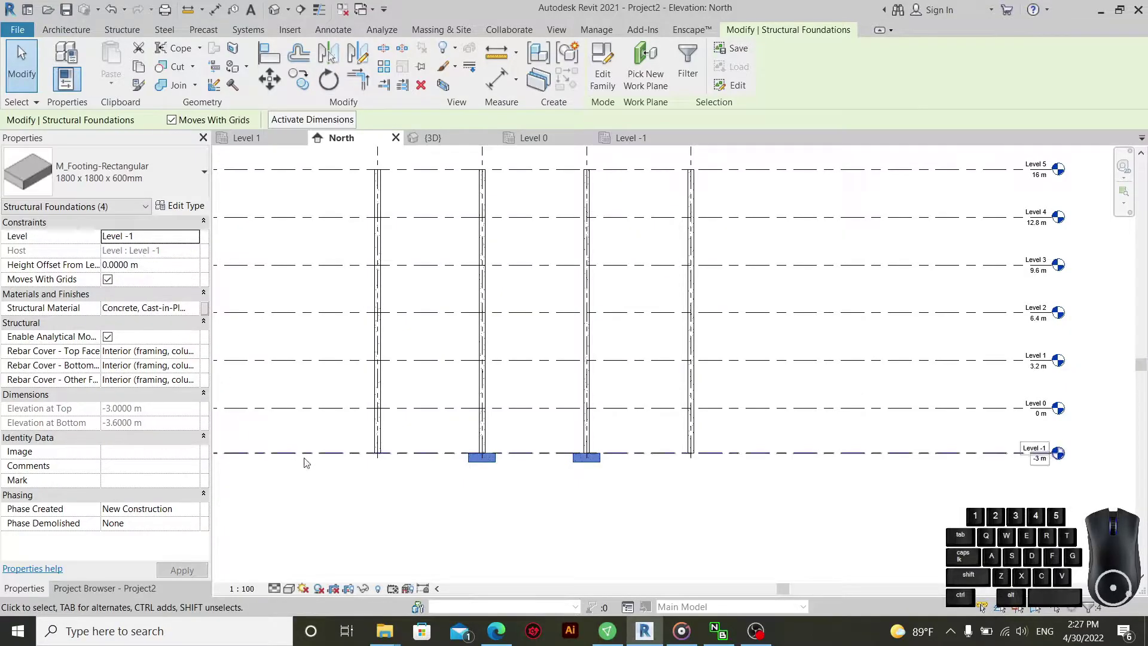
{"action": "left_click", "coordinate": [383, 510]}
{"action": "left_click", "coordinate": [276, 14]}
{"action": "middle_click", "coordinate": [661, 443]}
{"action": "middle_click", "coordinate": [616, 450]}
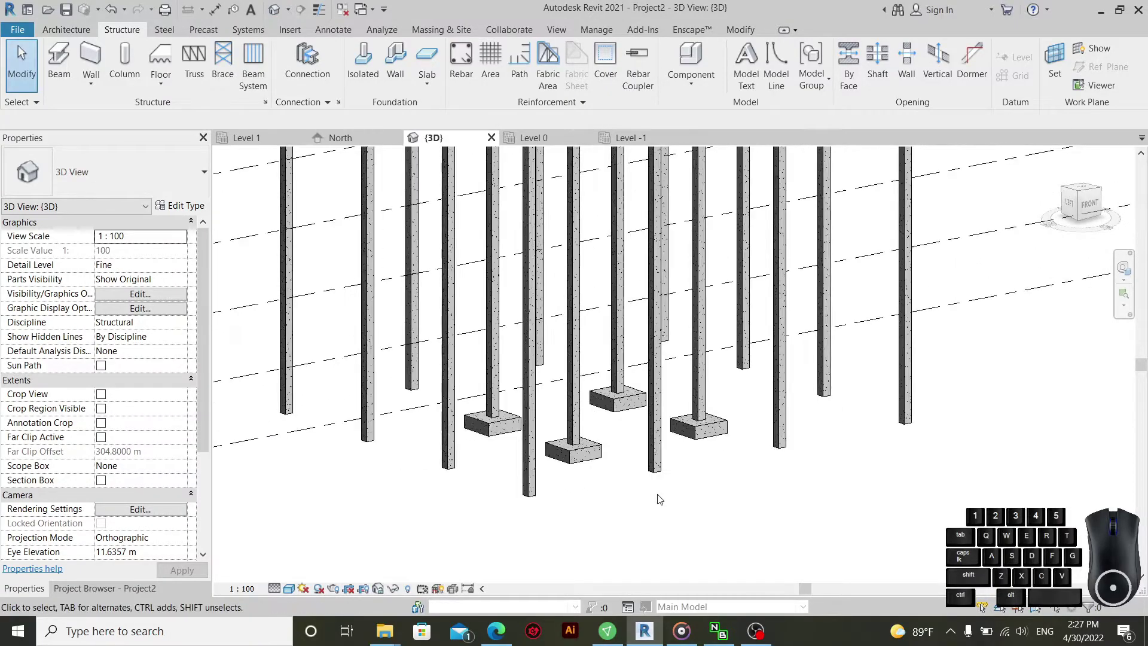
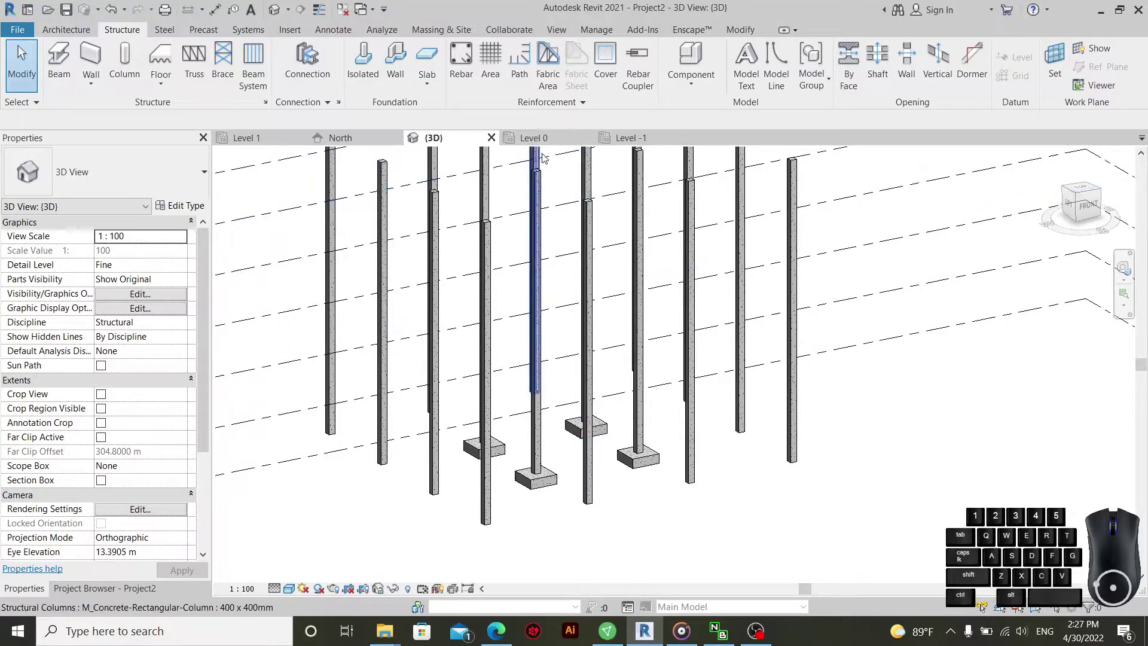
- Switch to the Level 0 structural plan and pan to the grid
{"action": "left_click", "coordinate": [555, 146]}
{"action": "middle_click", "coordinate": [688, 310]}
{"action": "scroll", "scroll_direction": "up", "scroll_amount": 3}
{"action": "middle_click", "coordinate": [681, 327]}
{"action": "middle_click", "coordinate": [654, 331]}
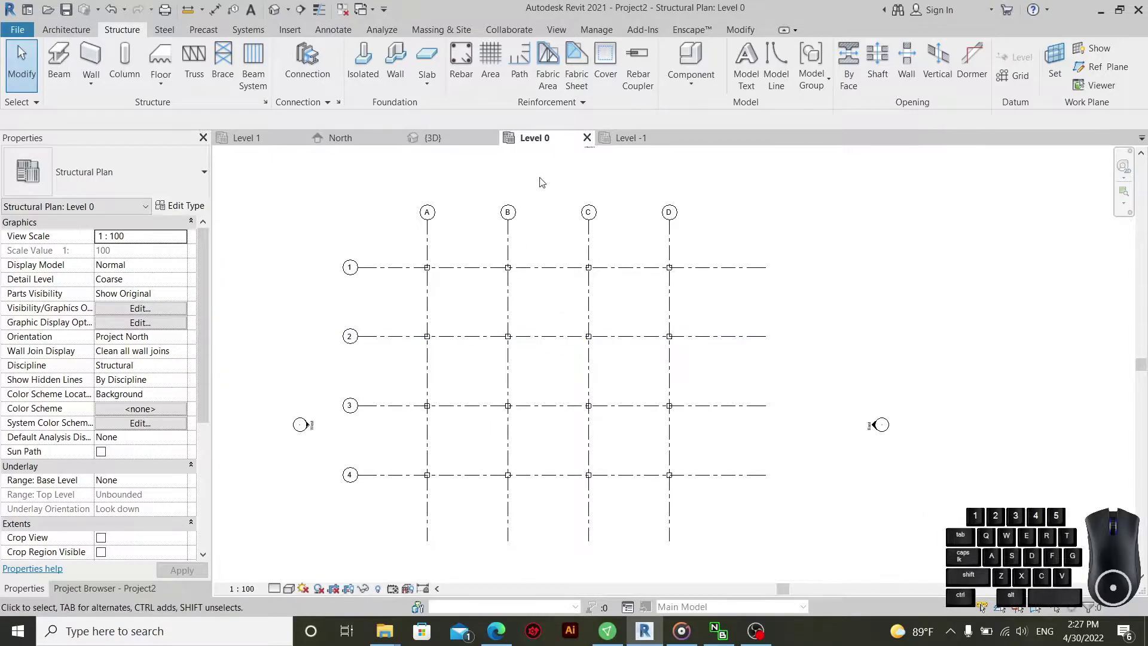
- Return to the 3D view from the top and bring up the Architecture tools
{"action": "left_click", "coordinate": [440, 145]}
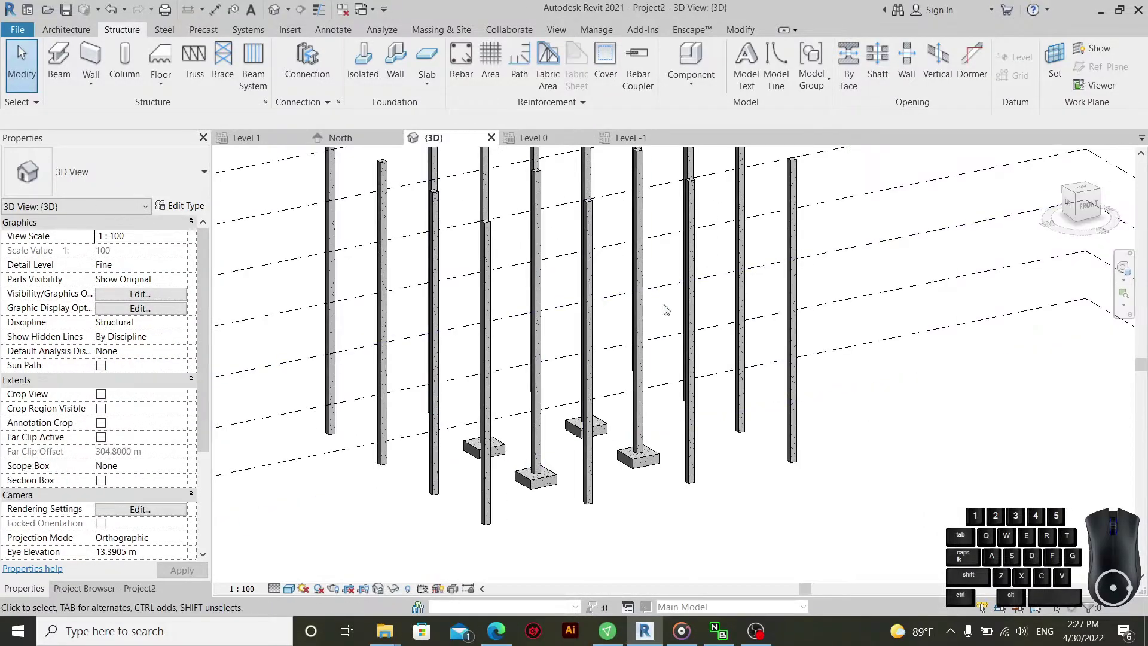
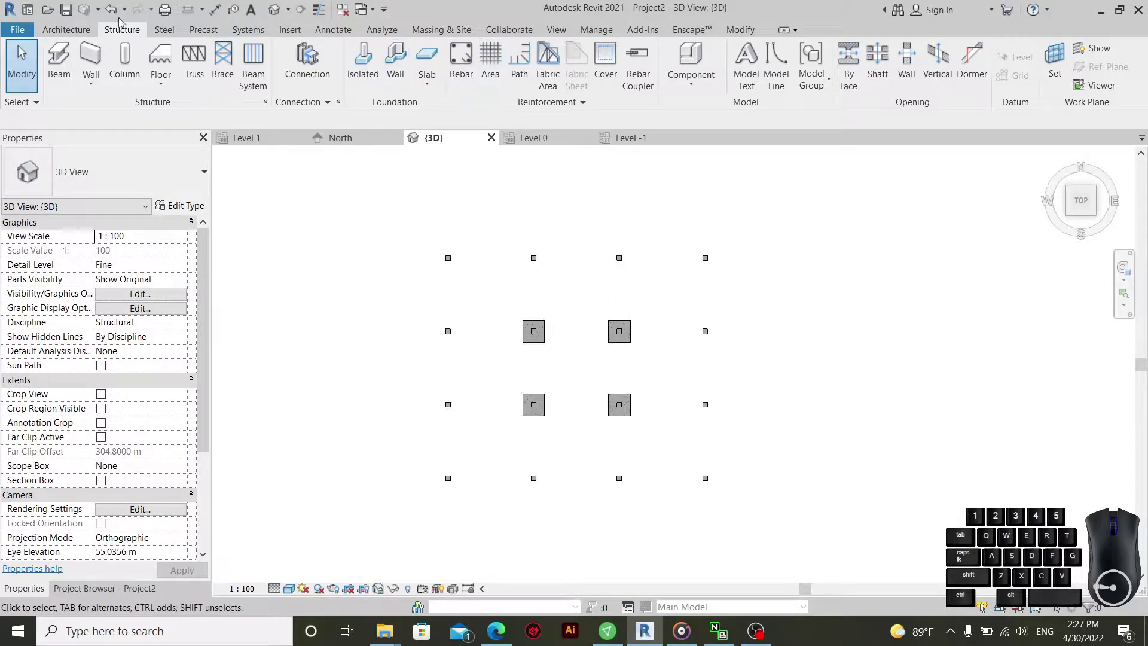
{"action": "left_click", "coordinate": [82, 35]}
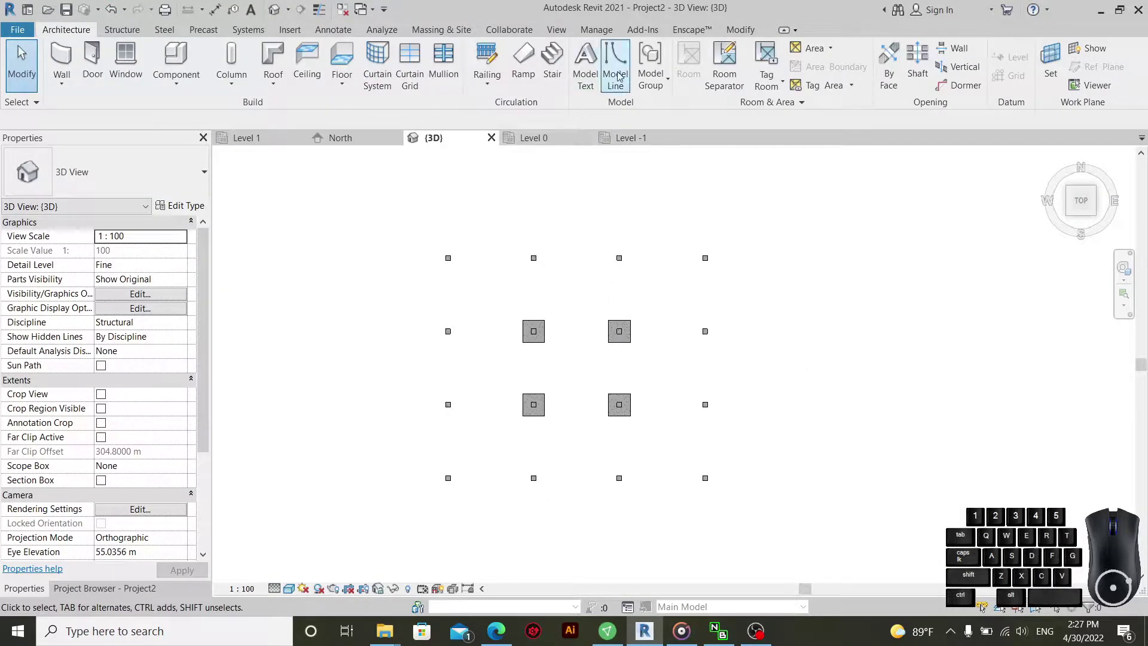
- Activate the Model Line tool to sketch a rectangle around the column grid
{"action": "left_click", "coordinate": [623, 77]}
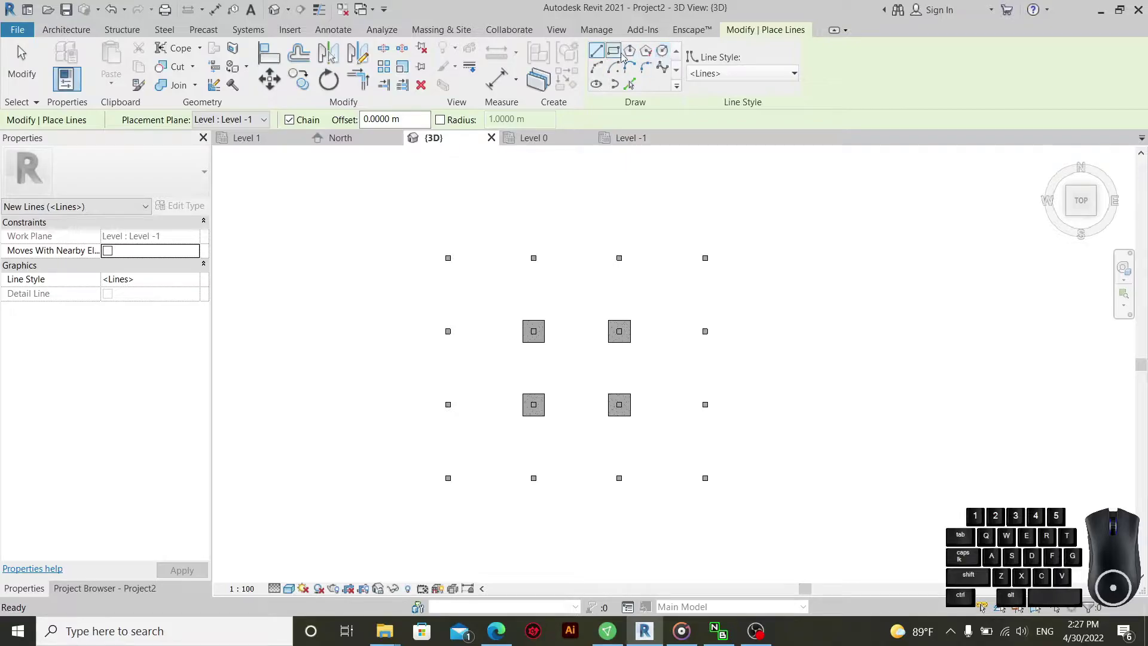
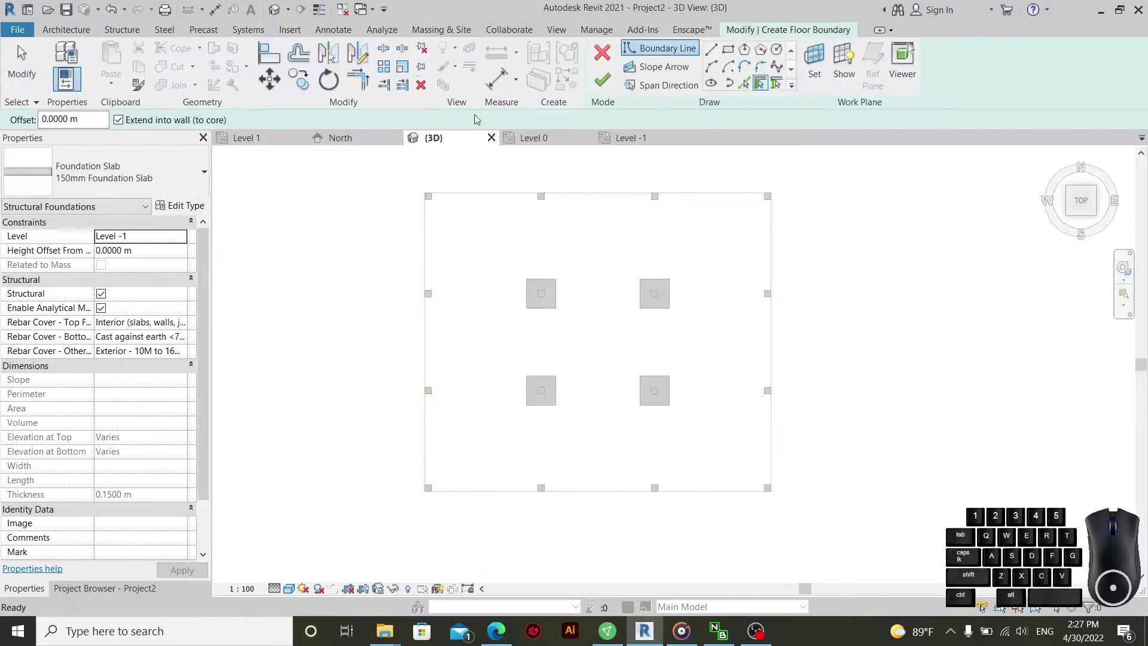
- Choose the Rectangle draw option for the 150mm foundation slab boundary on Level -1
{"action": "right_click", "coordinate": [461, 182]}
{"action": "right_click", "coordinate": [475, 187]}
{"action": "left_click", "coordinate": [610, 51]}
{"action": "left_click", "coordinate": [425, 84]}
{"action": "left_click", "coordinate": [447, 111]}
{"action": "middle_click", "coordinate": [612, 267]}
{"action": "middle_click", "coordinate": [636, 279]}
- Sketch the slab rectangle by snapping to the corners of the model-line outline
{"action": "left_click", "coordinate": [734, 54]}
{"action": "scroll", "scroll_direction": "down", "scroll_amount": 3}
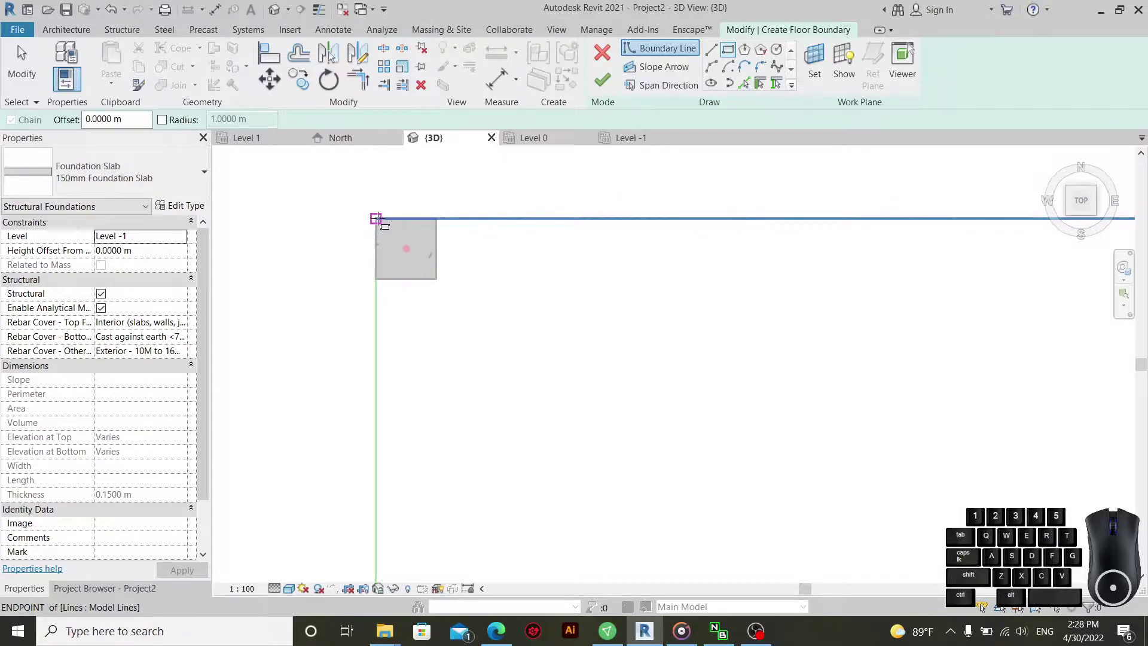
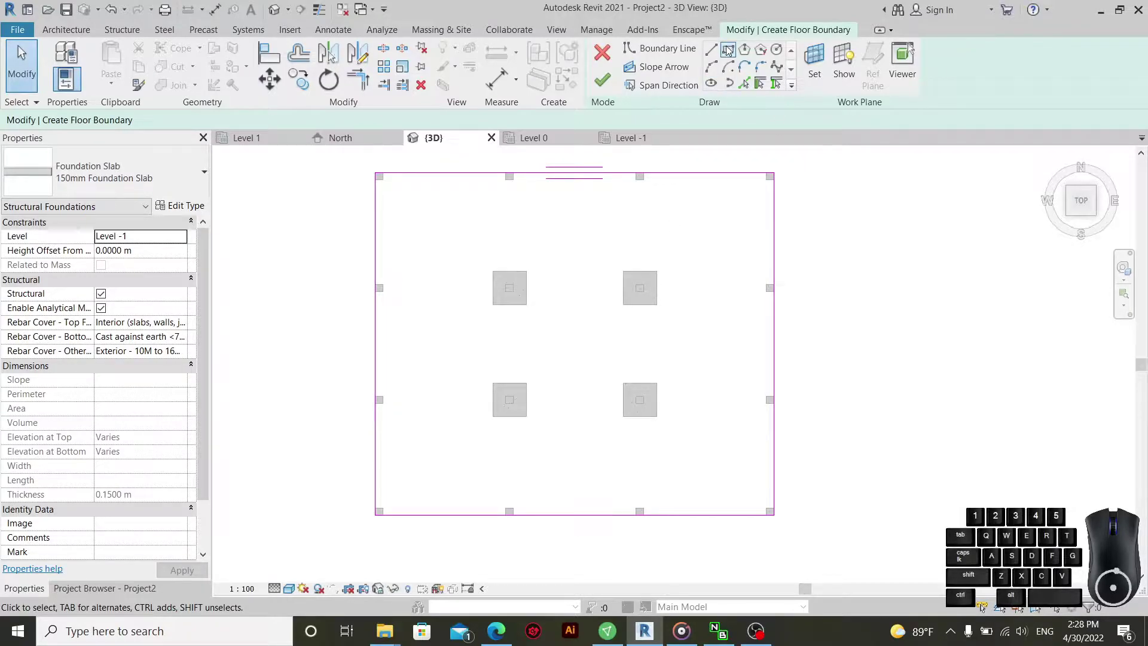
{"action": "left_click", "coordinate": [731, 58]}
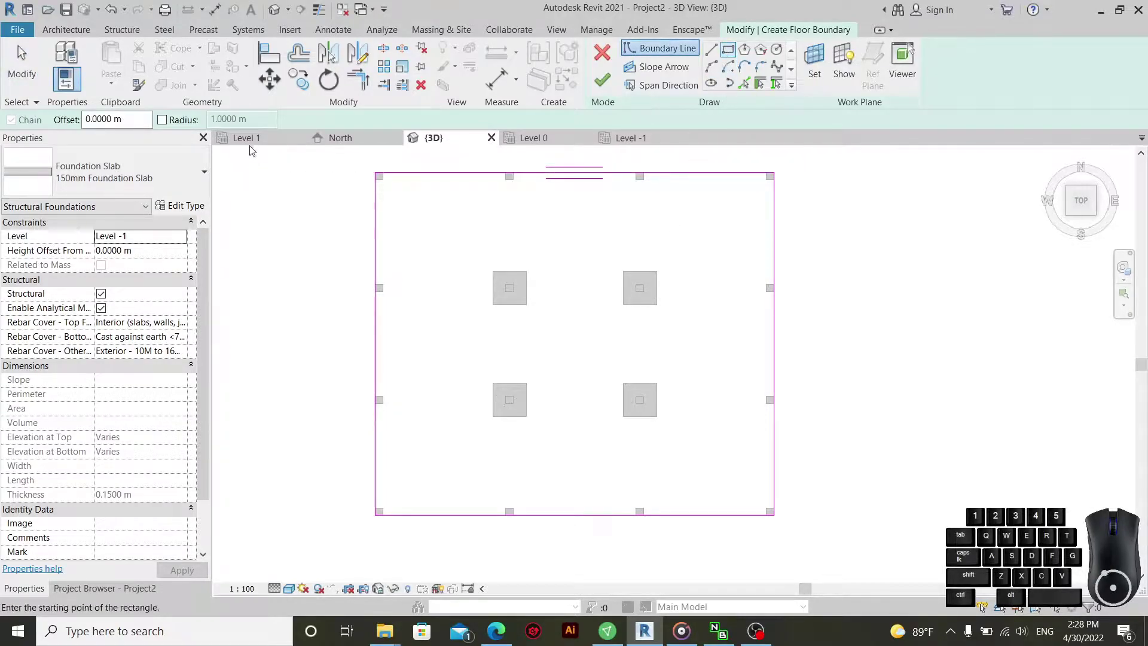
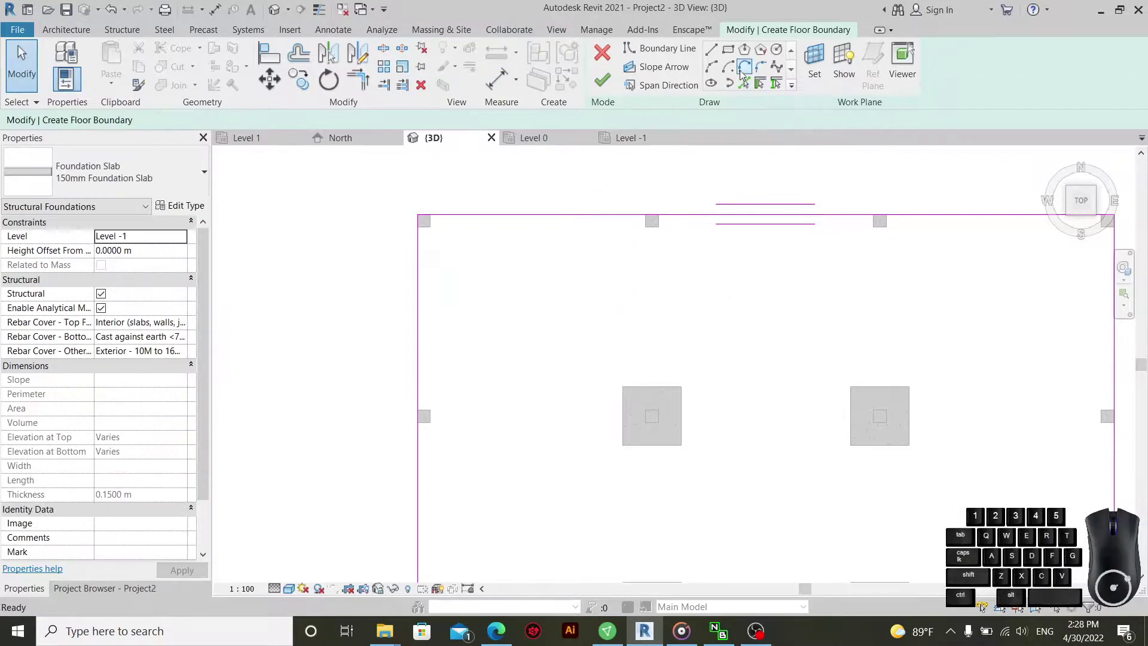
- Sketch rectangular opening loops with a negative offset inside the slab boundary between the footings
{"action": "left_click", "coordinate": [735, 54]}
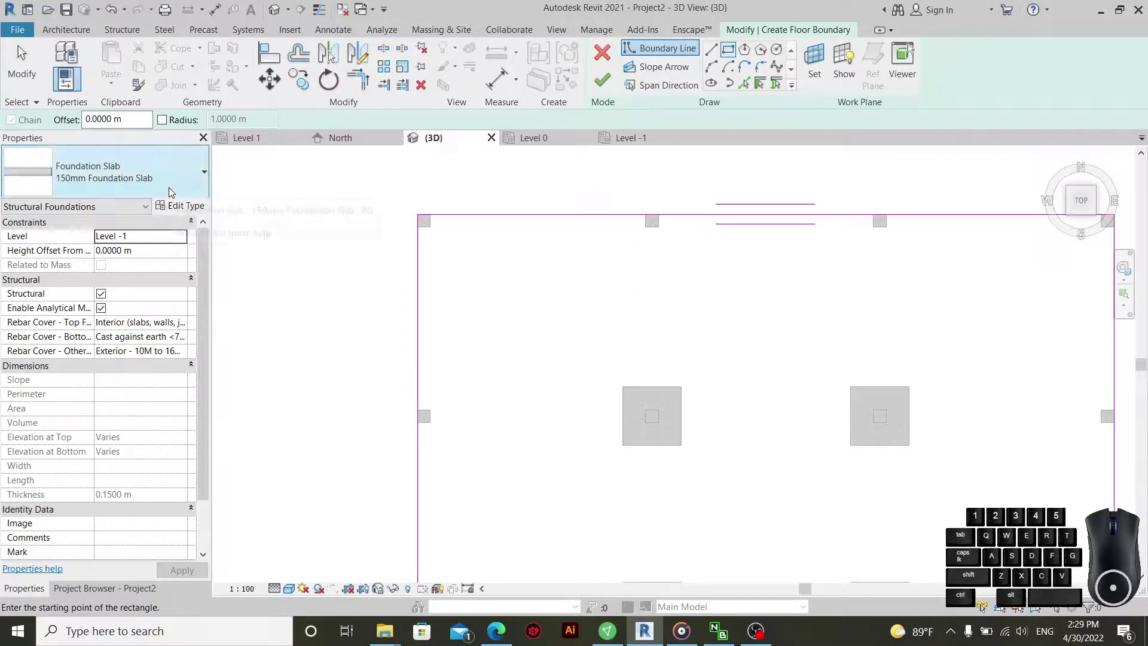
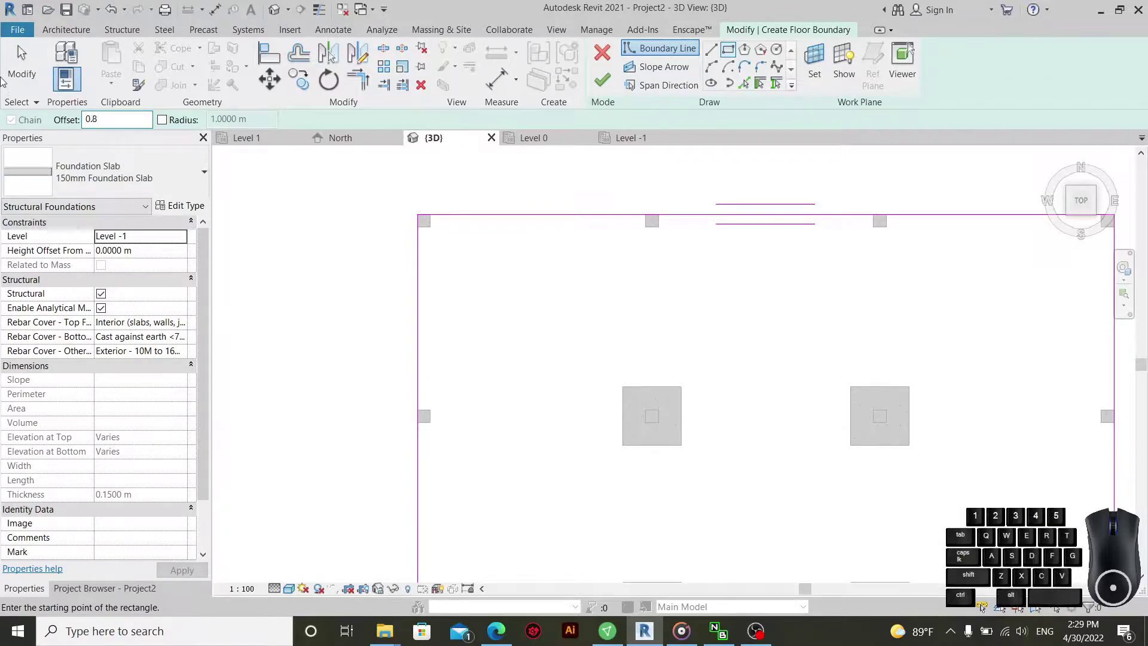
{"action": "scroll", "scroll_direction": "down", "scroll_amount": 3}
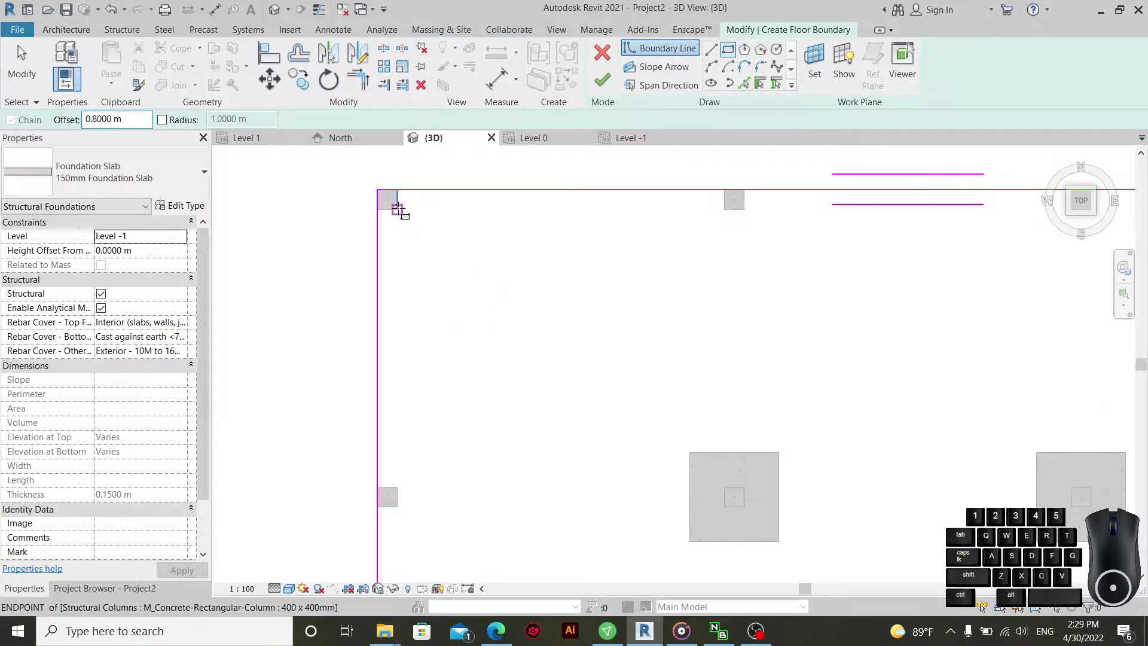
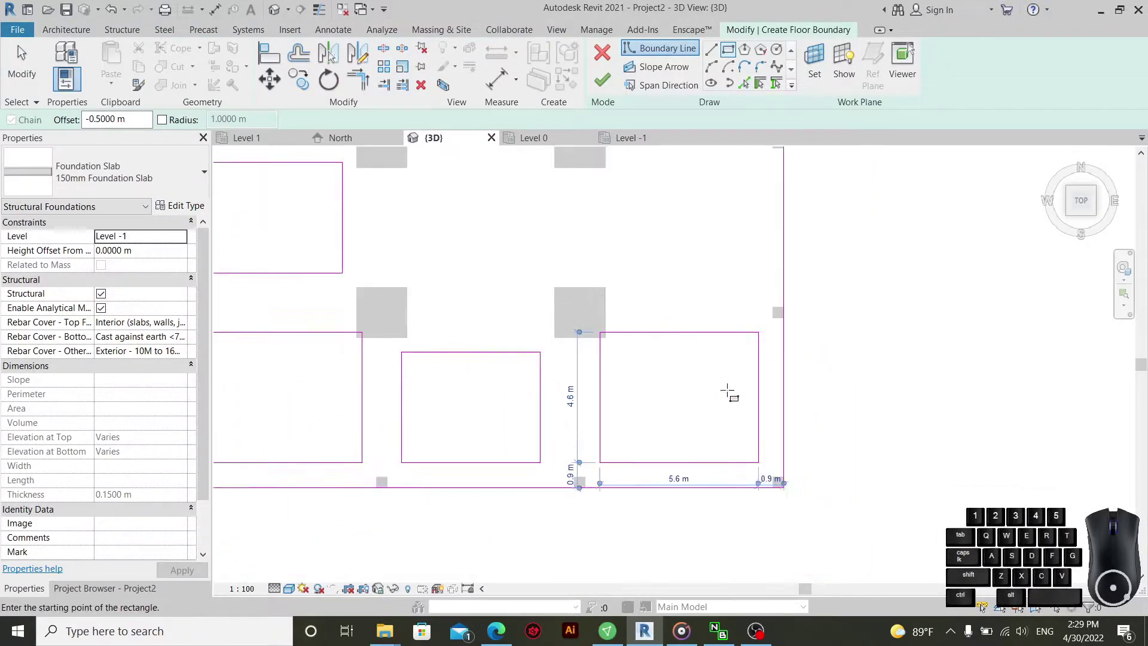
{"action": "key", "text": "ctrl+z"}
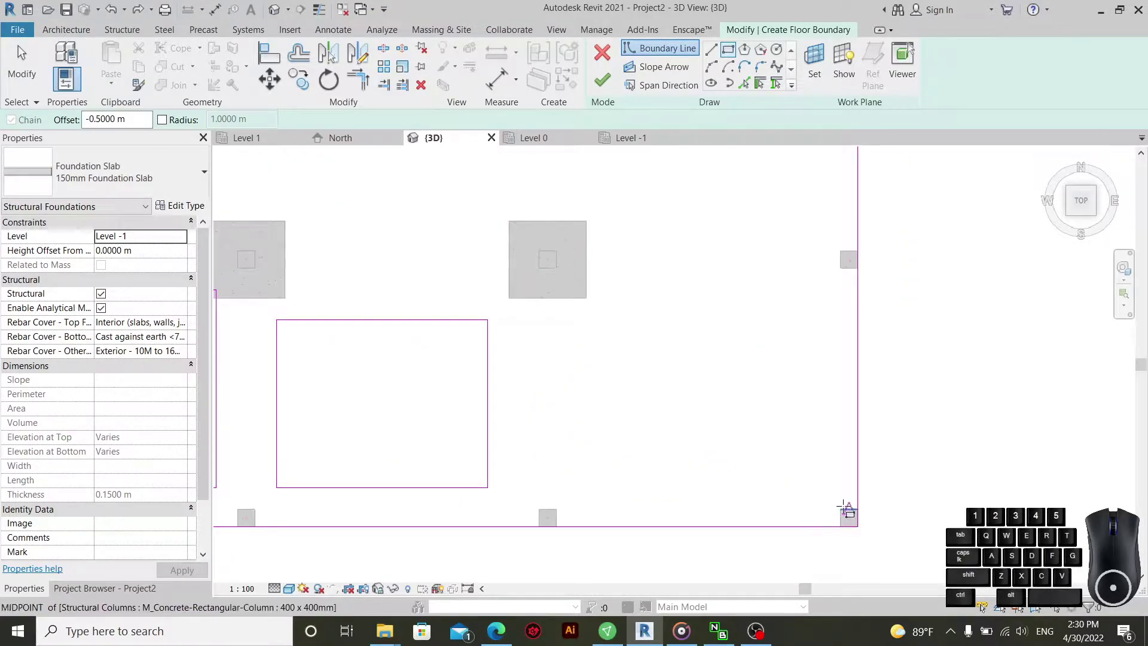
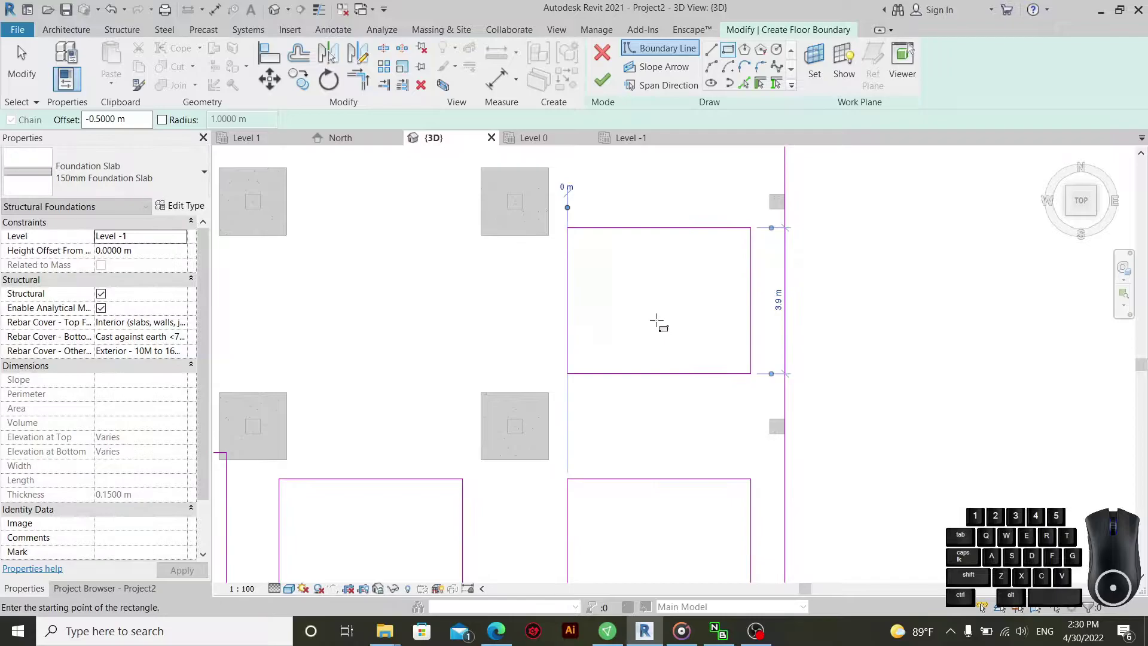
{"action": "scroll", "scroll_direction": "up", "scroll_amount": 3}
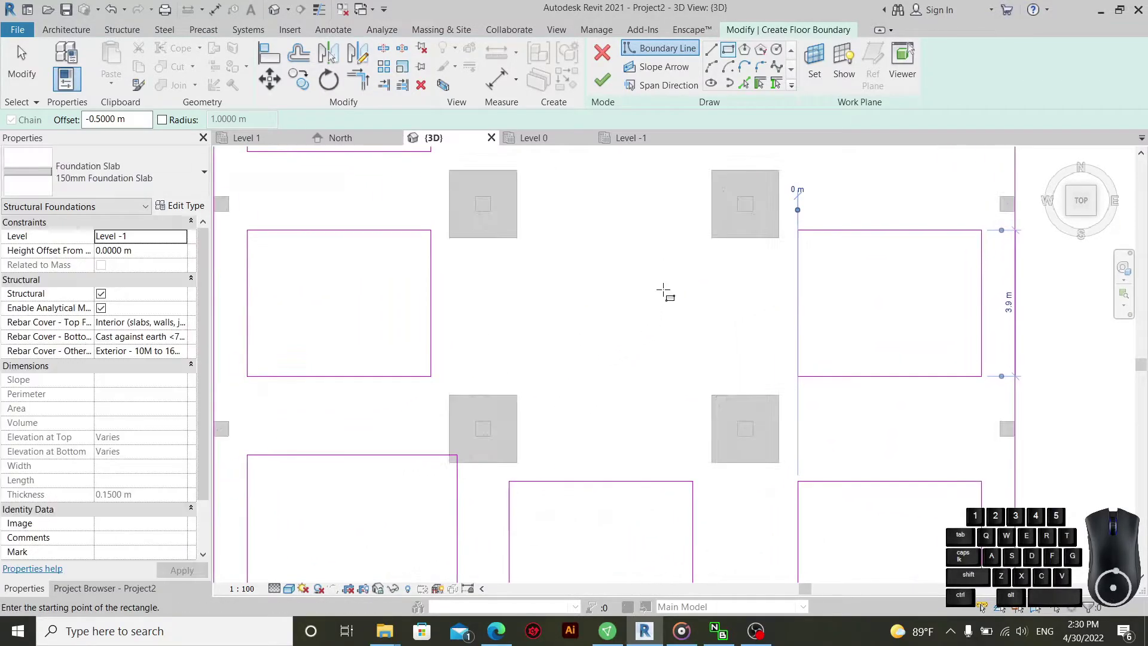
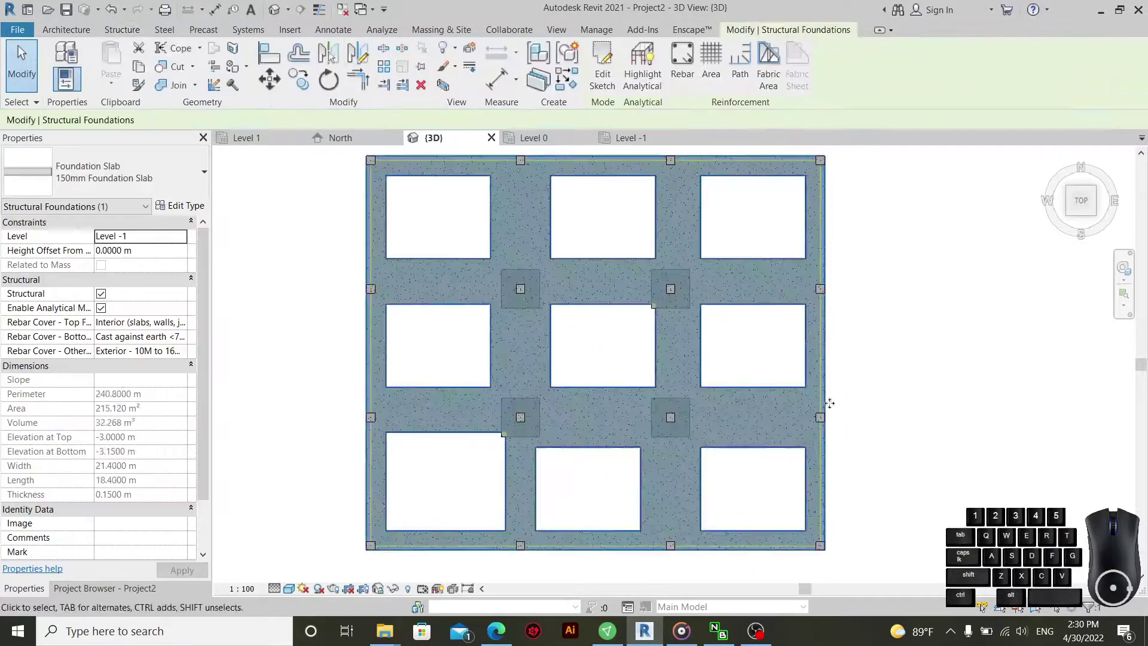
- Reopen the foundation slab's boundary sketch with Edit Boundary
{"action": "left_click", "coordinate": [613, 90]}
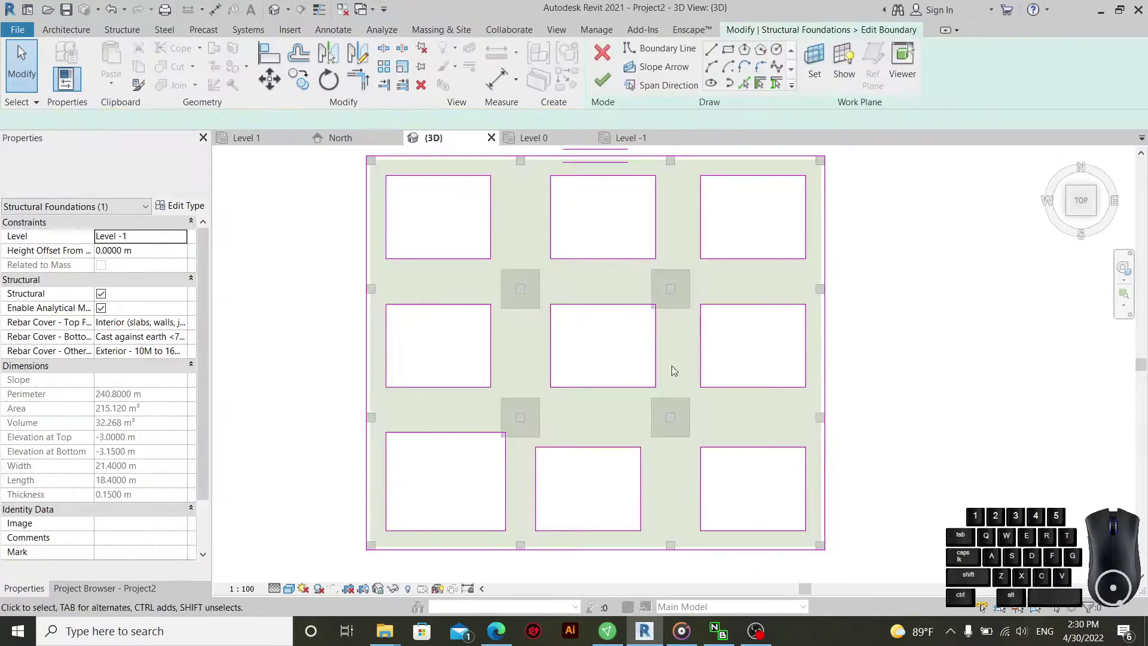
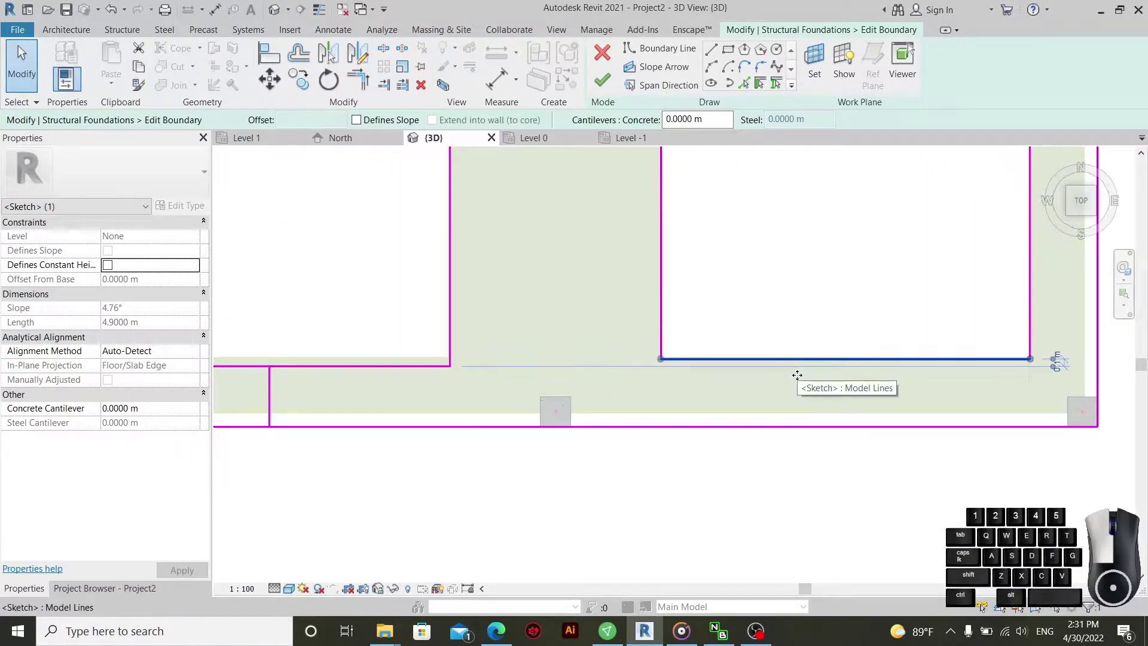
{"action": "left_click", "coordinate": [801, 393]}
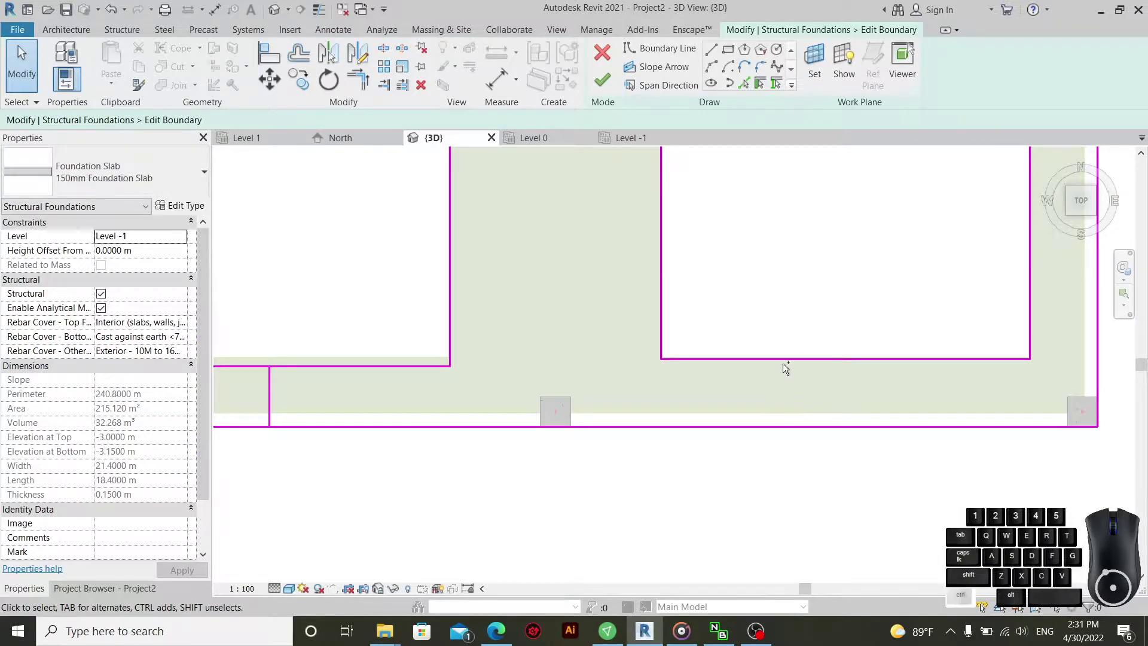
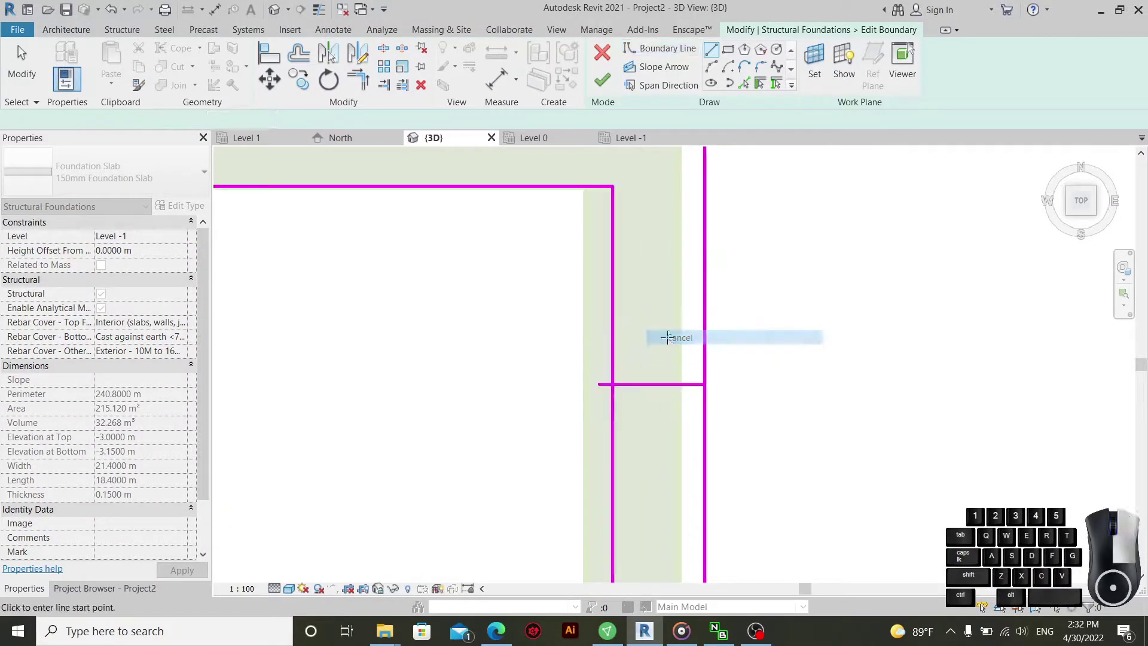
{"action": "left_click", "coordinate": [684, 348]}
{"action": "left_click_drag", "start_coordinate": [622, 342], "coordinate": [606, 349]}
{"action": "left_click", "coordinate": [723, 317]}
{"action": "left_click_drag", "start_coordinate": [646, 329], "coordinate": [647, 397]}
{"action": "left_click", "coordinate": [780, 300]}
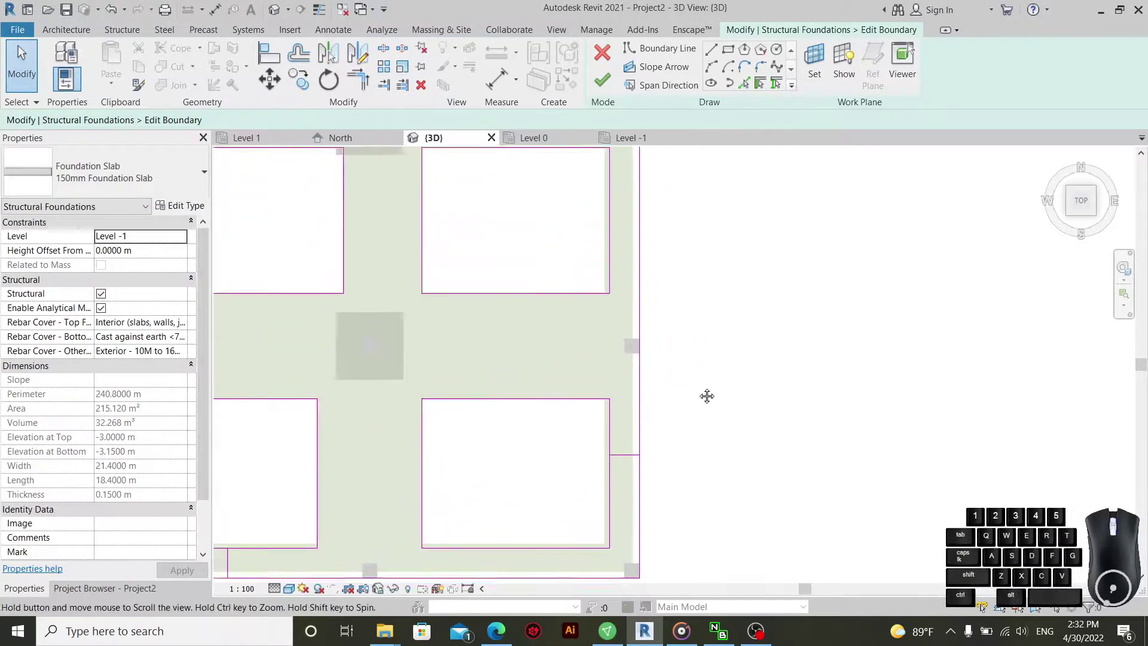
{"action": "left_click", "coordinate": [651, 441]}
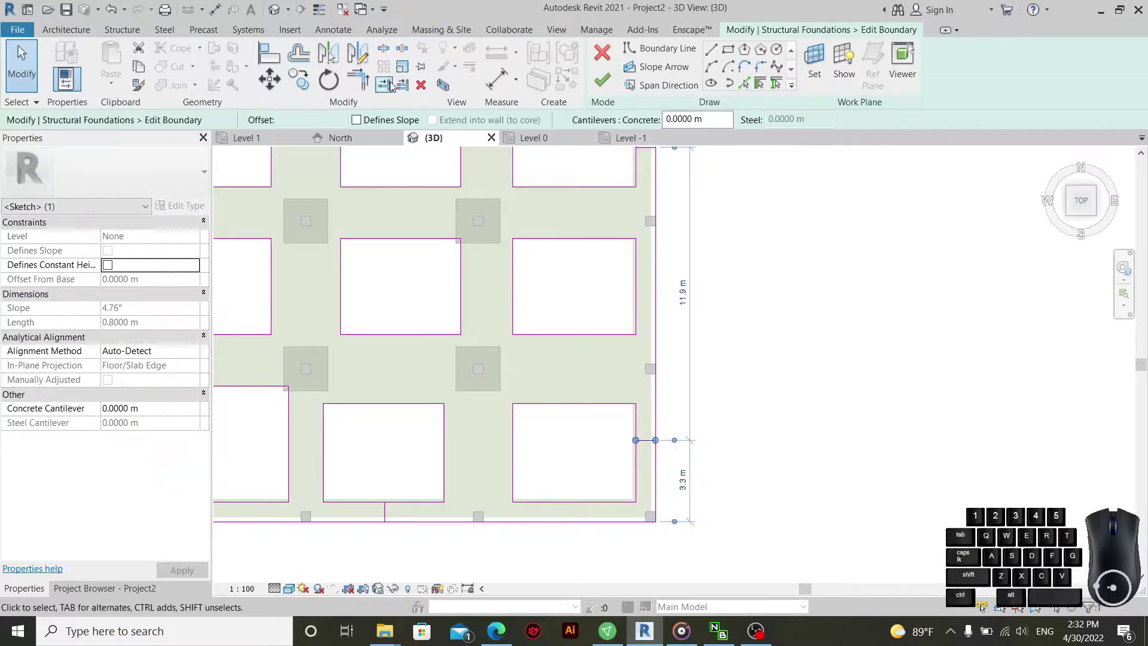
{"action": "left_click", "coordinate": [428, 97]}
{"action": "middle_click", "coordinate": [651, 268]}
{"action": "scroll", "scroll_direction": "down", "scroll_amount": 3}
{"action": "left_click_drag", "start_coordinate": [639, 246], "coordinate": [640, 270]}
{"action": "left_click", "coordinate": [639, 295]}
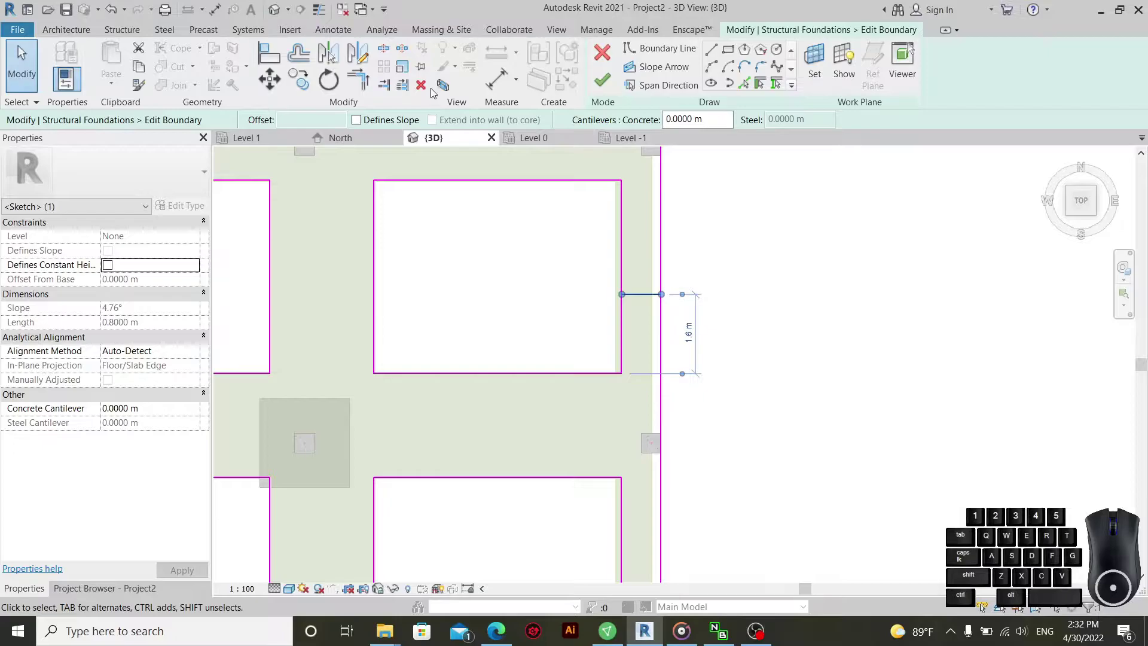
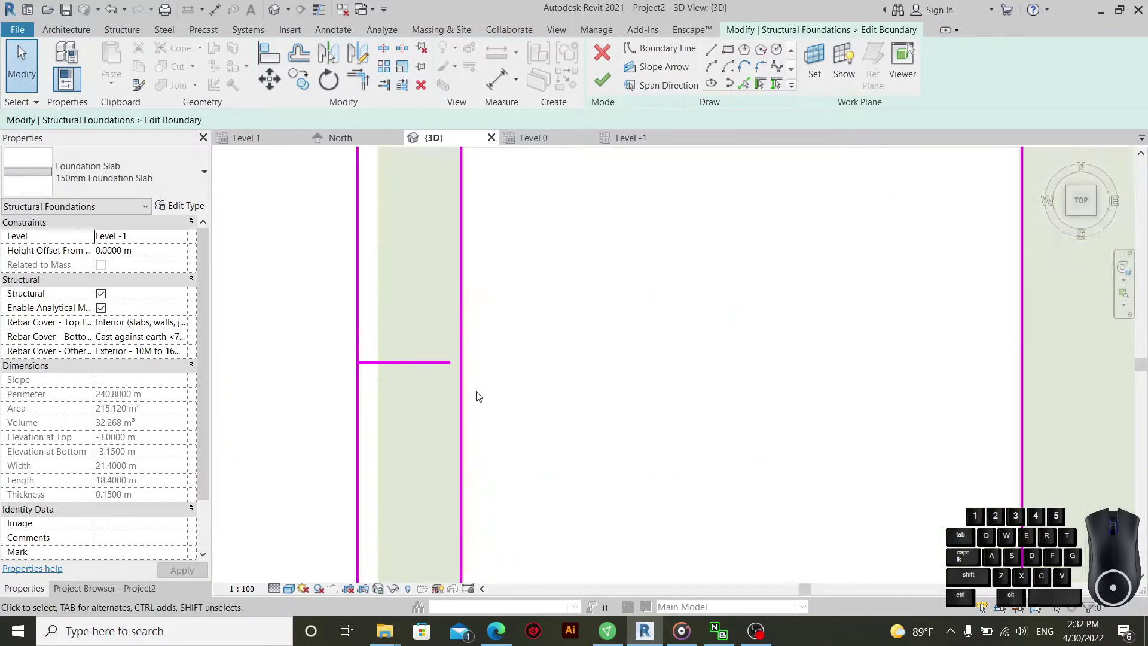
{"action": "left_click_drag", "start_coordinate": [466, 370], "coordinate": [453, 370]}
{"action": "scroll", "scroll_direction": "up", "scroll_amount": 3}
{"action": "middle_click", "coordinate": [615, 389]}
{"action": "left_click", "coordinate": [459, 359]}
{"action": "left_click", "coordinate": [462, 374]}
{"action": "left_click", "coordinate": [425, 90]}
{"action": "middle_click", "coordinate": [794, 350]}
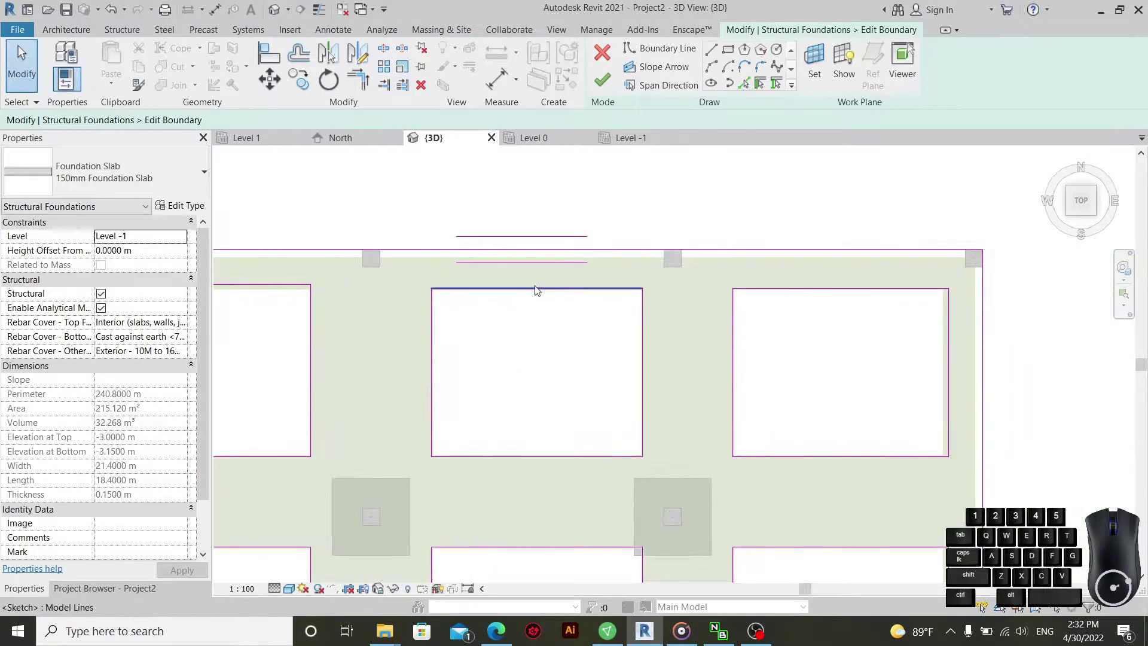
{"action": "left_click", "coordinate": [718, 51]}
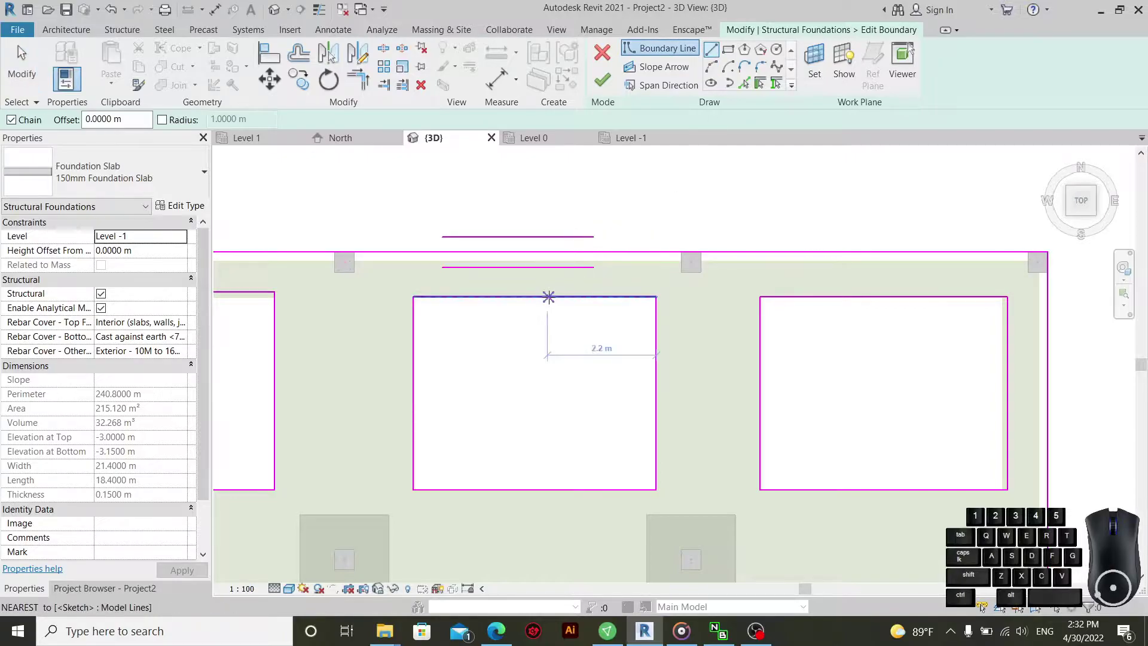
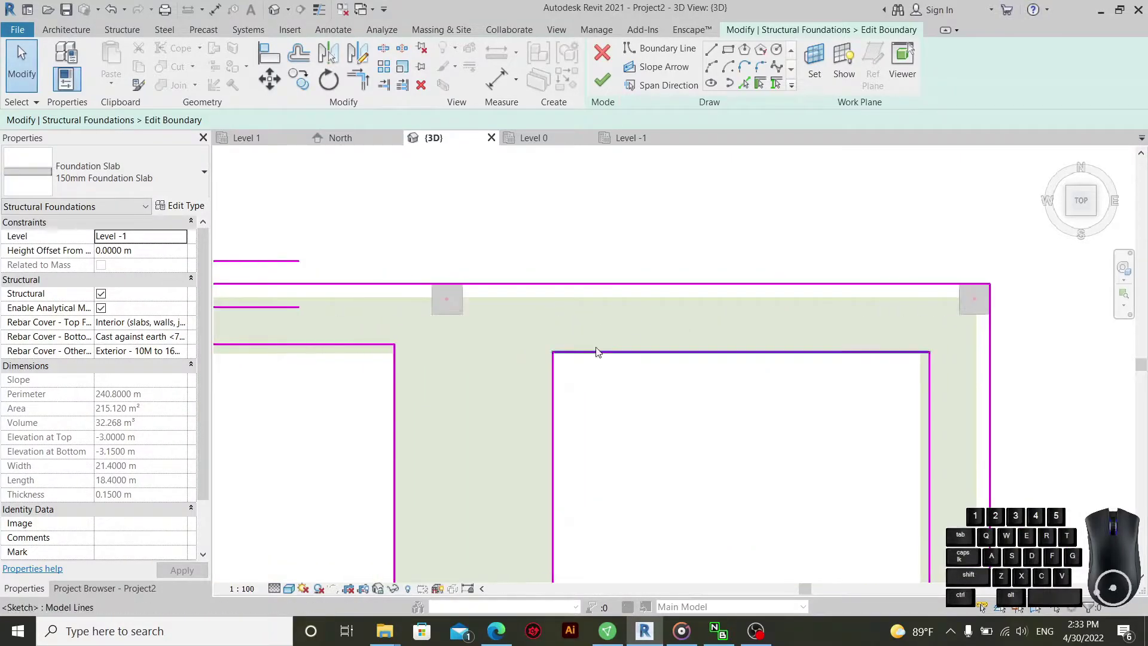
- Set the bottom opening's edges to sit 0.9 m from the outer slab edge
{"action": "left_click_drag", "start_coordinate": [599, 352], "coordinate": [606, 344]}
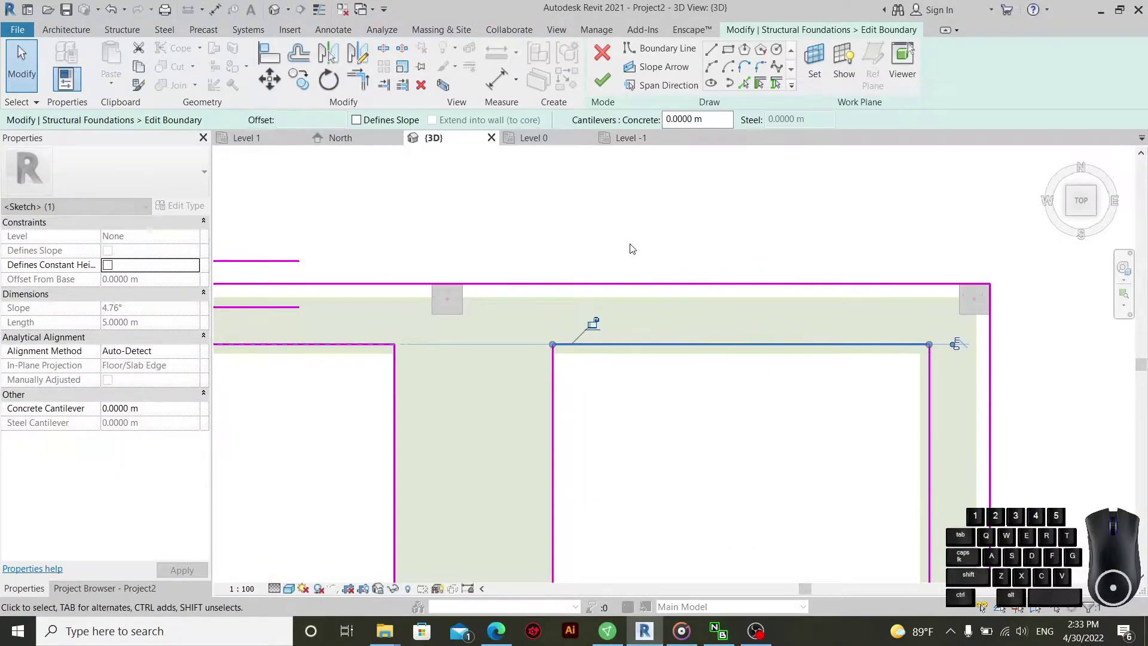
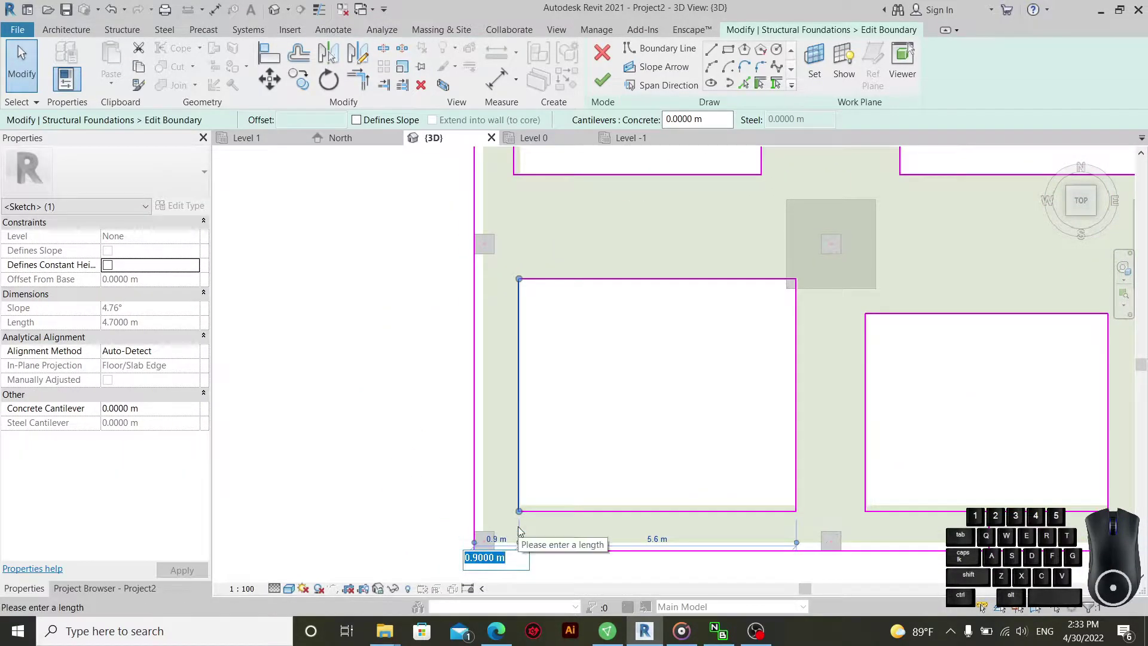
{"action": "left_click", "coordinate": [353, 340]}
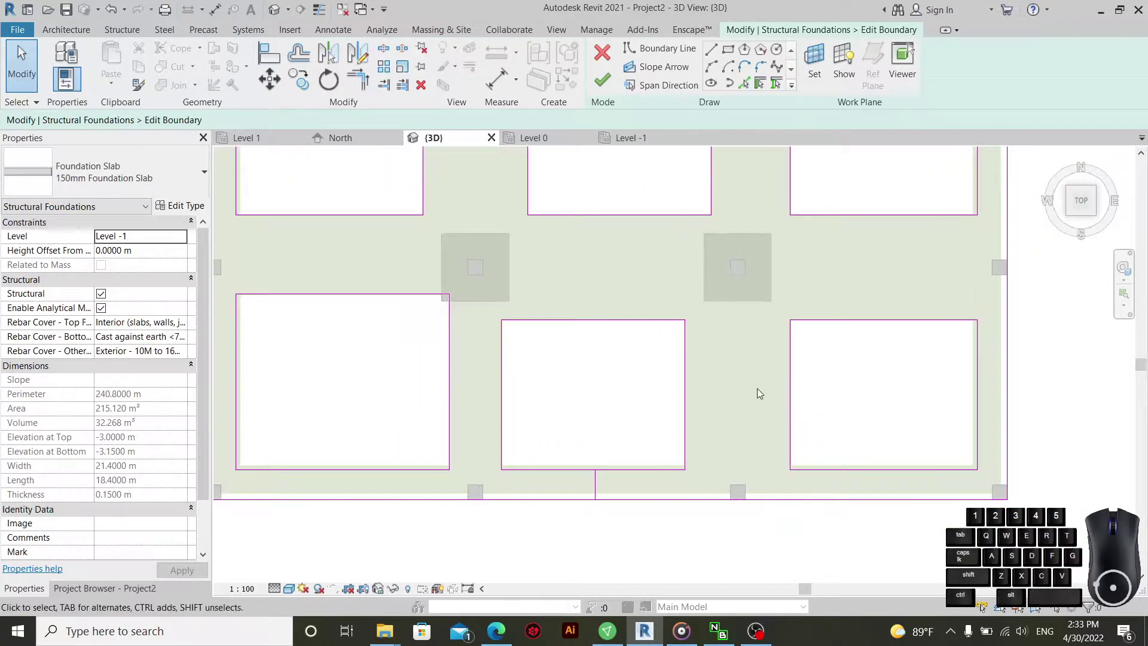
{"action": "left_click", "coordinate": [984, 401]}
{"action": "scroll", "scroll_direction": "up", "scroll_amount": 3}
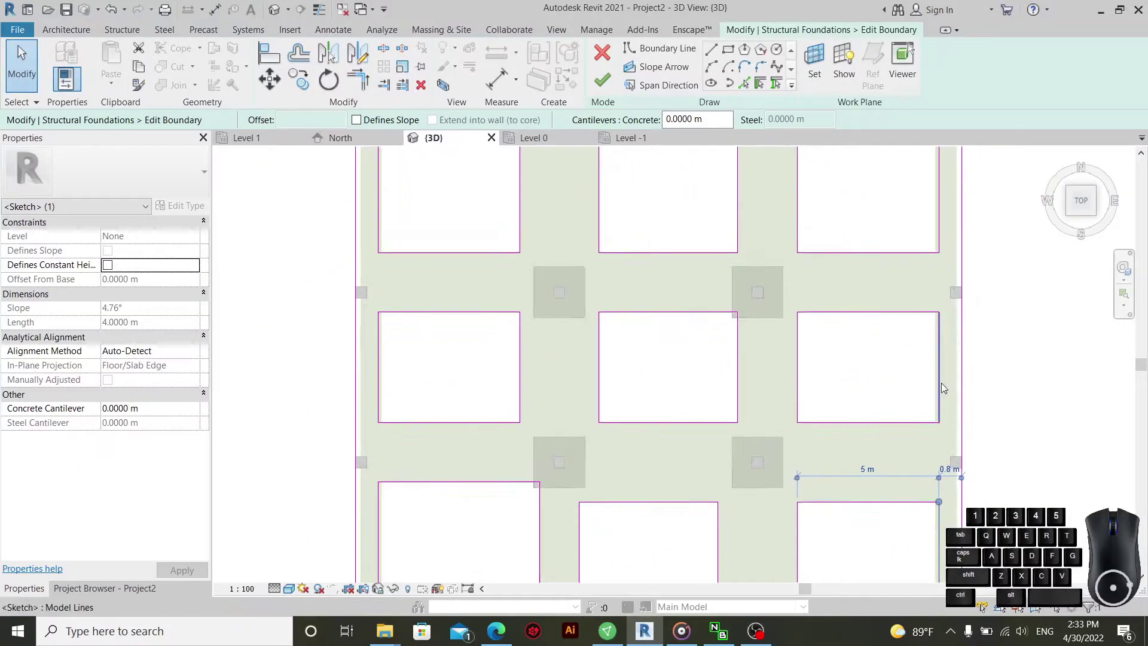
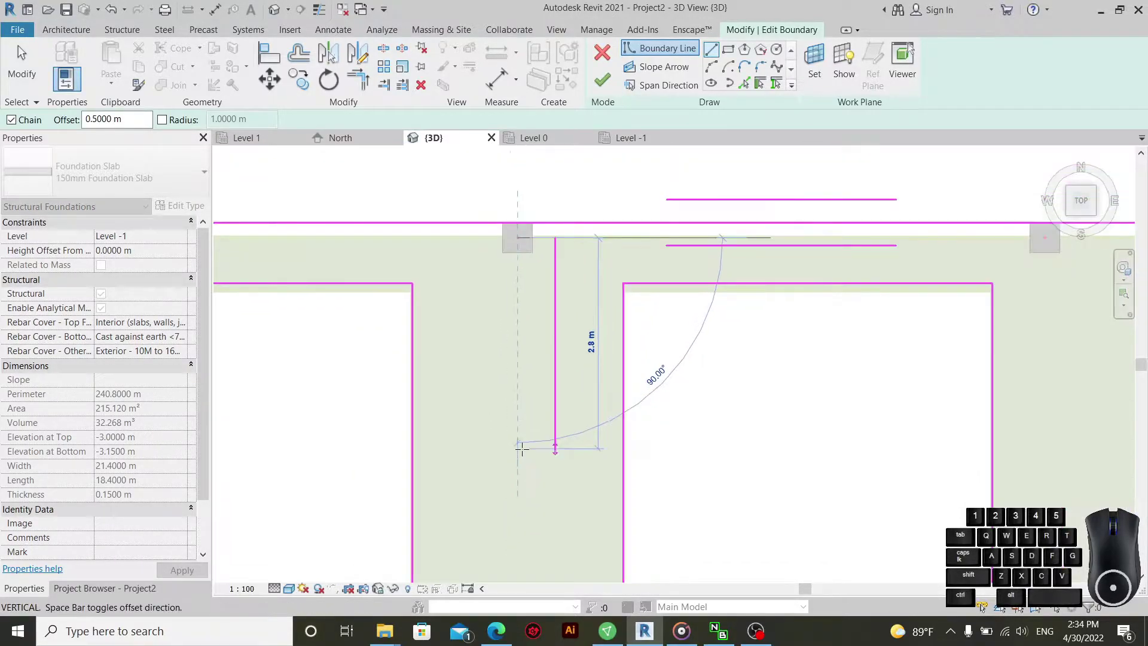
- Zoom along the top slab edge while drawing the 0.5 m offset vertical boundary lines
{"action": "scroll", "scroll_direction": "up", "scroll_amount": 3}
{"action": "scroll", "scroll_direction": "down", "scroll_amount": 3}
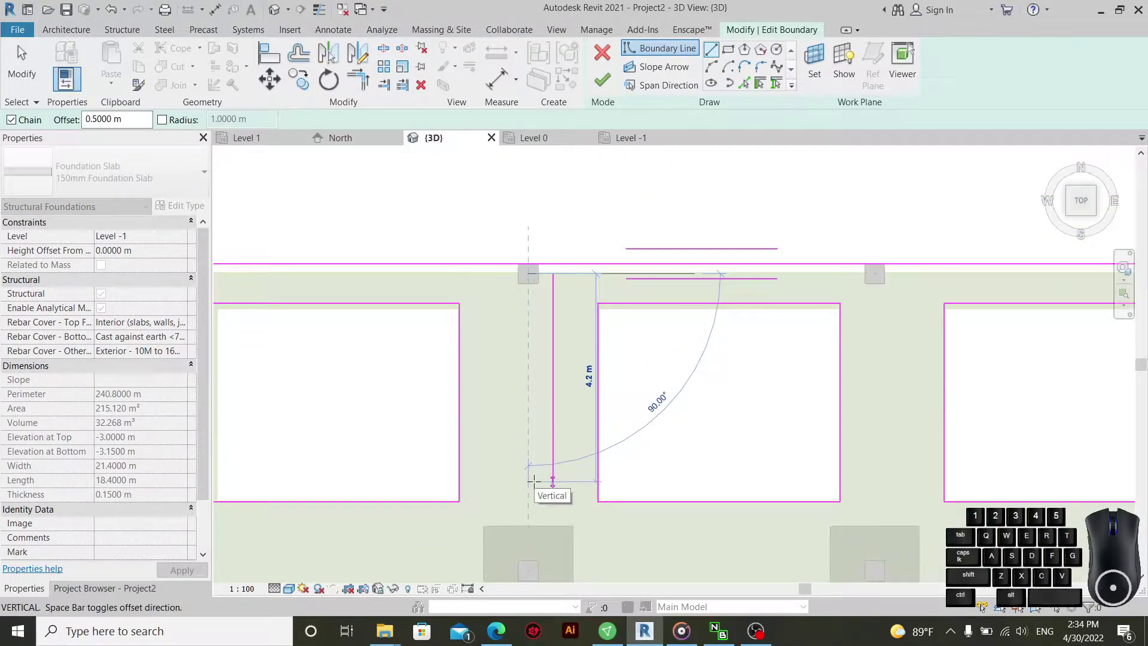
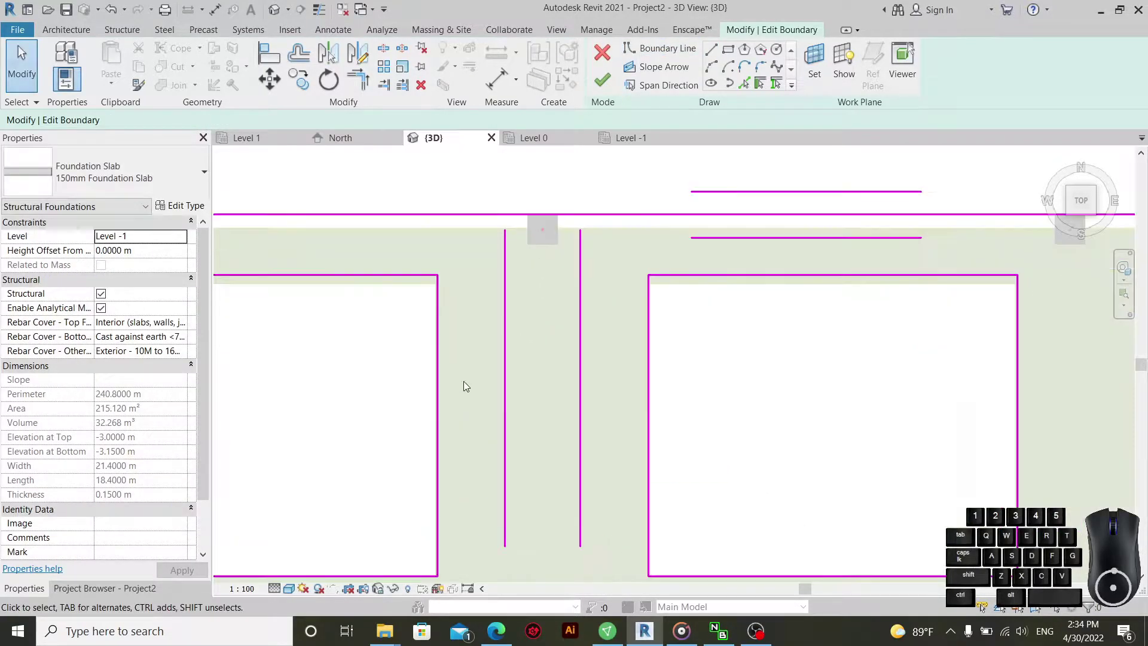
- Drag both top openings' inner edges onto the new vertical lines, forming a channel to the slab edge
{"action": "left_click_drag", "start_coordinate": [448, 357], "coordinate": [498, 365]}
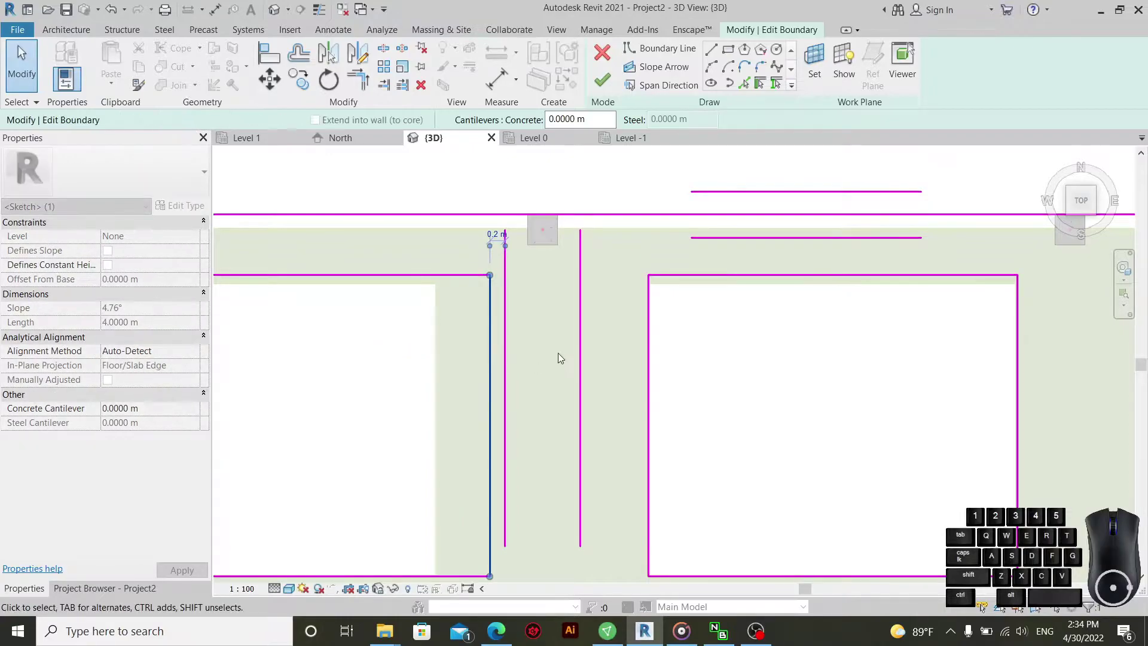
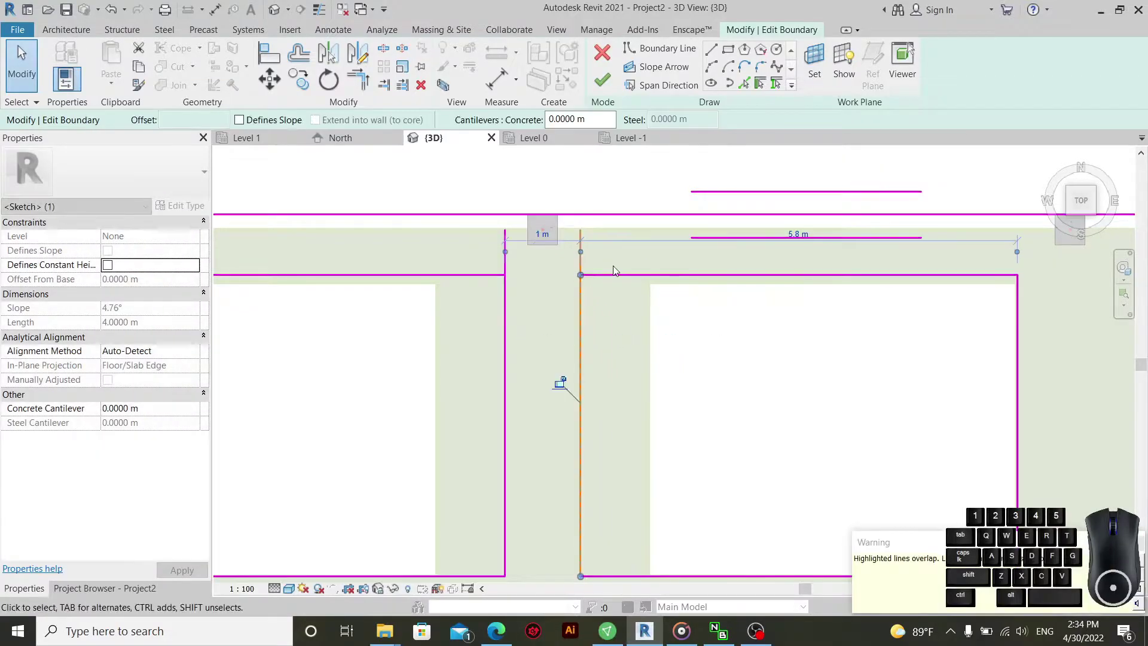
{"action": "left_click", "coordinate": [621, 261]}
{"action": "left_click_drag", "start_coordinate": [629, 257], "coordinate": [470, 255]}
{"action": "left_click", "coordinate": [428, 86]}
{"action": "scroll", "scroll_direction": "up", "scroll_amount": 3}
{"action": "scroll", "scroll_direction": "down", "scroll_amount": 3}
{"action": "scroll", "scroll_direction": "up", "scroll_amount": 3}
{"action": "scroll", "scroll_direction": "down", "scroll_amount": 3}
{"action": "key", "text": "ctrl+z"}
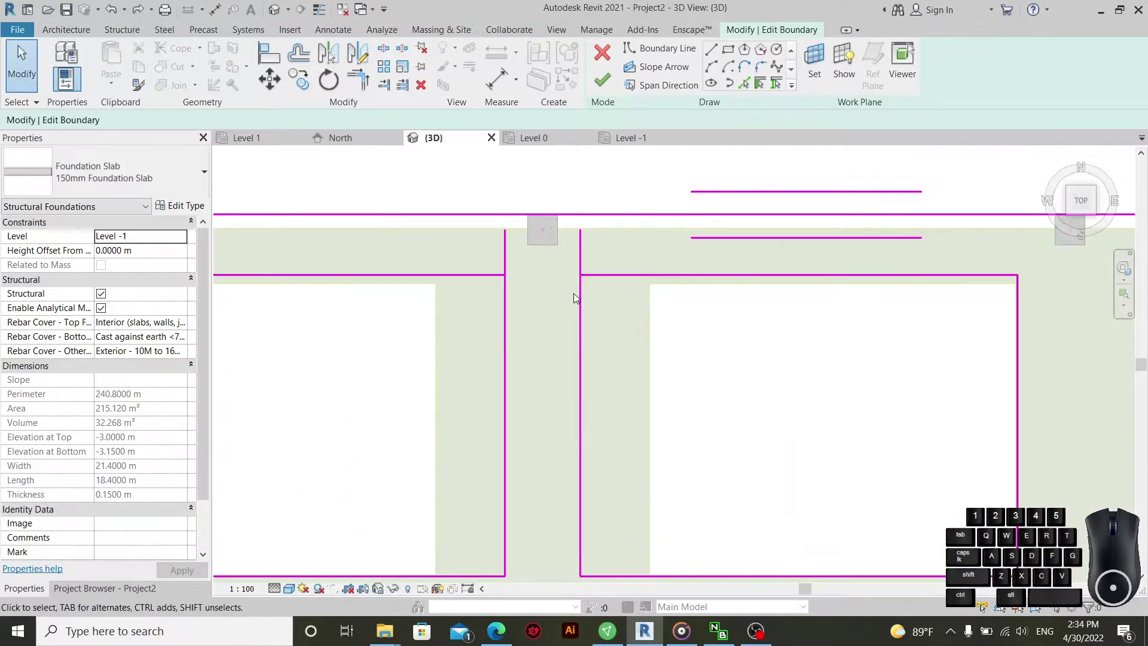
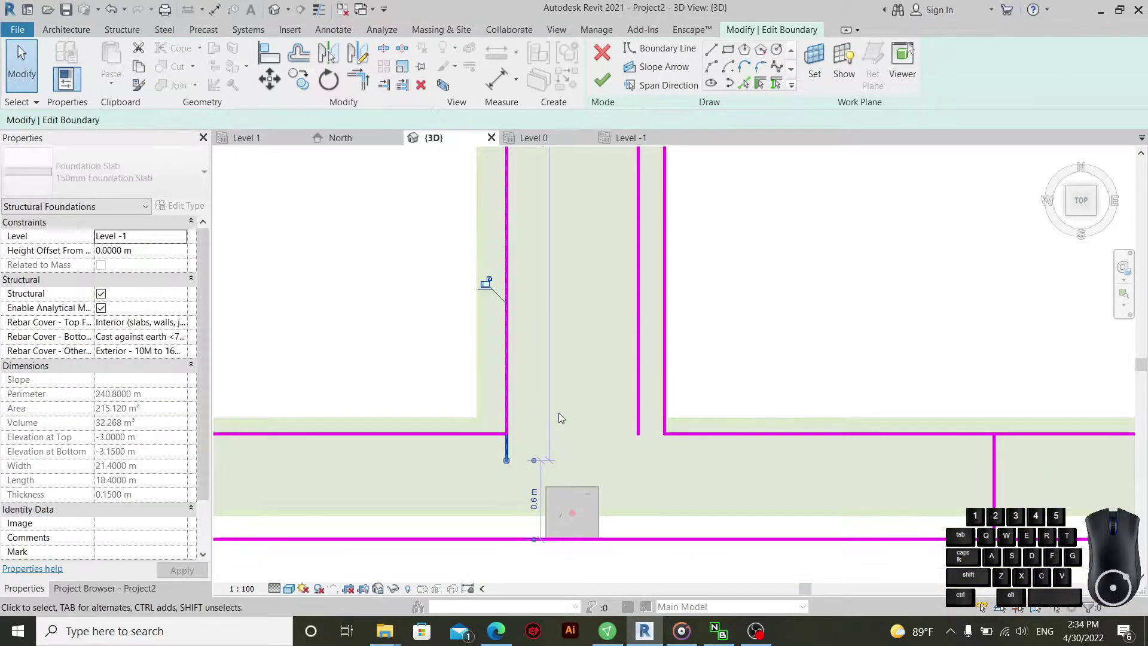
- Select the gap lines near the bottom slab edge, then clear the selection
{"action": "left_click", "coordinate": [563, 398]}
{"action": "left_click", "coordinate": [669, 388]}
{"action": "left_click", "coordinate": [645, 439]}
{"action": "left_click", "coordinate": [673, 397]}
{"action": "left_click", "coordinate": [571, 388]}
{"action": "left_click", "coordinate": [685, 455]}
{"action": "scroll", "scroll_direction": "down", "scroll_amount": 3}
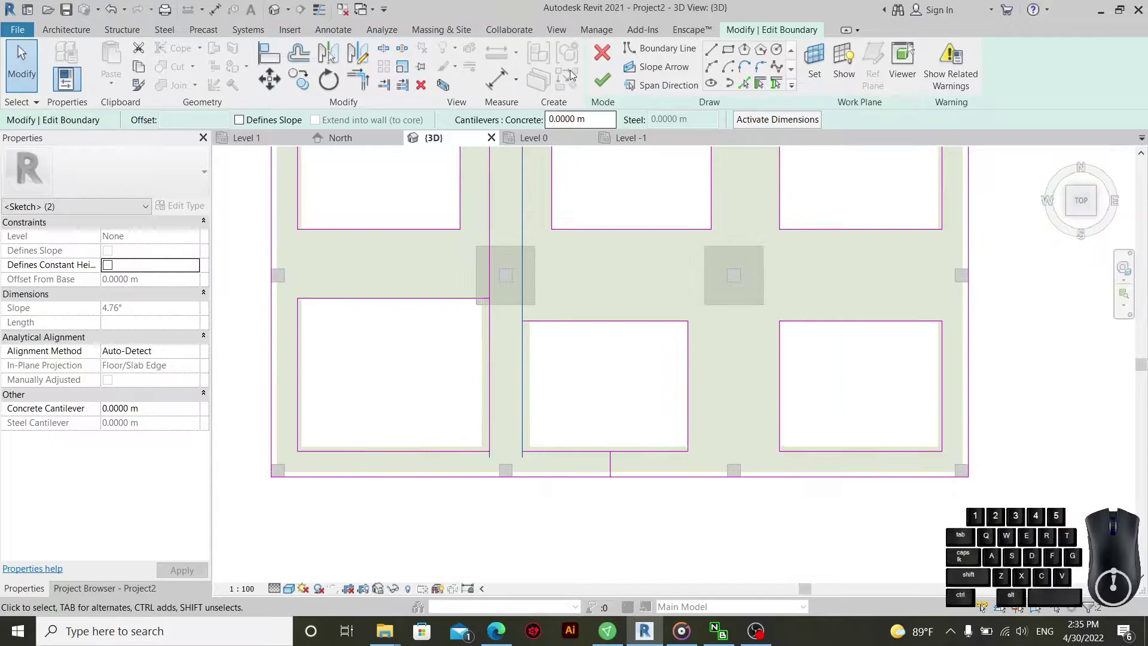
{"action": "left_click", "coordinate": [425, 90]}
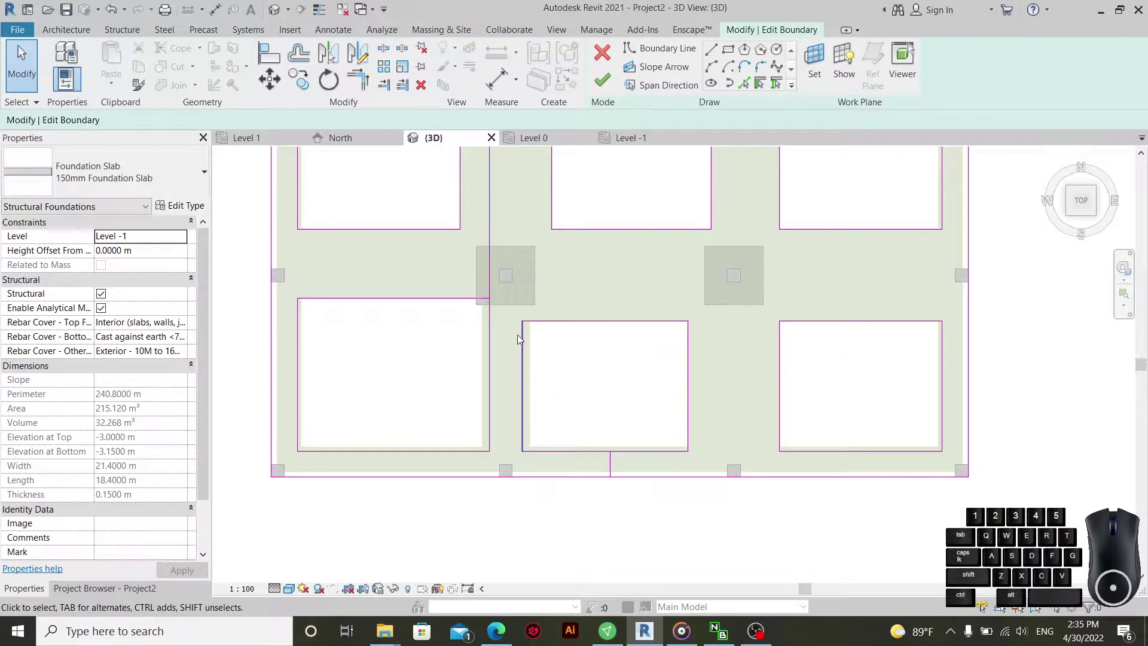
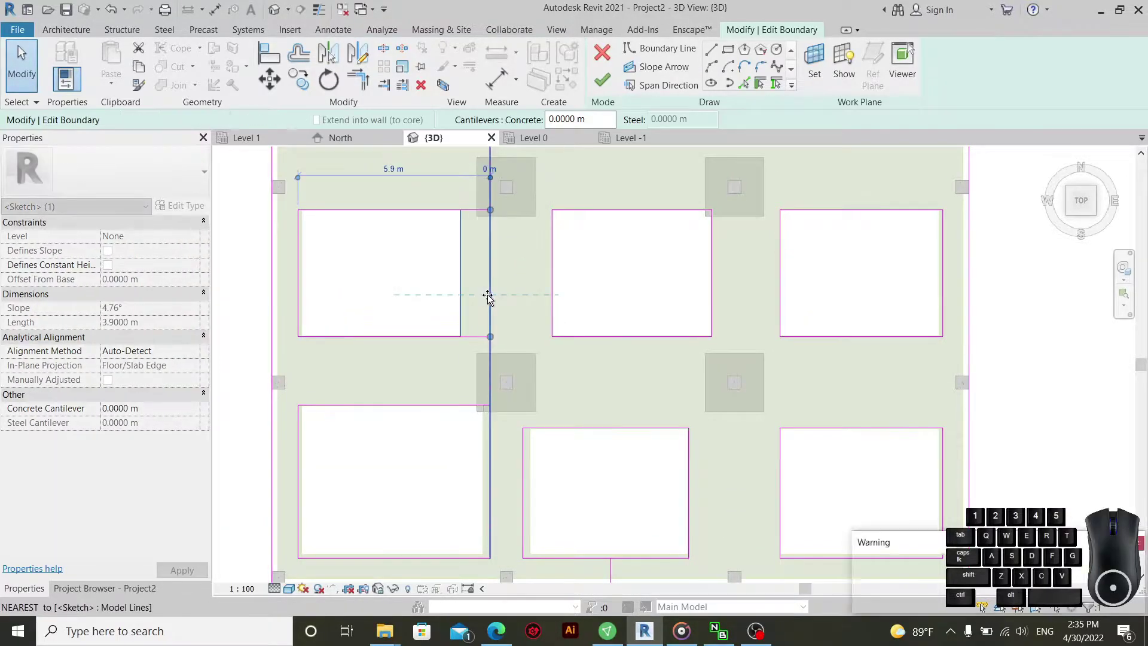
- Remove the long vertical gap lines from the slab boundary sketch
{"action": "left_click", "coordinate": [555, 353]}
{"action": "left_click", "coordinate": [561, 291]}
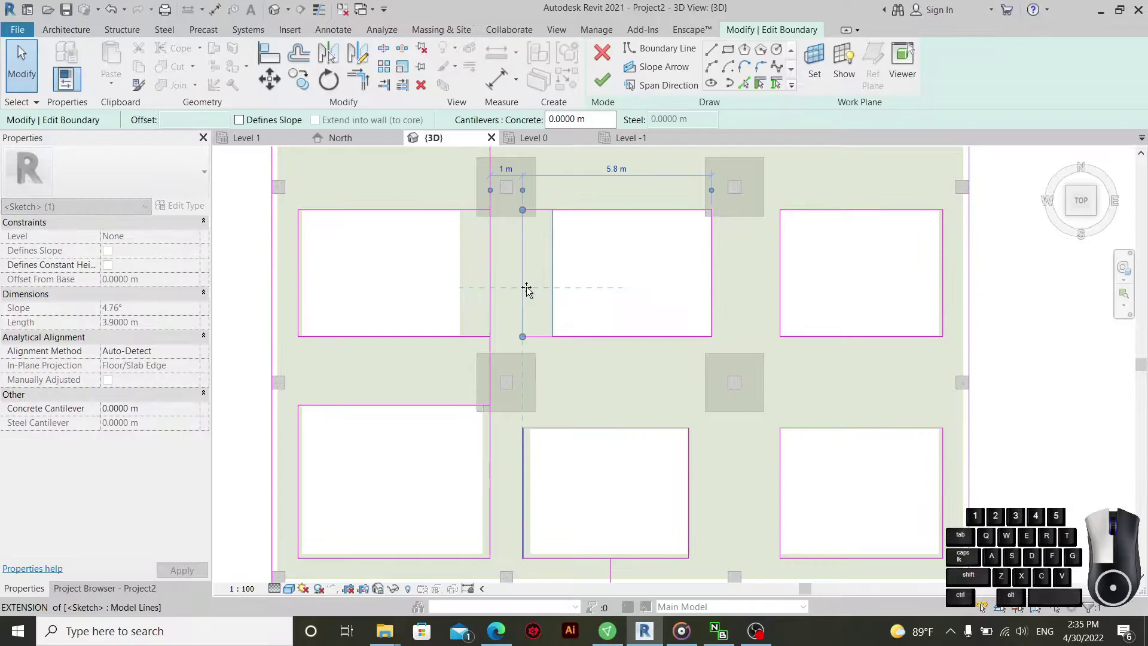
{"action": "left_click", "coordinate": [556, 368]}
{"action": "scroll", "scroll_direction": "up", "scroll_amount": 3}
{"action": "left_click_drag", "start_coordinate": [534, 423], "coordinate": [434, 428]}
{"action": "scroll", "scroll_direction": "down", "scroll_amount": 3}
{"action": "left_click", "coordinate": [422, 89]}
{"action": "middle_click", "coordinate": [583, 338]}
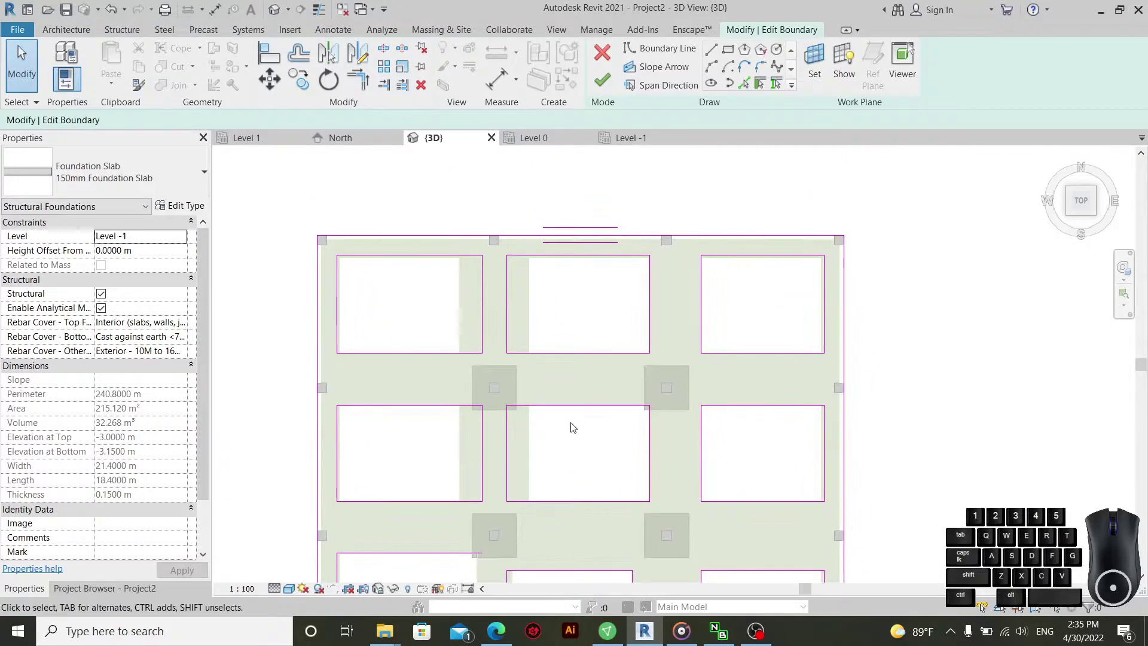
{"action": "middle_click", "coordinate": [709, 359]}
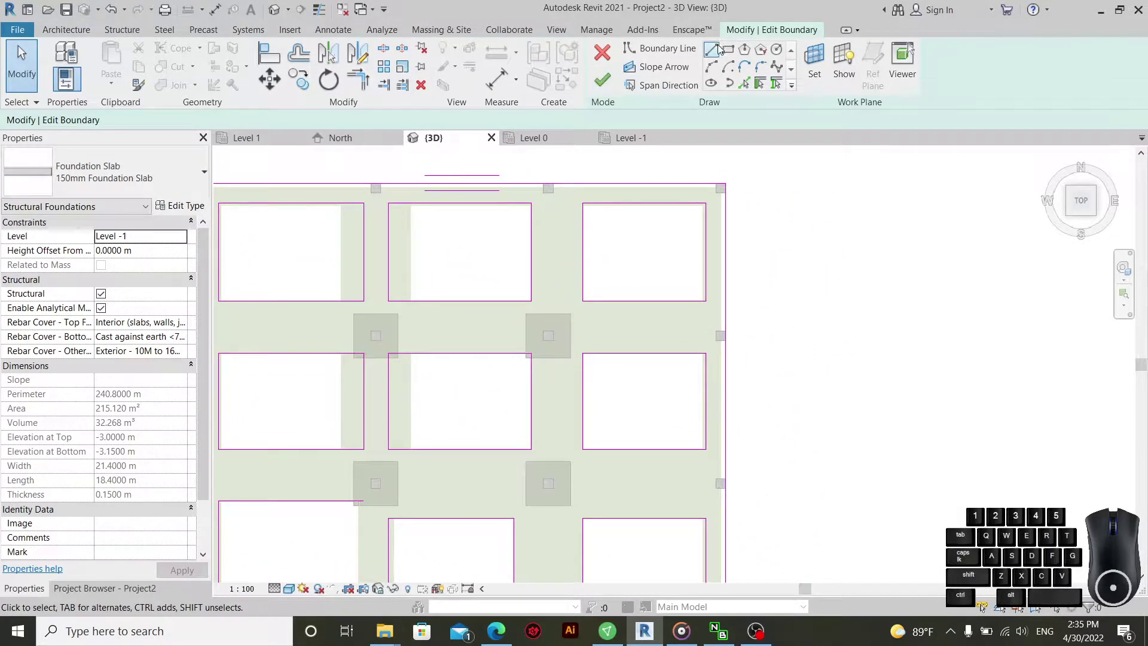
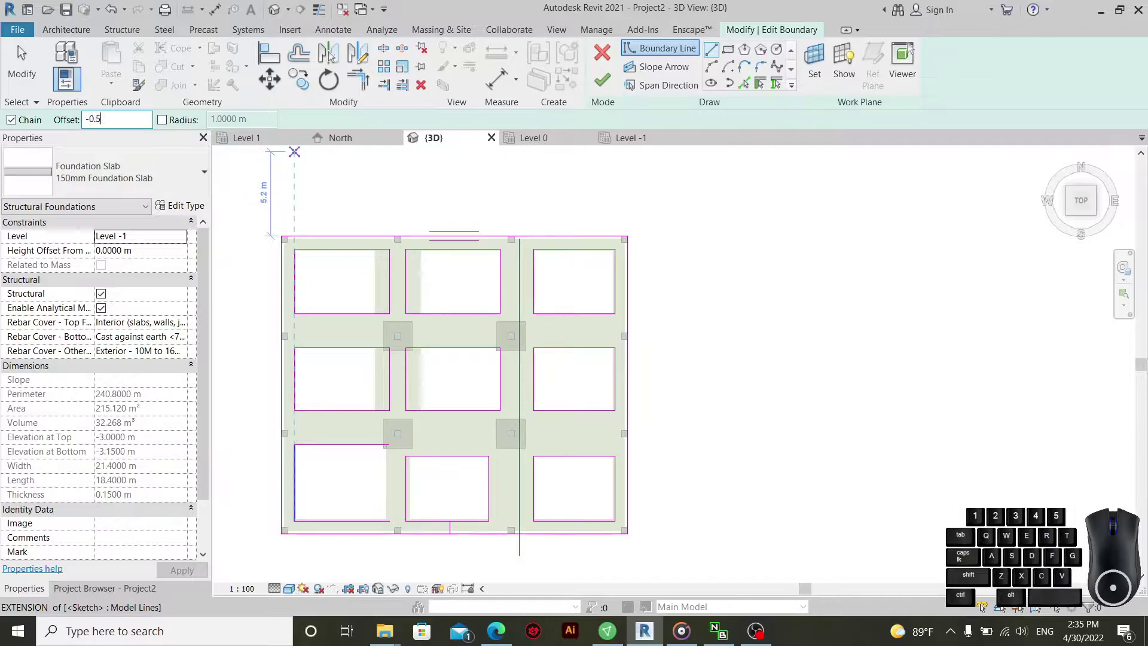
- Draw and adjust a vertical boundary line through the middle footings, undoing a misplaced move
{"action": "scroll", "scroll_direction": "up", "scroll_amount": 3}
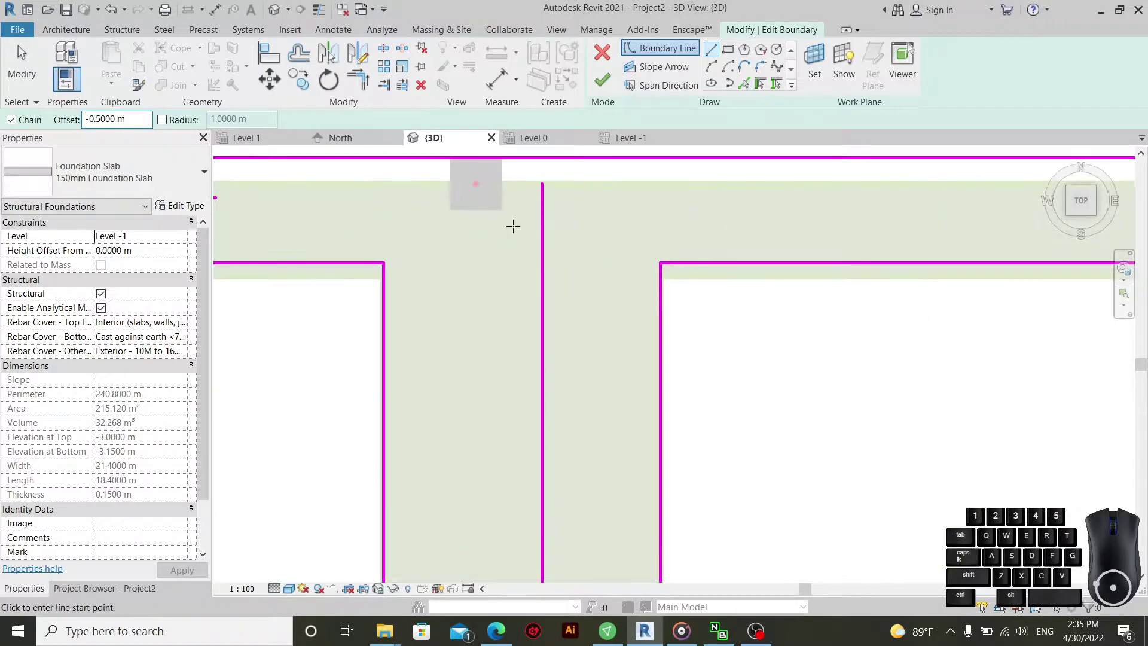
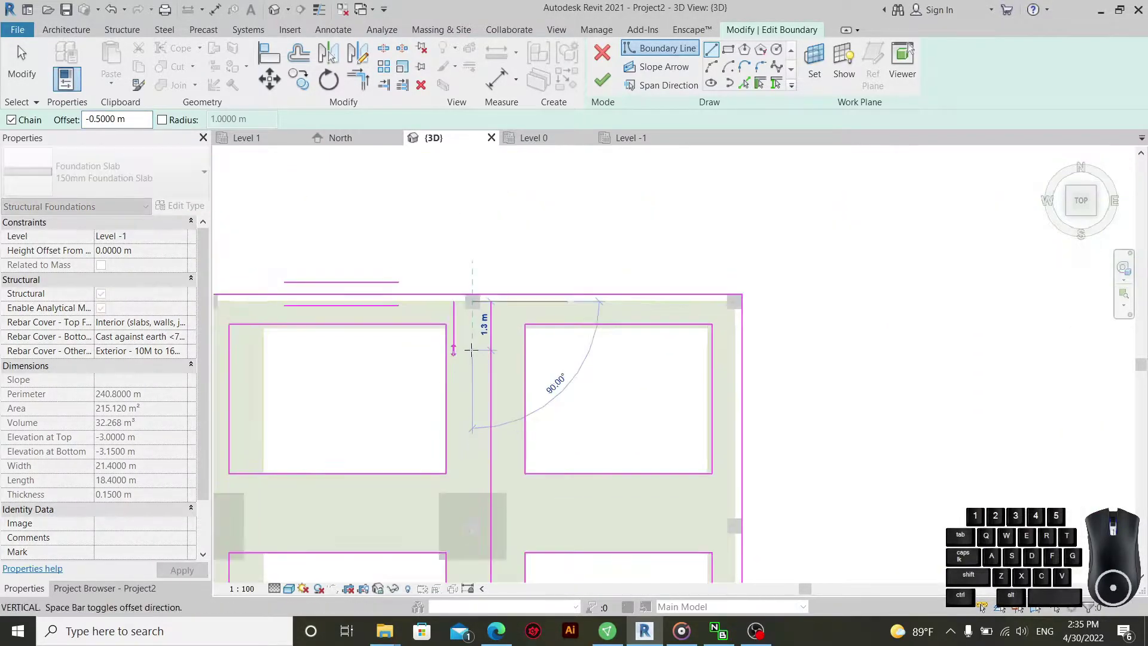
{"action": "scroll", "scroll_direction": "up", "scroll_amount": 3}
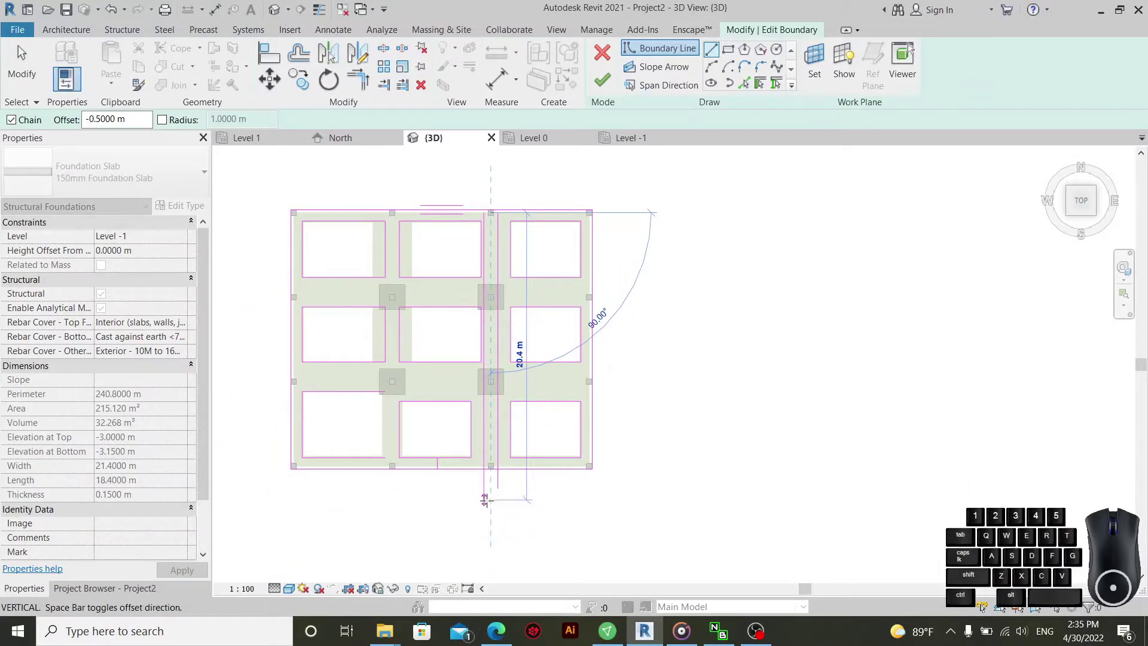
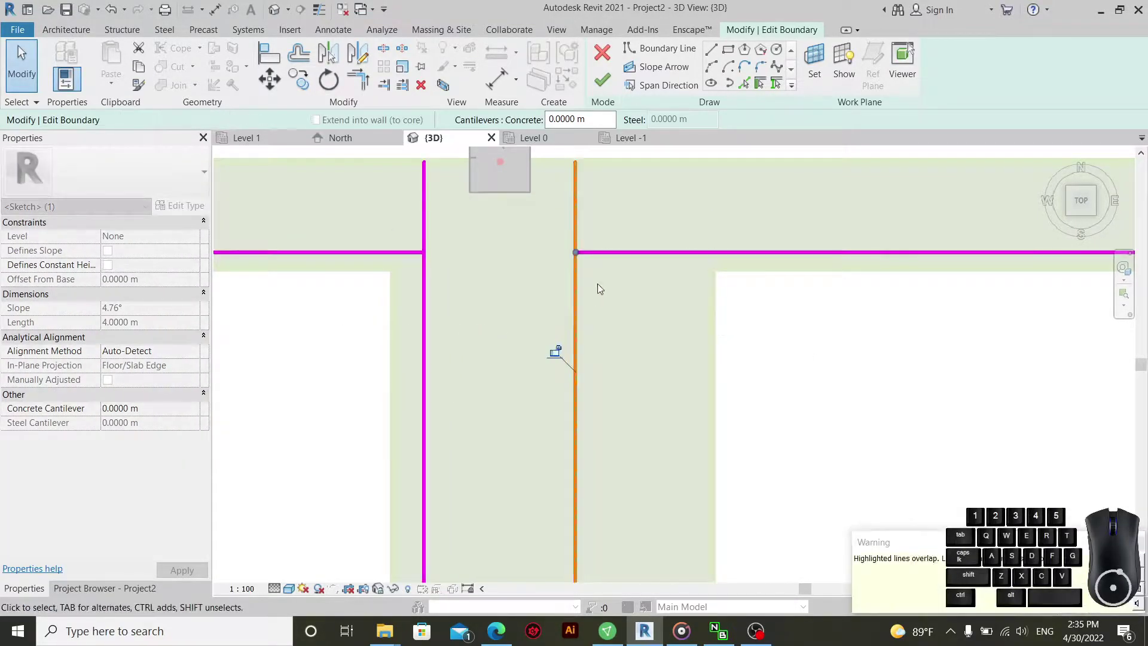
{"action": "left_click", "coordinate": [639, 188]}
{"action": "left_click_drag", "start_coordinate": [656, 210], "coordinate": [338, 210]}
{"action": "left_click", "coordinate": [424, 91]}
{"action": "scroll", "scroll_direction": "up", "scroll_amount": 3}
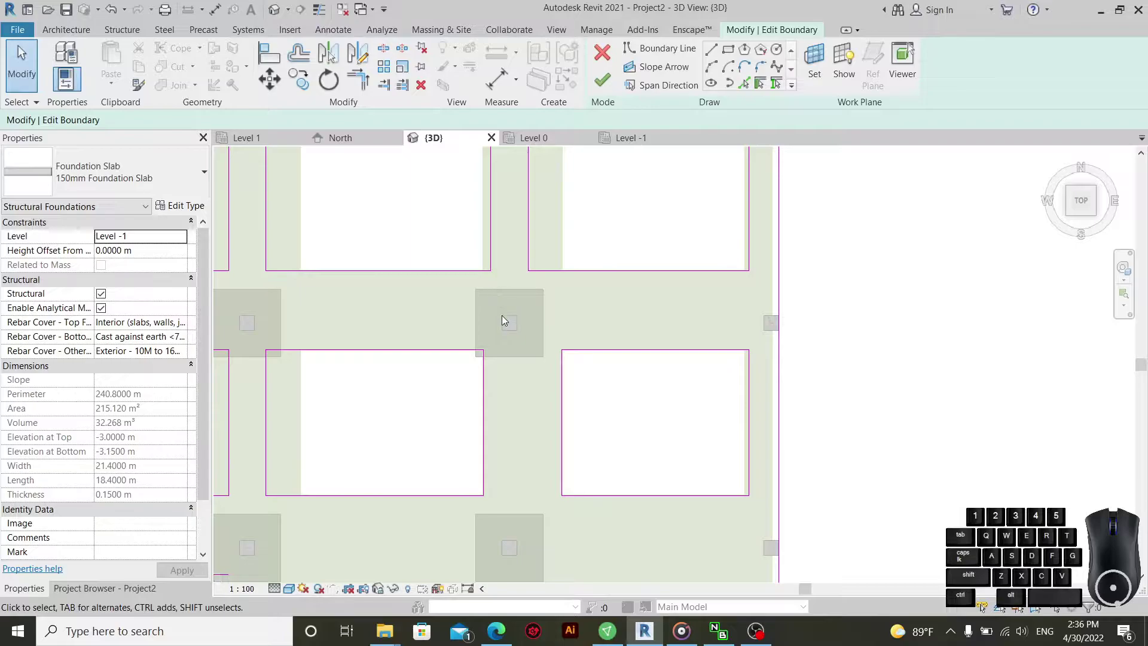
{"action": "key", "text": "ctrl+z"}
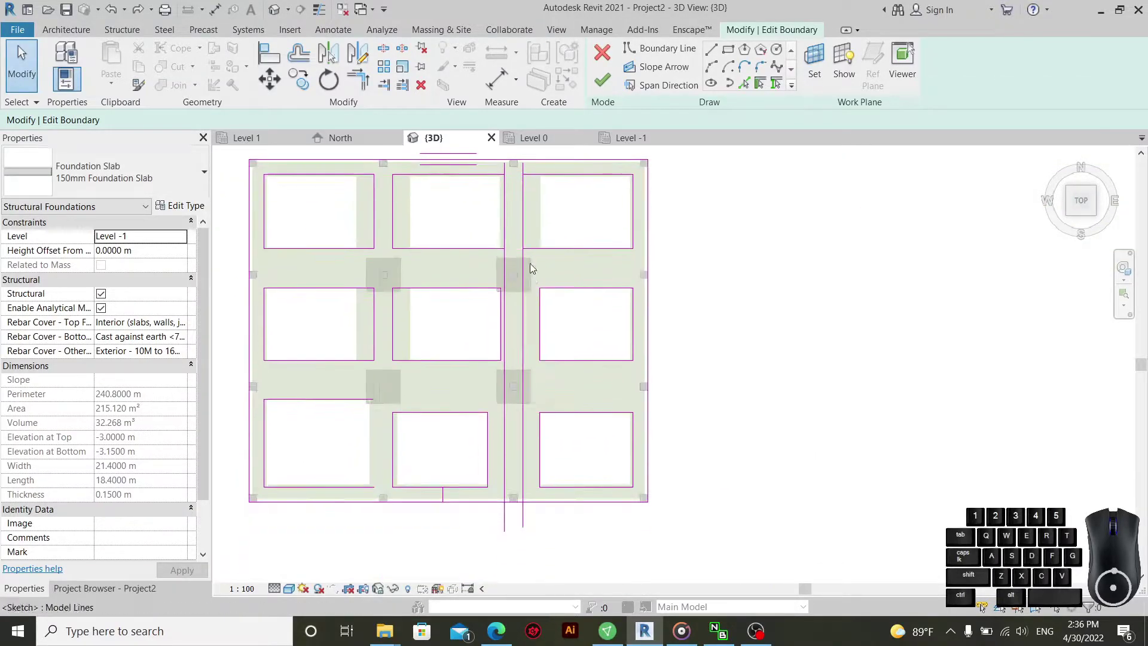
- Select the pair of new parallel vertical sketch lines between the footing columns
{"action": "left_click_drag", "start_coordinate": [444, 367], "coordinate": [462, 364]}
{"action": "left_click", "coordinate": [628, 359]}
{"action": "scroll", "scroll_direction": "up", "scroll_amount": 3}
{"action": "scroll", "scroll_direction": "up", "scroll_amount": 3}
{"action": "left_click", "coordinate": [622, 392]}
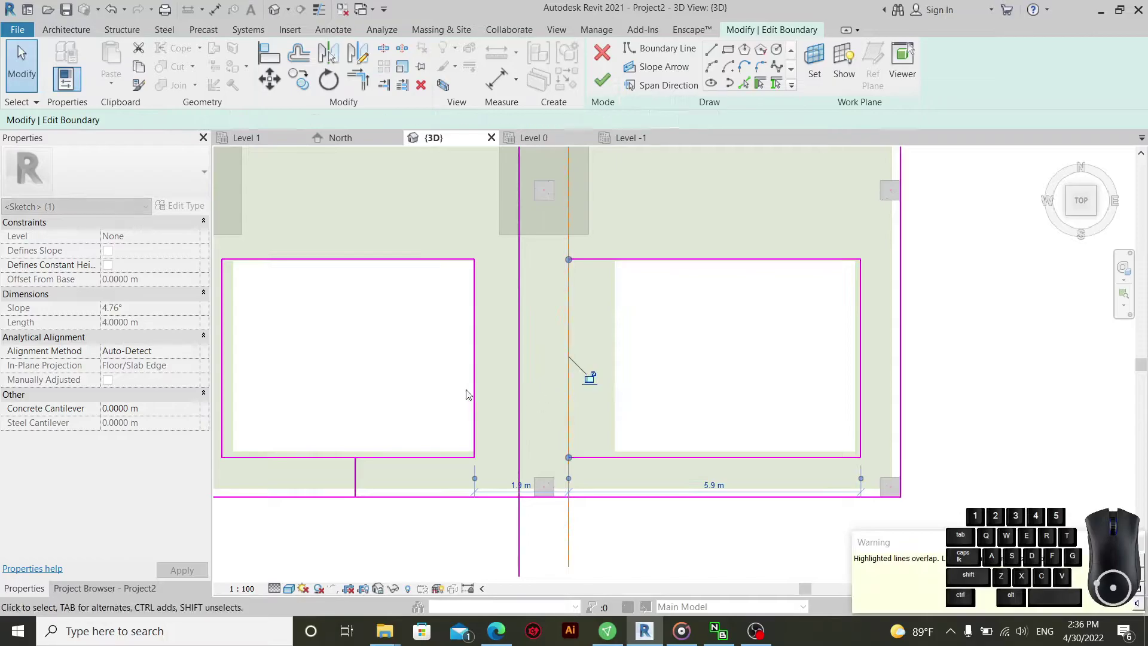
{"action": "left_click", "coordinate": [482, 384]}
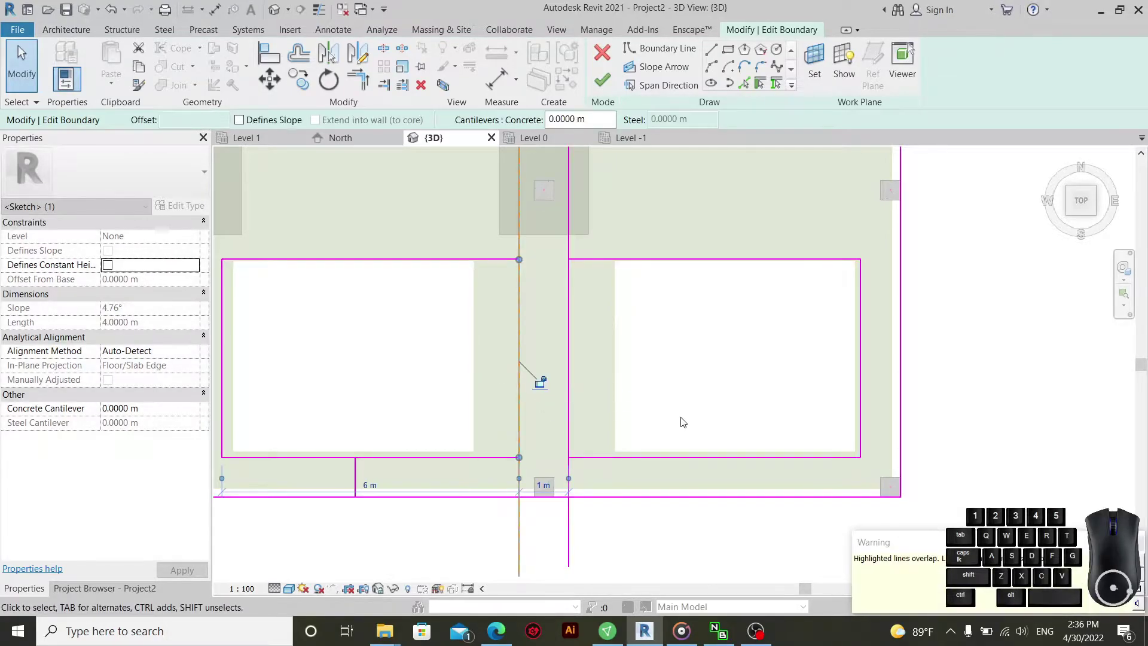
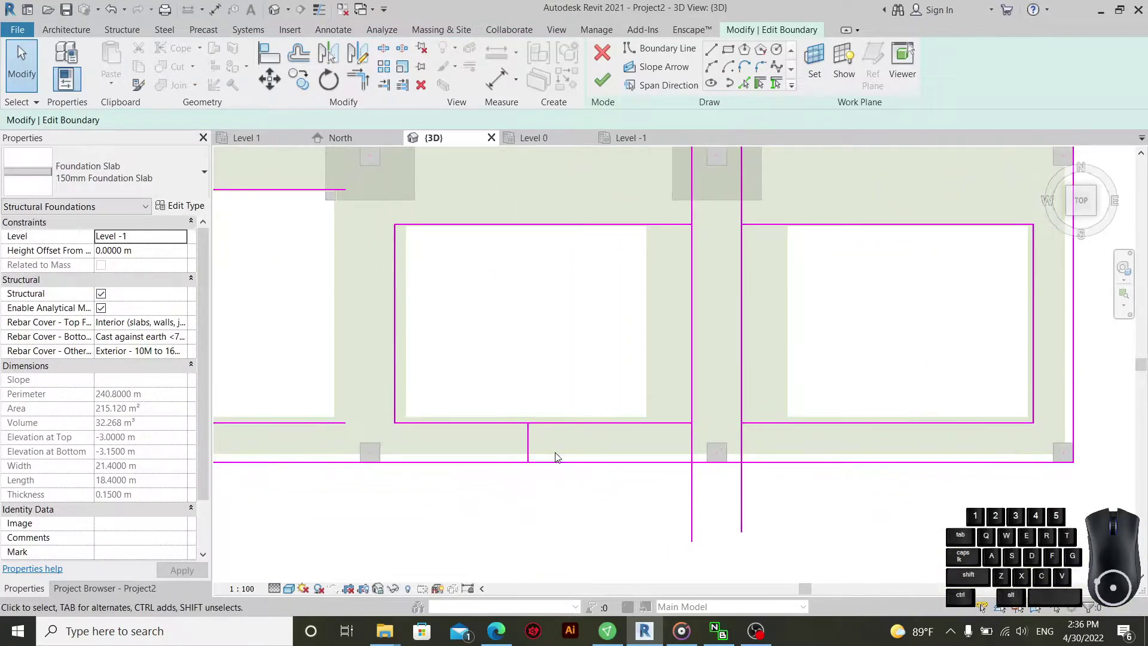
- Adjust the short lines at the slab's bottom edge so the gap lines run past it
{"action": "left_click", "coordinate": [531, 436]}
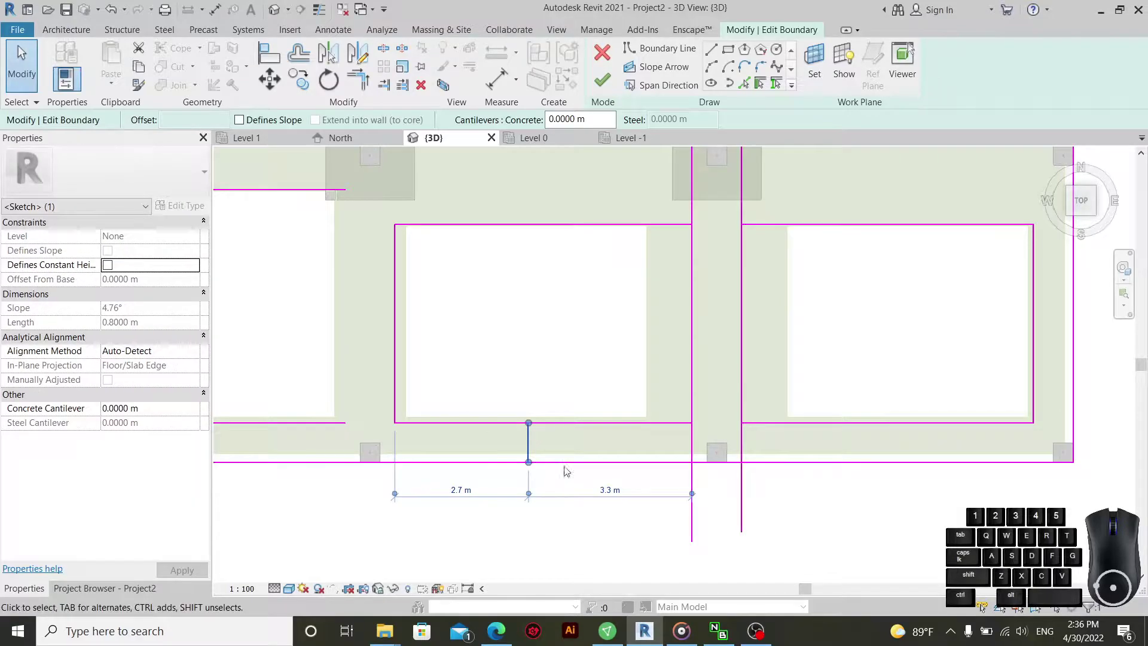
{"action": "left_click", "coordinate": [580, 433]}
{"action": "left_click", "coordinate": [537, 451]}
{"action": "left_click", "coordinate": [429, 94]}
{"action": "scroll", "scroll_direction": "up", "scroll_amount": 3}
{"action": "scroll", "scroll_direction": "up", "scroll_amount": 3}
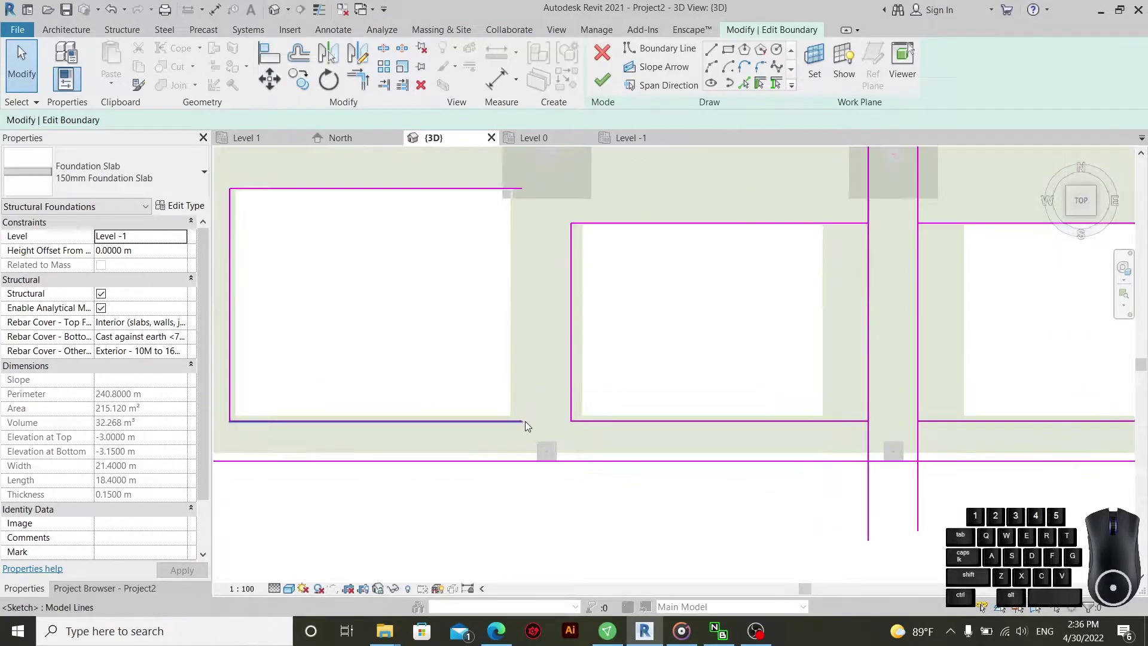
{"action": "middle_click", "coordinate": [534, 272]}
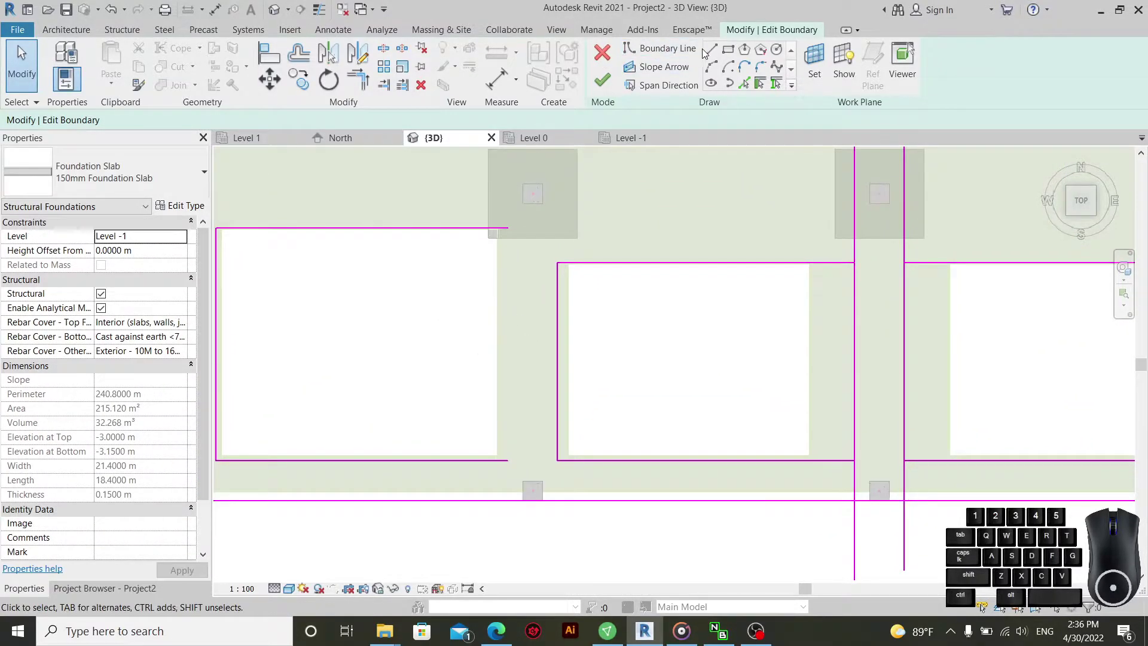
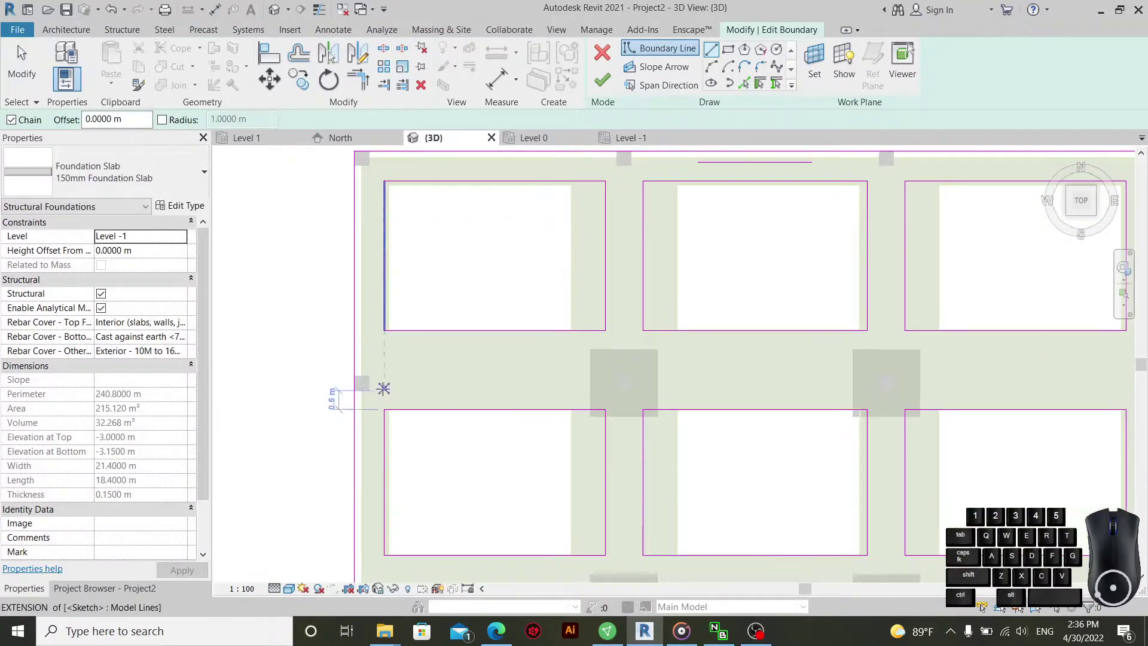
- Zoom in on the sketch while drawing horizontal boundary lines through the footings at offset 0
{"action": "scroll", "scroll_direction": "up", "scroll_amount": 3}
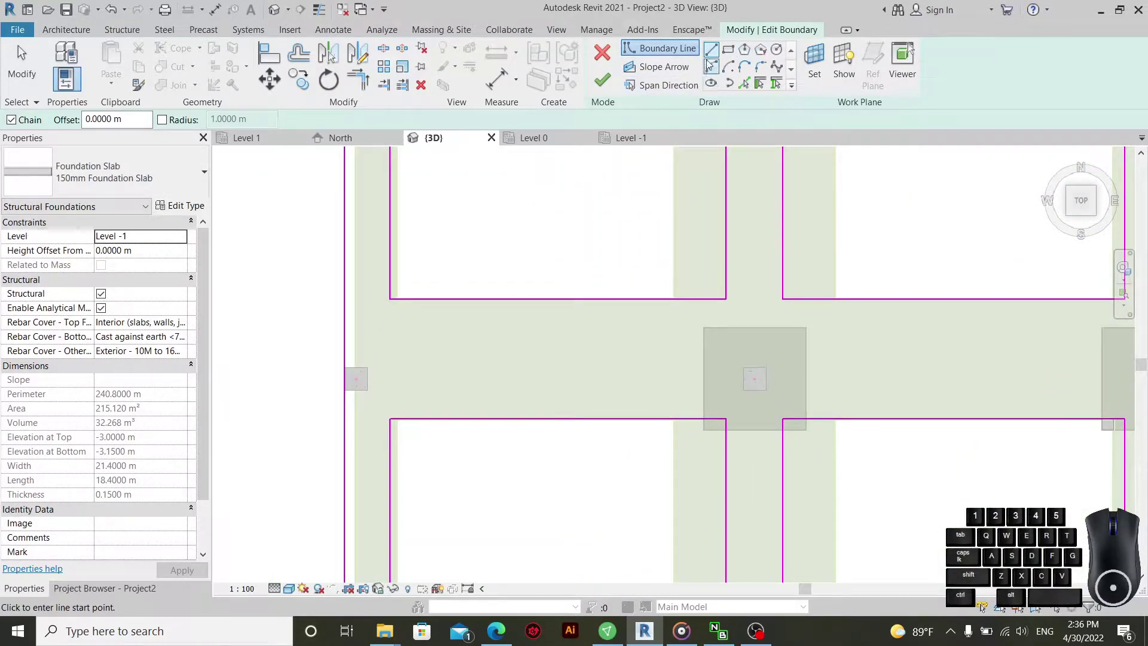
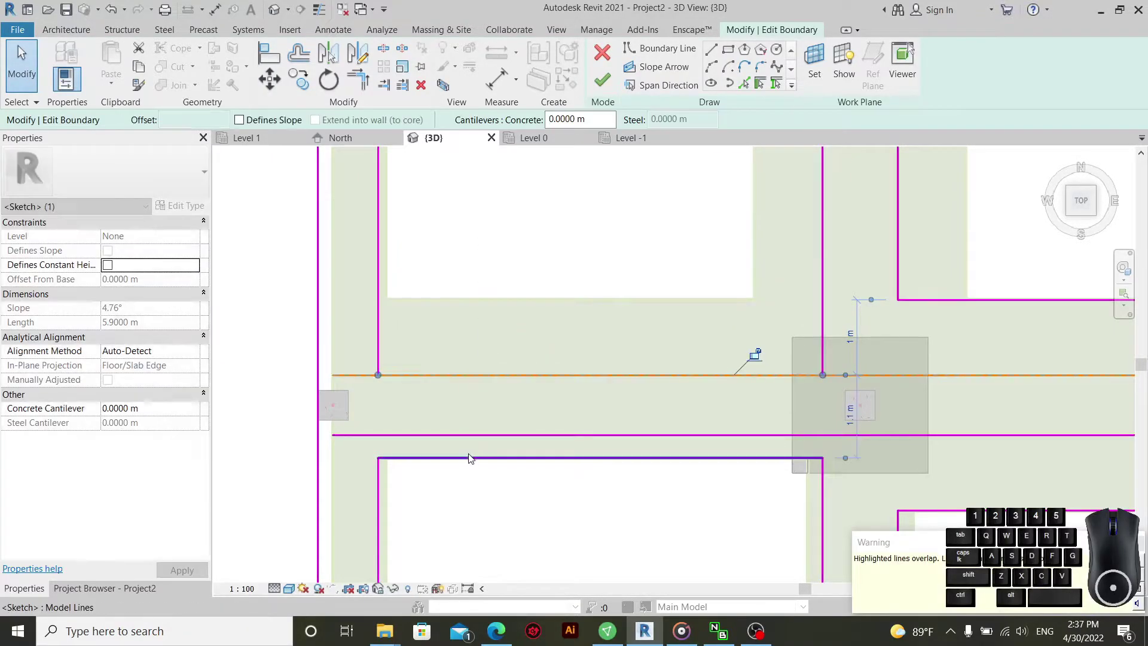
- Trim the horizontal sketch lines running through the bottom footings
{"action": "left_click", "coordinate": [473, 465]}
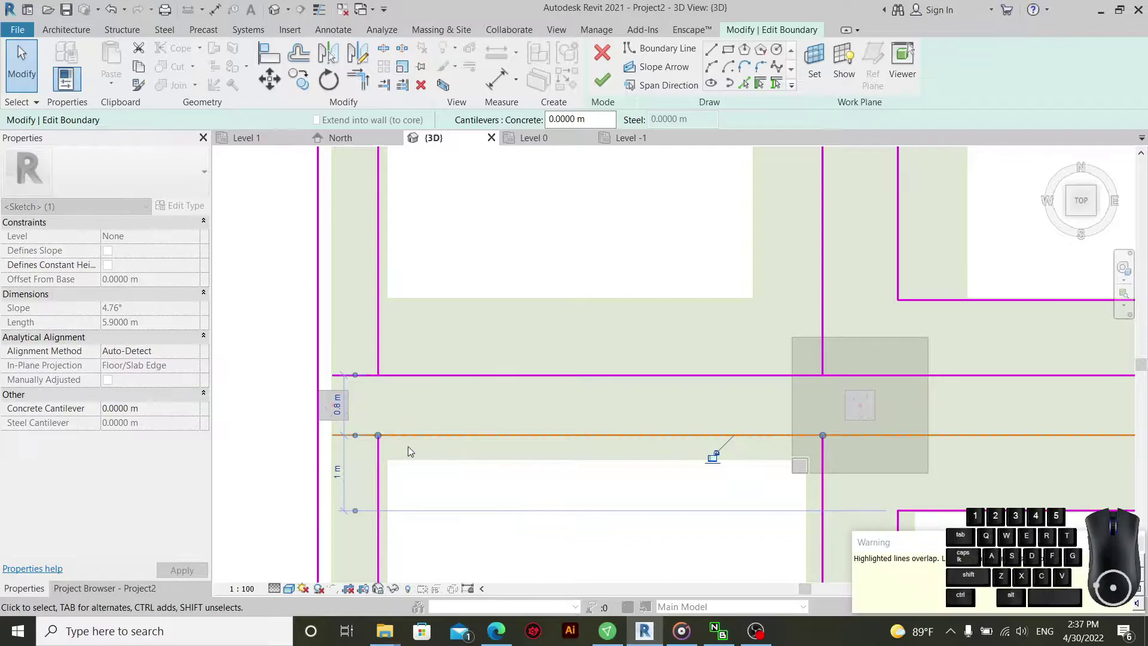
{"action": "scroll", "scroll_direction": "up", "scroll_amount": 3}
{"action": "scroll", "scroll_direction": "down", "scroll_amount": 3}
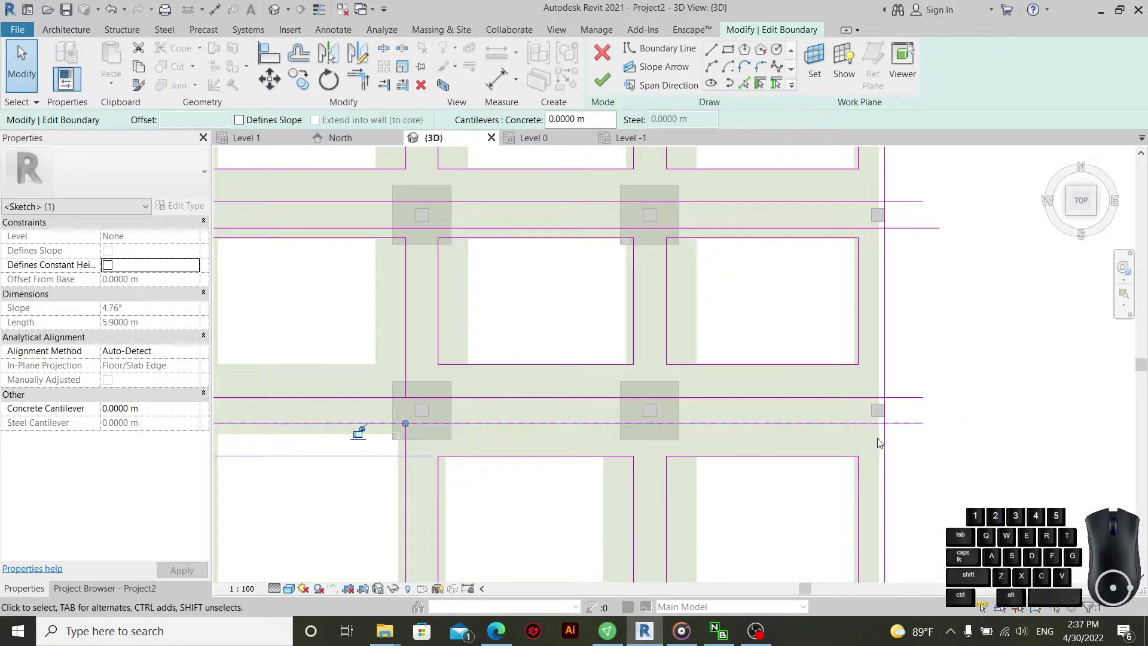
{"action": "left_click", "coordinate": [951, 450]}
{"action": "left_click", "coordinate": [511, 471]}
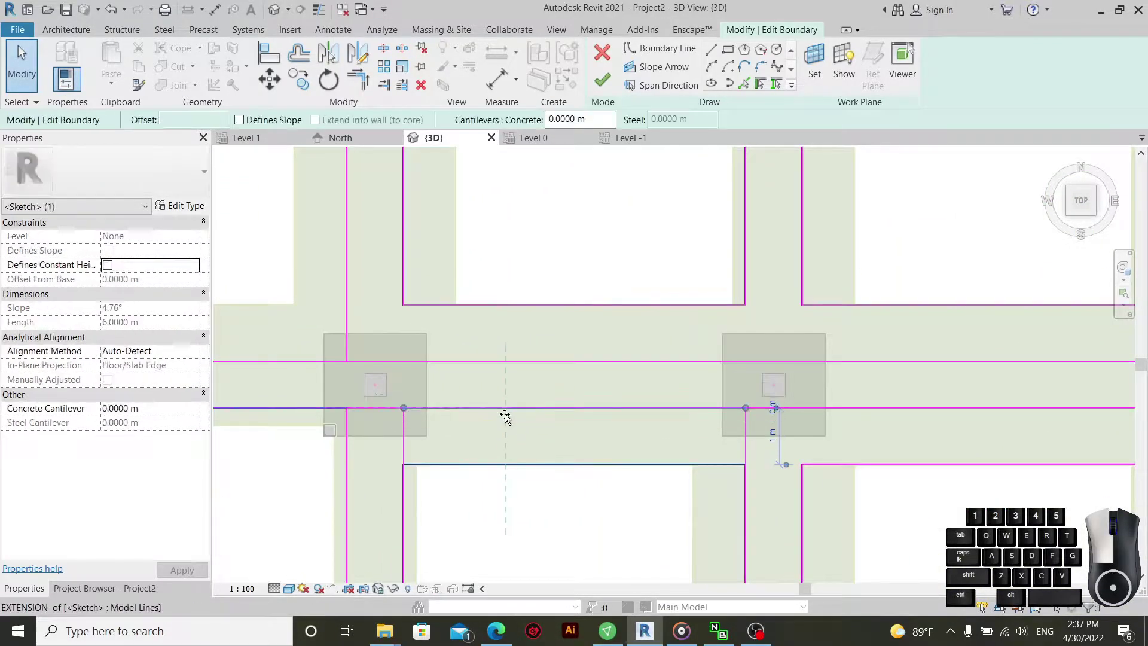
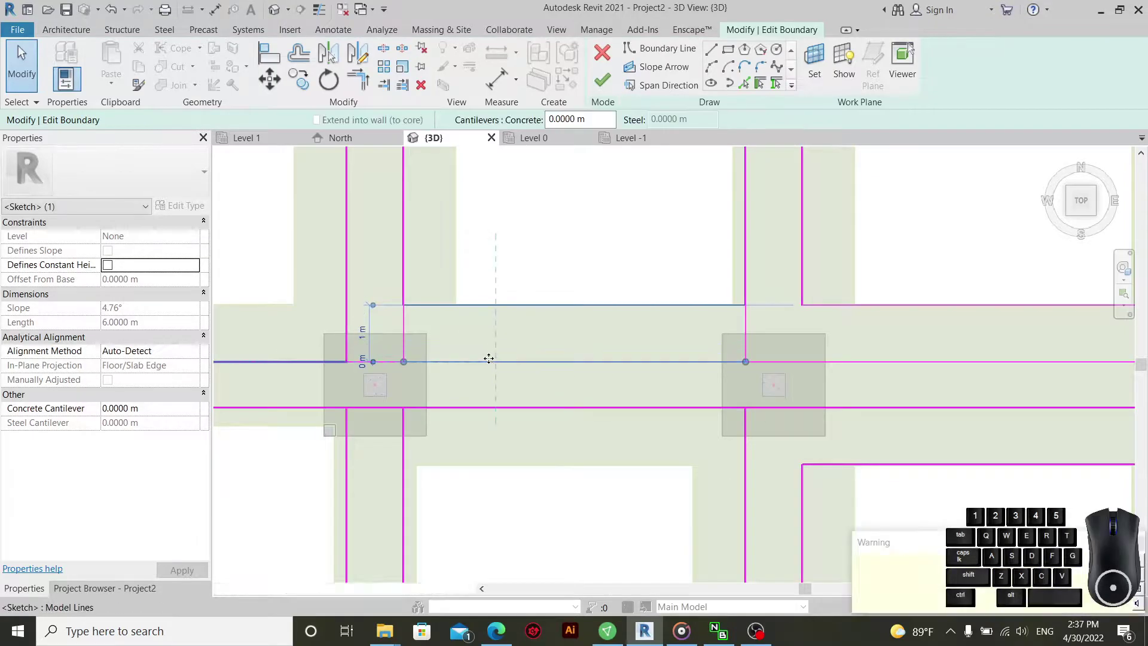
{"action": "scroll", "scroll_direction": "up", "scroll_amount": 3}
- Adjust the remaining horizontal lines so channels separate the nine openings along the column lines
{"action": "left_click", "coordinate": [644, 301]}
{"action": "left_click", "coordinate": [626, 297]}
{"action": "left_click", "coordinate": [825, 373]}
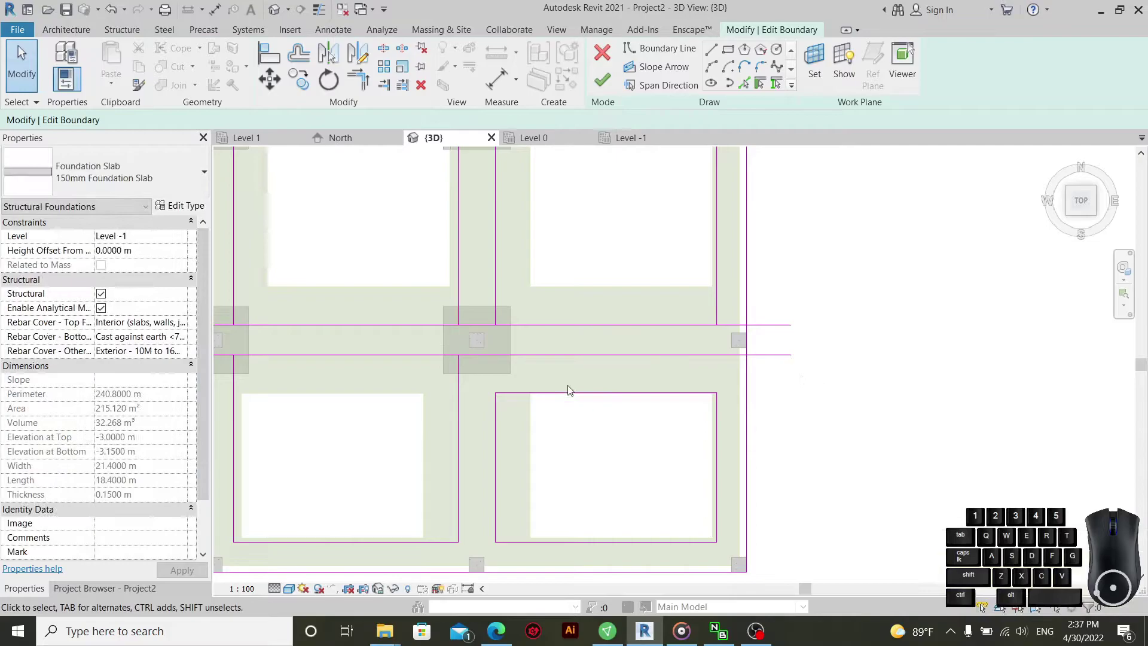
{"action": "left_click", "coordinate": [591, 396]}
{"action": "left_click", "coordinate": [834, 396]}
{"action": "scroll", "scroll_direction": "up", "scroll_amount": 3}
{"action": "scroll", "scroll_direction": "up", "scroll_amount": 3}
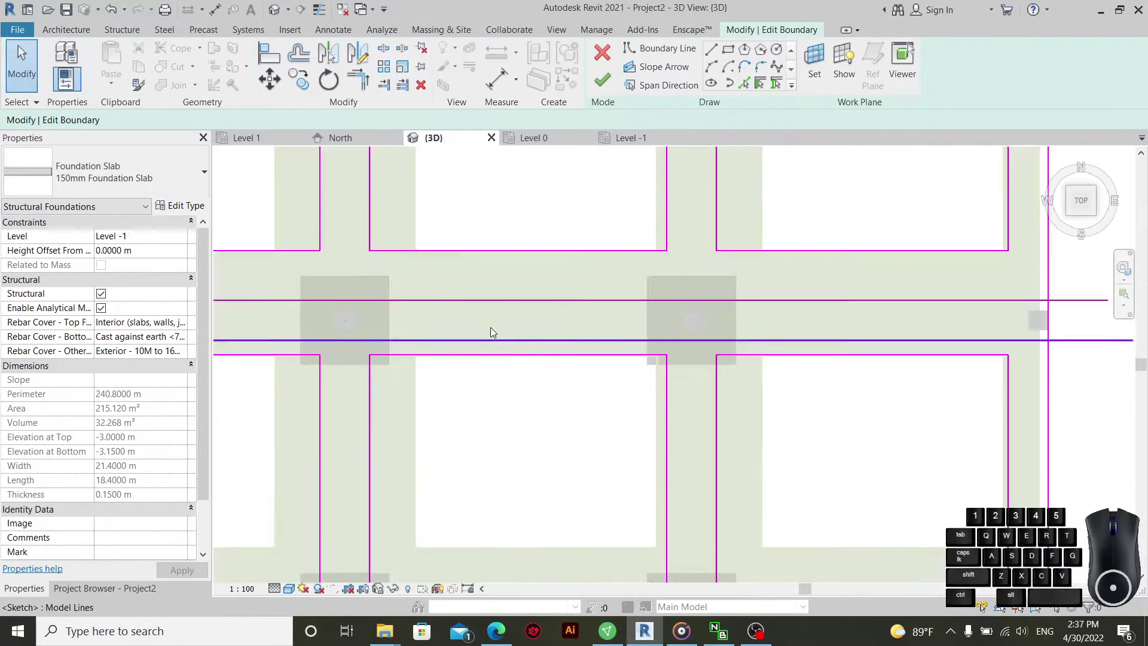
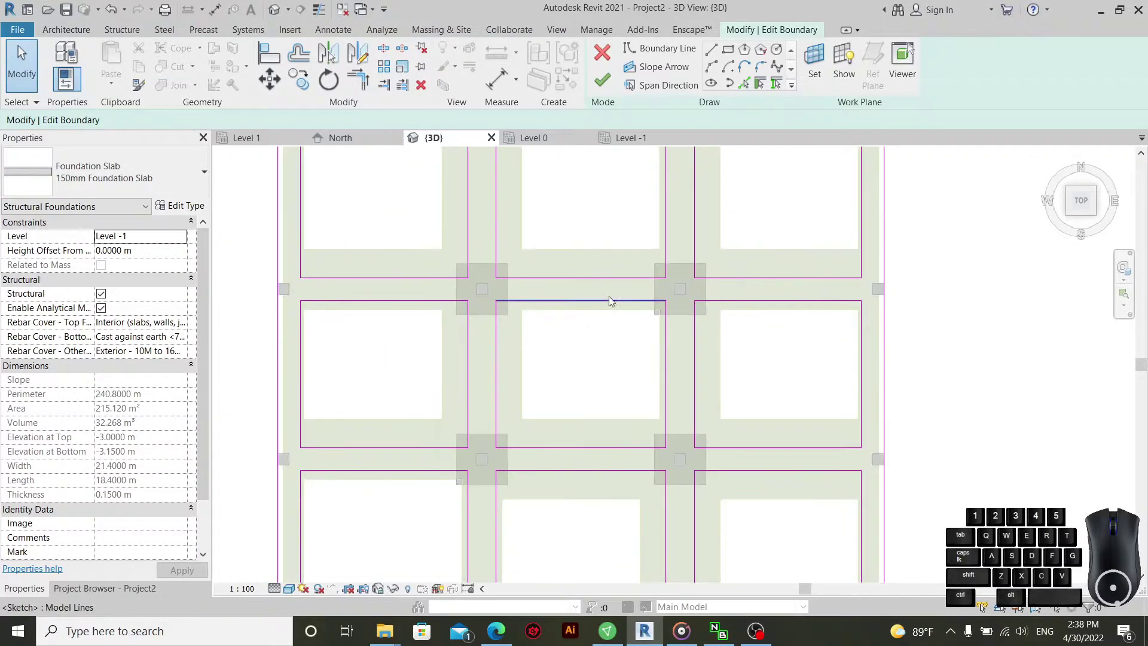
- Pan and zoom across the slab sketch to review the strip grid linking the footings
{"action": "middle_click", "coordinate": [611, 341]}
{"action": "middle_click", "coordinate": [522, 347]}
{"action": "scroll", "scroll_direction": "up", "scroll_amount": 3}
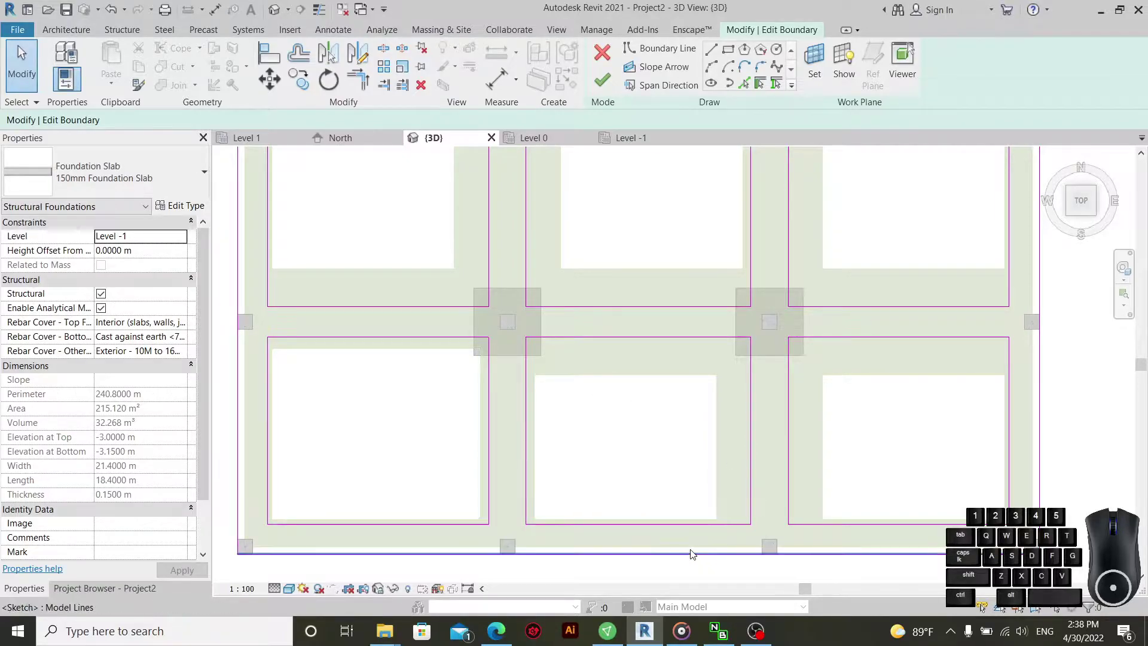
{"action": "scroll", "scroll_direction": "up", "scroll_amount": 3}
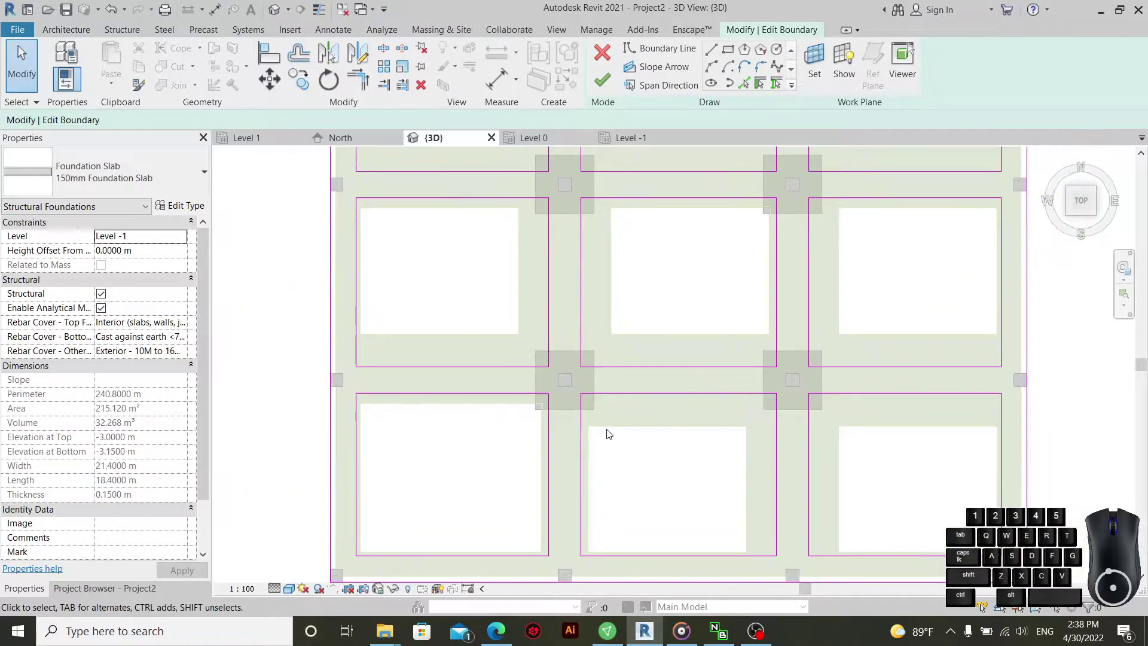
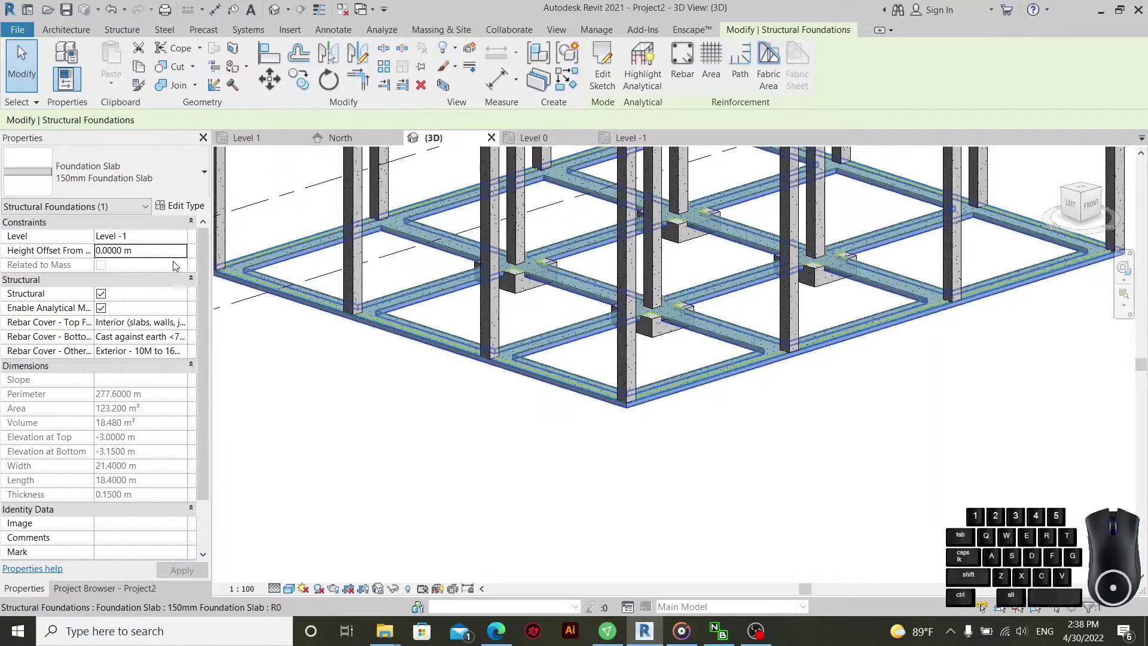
- Try a -0.6 height offset on the foundation slab, then return it to 0 m
{"action": "left_click", "coordinate": [172, 258]}
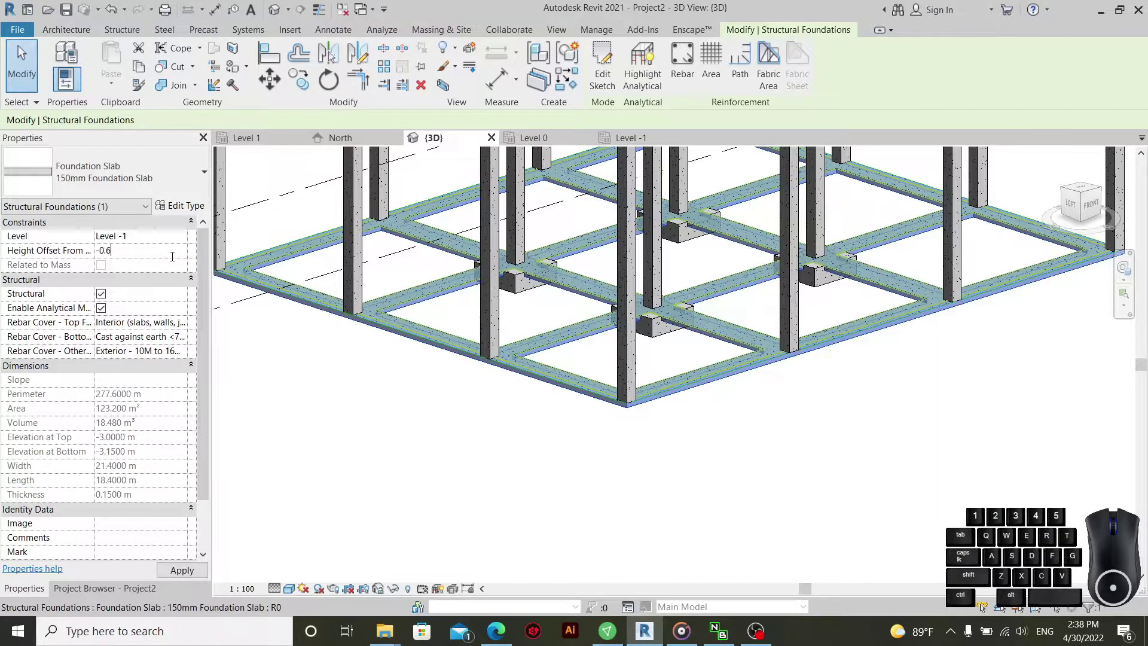
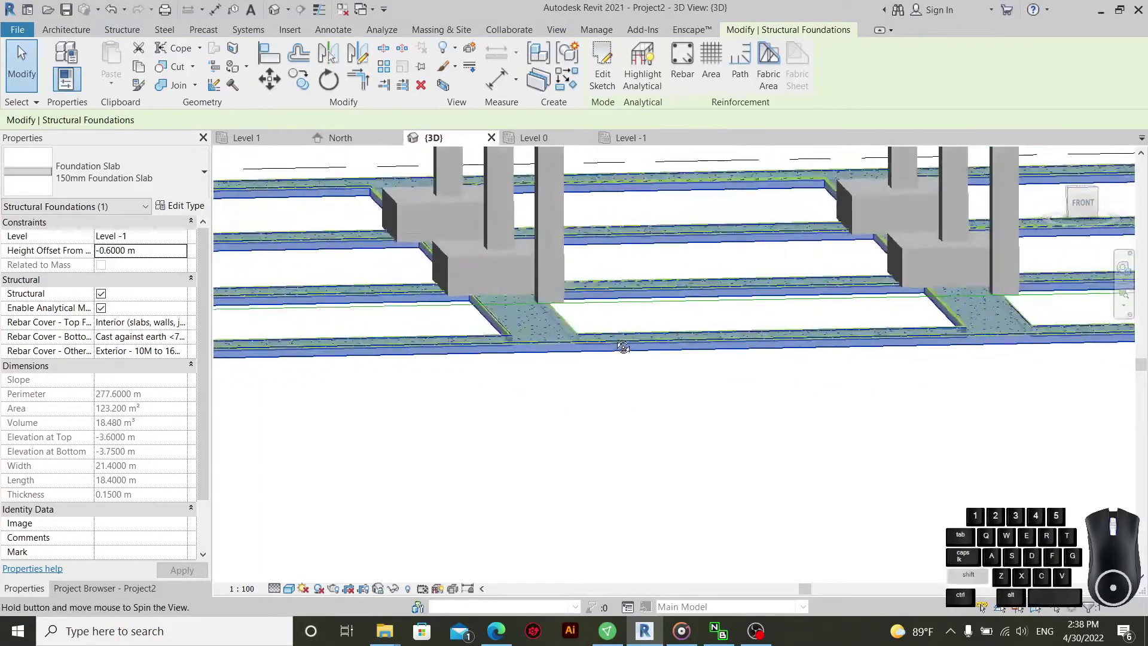
{"action": "left_click", "coordinate": [152, 255]}
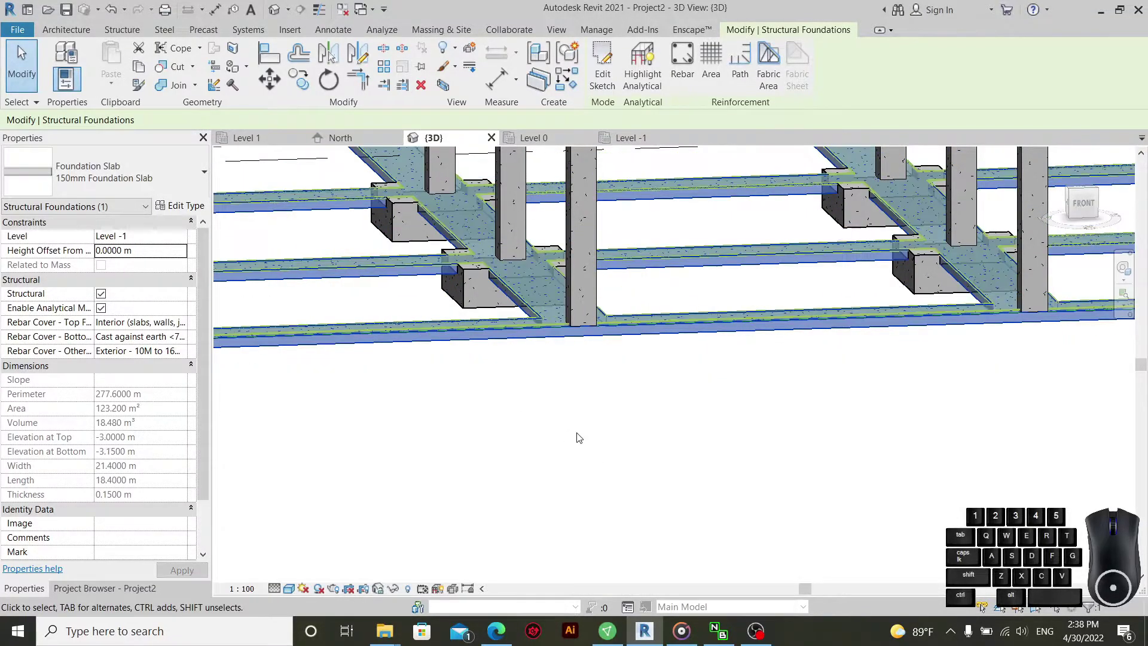
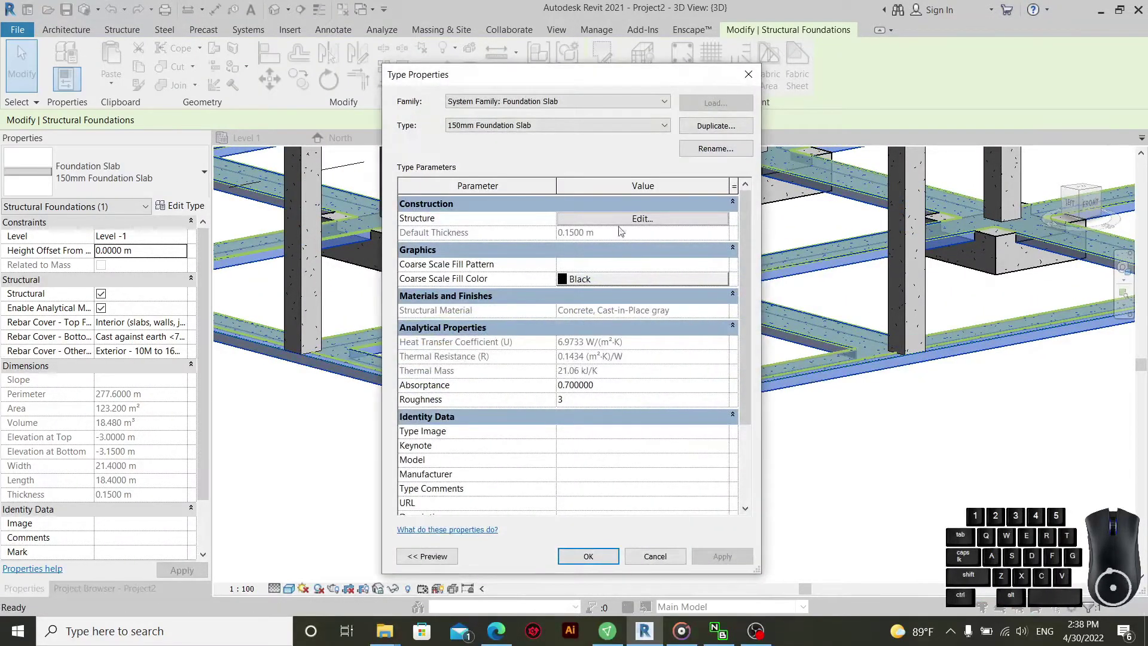
- Set the 150mm Foundation Slab type's structural layer thickness to 0.6 m
{"action": "left_click", "coordinate": [633, 223]}
{"action": "double_click", "coordinate": [612, 232]}
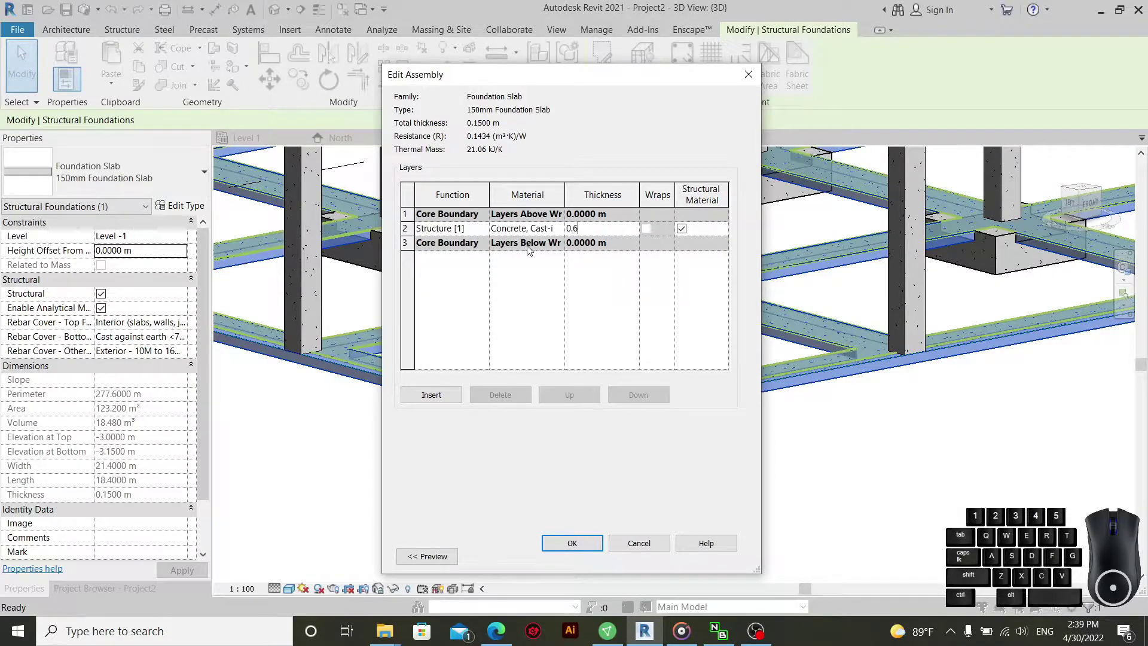
{"action": "left_click", "coordinate": [564, 547]}
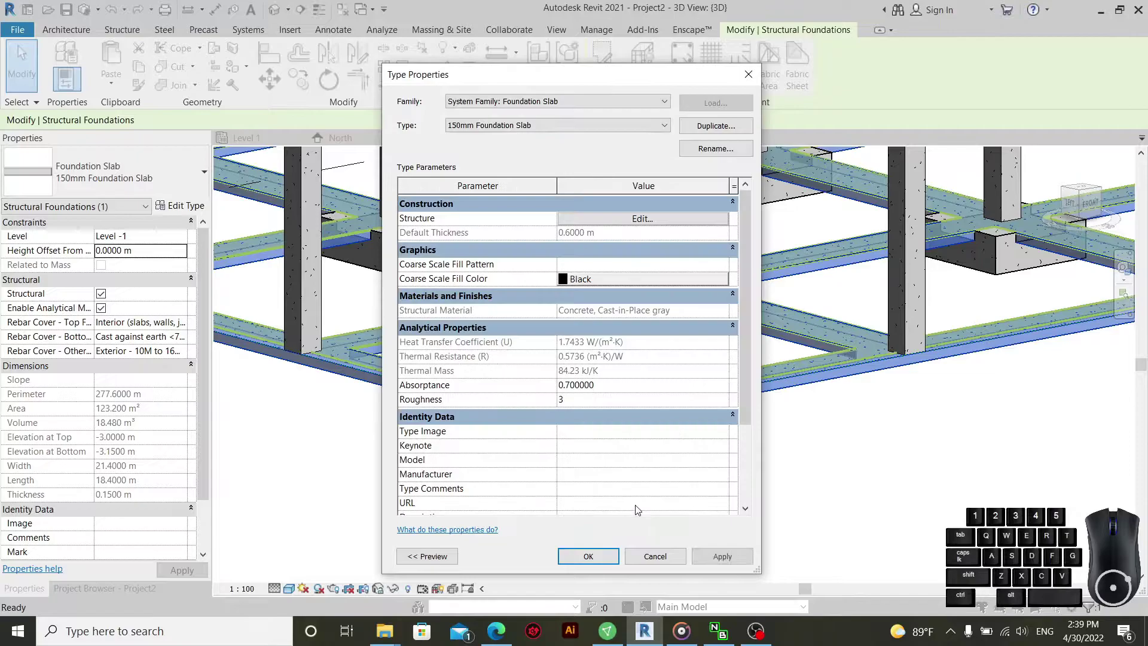
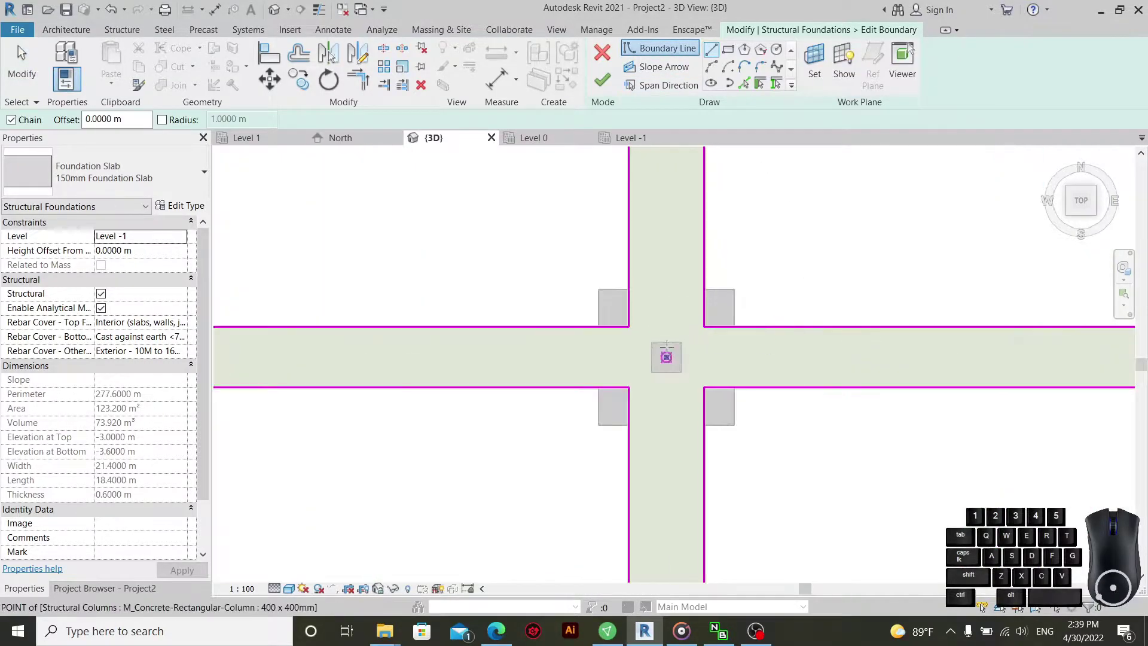
- Inspect the finished 0.6 m strip foundation slab in 3D and clear the selection
{"action": "scroll", "scroll_direction": "up", "scroll_amount": 3}
{"action": "scroll", "scroll_direction": "down", "scroll_amount": 3}
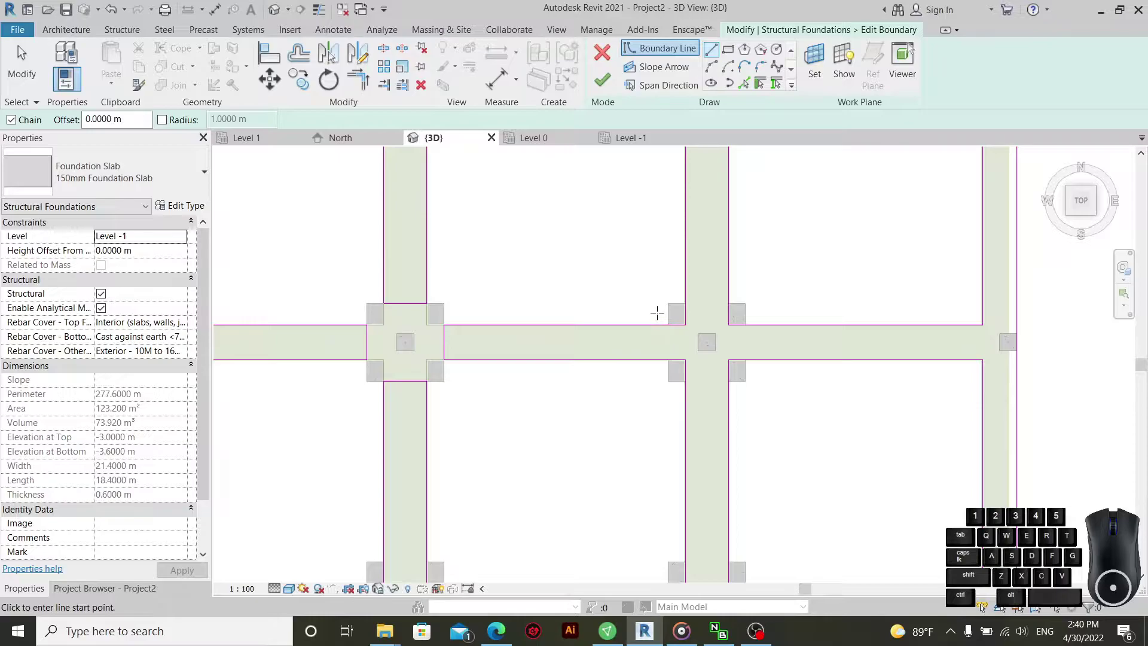
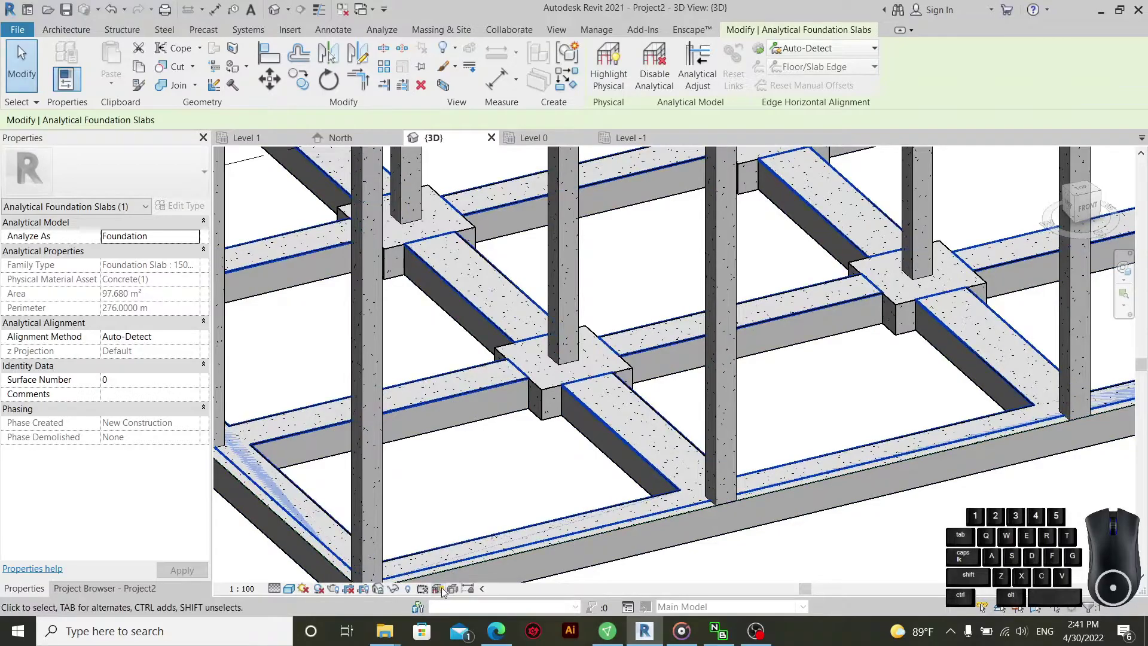
{"action": "left_click", "coordinate": [445, 593]}
{"action": "left_click_drag", "start_coordinate": [694, 524], "coordinate": [720, 511]}
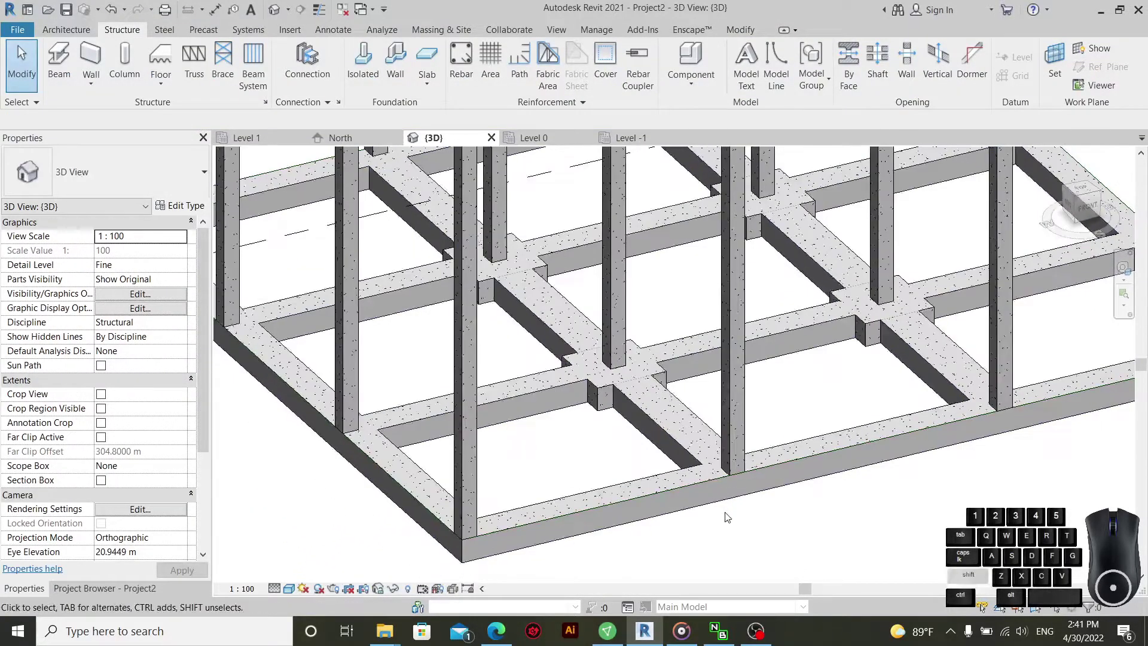
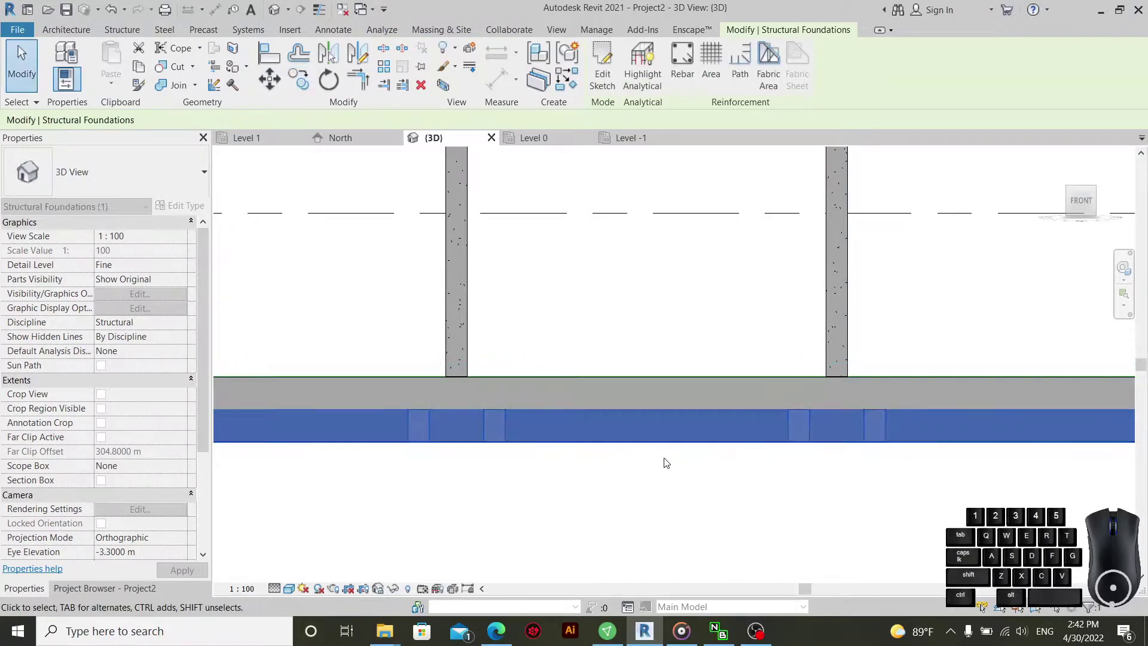
{"action": "right_click", "coordinate": [583, 326]}
{"action": "right_click", "coordinate": [599, 334]}
{"action": "right_click", "coordinate": [632, 25]}
{"action": "right_click", "coordinate": [611, 238]}
{"action": "right_click", "coordinate": [624, 253]}
{"action": "middle_click", "coordinate": [643, 331]}
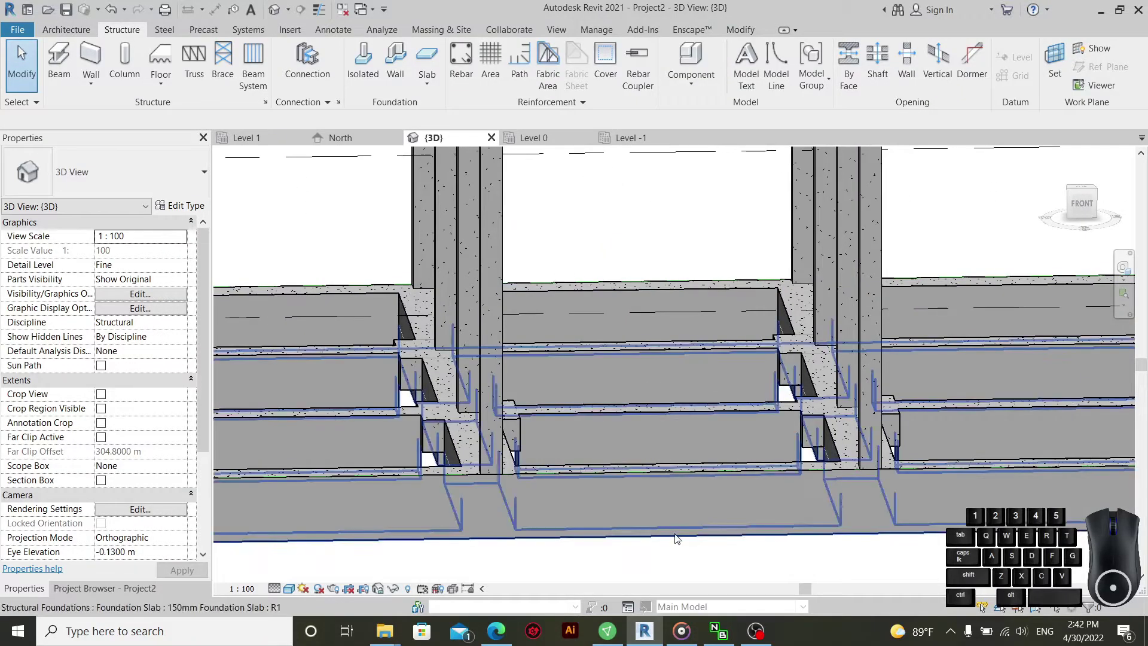
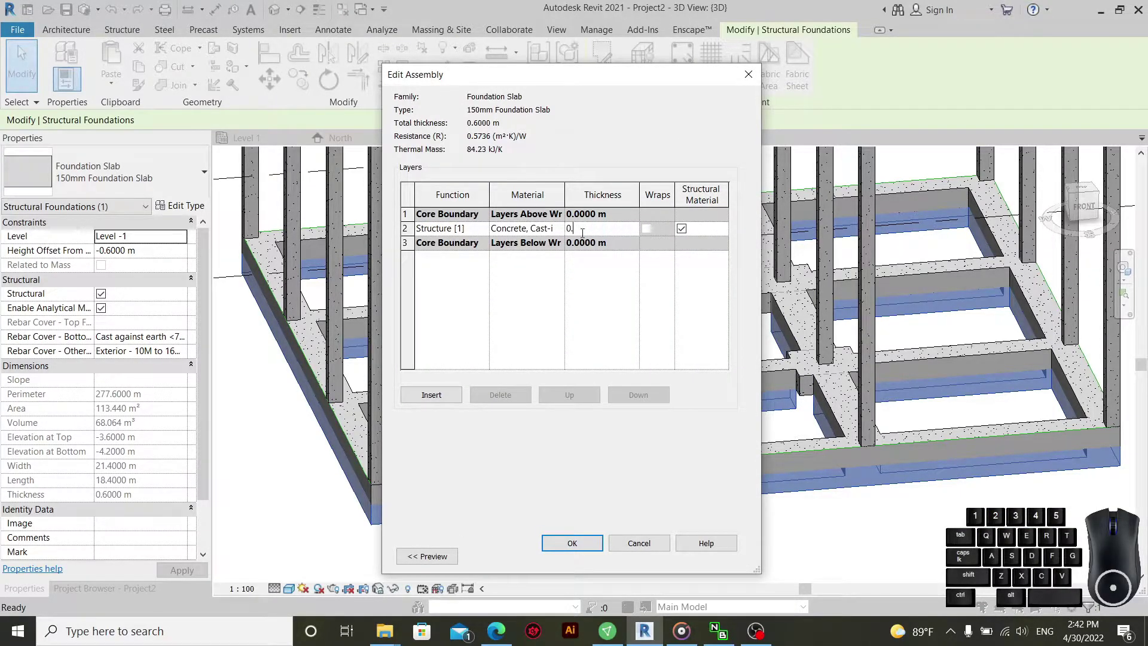
- Commit a 0.1 m layer thickness for the slab type and apply it to the model
{"action": "left_click", "coordinate": [606, 324]}
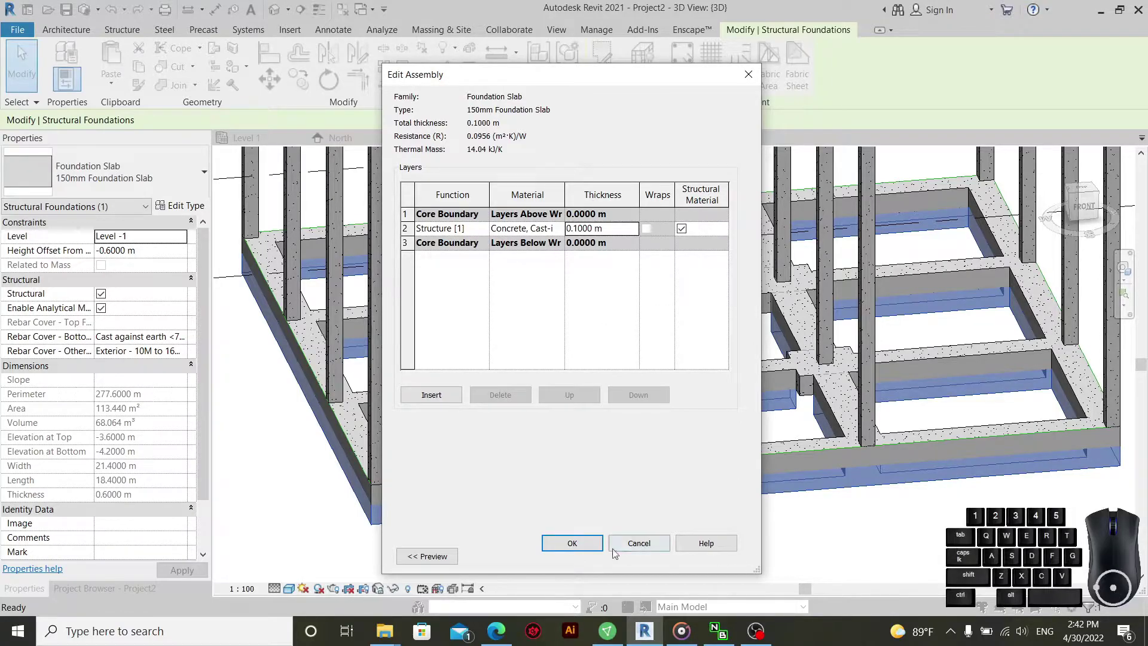
{"action": "left_click", "coordinate": [572, 548]}
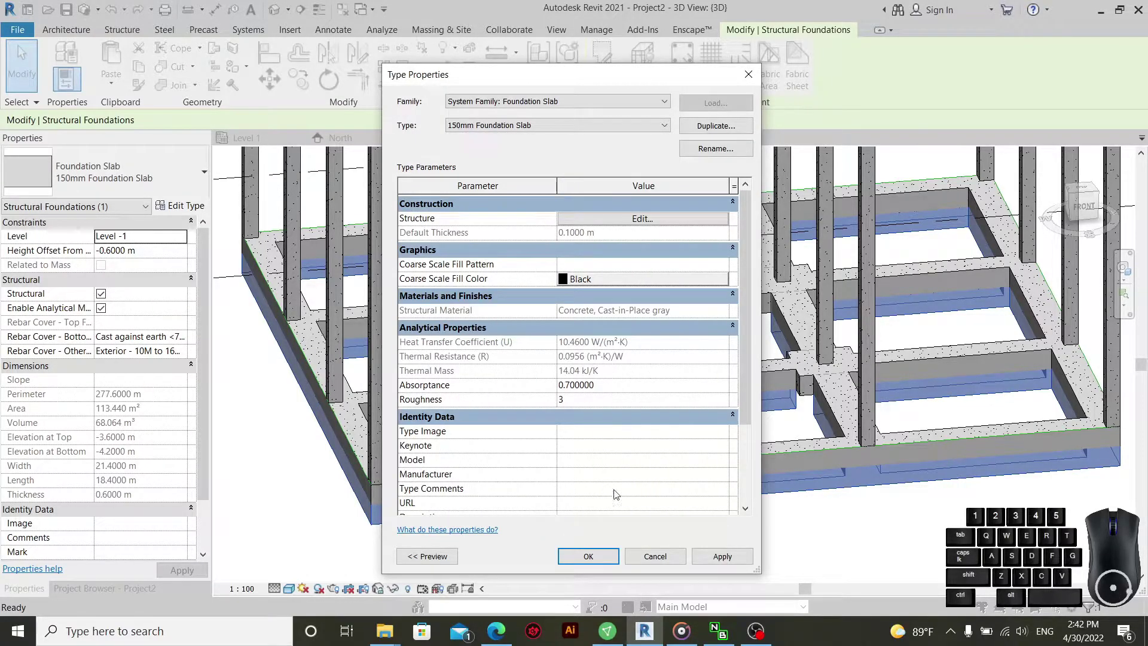
{"action": "left_click", "coordinate": [713, 569]}
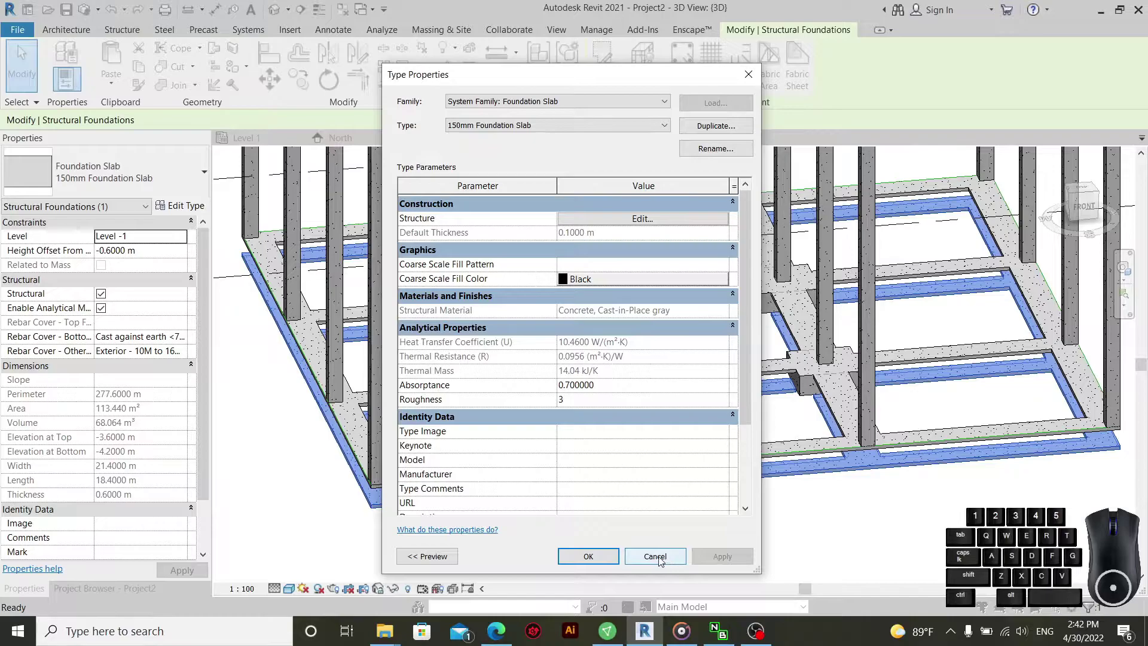
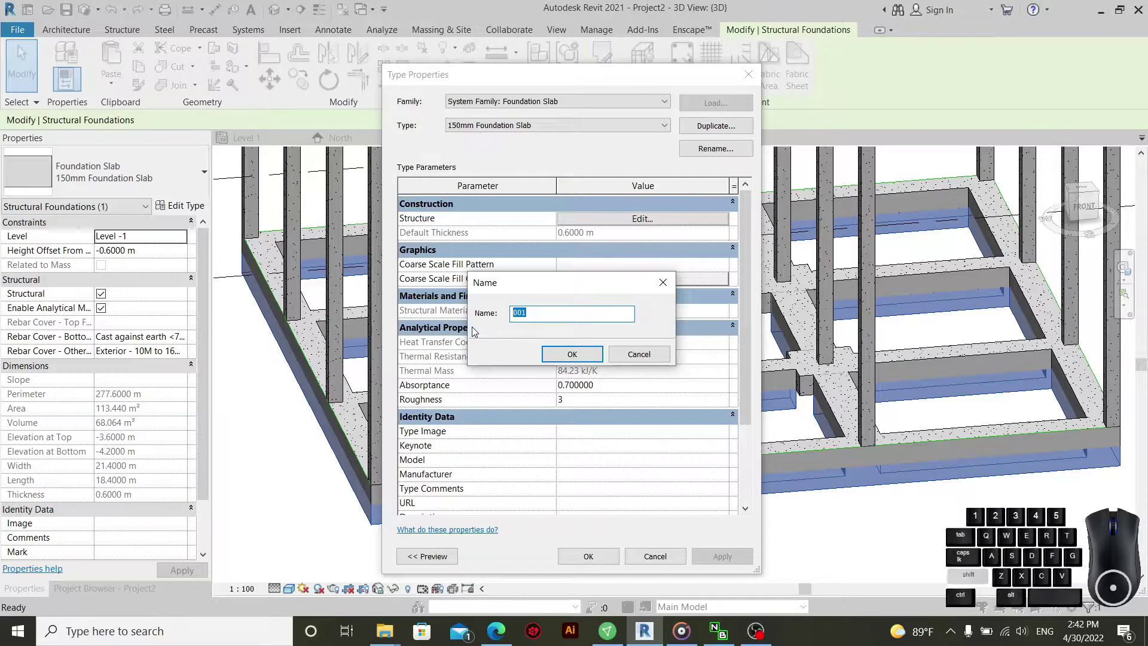
- Name the duplicated foundation slab type 'Concrete M'
{"action": "key", "text": "c"}
{"action": "key", "text": "t"}
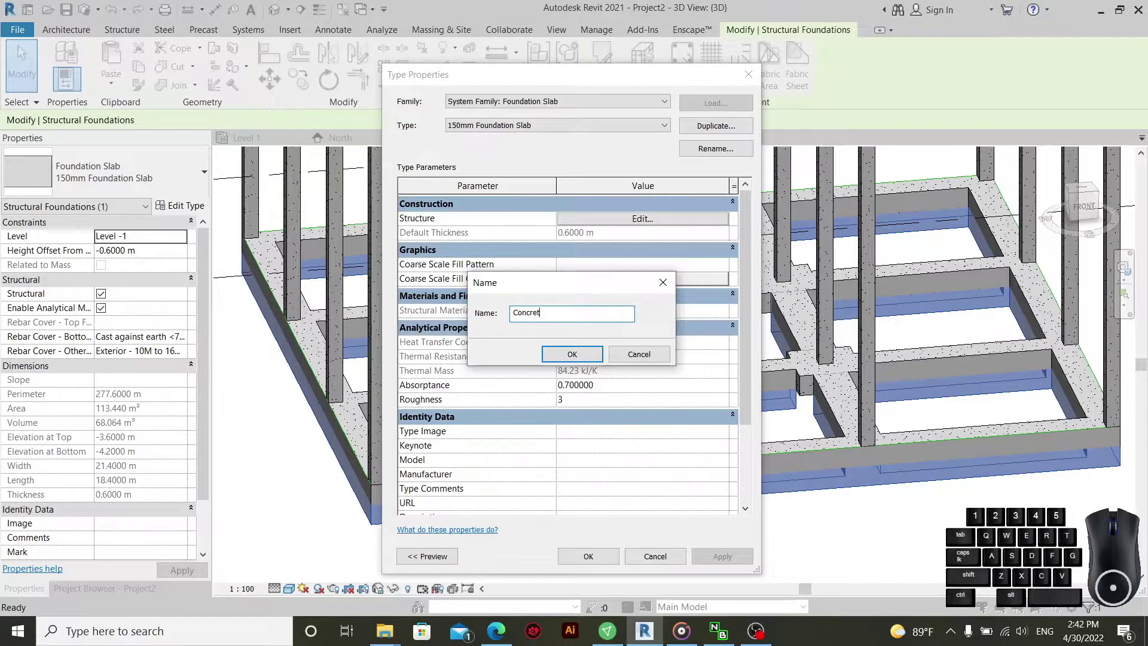
{"action": "key", "text": "e"}
{"action": "key", "text": "space"}
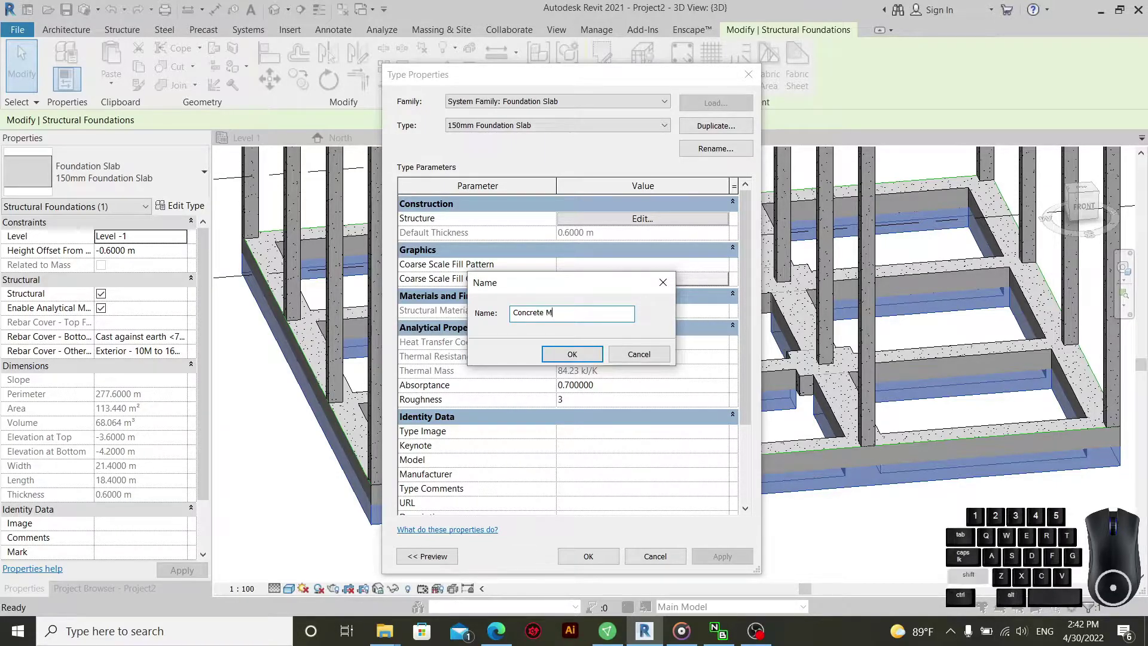
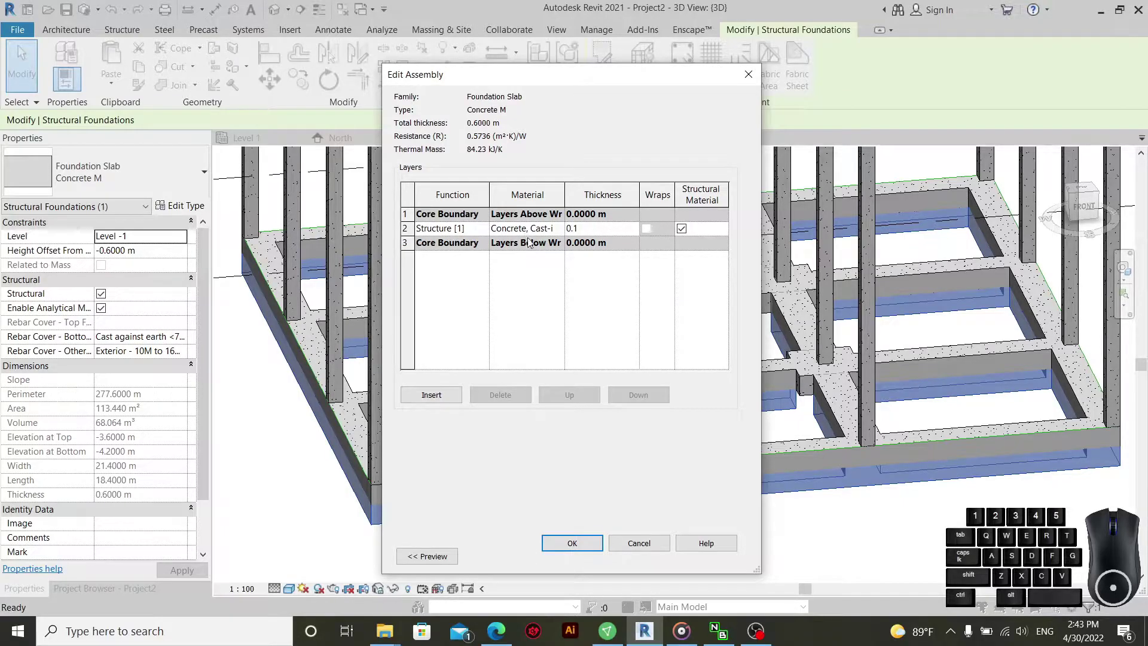
- Give the Concrete M type a 0.1 m concrete structure layer and confirm its settings
{"action": "left_click", "coordinate": [571, 551]}
{"action": "left_click", "coordinate": [740, 563]}
{"action": "left_click", "coordinate": [617, 557]}
{"action": "scroll", "scroll_direction": "up", "scroll_amount": 3}
{"action": "left_click", "coordinate": [715, 433]}
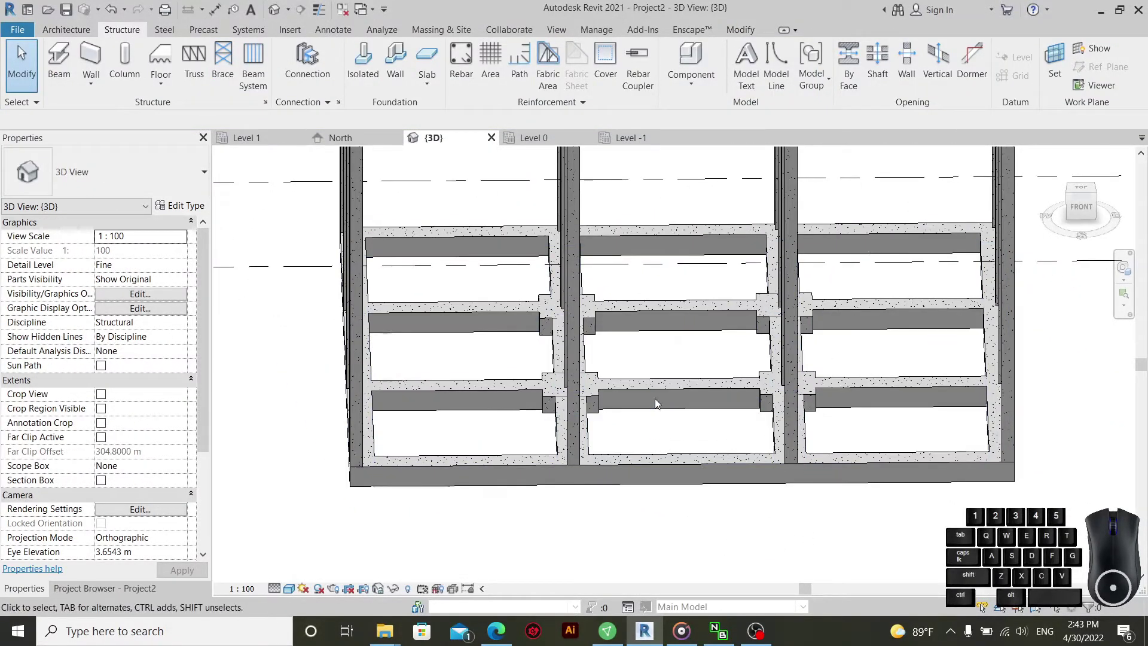
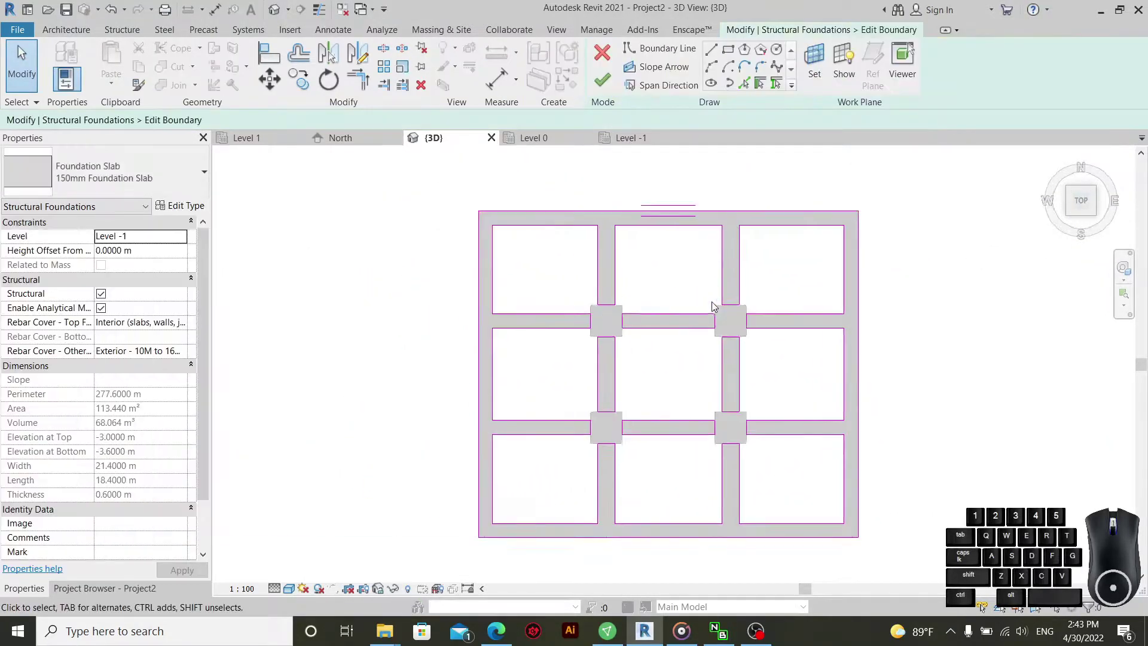
- Set a 0.1 m concrete cantilever on the left boundary line of the top-left bay
{"action": "middle_click", "coordinate": [717, 311]}
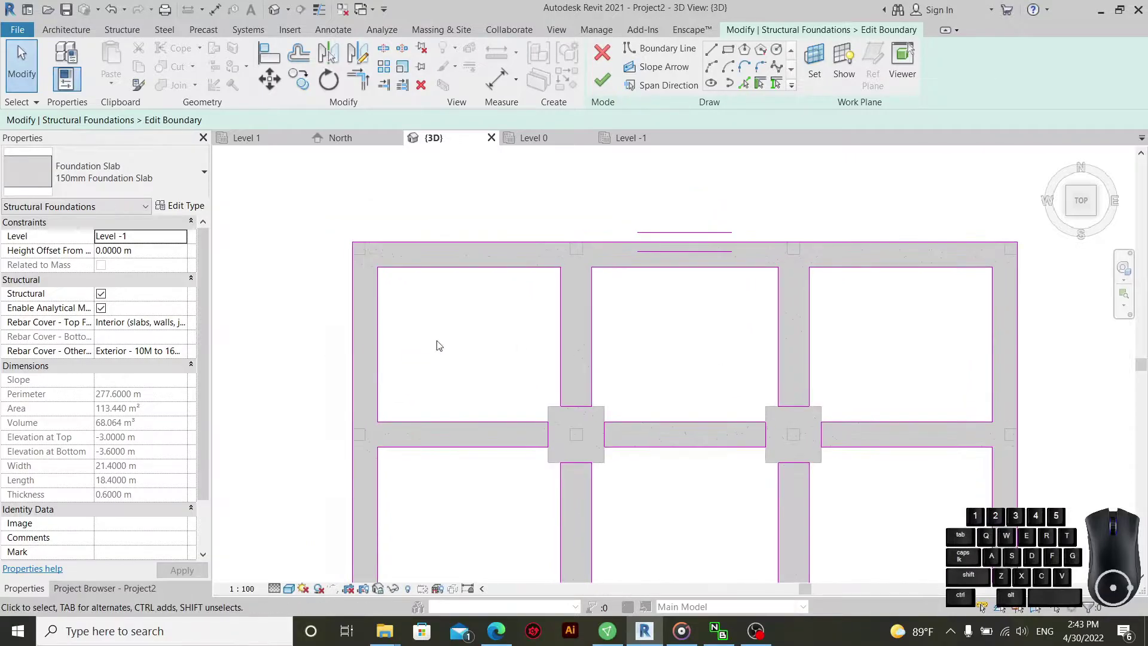
{"action": "left_click", "coordinate": [386, 317]}
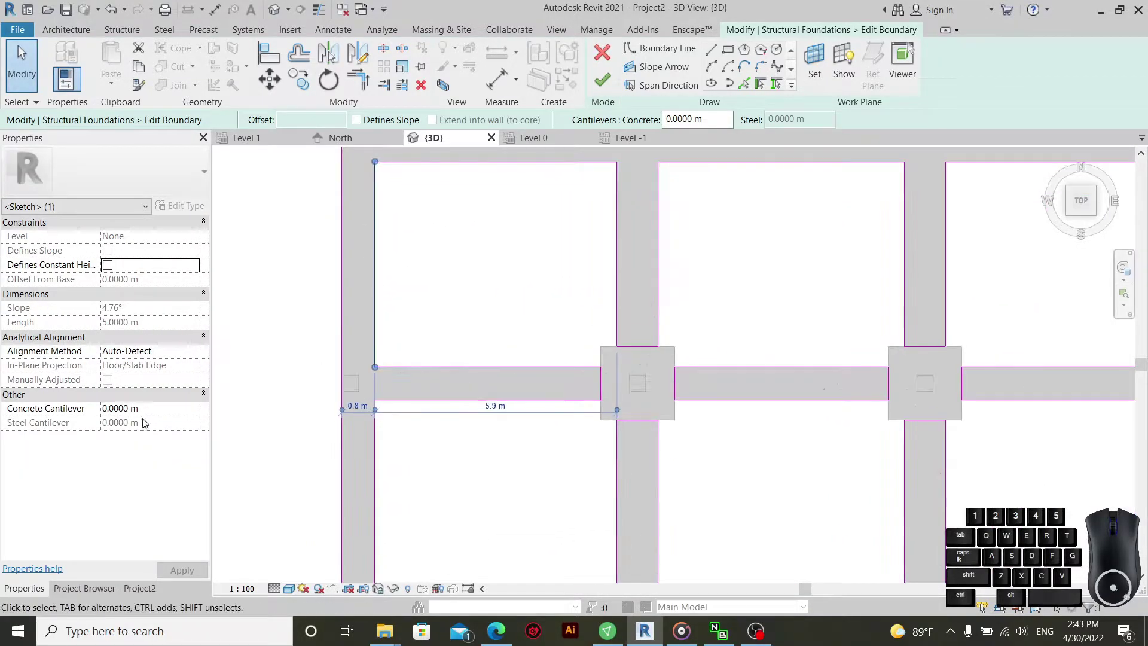
{"action": "double_click", "coordinate": [157, 413]}
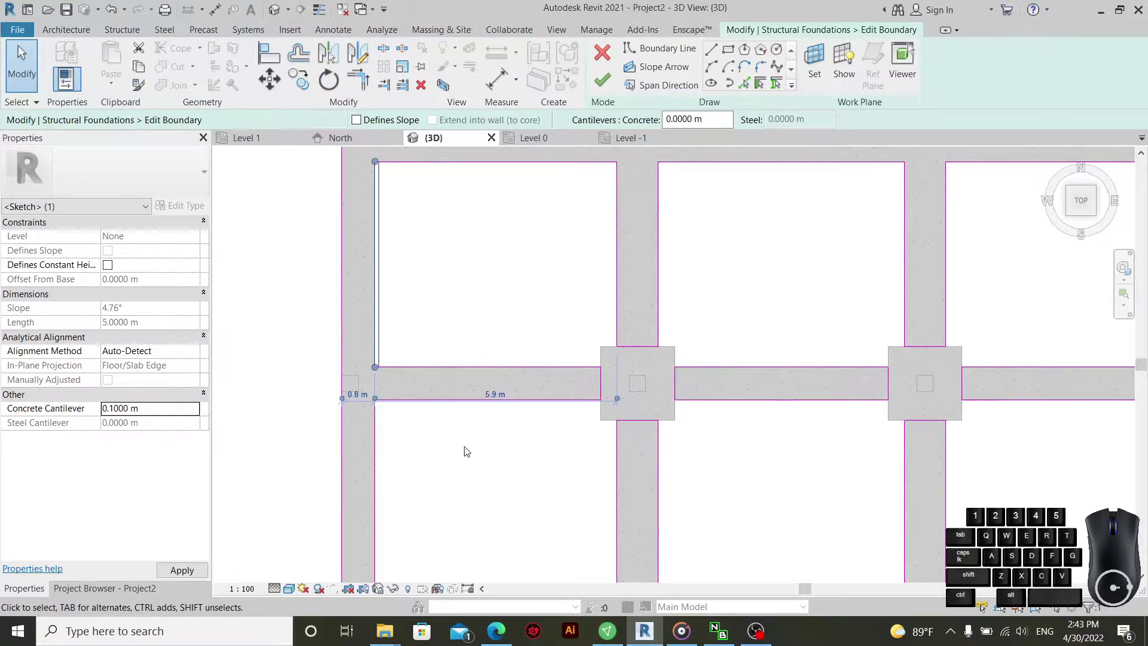
{"action": "scroll", "scroll_direction": "up", "scroll_amount": 3}
{"action": "scroll", "scroll_direction": "up", "scroll_amount": 3}
{"action": "left_click", "coordinate": [496, 316]}
- Set 0.1 m concrete cantilevers on the bay's lower and right boundary lines
{"action": "scroll", "scroll_direction": "up", "scroll_amount": 3}
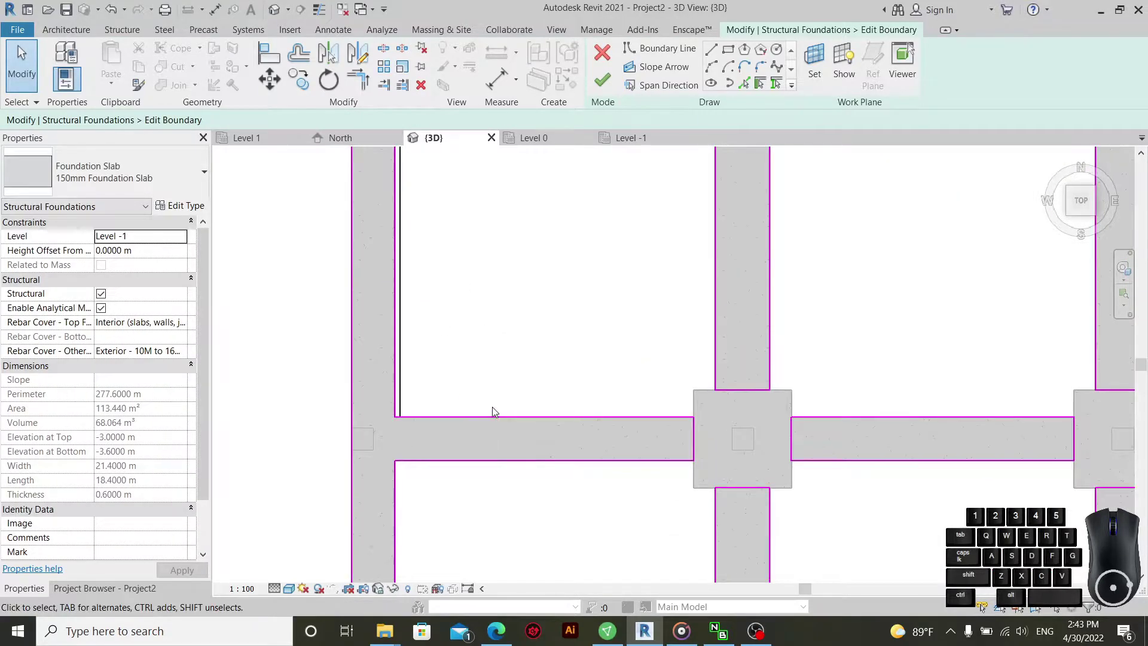
{"action": "left_click", "coordinate": [503, 423]}
{"action": "left_click", "coordinate": [187, 411]}
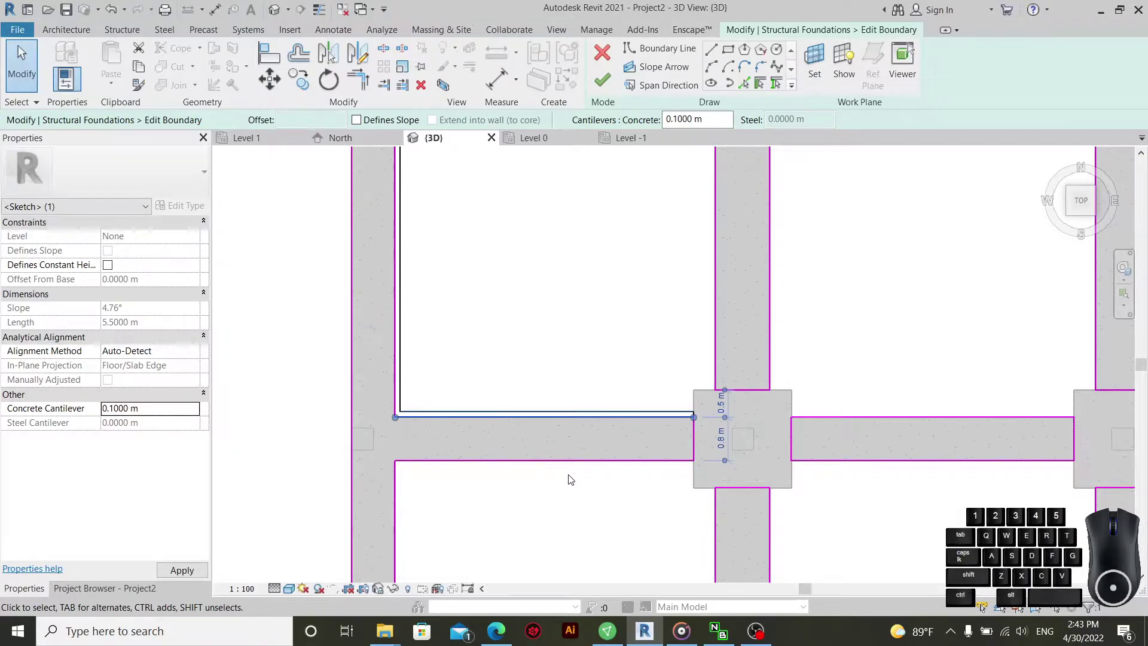
{"action": "left_click", "coordinate": [525, 503]}
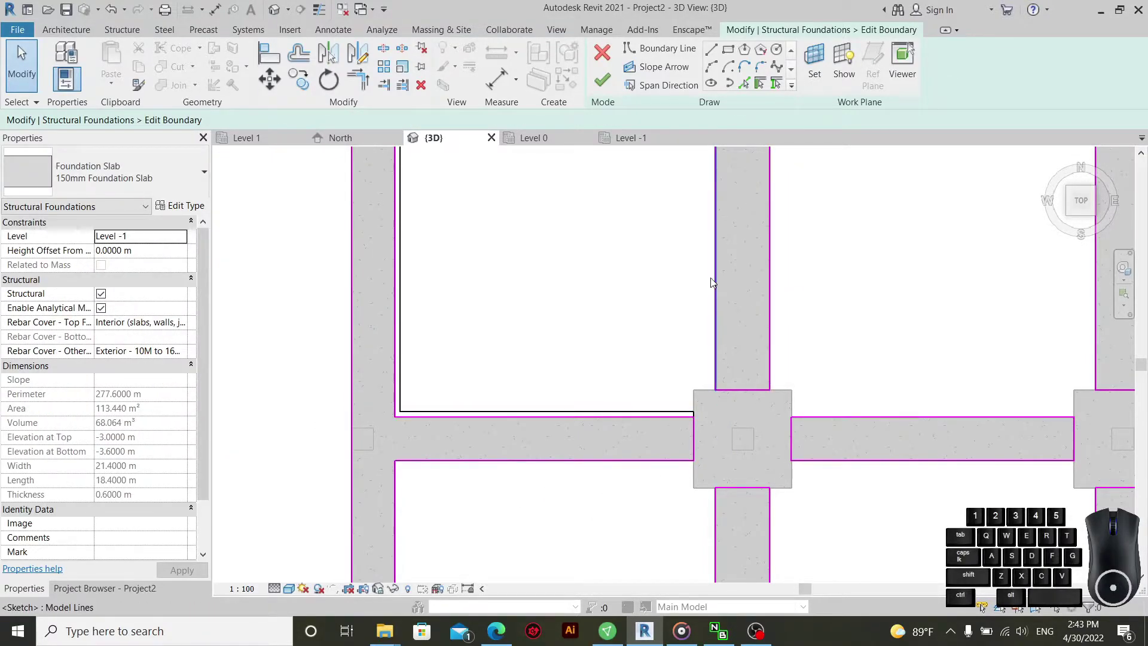
{"action": "left_click", "coordinate": [715, 283]}
{"action": "left_click", "coordinate": [178, 411]}
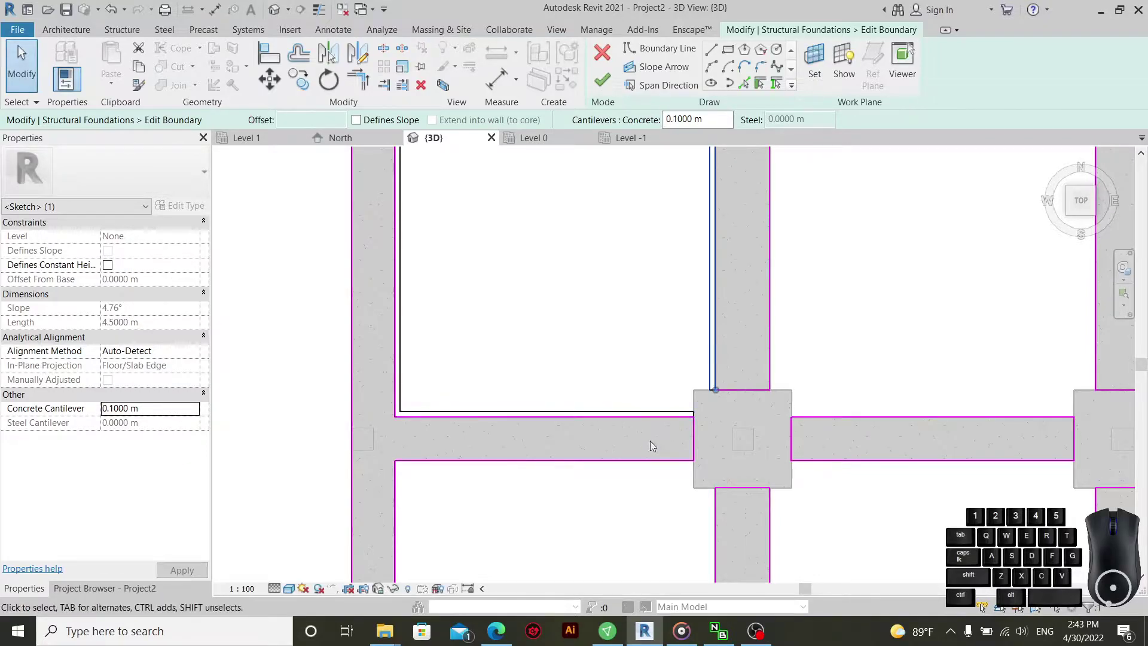
{"action": "scroll", "scroll_direction": "up", "scroll_amount": 3}
{"action": "scroll", "scroll_direction": "up", "scroll_amount": 3}
{"action": "left_click", "coordinate": [519, 304]}
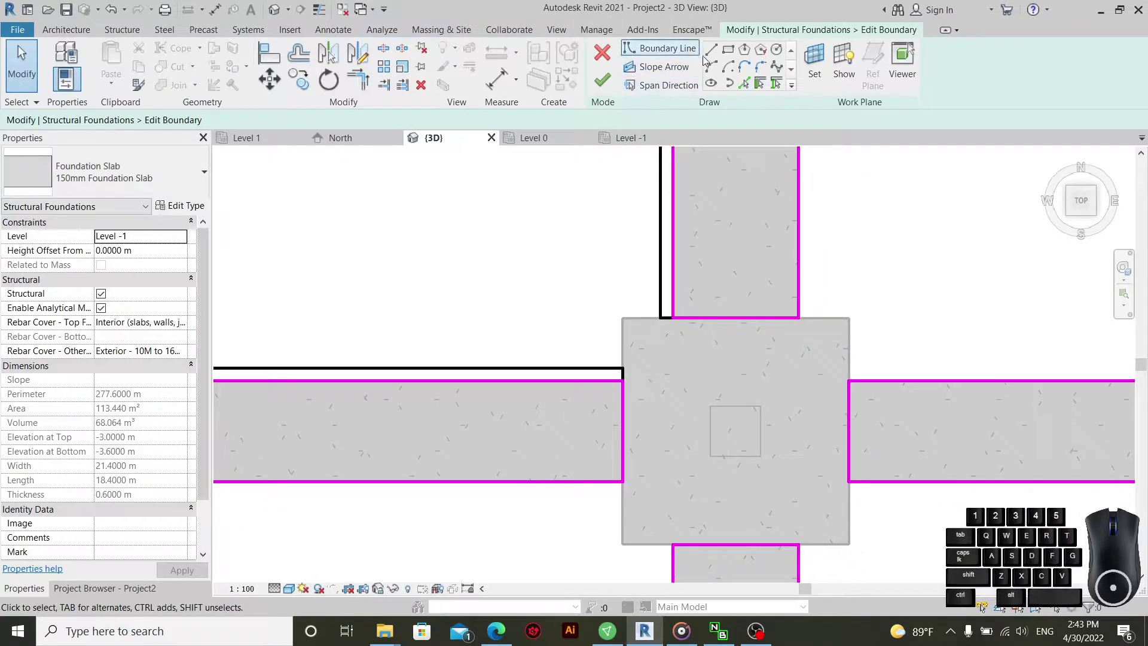
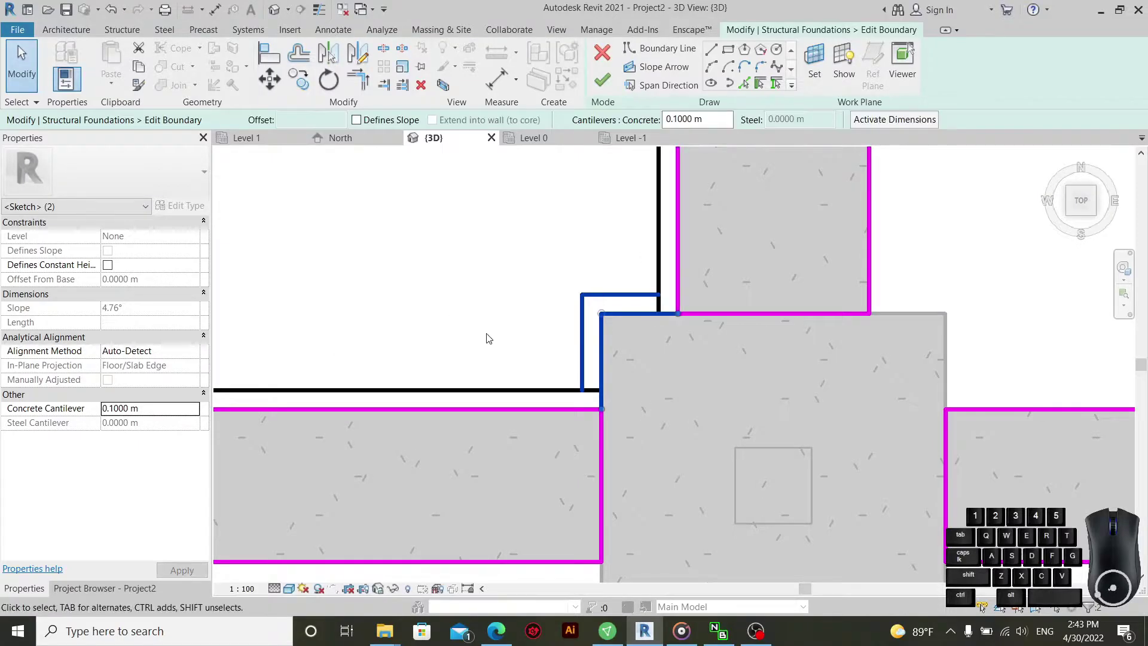
- Apply the cantilever, then trim two sketch lines into a corner at the column junction
{"action": "left_click", "coordinate": [543, 257]}
{"action": "scroll", "scroll_direction": "up", "scroll_amount": 3}
{"action": "scroll", "scroll_direction": "up", "scroll_amount": 3}
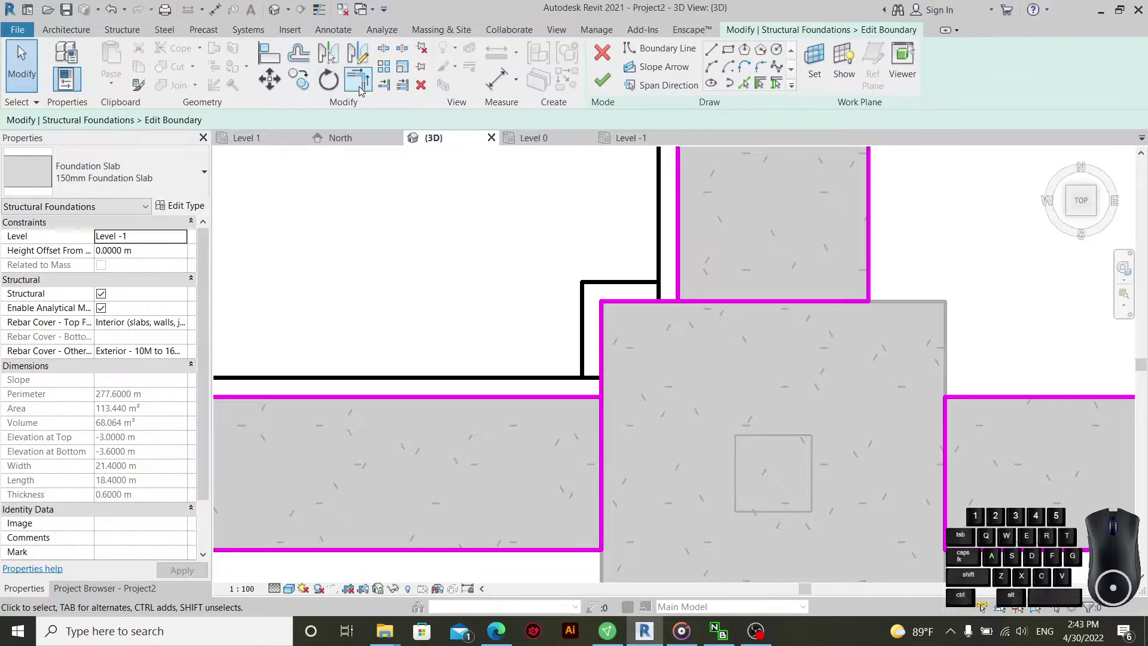
{"action": "left_click", "coordinate": [365, 83]}
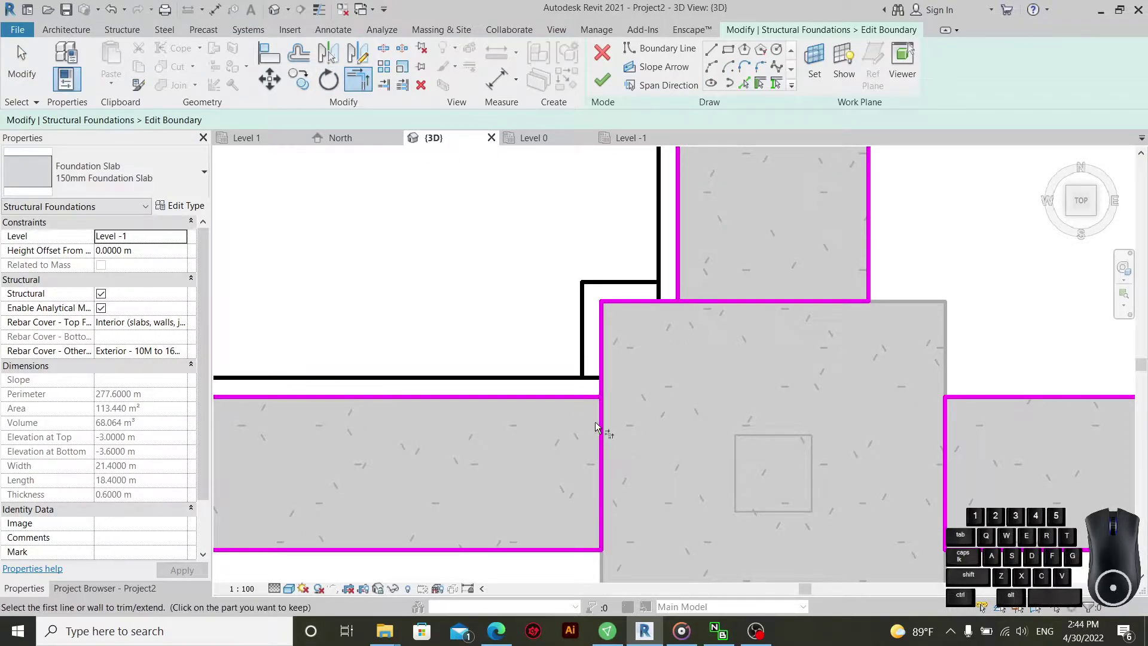
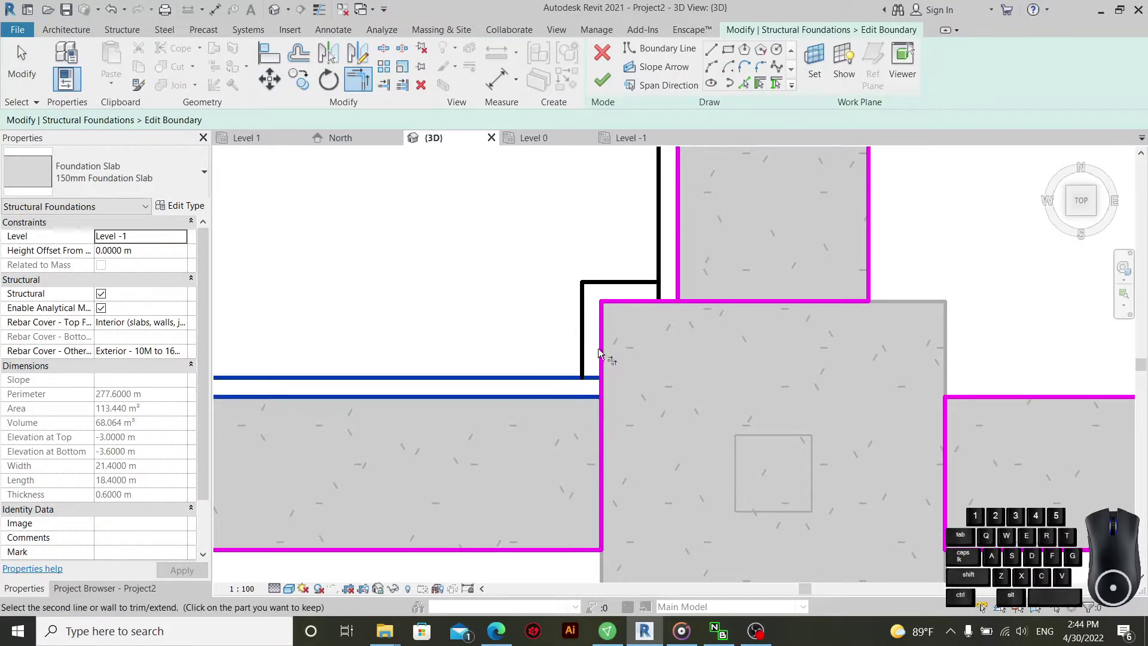
{"action": "left_click", "coordinate": [609, 344]}
{"action": "double_click", "coordinate": [567, 406]}
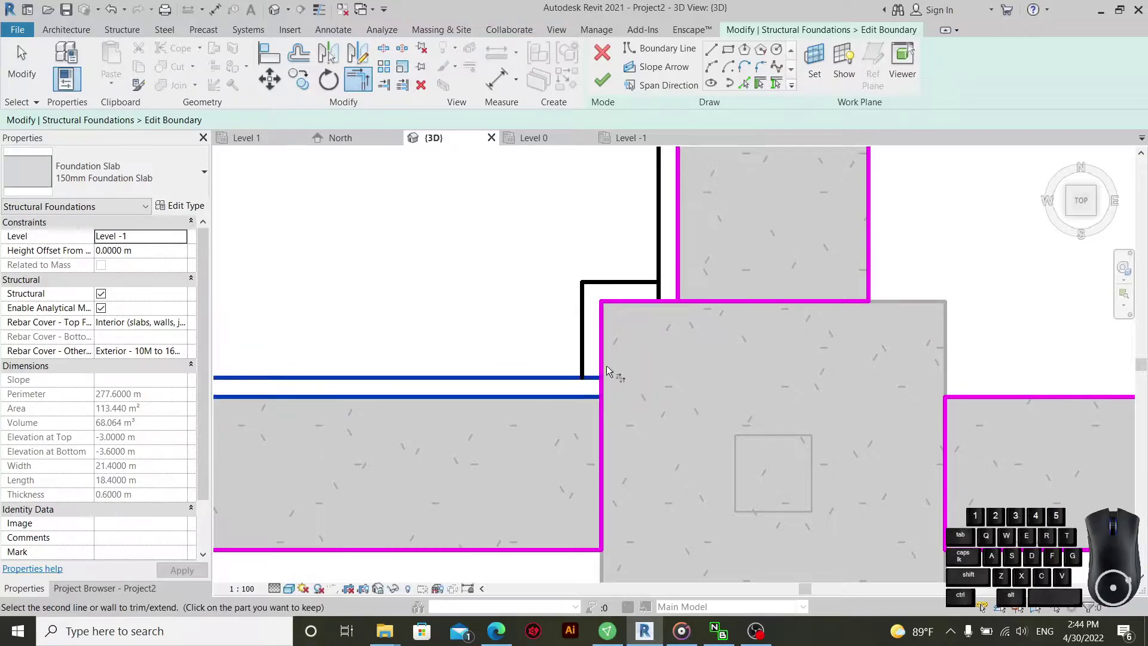
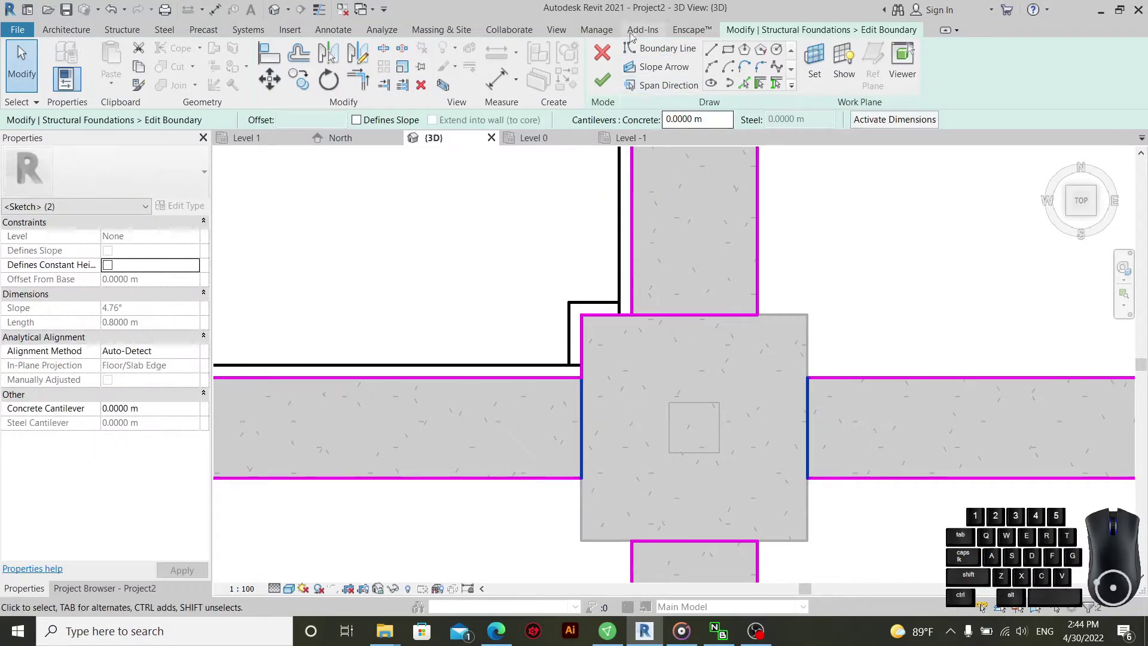
- Select the slab boundary edge next to the footing for a 0.1 m cantilever
{"action": "left_click", "coordinate": [425, 88]}
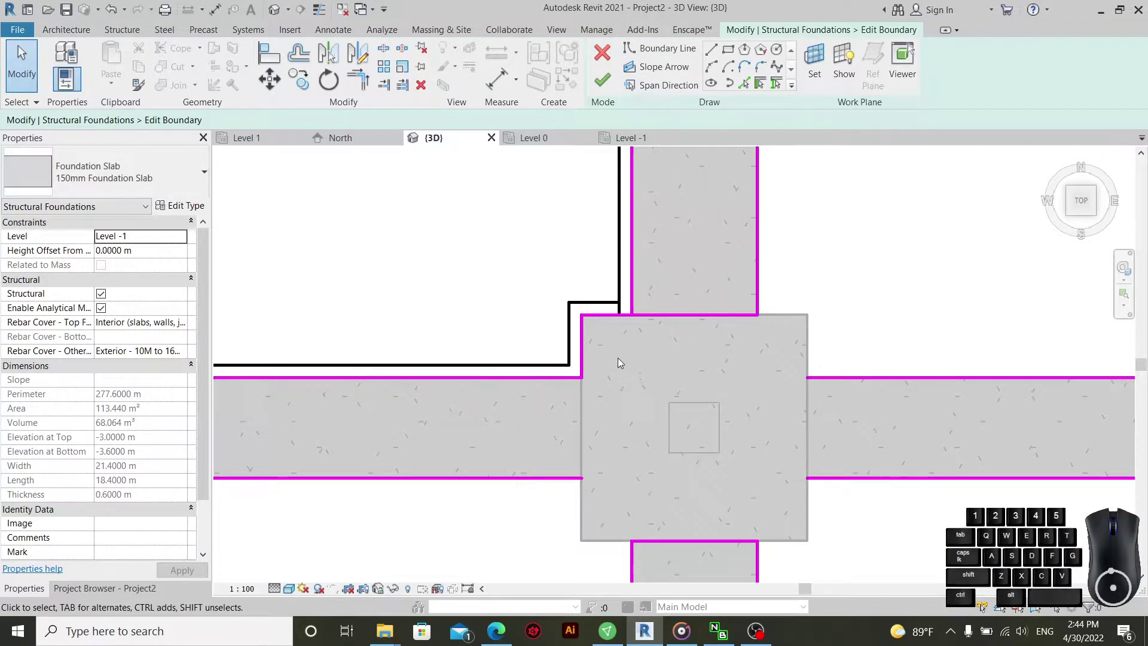
{"action": "left_click", "coordinate": [628, 287]}
{"action": "scroll", "scroll_direction": "up", "scroll_amount": 3}
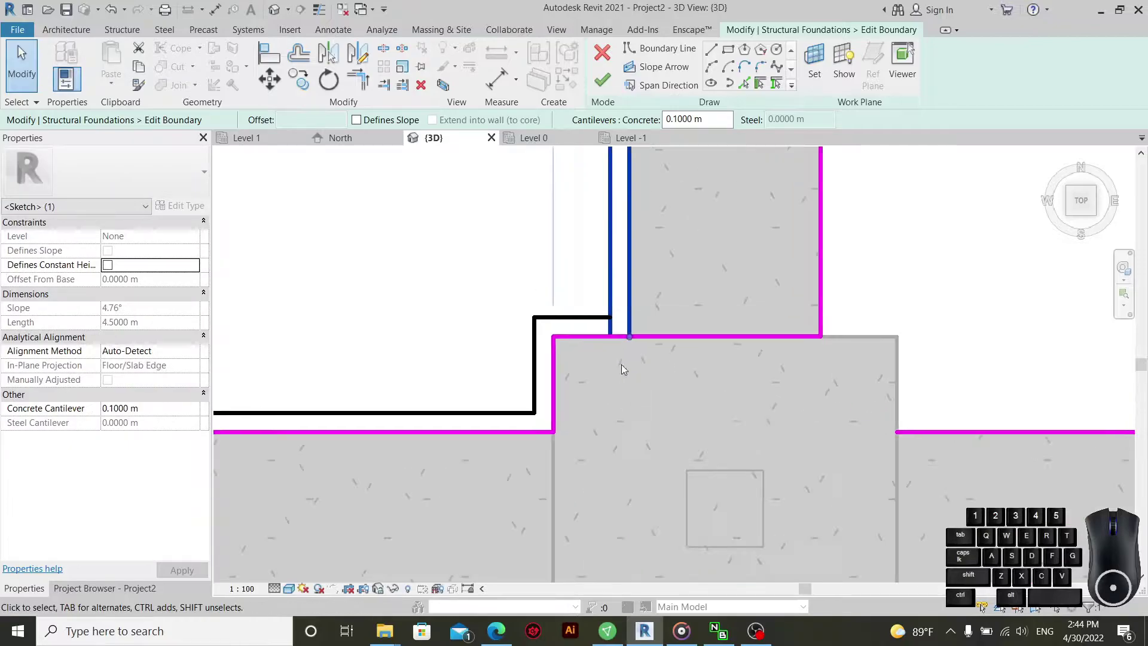
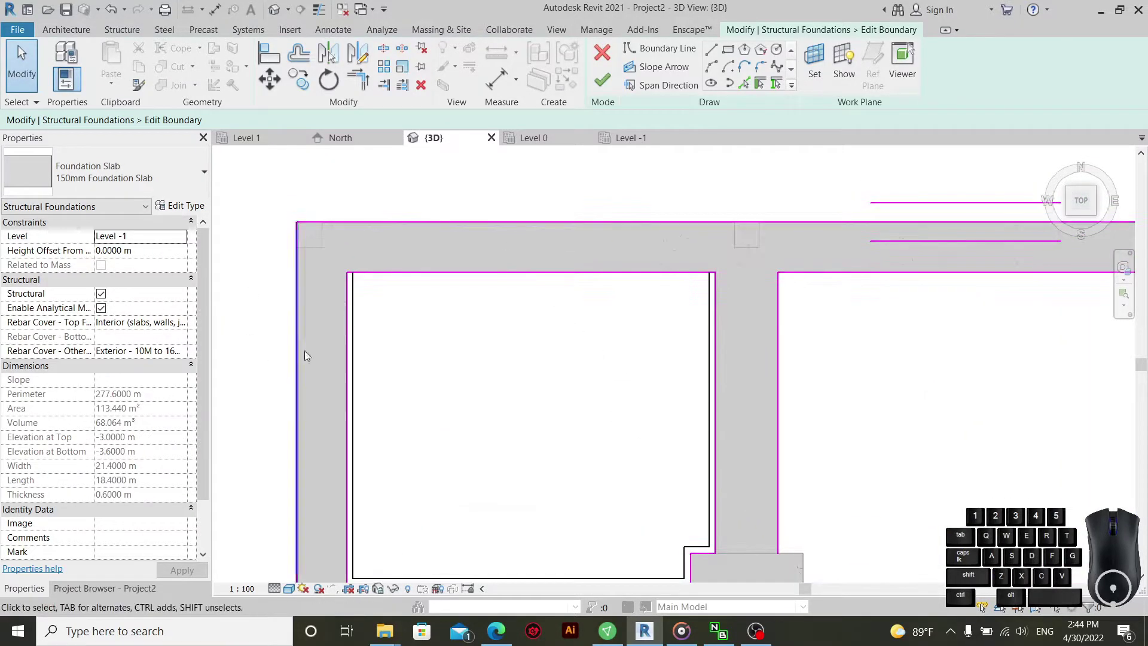
- Edit the concrete cantilever of the top edges of two slab openings
{"action": "left_click_drag", "start_coordinate": [549, 252], "coordinate": [519, 318]}
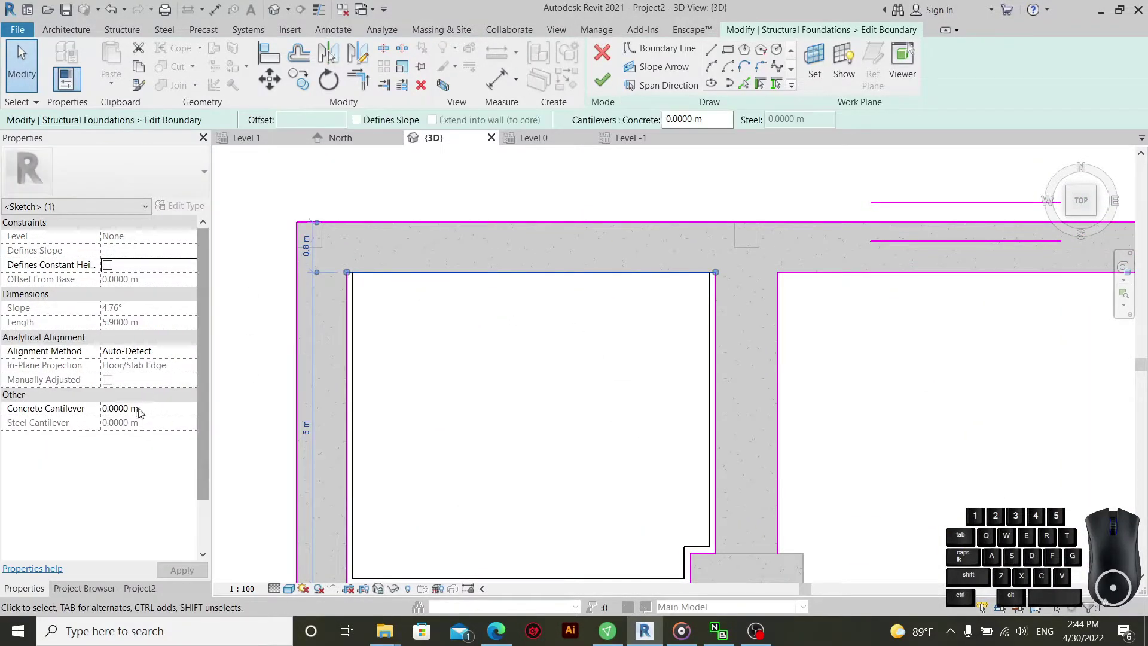
{"action": "left_click", "coordinate": [164, 407]}
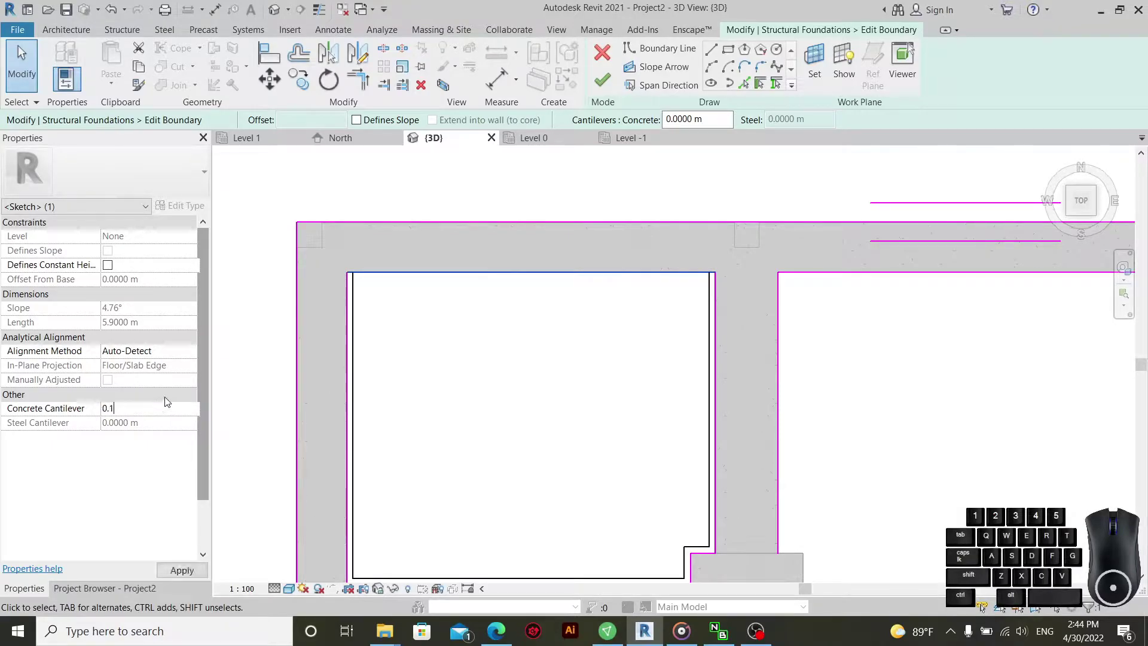
{"action": "left_click", "coordinate": [461, 366]}
{"action": "middle_click", "coordinate": [570, 366]}
{"action": "scroll", "scroll_direction": "up", "scroll_amount": 3}
{"action": "scroll", "scroll_direction": "down", "scroll_amount": 3}
{"action": "scroll", "scroll_direction": "up", "scroll_amount": 3}
{"action": "left_click_drag", "start_coordinate": [691, 344], "coordinate": [637, 362]}
{"action": "left_click", "coordinate": [177, 413]}
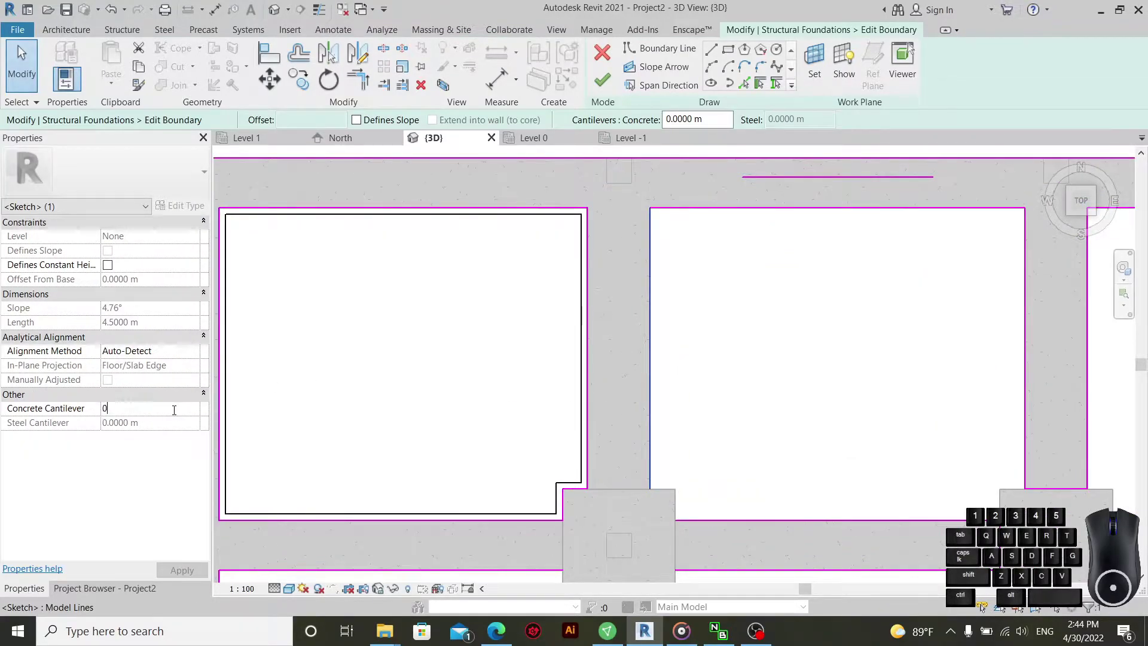
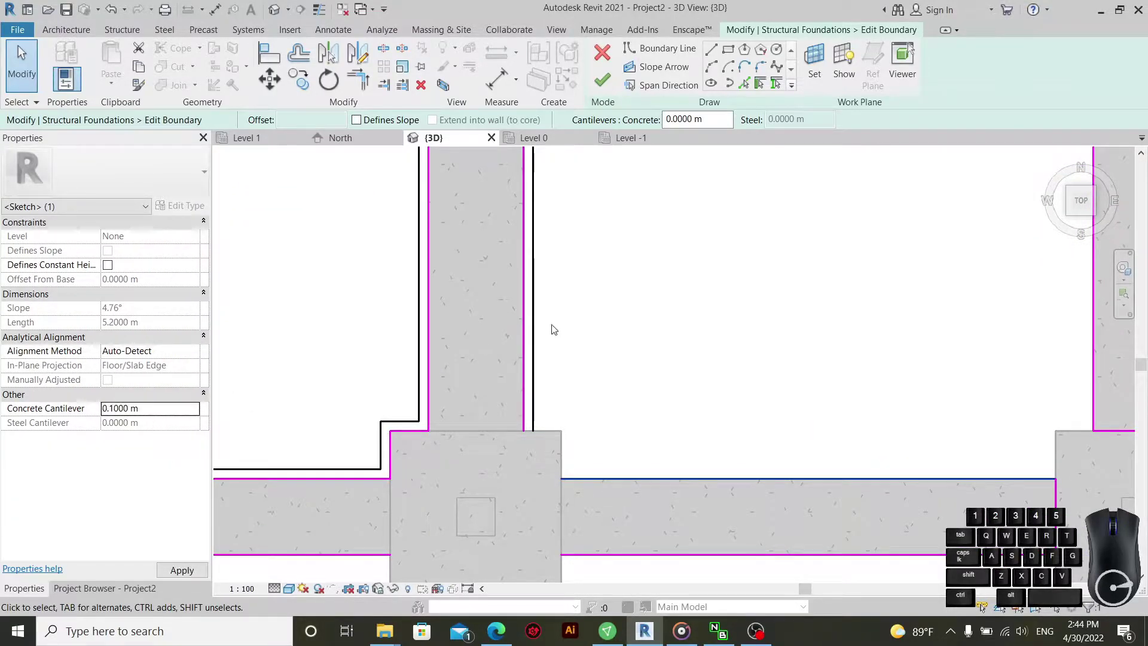
- Give slab edges beside the footings -0.1 m concrete cantilevers, moving across the openings
{"action": "left_click", "coordinate": [188, 409]}
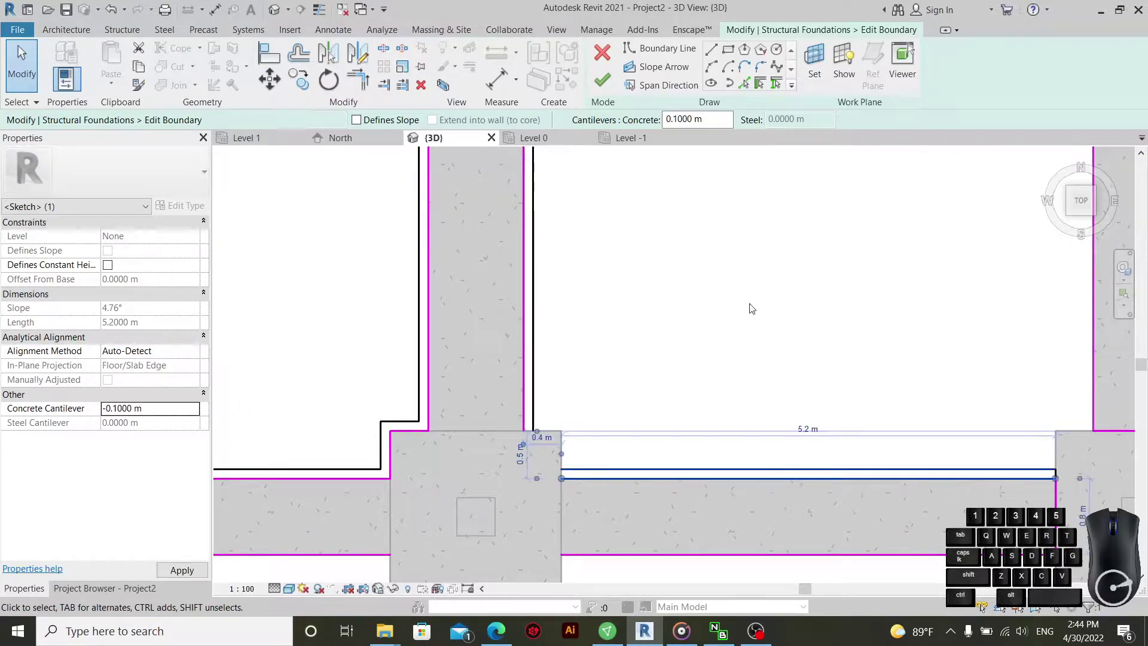
{"action": "left_click", "coordinate": [791, 300]}
{"action": "scroll", "scroll_direction": "down", "scroll_amount": 3}
{"action": "scroll", "scroll_direction": "up", "scroll_amount": 3}
{"action": "left_click_drag", "start_coordinate": [846, 327], "coordinate": [905, 354]}
{"action": "left_click_drag", "start_coordinate": [910, 337], "coordinate": [859, 370]}
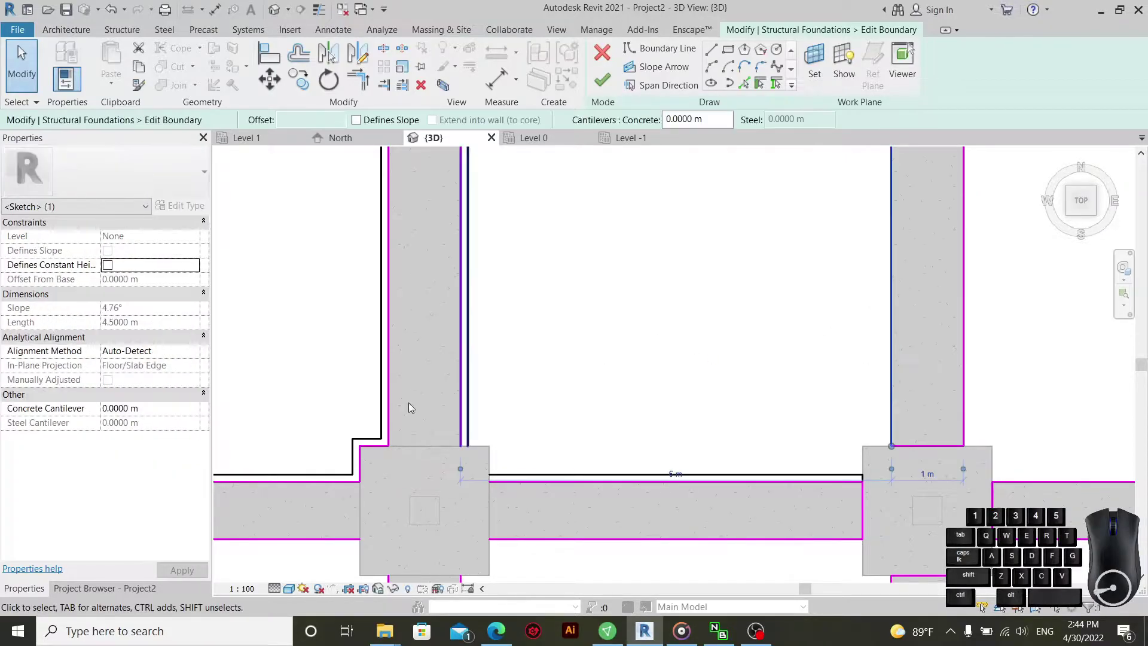
{"action": "left_click", "coordinate": [172, 412]}
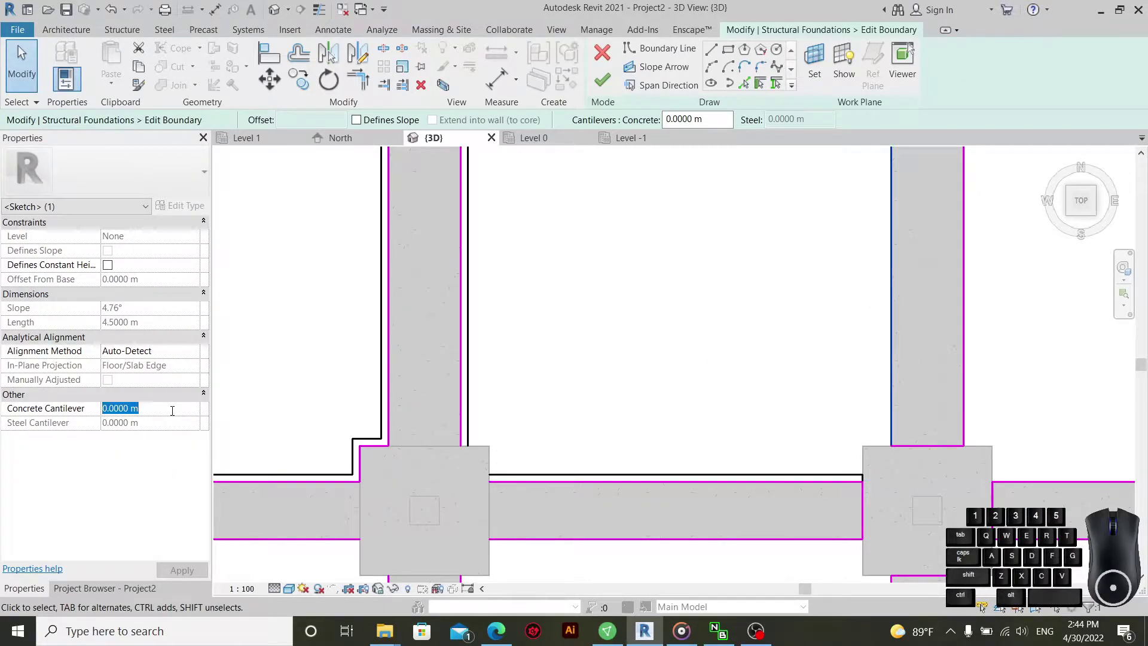
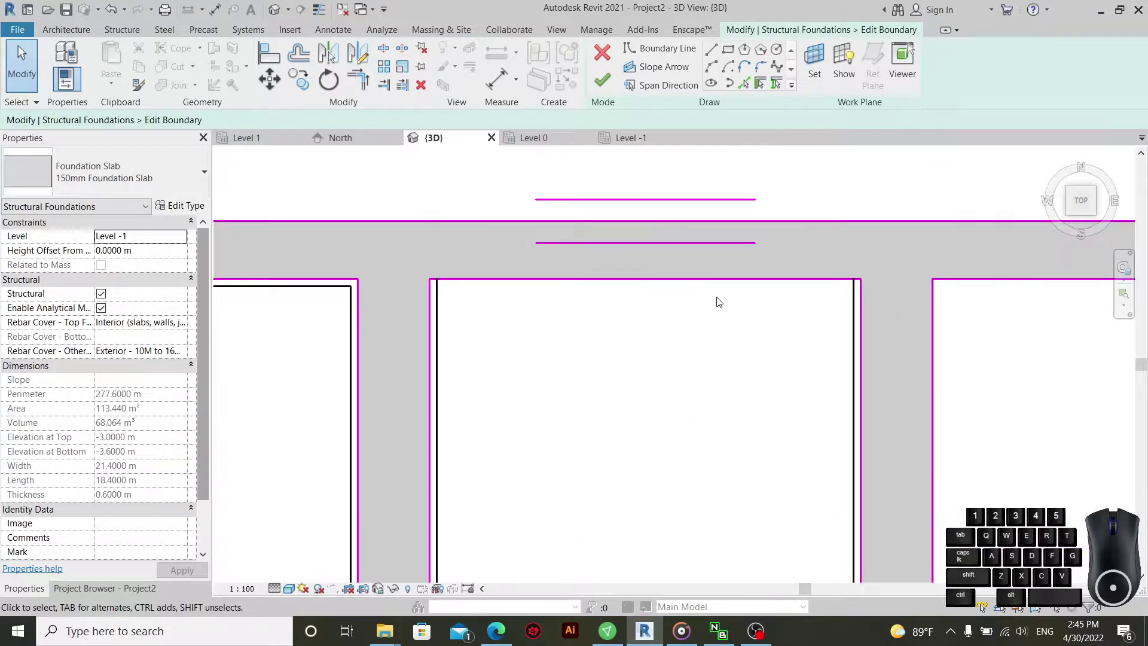
{"action": "left_click_drag", "start_coordinate": [776, 267], "coordinate": [757, 315]}
{"action": "left_click", "coordinate": [183, 412]}
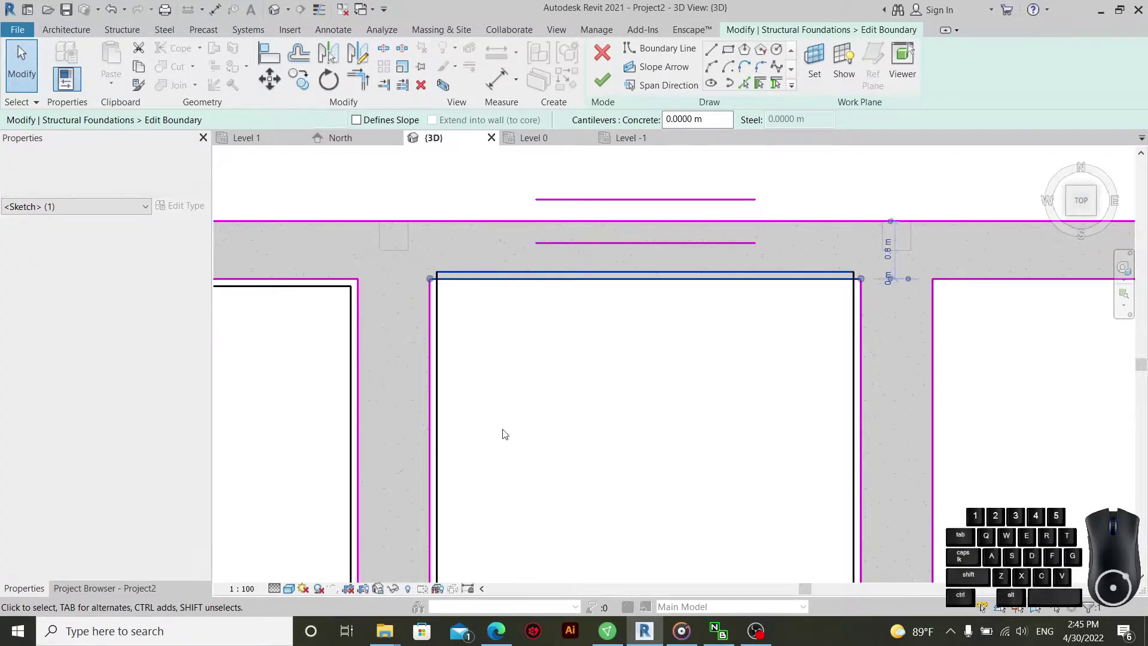
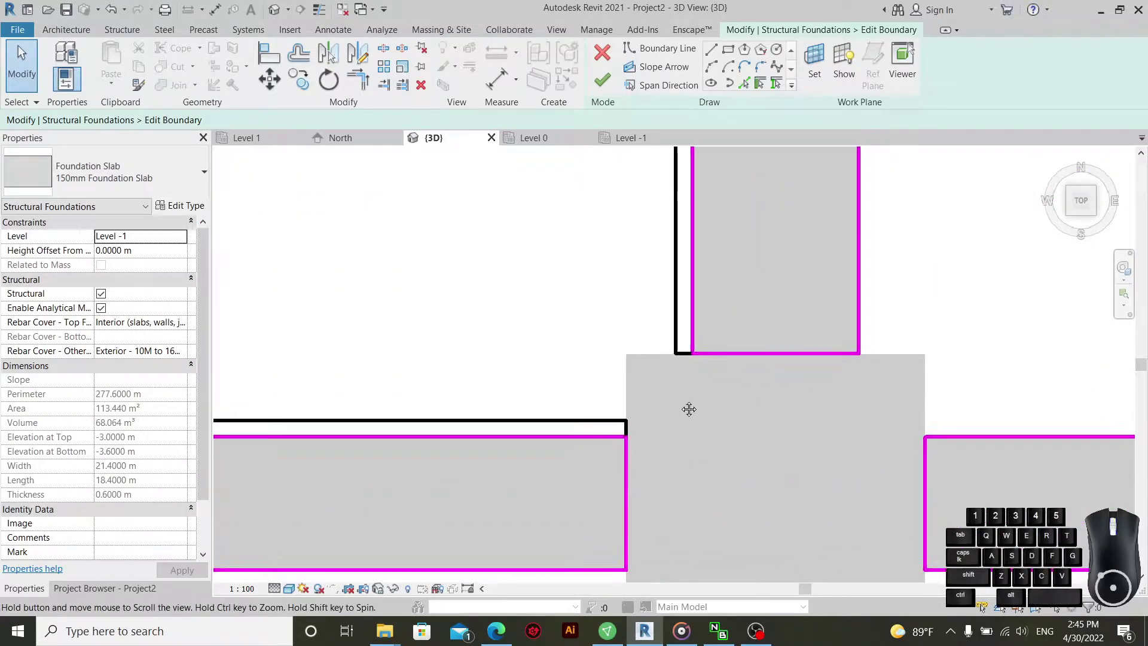
- Set a -0.1 m cantilever on two opposite boundary edges at a footing
{"action": "left_click_drag", "start_coordinate": [795, 309], "coordinate": [782, 449]}
{"action": "left_click", "coordinate": [433, 90]}
{"action": "scroll", "scroll_direction": "up", "scroll_amount": 3}
{"action": "left_click_drag", "start_coordinate": [766, 364], "coordinate": [759, 456]}
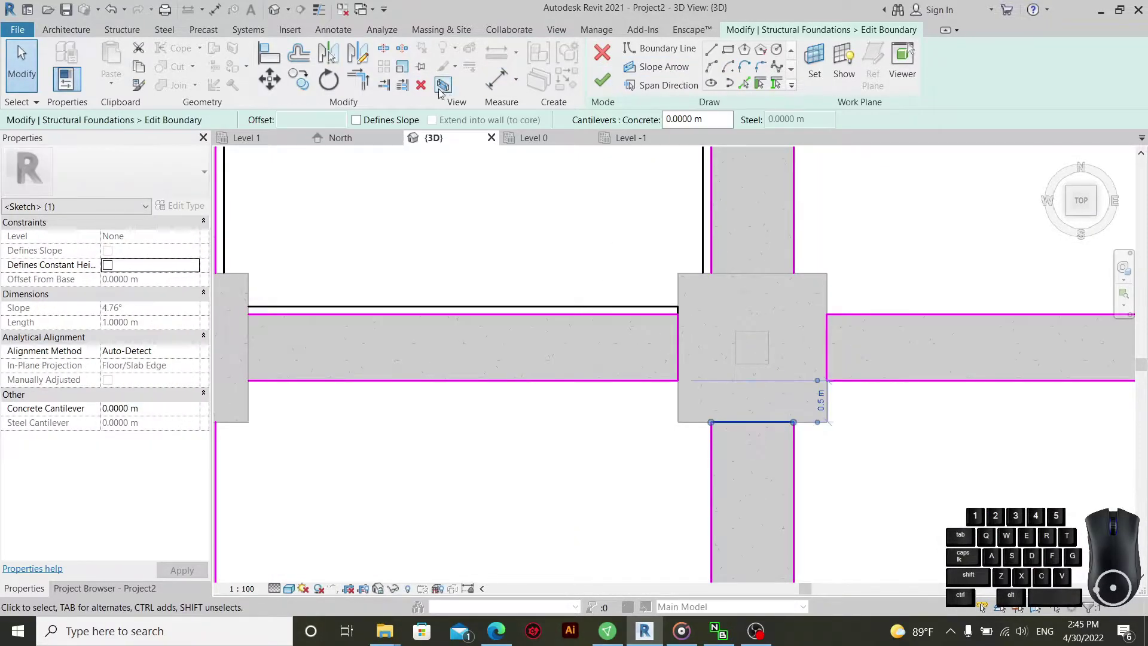
{"action": "left_click", "coordinate": [425, 96]}
{"action": "left_click", "coordinate": [885, 347]}
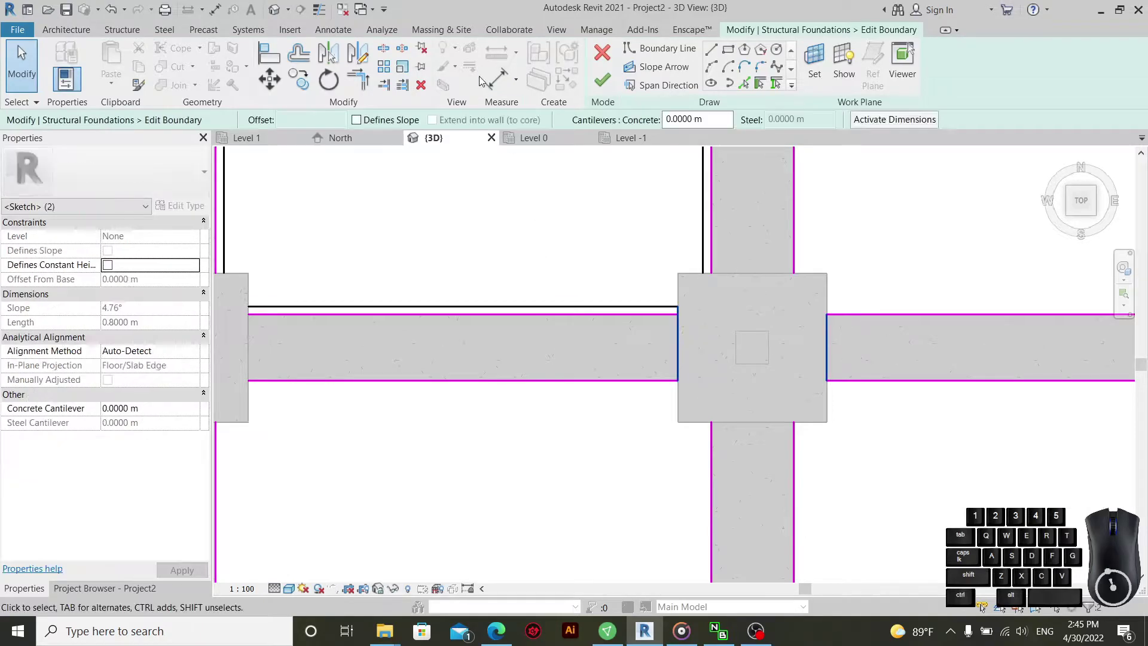
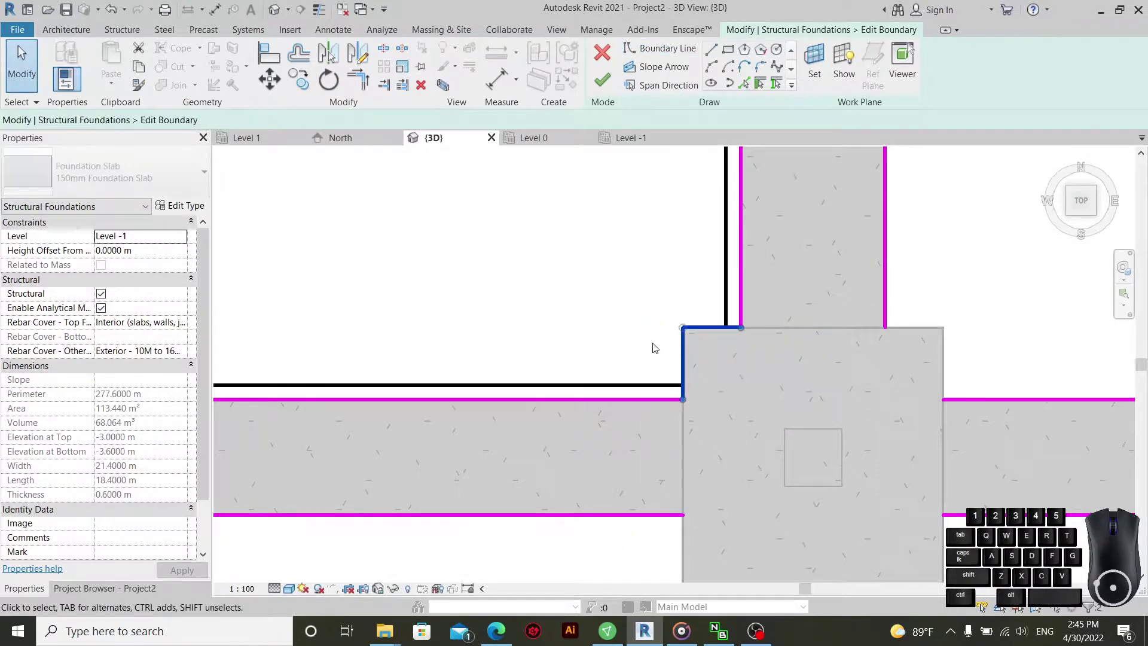
{"action": "left_click", "coordinate": [150, 411]}
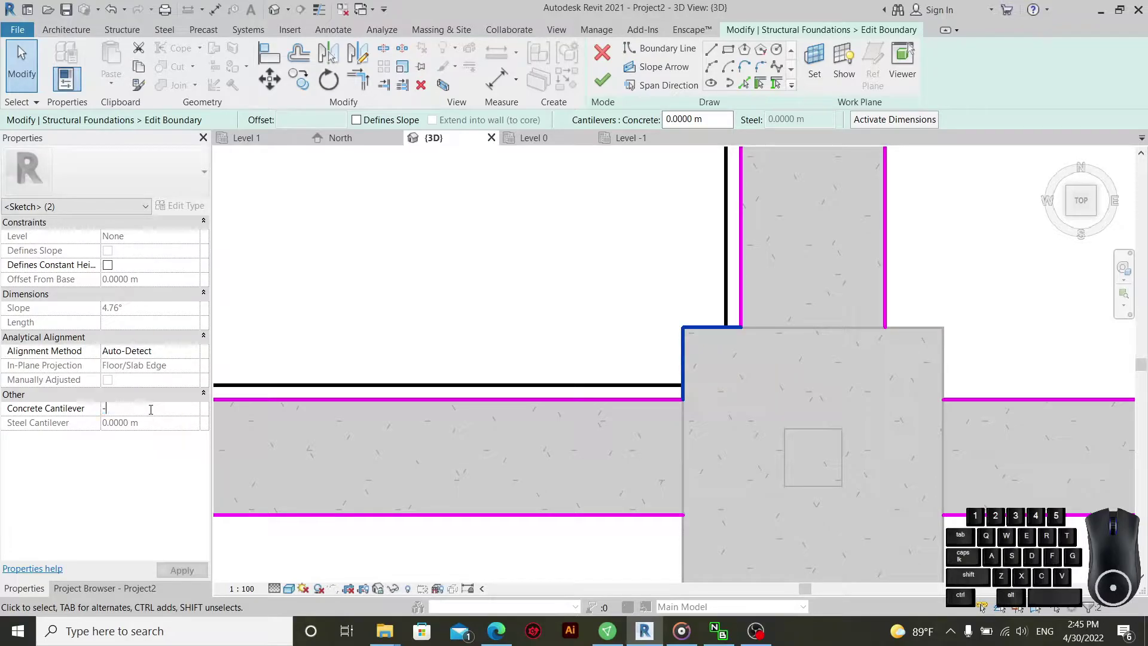
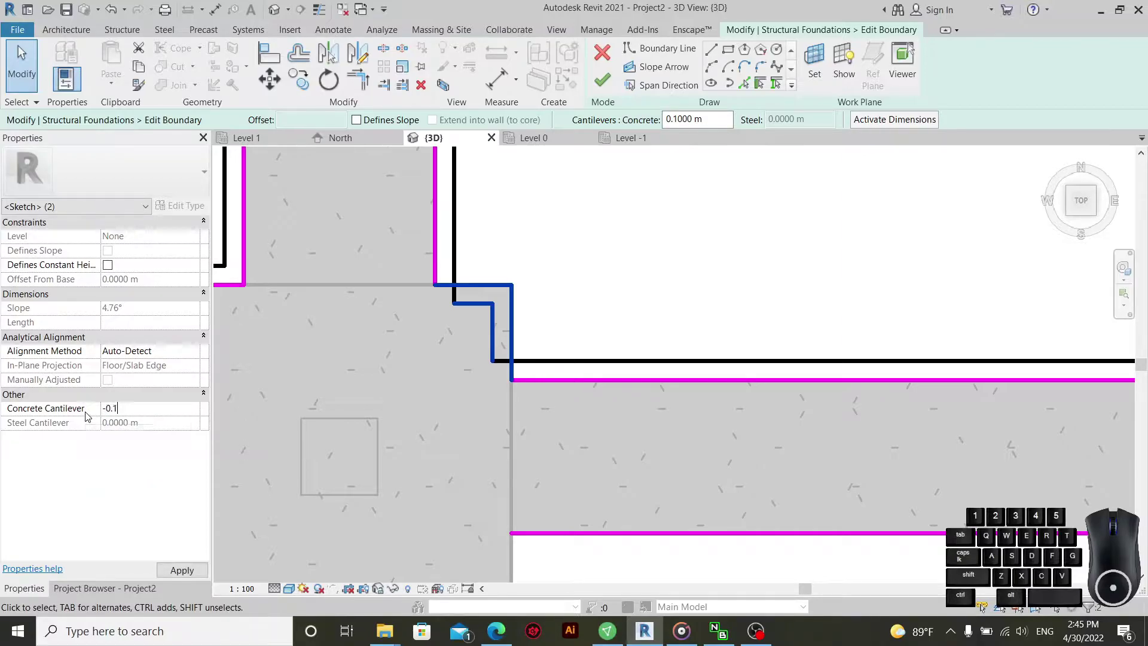
{"action": "left_click", "coordinate": [591, 283]}
- Paste the -0.1 m cantilever onto further edges beside the top-row footings
{"action": "scroll", "scroll_direction": "down", "scroll_amount": 3}
{"action": "scroll", "scroll_direction": "up", "scroll_amount": 3}
{"action": "scroll", "scroll_direction": "up", "scroll_amount": 3}
{"action": "scroll", "scroll_direction": "up", "scroll_amount": 3}
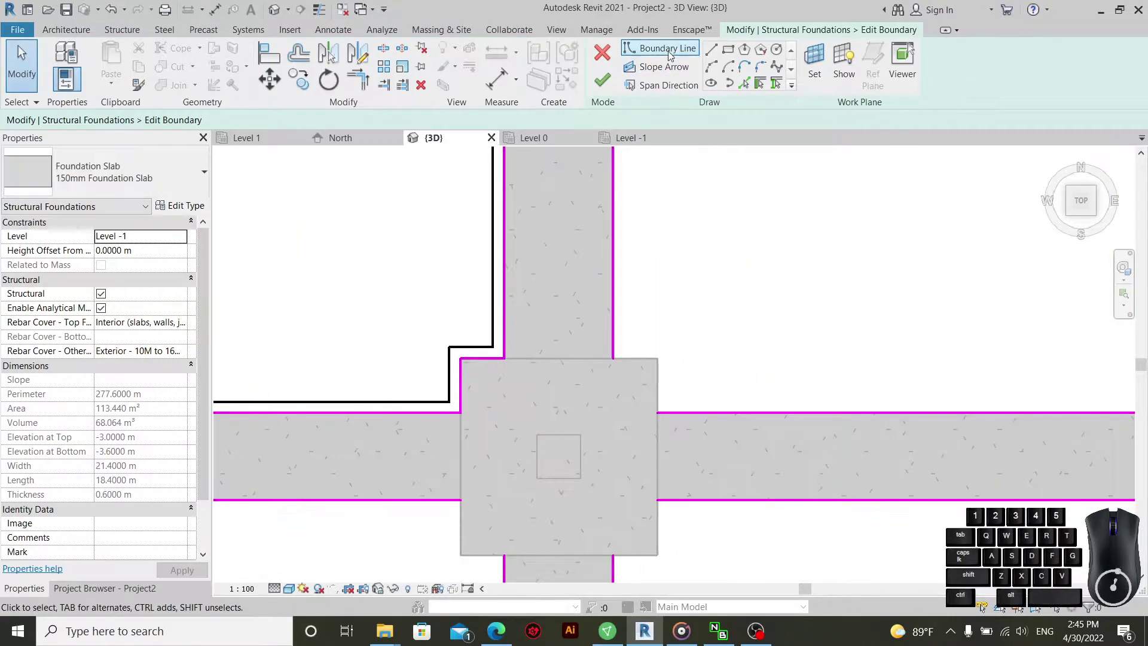
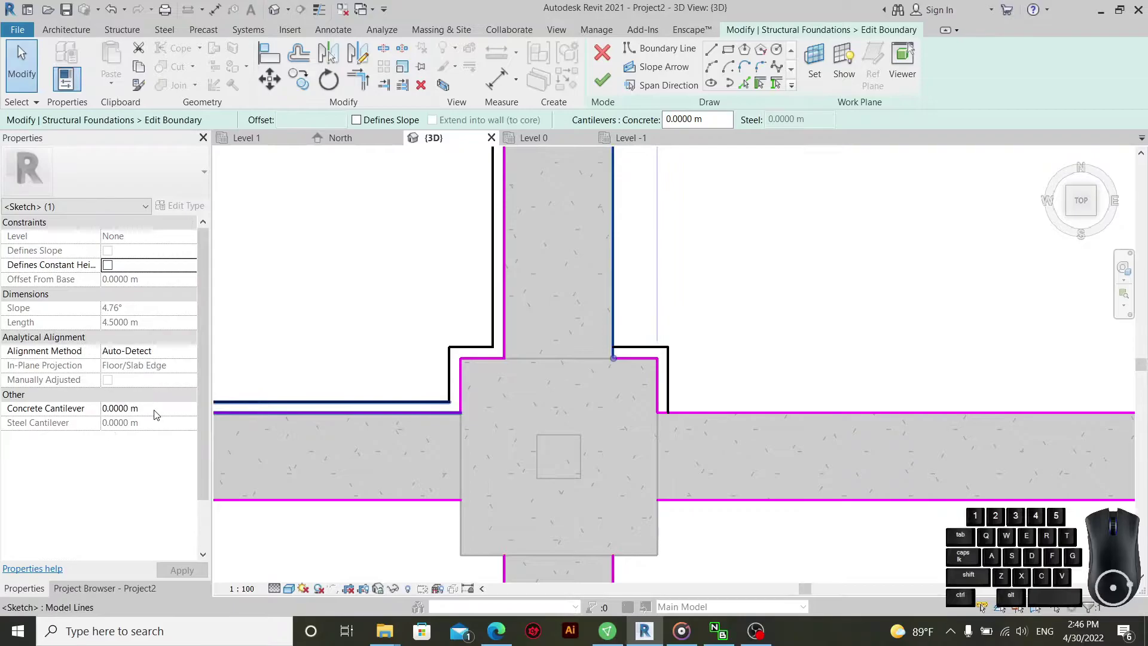
{"action": "left_click", "coordinate": [155, 412]}
{"action": "key", "text": "ctrl+v"}
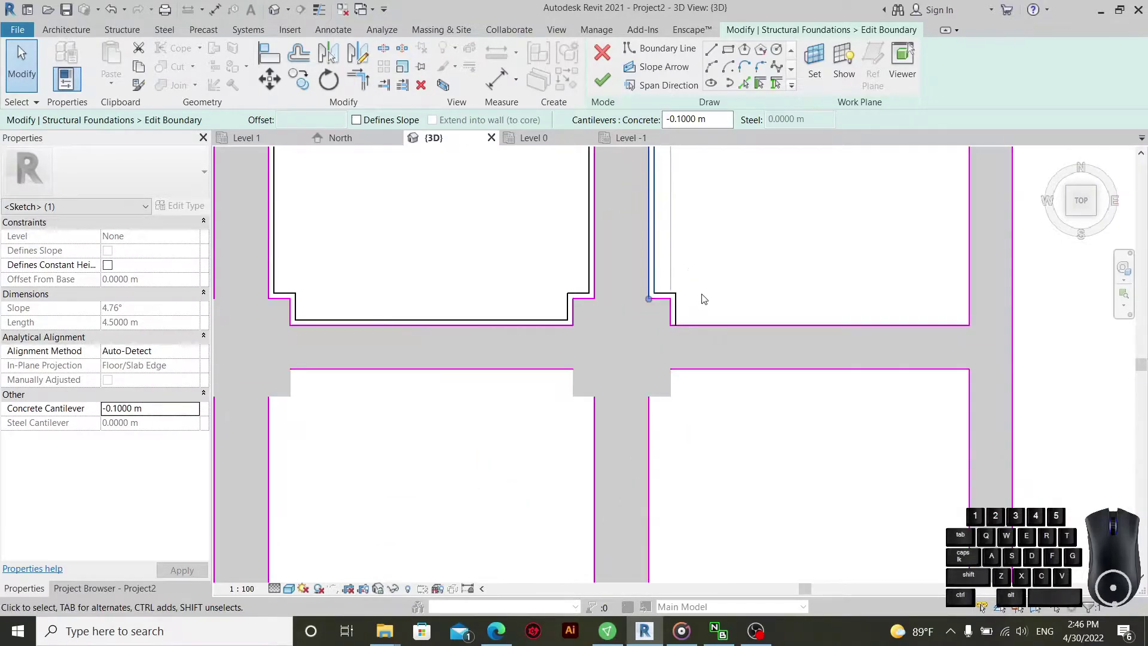
{"action": "scroll", "scroll_direction": "up", "scroll_amount": 3}
{"action": "left_click", "coordinate": [700, 301]}
{"action": "left_click_drag", "start_coordinate": [671, 338], "coordinate": [654, 387]}
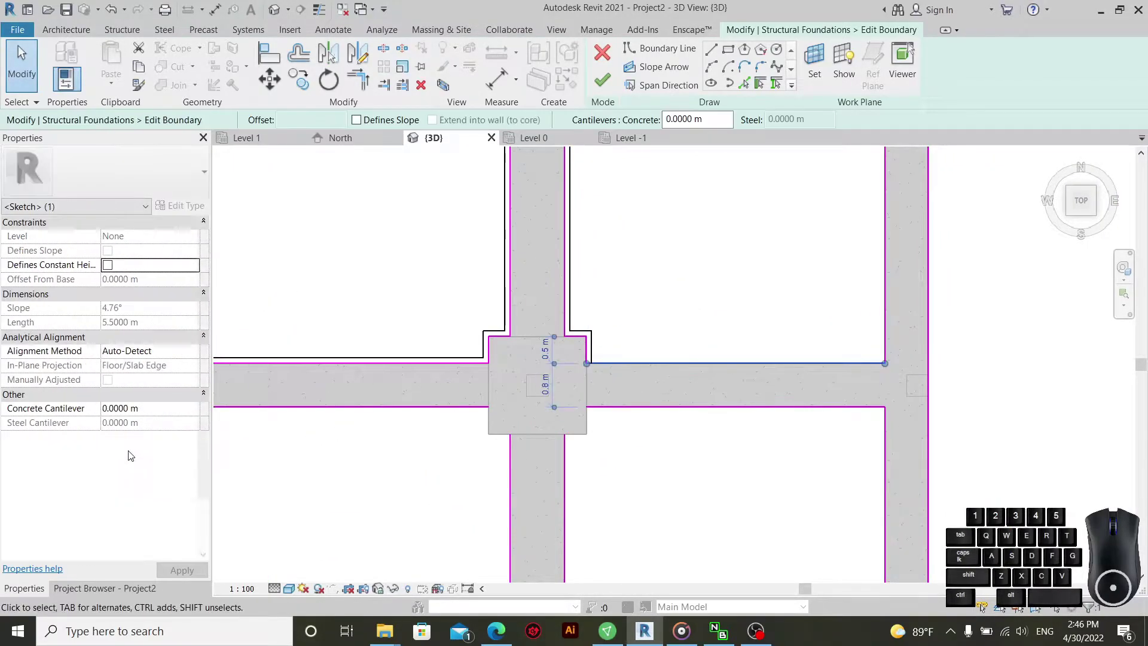
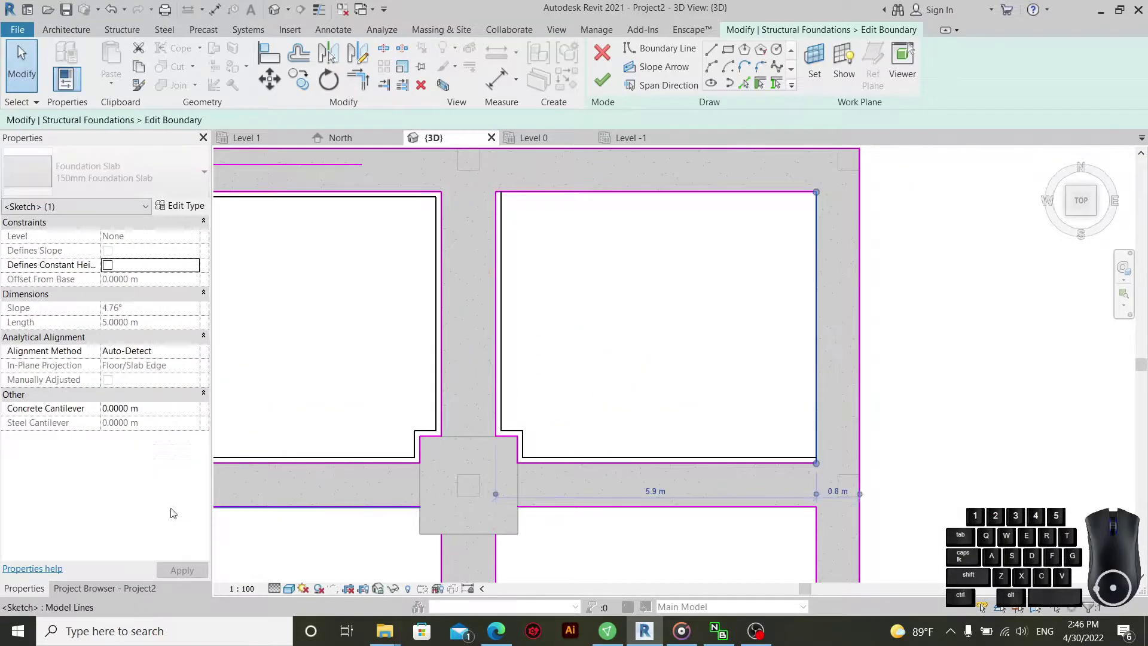
{"action": "left_click", "coordinate": [156, 410]}
{"action": "key", "text": "ctrl+v"}
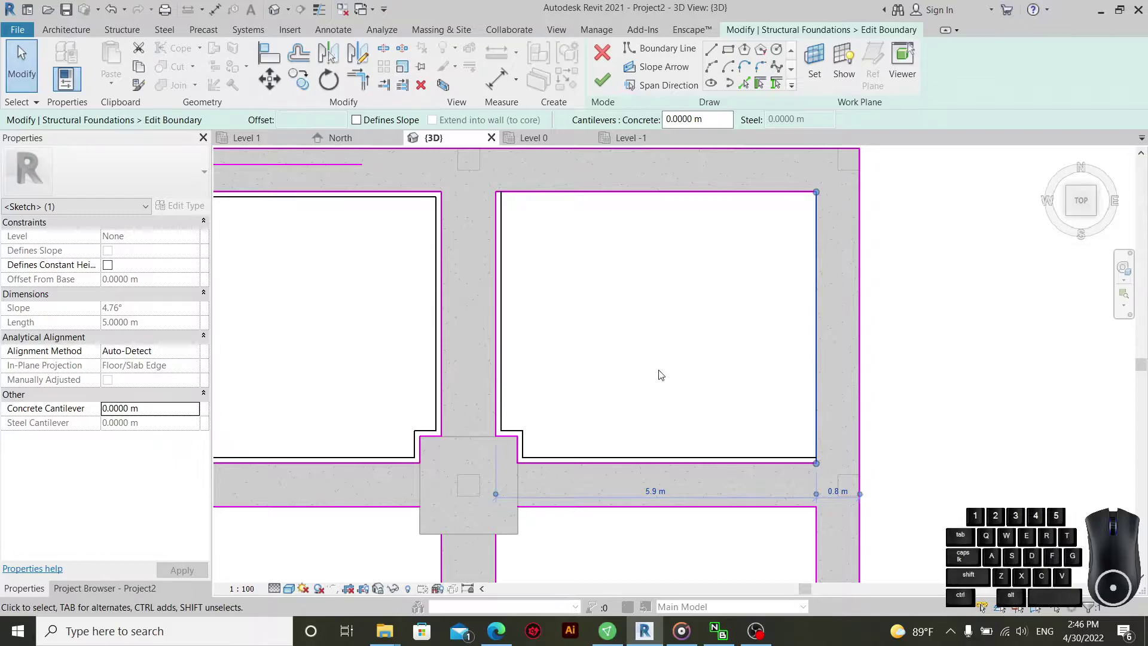
- Paste -0.1 m into another edge's cantilever, notching the third top-row opening
{"action": "left_click", "coordinate": [673, 367]}
{"action": "left_click_drag", "start_coordinate": [845, 323], "coordinate": [760, 379]}
{"action": "left_click", "coordinate": [171, 411]}
{"action": "key", "text": "ctrl+v"}
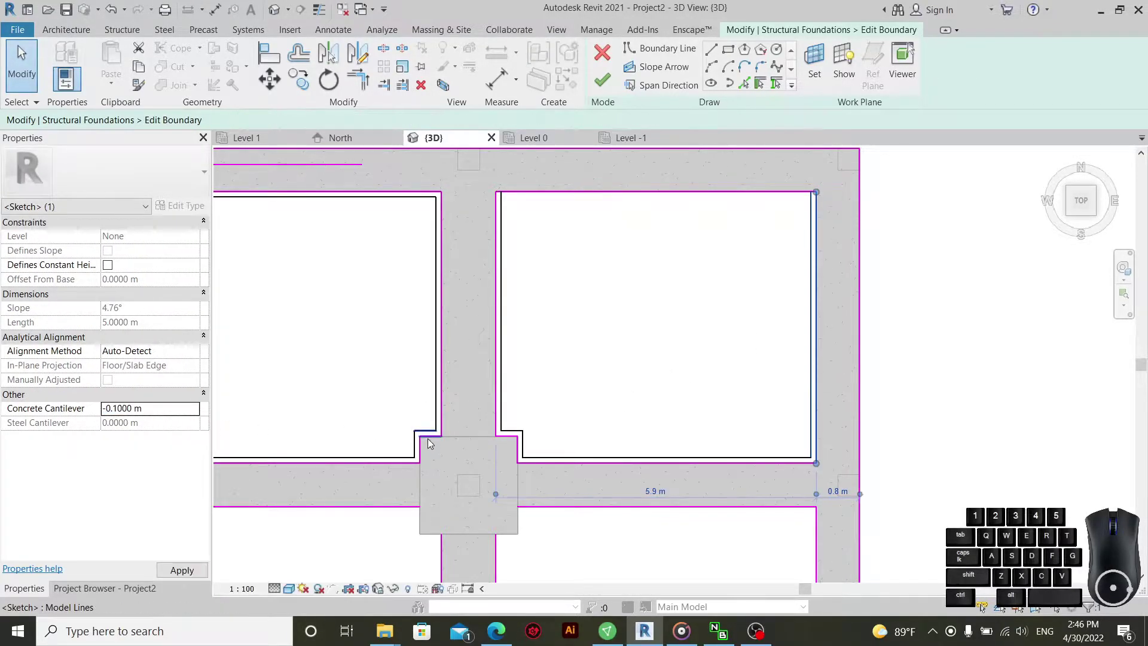
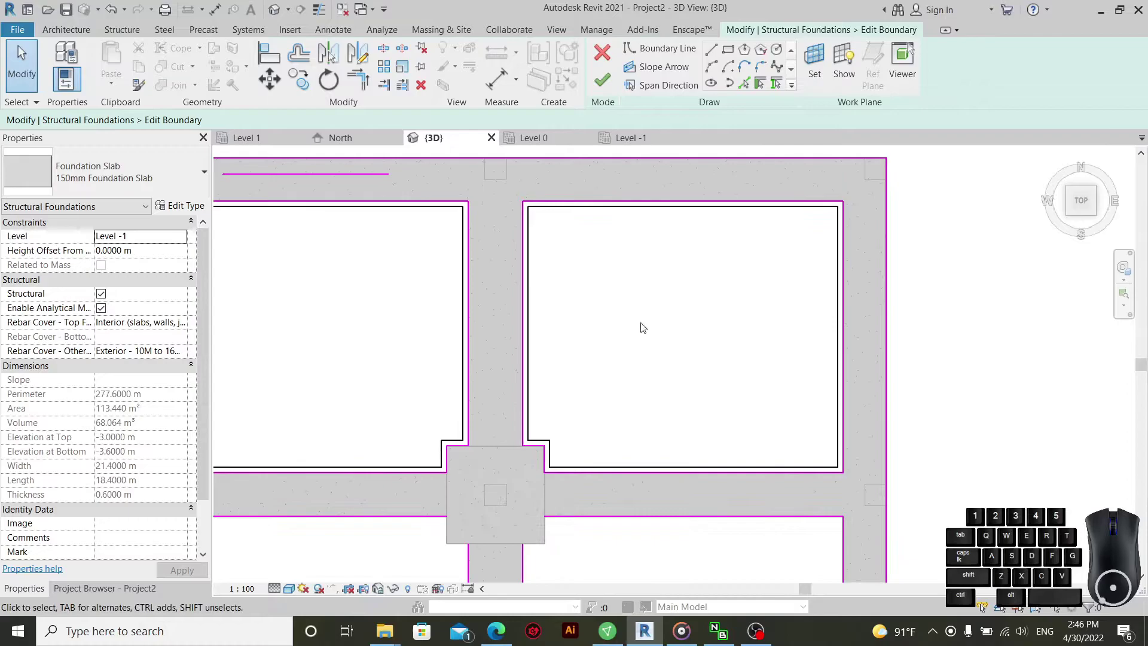
{"action": "scroll", "scroll_direction": "up", "scroll_amount": 3}
{"action": "scroll", "scroll_direction": "up", "scroll_amount": 3}
{"action": "scroll", "scroll_direction": "up", "scroll_amount": 3}
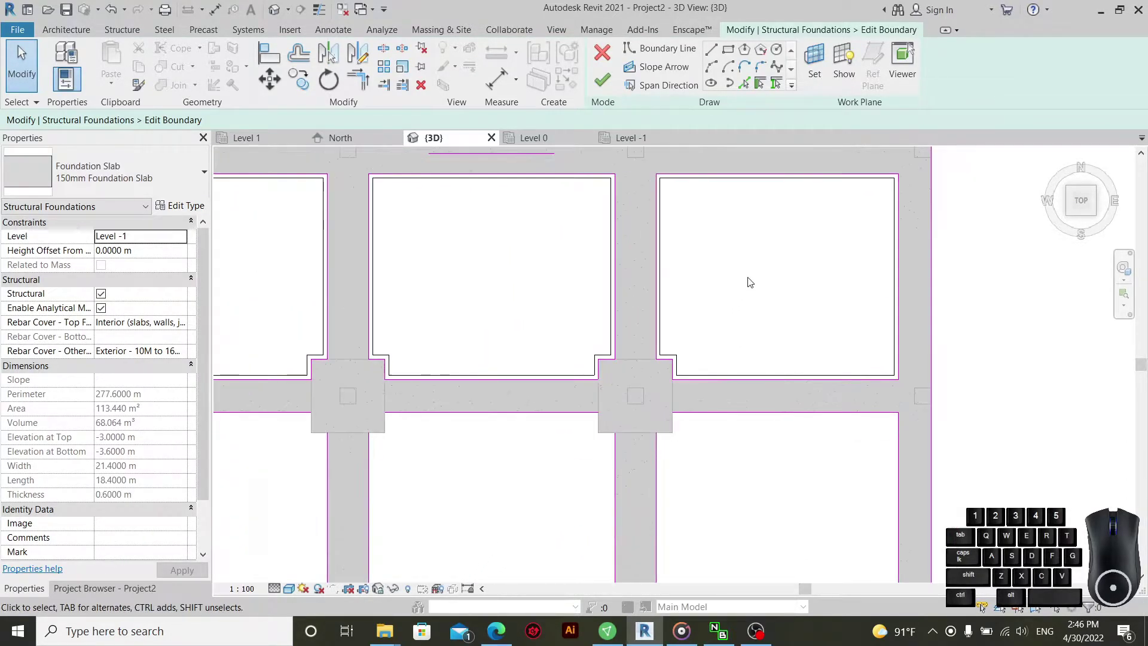
{"action": "left_click_drag", "start_coordinate": [763, 279], "coordinate": [685, 278]}
- Move to the lower footings and select boundary edges at a footing
{"action": "scroll", "scroll_direction": "up", "scroll_amount": 3}
{"action": "scroll", "scroll_direction": "up", "scroll_amount": 3}
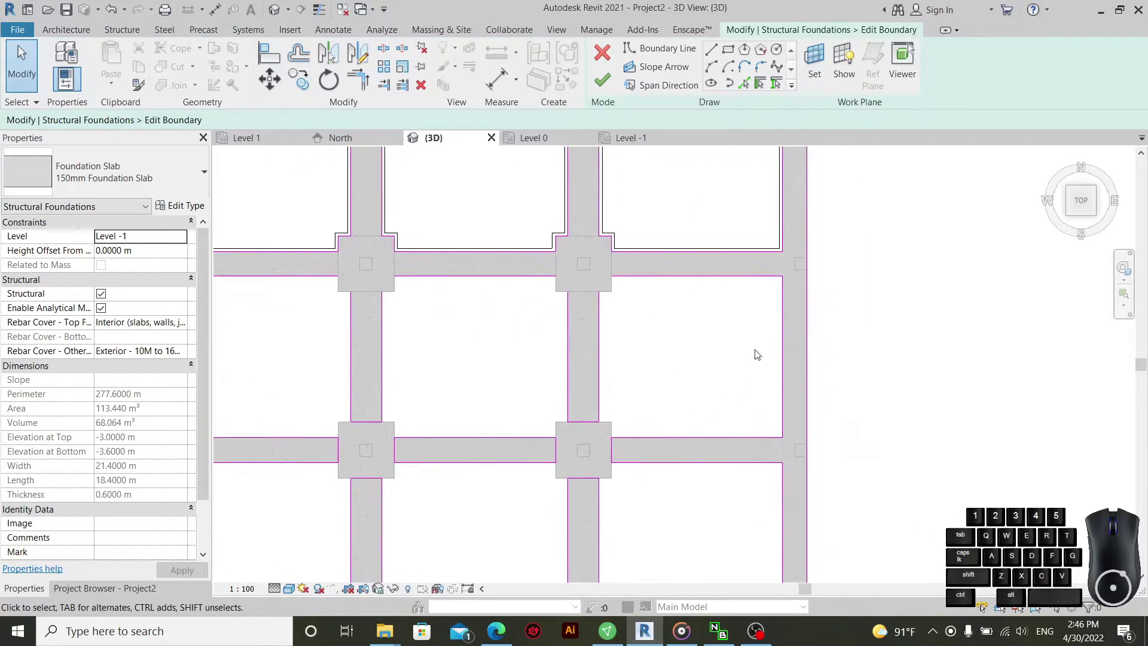
{"action": "scroll", "scroll_direction": "up", "scroll_amount": 3}
{"action": "left_click_drag", "start_coordinate": [802, 259], "coordinate": [626, 408]}
{"action": "left_click_drag", "start_coordinate": [556, 400], "coordinate": [544, 515]}
{"action": "left_click", "coordinate": [423, 92]}
{"action": "left_click_drag", "start_coordinate": [634, 469], "coordinate": [486, 468]}
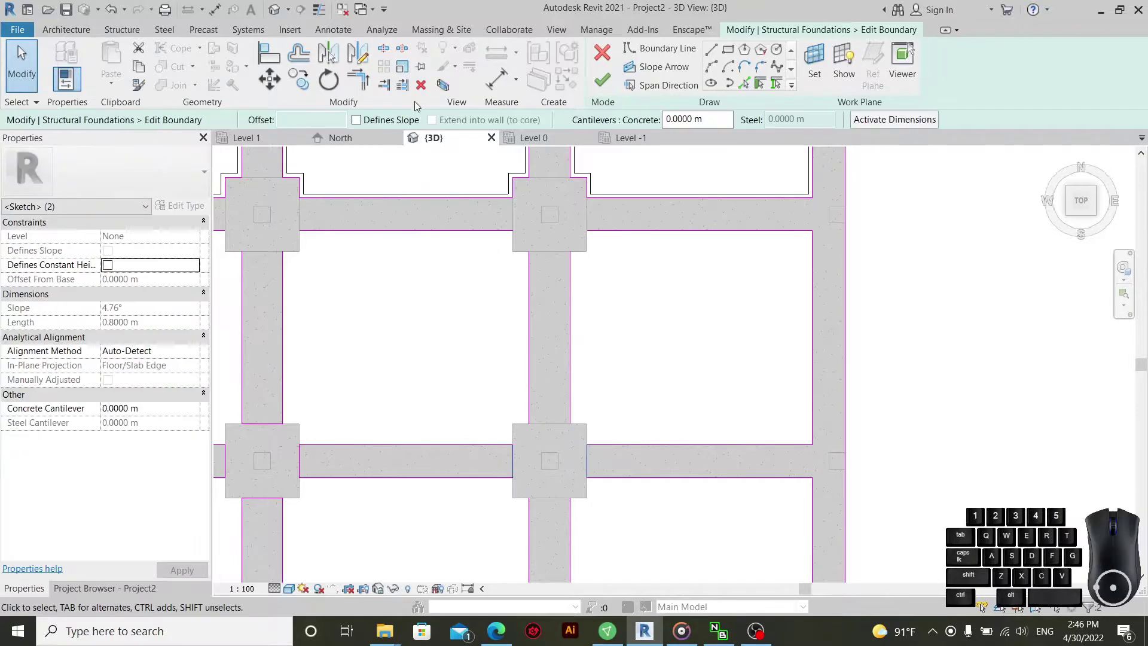
- Select the corner sketch lines at the lower footing junction
{"action": "left_click", "coordinate": [421, 94]}
{"action": "scroll", "scroll_direction": "up", "scroll_amount": 3}
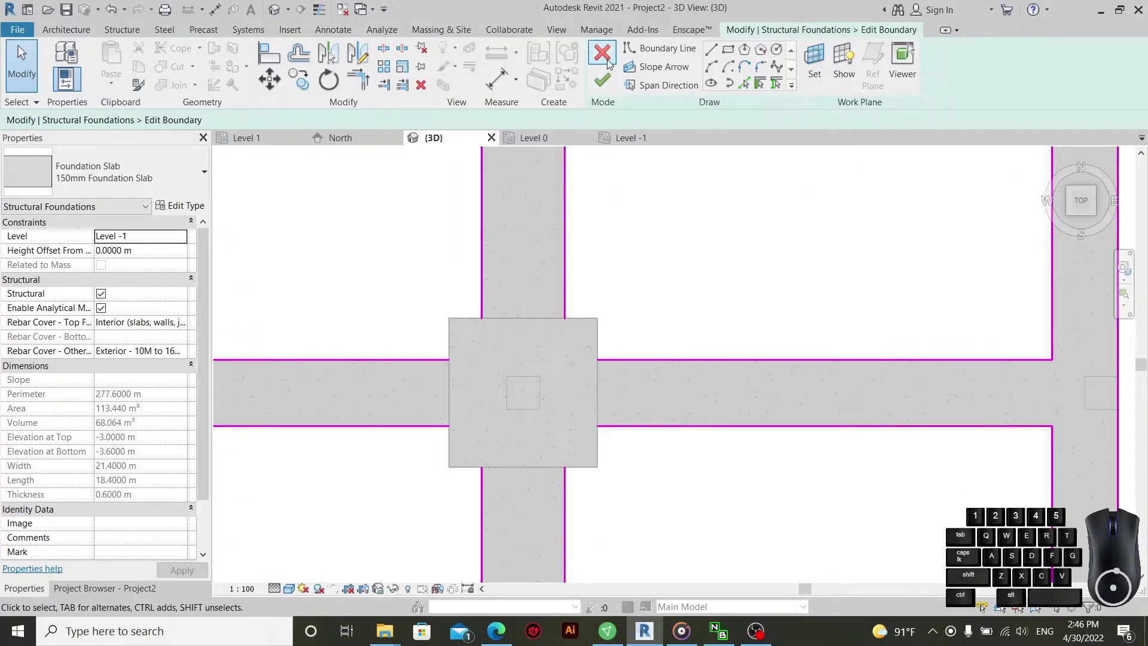
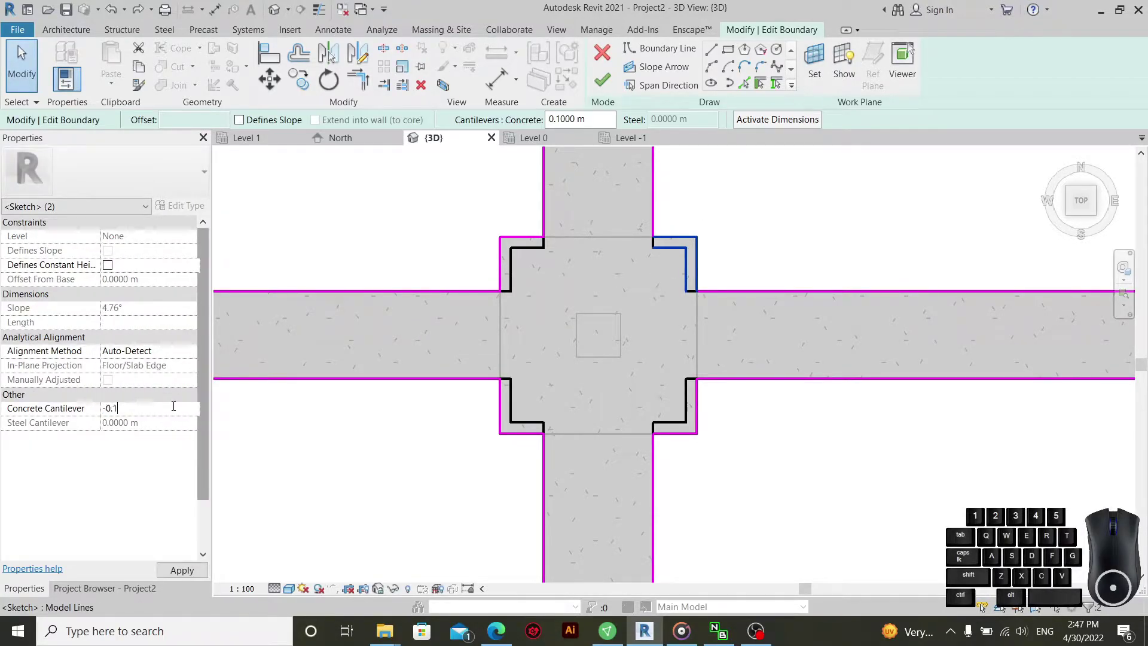
- Give the corner boundary lines around the first footing a -0.1 m concrete cantilever
{"action": "left_click", "coordinate": [590, 286]}
{"action": "left_click_drag", "start_coordinate": [521, 205], "coordinate": [472, 272]}
{"action": "left_click_drag", "start_coordinate": [741, 415], "coordinate": [678, 472]}
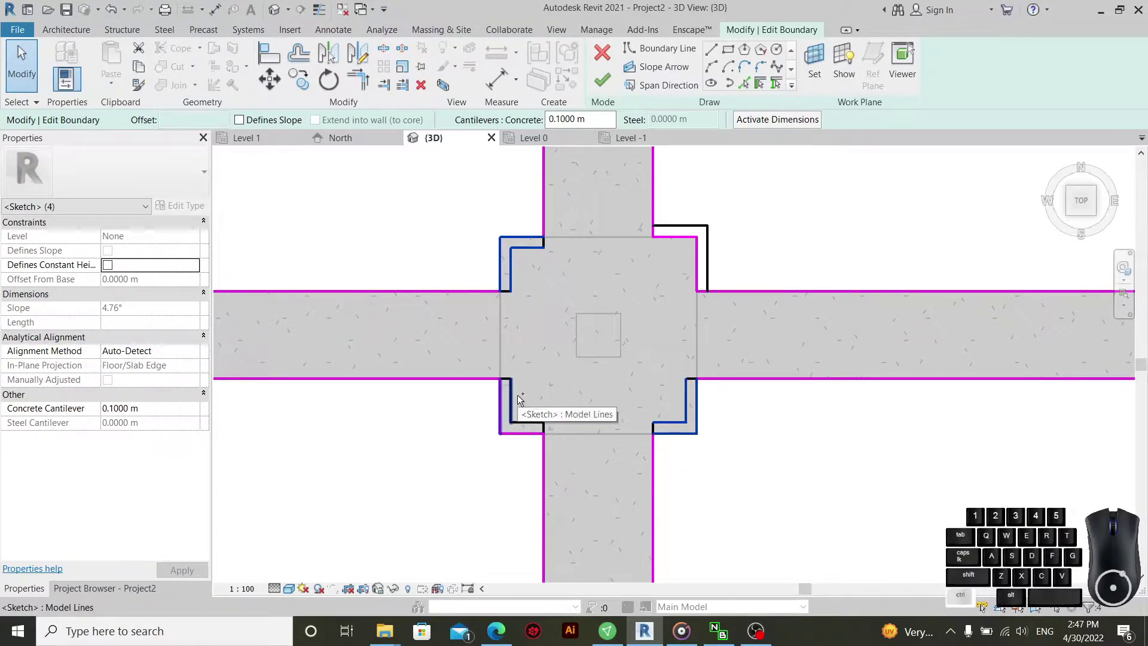
{"action": "left_click", "coordinate": [528, 396]}
{"action": "left_click", "coordinate": [179, 411]}
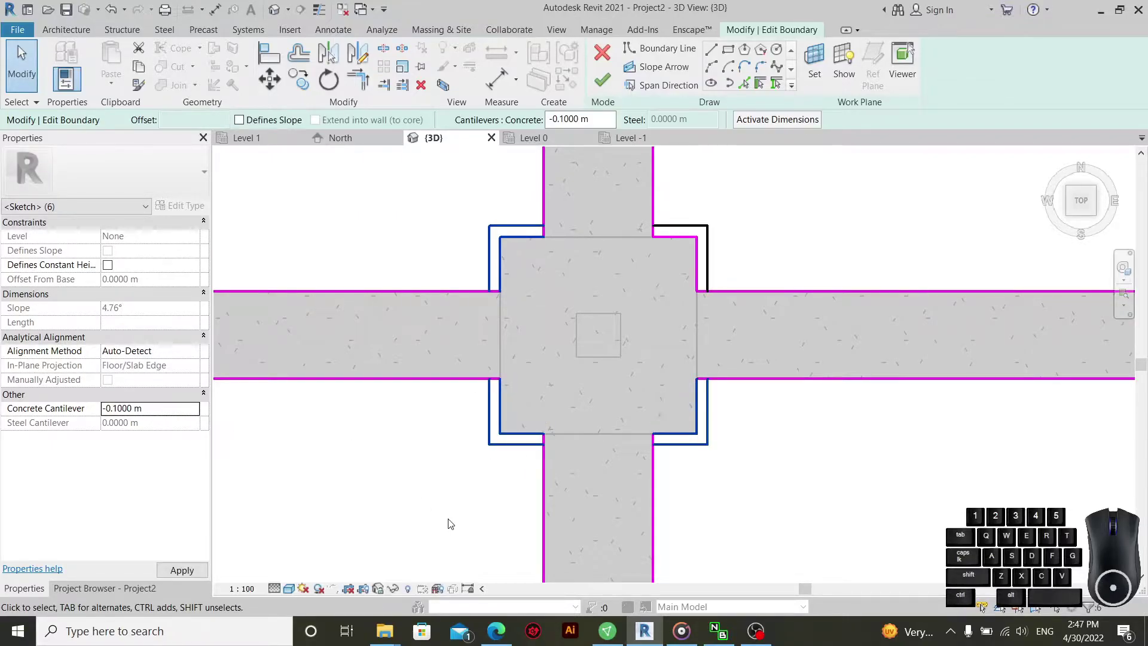
{"action": "left_click", "coordinate": [443, 515]}
- Paste the -0.1 m cantilever onto the slab edges beside the next two footings
{"action": "scroll", "scroll_direction": "up", "scroll_amount": 3}
{"action": "scroll", "scroll_direction": "up", "scroll_amount": 3}
{"action": "left_click_drag", "start_coordinate": [665, 344], "coordinate": [633, 415]}
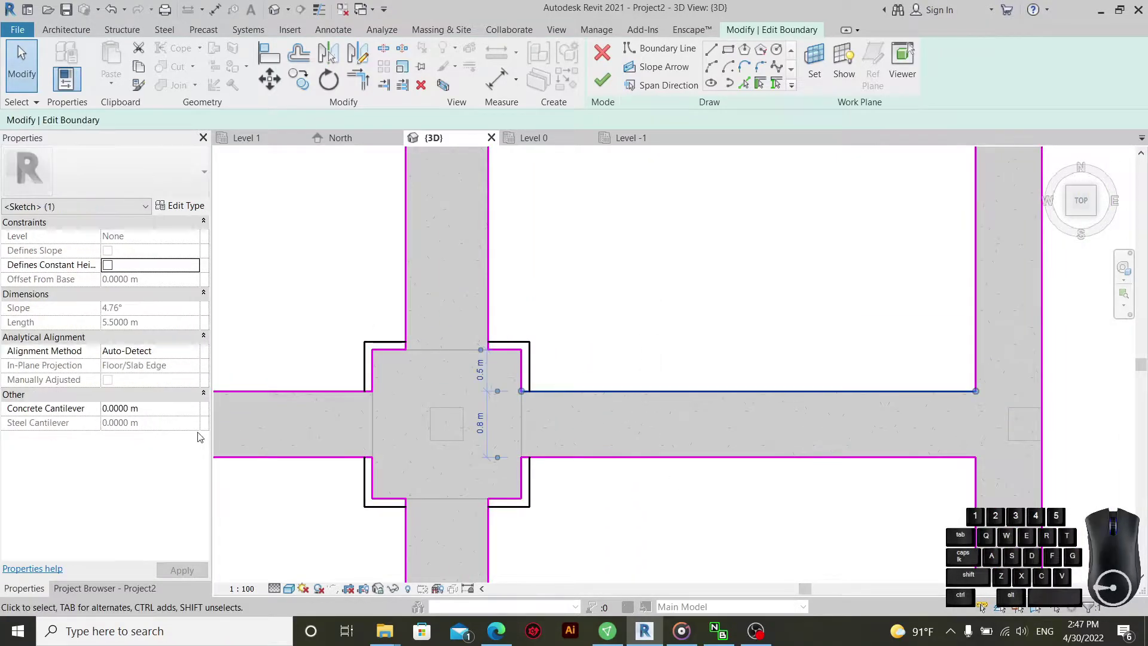
{"action": "left_click", "coordinate": [155, 407]}
{"action": "key", "text": "ctrl+v"}
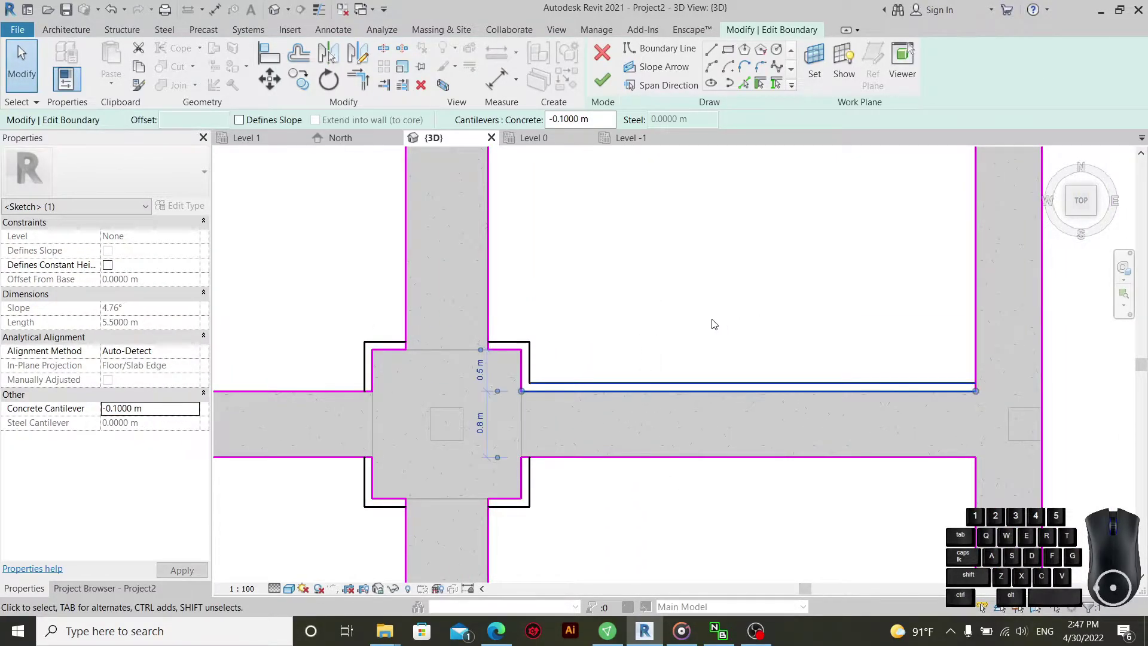
{"action": "middle_click", "coordinate": [698, 347]}
{"action": "left_click_drag", "start_coordinate": [628, 297], "coordinate": [537, 333]}
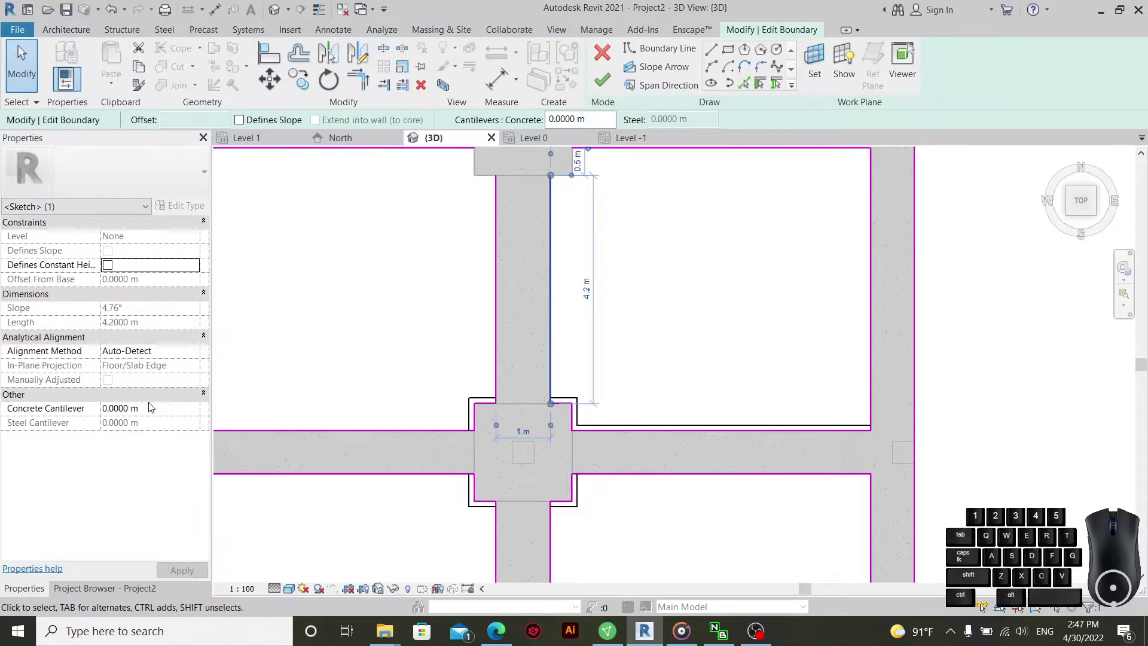
{"action": "left_click", "coordinate": [161, 415]}
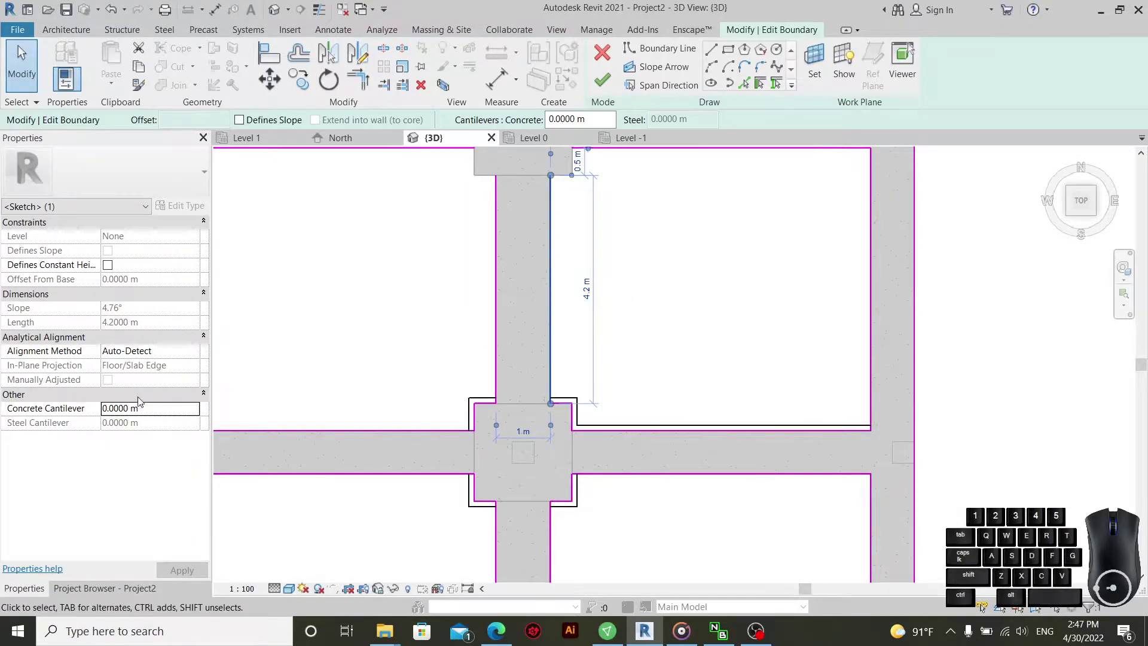
{"action": "left_click", "coordinate": [178, 413]}
{"action": "key", "text": "ctrl+v"}
- Apply the -0.1 m cantilever to the right-hand slab edge beside a lower footing
{"action": "left_click", "coordinate": [685, 283]}
{"action": "middle_click", "coordinate": [689, 293]}
{"action": "left_click_drag", "start_coordinate": [870, 322], "coordinate": [774, 378]}
{"action": "left_click", "coordinate": [162, 410]}
{"action": "key", "text": "ctrl+v"}
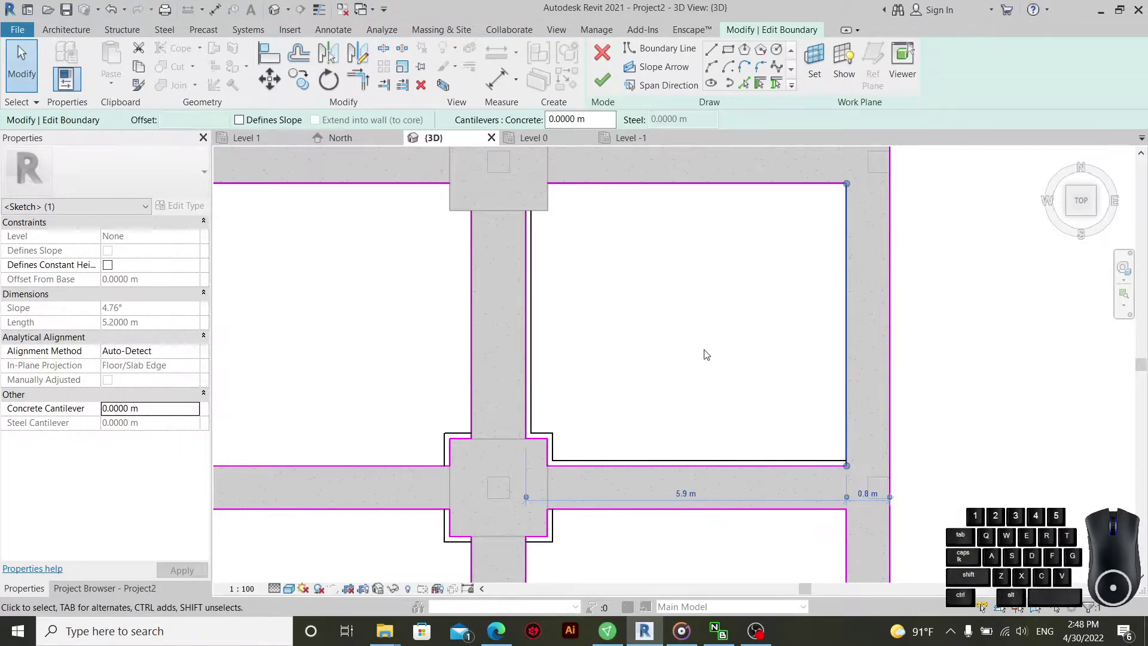
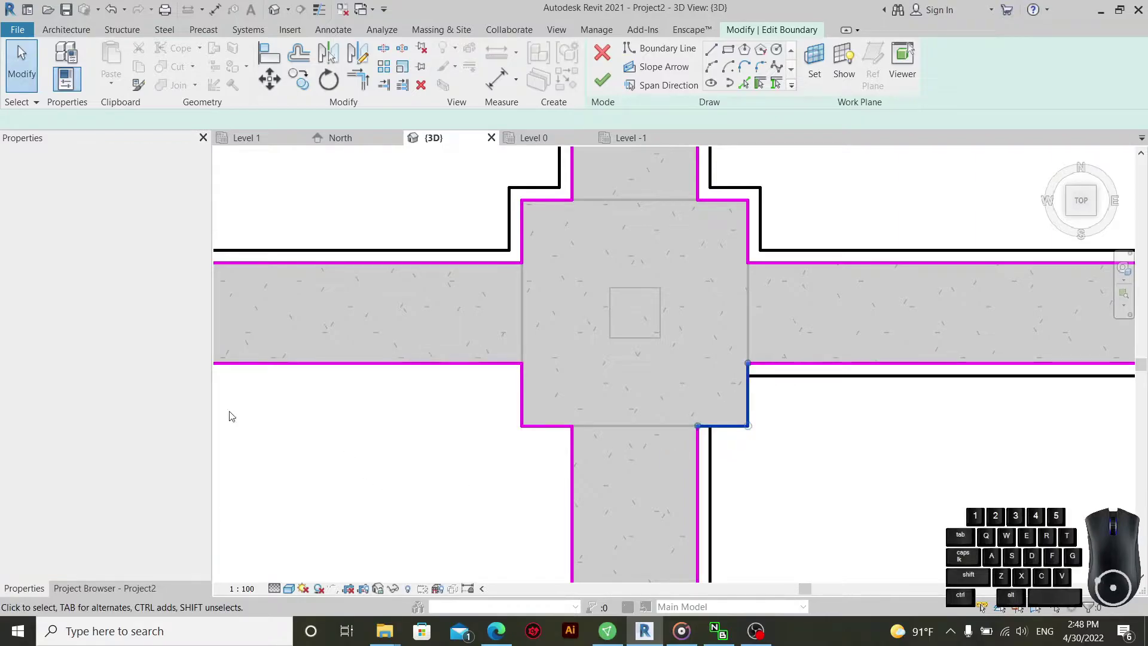
- Set both corner boundary lines at this footing to a -0.1 m concrete cantilever
{"action": "left_click", "coordinate": [164, 420]}
{"action": "left_click", "coordinate": [186, 414]}
{"action": "key", "text": "ctrl+v"}
{"action": "left_click", "coordinate": [471, 464]}
- Give the corner lines at another footing -0.1 m and select the line above the left footing
{"action": "left_click_drag", "start_coordinate": [554, 402], "coordinate": [484, 462]}
{"action": "left_click", "coordinate": [156, 415]}
{"action": "key", "text": "ctrl+v"}
{"action": "scroll", "scroll_direction": "up", "scroll_amount": 3}
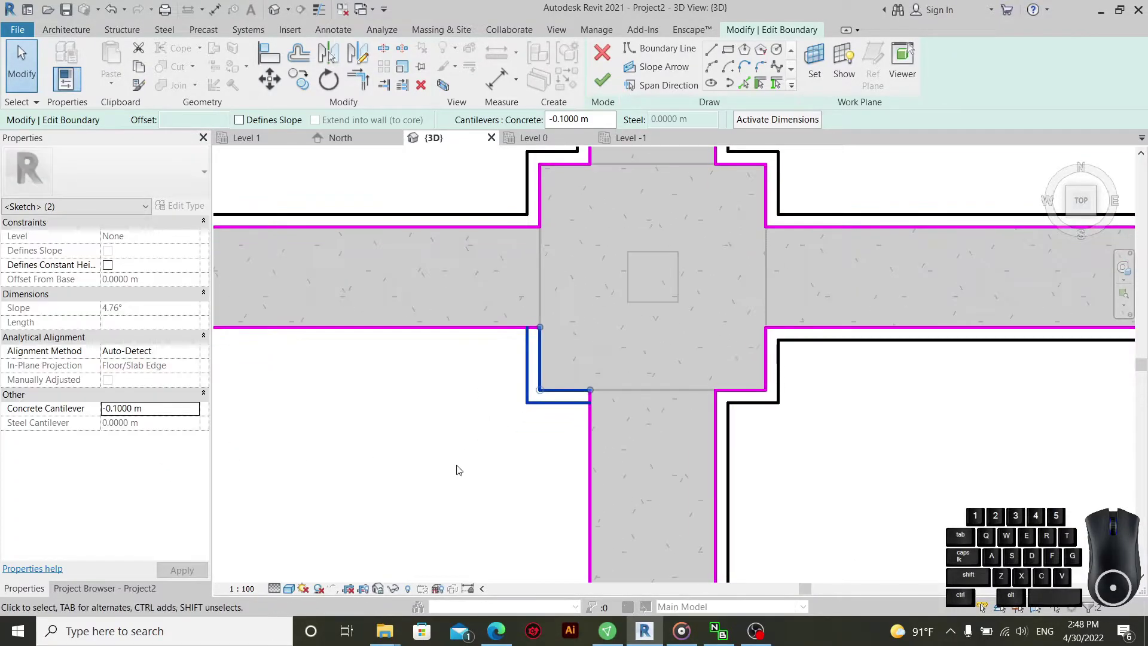
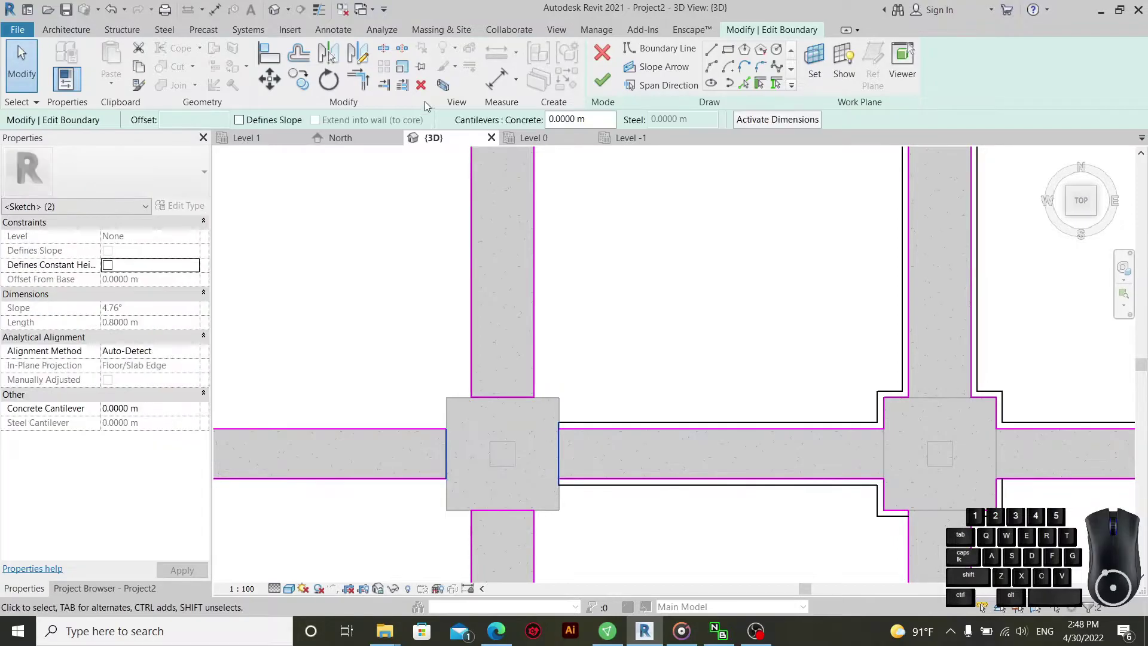
{"action": "left_click", "coordinate": [429, 90]}
{"action": "left_click_drag", "start_coordinate": [512, 337], "coordinate": [497, 533]}
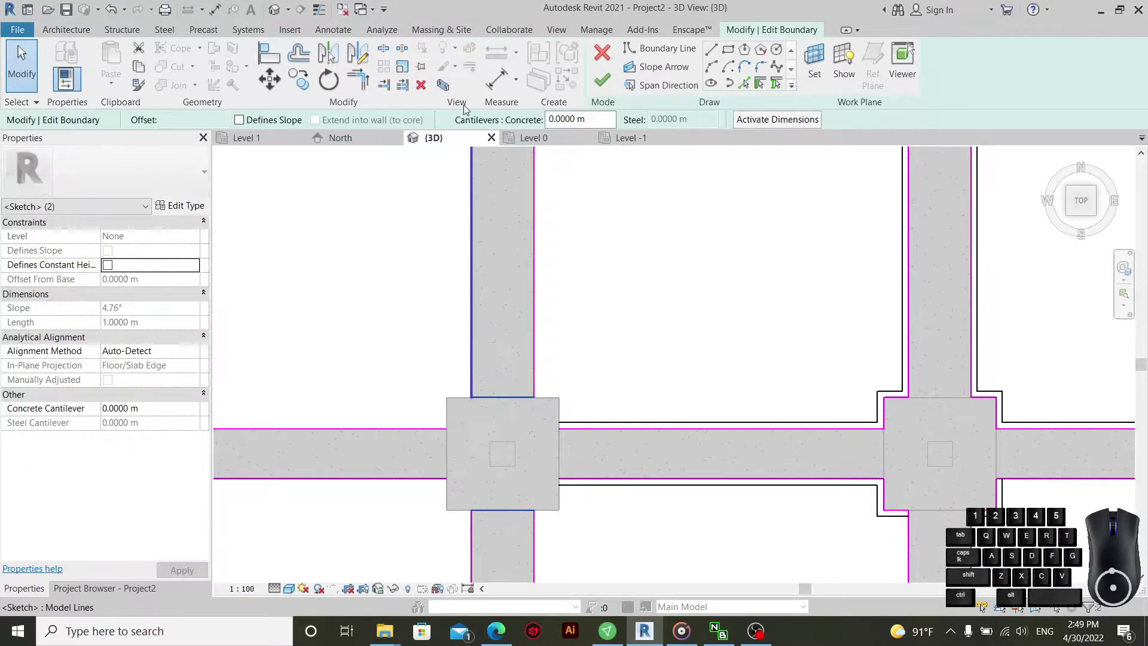
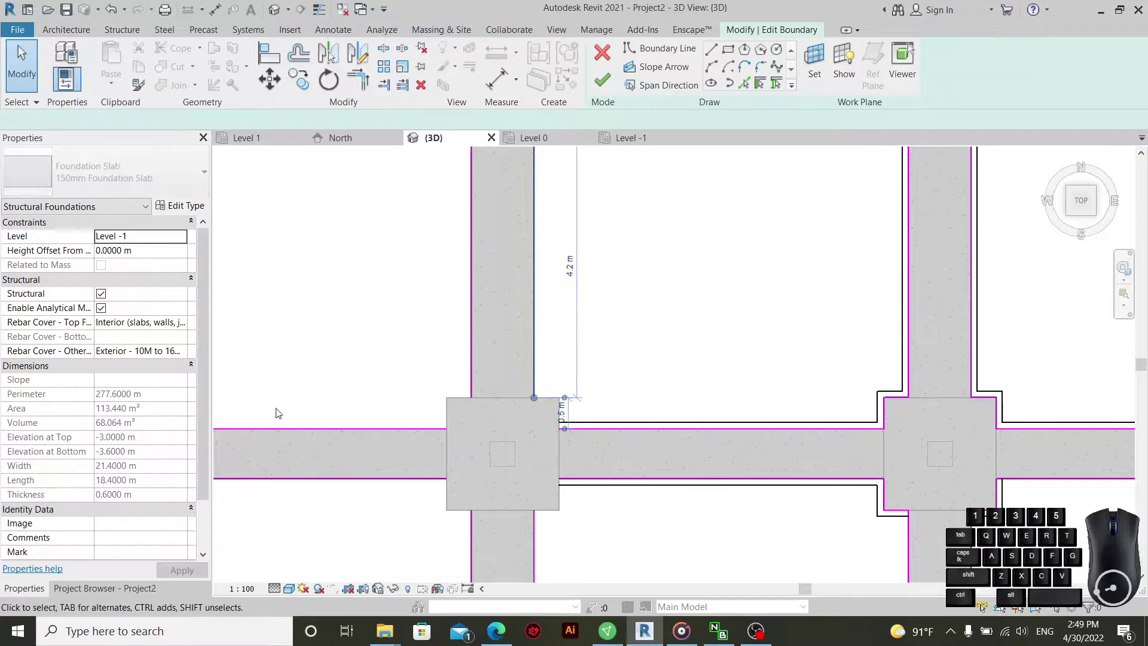
- Apply a -0.1 m cantilever to the slab edge left of the footing and deselect
{"action": "left_click", "coordinate": [170, 414]}
{"action": "key", "text": "ctrl+v"}
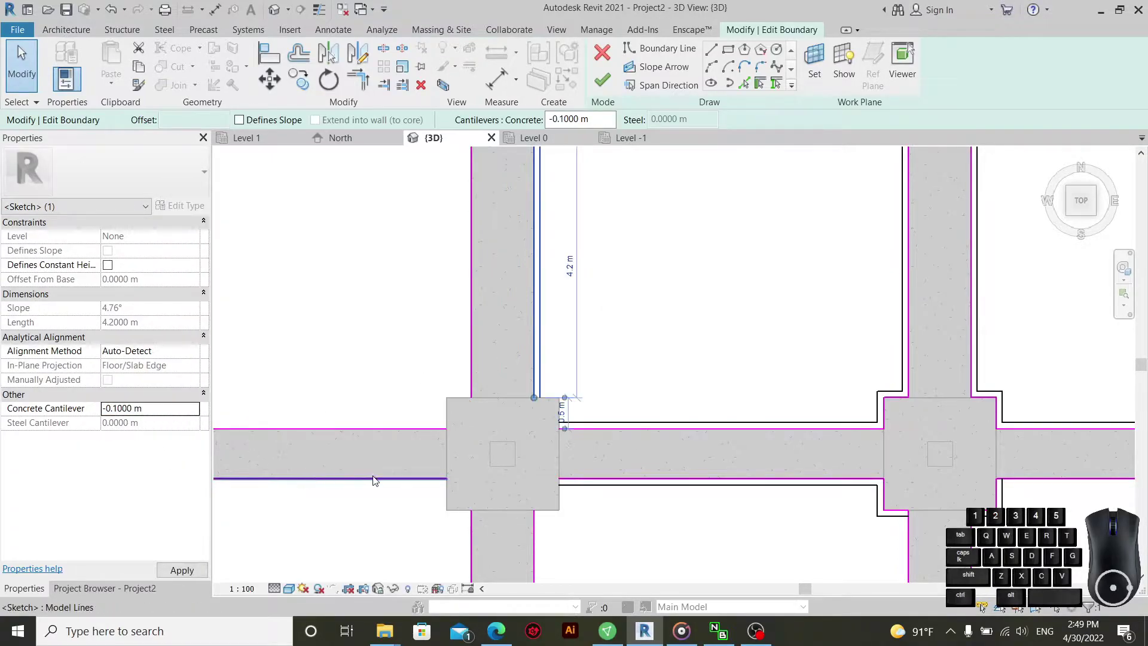
{"action": "scroll", "scroll_direction": "up", "scroll_amount": 3}
{"action": "left_click", "coordinate": [599, 363]}
{"action": "scroll", "scroll_direction": "up", "scroll_amount": 3}
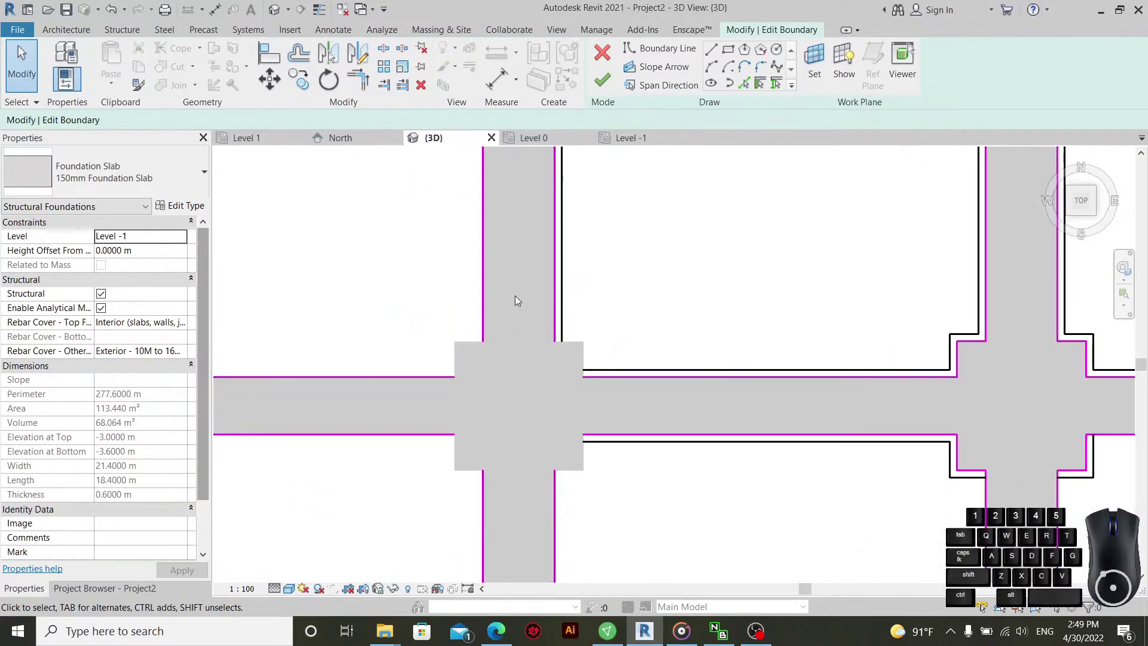
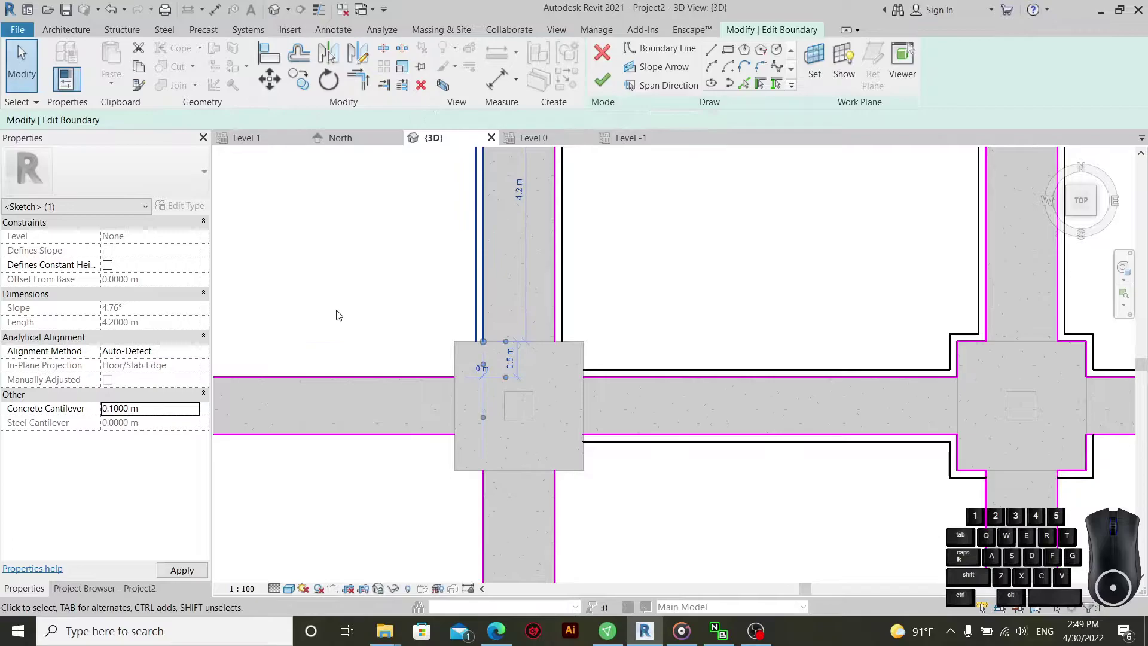
{"action": "left_click", "coordinate": [364, 271]}
{"action": "scroll", "scroll_direction": "down", "scroll_amount": 3}
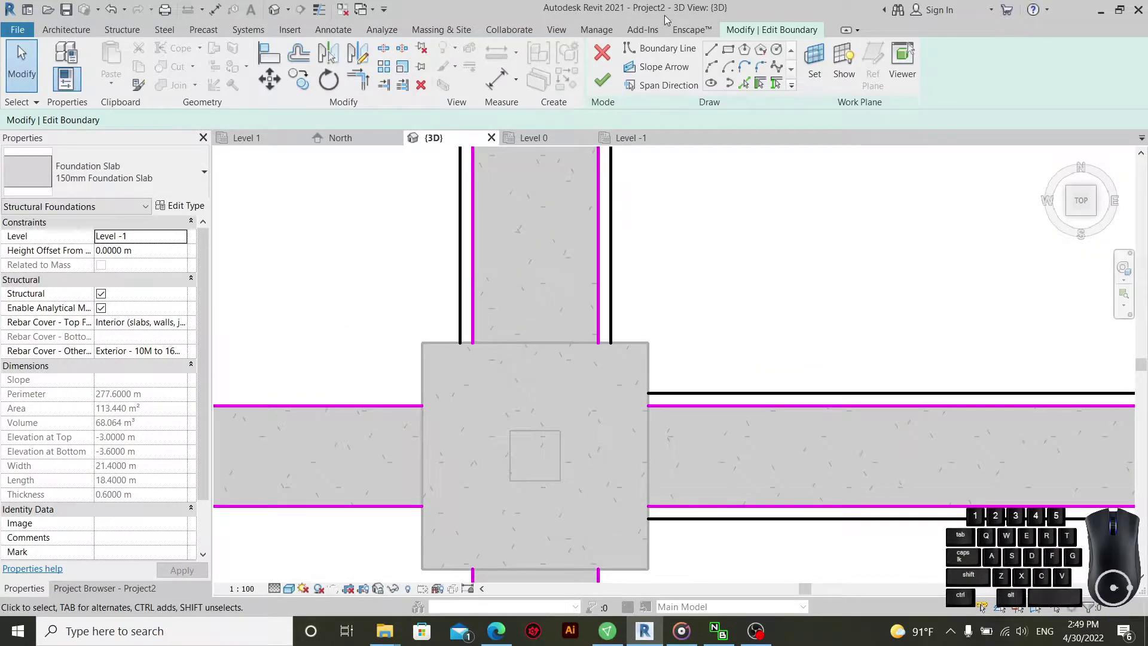
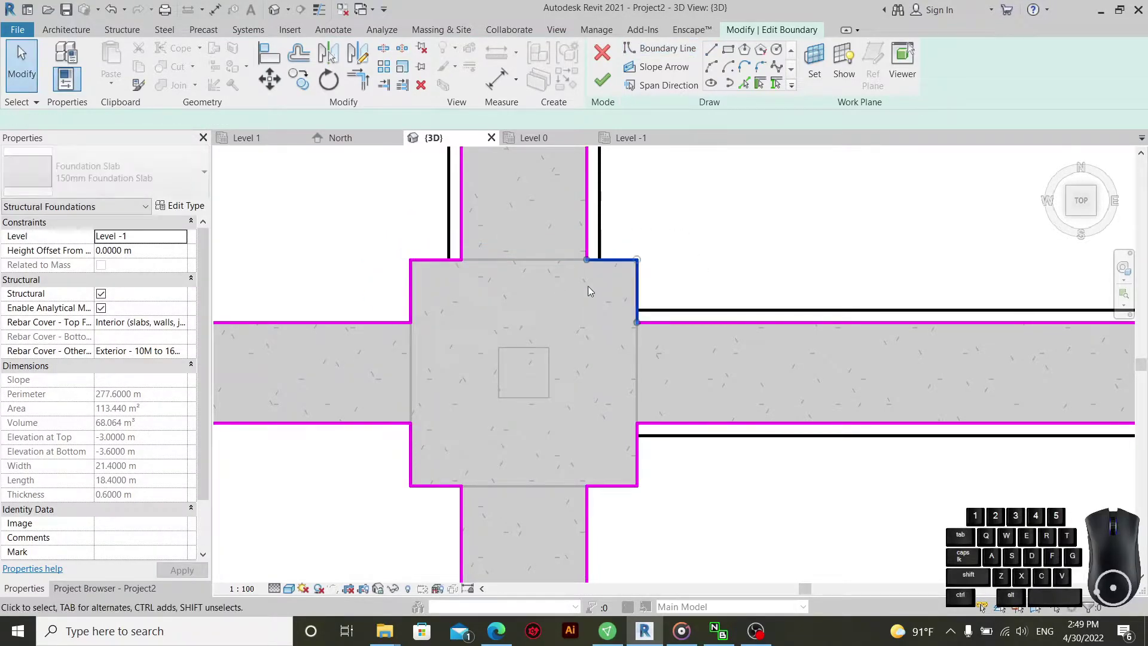
- Set -0.1 m cantilevers on the footing's top-right, top-left and next corner lines
{"action": "left_click", "coordinate": [160, 417]}
{"action": "key", "text": "ctrl+v"}
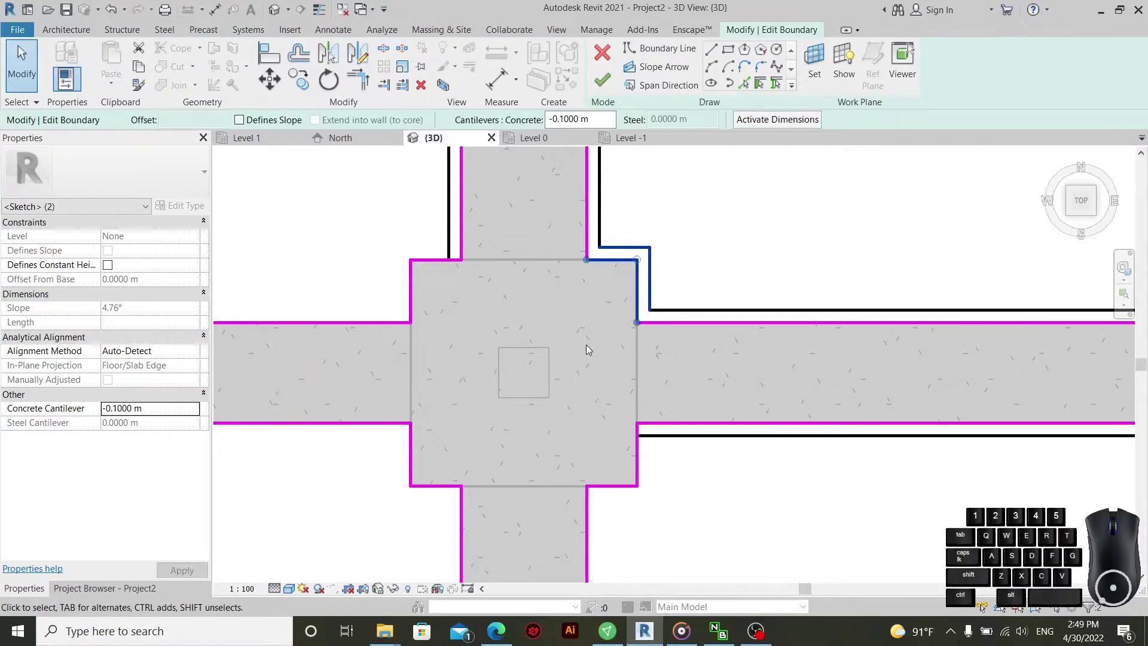
{"action": "left_click", "coordinate": [386, 225]}
{"action": "left_click_drag", "start_coordinate": [419, 210], "coordinate": [389, 289]}
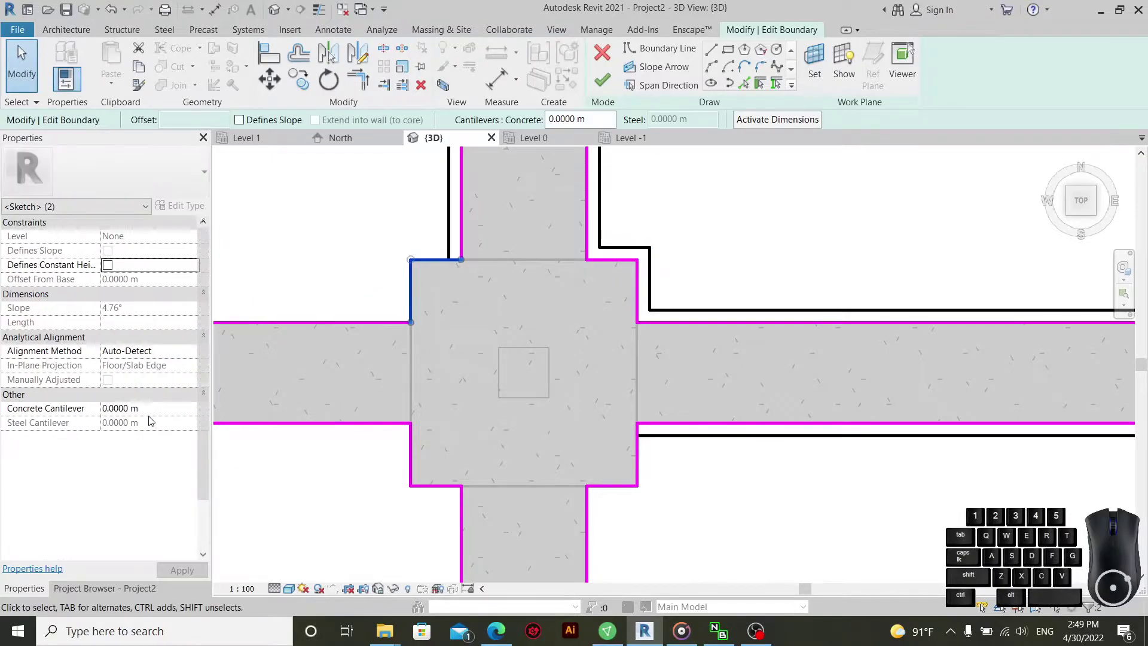
{"action": "left_click", "coordinate": [160, 408]}
{"action": "key", "text": "ctrl+v"}
{"action": "left_click", "coordinate": [328, 494]}
{"action": "left_click_drag", "start_coordinate": [450, 458], "coordinate": [368, 515]}
{"action": "left_click", "coordinate": [167, 416]}
{"action": "key", "text": "ctrl+v"}
- Give the bottom-right footing corner lines a -0.1 m cantilever and deselect
{"action": "left_click", "coordinate": [312, 530]}
{"action": "middle_click", "coordinate": [368, 451]}
{"action": "left_click_drag", "start_coordinate": [709, 443], "coordinate": [639, 470]}
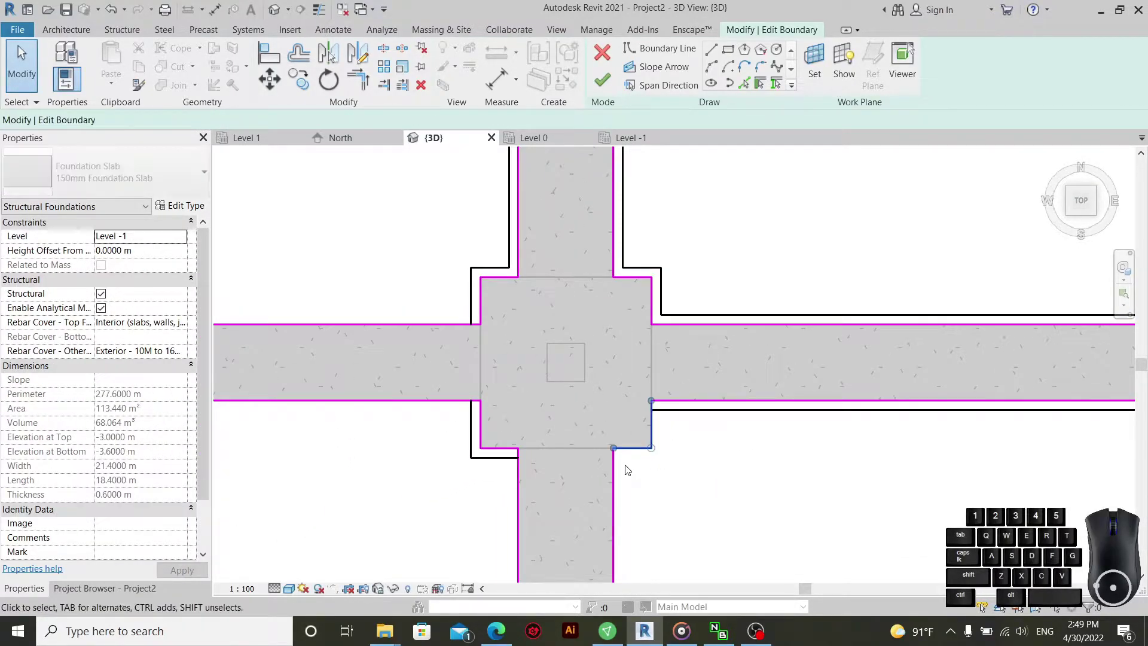
{"action": "left_click", "coordinate": [170, 413]}
{"action": "key", "text": "ctrl+v"}
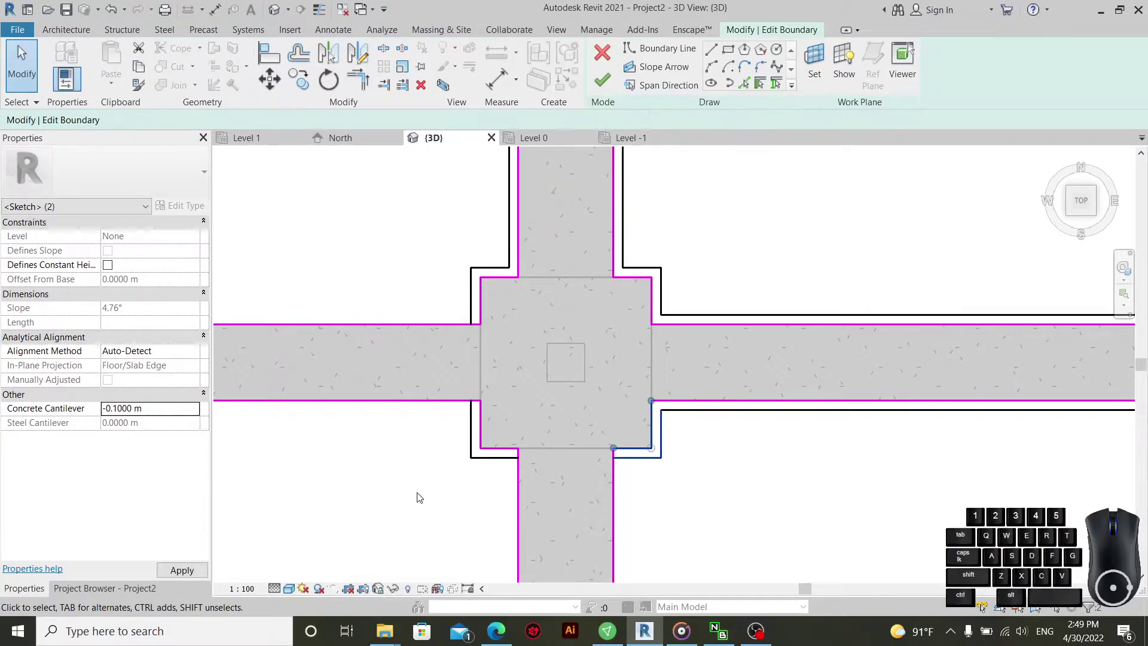
{"action": "scroll", "scroll_direction": "up", "scroll_amount": 3}
{"action": "left_click", "coordinate": [445, 477]}
{"action": "scroll", "scroll_direction": "up", "scroll_amount": 3}
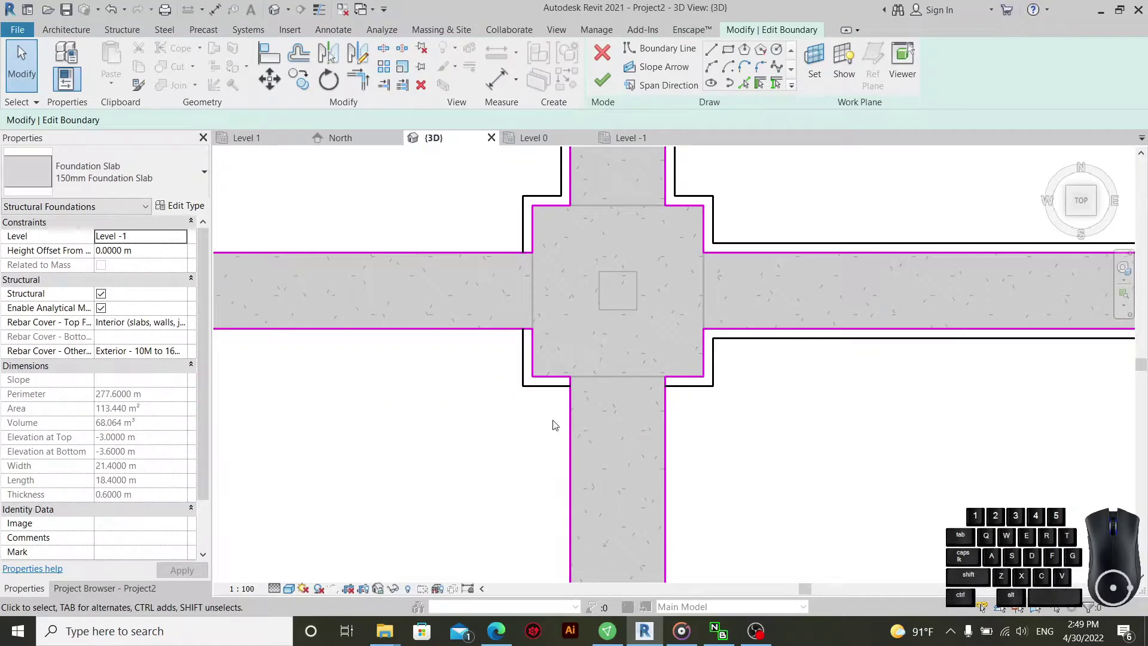
- Apply -0.1 m to the vertical slab edge below the footing and the adjoining footing edge
{"action": "left_click_drag", "start_coordinate": [602, 417], "coordinate": [523, 468]}
{"action": "left_click", "coordinate": [159, 415]}
{"action": "key", "text": "ctrl+v"}
{"action": "middle_click", "coordinate": [459, 471]}
{"action": "left_click_drag", "start_coordinate": [683, 392], "coordinate": [630, 421]}
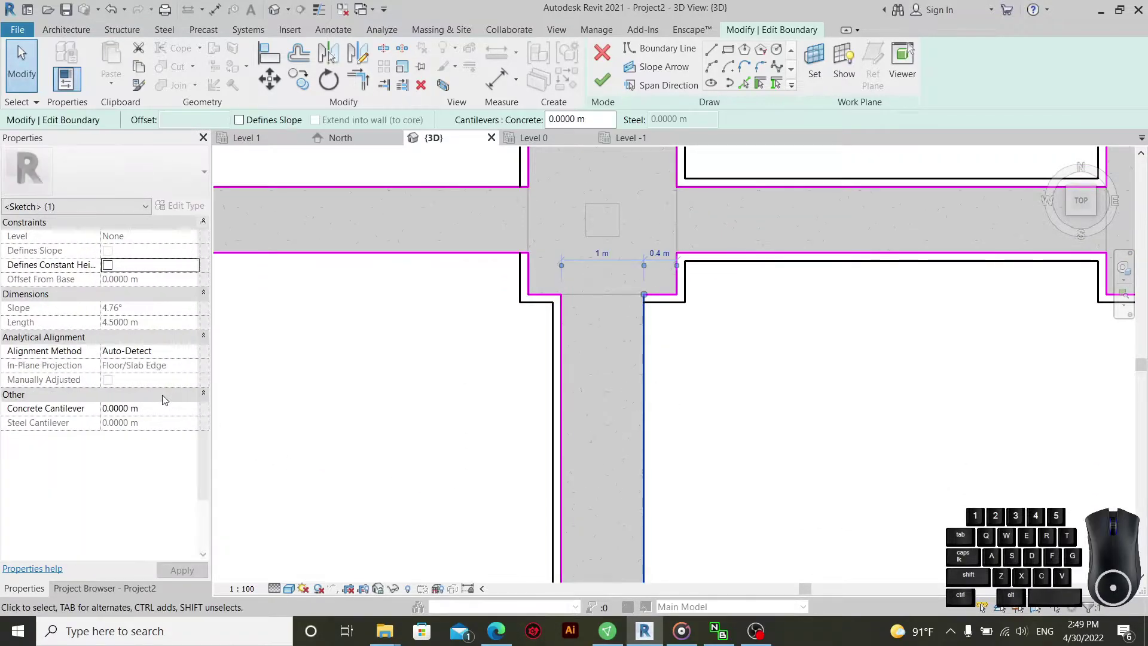
{"action": "left_click", "coordinate": [158, 413]}
{"action": "left_click", "coordinate": [725, 386]}
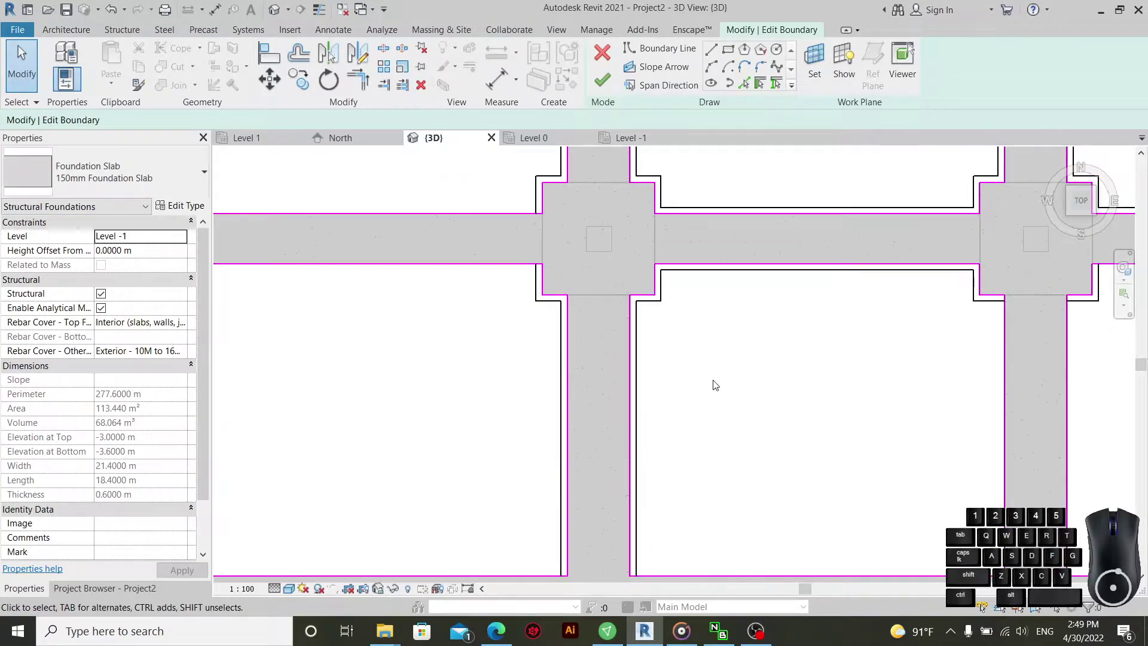
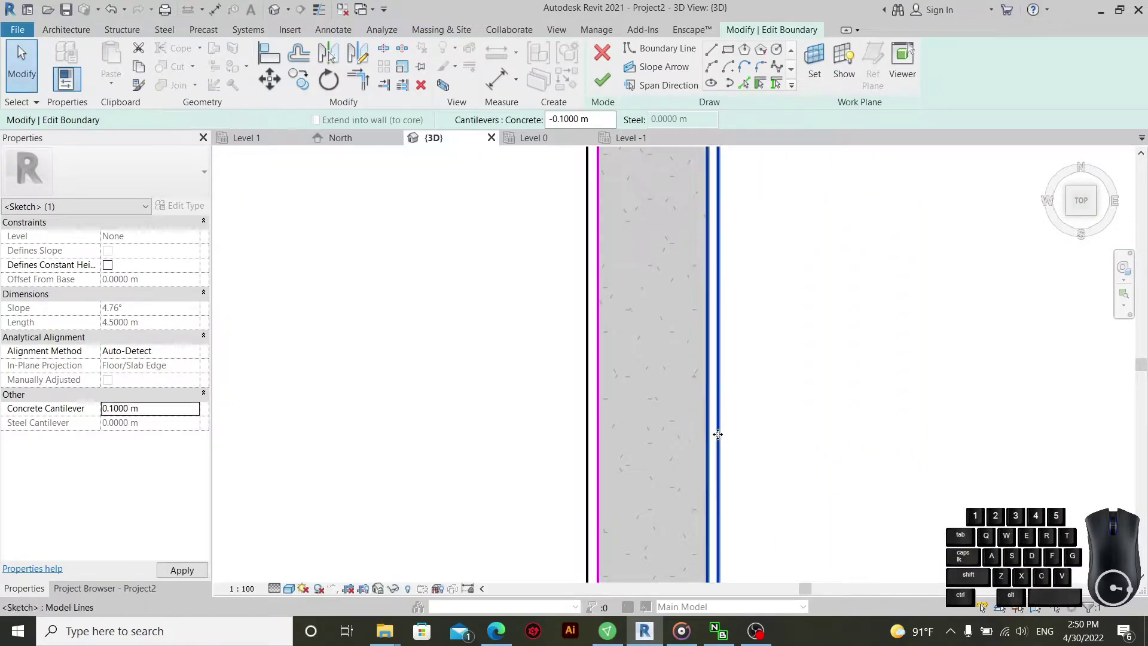
- Change the long vertical slab edge's concrete cantilever from -0.1 to 0.1 m
{"action": "left_click", "coordinate": [800, 369]}
{"action": "scroll", "scroll_direction": "down", "scroll_amount": 3}
{"action": "scroll", "scroll_direction": "up", "scroll_amount": 3}
{"action": "scroll", "scroll_direction": "up", "scroll_amount": 3}
{"action": "left_click_drag", "start_coordinate": [706, 286], "coordinate": [683, 351]}
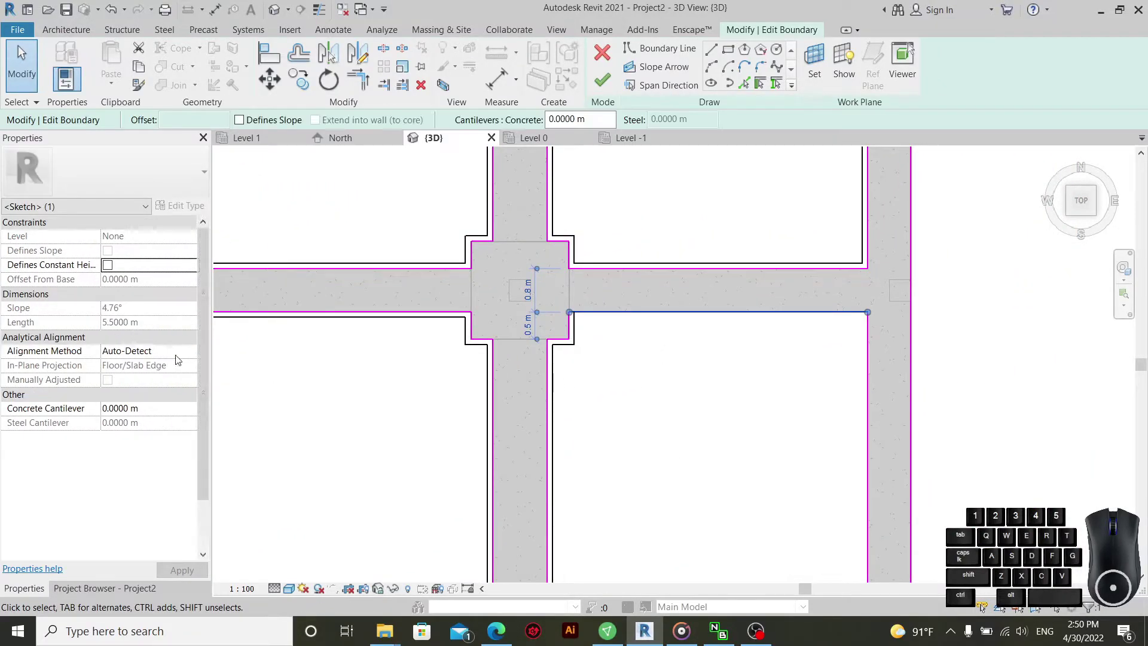
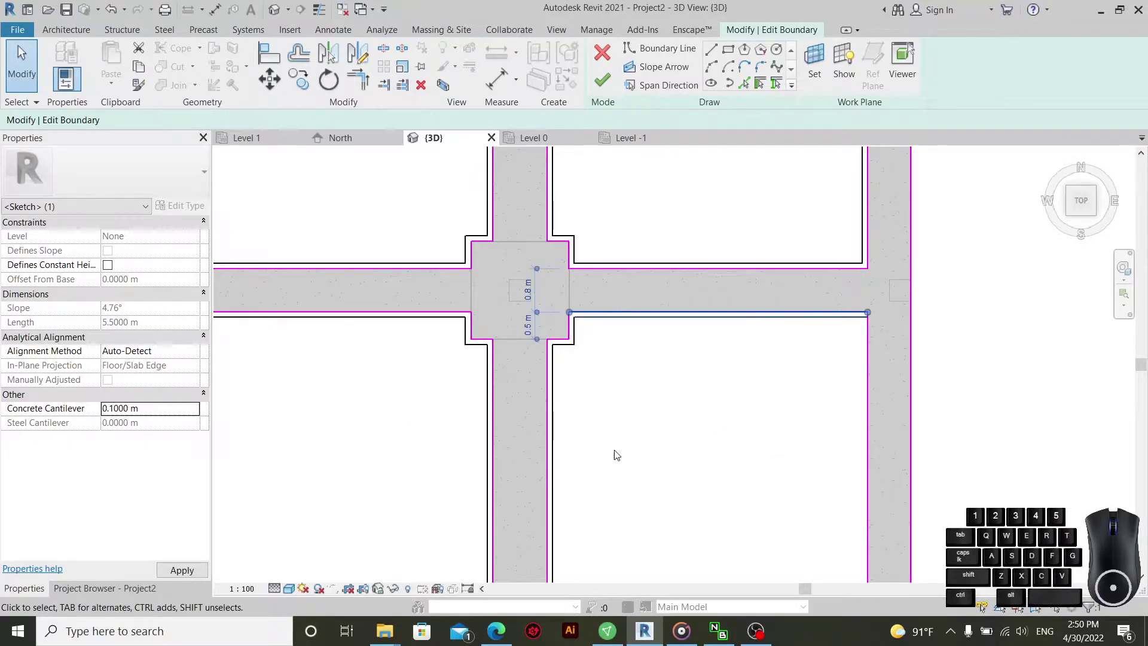
{"action": "left_click", "coordinate": [700, 441]}
{"action": "left_click_drag", "start_coordinate": [890, 362], "coordinate": [838, 421]}
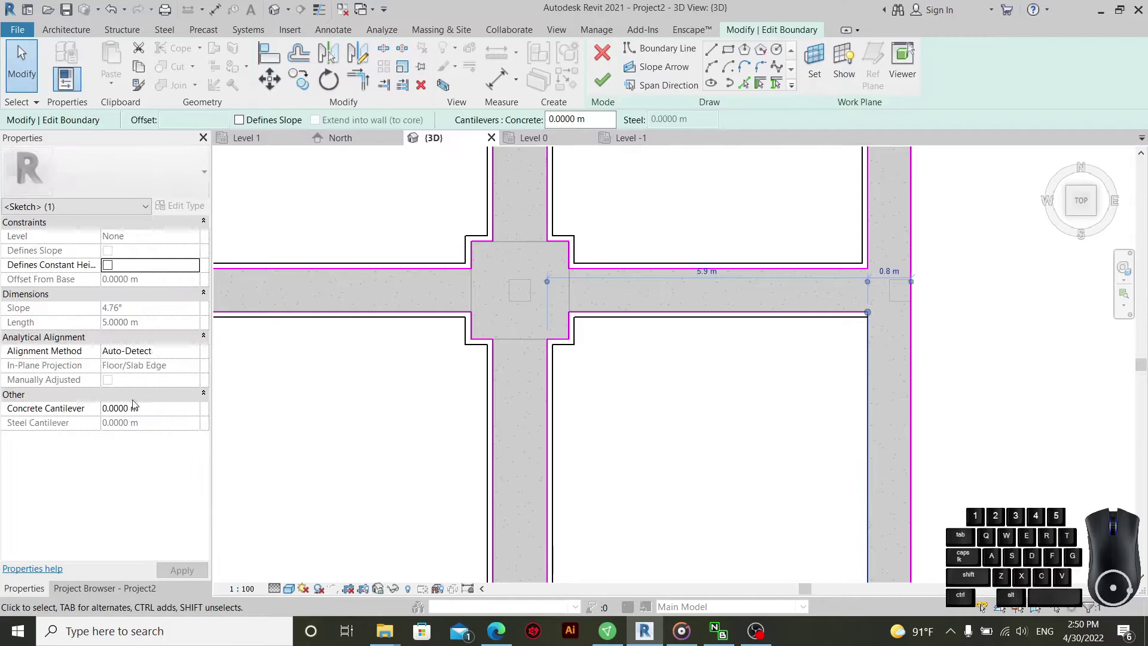
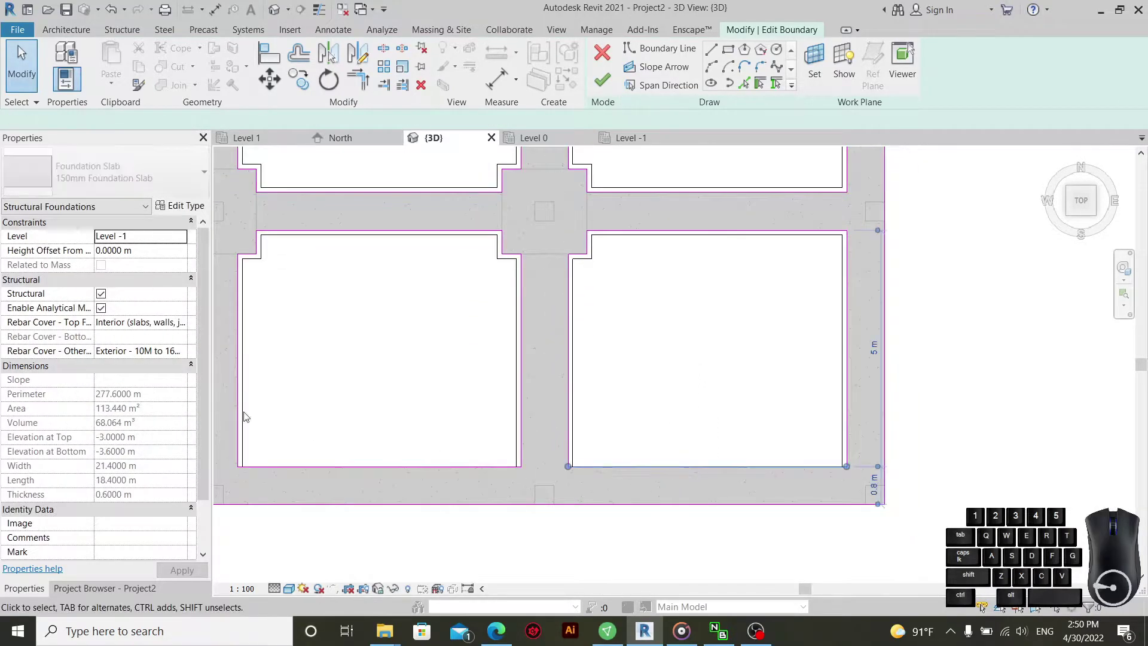
{"action": "left_click", "coordinate": [161, 416]}
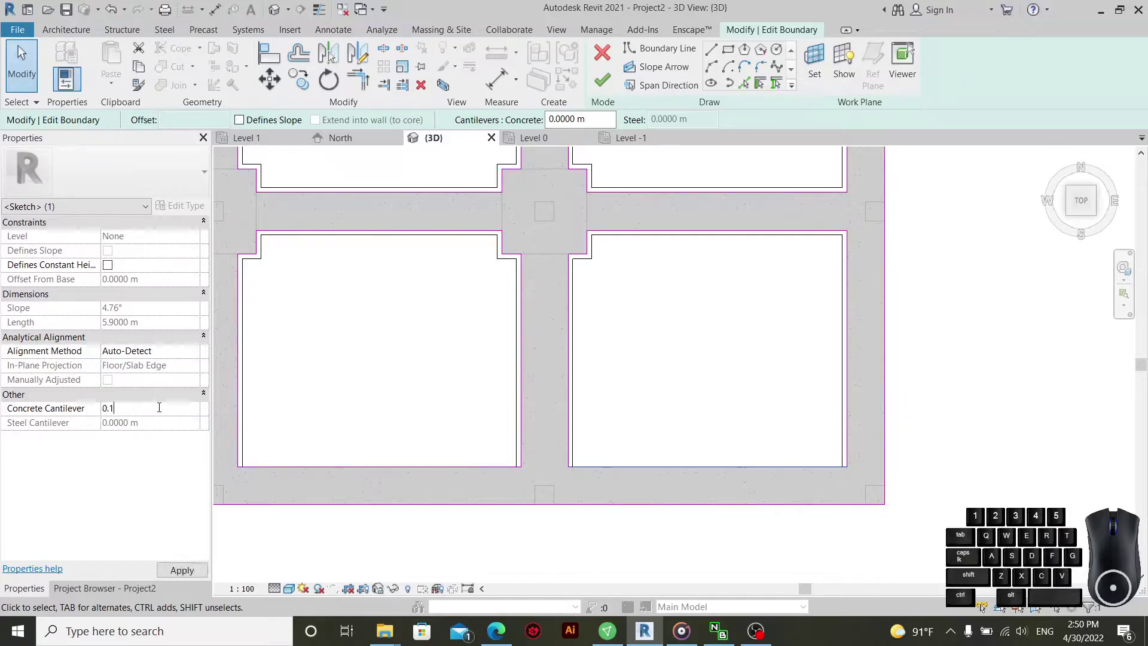
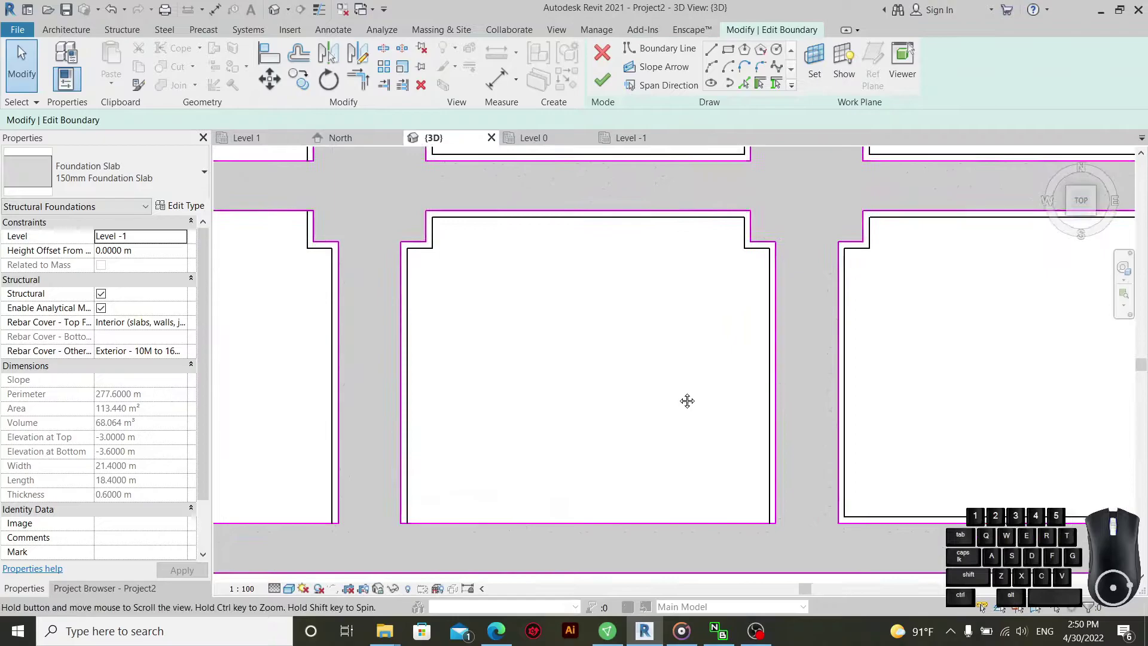
- Set another boundary edge near the central footing to a 0.1 m cantilever
{"action": "left_click_drag", "start_coordinate": [643, 473], "coordinate": [612, 537]}
{"action": "left_click", "coordinate": [175, 414]}
{"action": "key", "text": "ctrl+v"}
{"action": "left_click", "coordinate": [660, 436]}
{"action": "scroll", "scroll_direction": "down", "scroll_amount": 3}
{"action": "scroll", "scroll_direction": "up", "scroll_amount": 3}
{"action": "scroll", "scroll_direction": "up", "scroll_amount": 3}
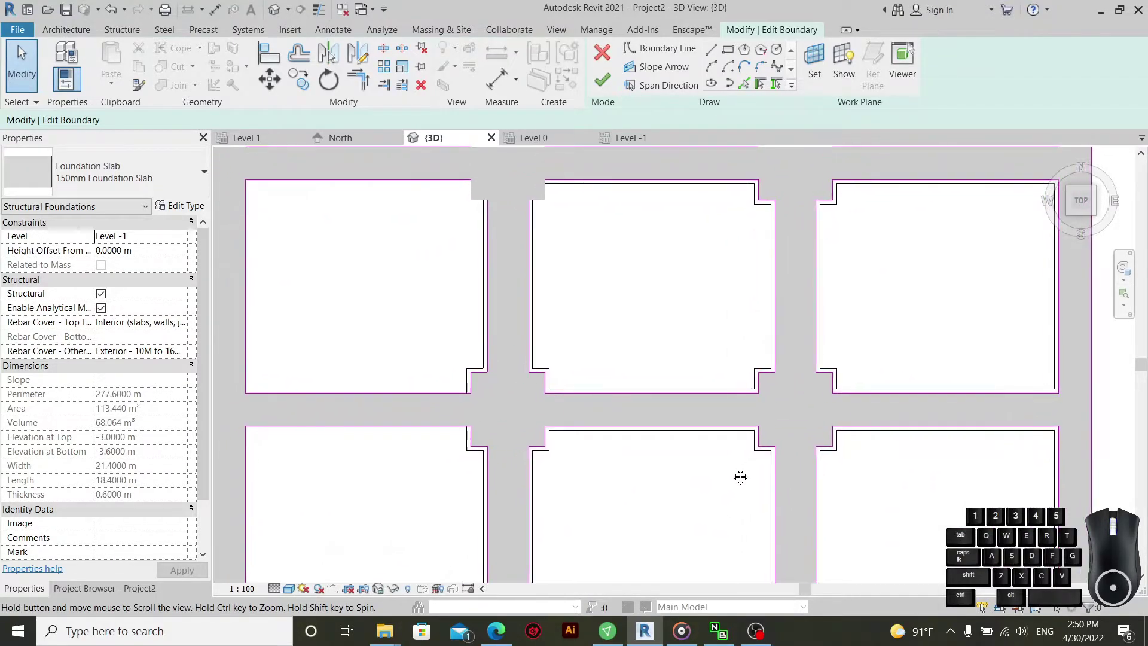
{"action": "middle_click", "coordinate": [895, 366]}
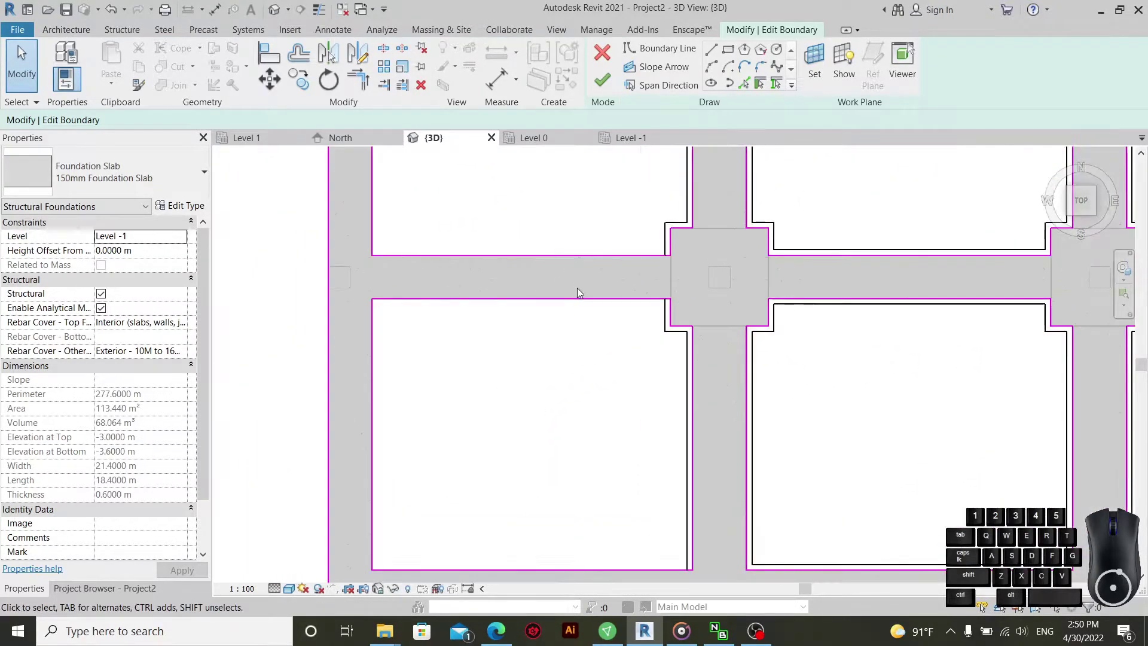
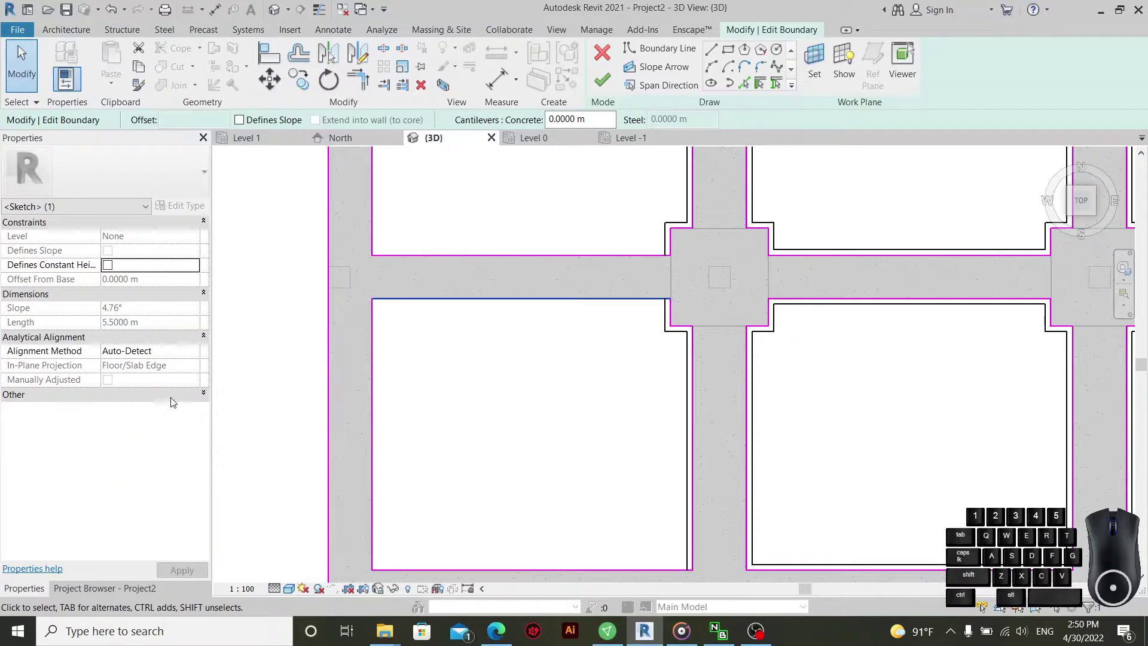
- Give the left-side opening's edges a positive 0.1 m concrete cantilever and apply
{"action": "left_click", "coordinate": [172, 398]}
{"action": "left_click", "coordinate": [178, 412]}
{"action": "key", "text": "ctrl+v"}
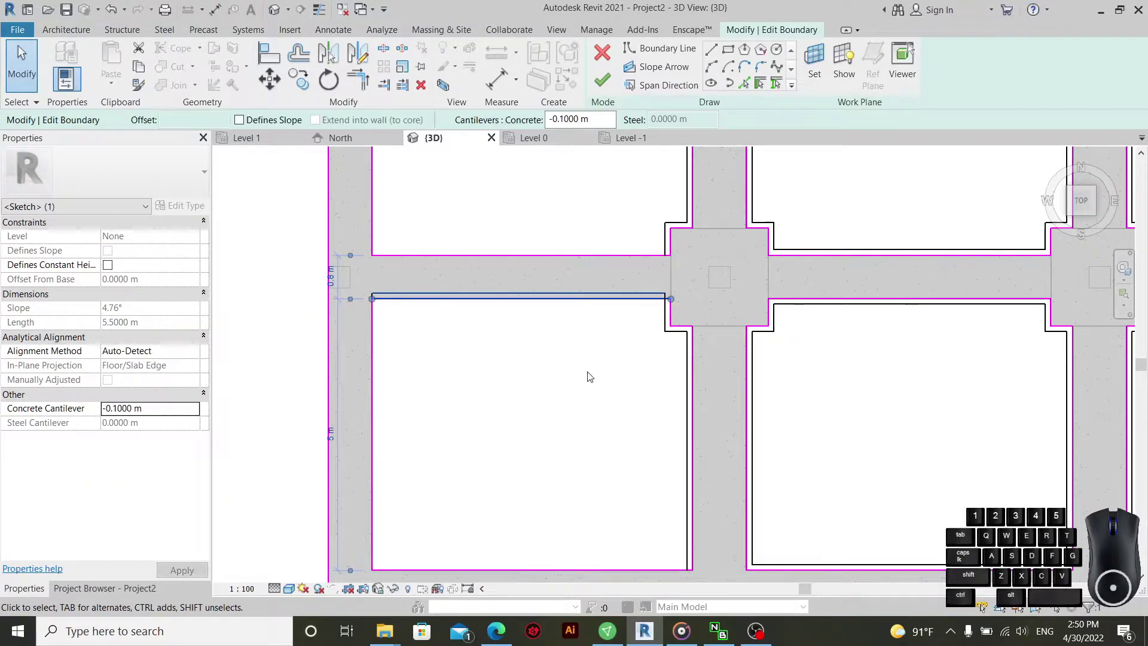
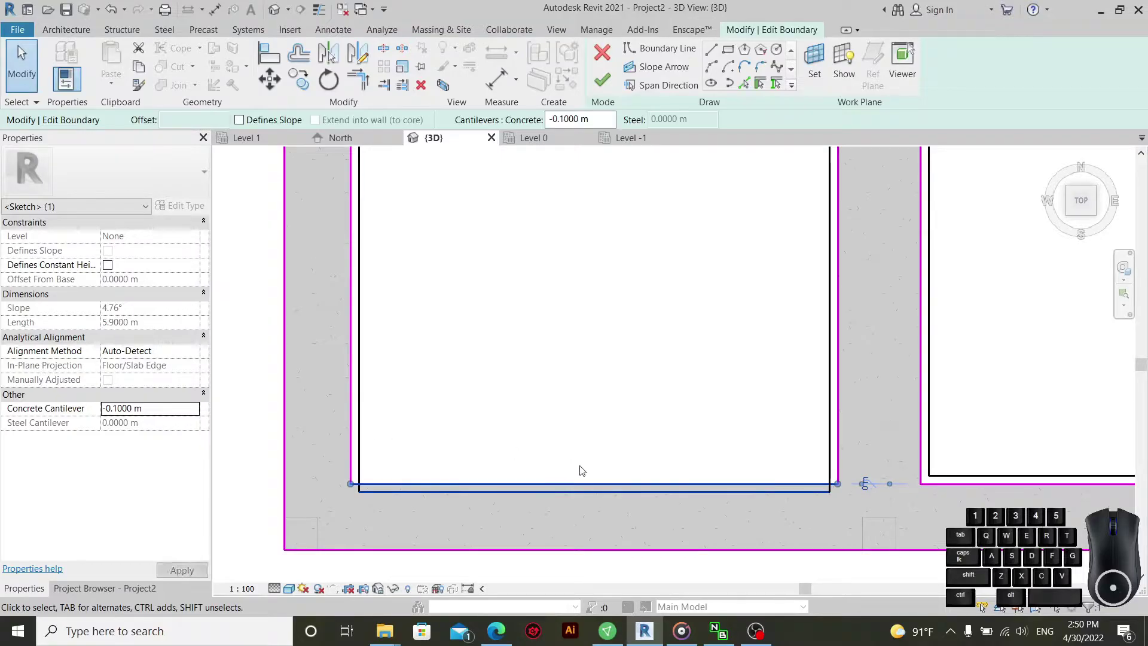
{"action": "left_click", "coordinate": [186, 417]}
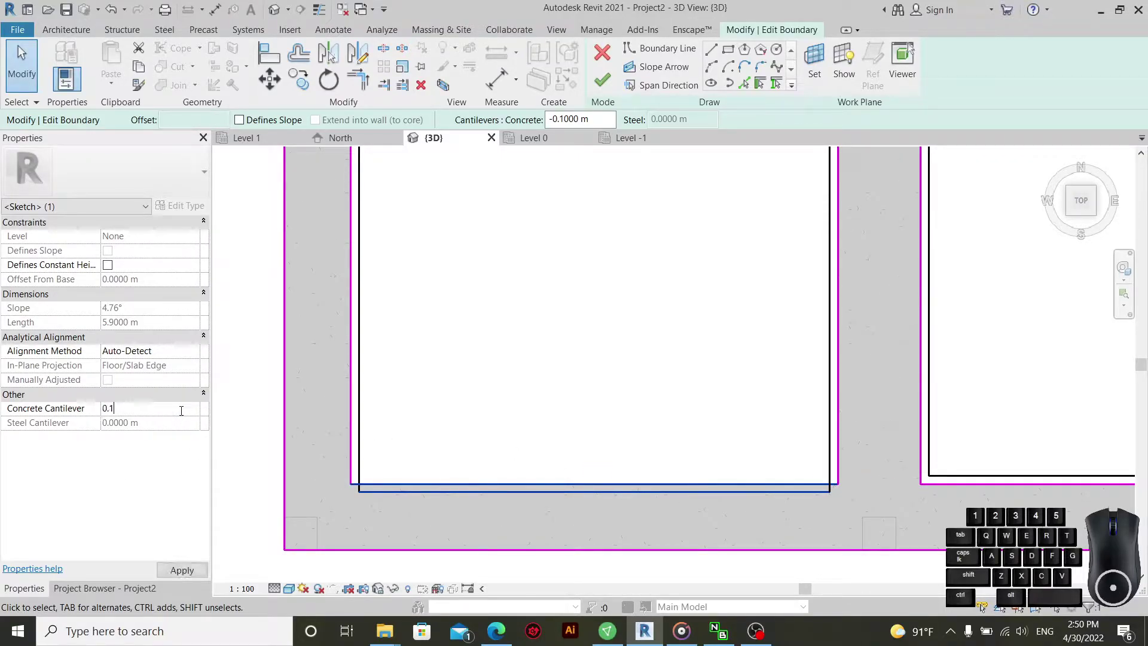
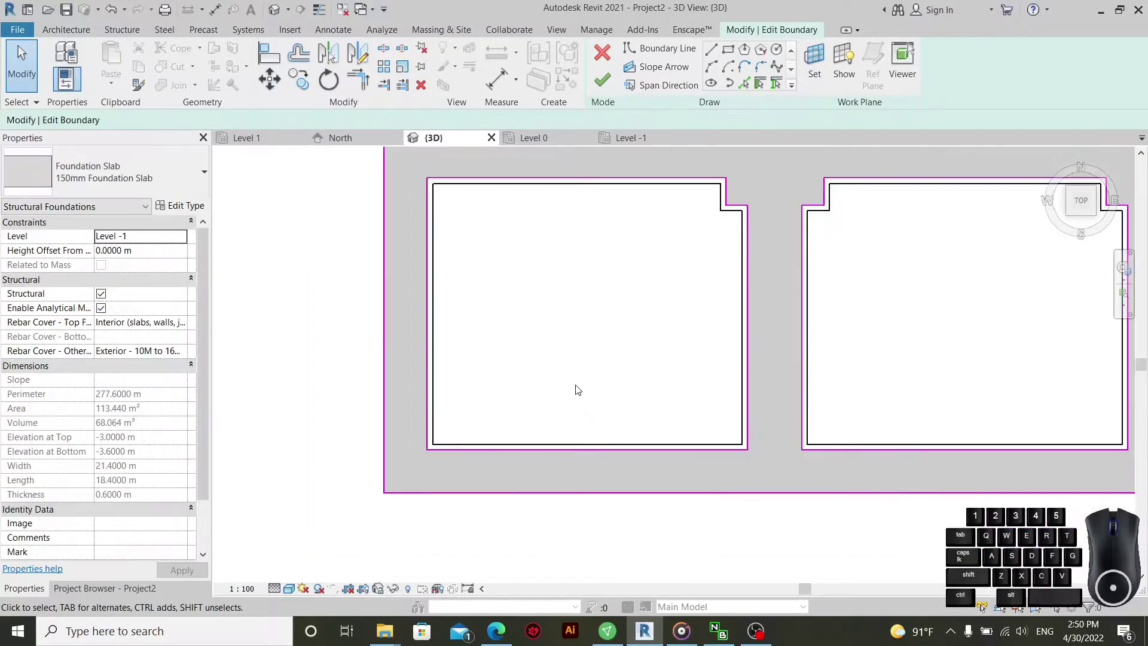
{"action": "scroll", "scroll_direction": "down", "scroll_amount": 3}
{"action": "scroll", "scroll_direction": "down", "scroll_amount": 3}
{"action": "scroll", "scroll_direction": "down", "scroll_amount": 3}
{"action": "scroll", "scroll_direction": "down", "scroll_amount": 3}
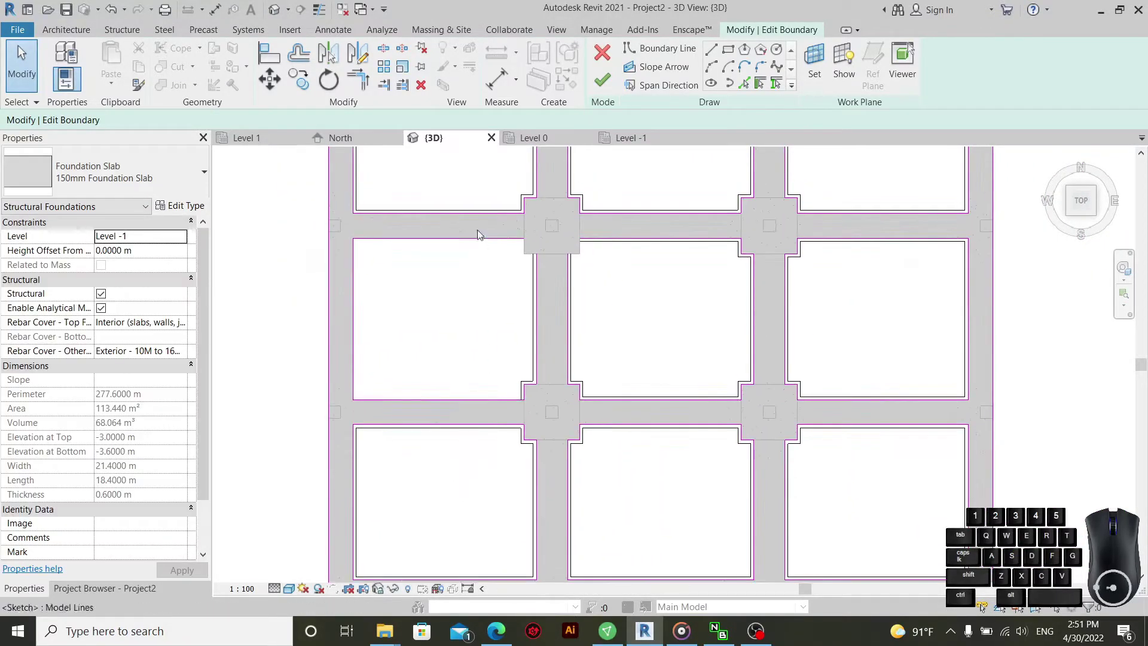
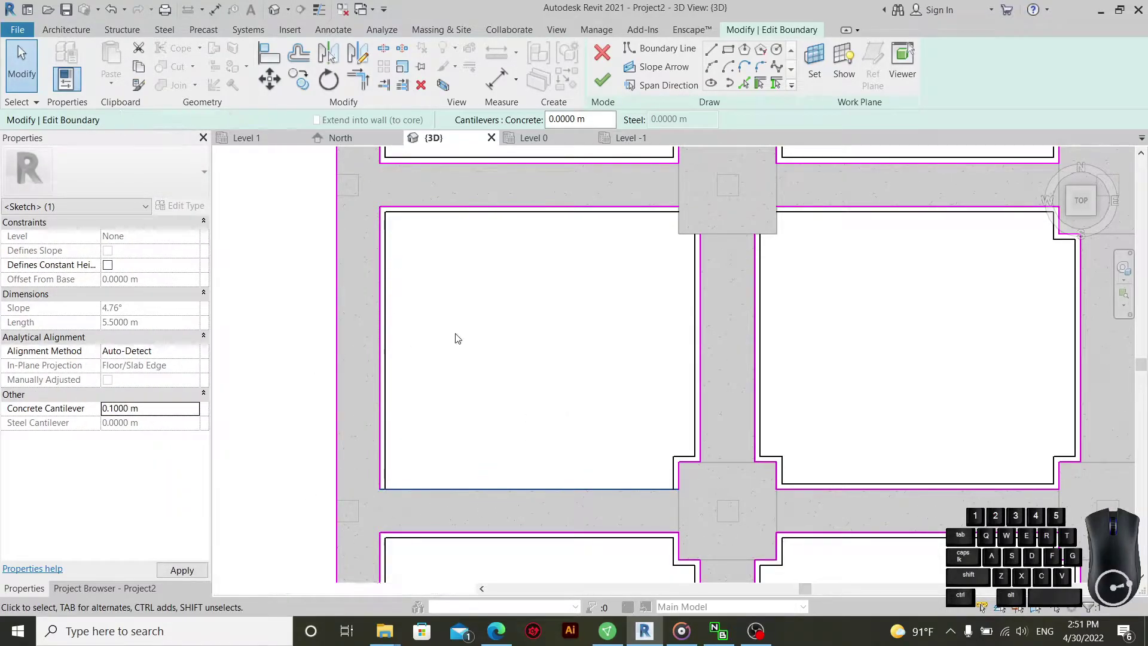
{"action": "left_click", "coordinate": [465, 376]}
{"action": "scroll", "scroll_direction": "down", "scroll_amount": 3}
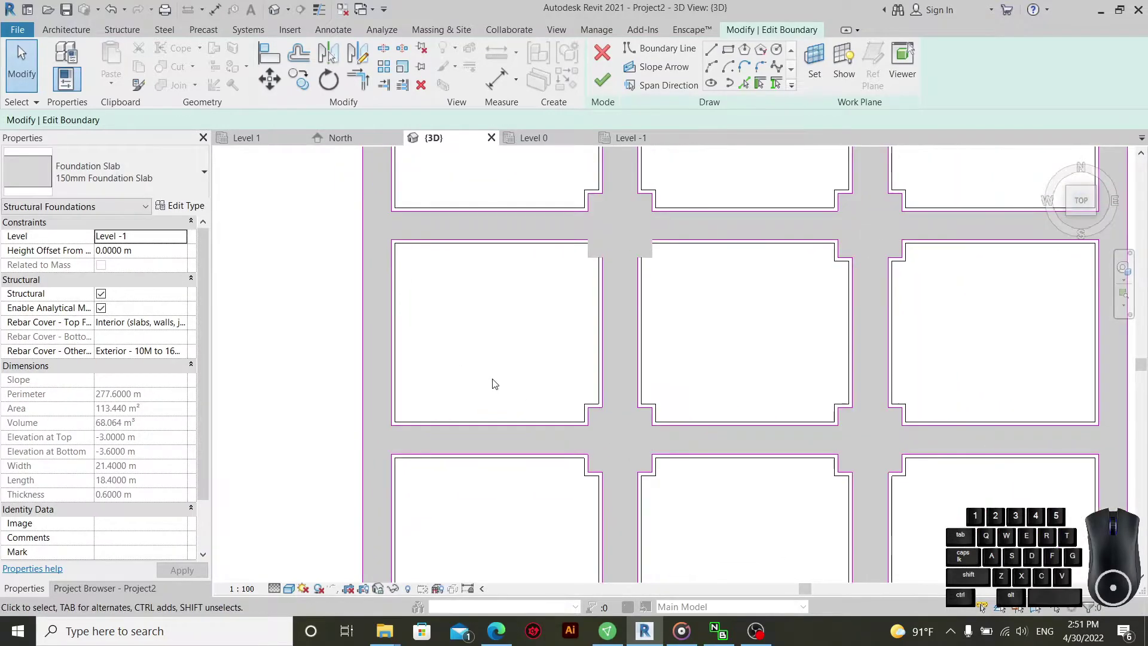
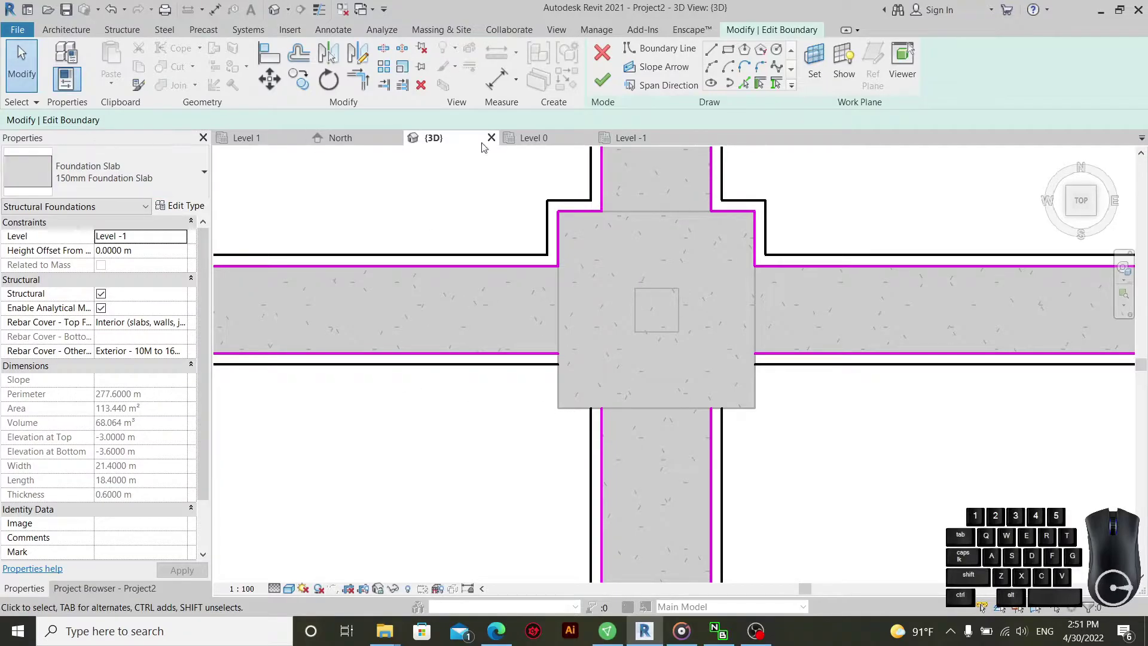
- Set the two column-footing corner edges to a 0.1 m cantilever, growing the slab to 145.84 m²
{"action": "left_click", "coordinate": [717, 45]}
{"action": "scroll", "scroll_direction": "up", "scroll_amount": 3}
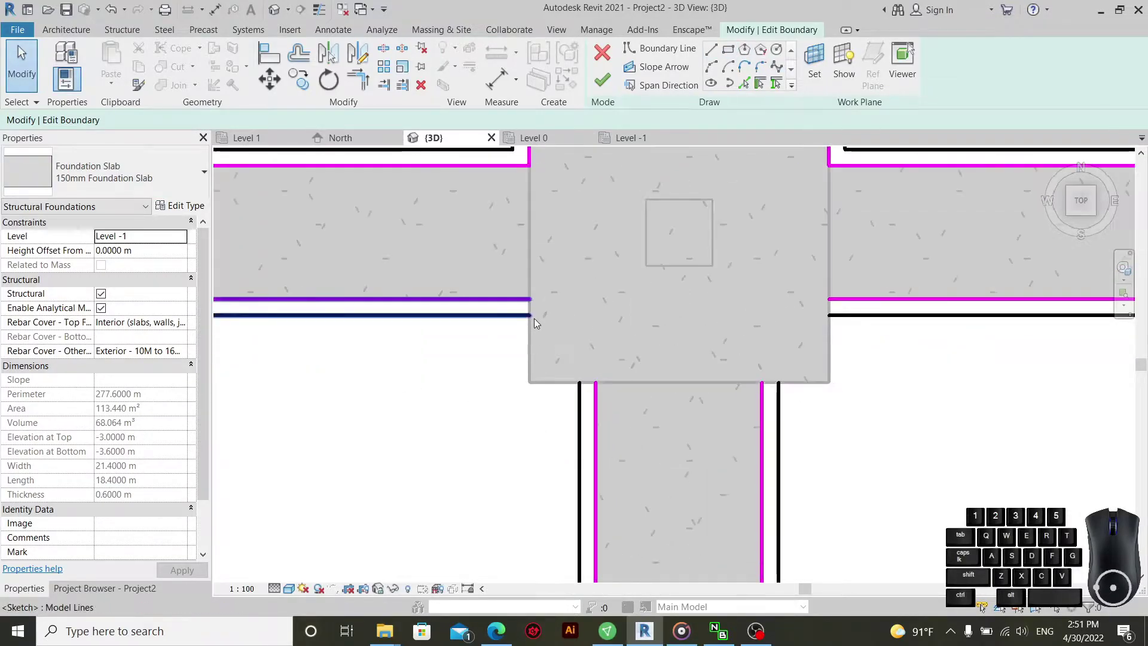
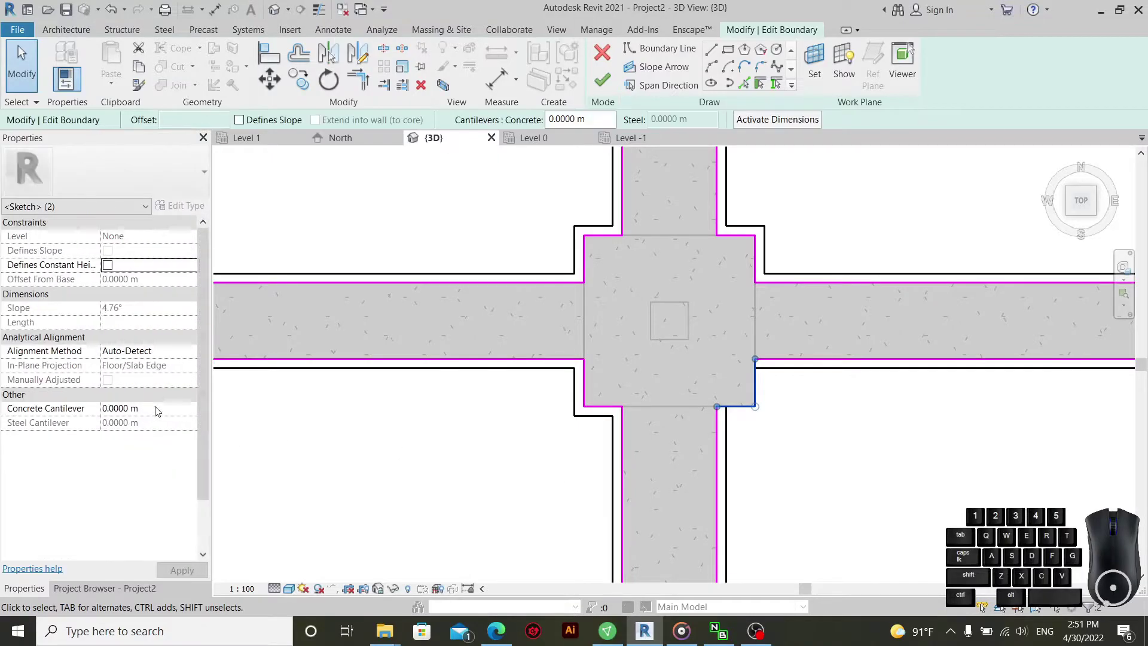
{"action": "left_click", "coordinate": [162, 412]}
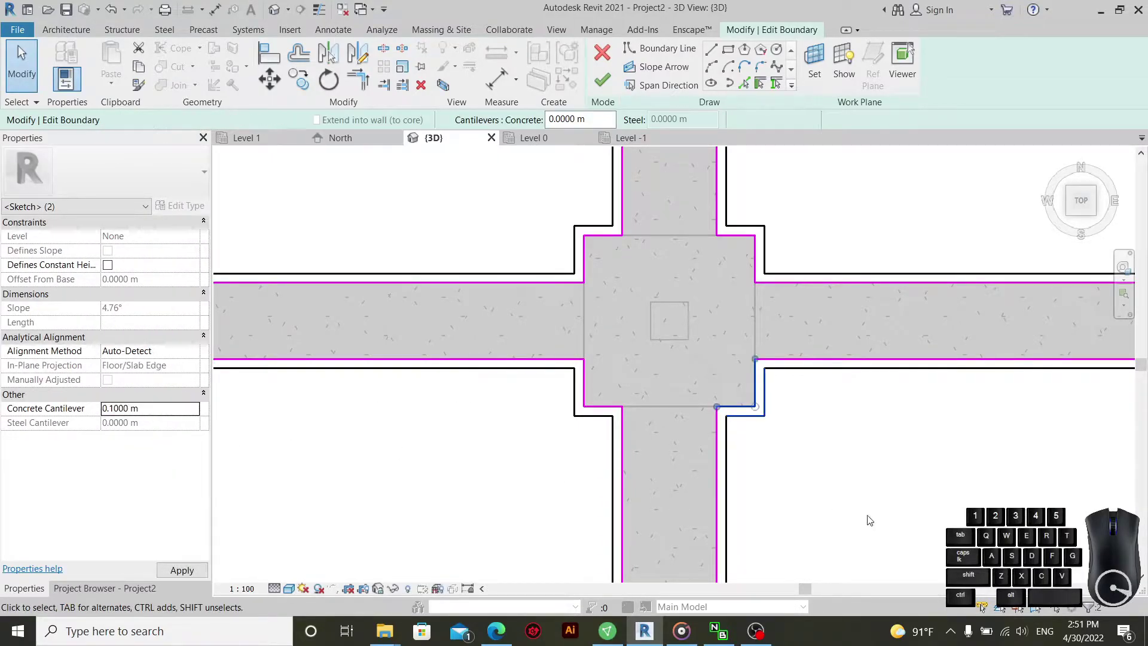
{"action": "left_click", "coordinate": [837, 488]}
{"action": "scroll", "scroll_direction": "down", "scroll_amount": 3}
{"action": "scroll", "scroll_direction": "up", "scroll_amount": 3}
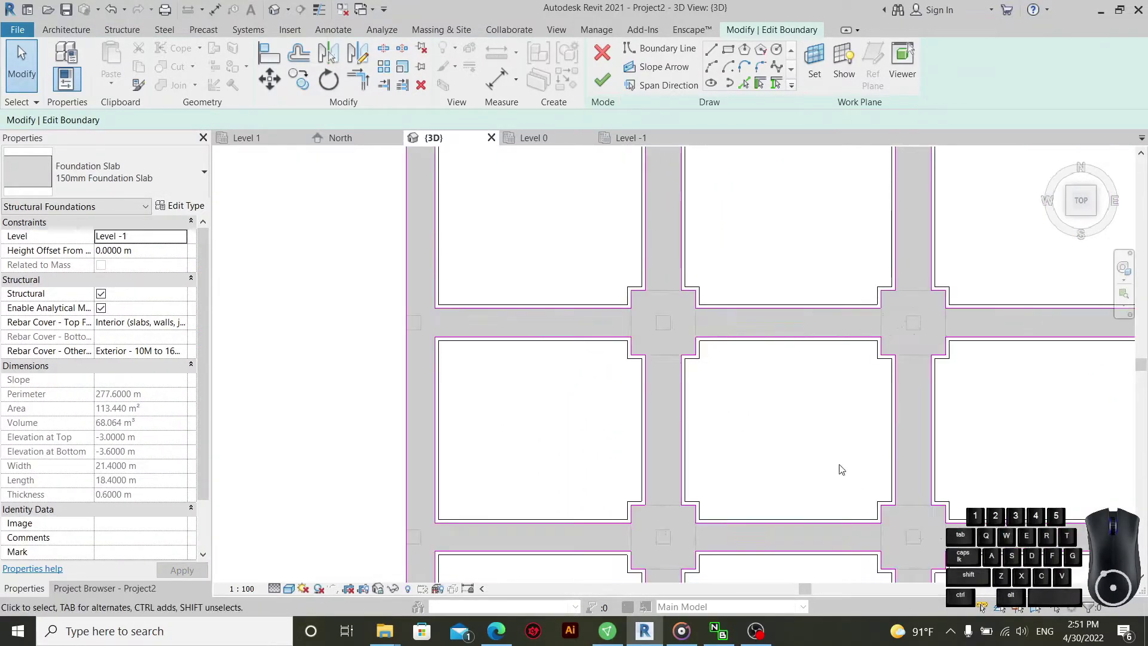
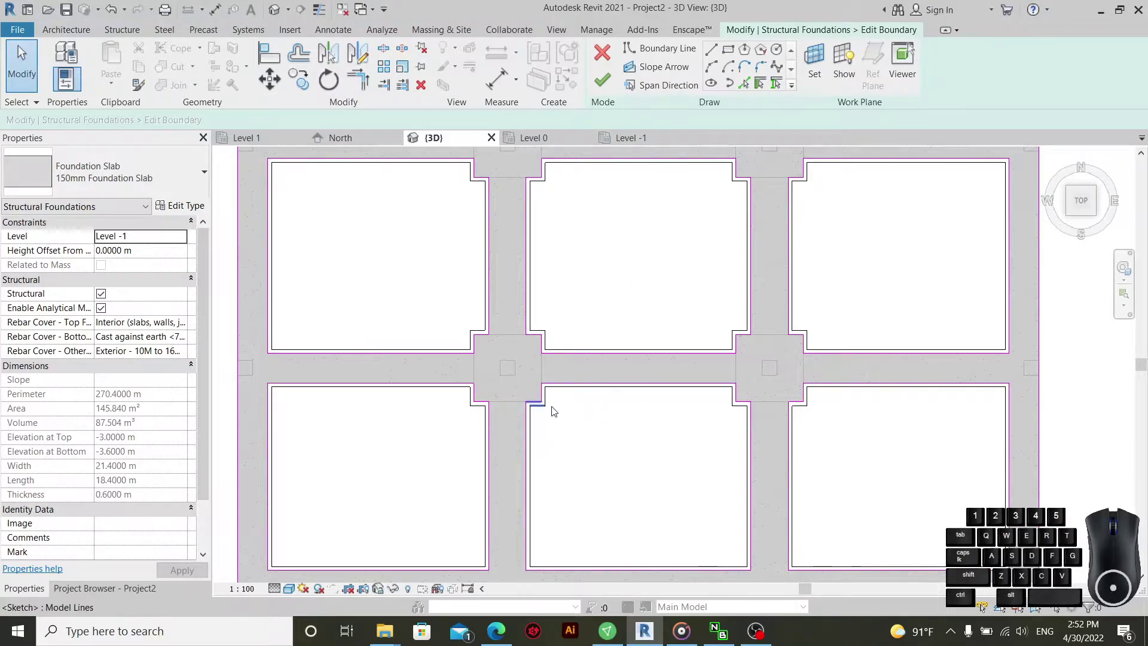
- Finish the boundary edit, select the Concrete M slab at -0.6 m offset and open its type properties
{"action": "left_click", "coordinate": [616, 89]}
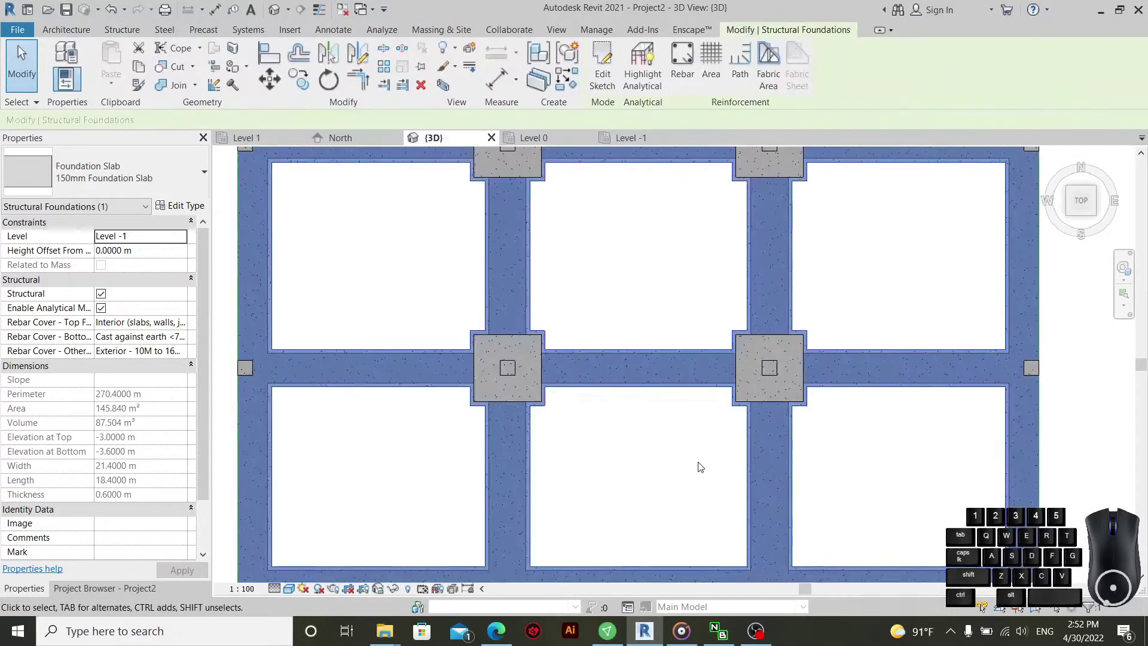
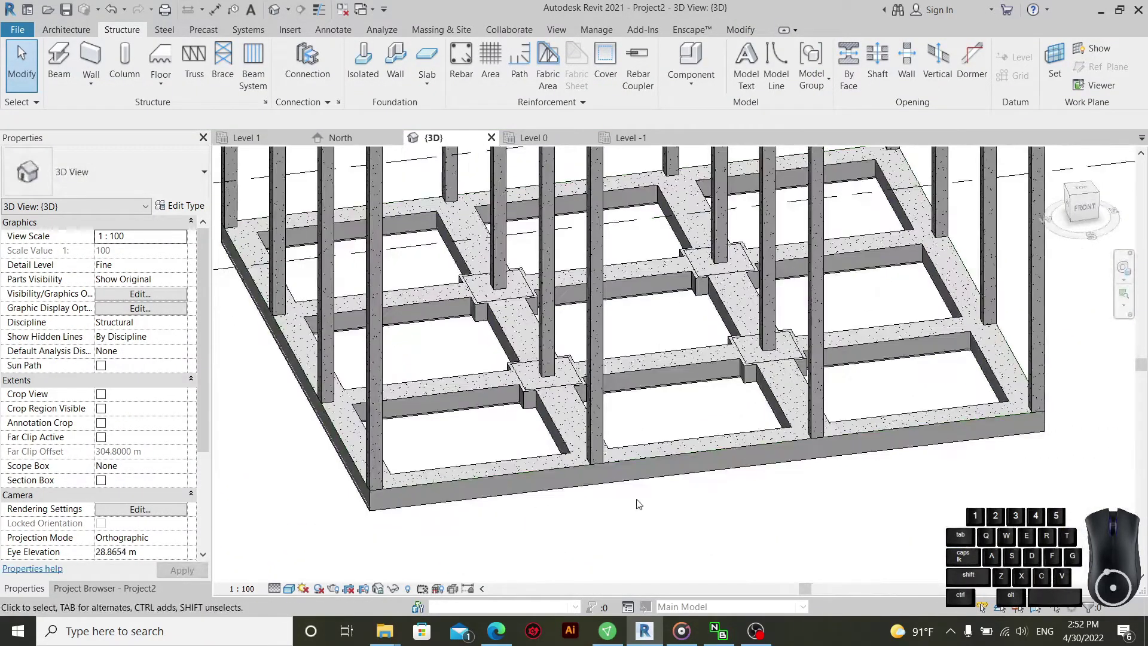
{"action": "left_click", "coordinate": [634, 487]}
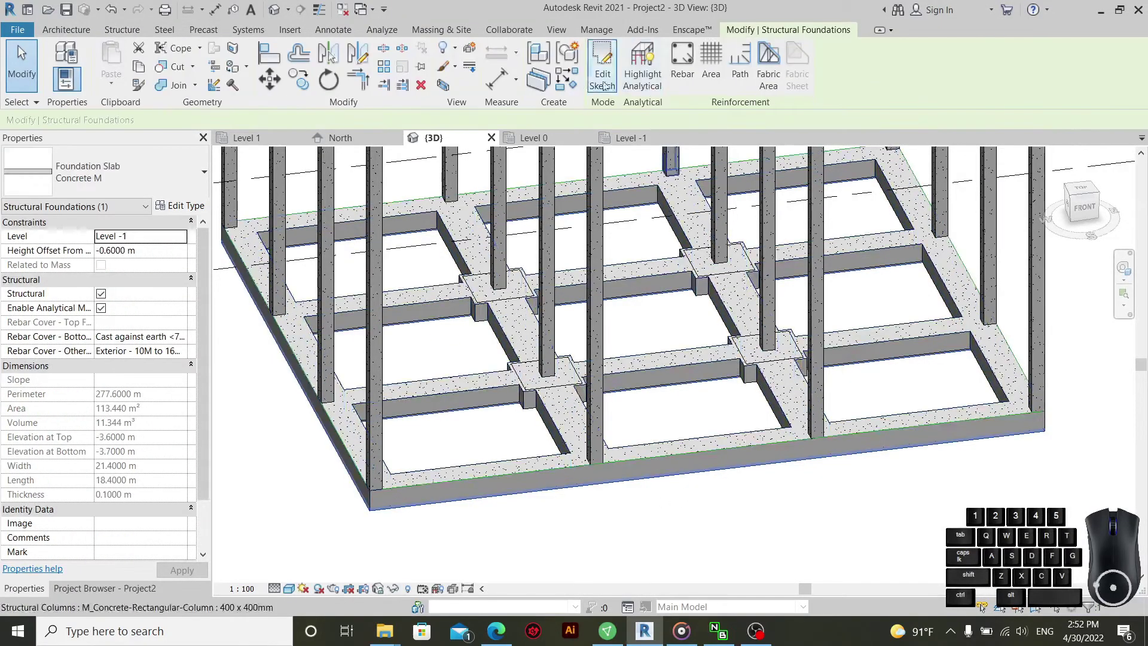
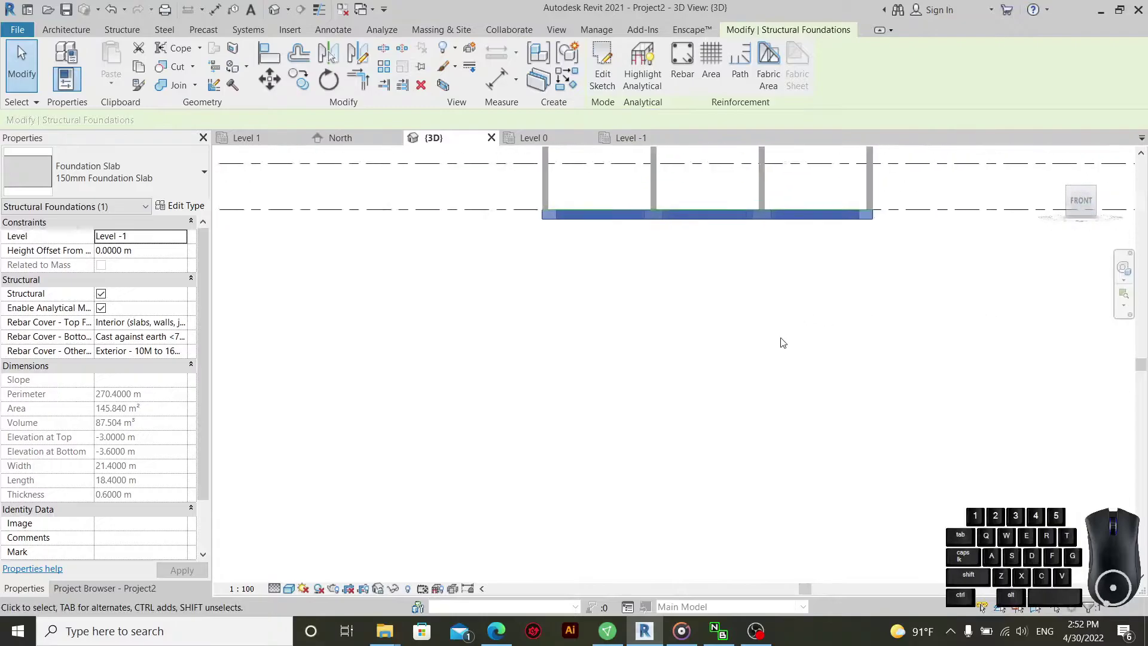
{"action": "scroll", "scroll_direction": "up", "scroll_amount": 3}
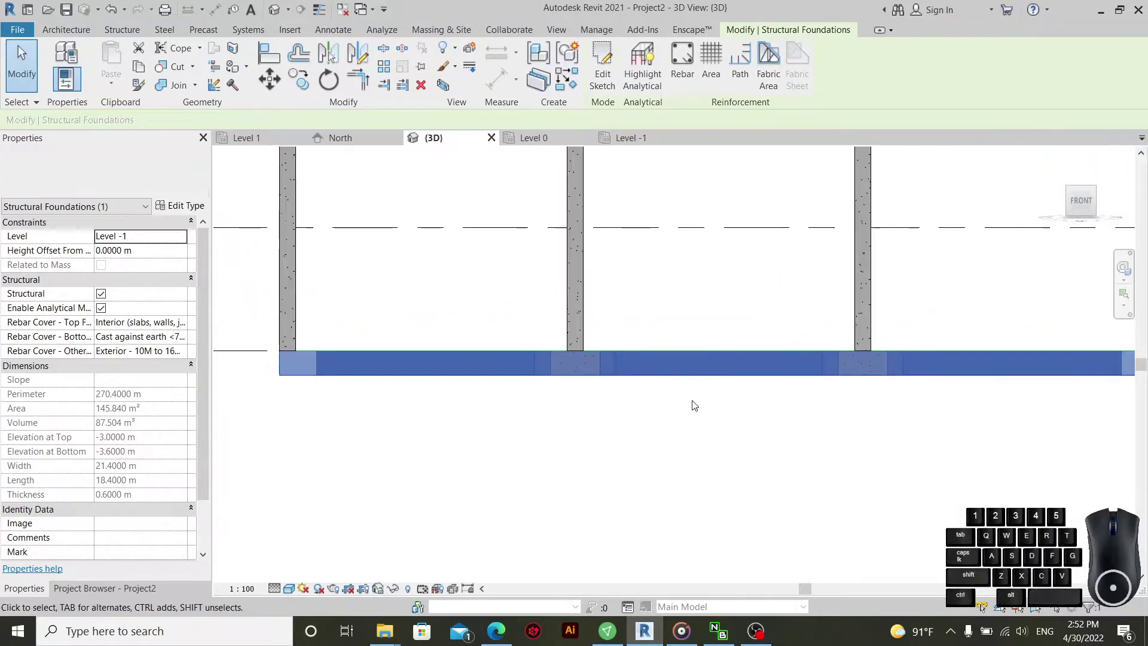
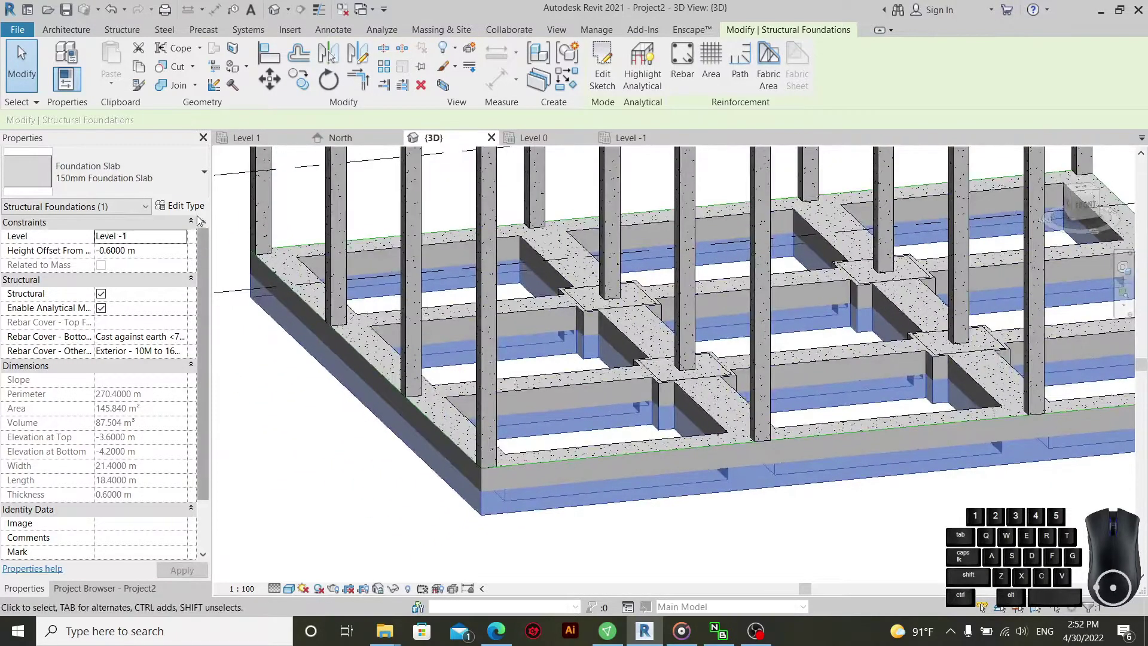
{"action": "left_click", "coordinate": [199, 213]}
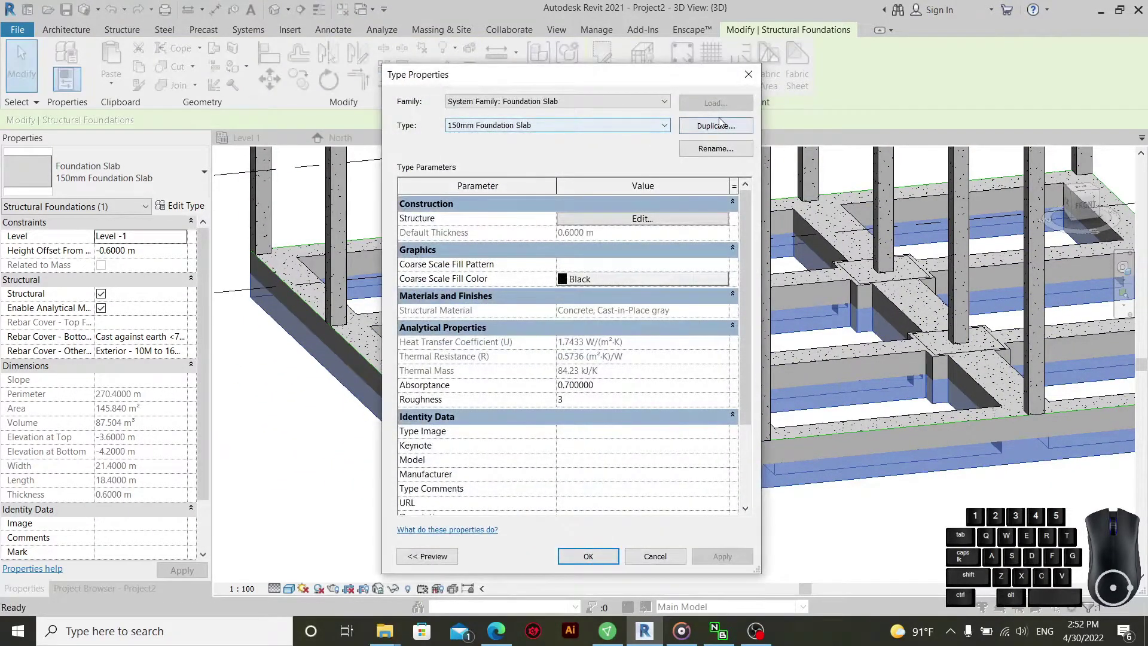
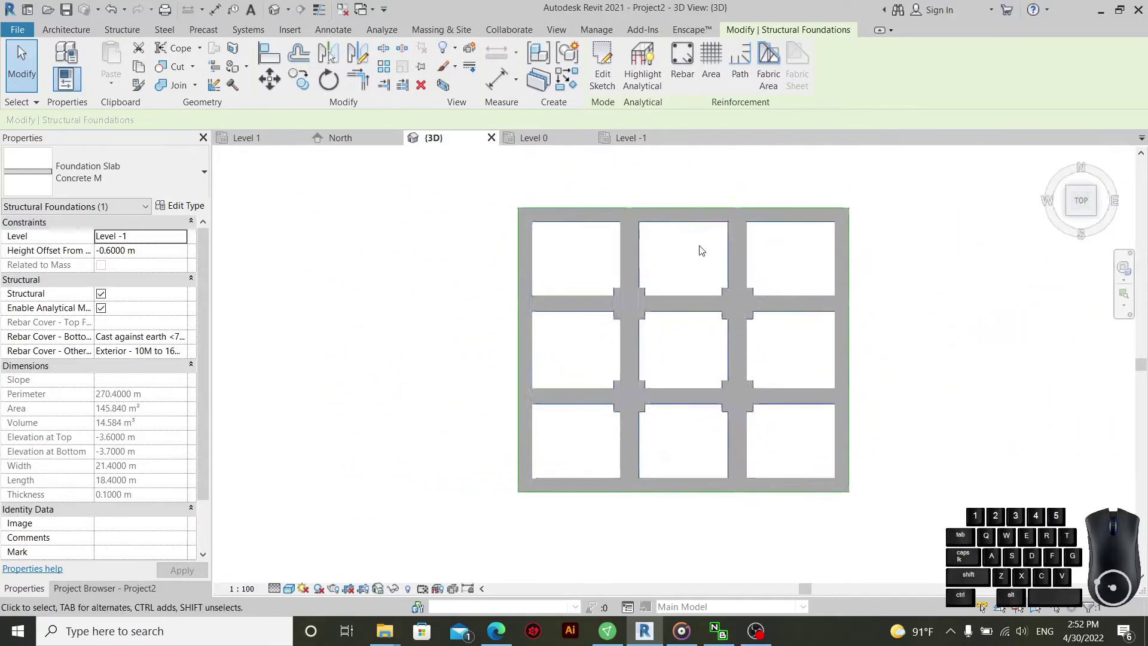
- Edit the Concrete M slab boundary and set the top opening edge's cantilever to -0.2 m
{"action": "left_click", "coordinate": [602, 68]}
{"action": "middle_click", "coordinate": [704, 298]}
{"action": "scroll", "scroll_direction": "up", "scroll_amount": 3}
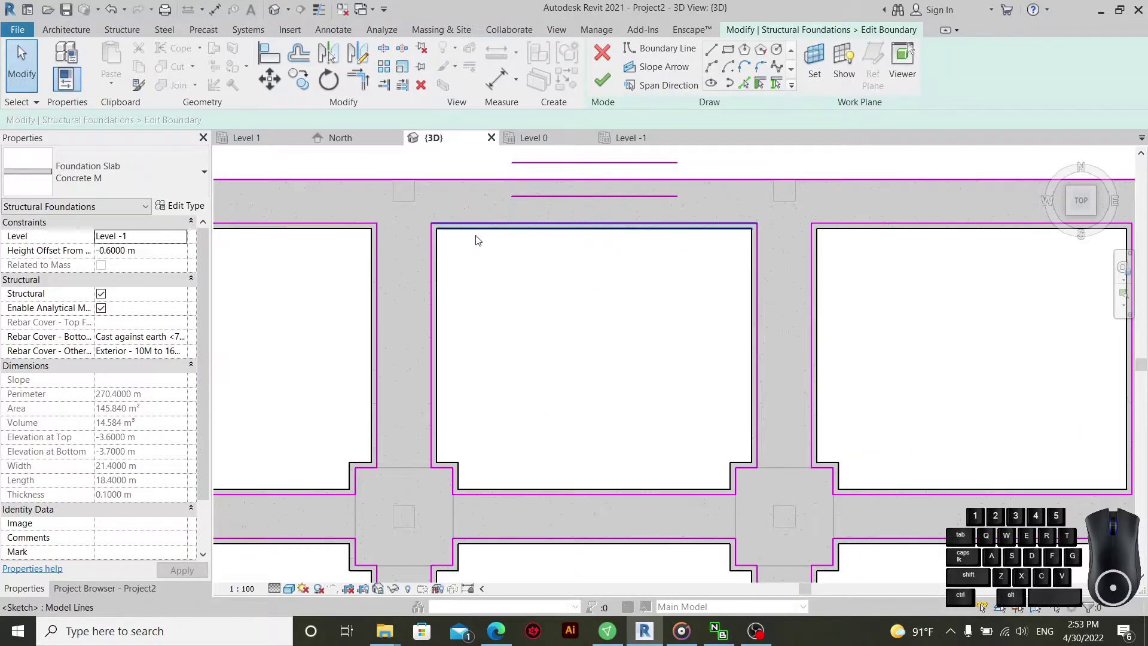
{"action": "left_click_drag", "start_coordinate": [573, 230], "coordinate": [578, 247]}
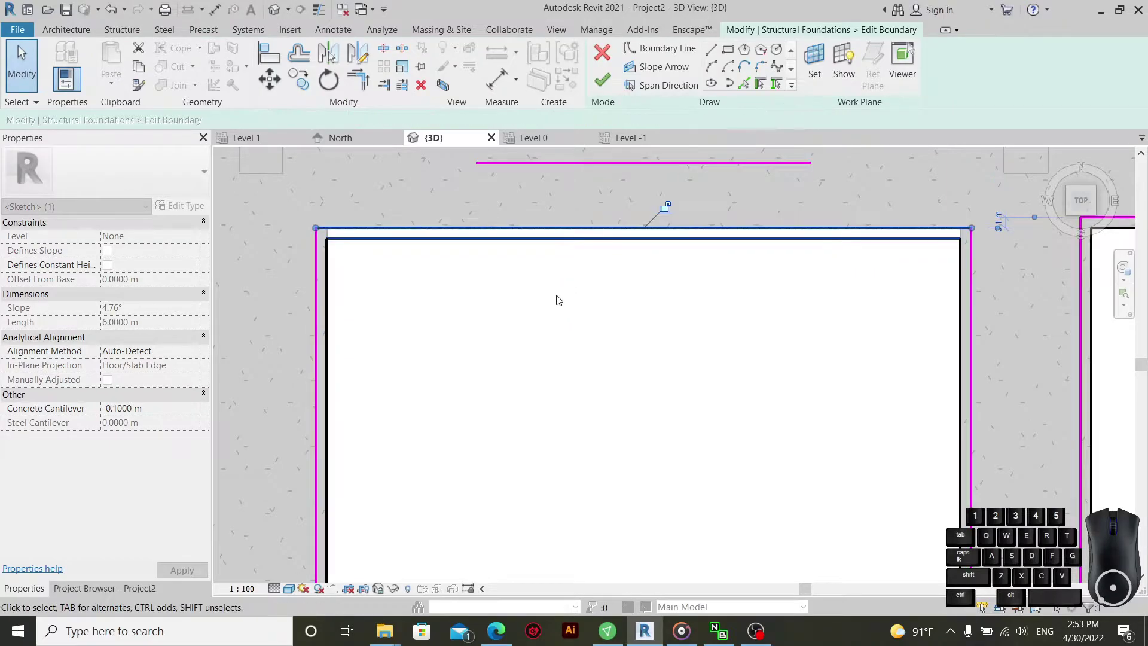
{"action": "left_click", "coordinate": [561, 301]}
{"action": "key", "text": "ctrl+z"}
{"action": "left_click", "coordinate": [757, 227]}
{"action": "left_click", "coordinate": [174, 414]}
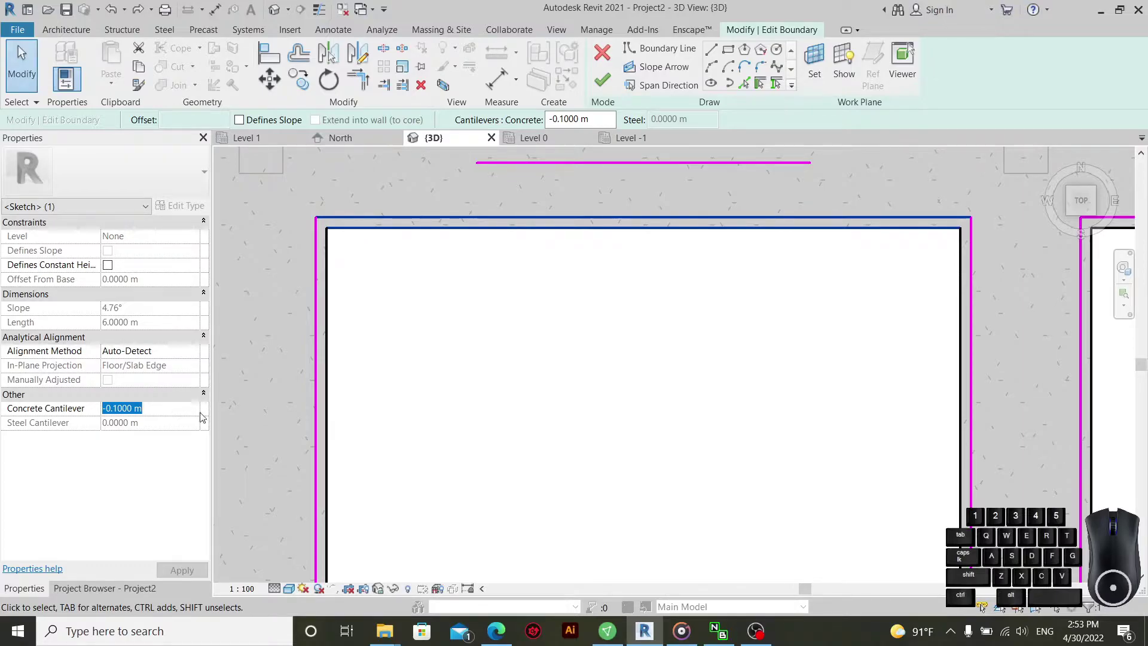
{"action": "left_click", "coordinate": [561, 379]}
- Select all slab sketch edges and edit their concrete cantilever value
{"action": "scroll", "scroll_direction": "up", "scroll_amount": 3}
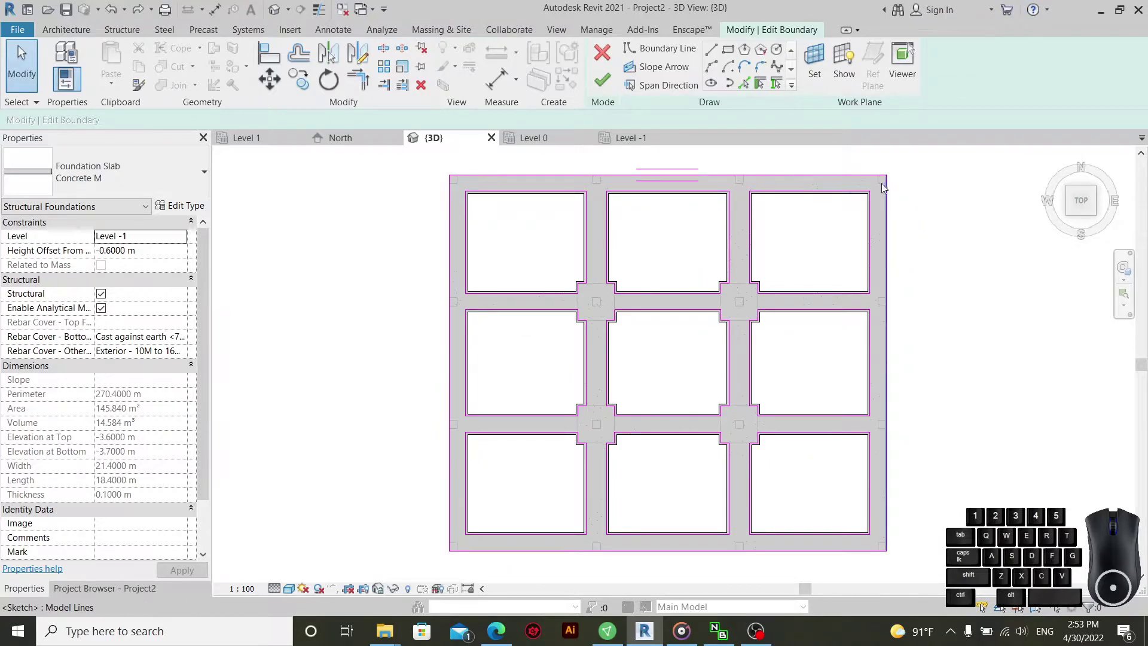
{"action": "left_click_drag", "start_coordinate": [881, 191], "coordinate": [462, 545]}
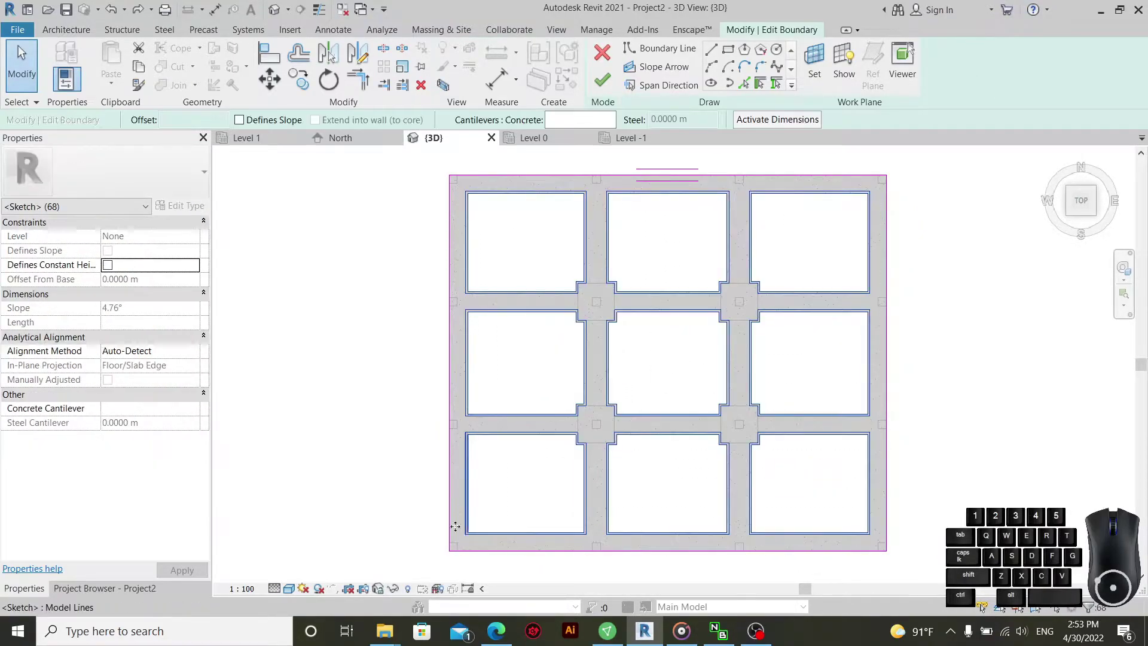
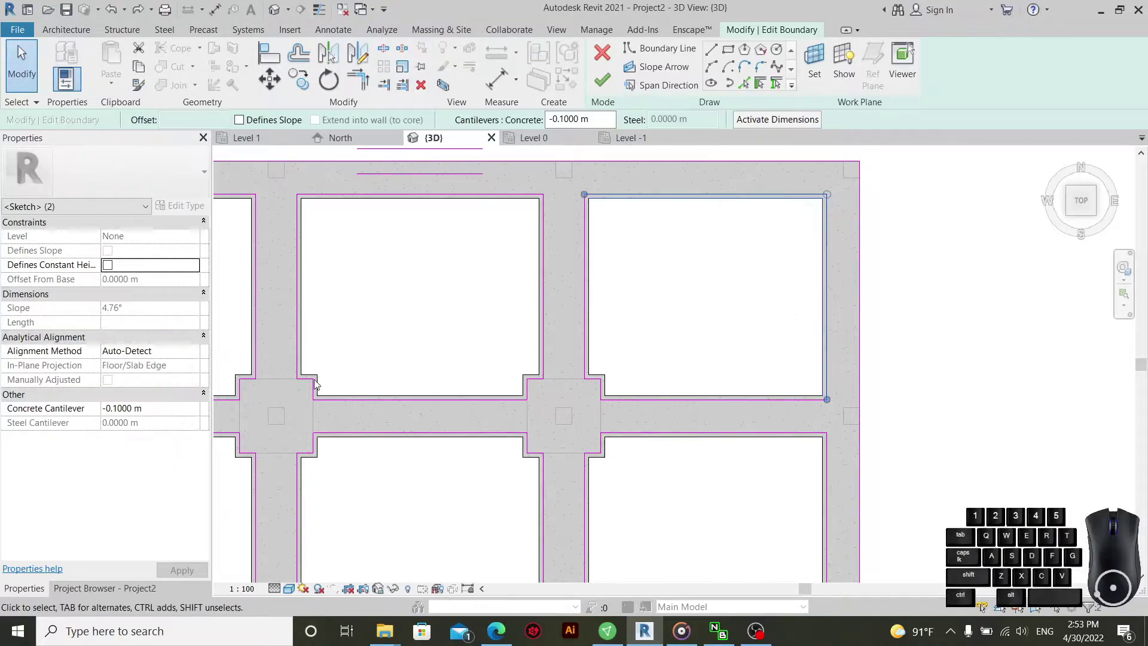
{"action": "left_click", "coordinate": [185, 419]}
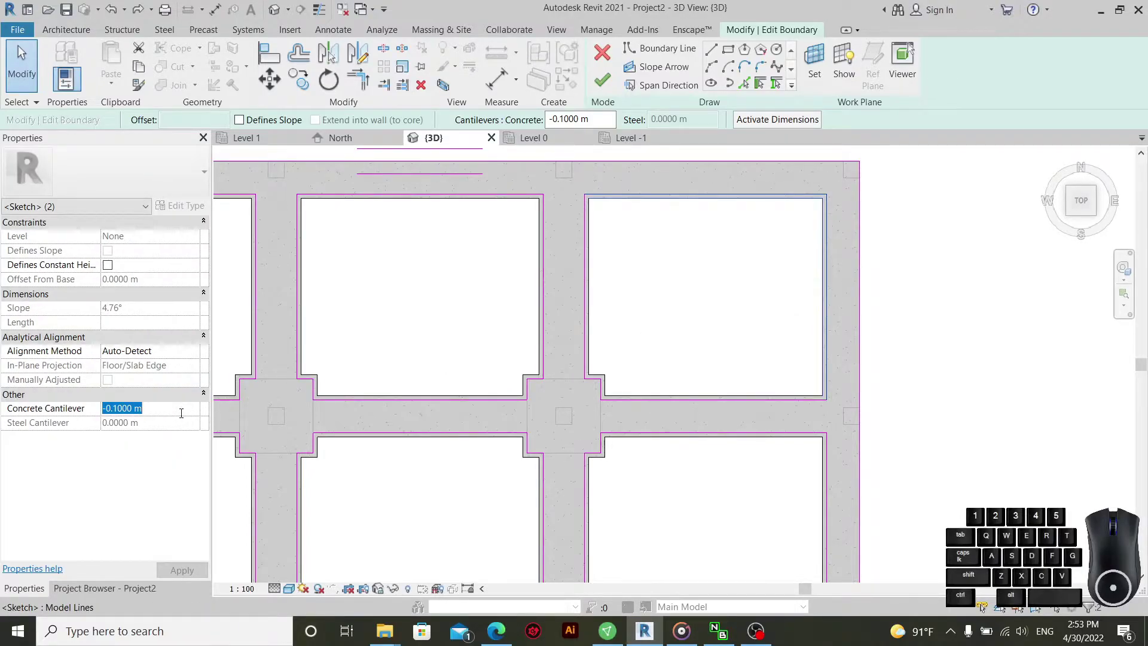
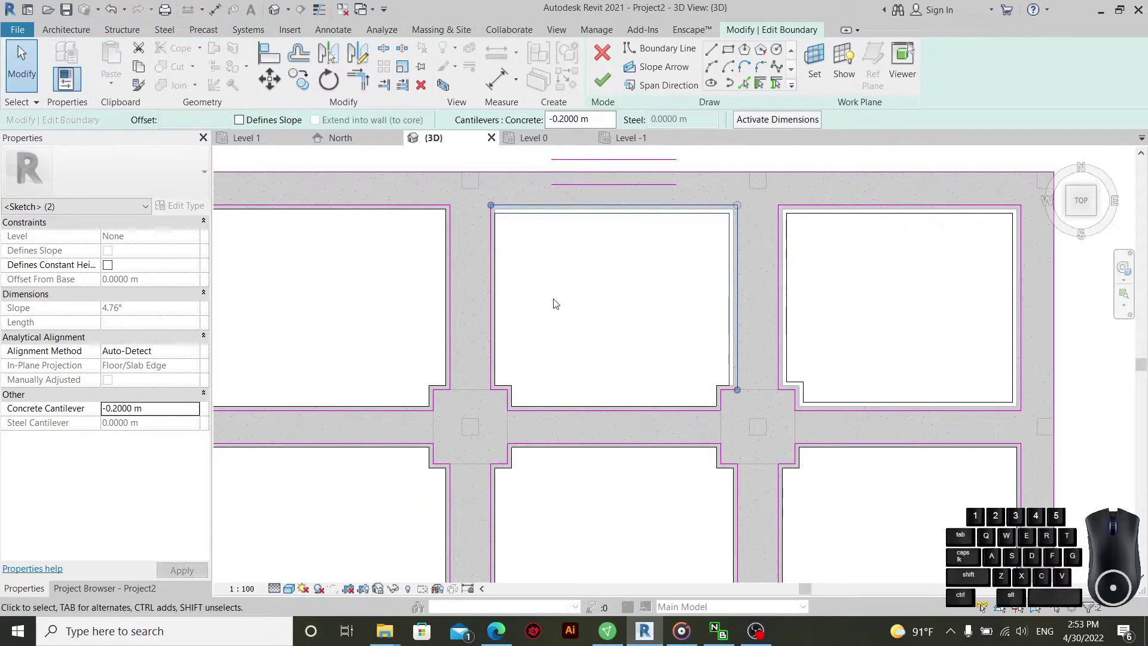
- Apply the cantilever to the top-middle opening edges and select the footing corner lines
{"action": "left_click", "coordinate": [559, 302]}
{"action": "left_click_drag", "start_coordinate": [566, 285], "coordinate": [495, 416]}
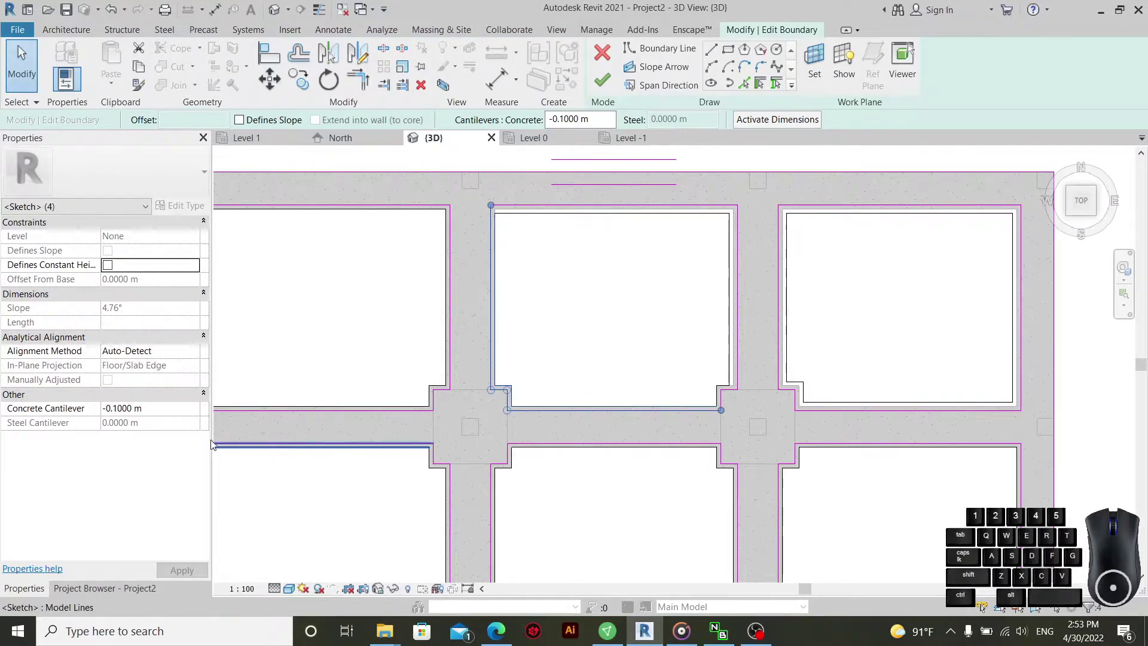
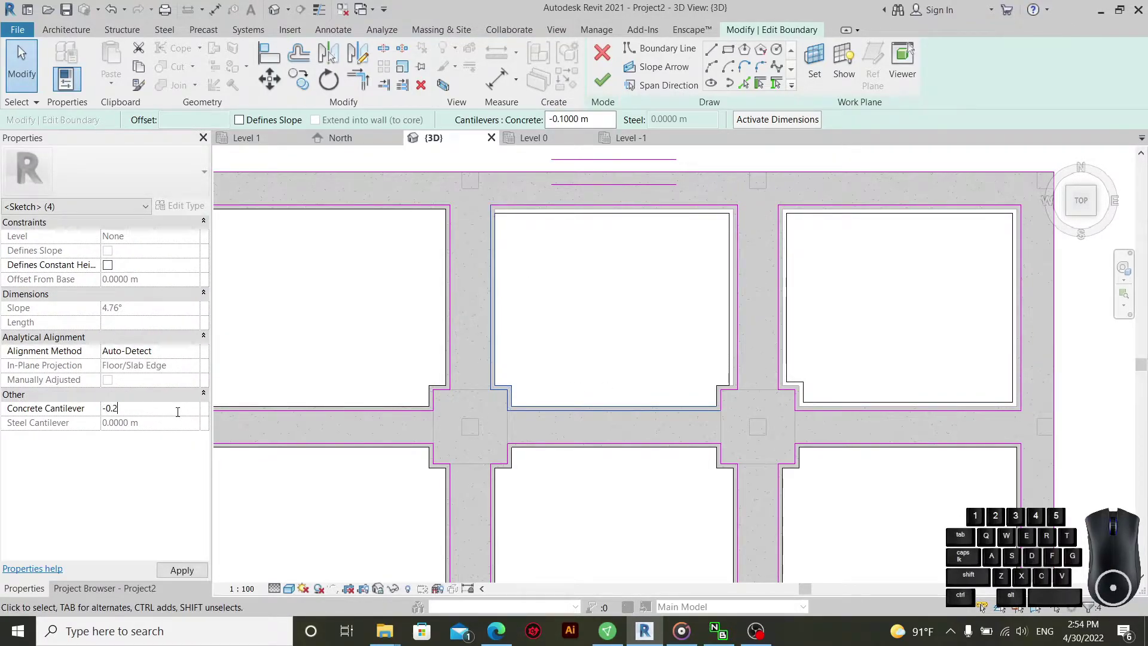
{"action": "scroll", "scroll_direction": "up", "scroll_amount": 3}
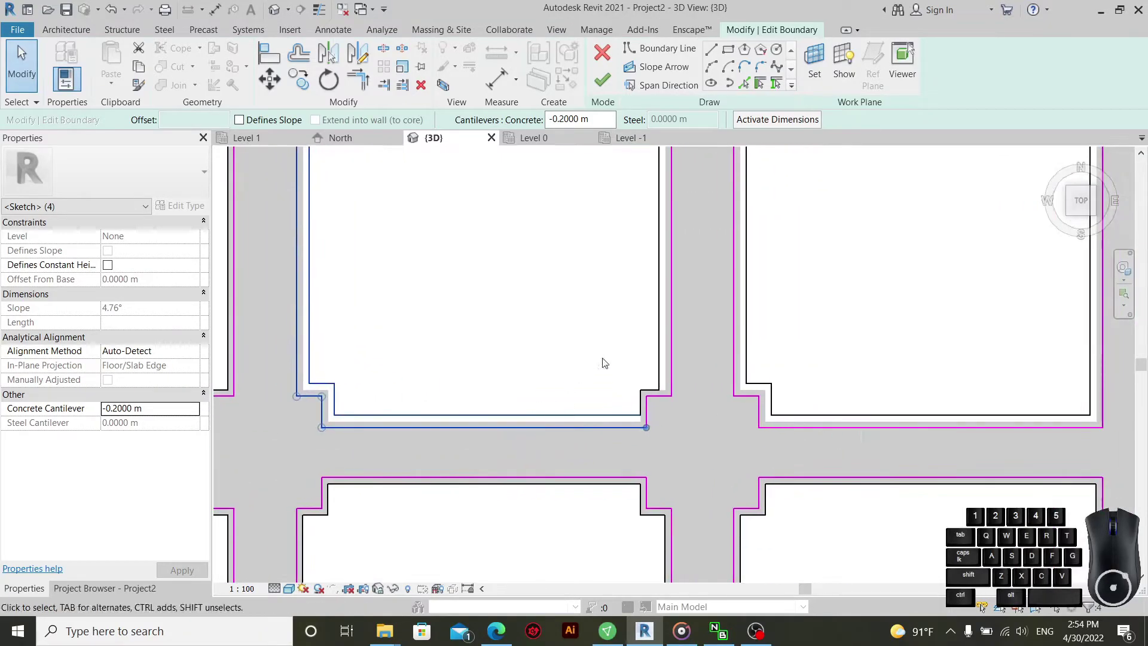
{"action": "left_click", "coordinate": [617, 337]}
{"action": "left_click_drag", "start_coordinate": [698, 382], "coordinate": [622, 407]}
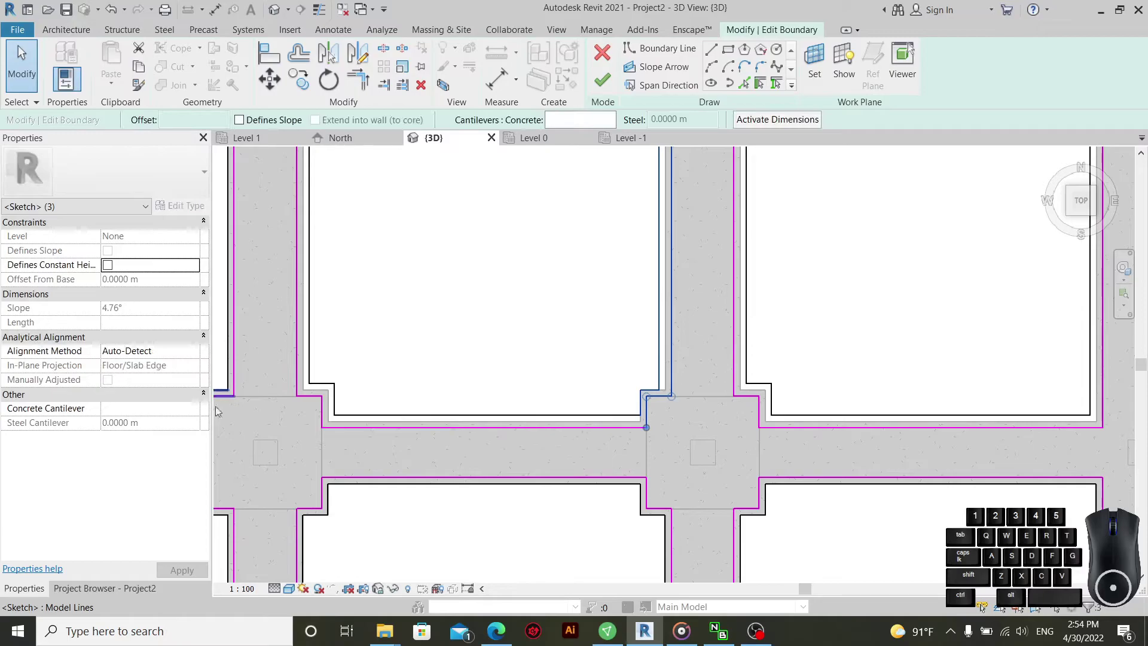
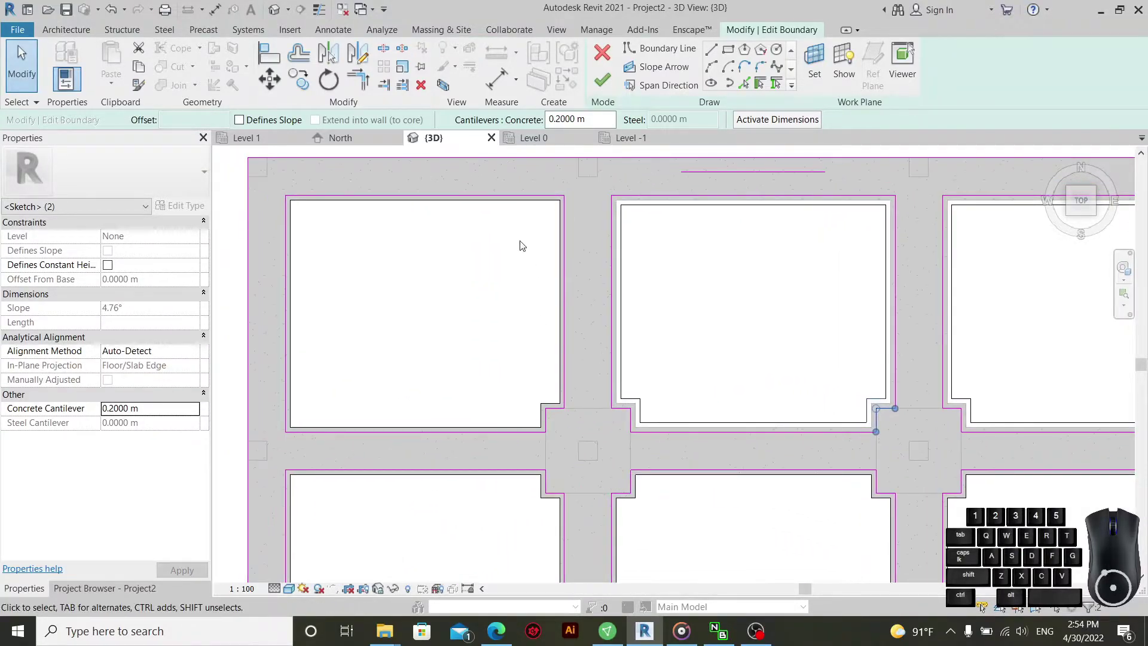
- Give the first bay's top and right edges a positive 0.1 m concrete cantilever
{"action": "left_click_drag", "start_coordinate": [577, 192], "coordinate": [512, 296]}
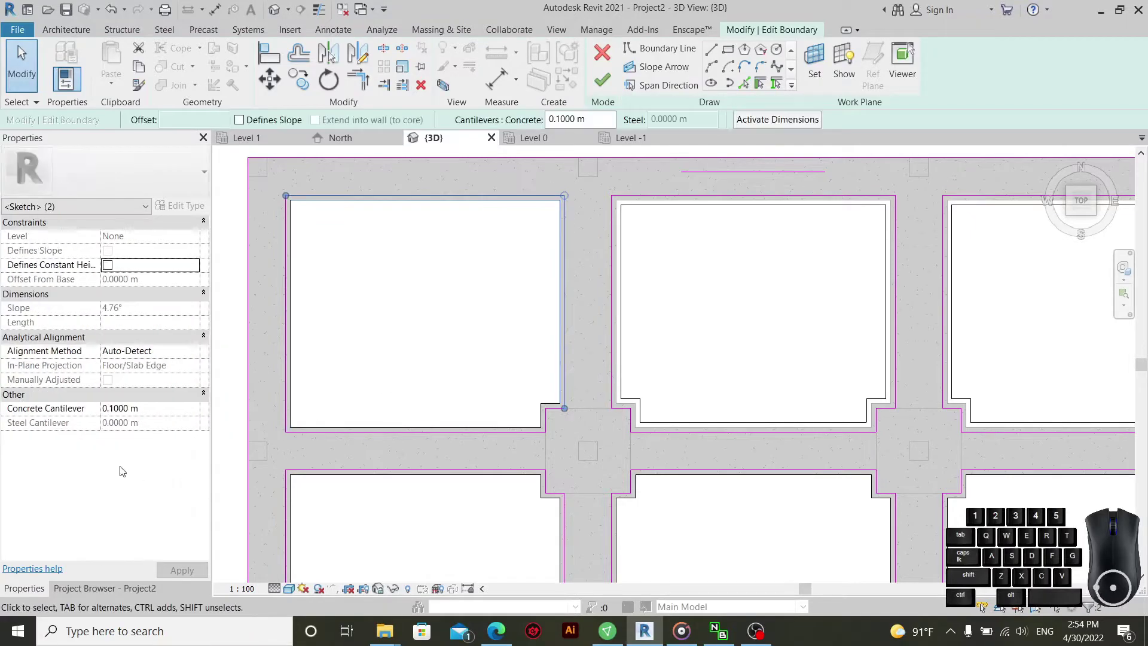
{"action": "left_click", "coordinate": [165, 414]}
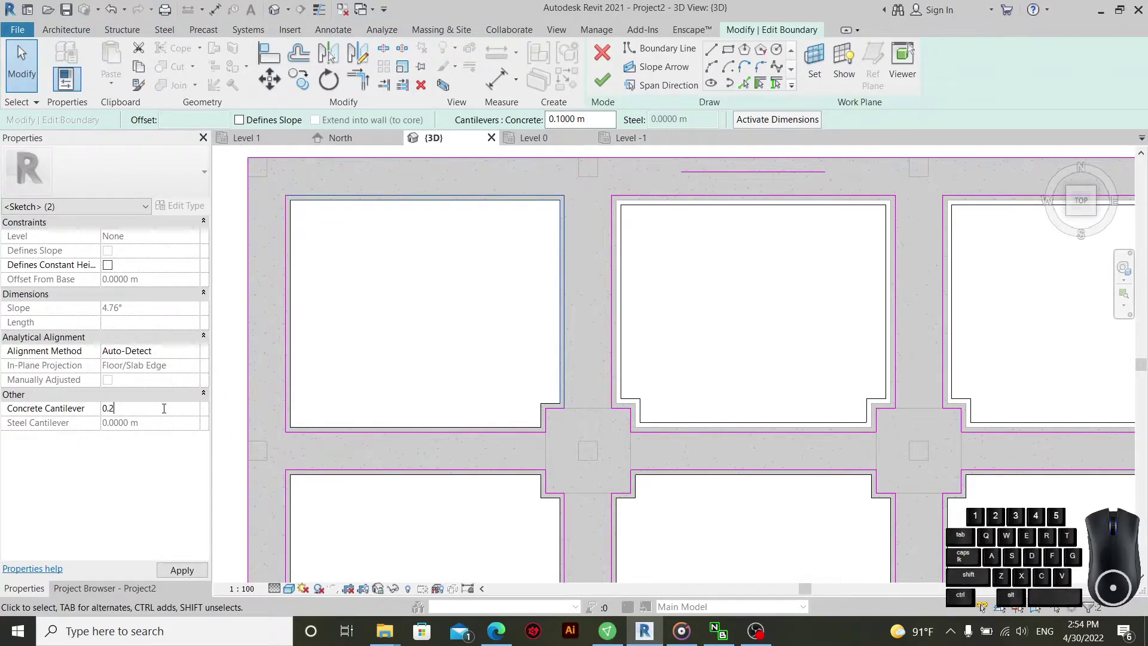
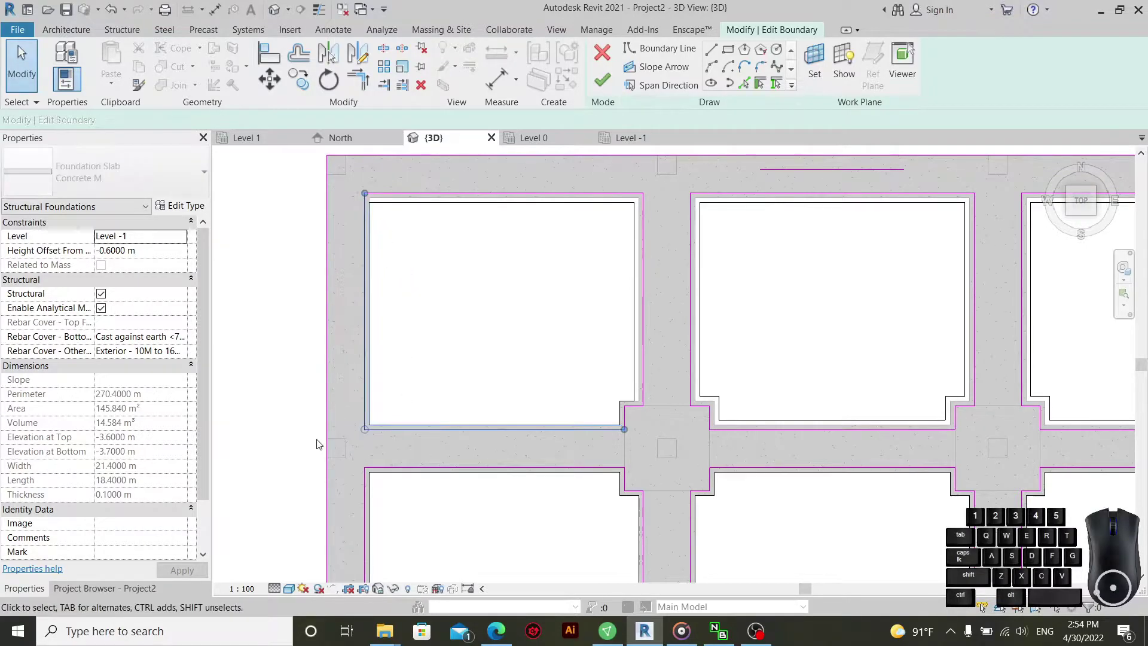
{"action": "left_click", "coordinate": [157, 412]}
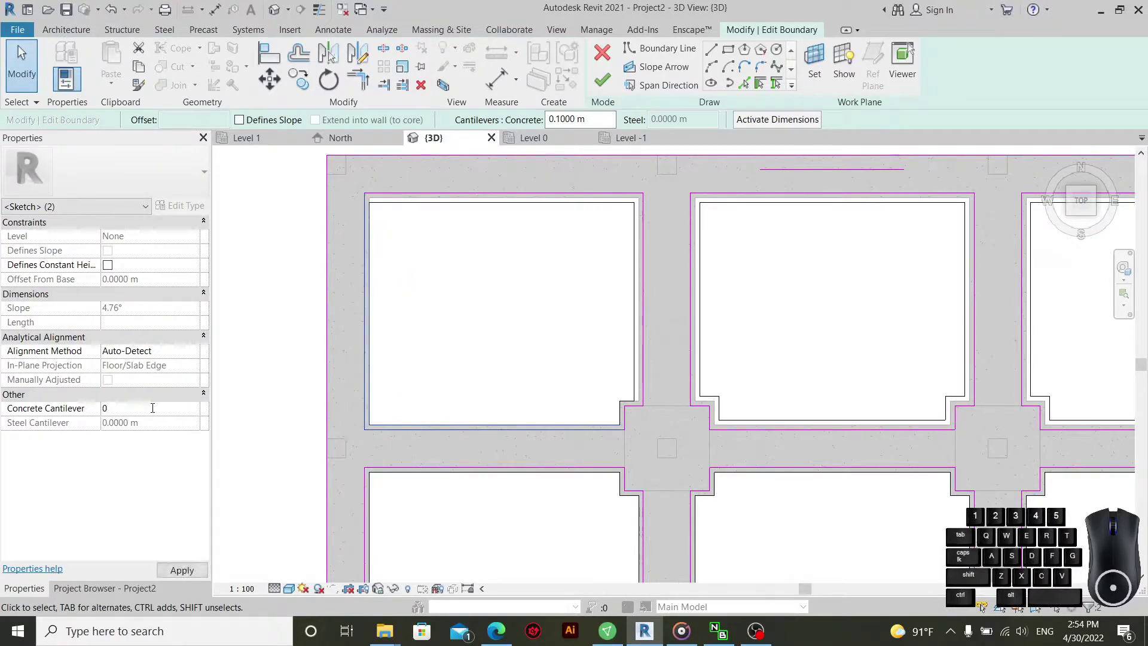
{"action": "scroll", "scroll_direction": "up", "scroll_amount": 3}
{"action": "scroll", "scroll_direction": "down", "scroll_amount": 3}
{"action": "left_click", "coordinate": [527, 390]}
{"action": "scroll", "scroll_direction": "up", "scroll_amount": 3}
- Retype a positive cantilever value for the notch lines at the footing corner
{"action": "left_click_drag", "start_coordinate": [656, 384], "coordinate": [633, 465]}
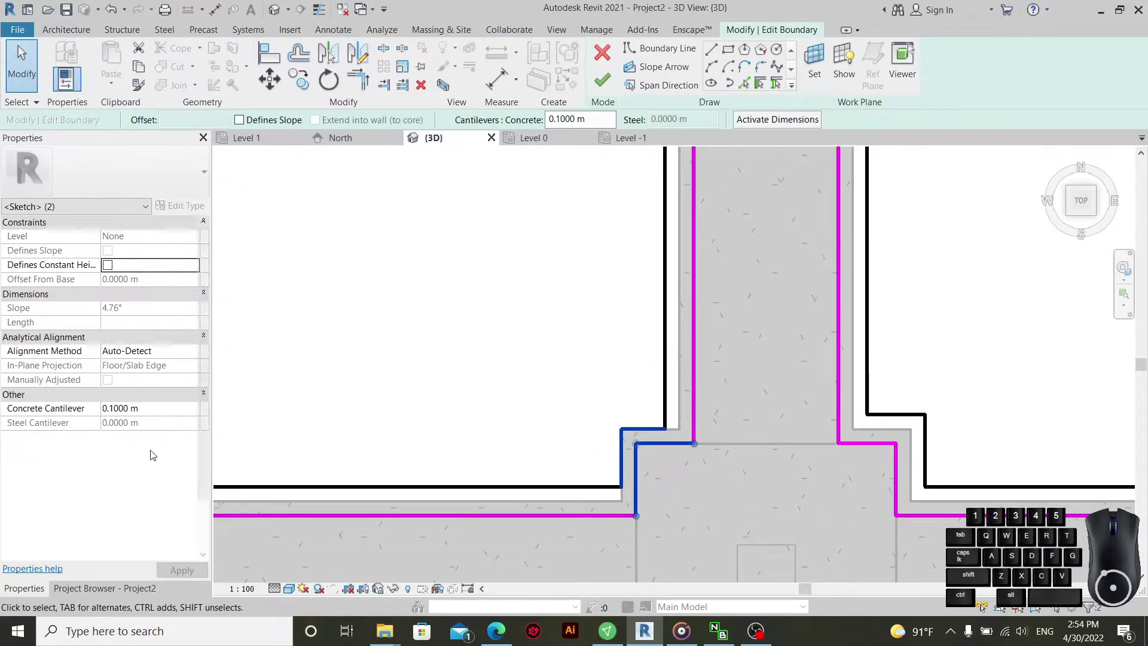
{"action": "left_click", "coordinate": [172, 411]}
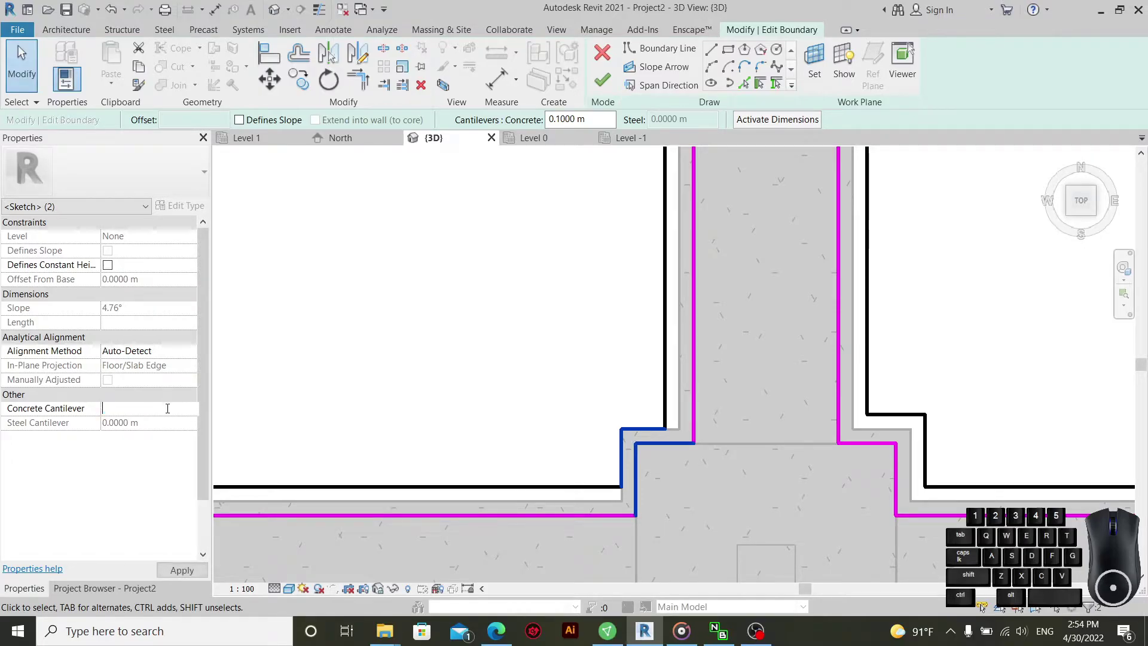
{"action": "scroll", "scroll_direction": "down", "scroll_amount": 3}
{"action": "scroll", "scroll_direction": "up", "scroll_amount": 3}
{"action": "scroll", "scroll_direction": "up", "scroll_amount": 3}
{"action": "left_click", "coordinate": [737, 437]}
- Set 0.1–0.2 m cantilevers on the small notches beside the central footing and deselect
{"action": "left_click_drag", "start_coordinate": [729, 397], "coordinate": [670, 423]}
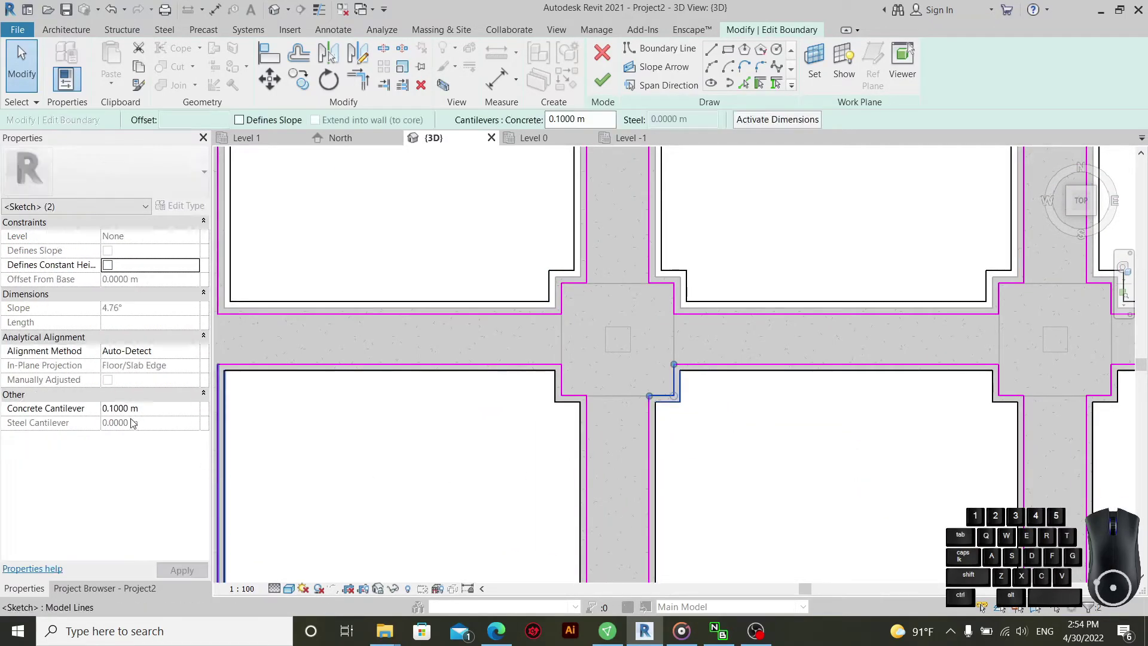
{"action": "left_click", "coordinate": [163, 414]}
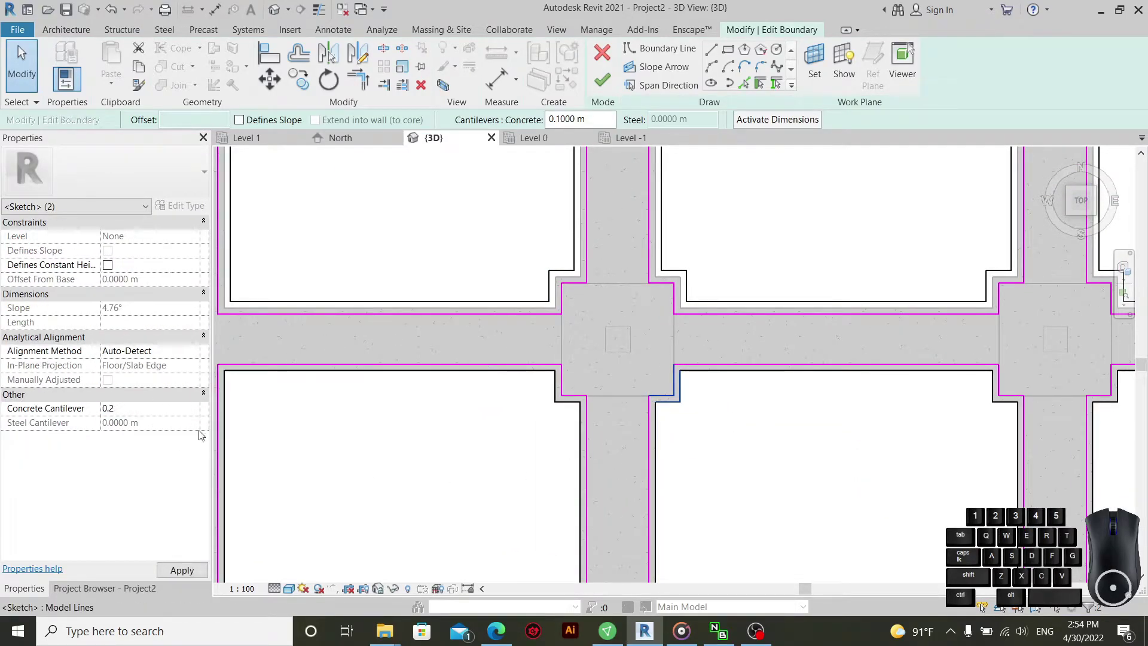
{"action": "left_click", "coordinate": [508, 428]}
{"action": "left_click_drag", "start_coordinate": [578, 371], "coordinate": [579, 368]}
{"action": "left_click_drag", "start_coordinate": [578, 381], "coordinate": [551, 427]}
{"action": "left_click", "coordinate": [164, 413]}
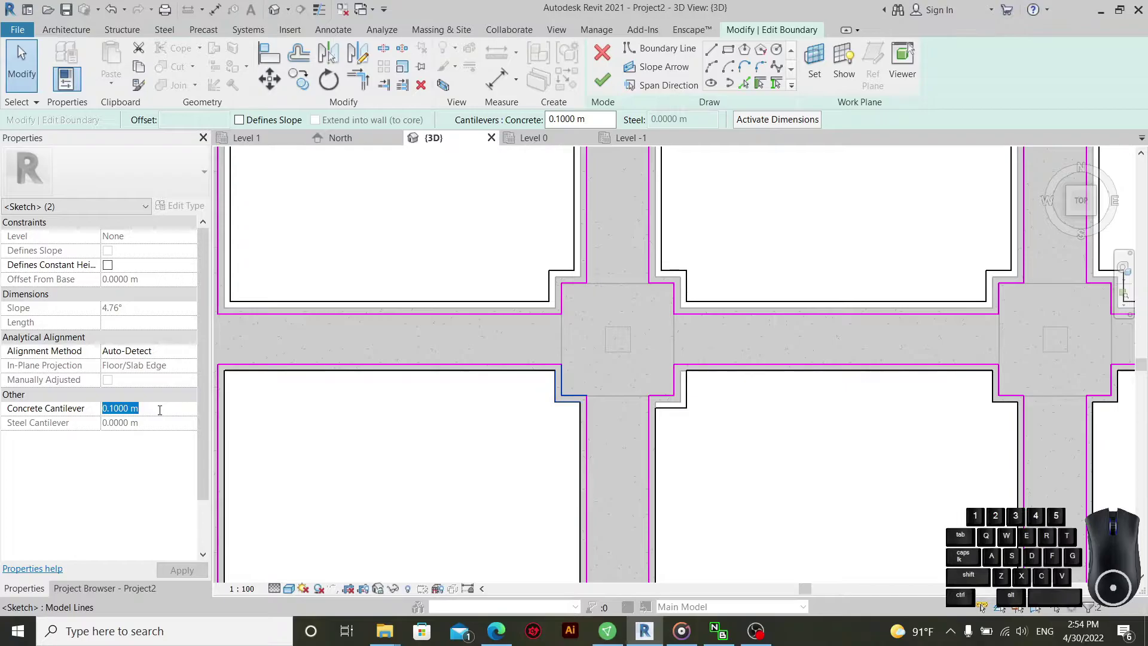
{"action": "left_click", "coordinate": [495, 477]}
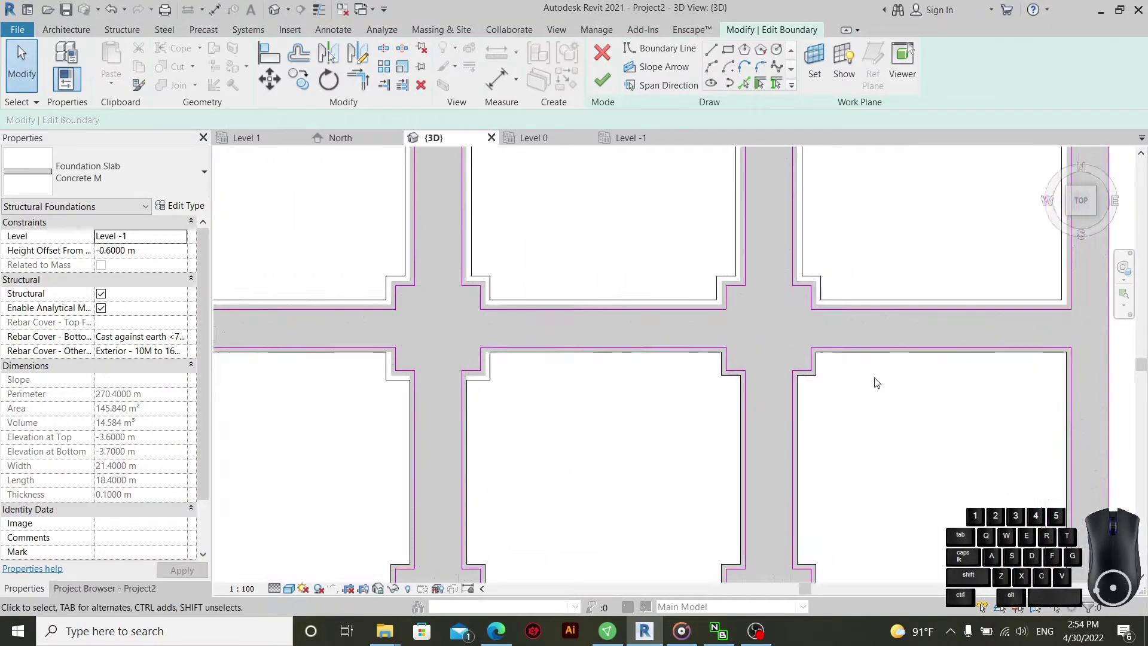
- Give the notch lines beside the right footing and the long lower edge negative concrete cantilevers
{"action": "left_click_drag", "start_coordinate": [851, 354], "coordinate": [774, 386]}
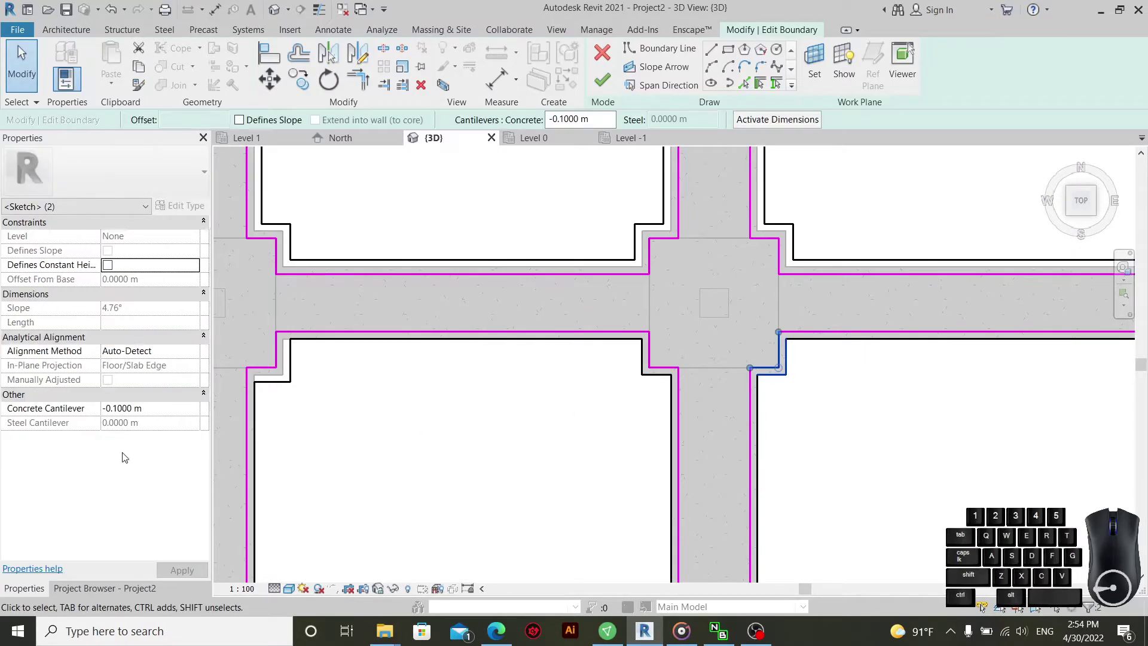
{"action": "left_click", "coordinate": [173, 415]}
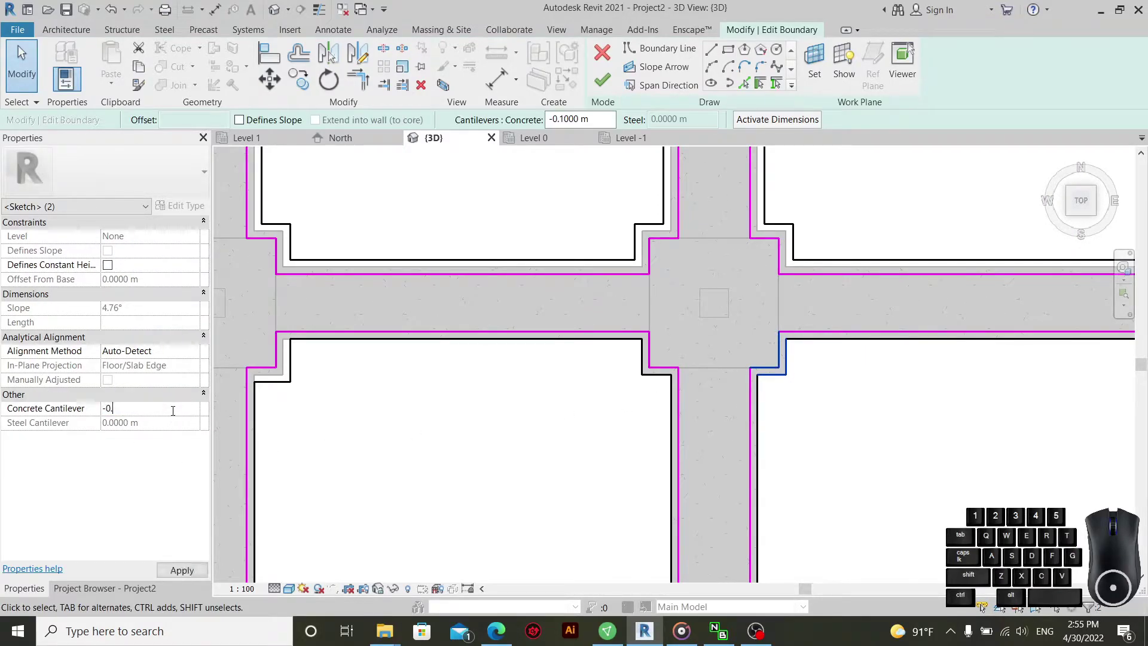
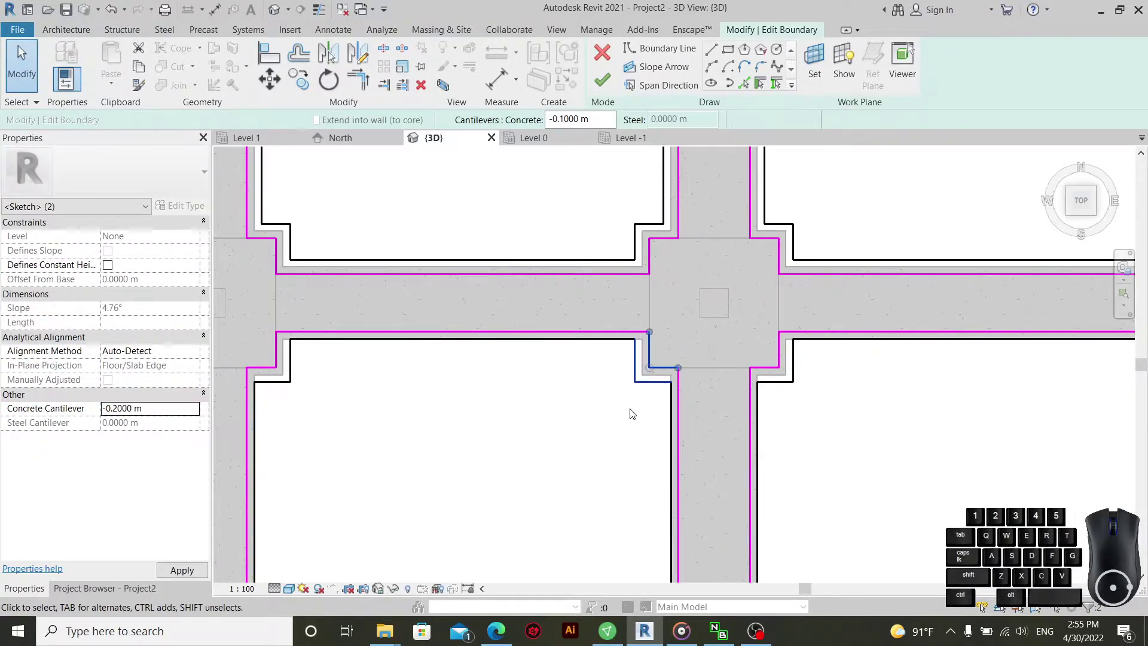
{"action": "left_click", "coordinate": [821, 210]}
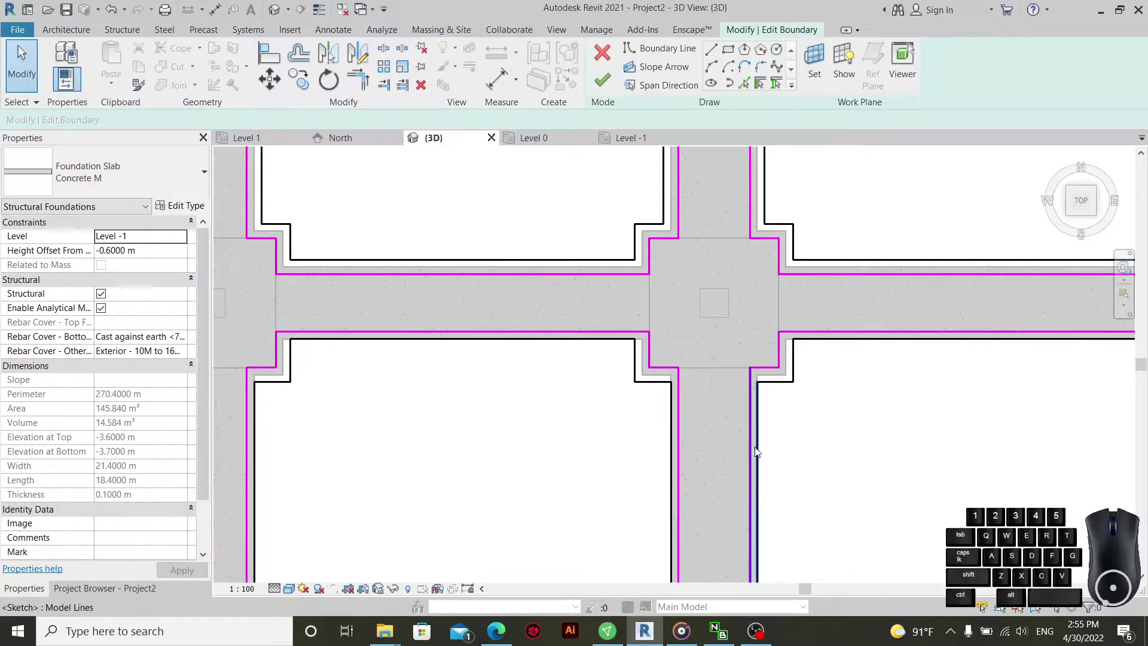
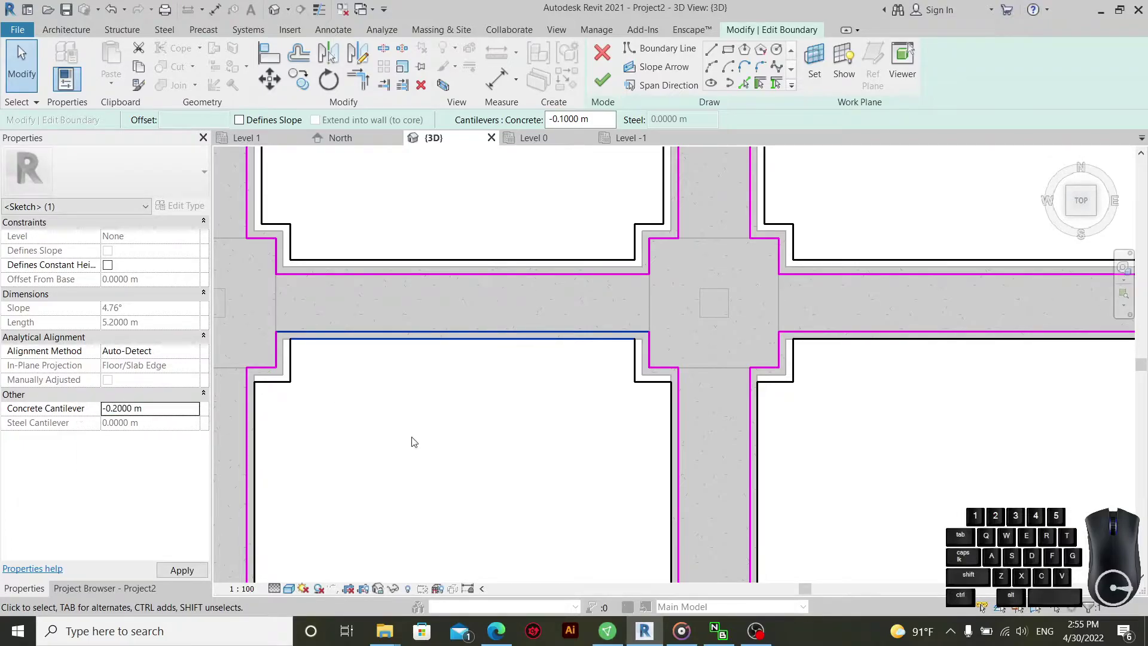
{"action": "left_click", "coordinate": [532, 416]}
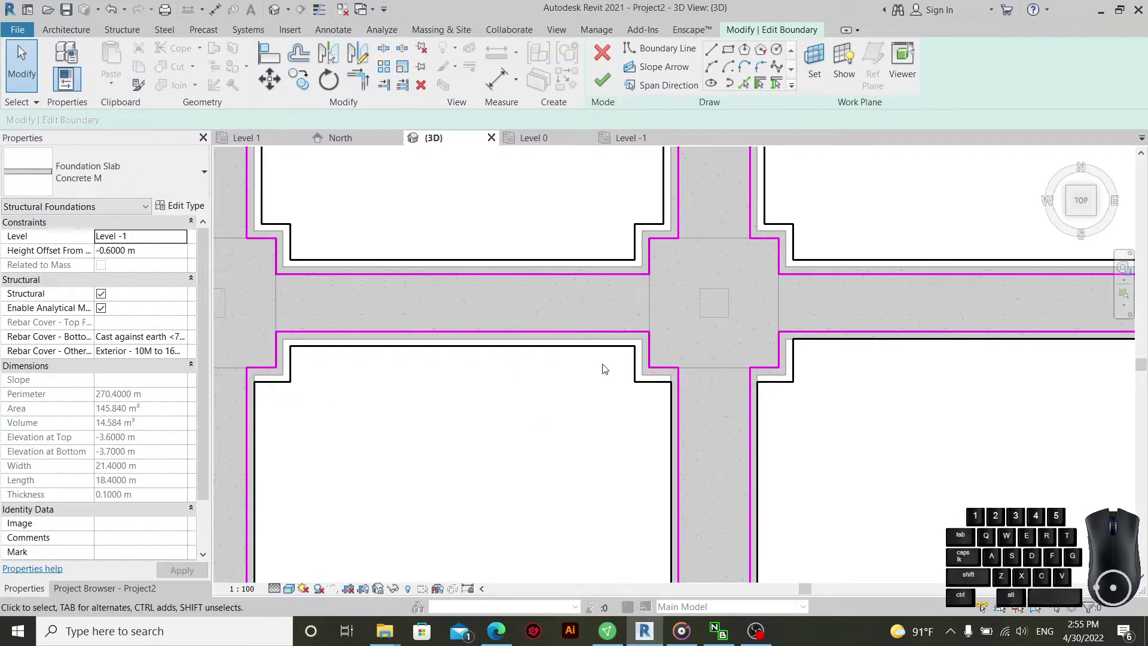
{"action": "middle_click", "coordinate": [754, 440]}
{"action": "middle_click", "coordinate": [611, 361]}
{"action": "scroll", "scroll_direction": "down", "scroll_amount": 3}
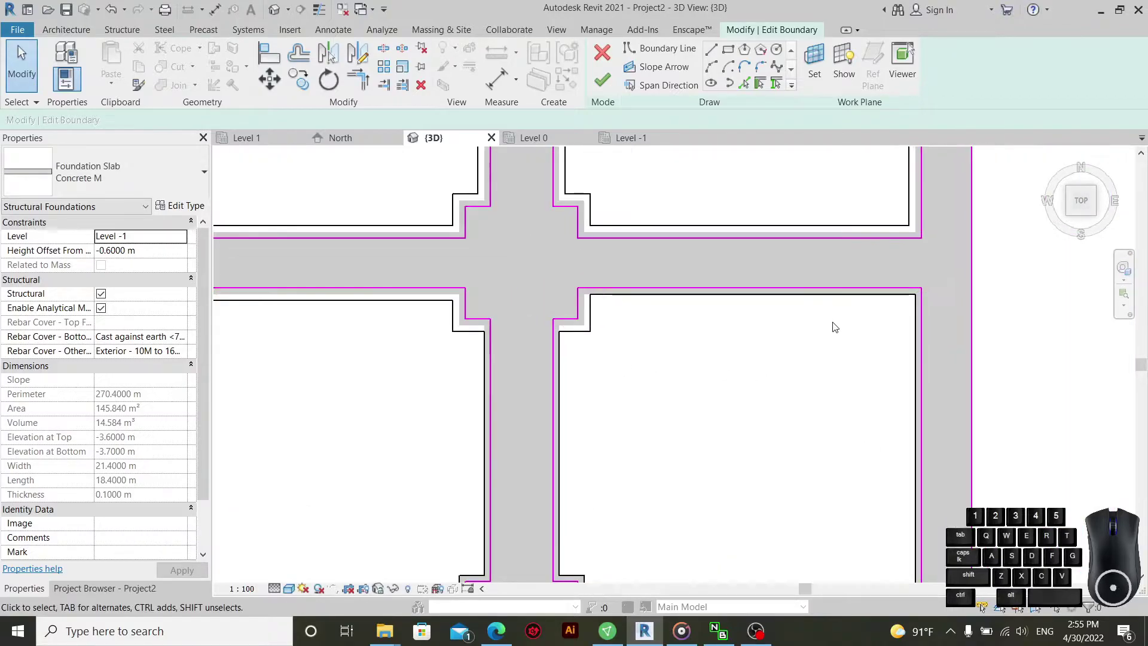
- Set -0.2 m concrete cantilevers on the bay's top and right edges and the beam-strip edges
{"action": "left_click_drag", "start_coordinate": [941, 280], "coordinate": [881, 327]}
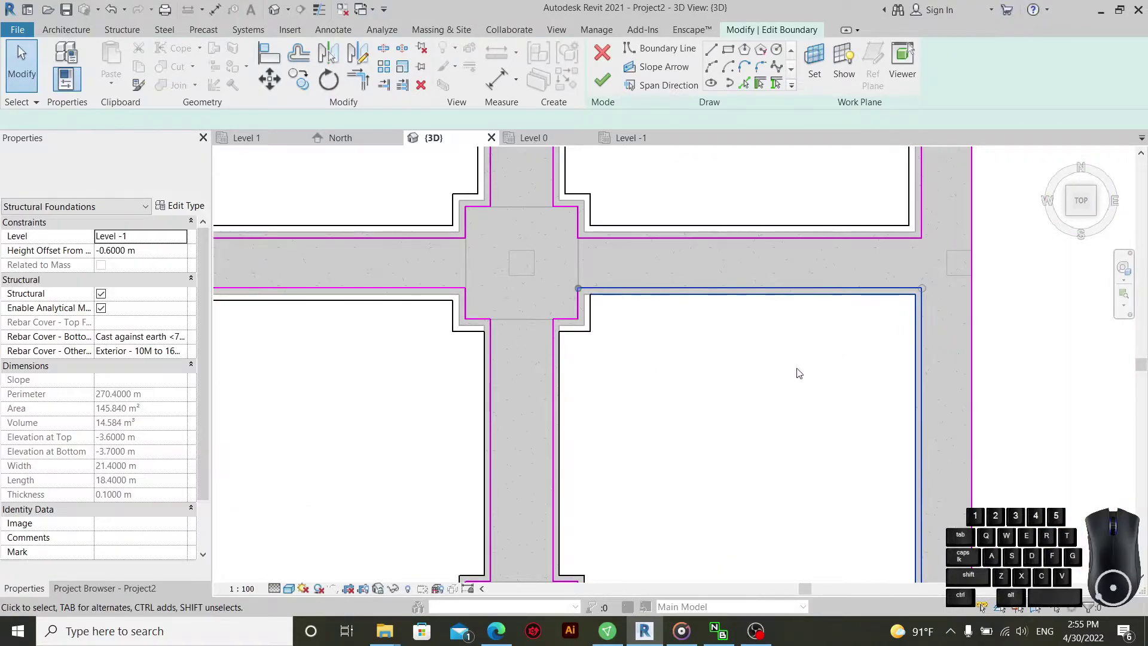
{"action": "left_click", "coordinate": [192, 411]}
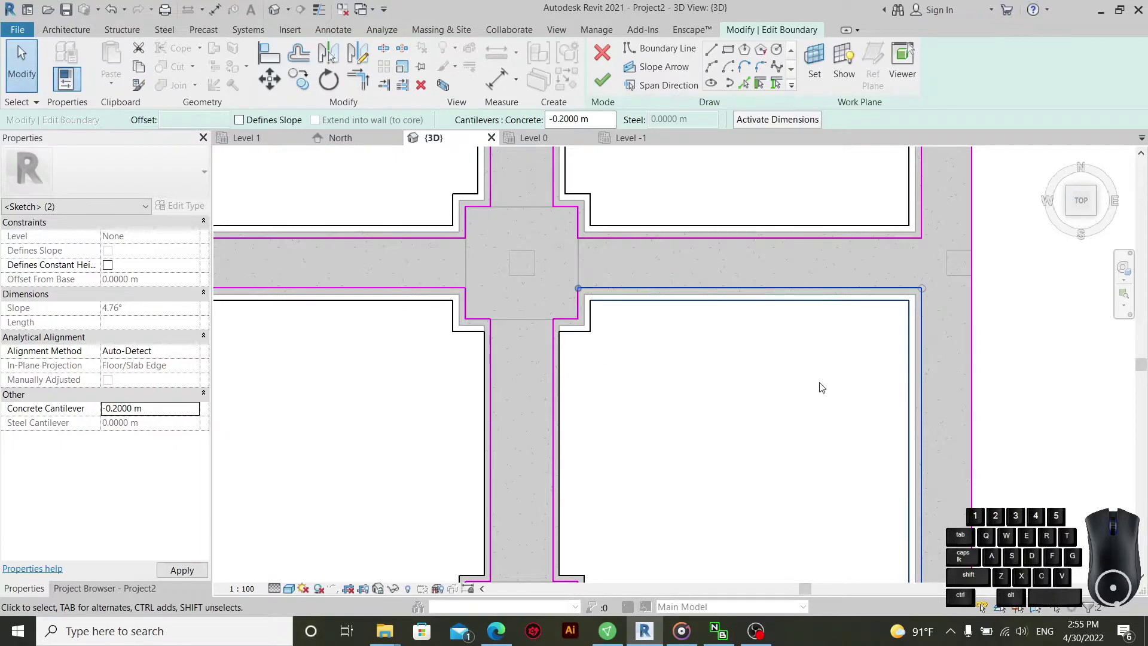
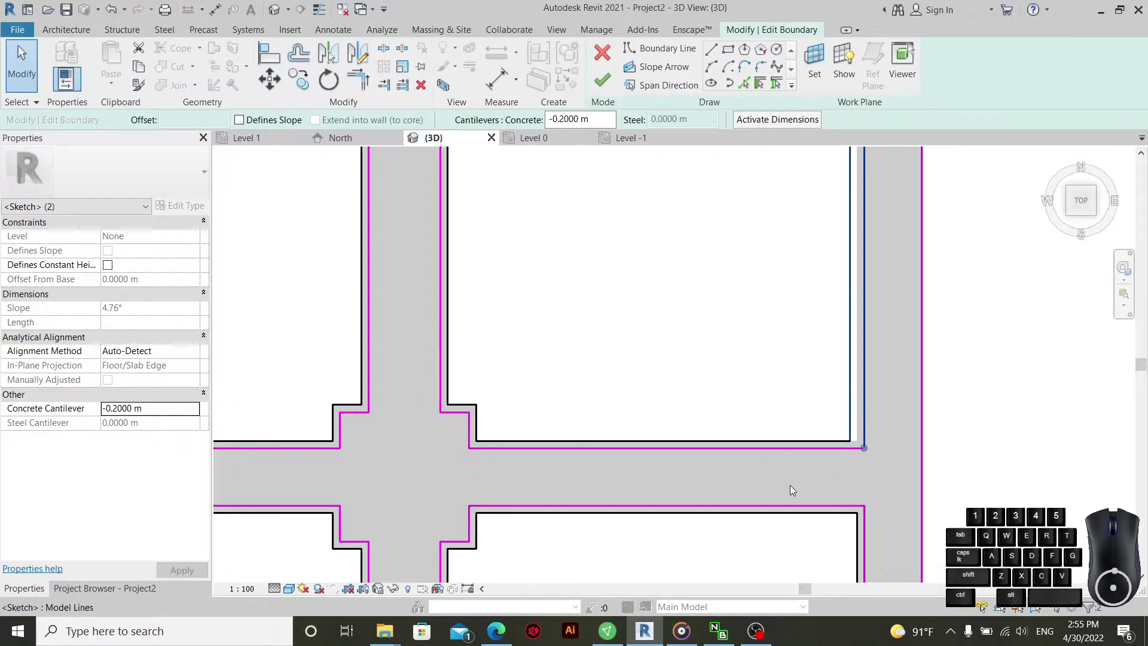
{"action": "left_click", "coordinate": [777, 484]}
{"action": "left_click_drag", "start_coordinate": [604, 363], "coordinate": [545, 461]}
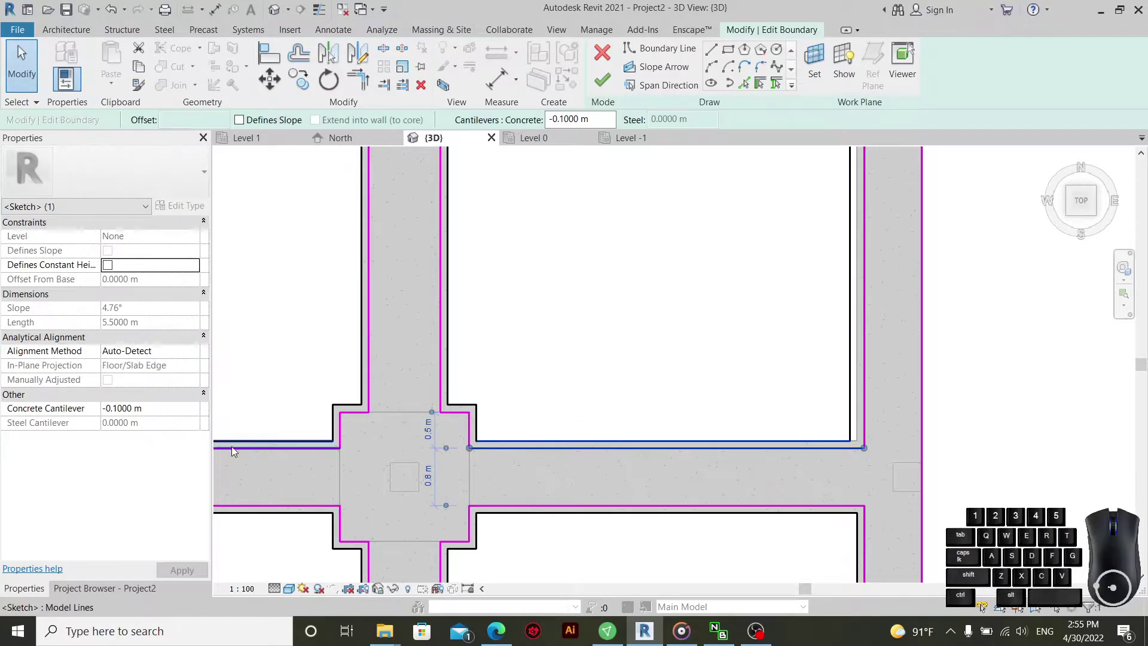
{"action": "left_click", "coordinate": [183, 416]}
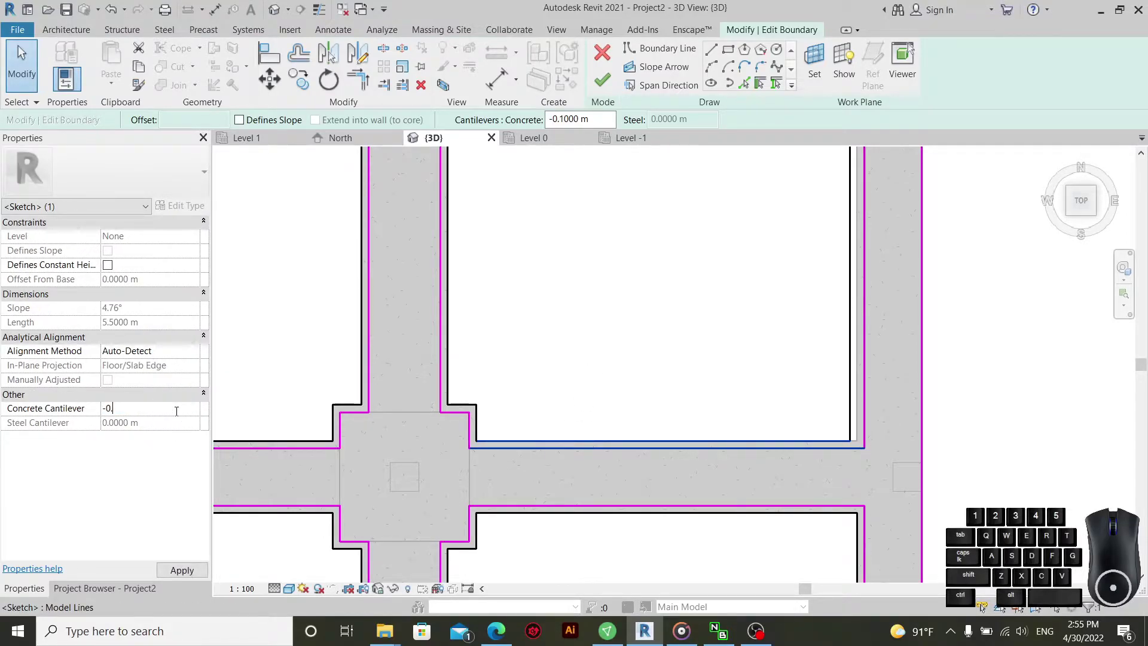
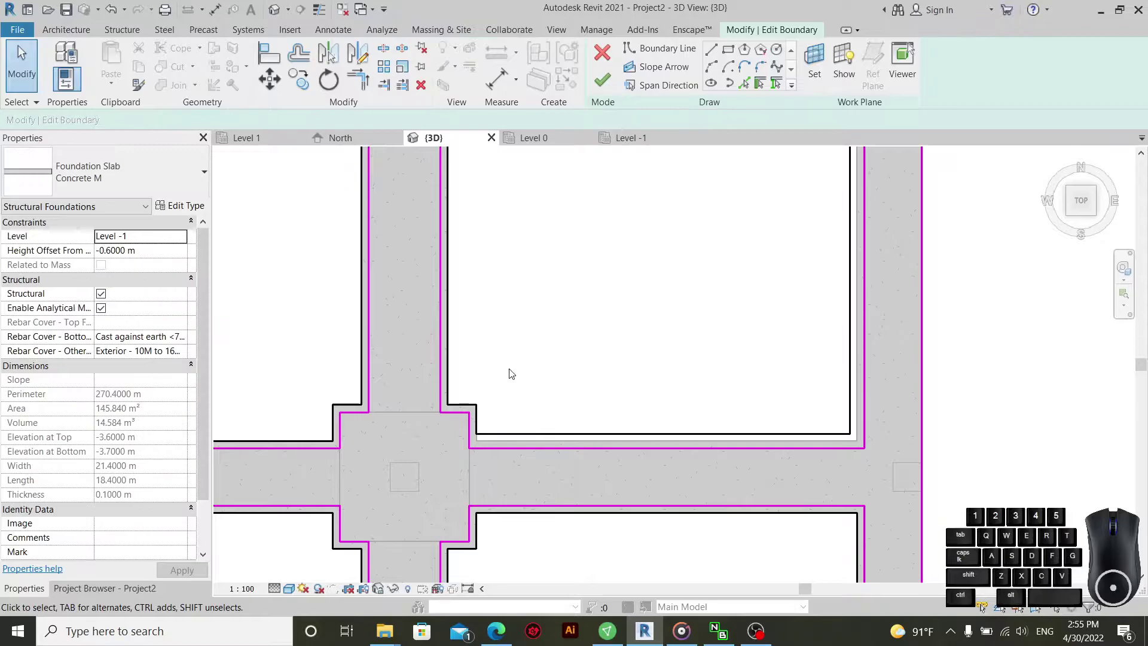
{"action": "scroll", "scroll_direction": "up", "scroll_amount": 3}
{"action": "left_click", "coordinate": [528, 328]}
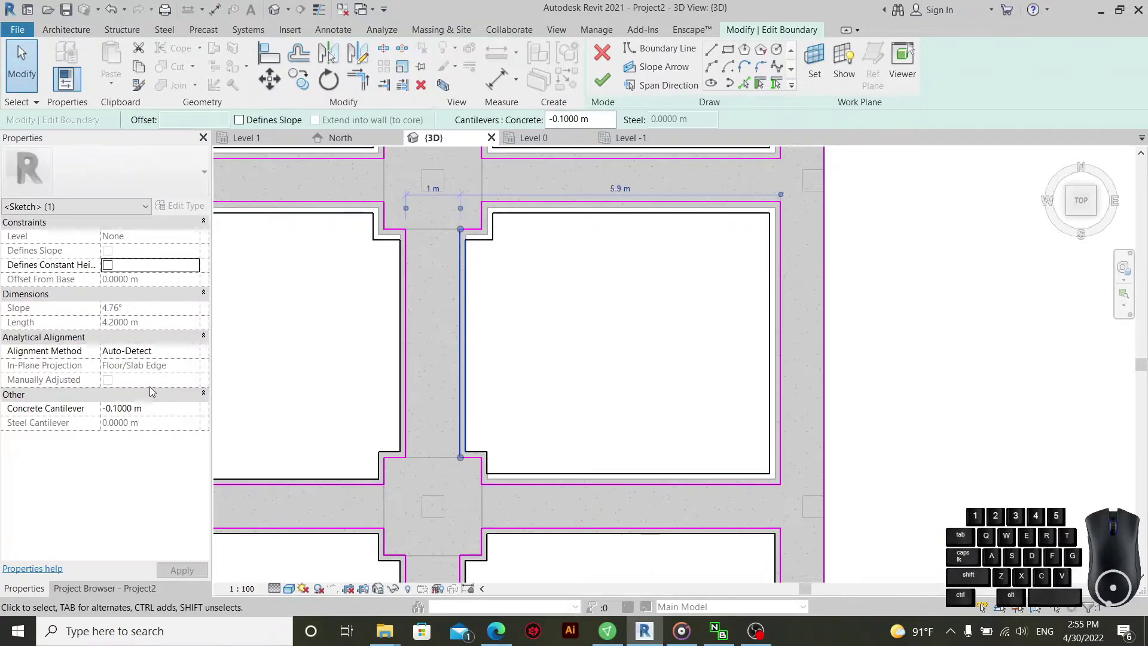
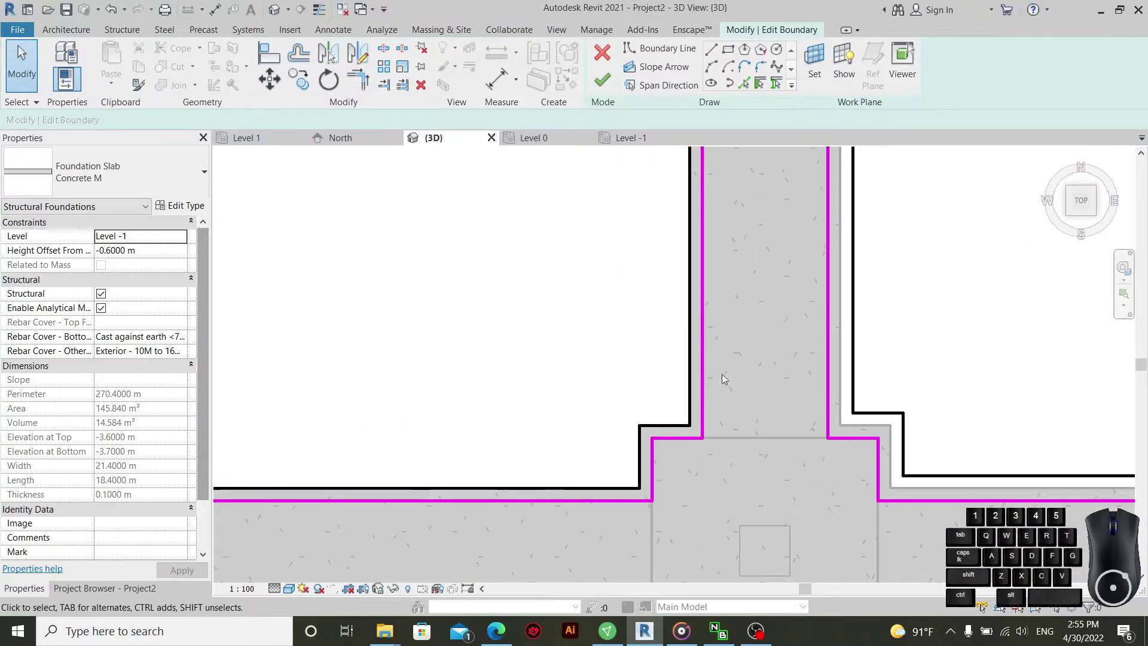
- Set concrete cantilevers on the vertical beam-strip edges and the footing-corner notch lines
{"action": "left_click_drag", "start_coordinate": [727, 341], "coordinate": [620, 366]}
{"action": "left_click", "coordinate": [172, 413]}
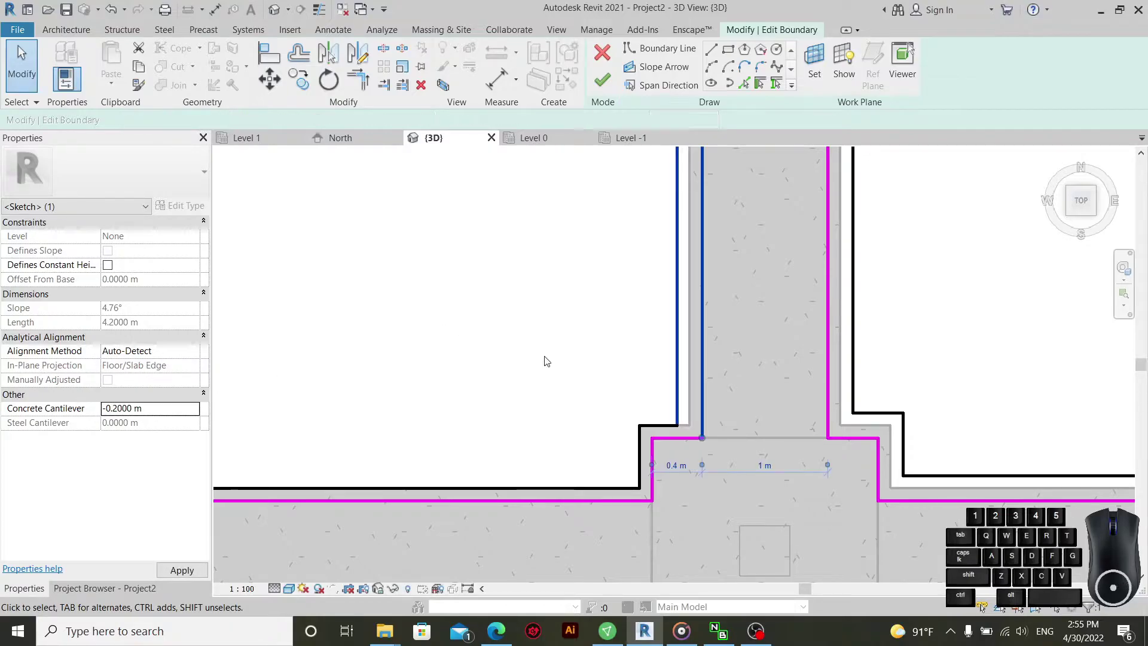
{"action": "left_click", "coordinate": [553, 339]}
{"action": "left_click_drag", "start_coordinate": [669, 341], "coordinate": [615, 465]}
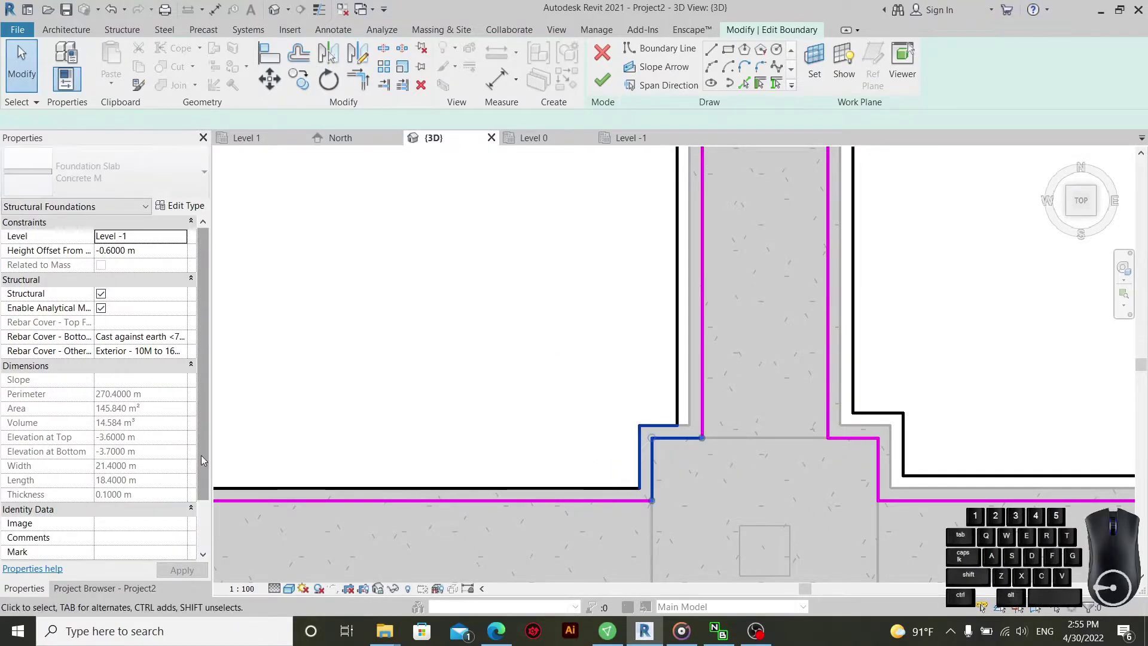
{"action": "left_click", "coordinate": [185, 417]}
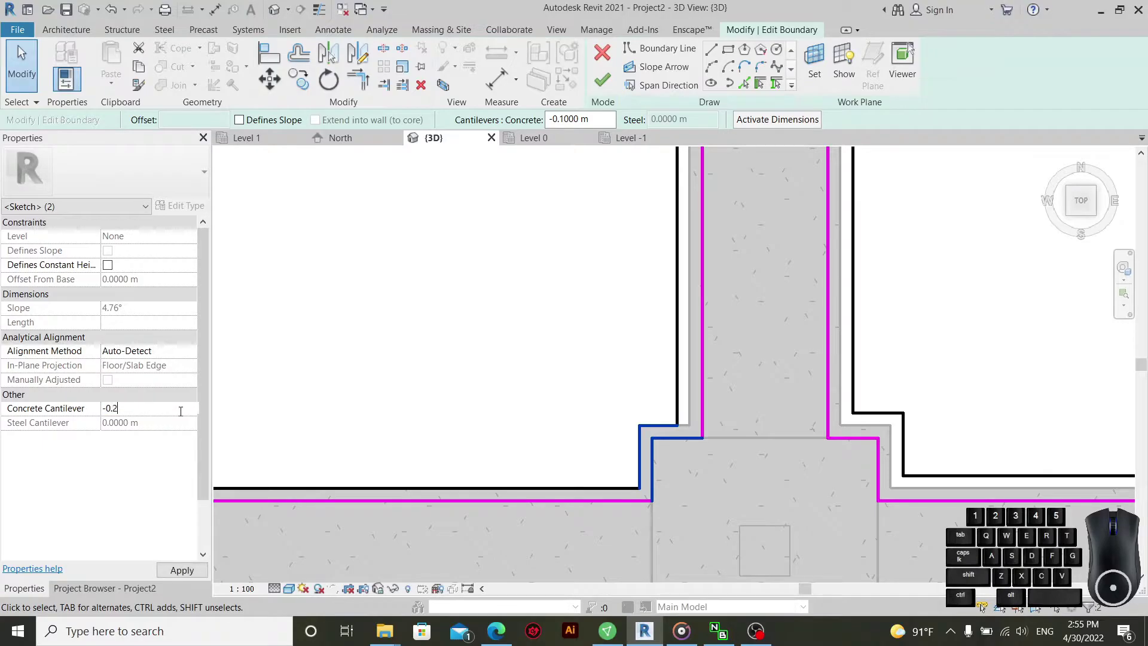
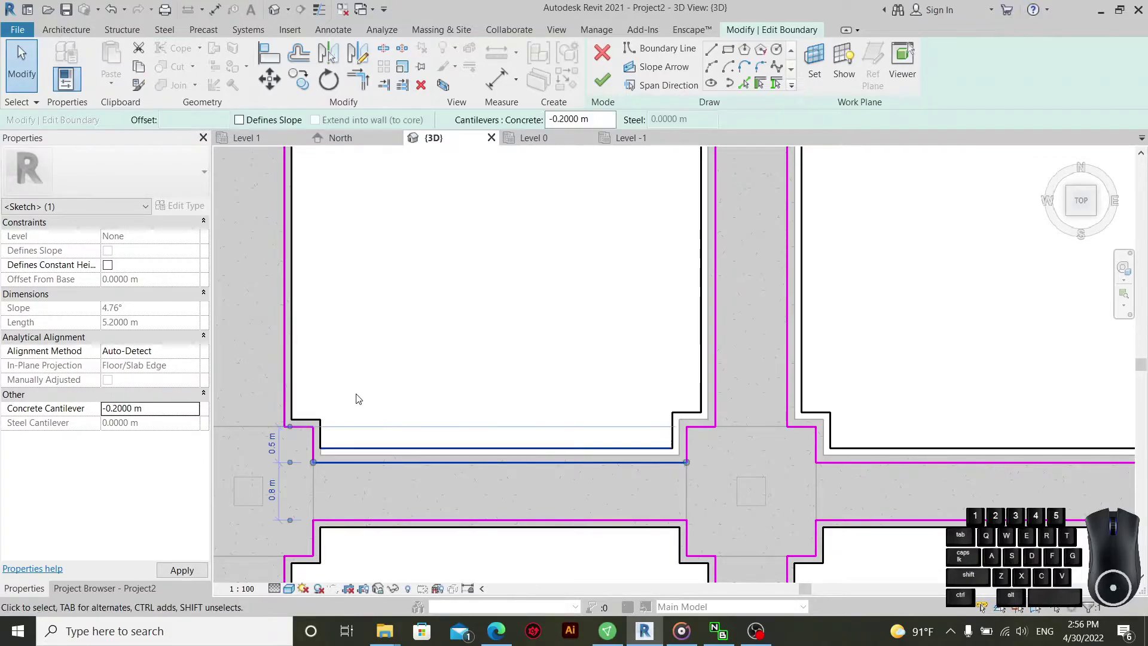
- Select the corner notch lines beside the left footing and edit their concrete cantilever
{"action": "left_click", "coordinate": [342, 364]}
{"action": "left_click_drag", "start_coordinate": [314, 366], "coordinate": [323, 388]}
{"action": "left_click_drag", "start_coordinate": [366, 405], "coordinate": [298, 442]}
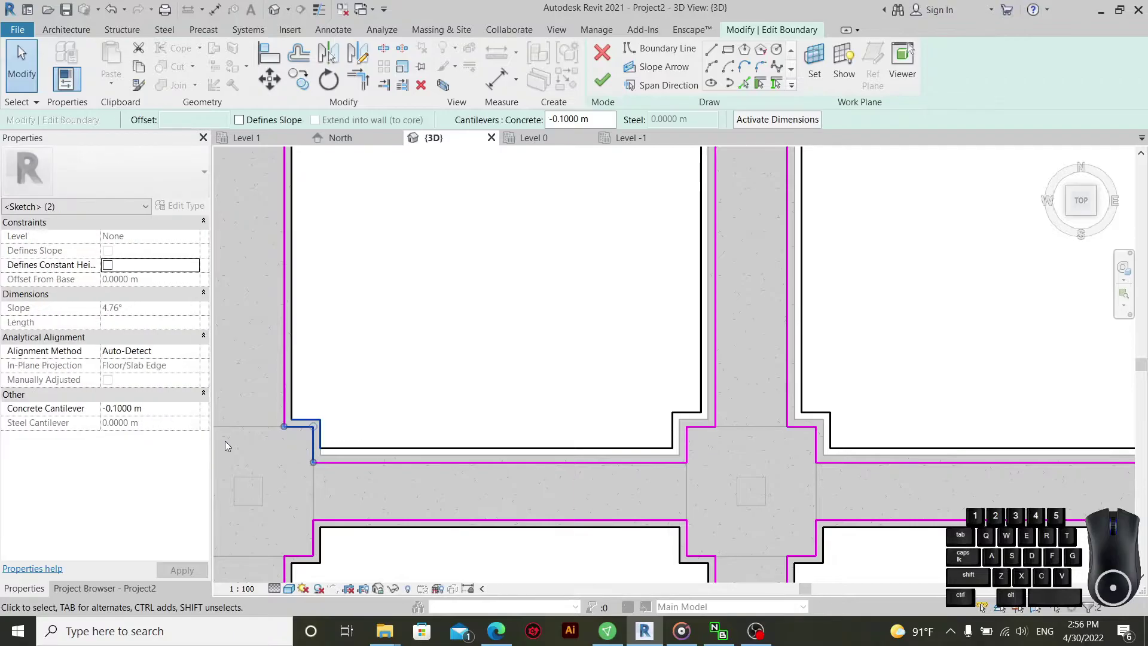
{"action": "left_click", "coordinate": [164, 412]}
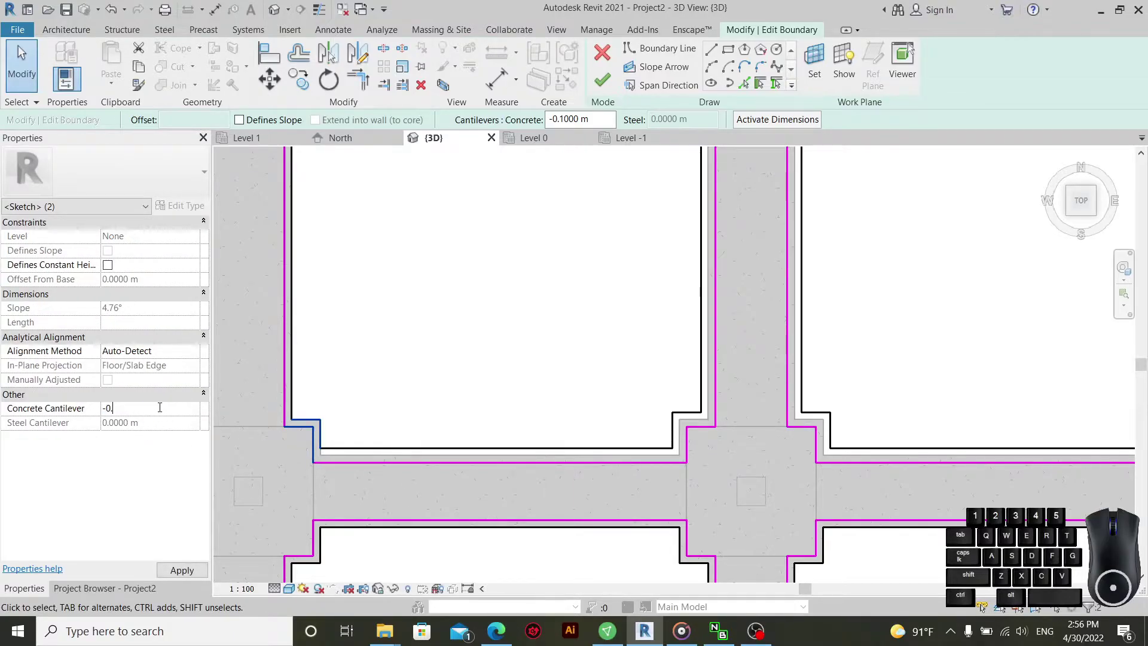
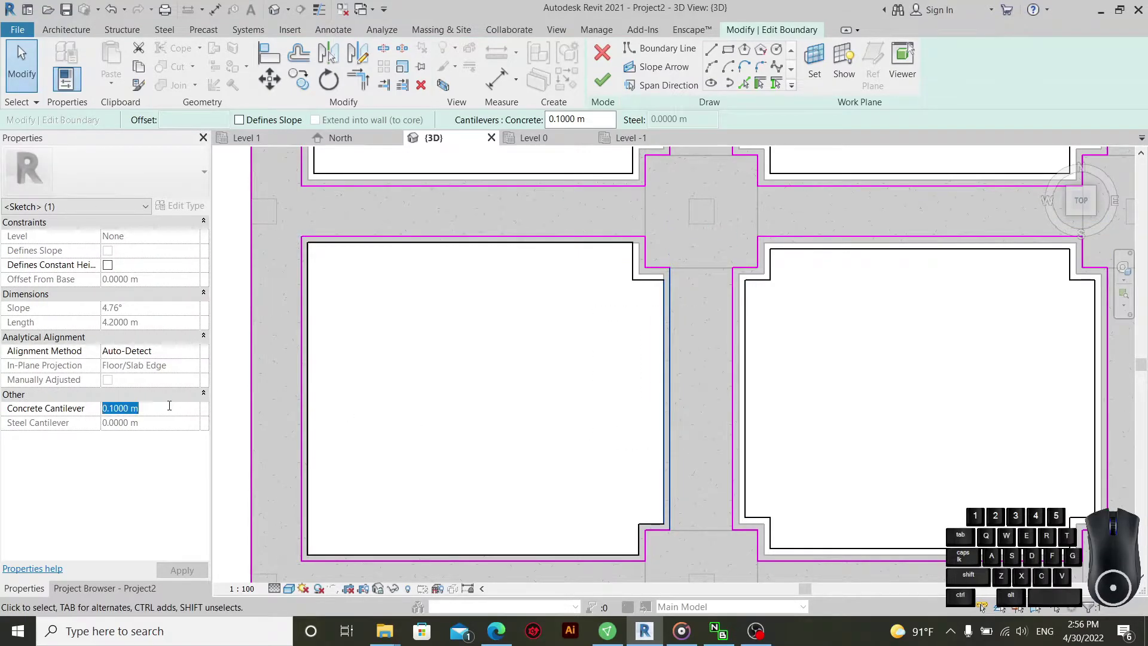
- Apply the -0.2 m cantilever to the corner edges and move to another slab opening
{"action": "left_click", "coordinate": [505, 394]}
{"action": "left_click_drag", "start_coordinate": [412, 407], "coordinate": [294, 443]}
{"action": "left_click", "coordinate": [162, 412]}
{"action": "left_click", "coordinate": [430, 358]}
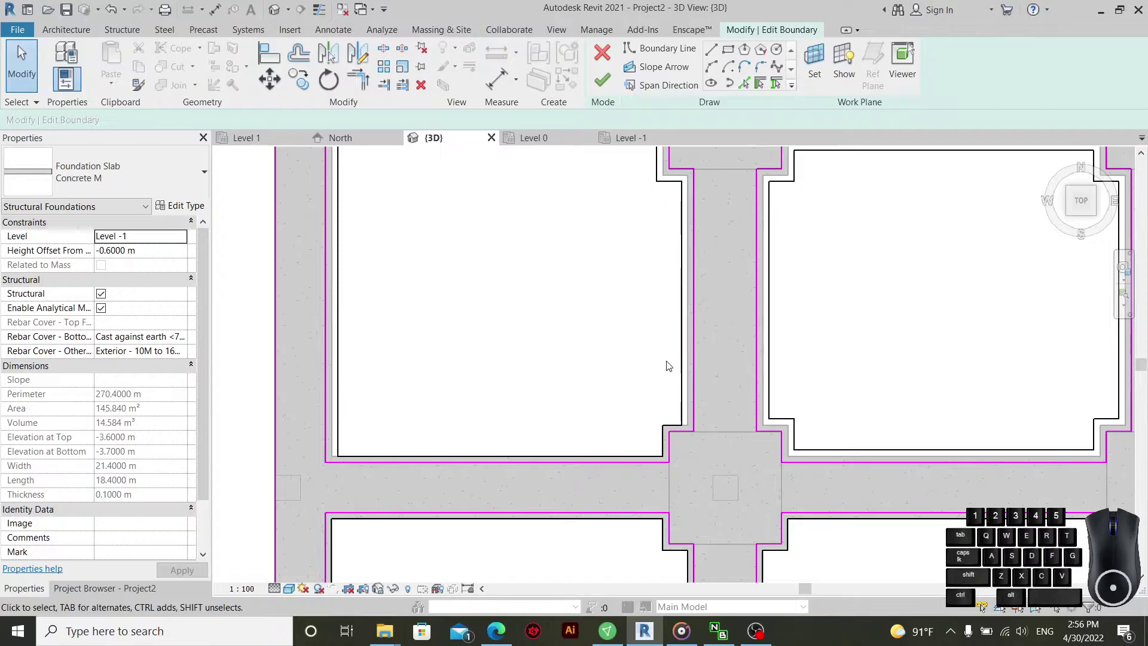
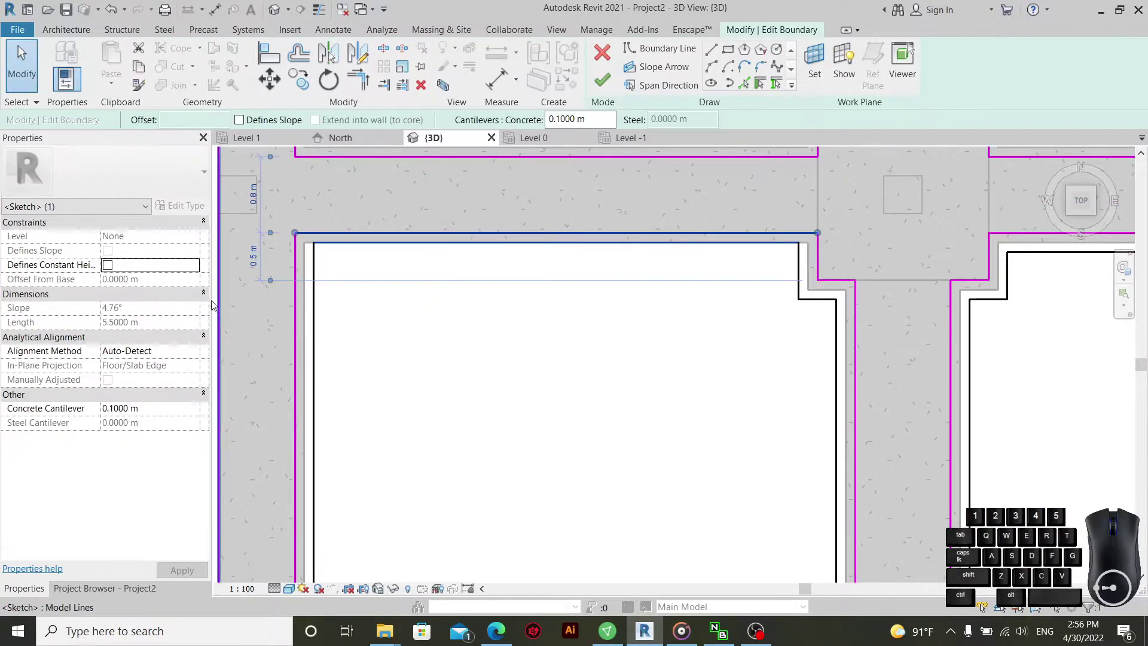
- Give the lower bay's top edge a 0.2 m concrete cantilever
{"action": "left_click", "coordinate": [165, 408]}
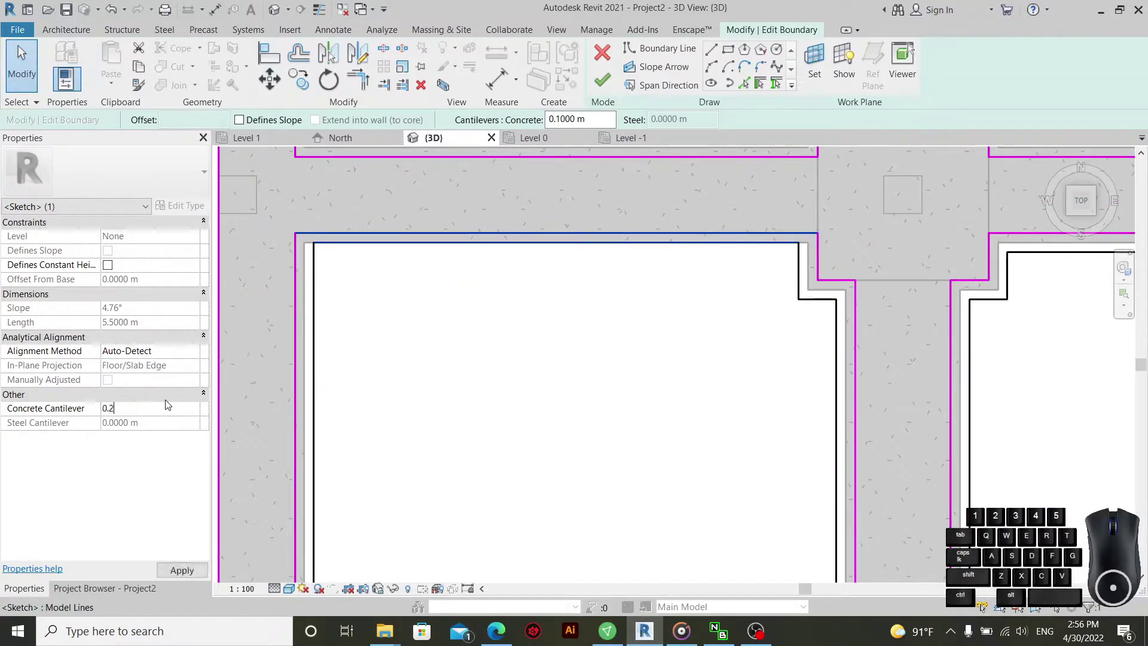
{"action": "left_click", "coordinate": [764, 340]}
{"action": "scroll", "scroll_direction": "up", "scroll_amount": 3}
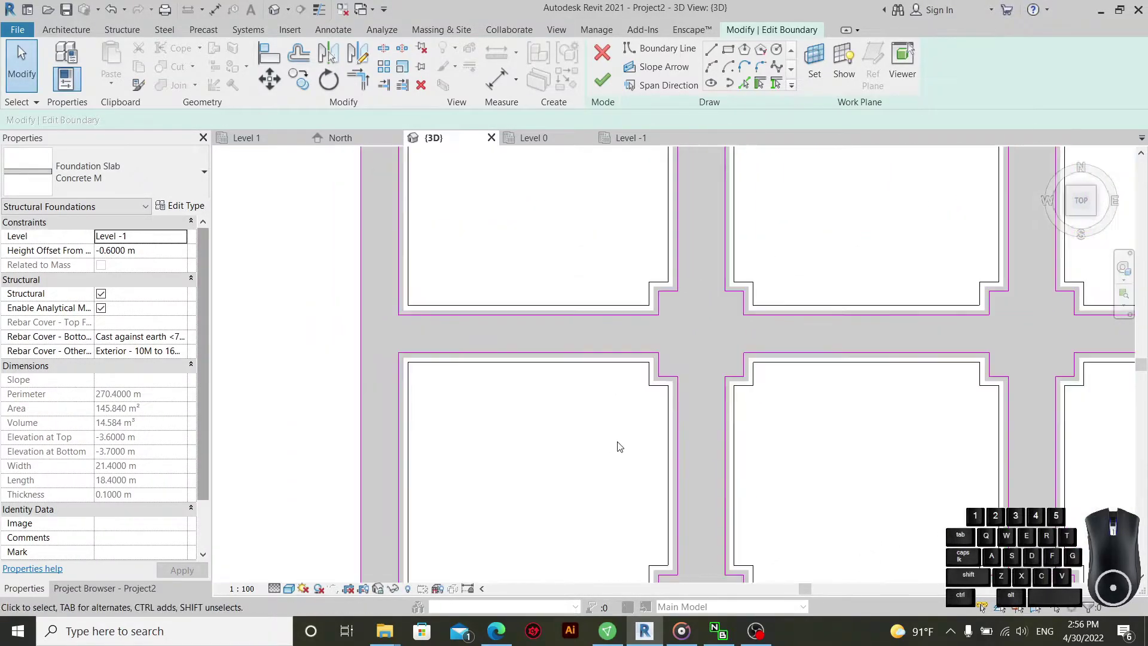
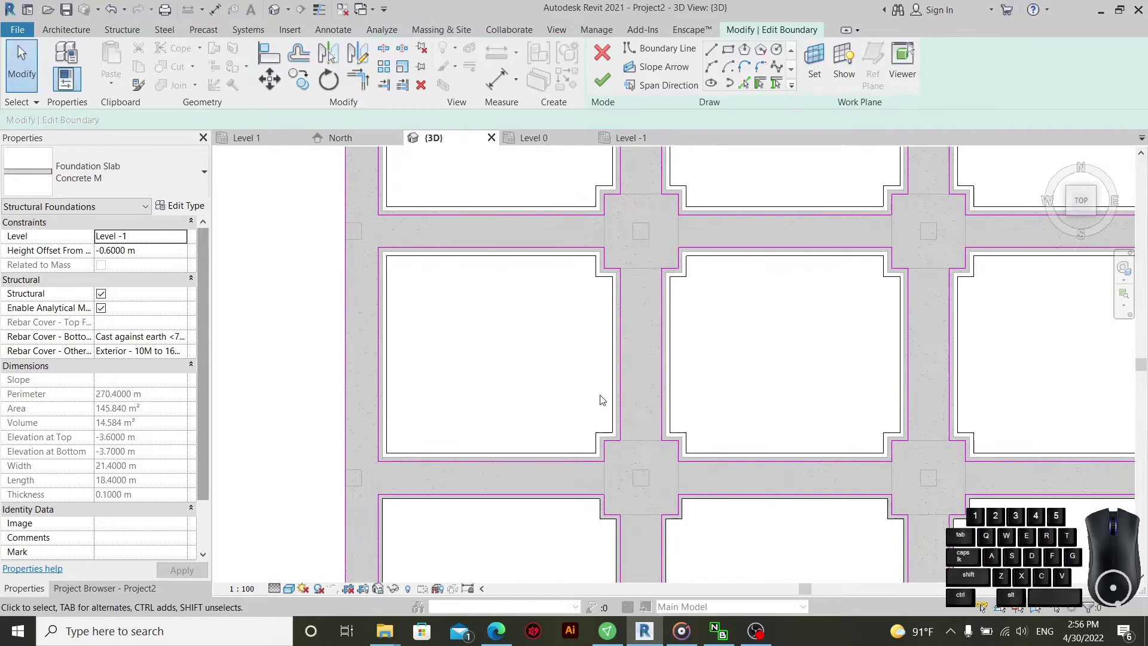
- Apply the cantilever to the next opening's horizontal edge and -0.2 m to the left edge of the opening below
{"action": "middle_click", "coordinate": [574, 416]}
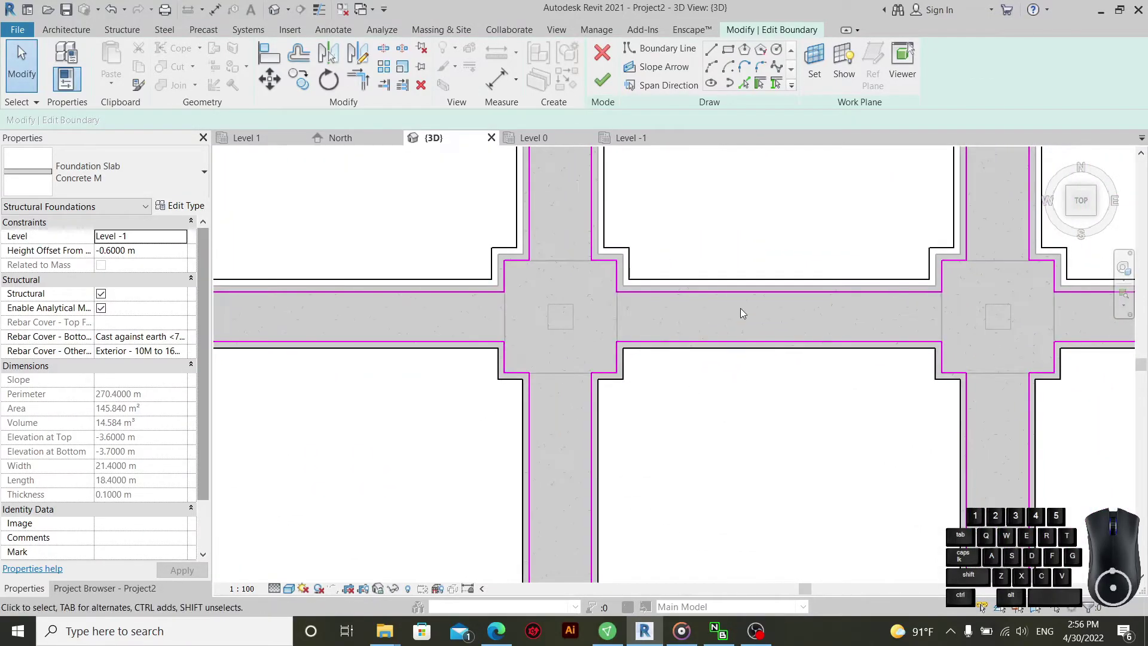
{"action": "left_click_drag", "start_coordinate": [711, 331], "coordinate": [666, 437]}
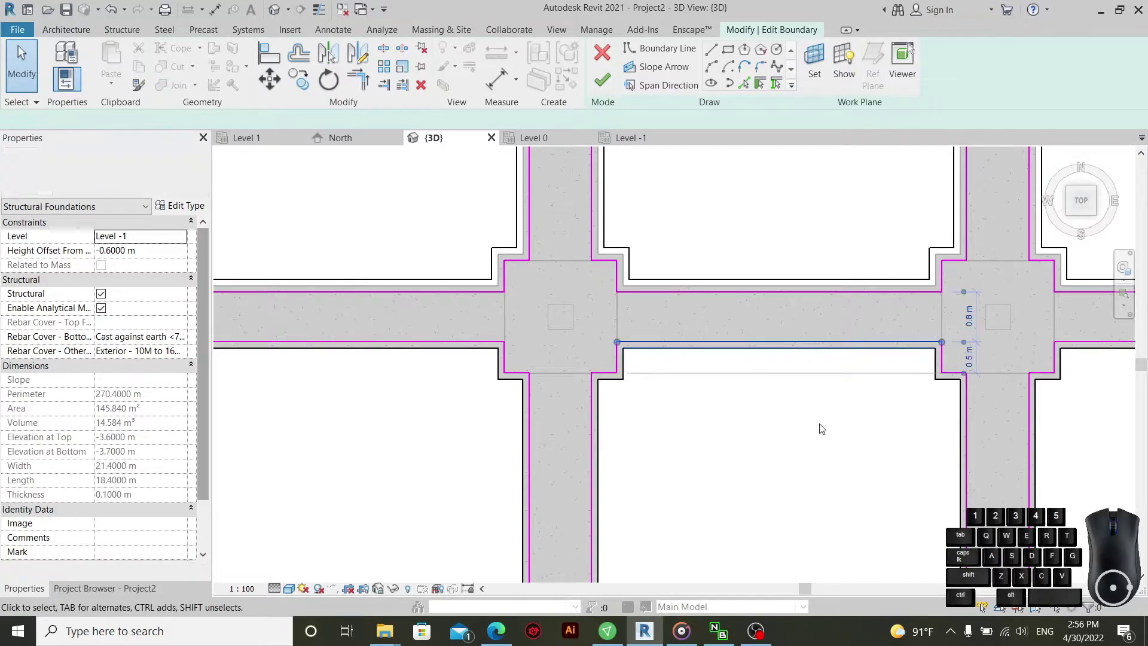
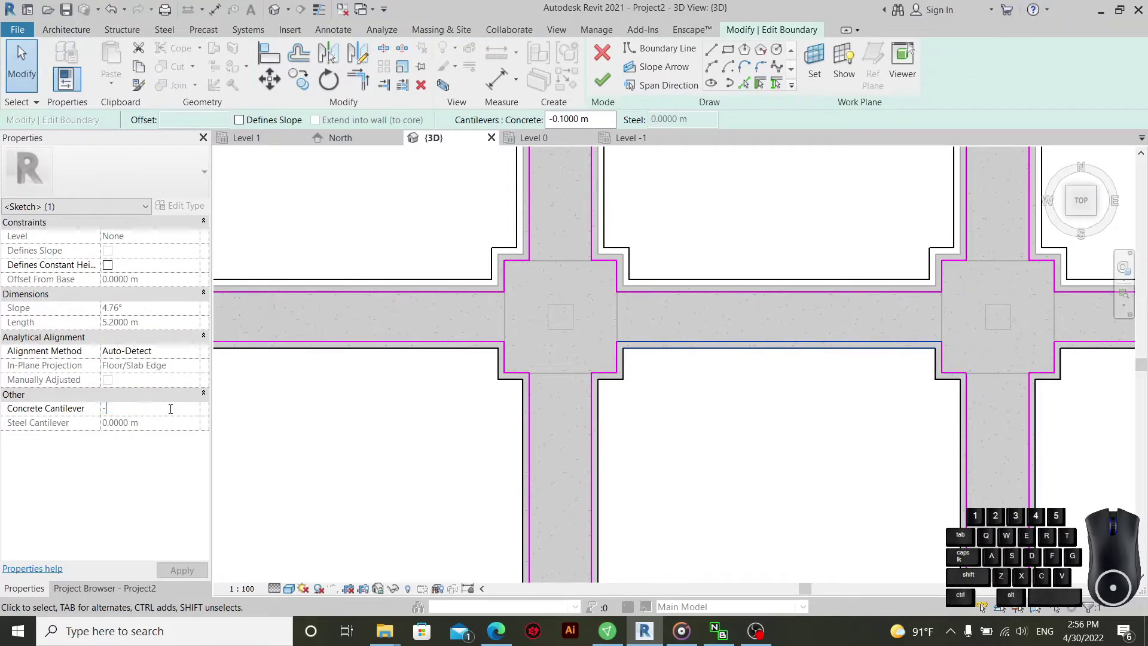
{"action": "left_click", "coordinate": [643, 393]}
{"action": "left_click_drag", "start_coordinate": [609, 390], "coordinate": [456, 446]}
{"action": "left_click", "coordinate": [456, 445]}
{"action": "double_click", "coordinate": [582, 399]}
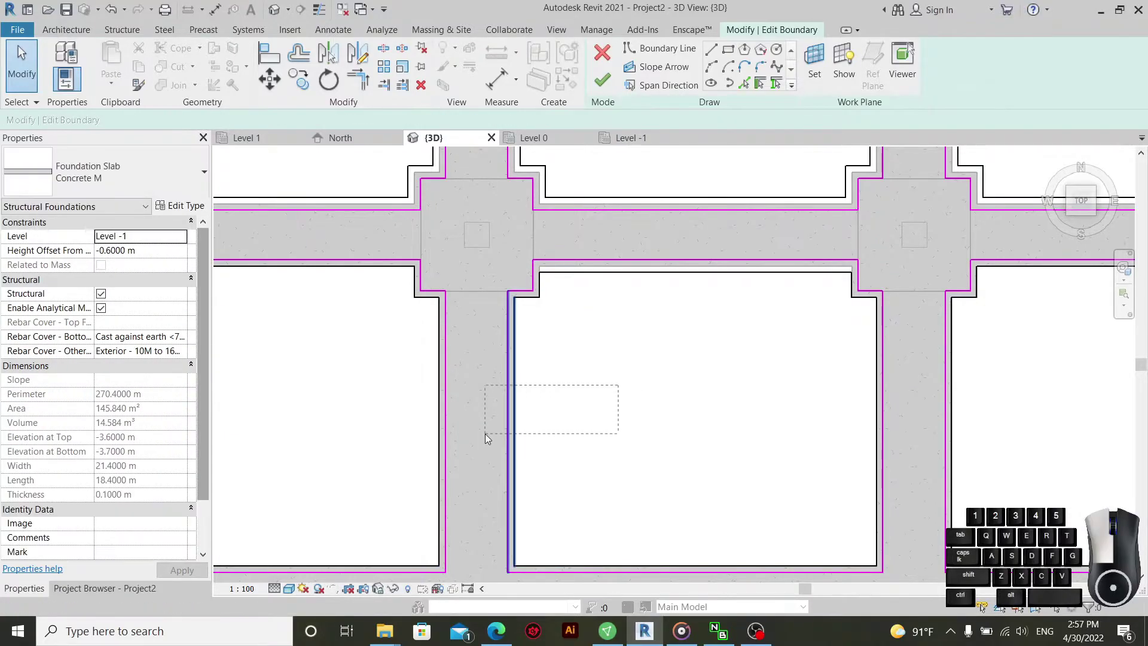
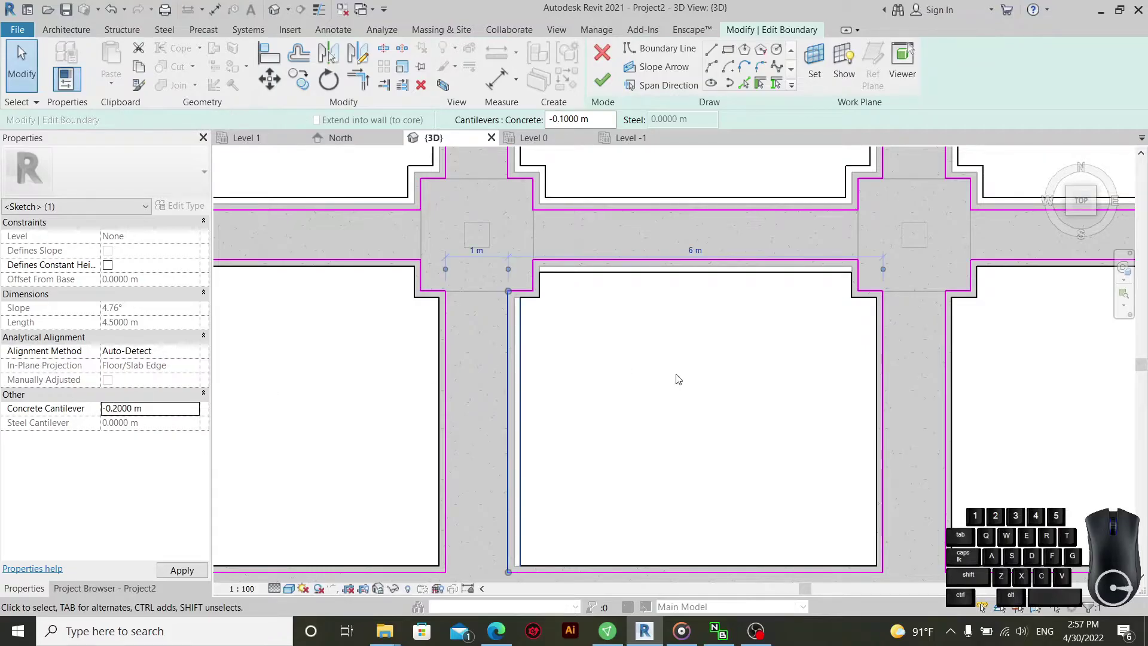
{"action": "left_click", "coordinate": [681, 380]}
- Set -0.2 m concrete cantilevers on the opening's right and bottom edges and its corner notch lines
{"action": "left_click", "coordinate": [913, 383]}
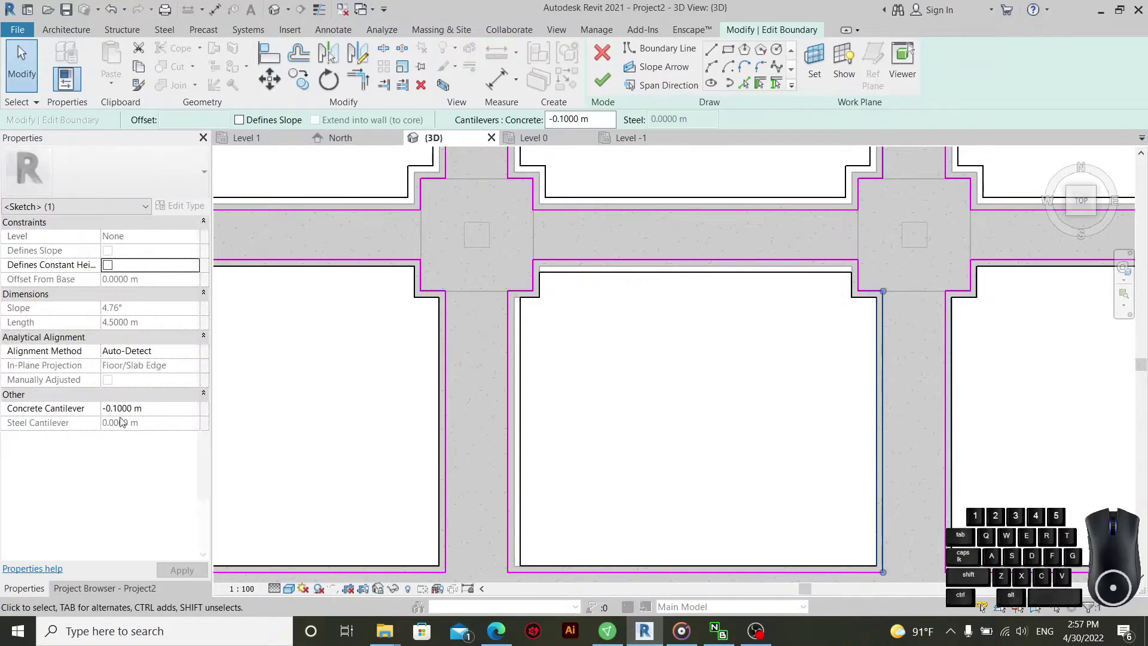
{"action": "left_click", "coordinate": [167, 413]}
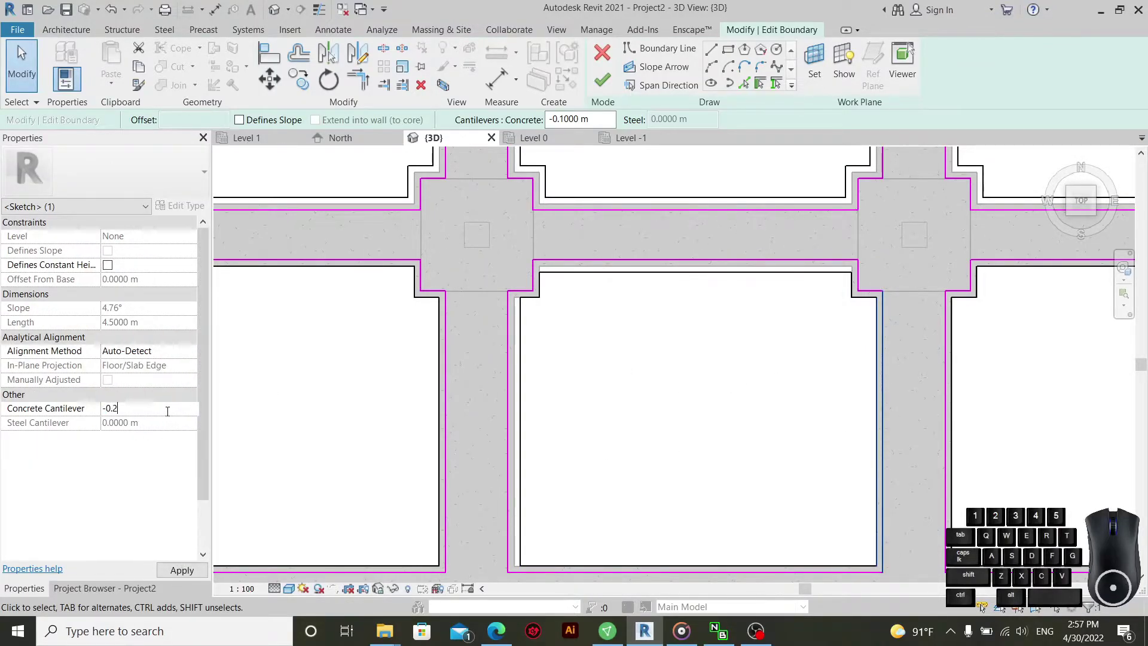
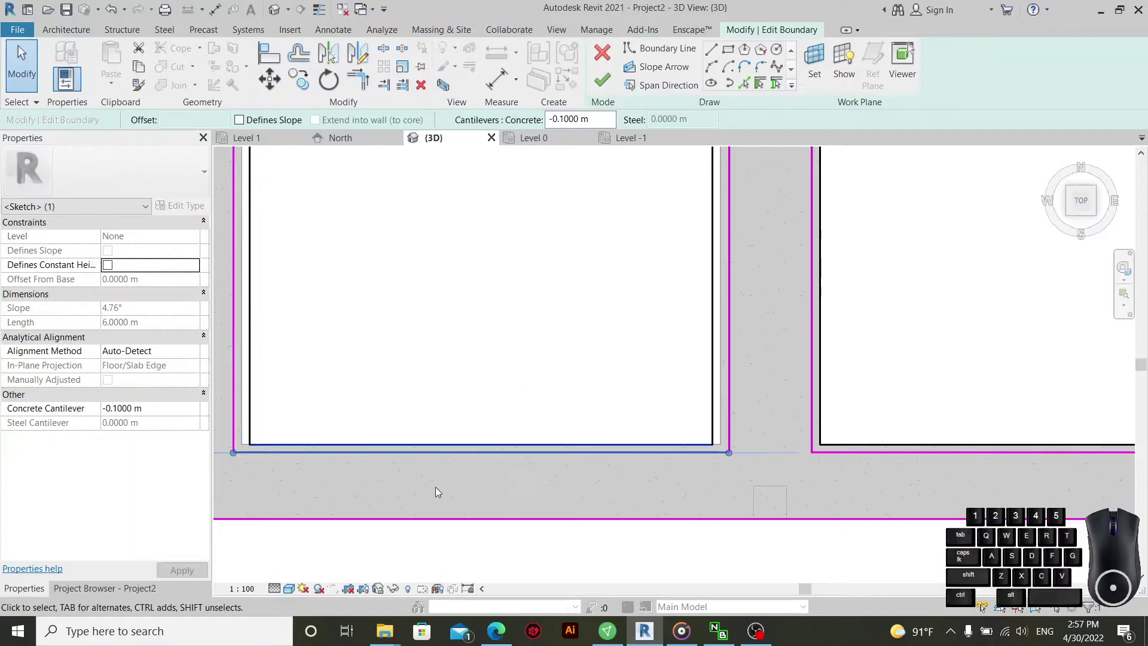
{"action": "left_click", "coordinate": [171, 421]}
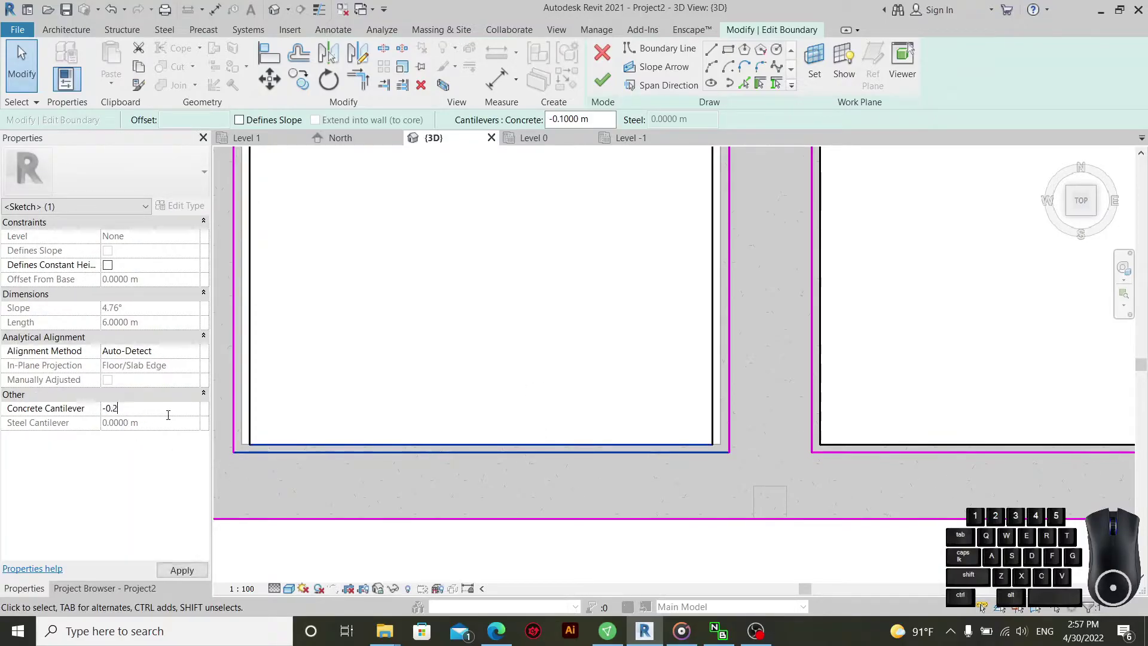
{"action": "scroll", "scroll_direction": "up", "scroll_amount": 3}
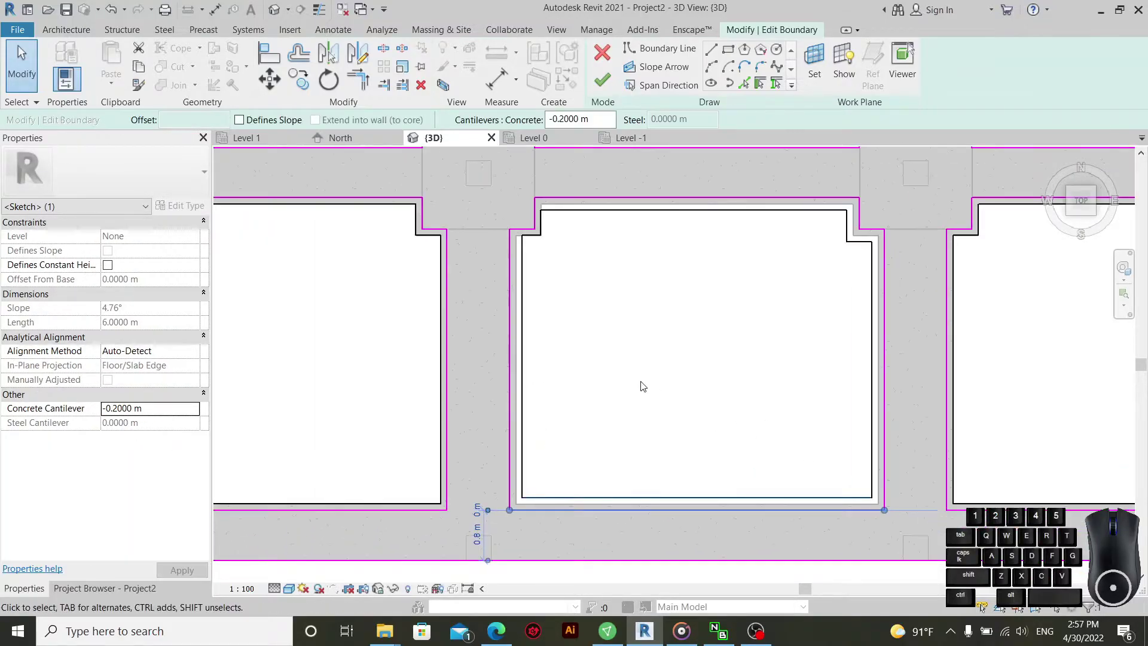
{"action": "scroll", "scroll_direction": "up", "scroll_amount": 3}
{"action": "left_click_drag", "start_coordinate": [572, 259], "coordinate": [508, 287]}
{"action": "left_click", "coordinate": [179, 414]}
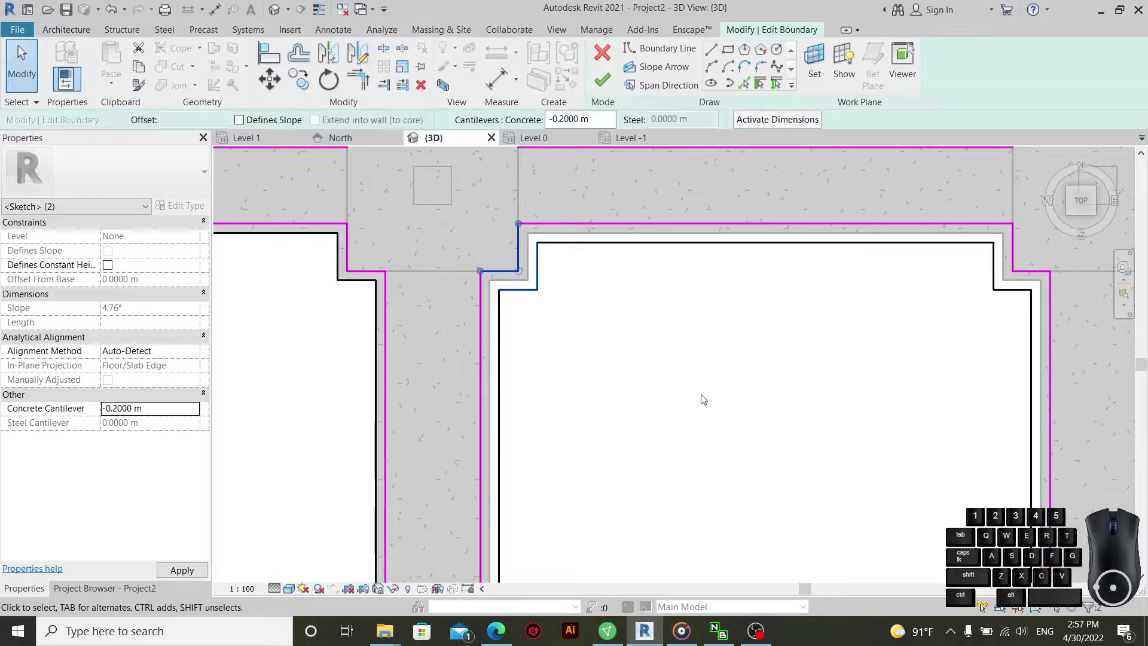
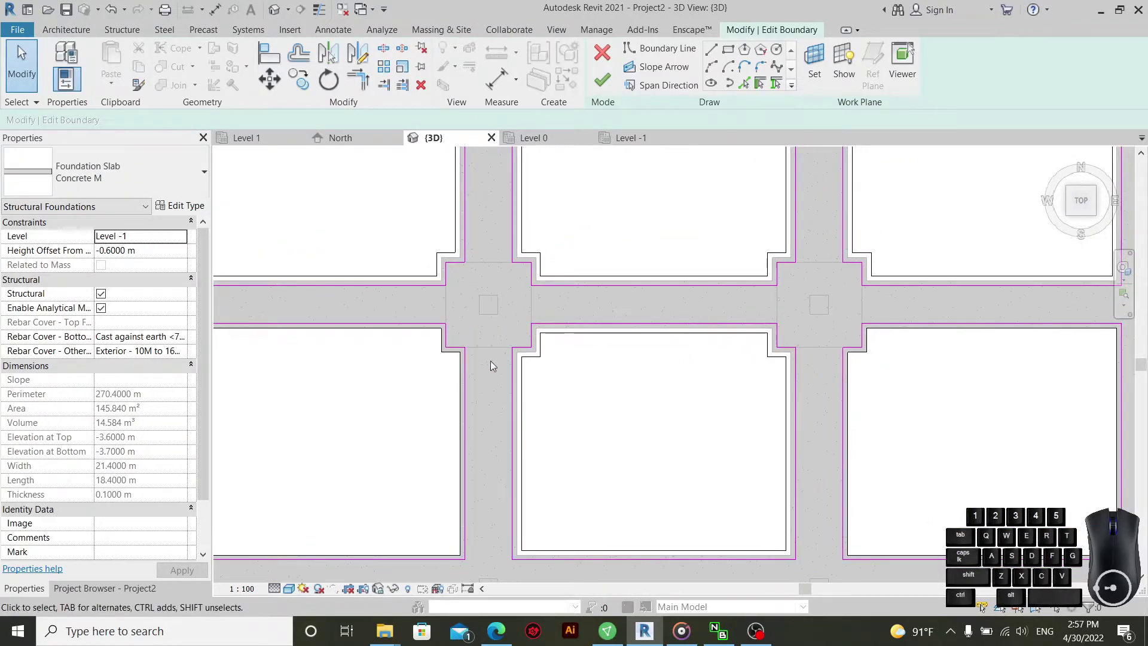
- Tab-select the whole opening boundary chain, then give the two corner notch lines -0.2 m cantilevers
{"action": "middle_click", "coordinate": [604, 372]}
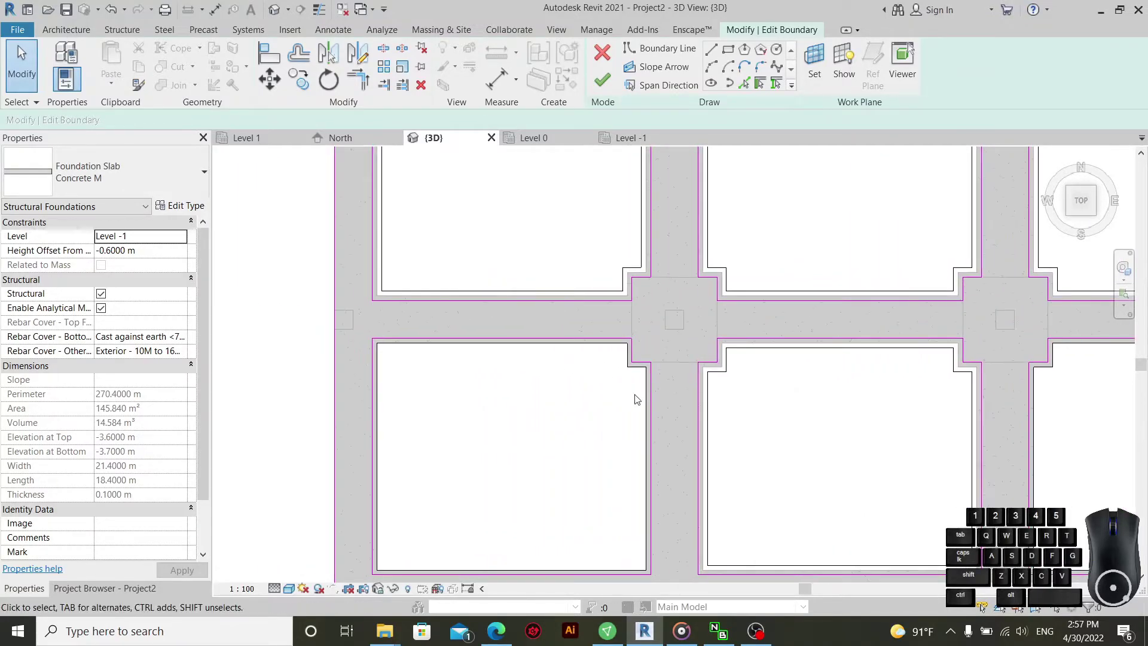
{"action": "key", "text": "Tab"}
{"action": "left_click", "coordinate": [656, 410]}
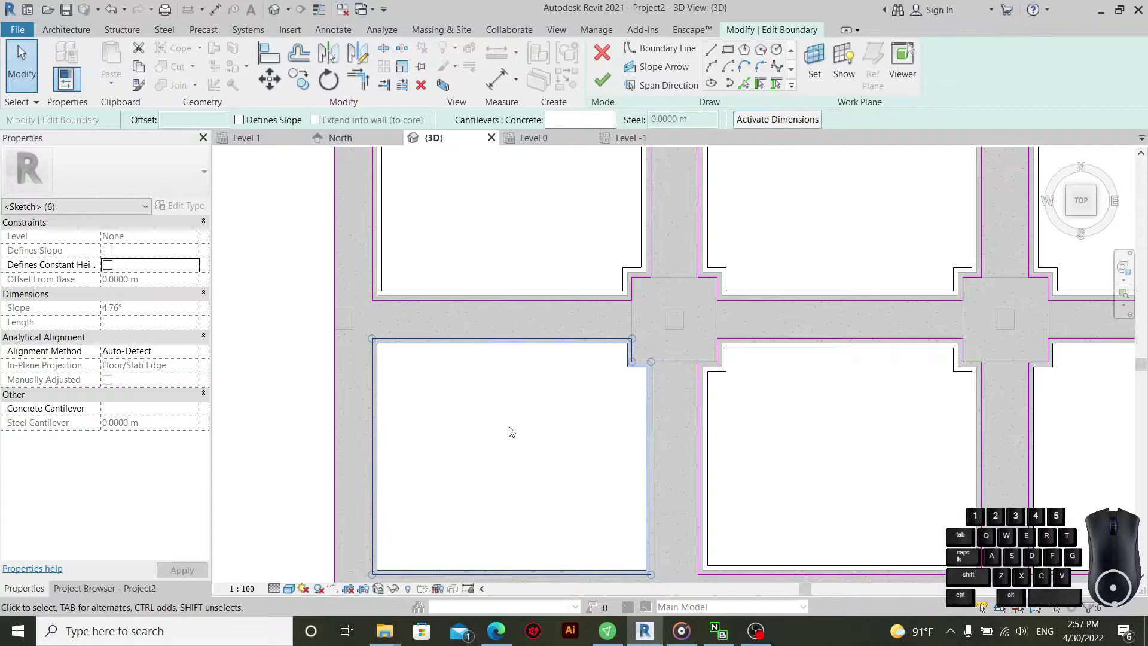
{"action": "left_click", "coordinate": [517, 453]}
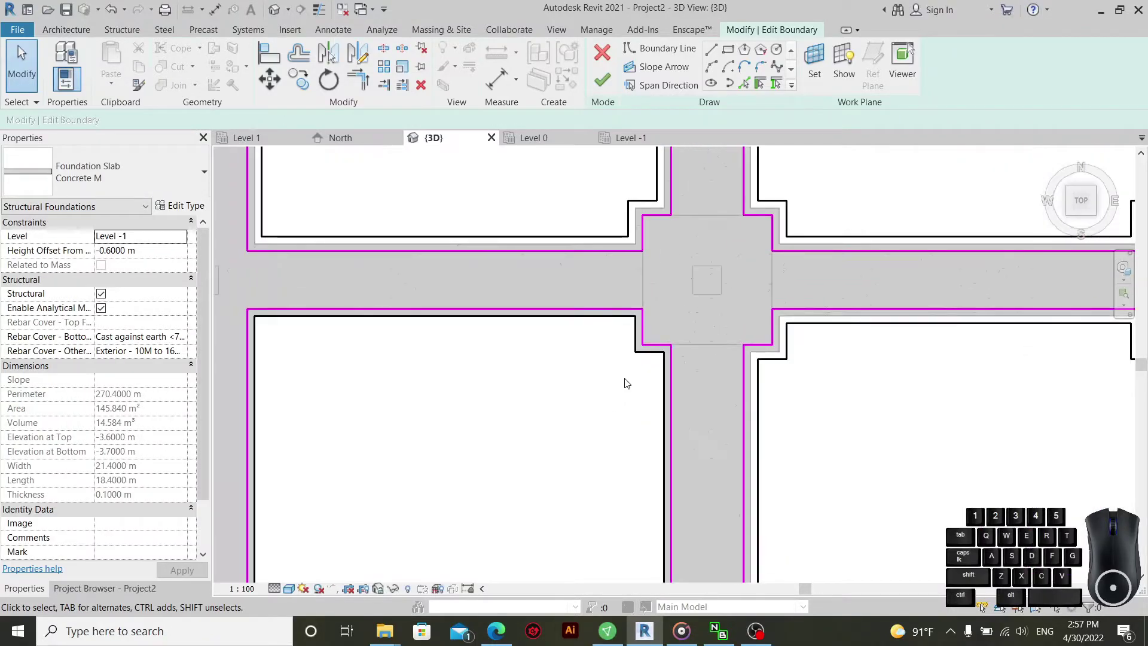
{"action": "left_click_drag", "start_coordinate": [662, 324], "coordinate": [611, 372]}
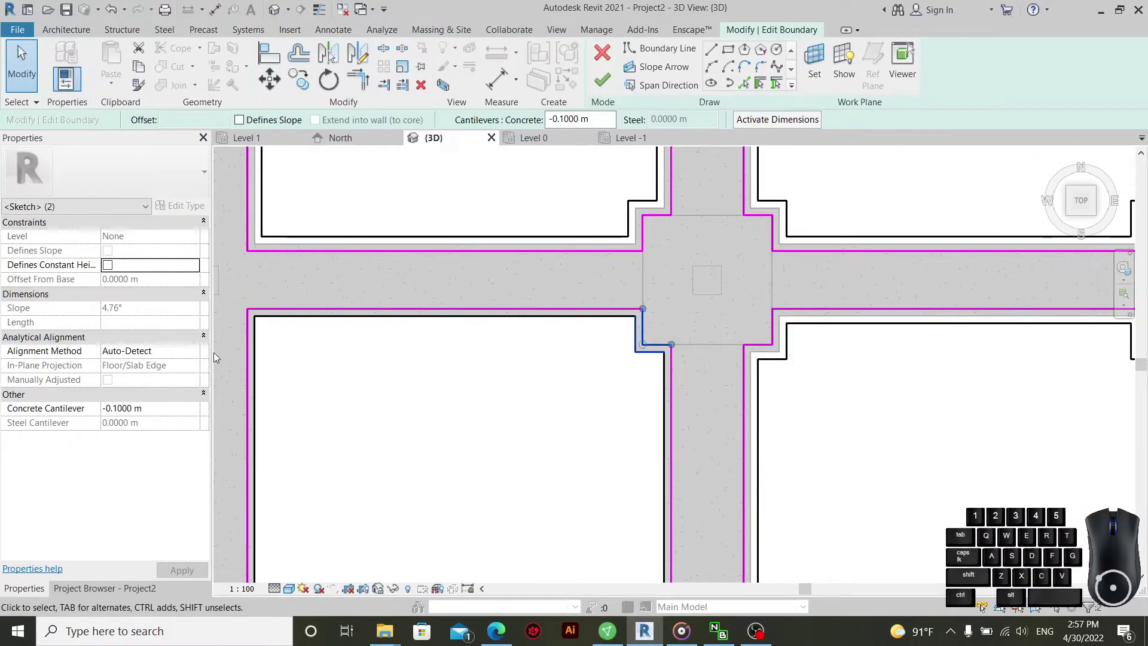
{"action": "left_click", "coordinate": [175, 417]}
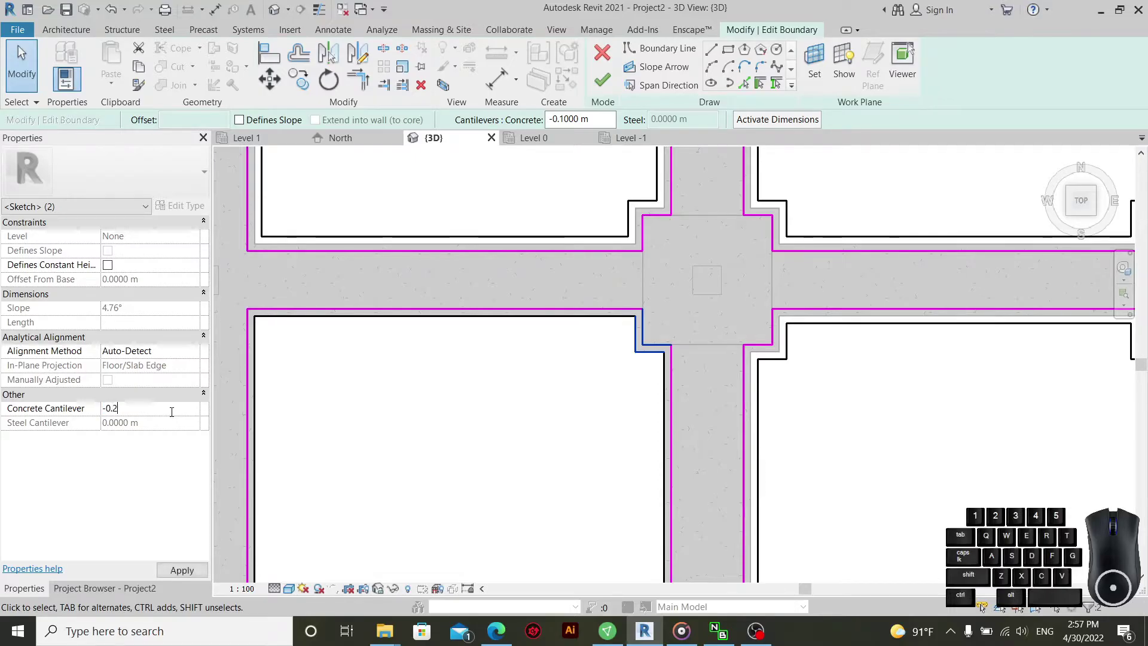
- Edit the next opening's right-edge cantilever and apply the new value to its top edge
{"action": "scroll", "scroll_direction": "down", "scroll_amount": 3}
{"action": "left_click_drag", "start_coordinate": [658, 358], "coordinate": [575, 434]}
{"action": "left_click", "coordinate": [200, 410]}
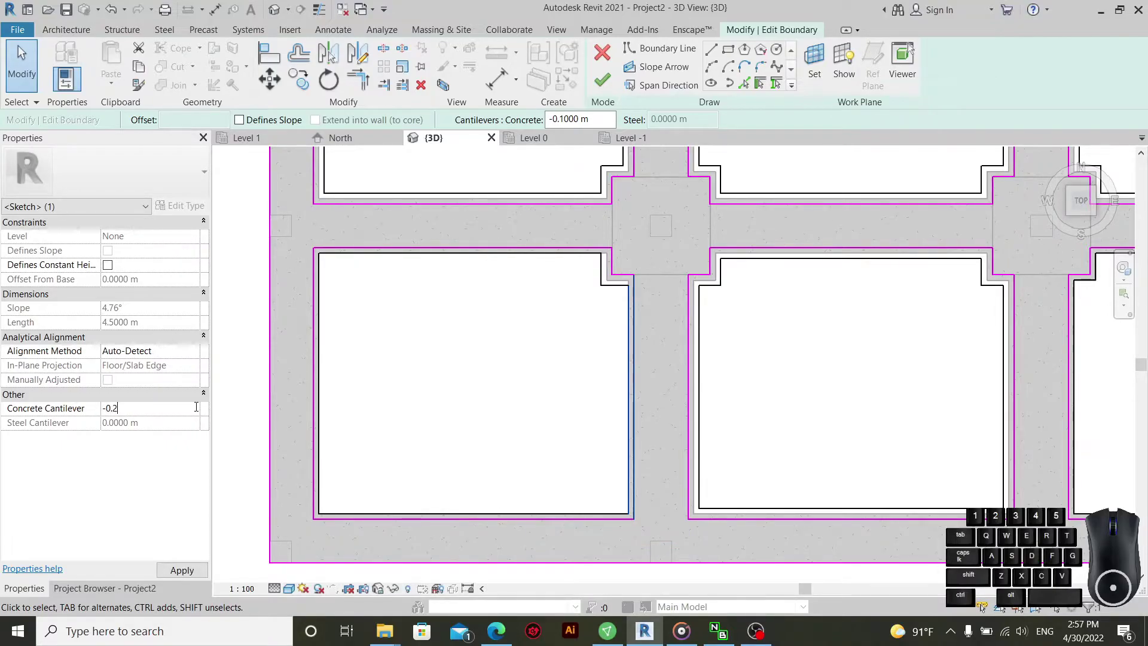
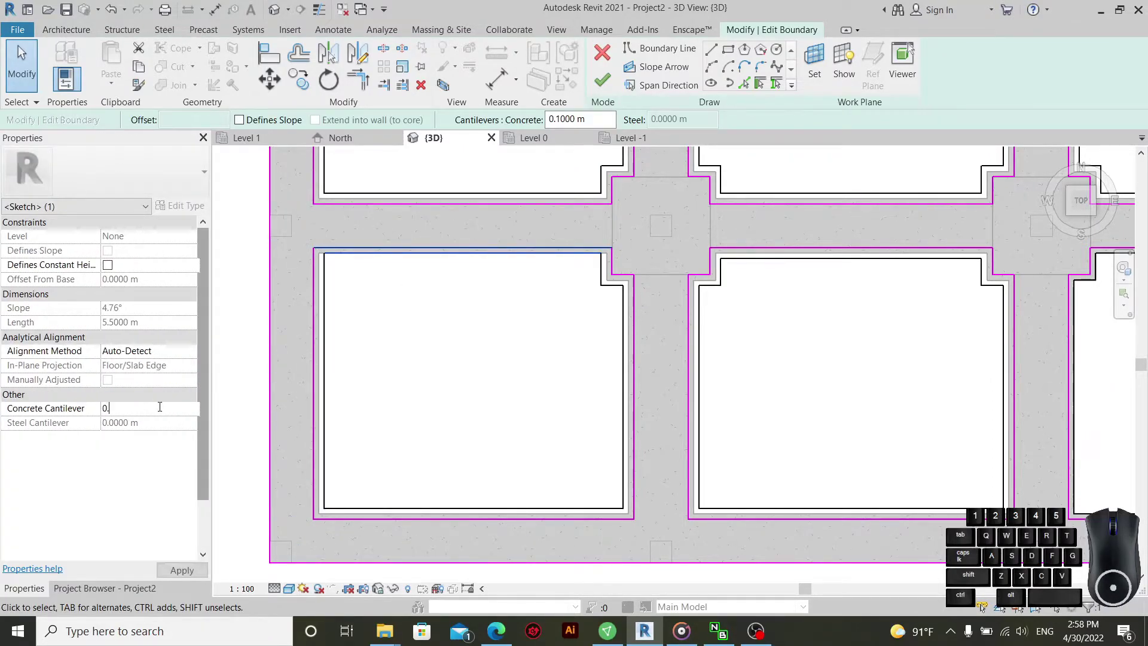
{"action": "left_click", "coordinate": [479, 365]}
- Apply 0.2 m to the bay's vertical and top edges, then -0.2 m to the central footing's corner notch lines
{"action": "scroll", "scroll_direction": "up", "scroll_amount": 3}
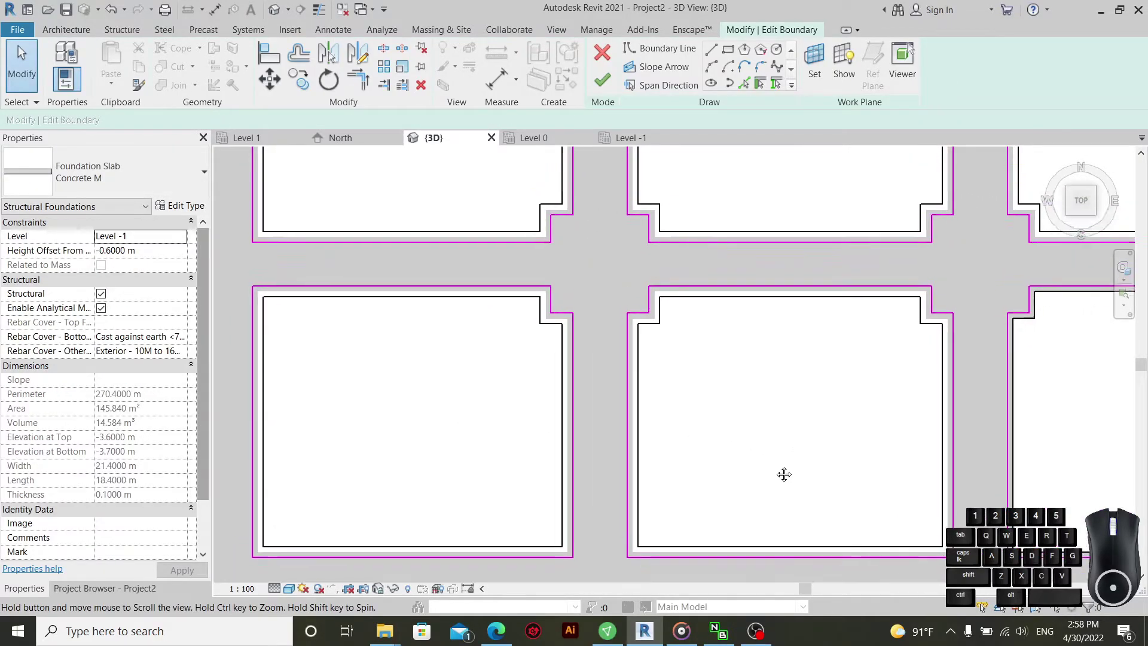
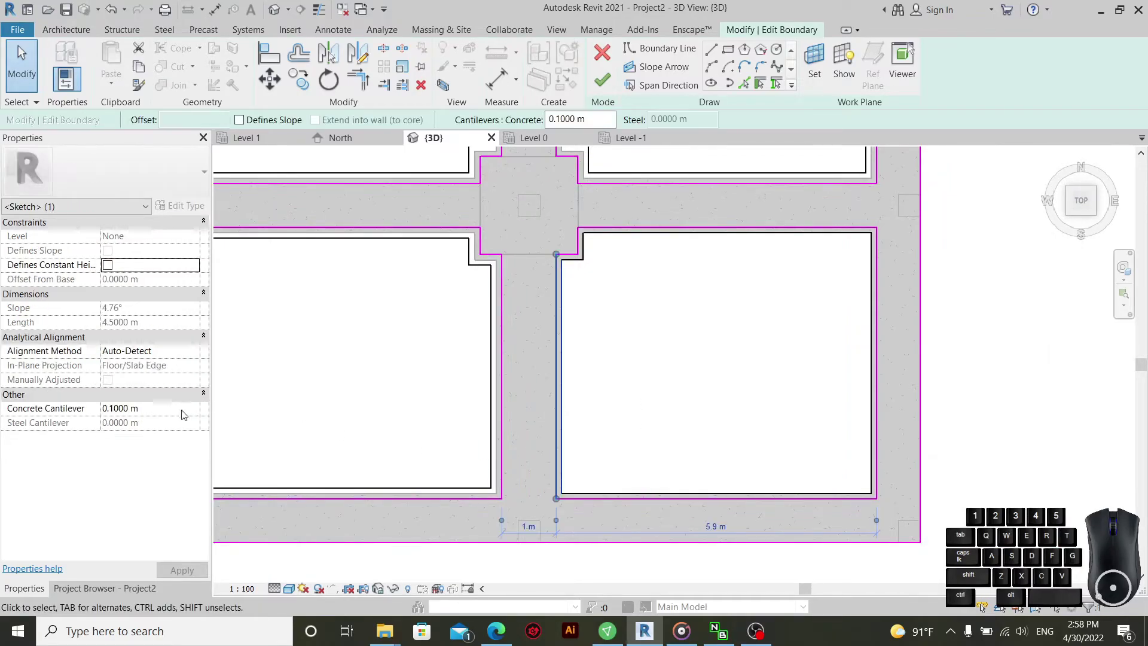
{"action": "left_click", "coordinate": [175, 415]}
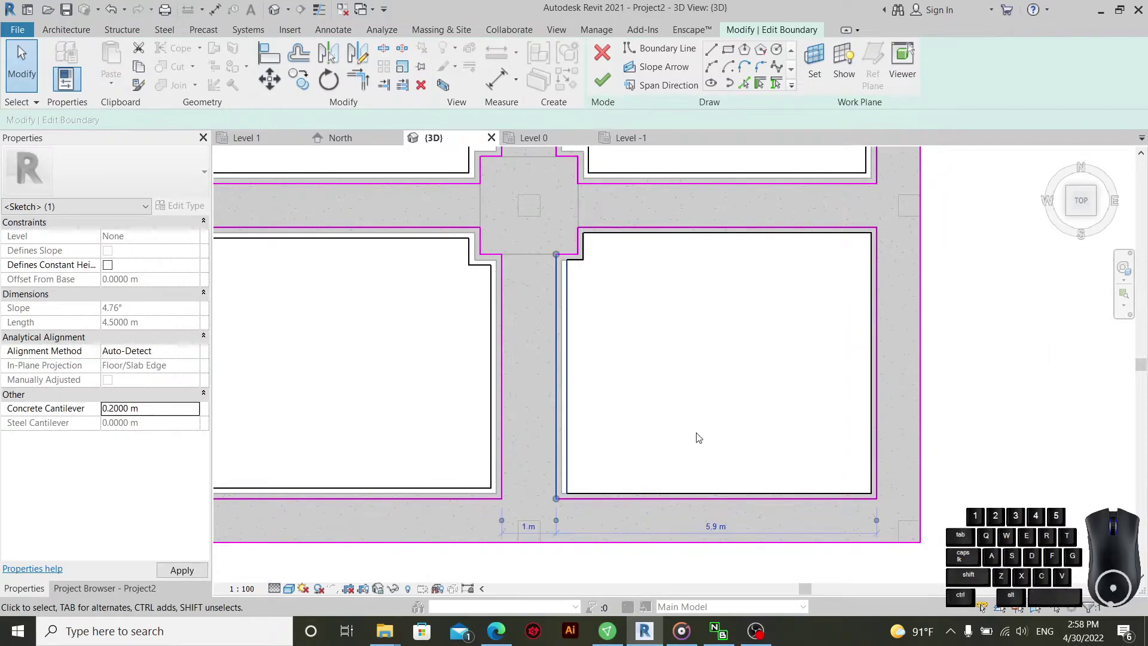
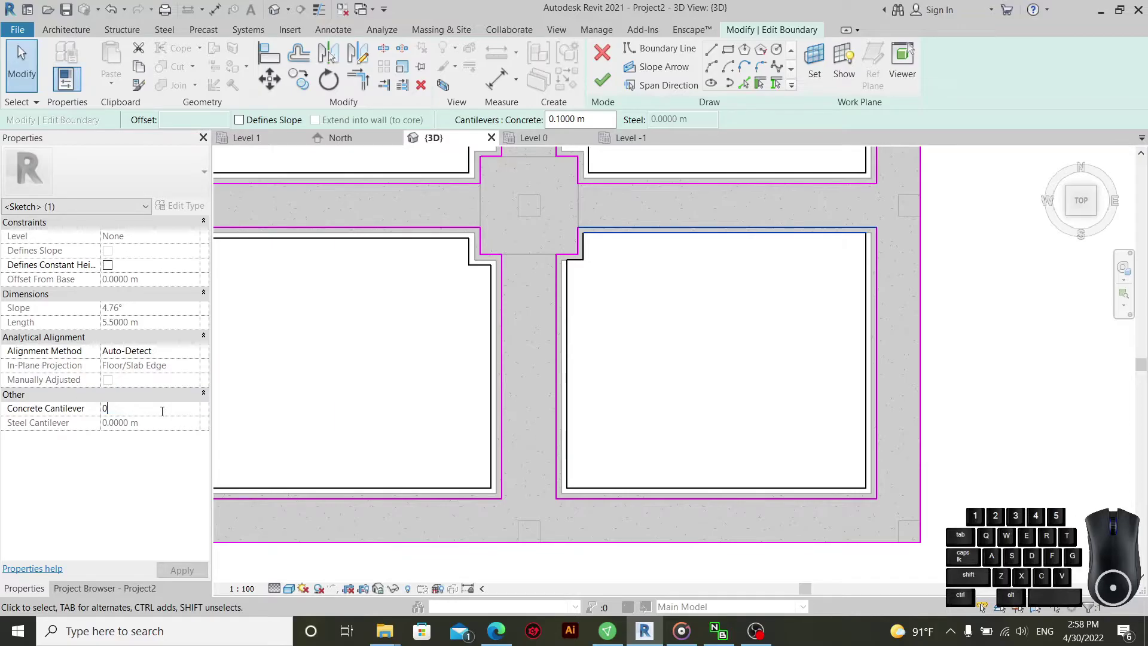
{"action": "left_click", "coordinate": [734, 324]}
{"action": "middle_click", "coordinate": [755, 304]}
{"action": "scroll", "scroll_direction": "up", "scroll_amount": 3}
{"action": "scroll", "scroll_direction": "up", "scroll_amount": 3}
{"action": "scroll", "scroll_direction": "down", "scroll_amount": 3}
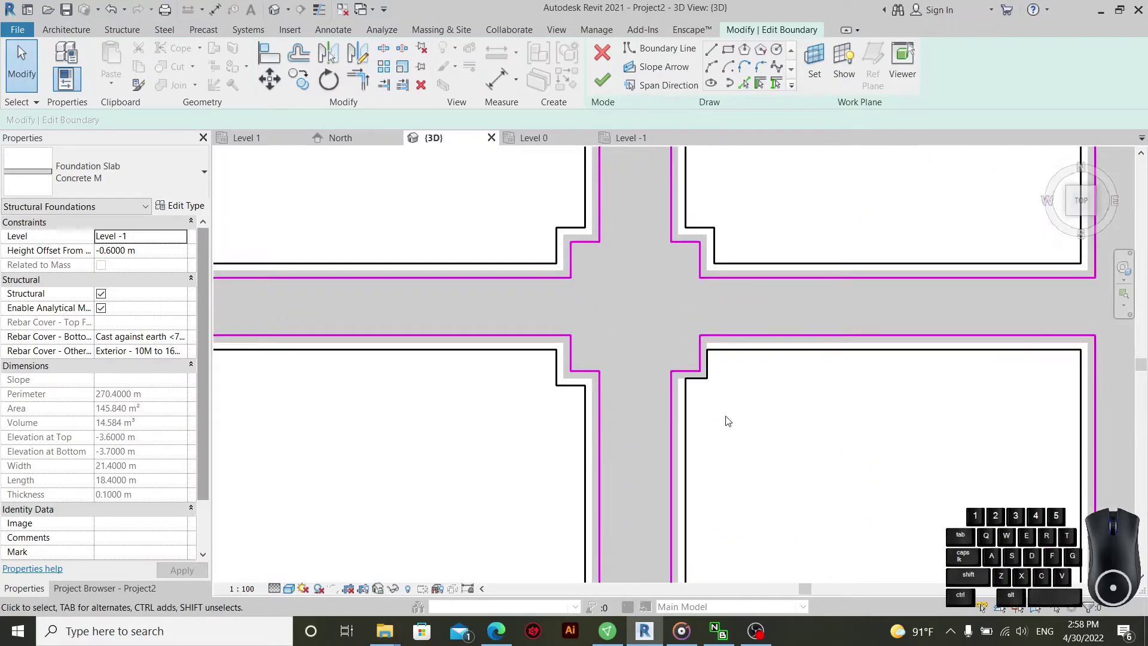
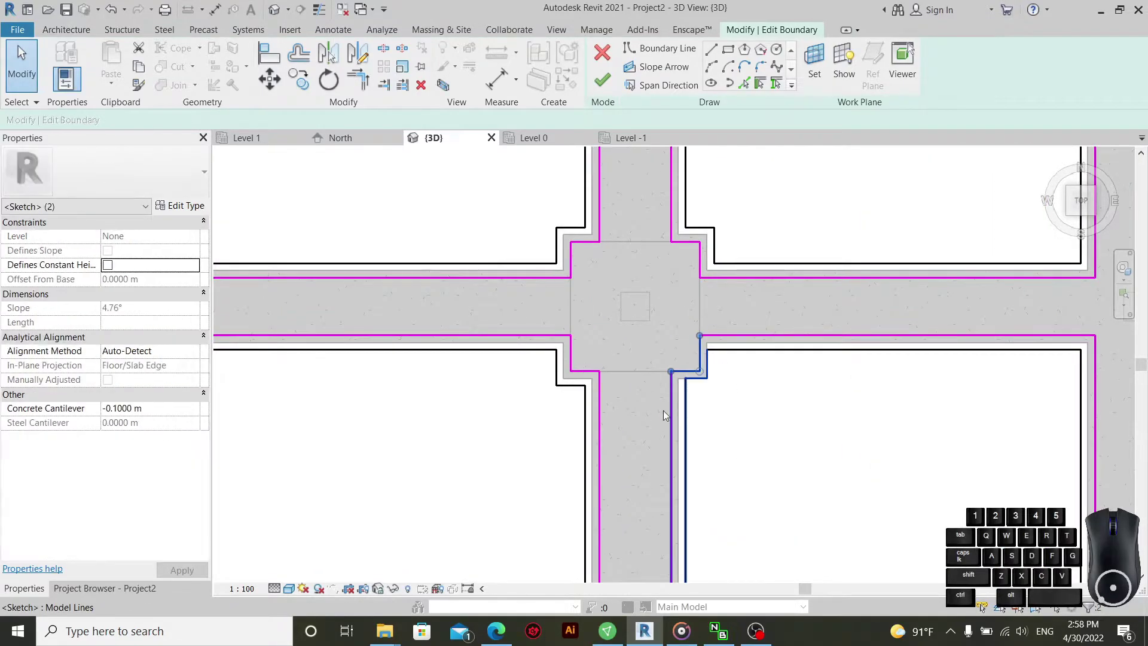
{"action": "left_click", "coordinate": [165, 409]}
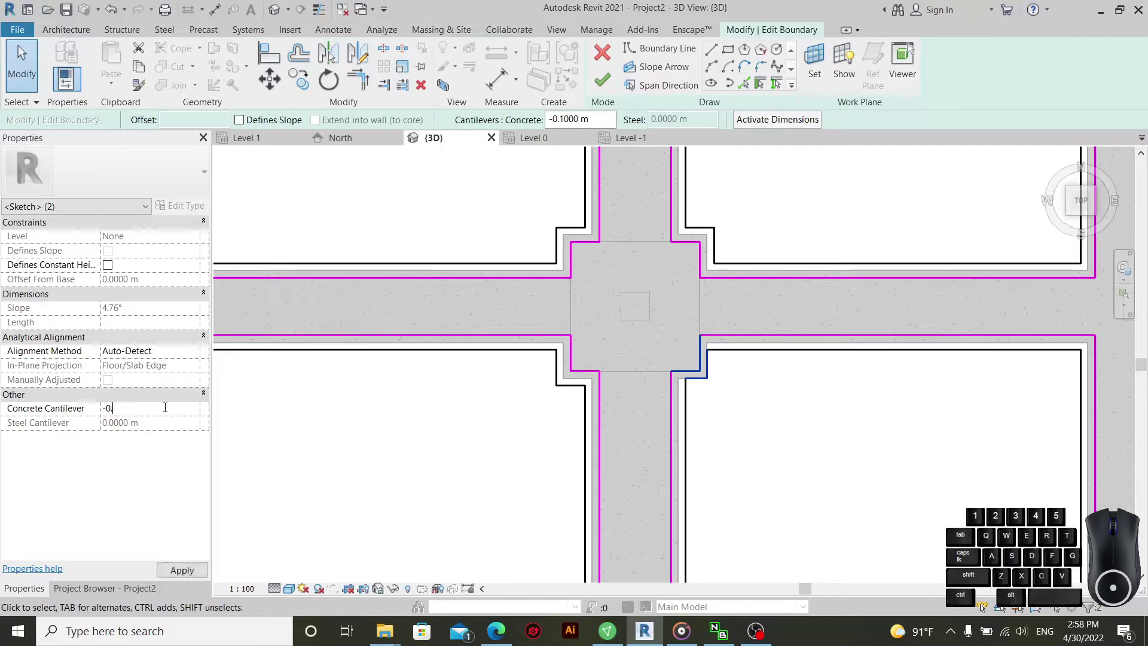
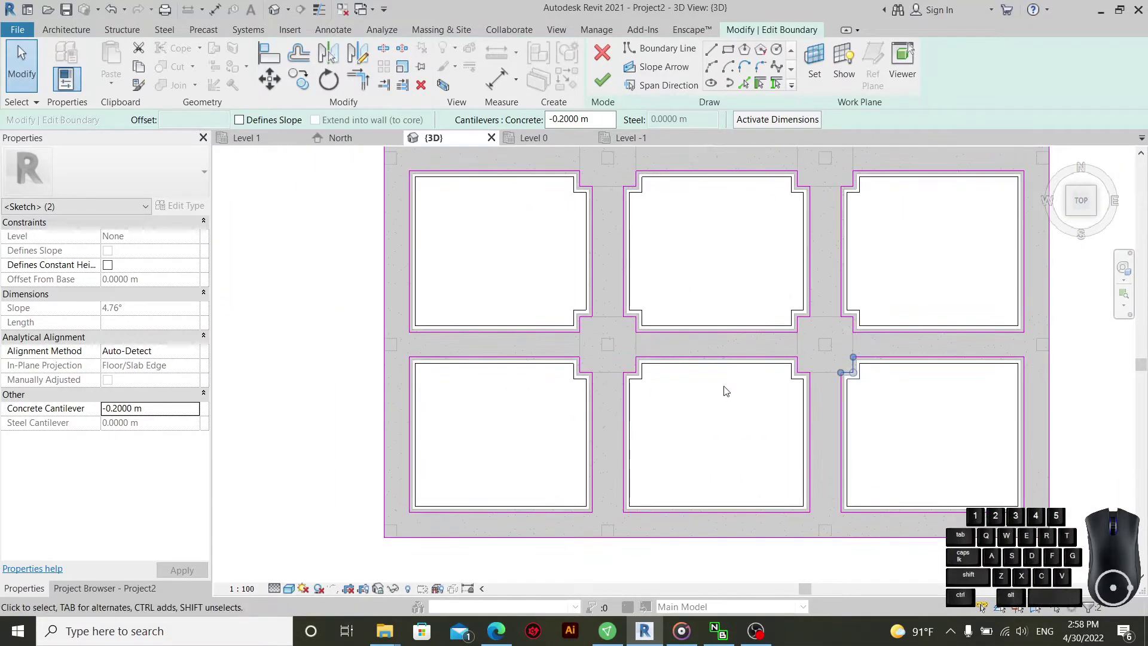
{"action": "scroll", "scroll_direction": "up", "scroll_amount": 3}
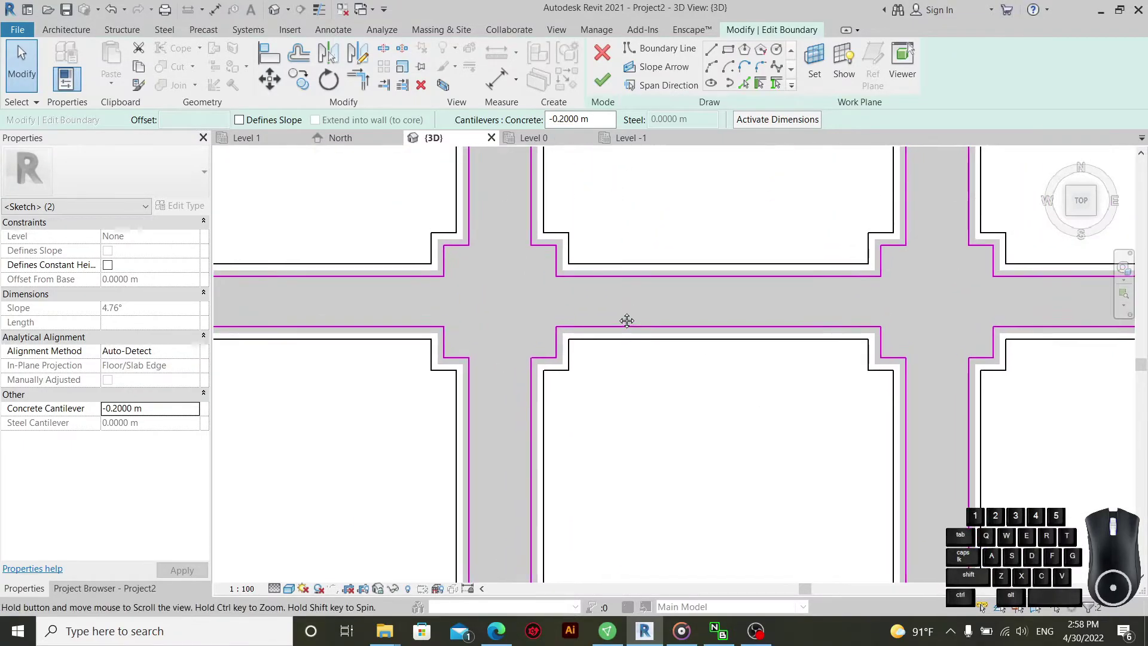
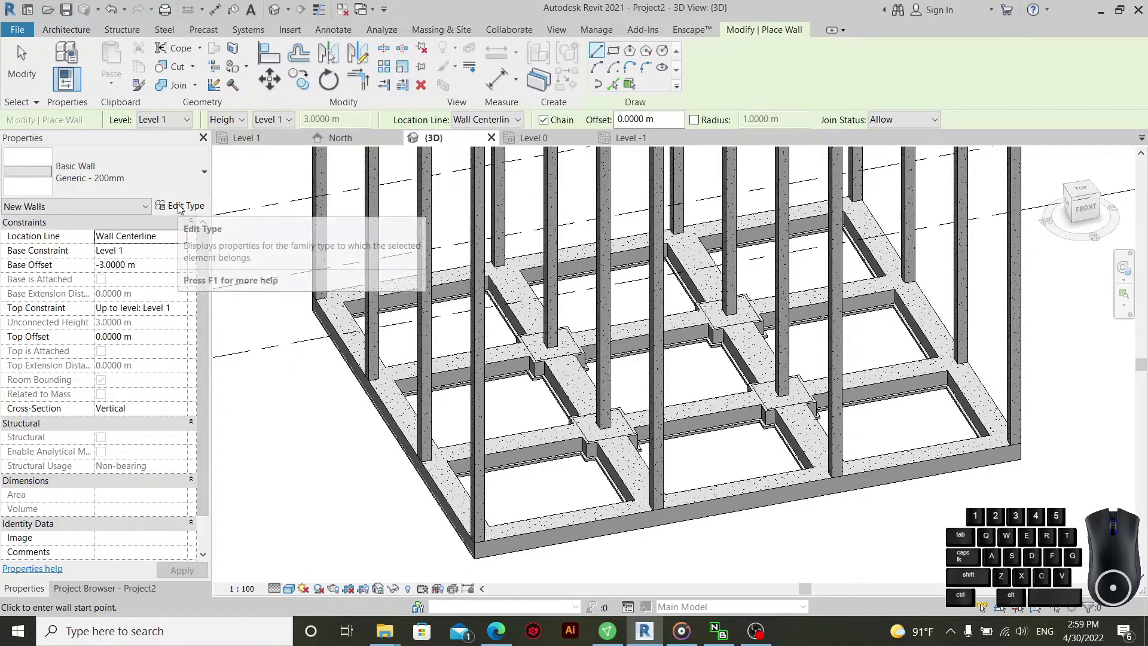
- Duplicate the wall type as Generic - 200mm 001 in Type Properties
{"action": "left_click", "coordinate": [169, 181]}
{"action": "left_click", "coordinate": [82, 577]}
{"action": "left_click", "coordinate": [193, 204]}
{"action": "left_click", "coordinate": [724, 131]}
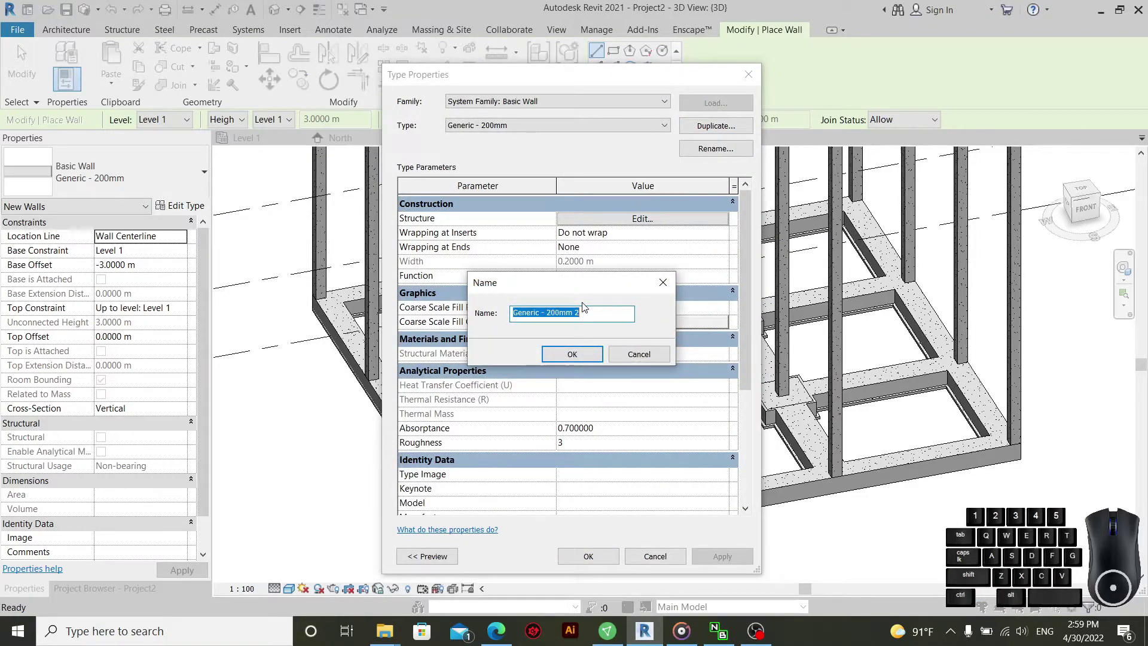
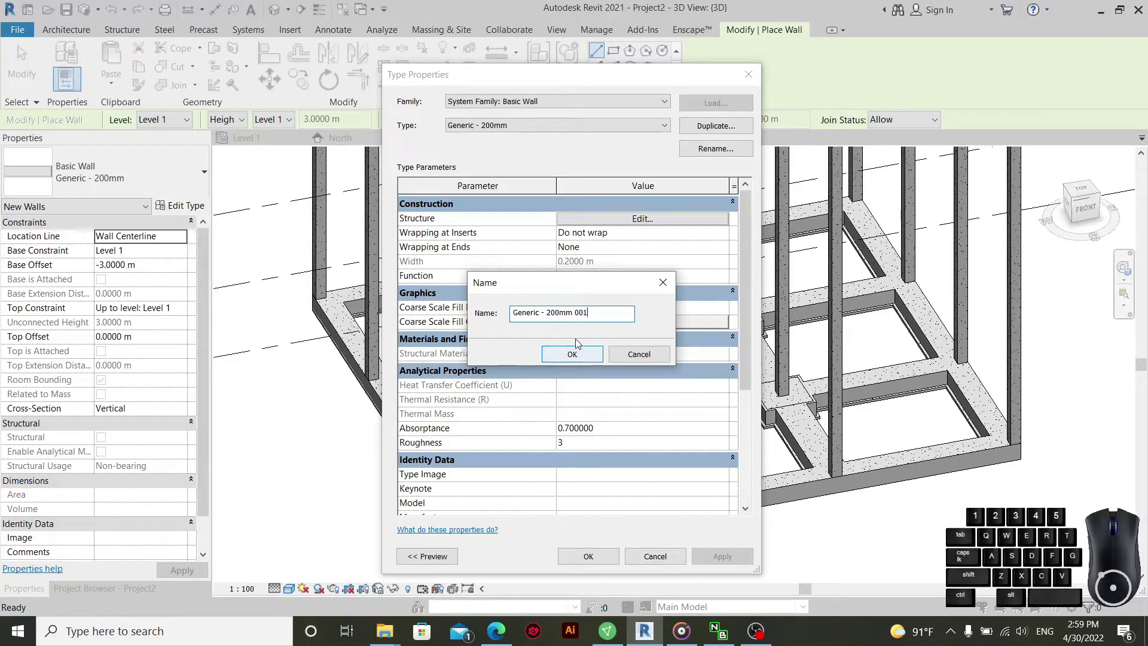
{"action": "left_click", "coordinate": [590, 356]}
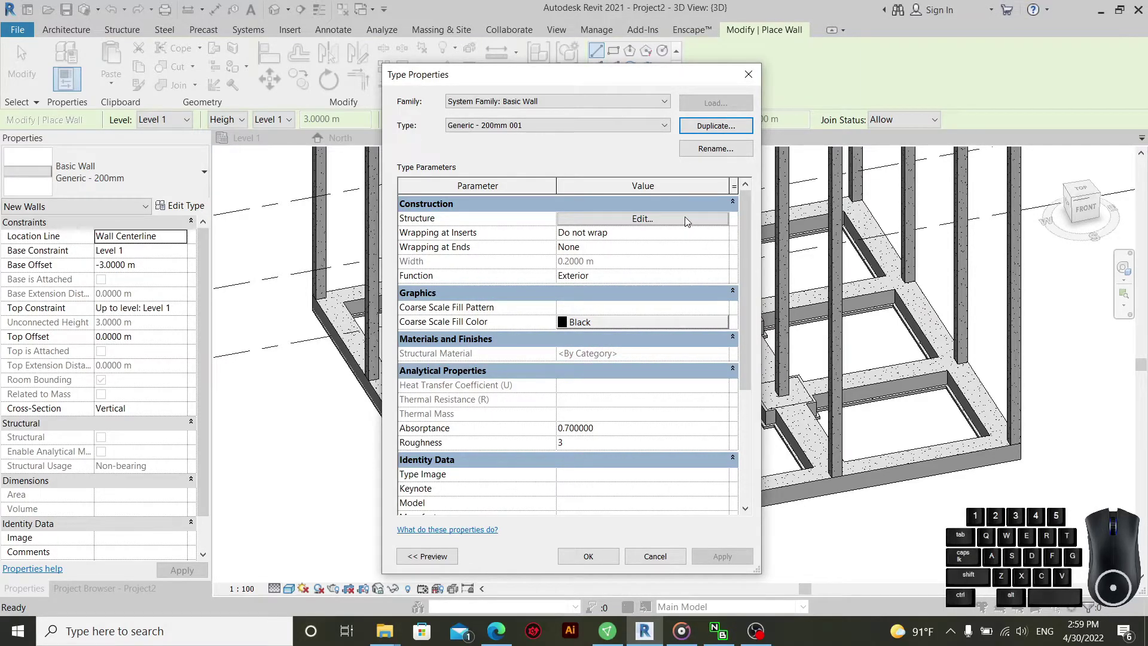
- Open the new type's layer structure and browse materials for the structure layer
{"action": "left_click", "coordinate": [649, 229]}
{"action": "left_click", "coordinate": [568, 231]}
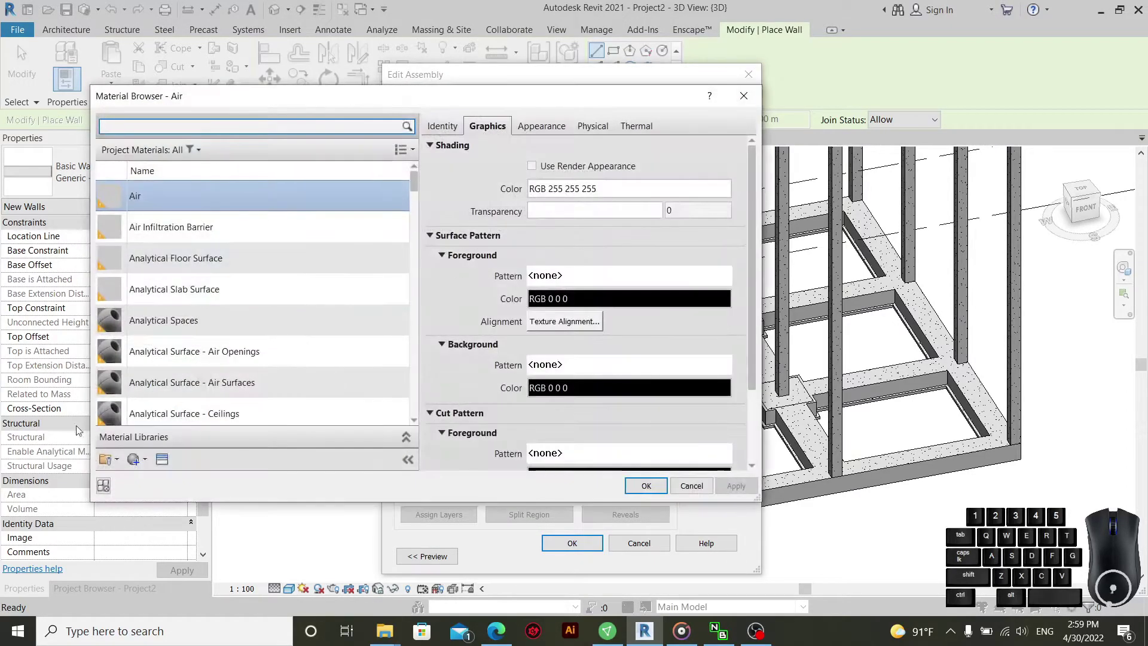
- Create a new material in the Material Browser and rename it Brick
{"action": "left_click", "coordinate": [148, 470]}
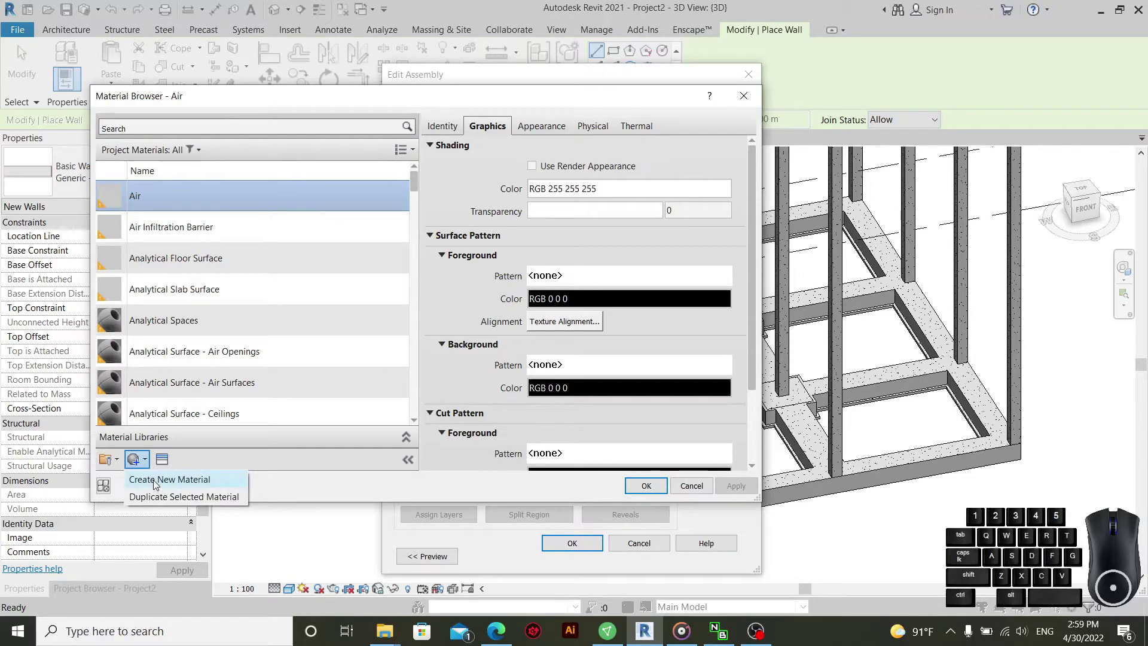
{"action": "left_click", "coordinate": [159, 485]}
{"action": "right_click", "coordinate": [172, 288]}
{"action": "left_click", "coordinate": [208, 326]}
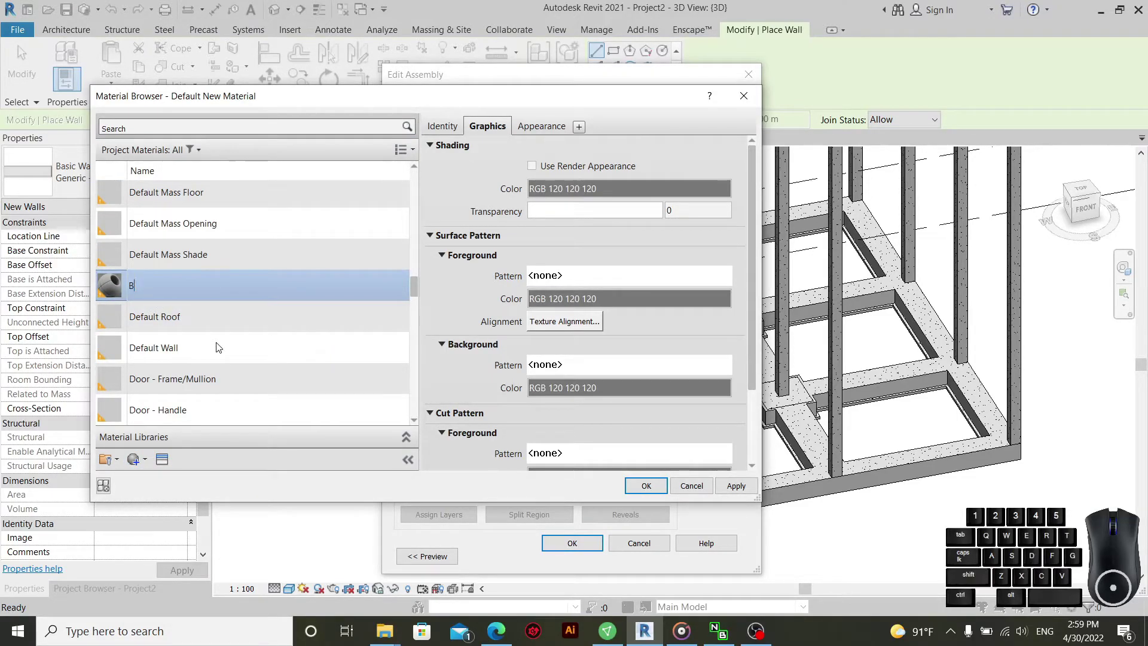
{"action": "key", "text": "r"}
{"action": "key", "text": "c"}
{"action": "key", "text": "space"}
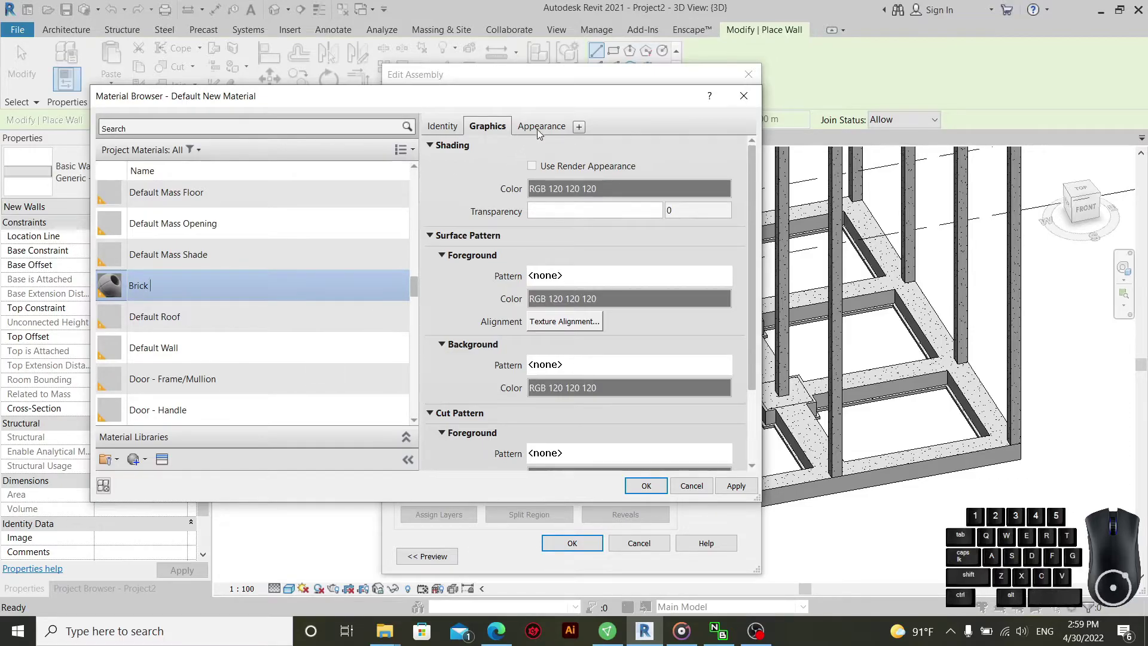
{"action": "left_click", "coordinate": [546, 130]}
{"action": "right_click", "coordinate": [150, 204]}
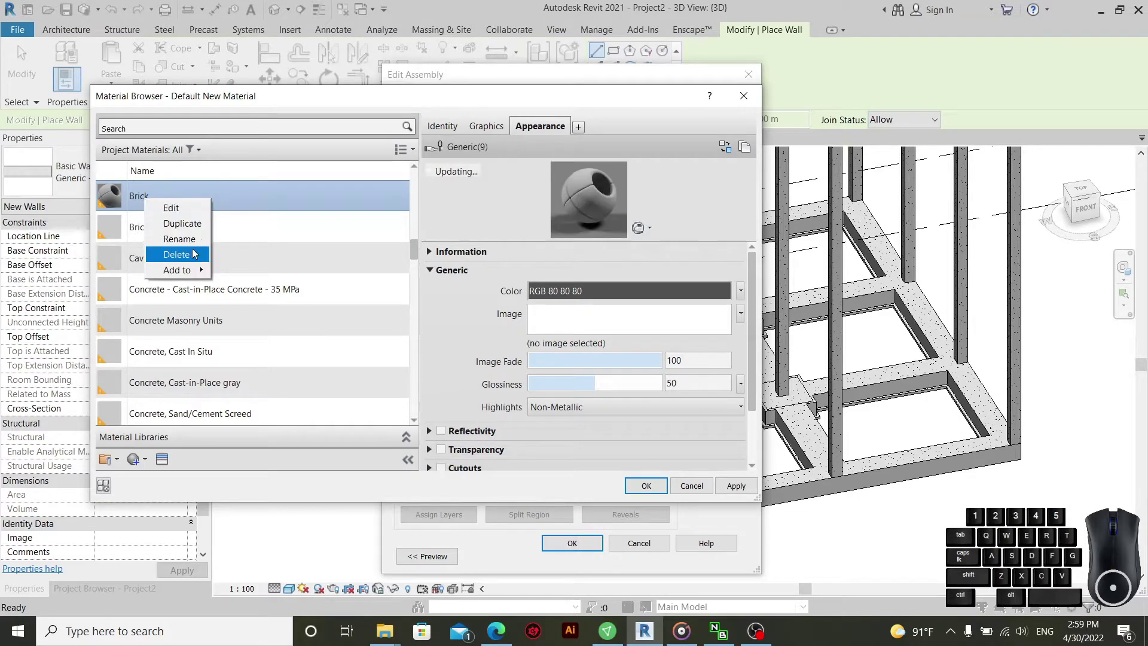
{"action": "left_click", "coordinate": [196, 246]}
{"action": "key", "text": "ctrl+c"}
{"action": "left_click", "coordinate": [489, 132]}
{"action": "left_click", "coordinate": [536, 134]}
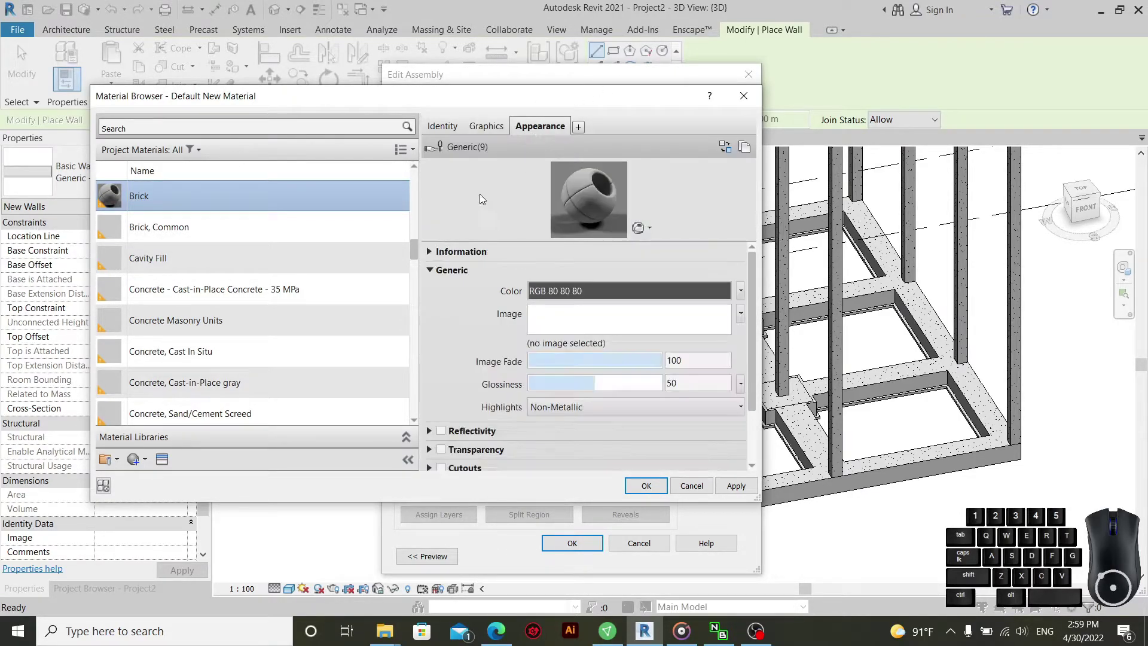
{"action": "left_click", "coordinate": [464, 135]}
- Give Brick an orange-brown colour and Brick 75x225 surface pattern and assign it to the structure layer
{"action": "left_click", "coordinate": [575, 199]}
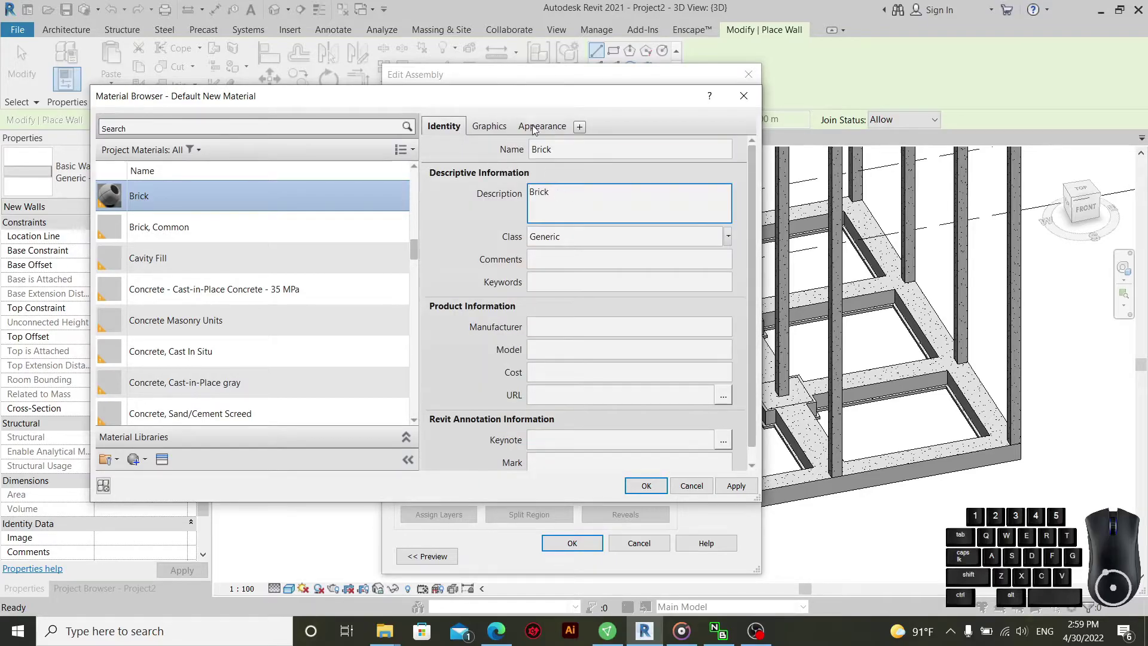
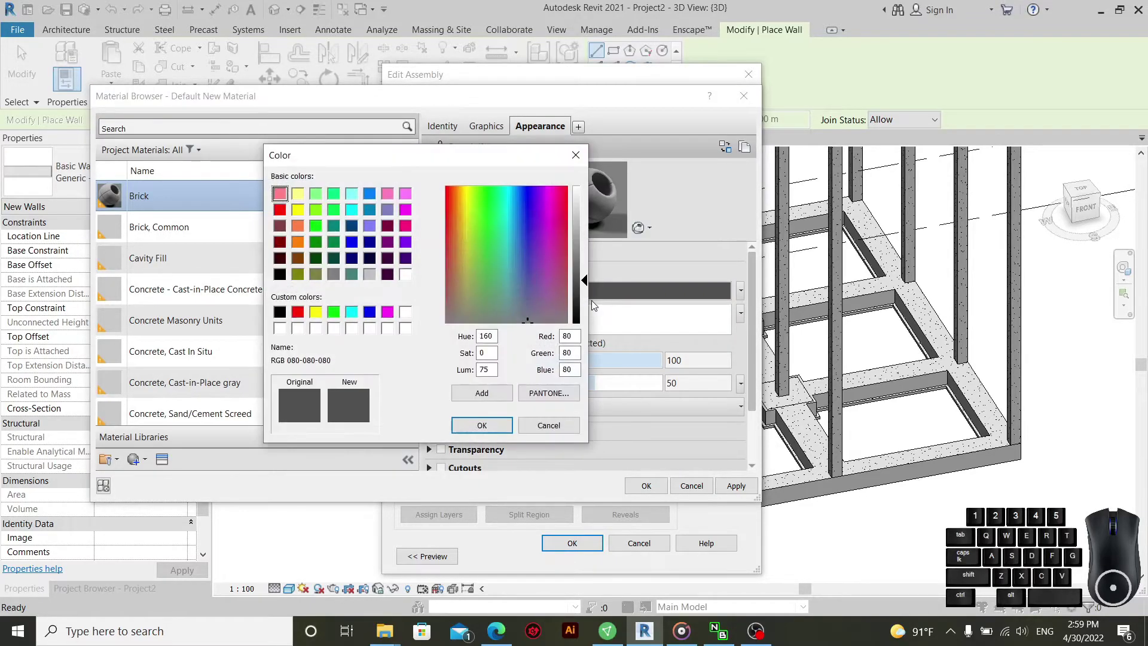
{"action": "left_click_drag", "start_coordinate": [474, 273], "coordinate": [463, 220]}
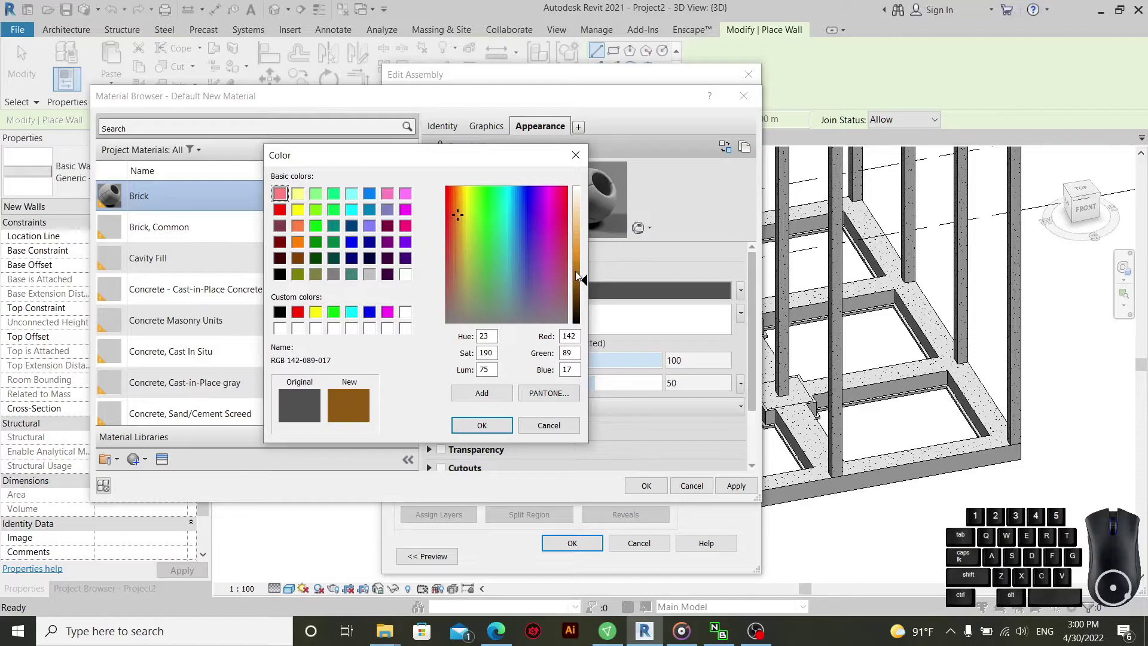
{"action": "left_click", "coordinate": [581, 276]}
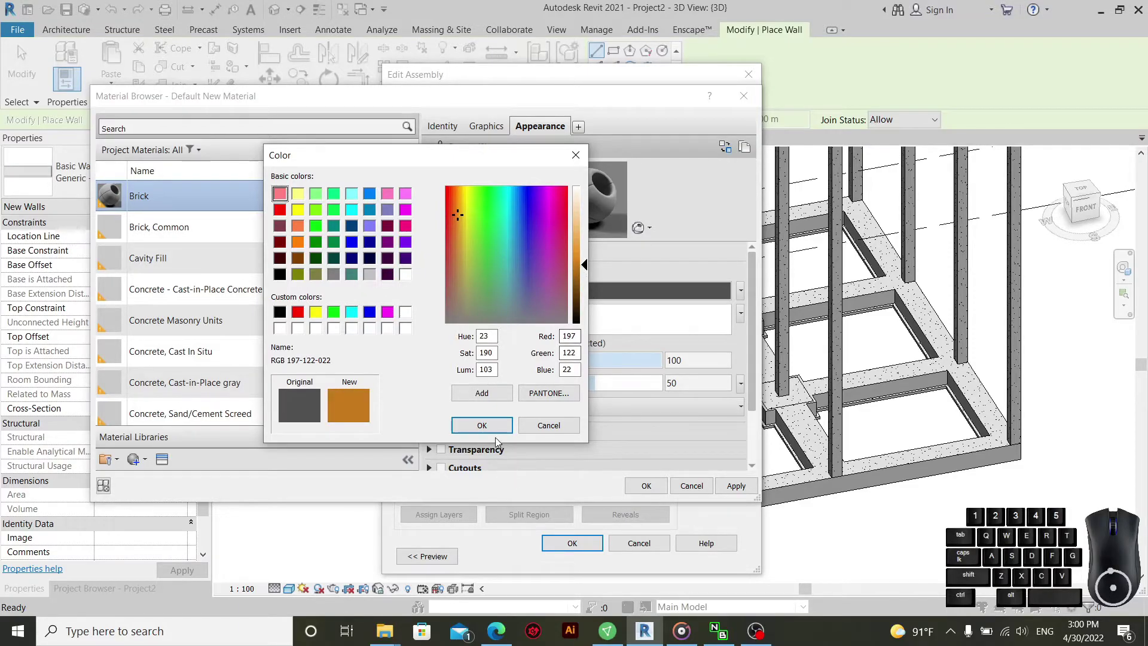
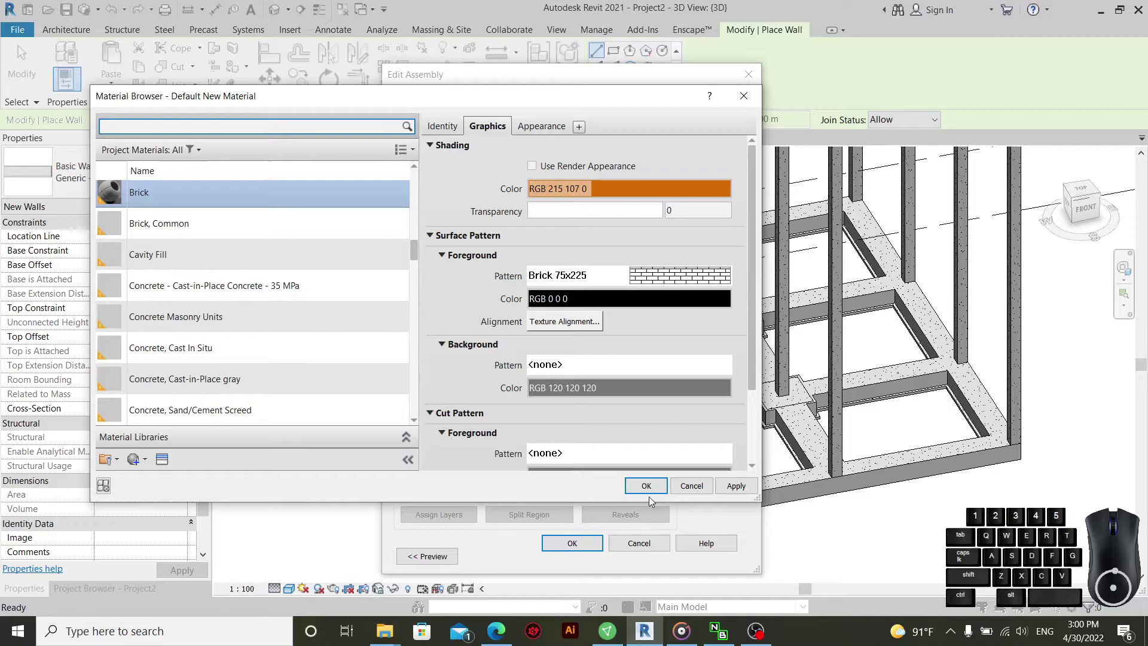
{"action": "left_click", "coordinate": [655, 489]}
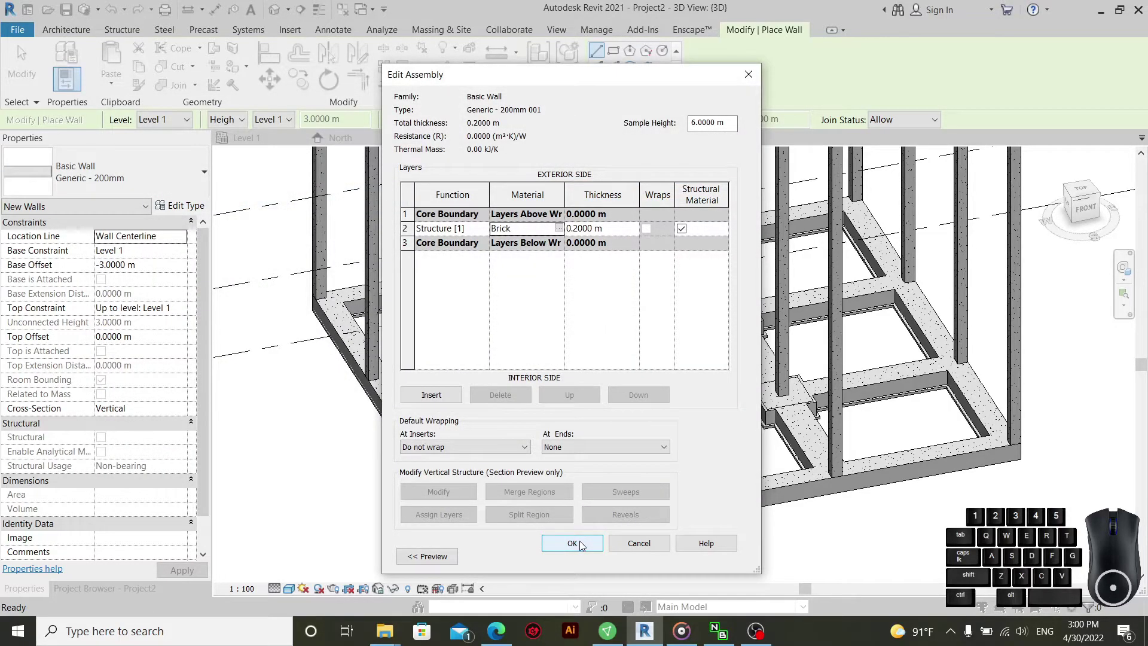
- Accept the Brick structure layer, closing Edit Assembly for Generic - 200mm 001
{"action": "left_click", "coordinate": [584, 547]}
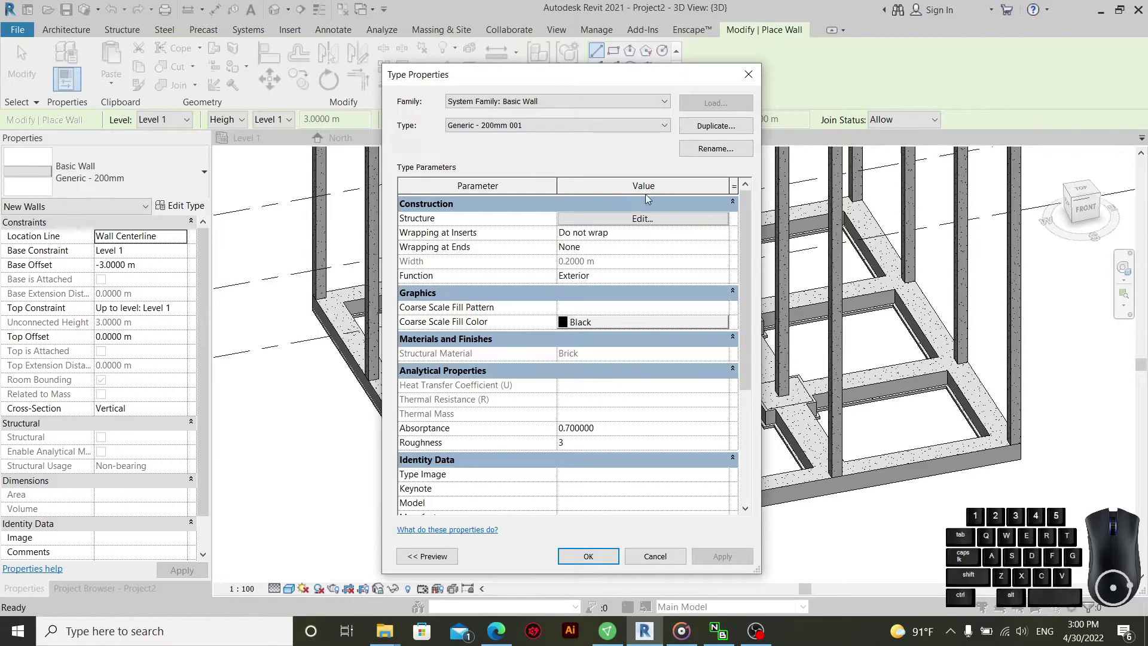
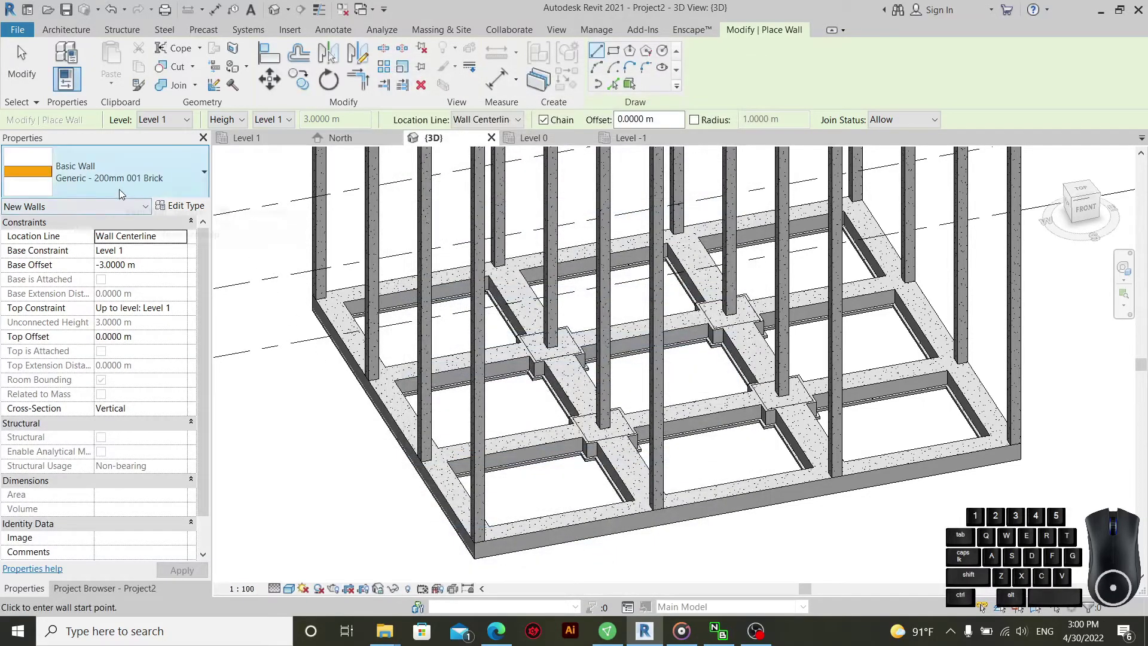
- Duplicate Generic - 200mm and name the copy Generic - 200mm 002 Cement
{"action": "left_click", "coordinate": [120, 191]}
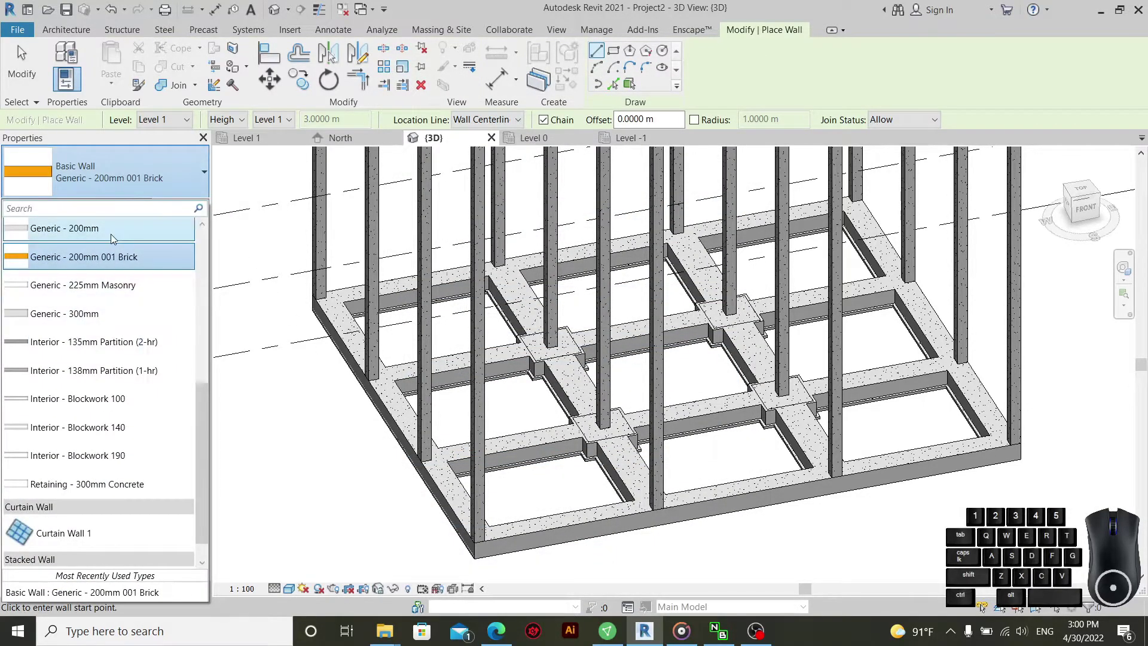
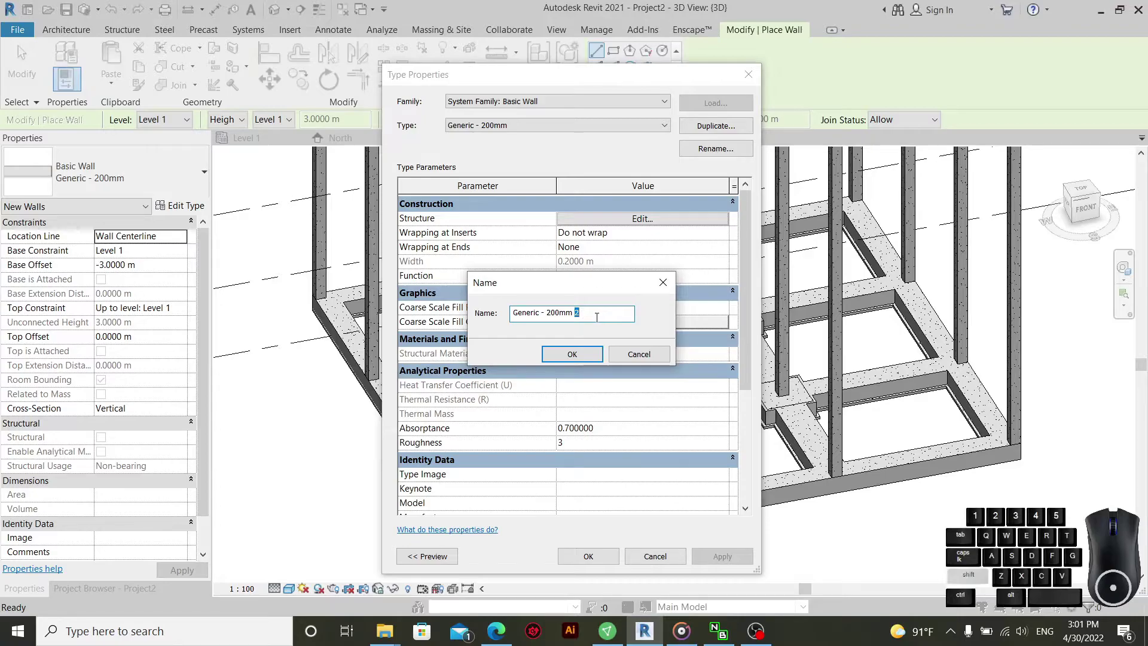
{"action": "key", "text": "space"}
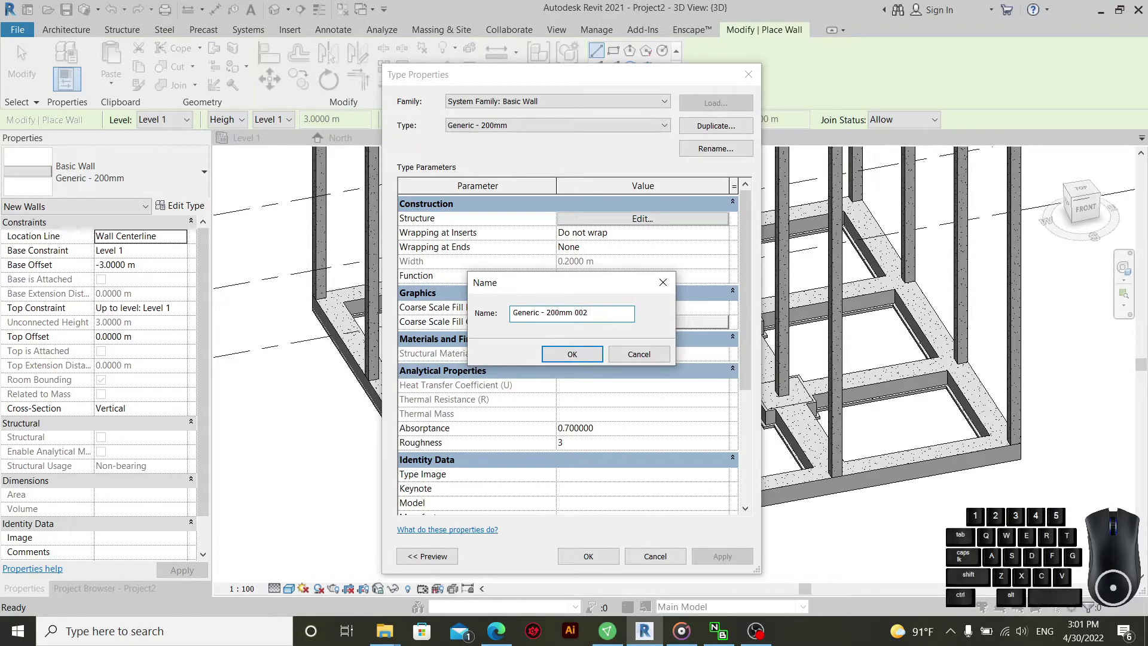
{"action": "key", "text": "shift+c"}
{"action": "key", "text": "e"}
{"action": "key", "text": "e"}
{"action": "key", "text": "t"}
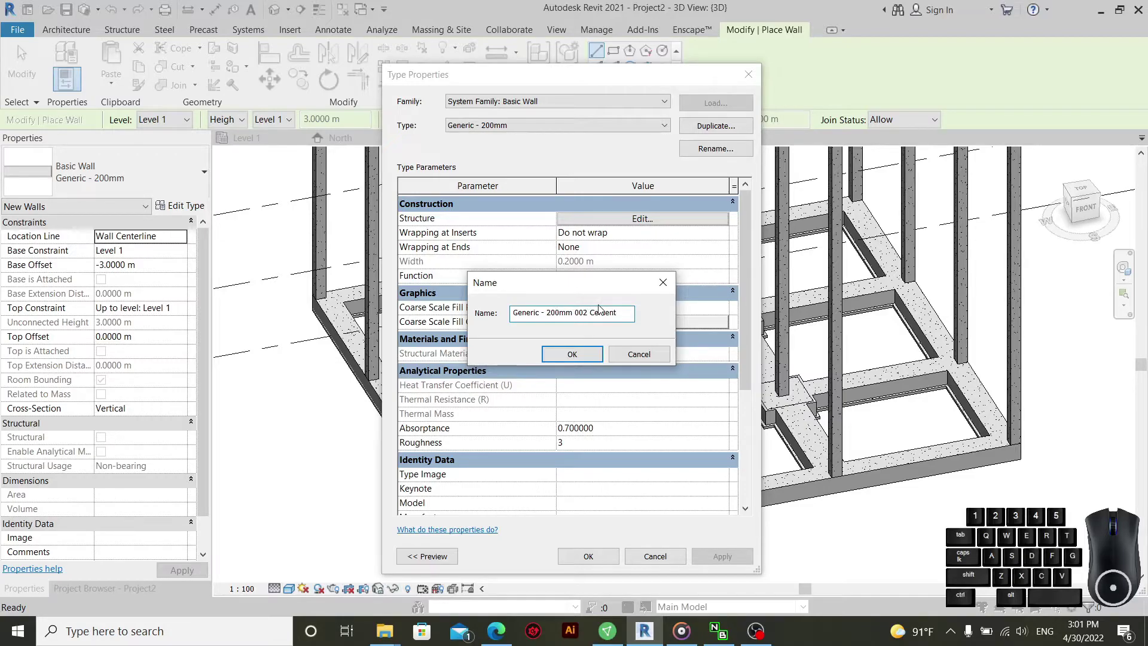
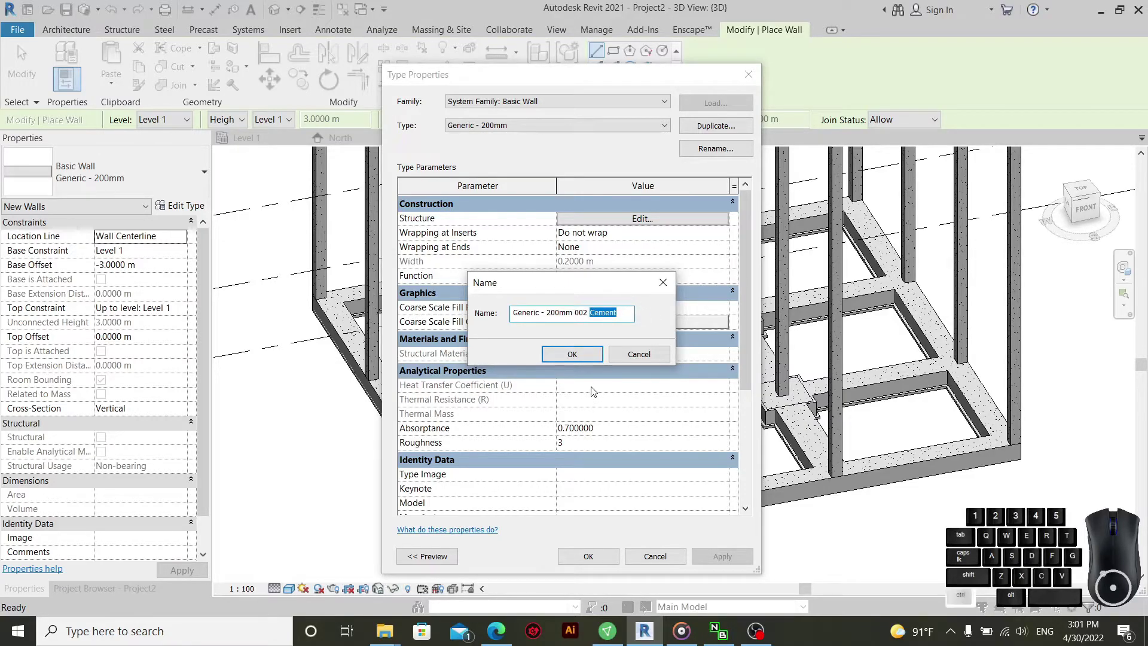
{"action": "key", "text": "ctrl+c"}
- Confirm the Cement type name and give its structure-layer material a neutral grey shading colour
{"action": "left_click", "coordinate": [591, 360]}
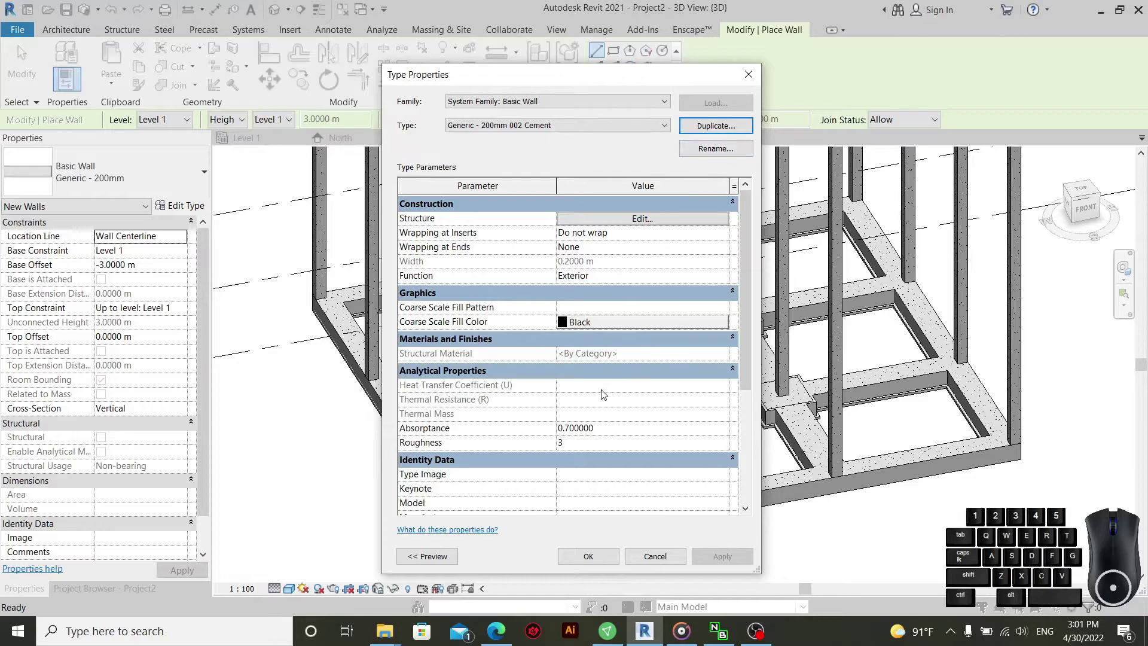
{"action": "left_click", "coordinate": [652, 226]}
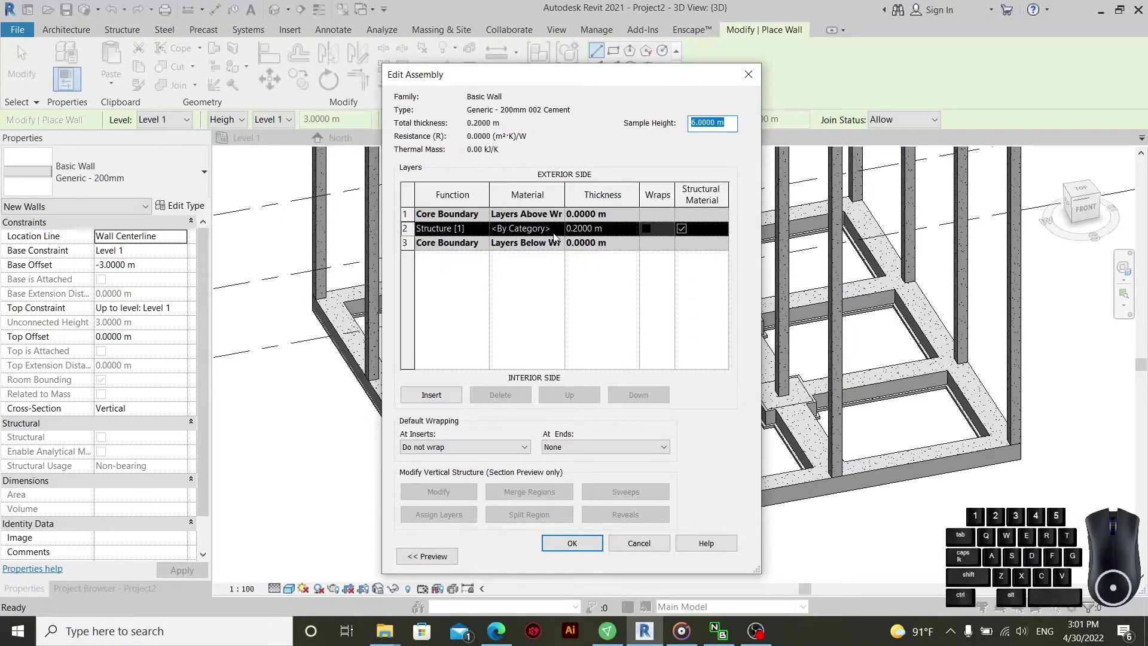
{"action": "left_click", "coordinate": [562, 235]}
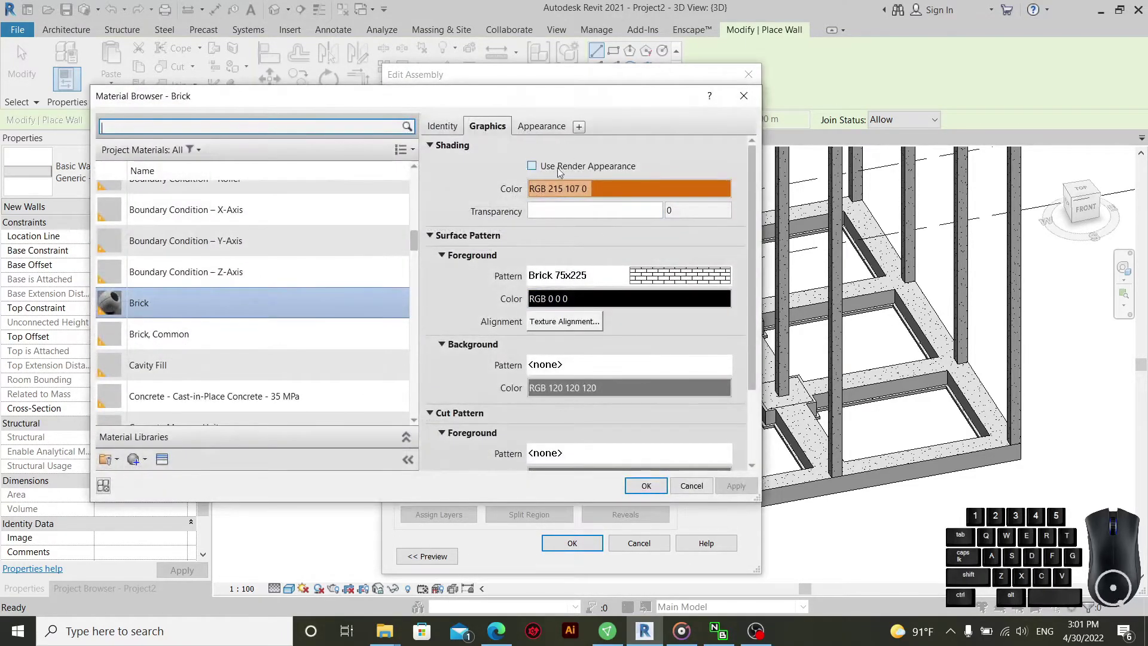
{"action": "left_click", "coordinate": [597, 191]}
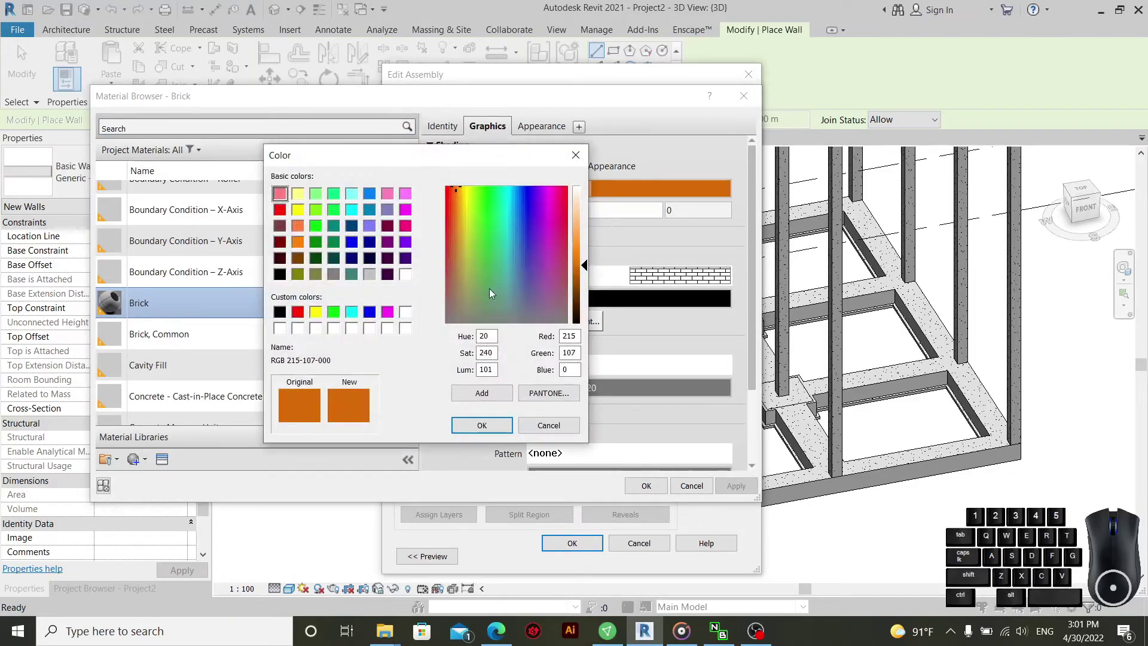
{"action": "left_click_drag", "start_coordinate": [517, 305], "coordinate": [454, 311]}
{"action": "left_click_drag", "start_coordinate": [484, 309], "coordinate": [482, 325]}
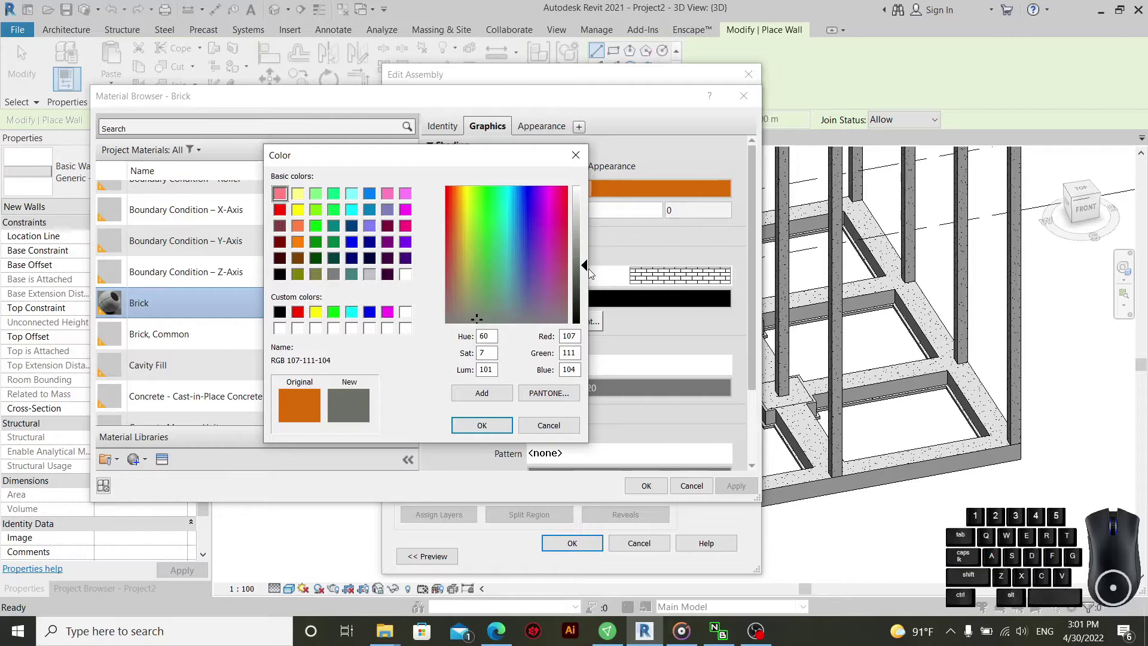
{"action": "left_click", "coordinate": [592, 272]}
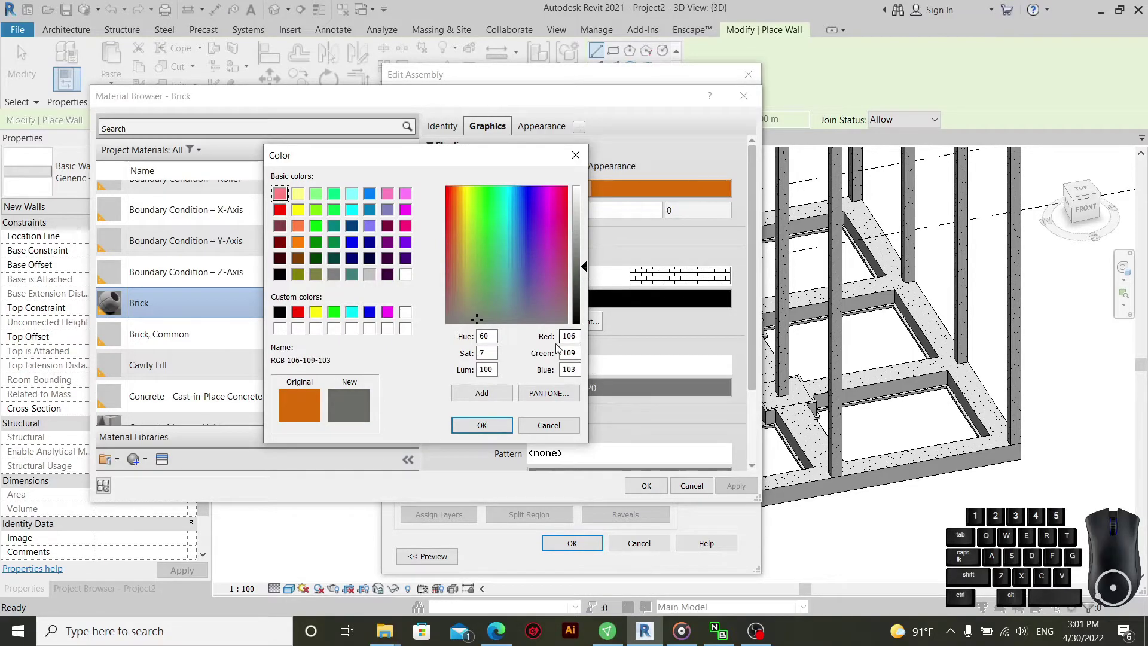
{"action": "left_click", "coordinate": [495, 425]}
{"action": "left_click", "coordinate": [653, 281]}
- Set the material's foreground surface pattern to Gypsum-Plaster in black
{"action": "scroll", "scroll_direction": "up", "scroll_amount": 3}
{"action": "left_click", "coordinate": [334, 179]}
{"action": "scroll", "scroll_direction": "up", "scroll_amount": 3}
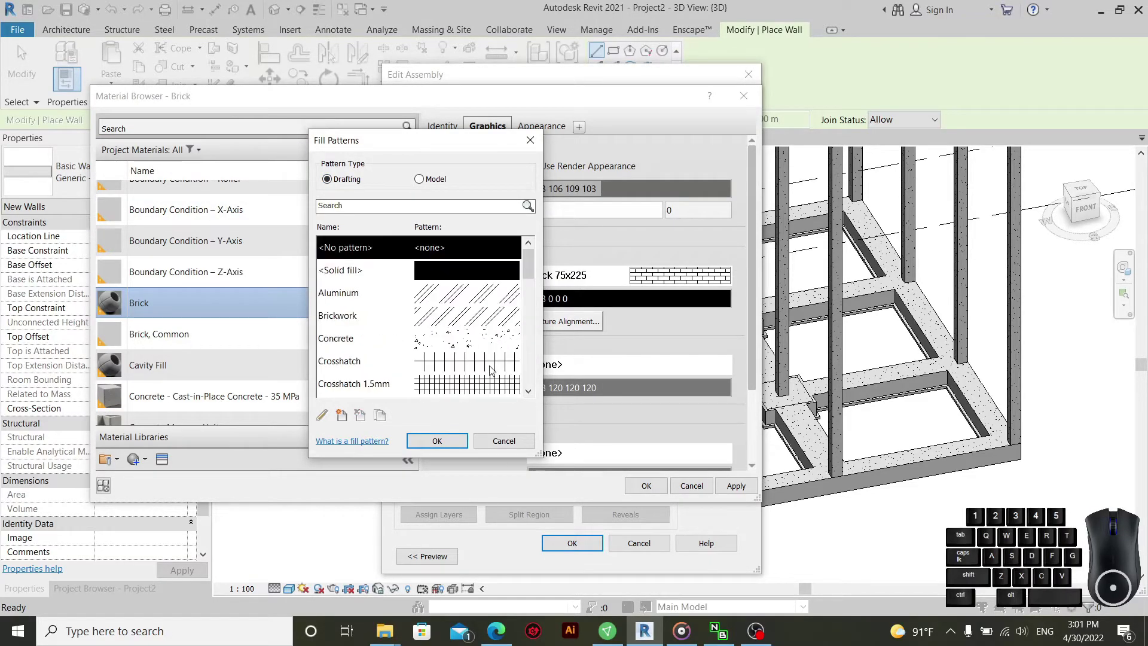
{"action": "left_click", "coordinate": [489, 340]}
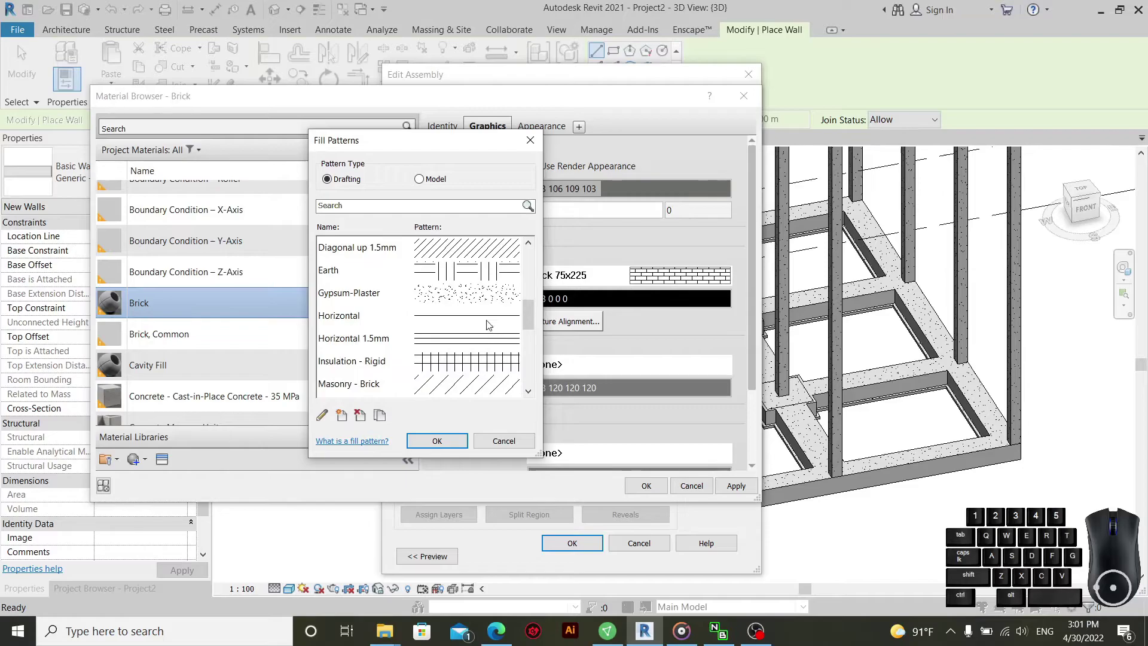
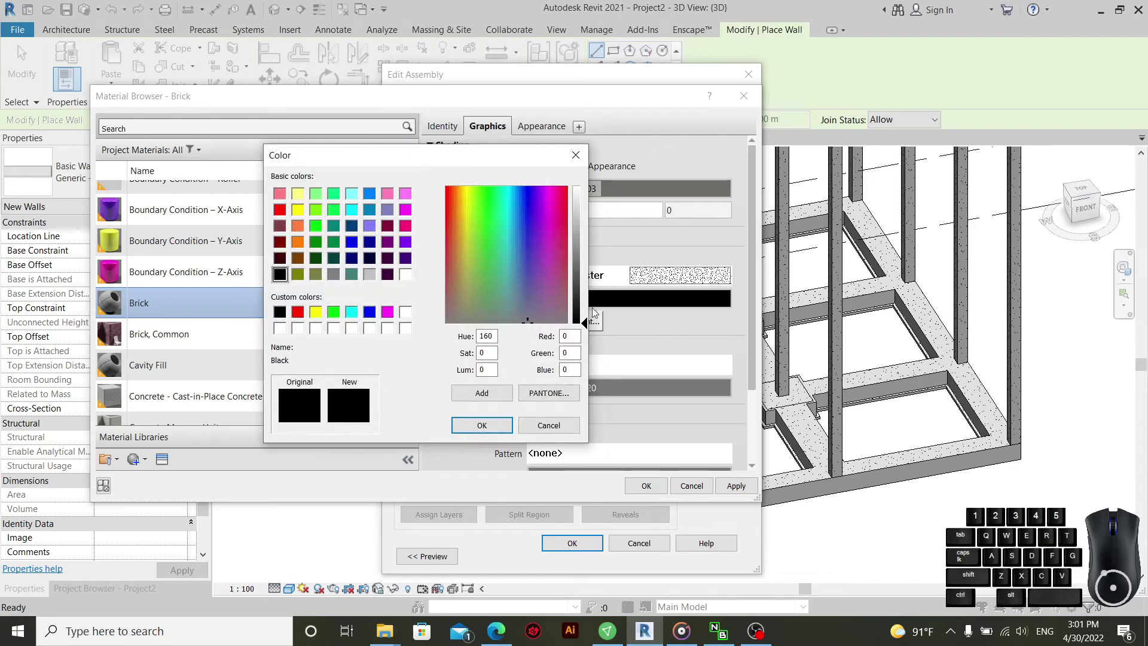
{"action": "left_click", "coordinate": [581, 310]}
{"action": "left_click", "coordinate": [482, 428]}
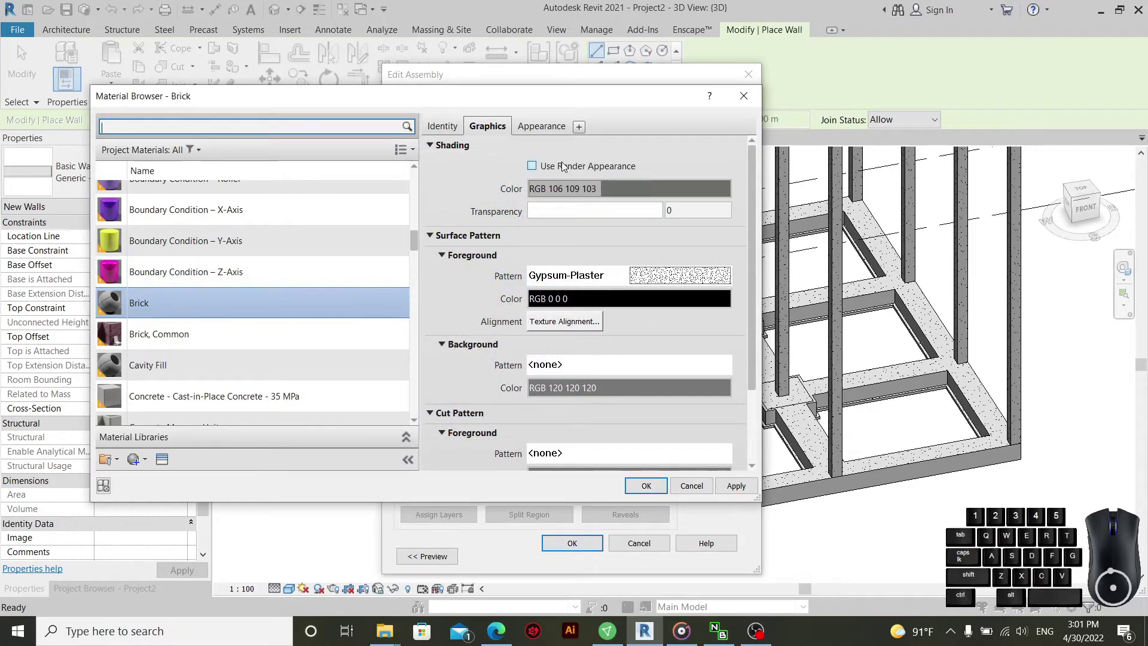
- Create a Default New Material, dismiss the Duplicate Name warning and close the Material Browser
{"action": "left_click", "coordinate": [554, 135]}
{"action": "left_click", "coordinate": [441, 133]}
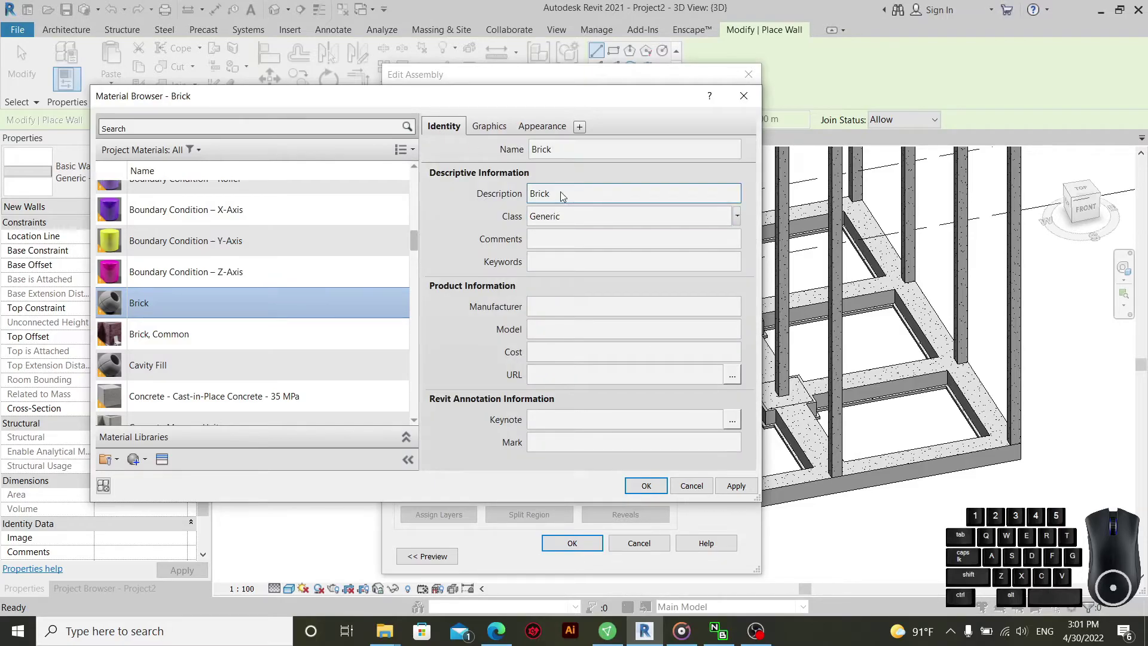
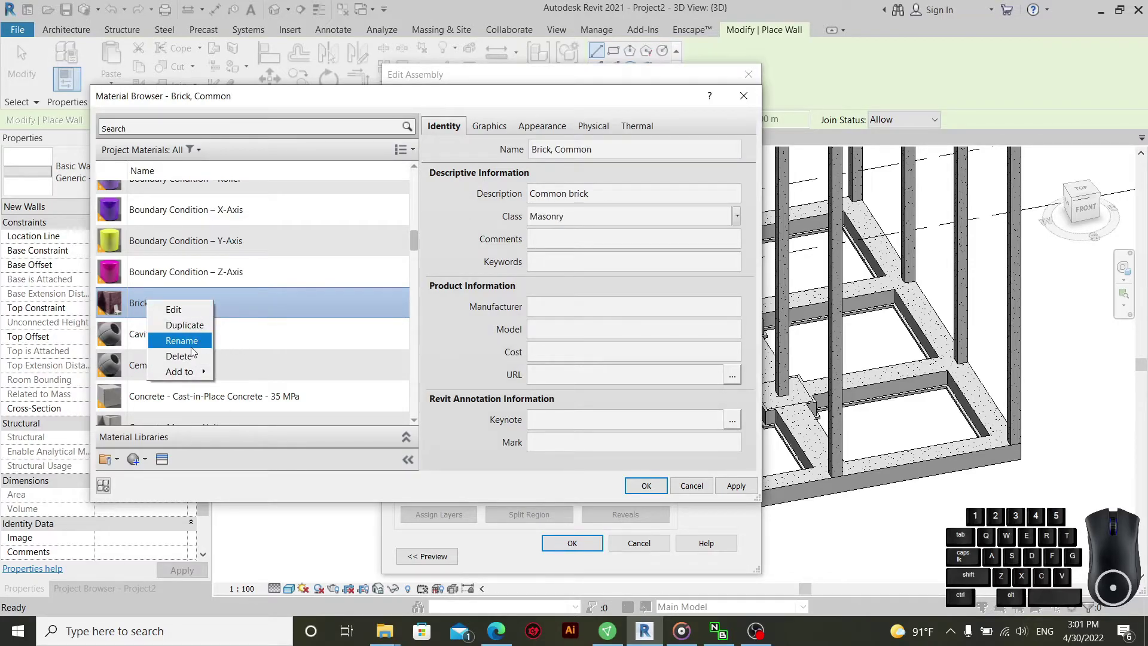
{"action": "left_click", "coordinate": [277, 291]}
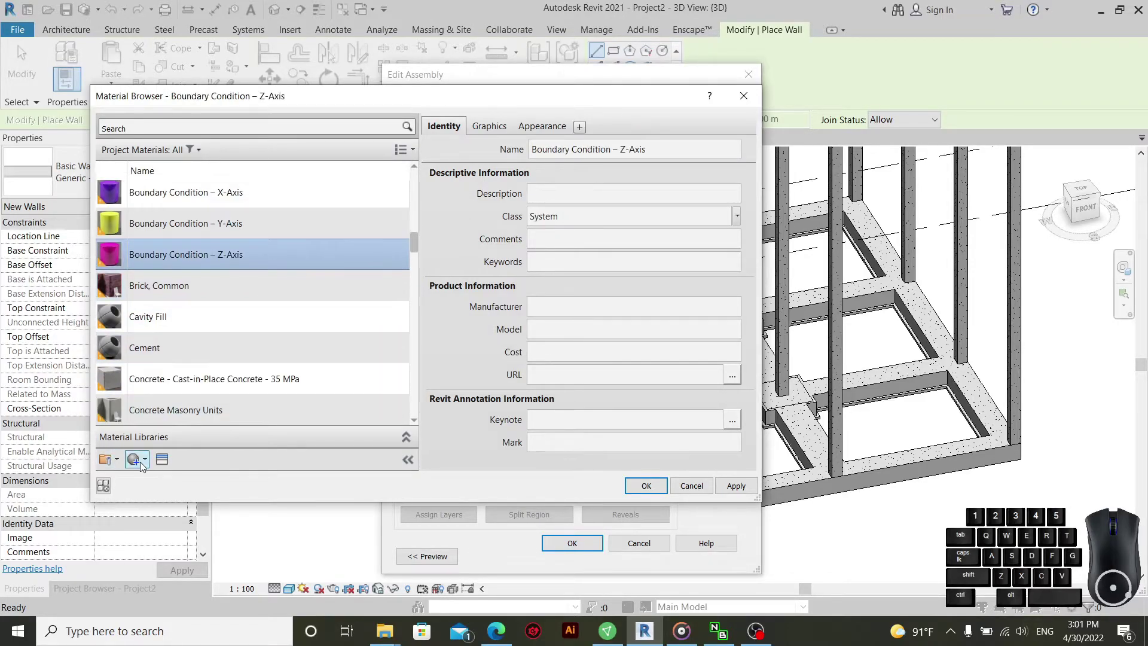
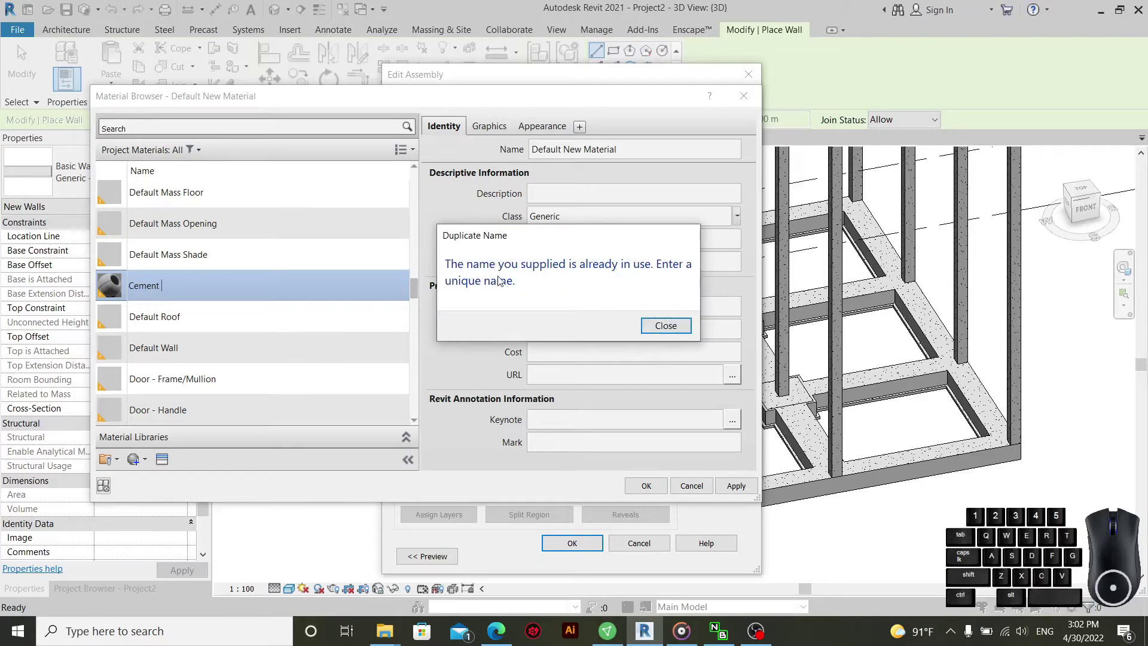
{"action": "left_click", "coordinate": [670, 333]}
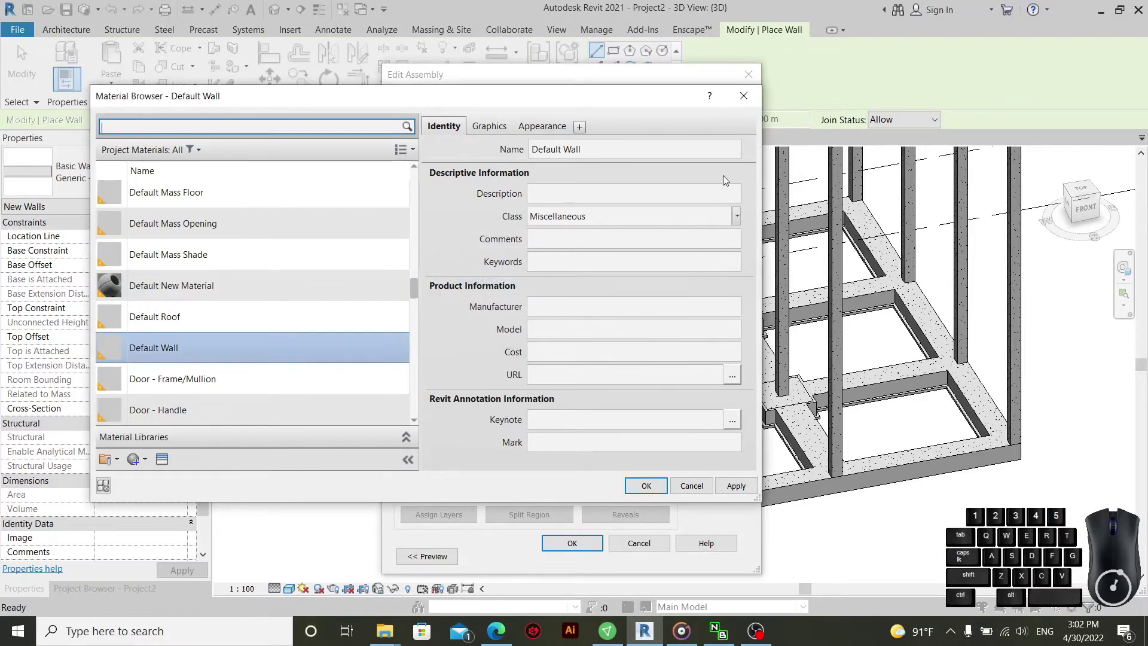
{"action": "left_click", "coordinate": [747, 98]}
{"action": "left_click", "coordinate": [748, 102]}
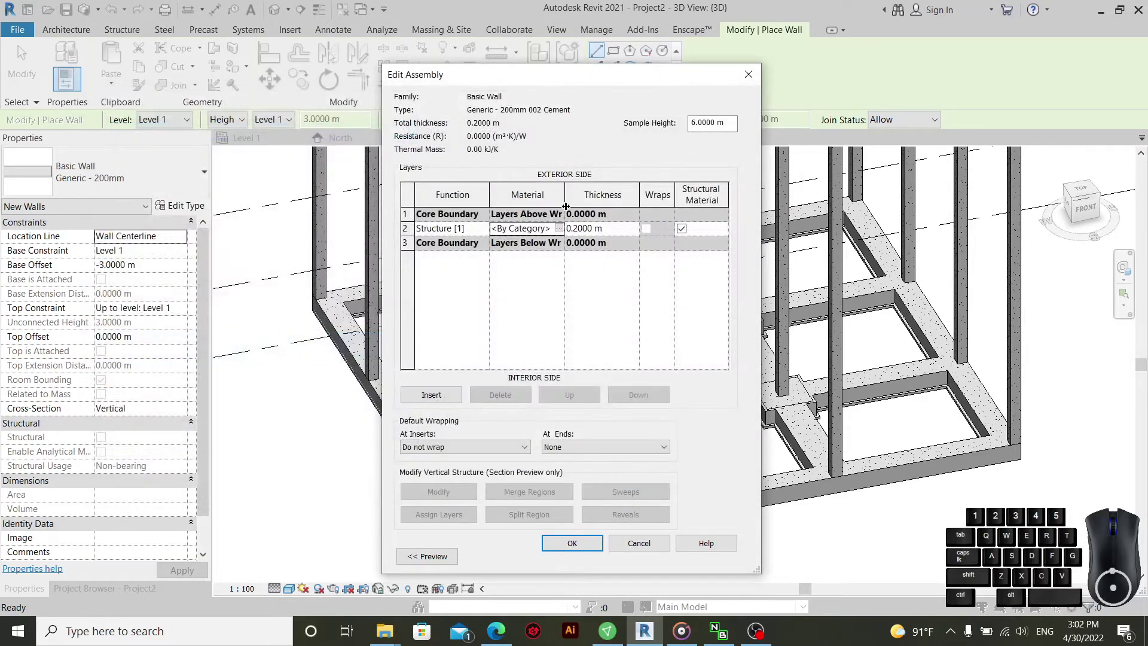
- Rename Default New Material to Cement in the wall layer's Material Browser
{"action": "left_click", "coordinate": [564, 231]}
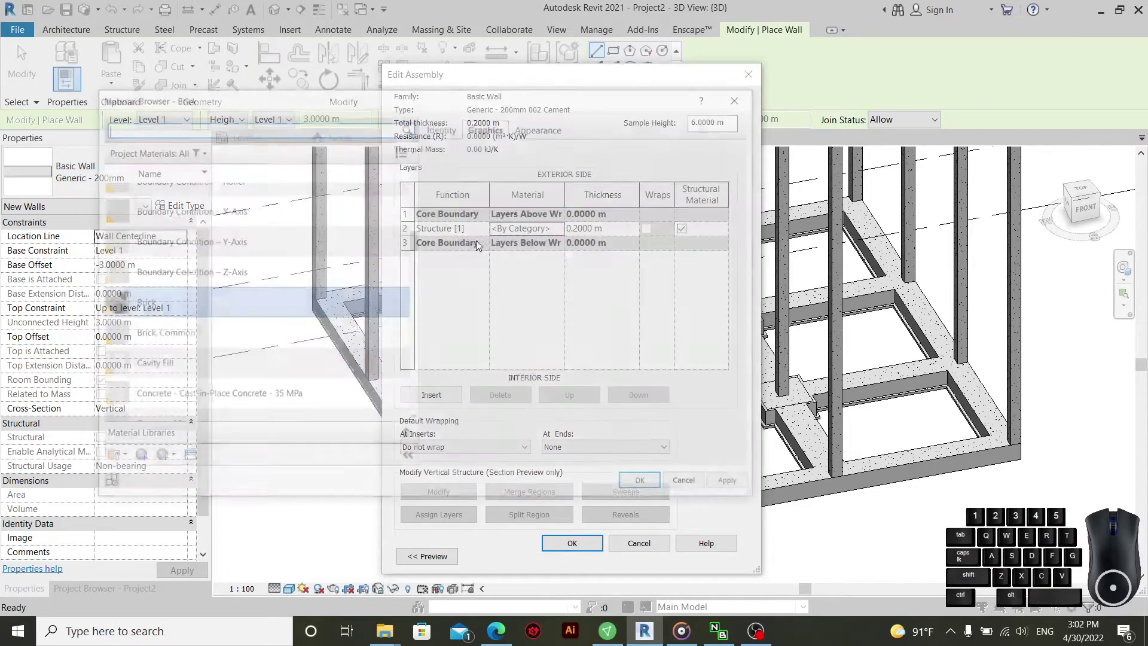
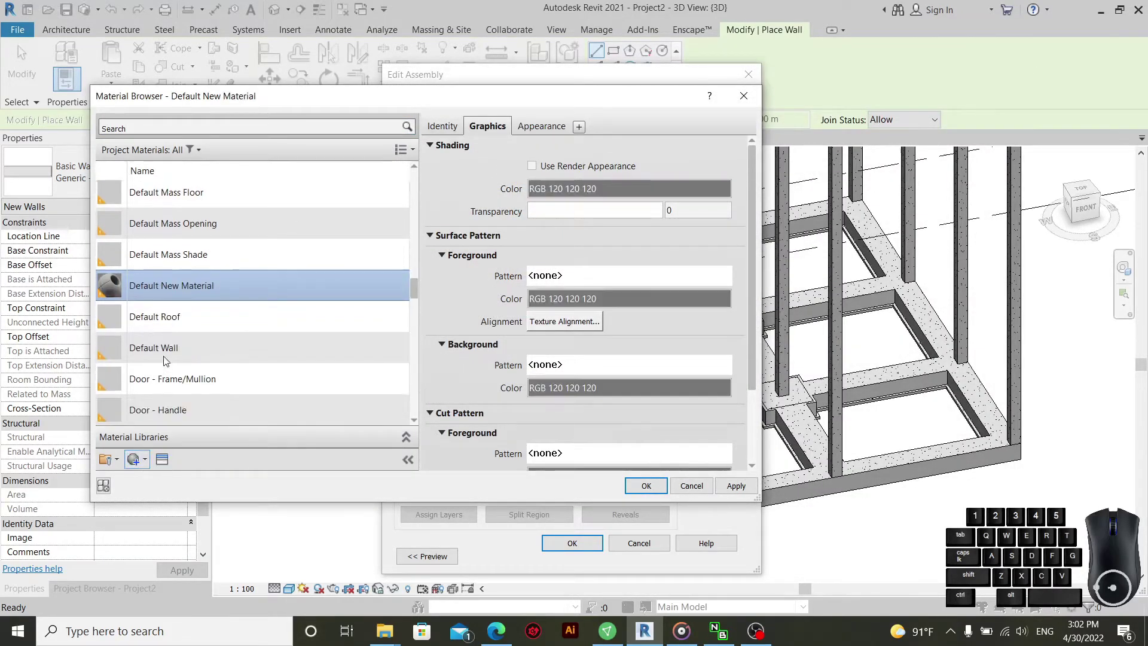
{"action": "right_click", "coordinate": [165, 290]}
{"action": "left_click", "coordinate": [203, 331]}
{"action": "key", "text": "ctrl+v"}
{"action": "left_click", "coordinate": [480, 244]}
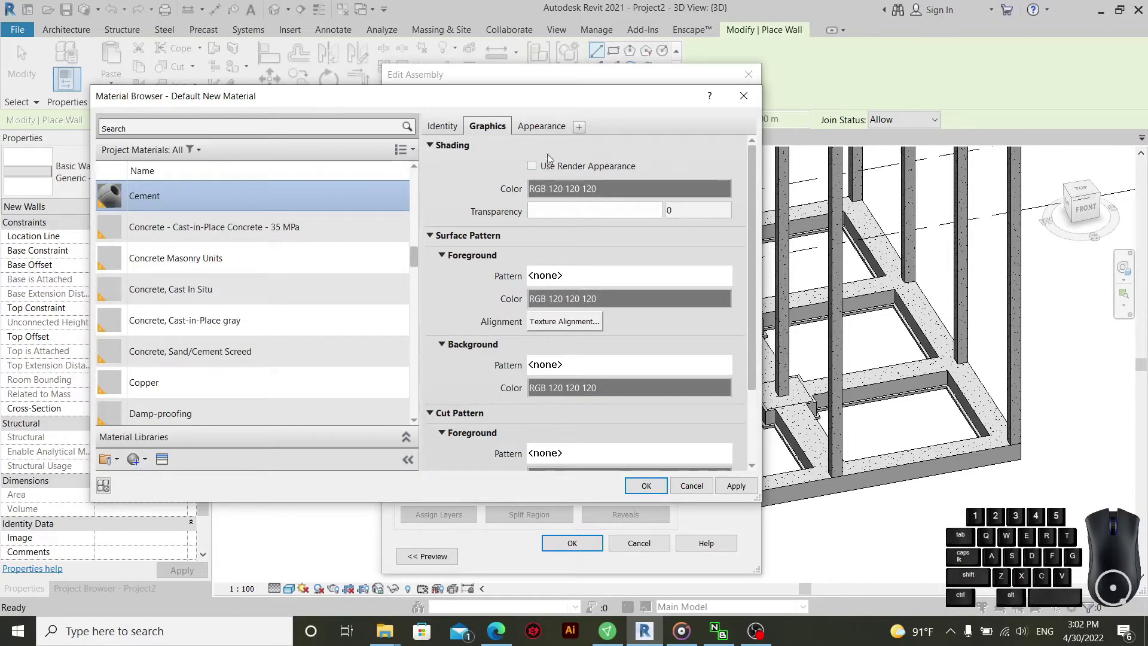
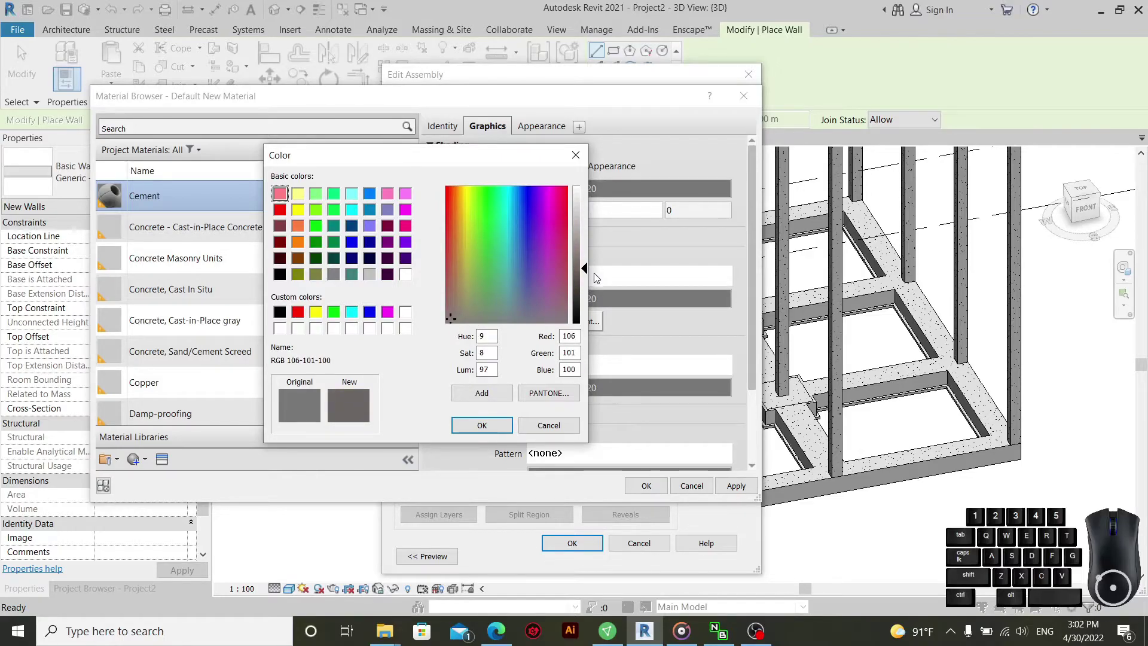
- Give Cement grey shading (RGB 111 105 104) and the Gypsum-Plaster surface pattern
{"action": "left_click", "coordinate": [592, 272]}
{"action": "left_click", "coordinate": [508, 436]}
{"action": "left_click", "coordinate": [605, 274]}
{"action": "scroll", "scroll_direction": "up", "scroll_amount": 3}
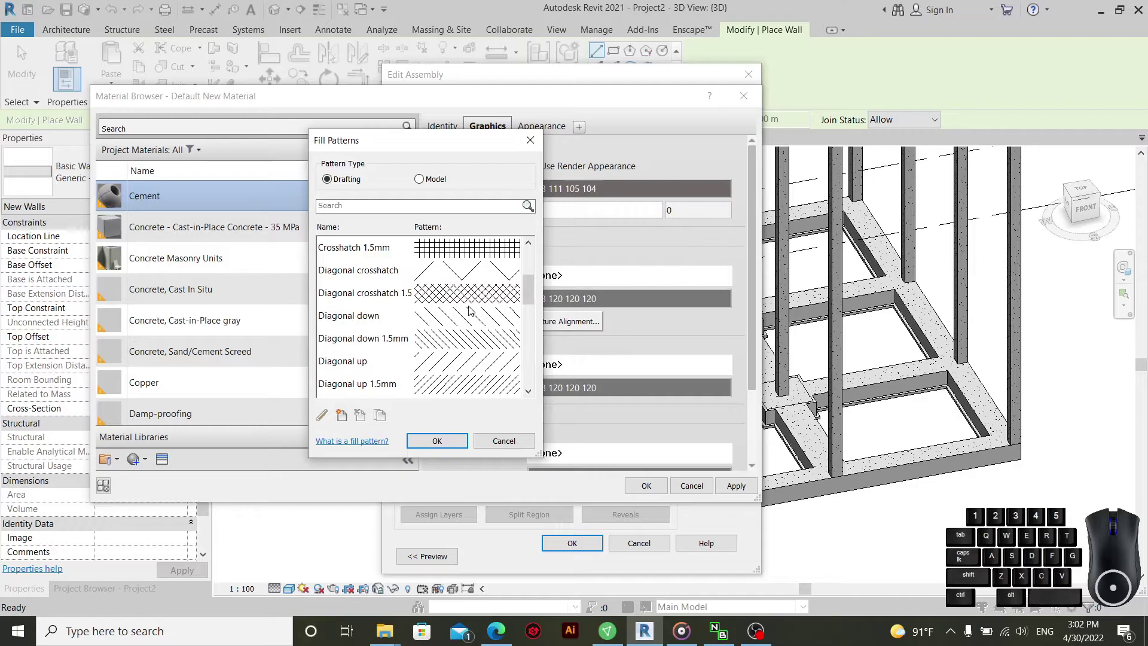
{"action": "left_click", "coordinate": [484, 294]}
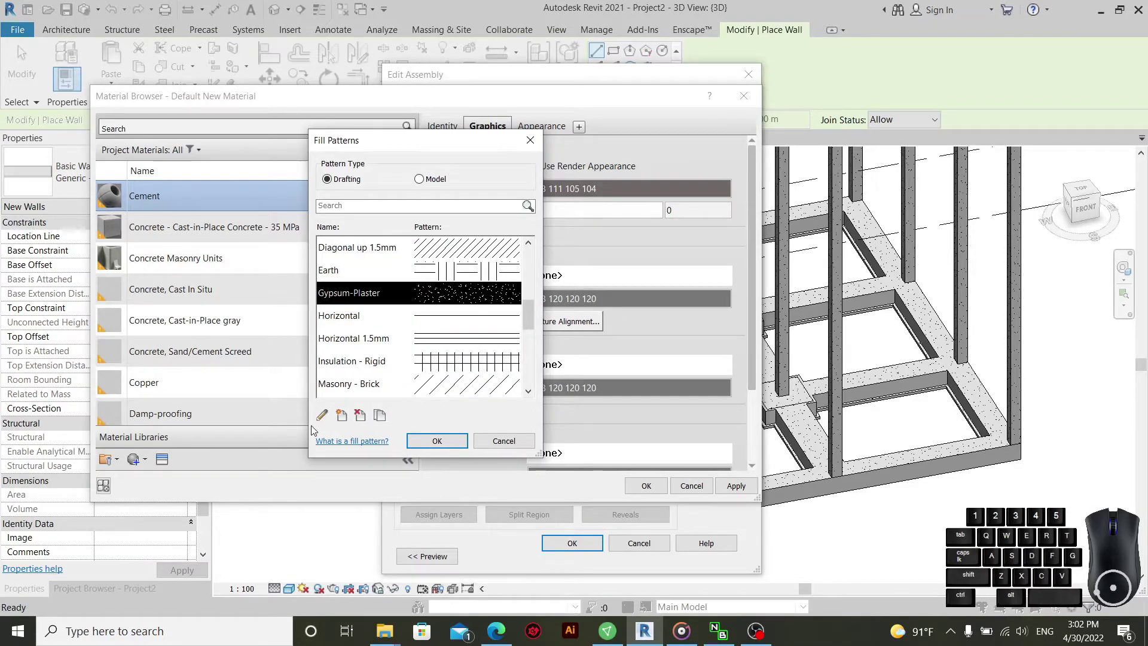
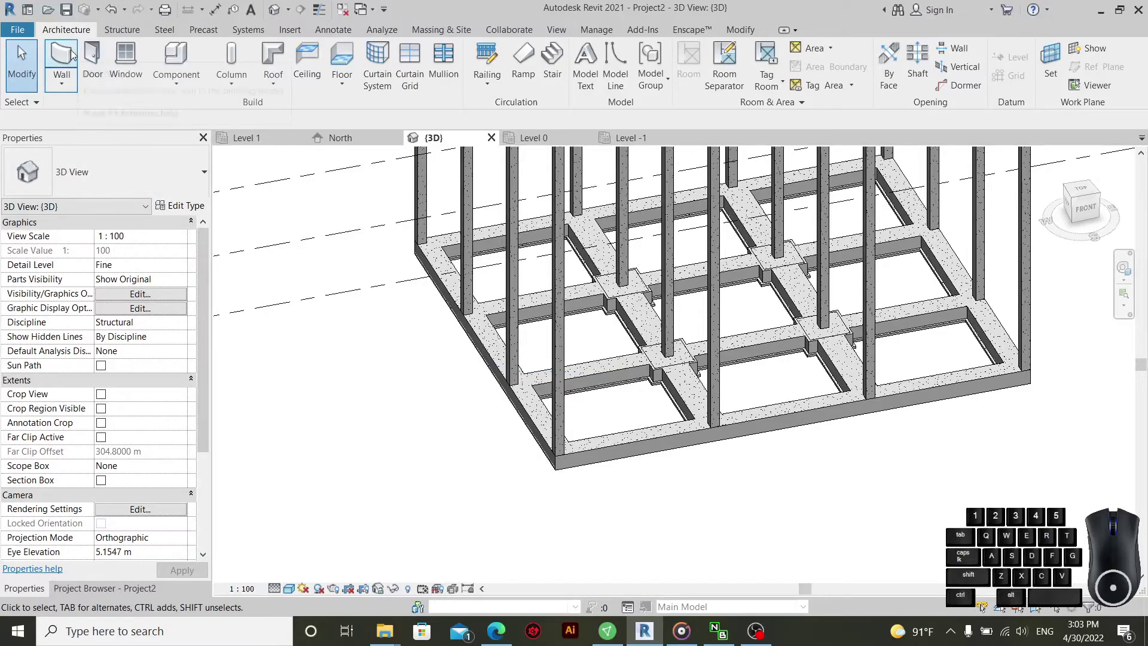
- Choose the 225mm Over 300mm Concrete stacked wall type and edit its structure
{"action": "left_click", "coordinate": [76, 55]}
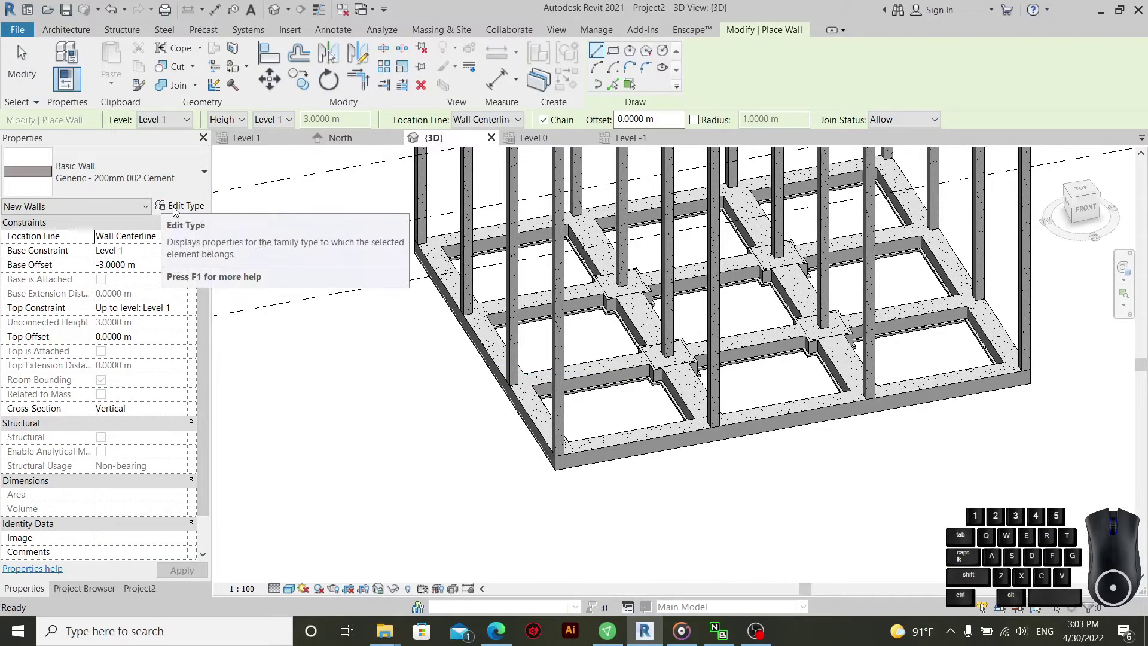
{"action": "left_click", "coordinate": [149, 190]}
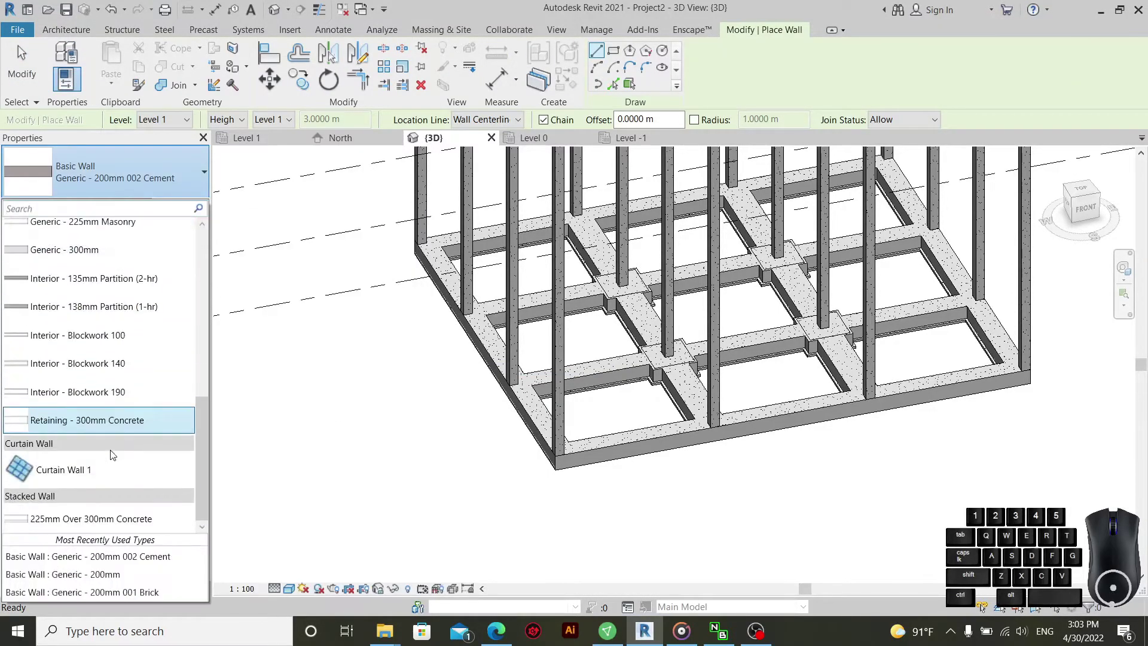
{"action": "scroll", "scroll_direction": "down", "scroll_amount": 3}
{"action": "left_click", "coordinate": [188, 213]}
{"action": "left_click", "coordinate": [670, 220]}
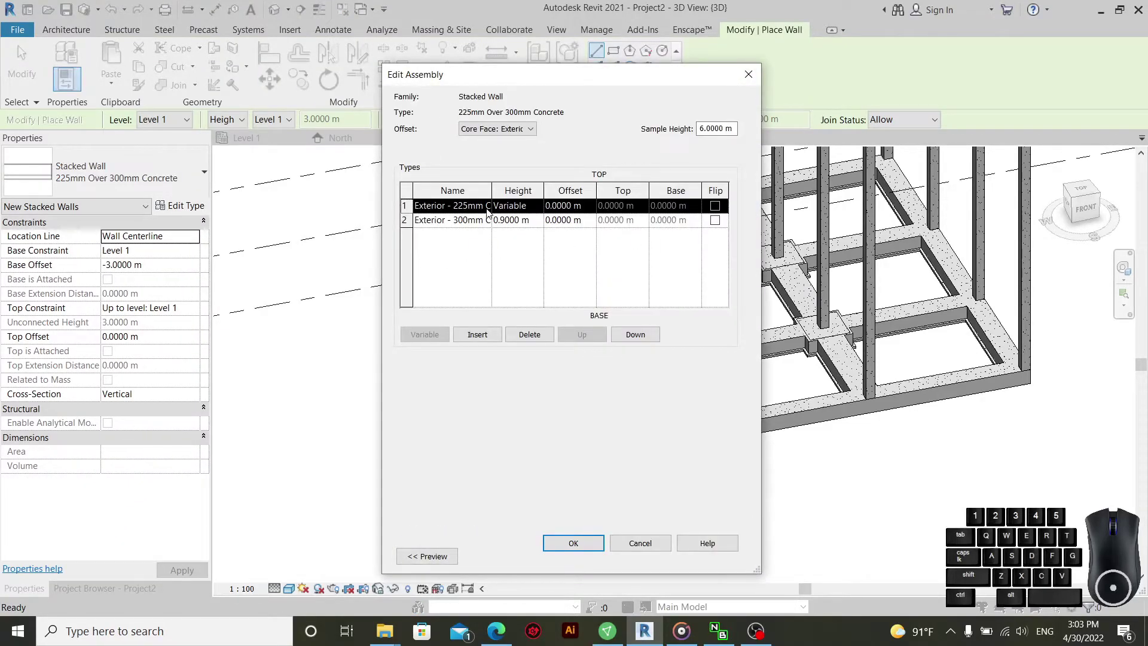
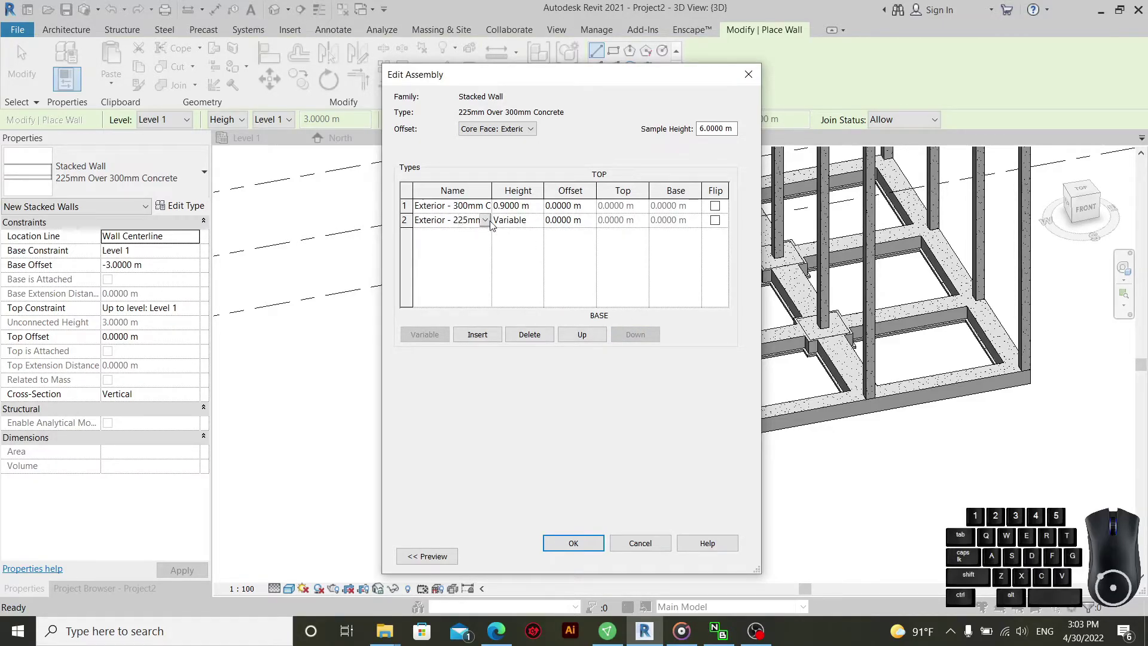
- Stack Generic - 200mm 002 Cement over Generic - 200mm 001 Brick, preview and confirm
{"action": "left_click", "coordinate": [492, 222]}
{"action": "scroll", "scroll_direction": "down", "scroll_amount": 3}
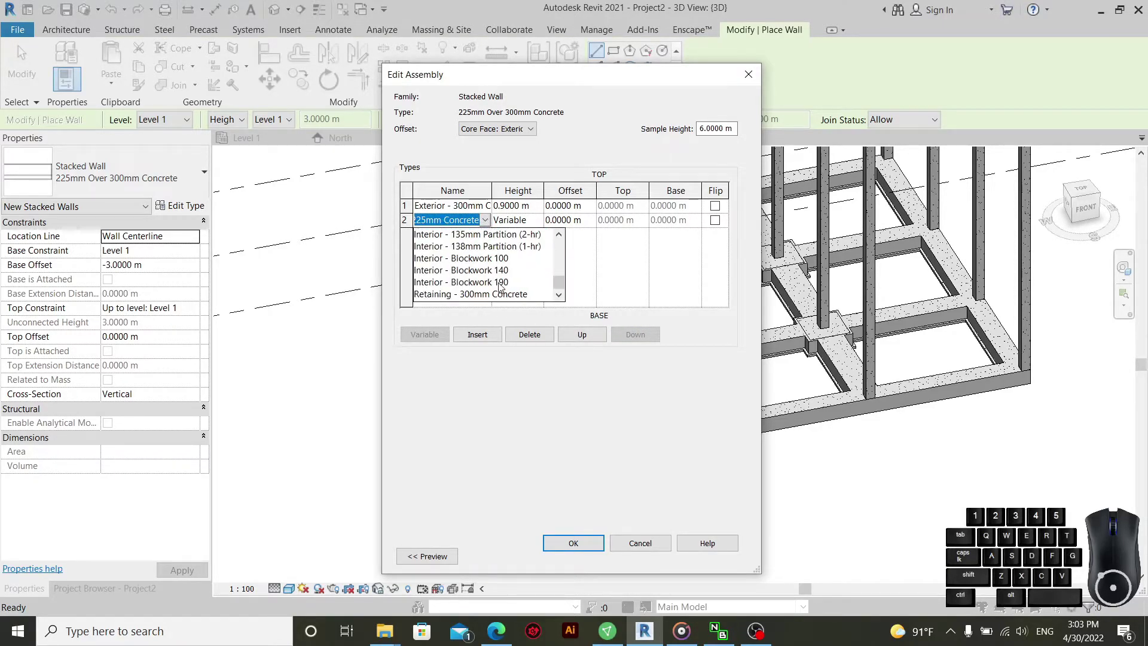
{"action": "scroll", "scroll_direction": "up", "scroll_amount": 3}
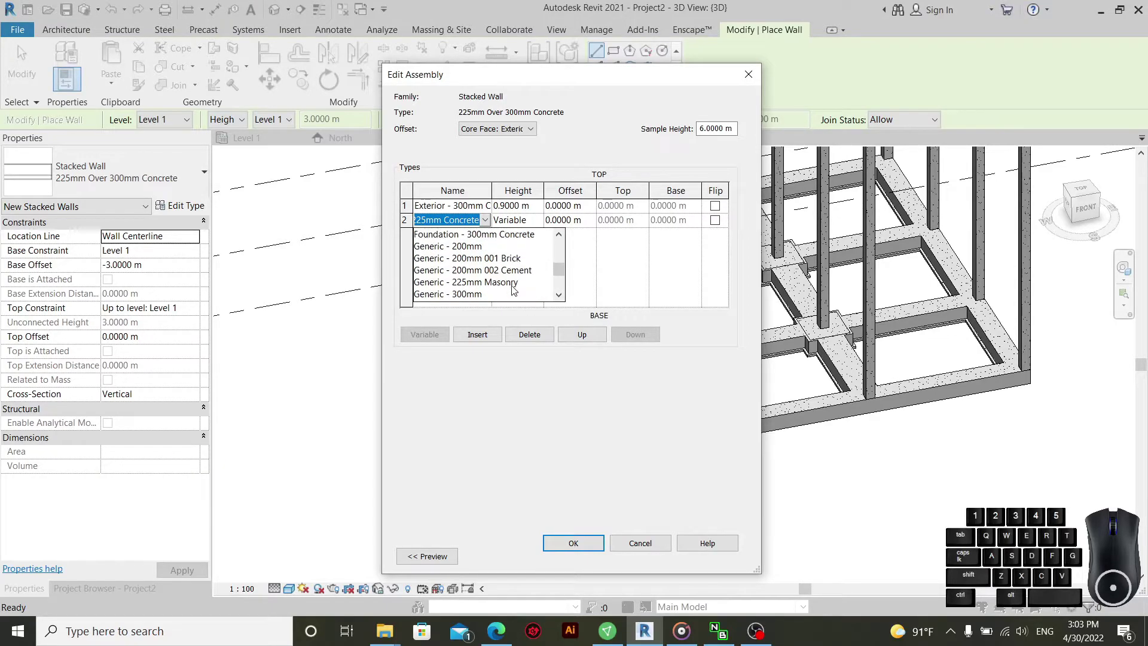
{"action": "left_click", "coordinate": [517, 260]}
{"action": "left_click", "coordinate": [493, 206]}
{"action": "scroll", "scroll_direction": "up", "scroll_amount": 3}
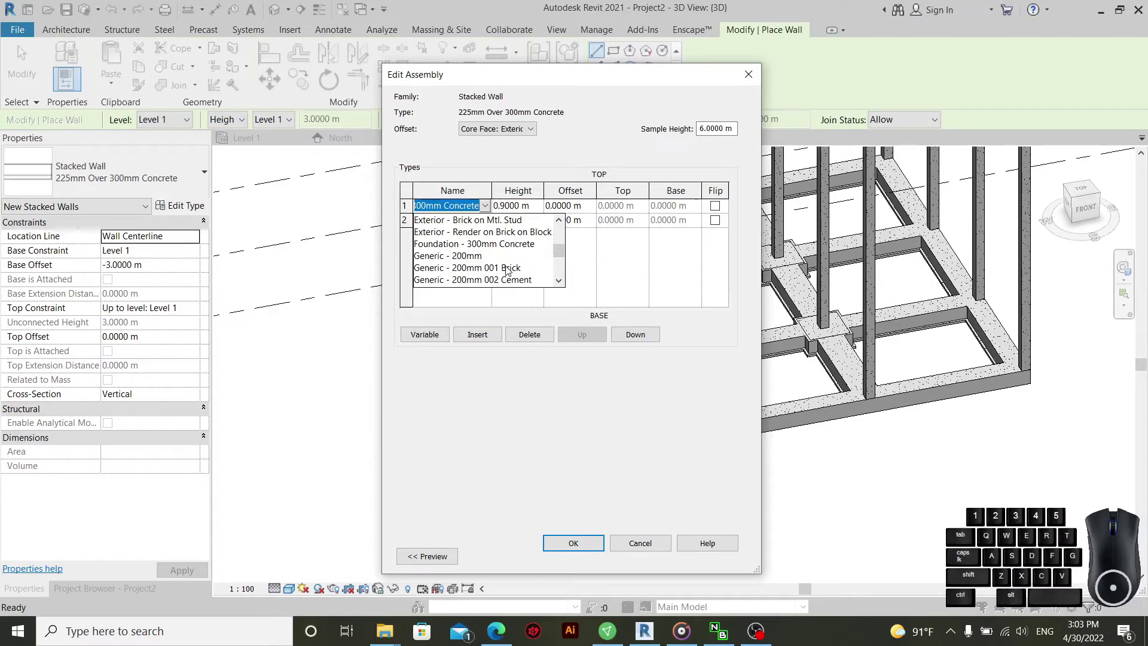
{"action": "scroll", "scroll_direction": "down", "scroll_amount": 3}
{"action": "scroll", "scroll_direction": "up", "scroll_amount": 3}
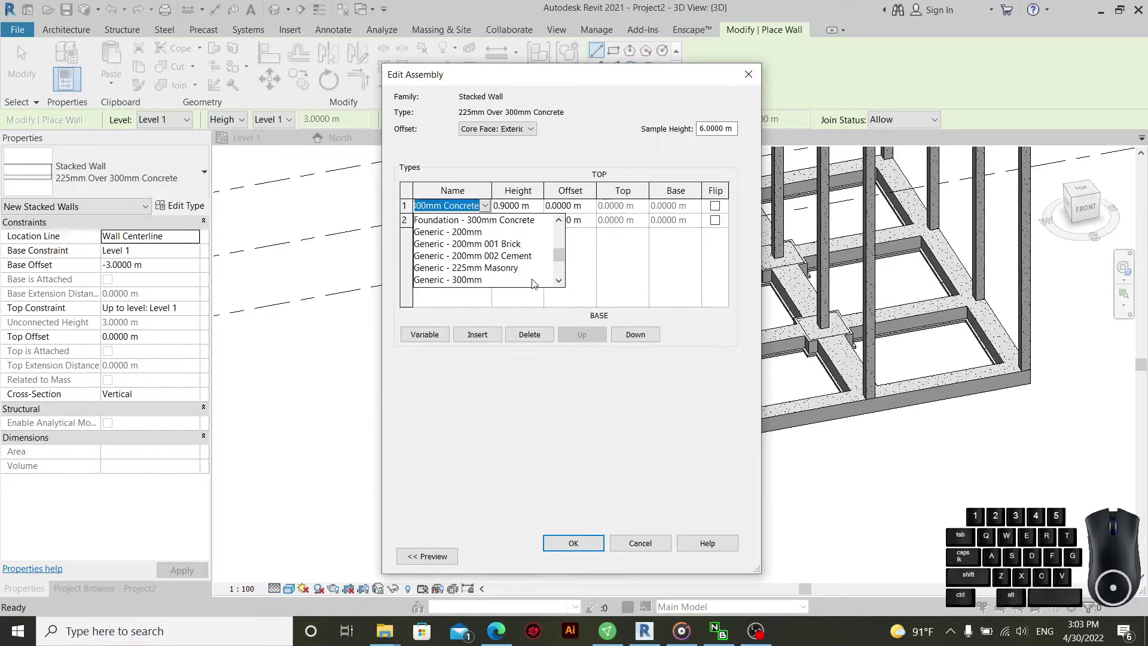
{"action": "left_click", "coordinate": [527, 255]}
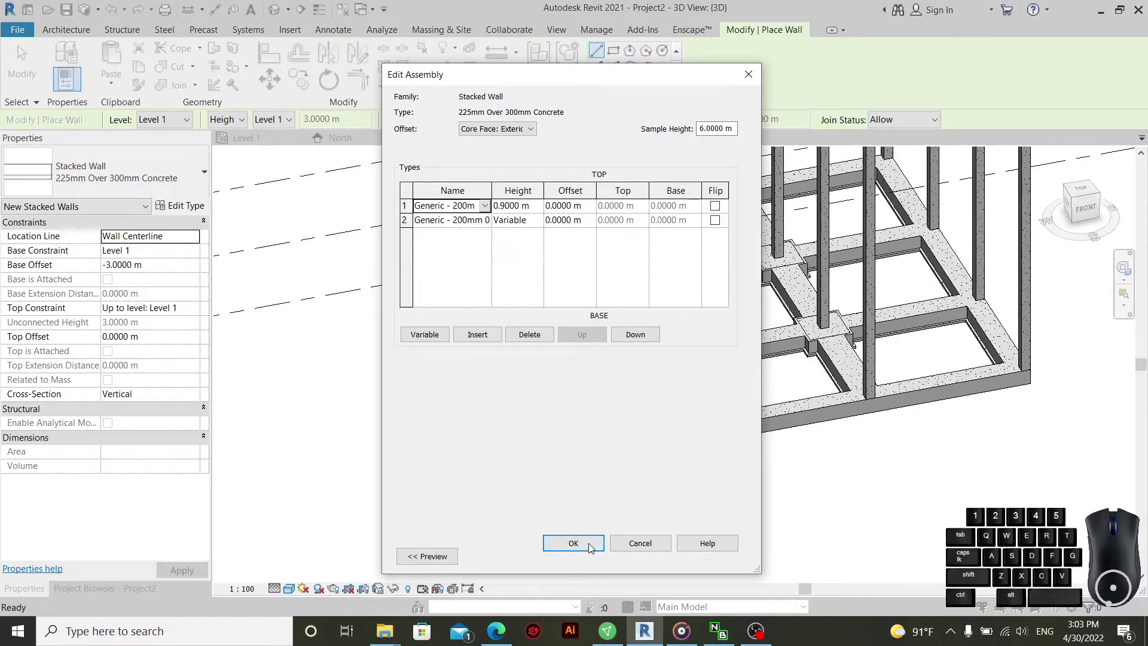
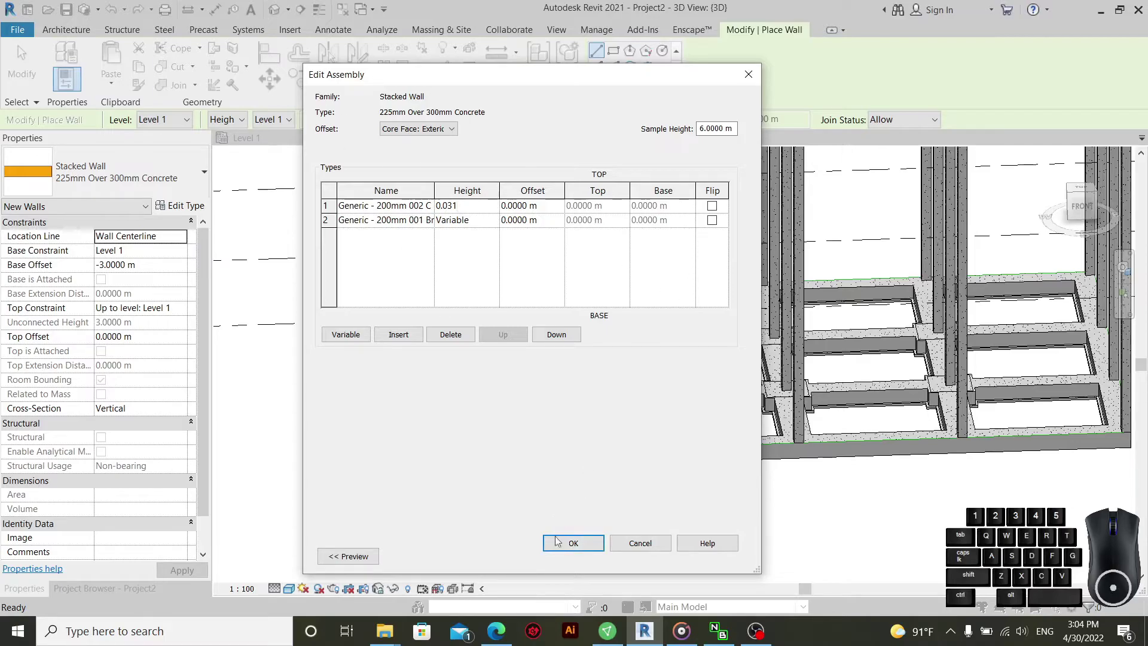
{"action": "left_click", "coordinate": [353, 567]}
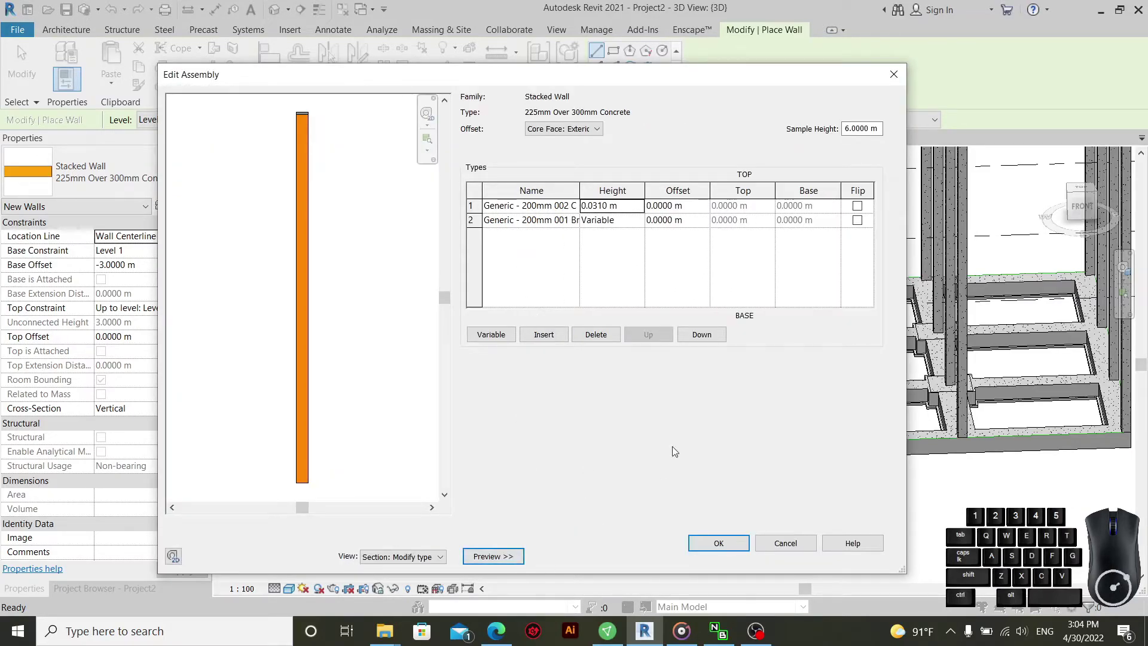
{"action": "left_click", "coordinate": [734, 550]}
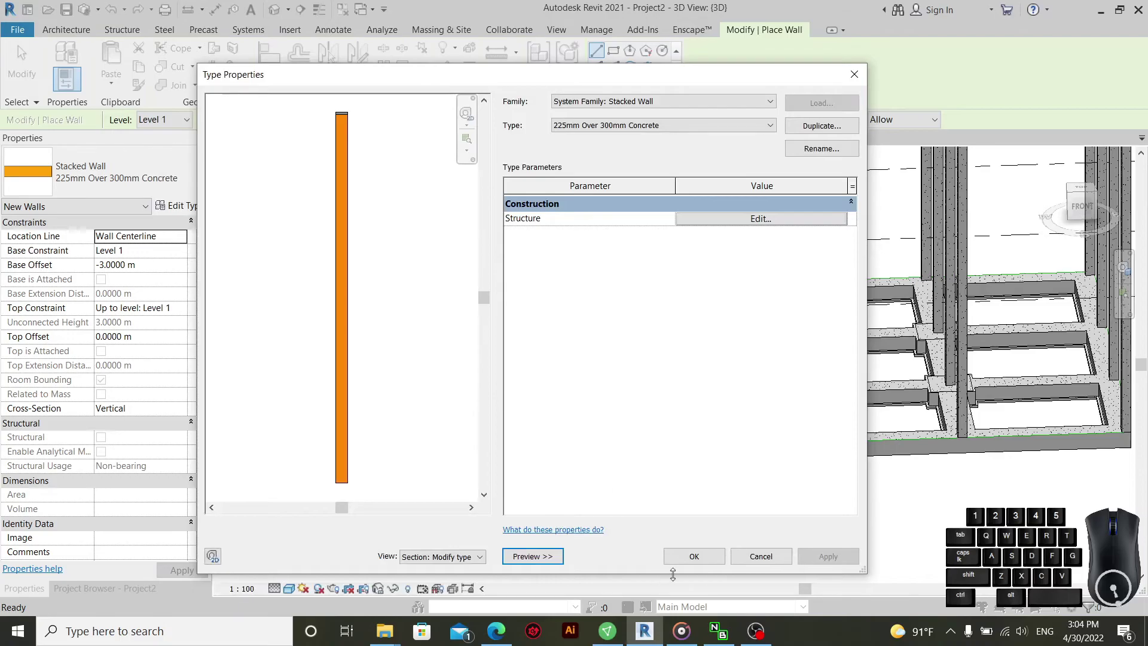
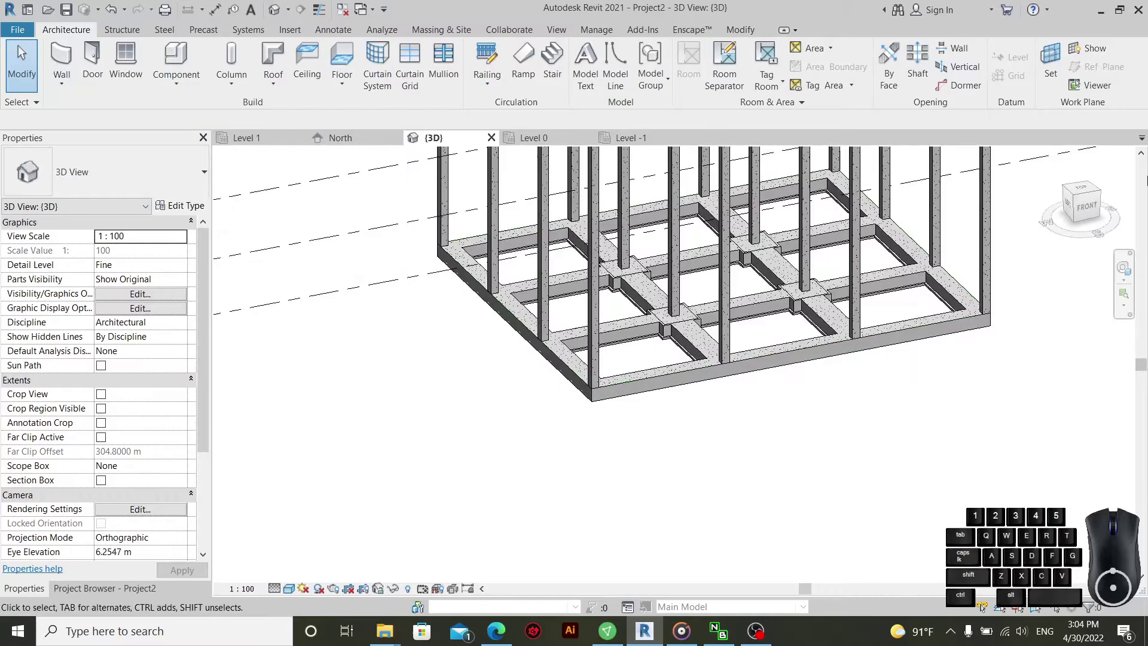
- Place 225mm Over 300mm Concrete stacked walls along the first foundation slab opening edges
{"action": "left_click", "coordinate": [1092, 189]}
{"action": "scroll", "scroll_direction": "down", "scroll_amount": 3}
{"action": "scroll", "scroll_direction": "up", "scroll_amount": 3}
{"action": "scroll", "scroll_direction": "down", "scroll_amount": 3}
{"action": "scroll", "scroll_direction": "up", "scroll_amount": 3}
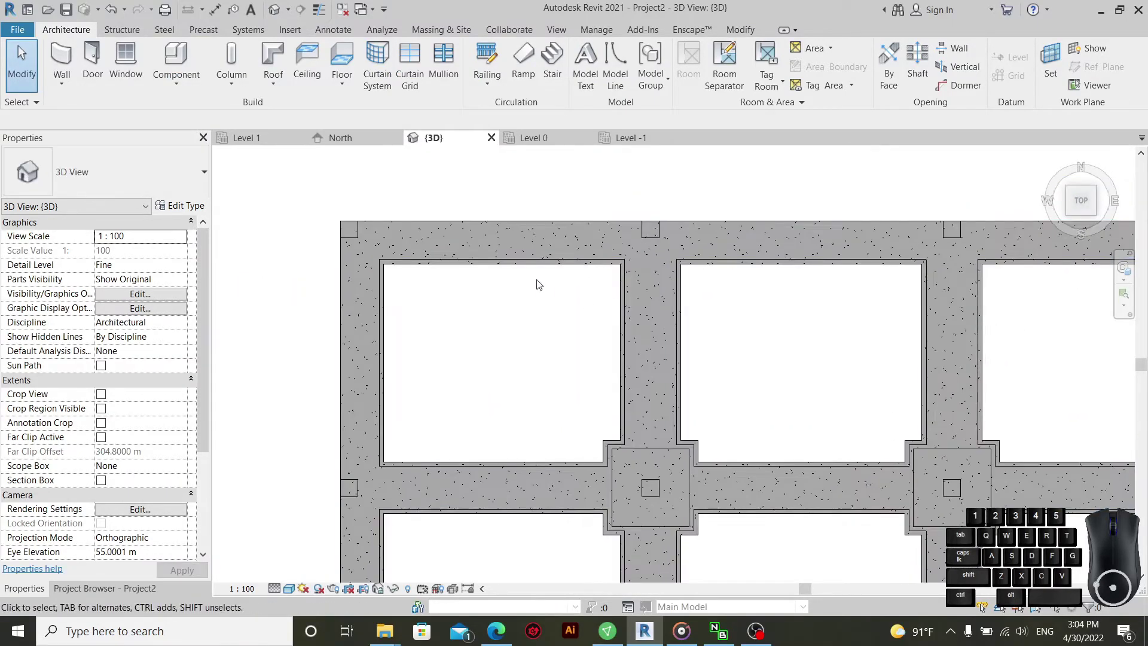
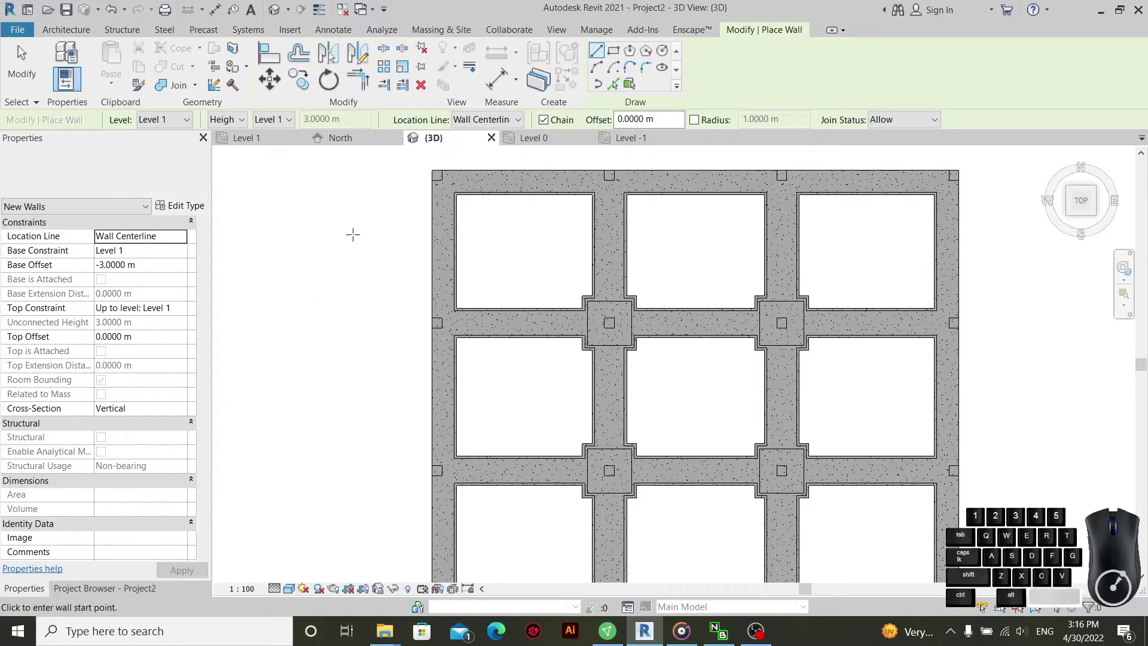
{"action": "left_click", "coordinate": [621, 91]}
{"action": "scroll", "scroll_direction": "down", "scroll_amount": 3}
{"action": "scroll", "scroll_direction": "up", "scroll_amount": 3}
{"action": "scroll", "scroll_direction": "down", "scroll_amount": 3}
{"action": "left_click", "coordinate": [416, 296]}
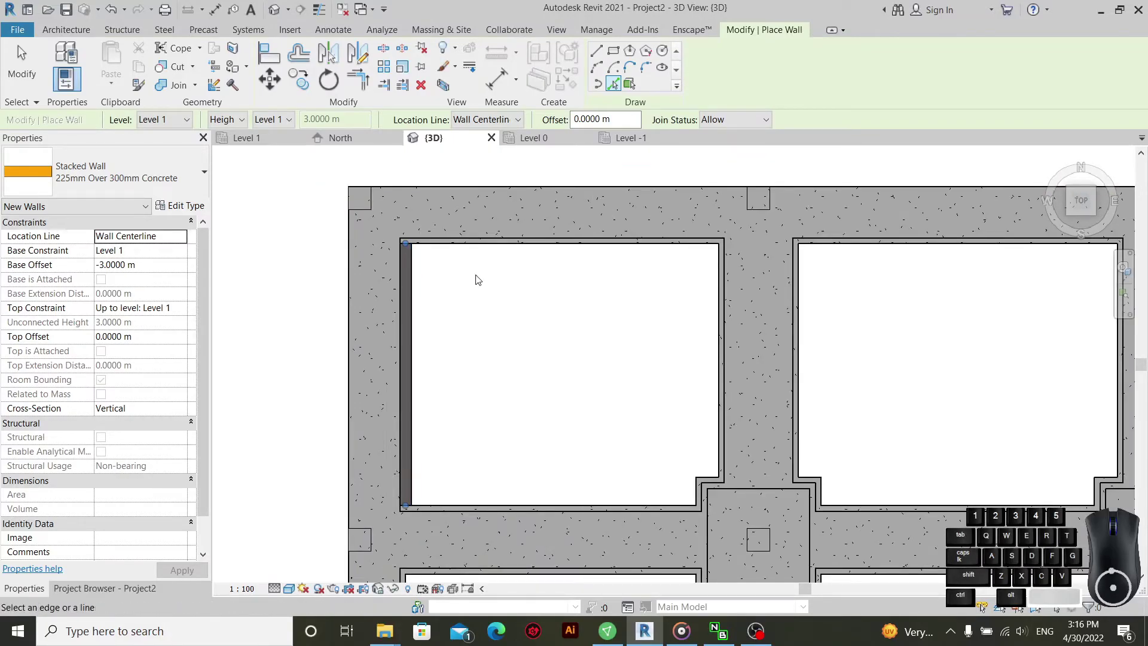
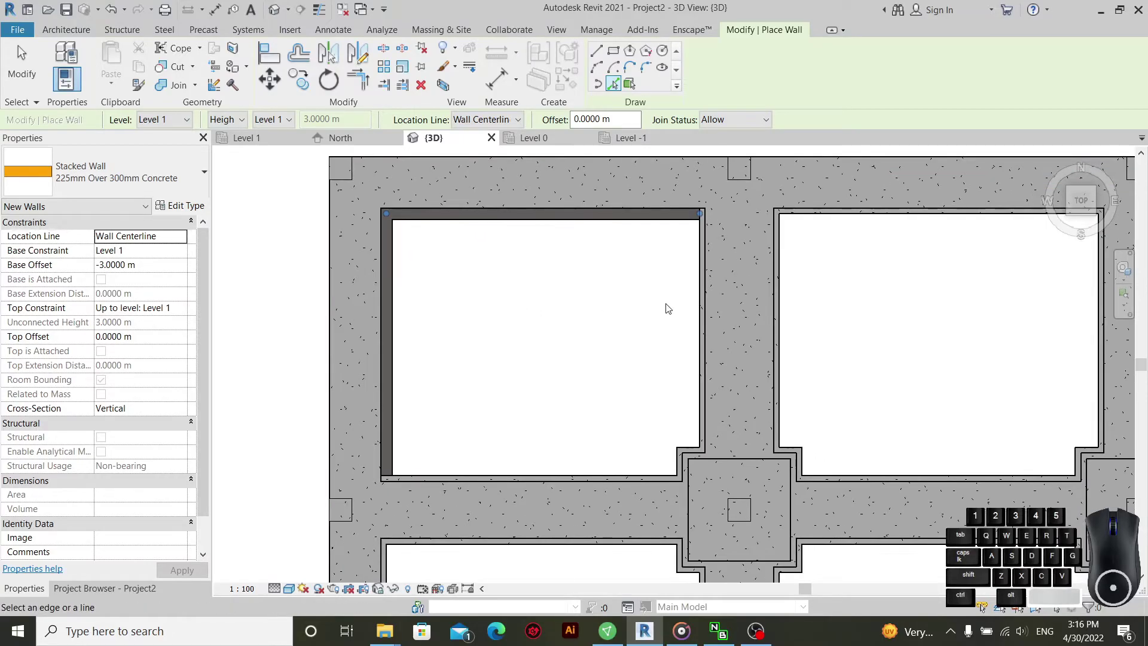
{"action": "left_click", "coordinate": [700, 311]}
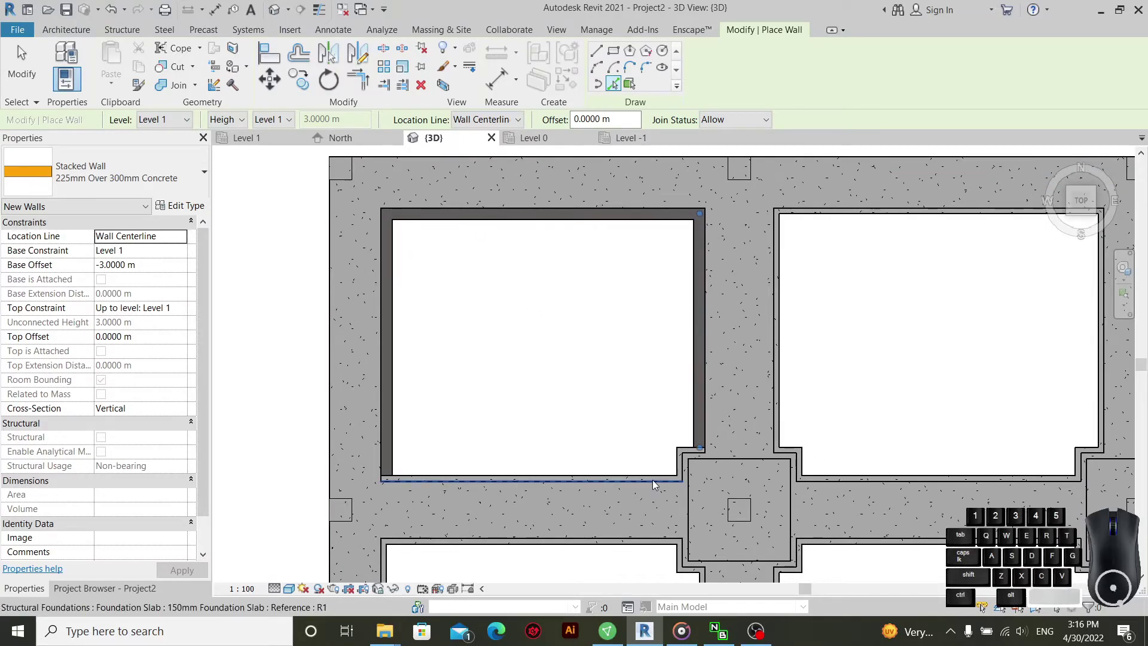
{"action": "key", "text": "Tab"}
{"action": "key", "text": "Tab"}
{"action": "key", "text": "Tab"}
{"action": "key", "text": "Tab"}
{"action": "key", "text": "Tab"}
{"action": "scroll", "scroll_direction": "up", "scroll_amount": 3}
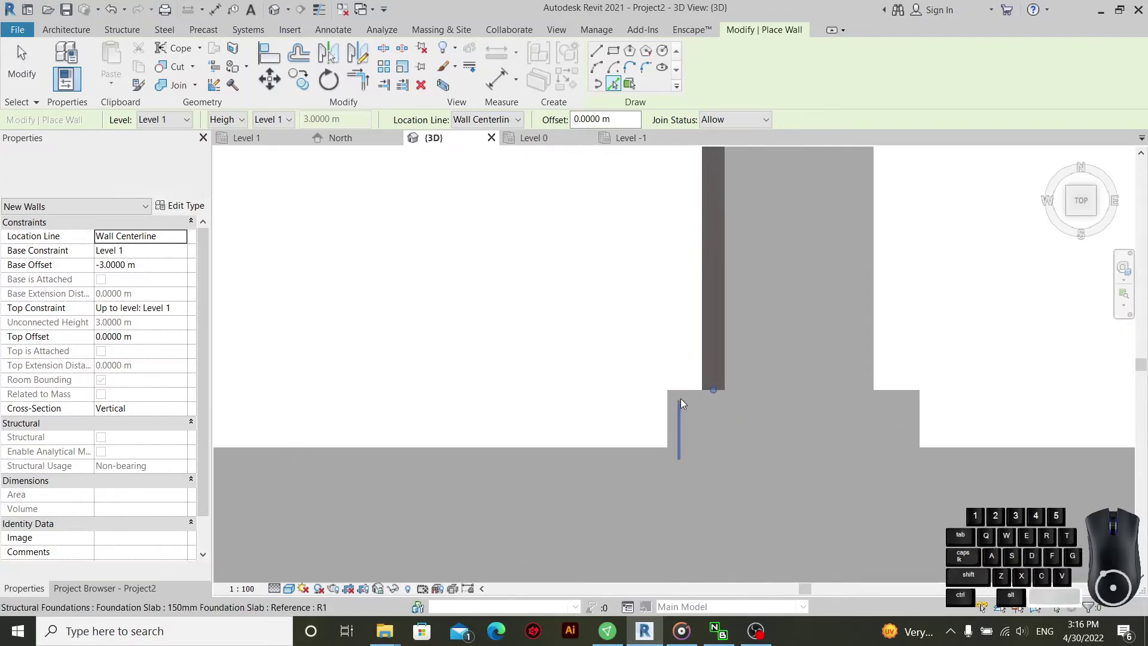
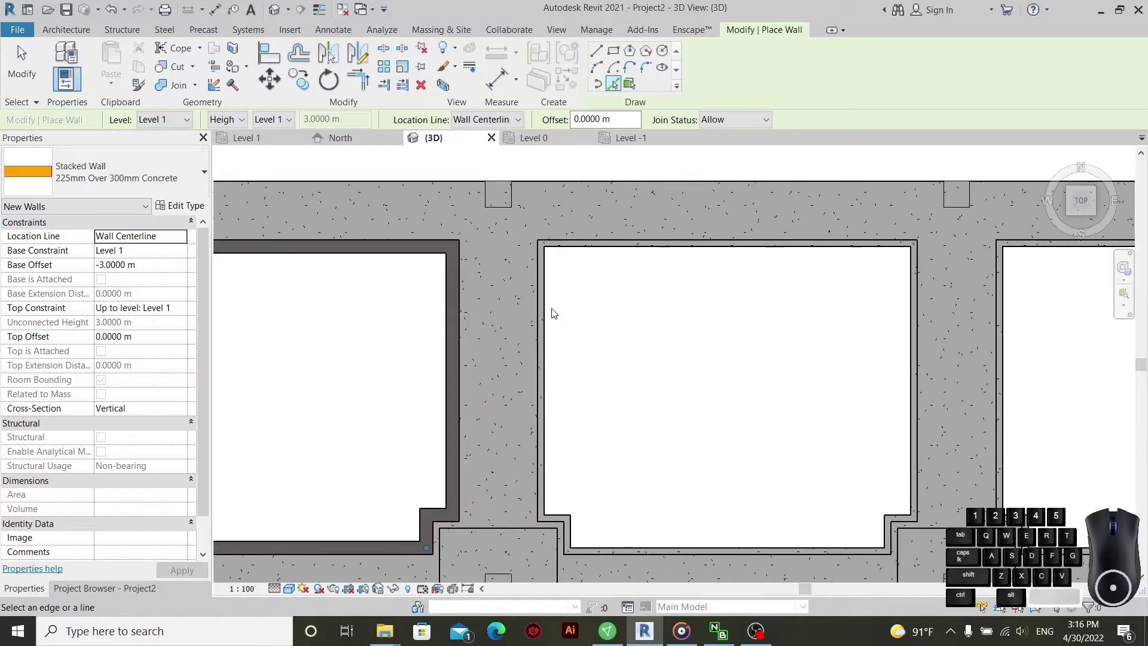
{"action": "left_click", "coordinate": [554, 312]}
{"action": "key", "text": "Tab"}
{"action": "left_click", "coordinate": [582, 250]}
{"action": "scroll", "scroll_direction": "up", "scroll_amount": 3}
{"action": "left_click", "coordinate": [845, 303]}
{"action": "key", "text": "Tab"}
{"action": "key", "text": "Tab"}
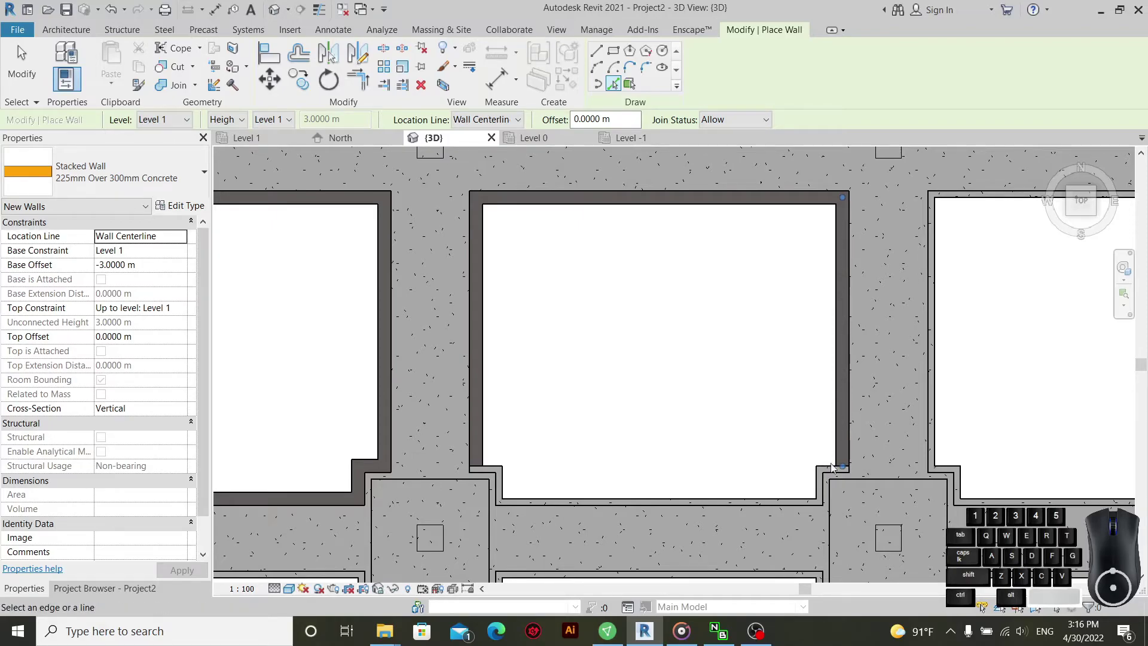
{"action": "scroll", "scroll_direction": "up", "scroll_amount": 3}
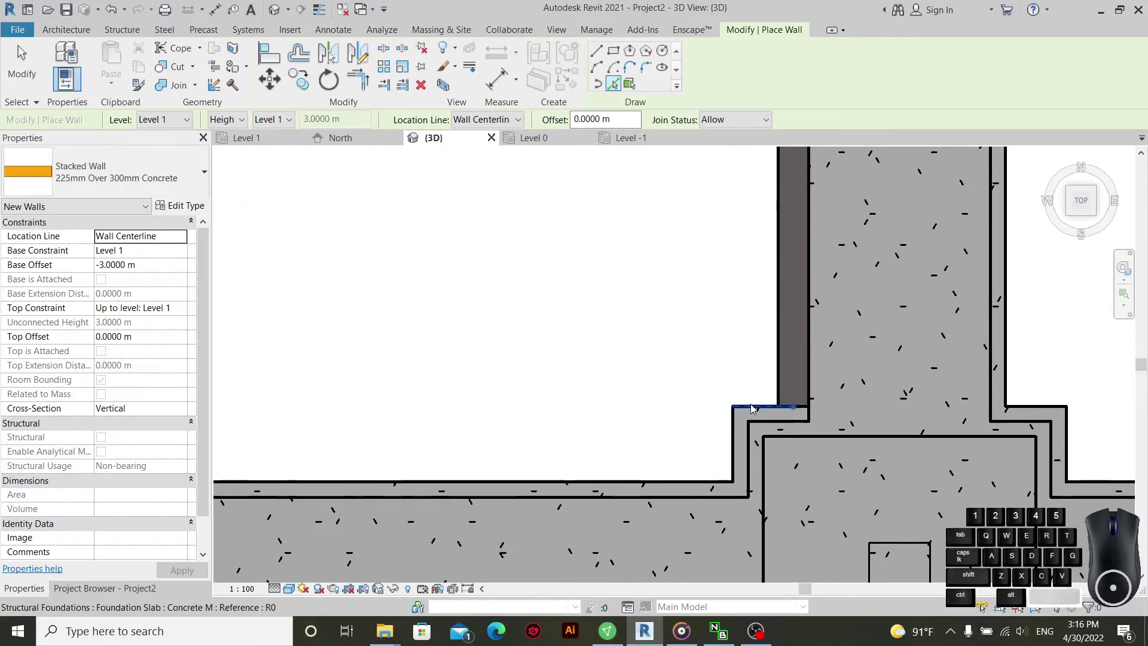
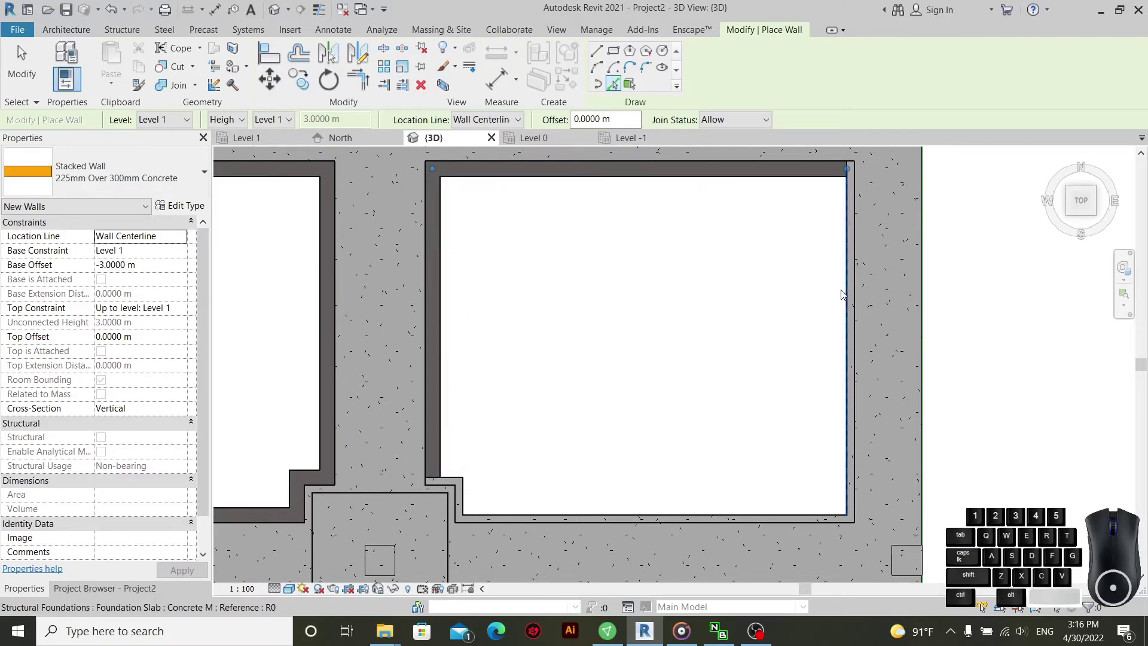
- Line further slab opening edges with stacked walls, undoing two misplaced ones
{"action": "left_click", "coordinate": [848, 293]}
{"action": "left_click", "coordinate": [730, 513]}
{"action": "key", "text": "Tab"}
{"action": "left_click", "coordinate": [471, 492]}
{"action": "key", "text": "Tab"}
{"action": "key", "text": "Tab"}
{"action": "left_click", "coordinate": [453, 479]}
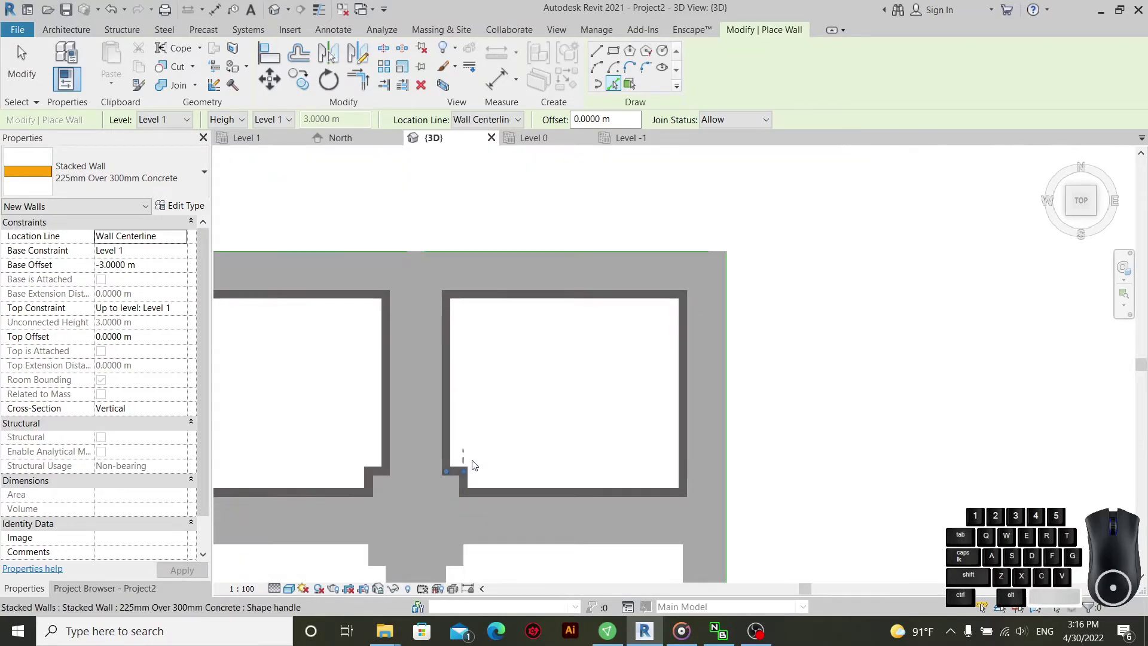
{"action": "scroll", "scroll_direction": "down", "scroll_amount": 3}
{"action": "scroll", "scroll_direction": "down", "scroll_amount": 3}
{"action": "scroll", "scroll_direction": "up", "scroll_amount": 3}
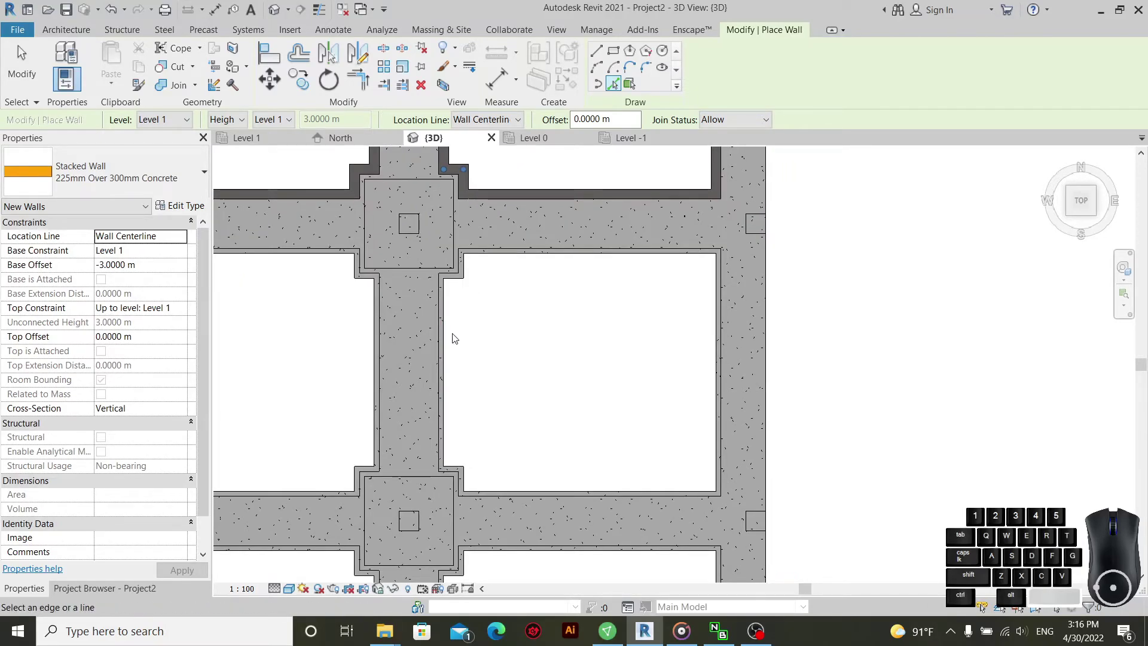
{"action": "left_click", "coordinate": [450, 333]}
{"action": "left_click", "coordinate": [716, 342]}
{"action": "left_click", "coordinate": [638, 264]}
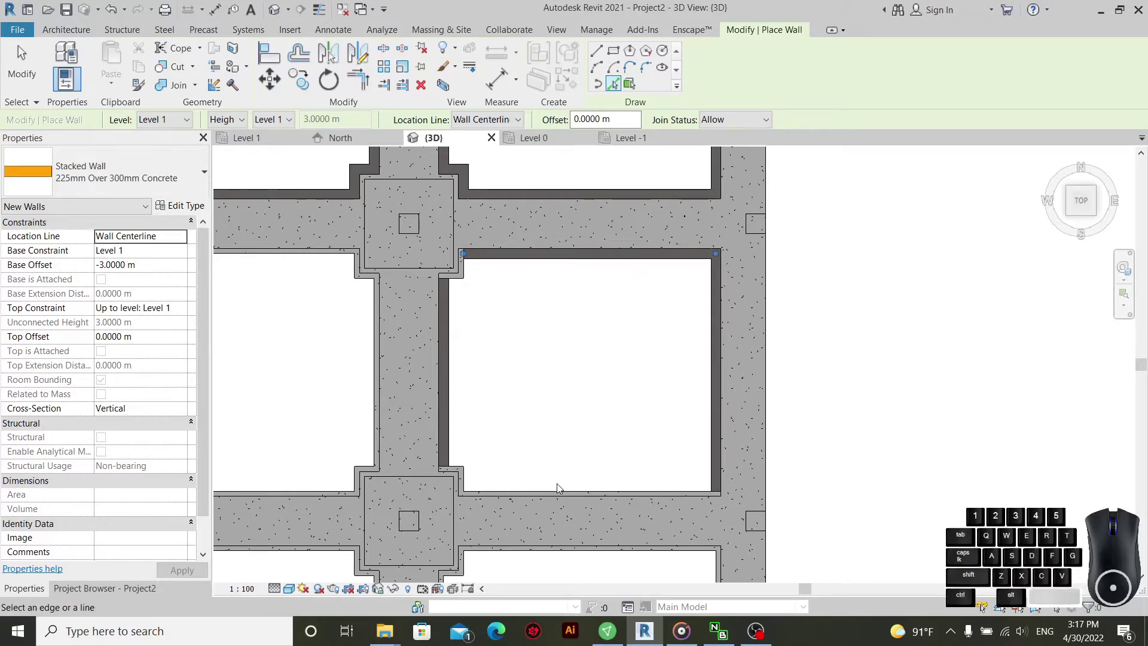
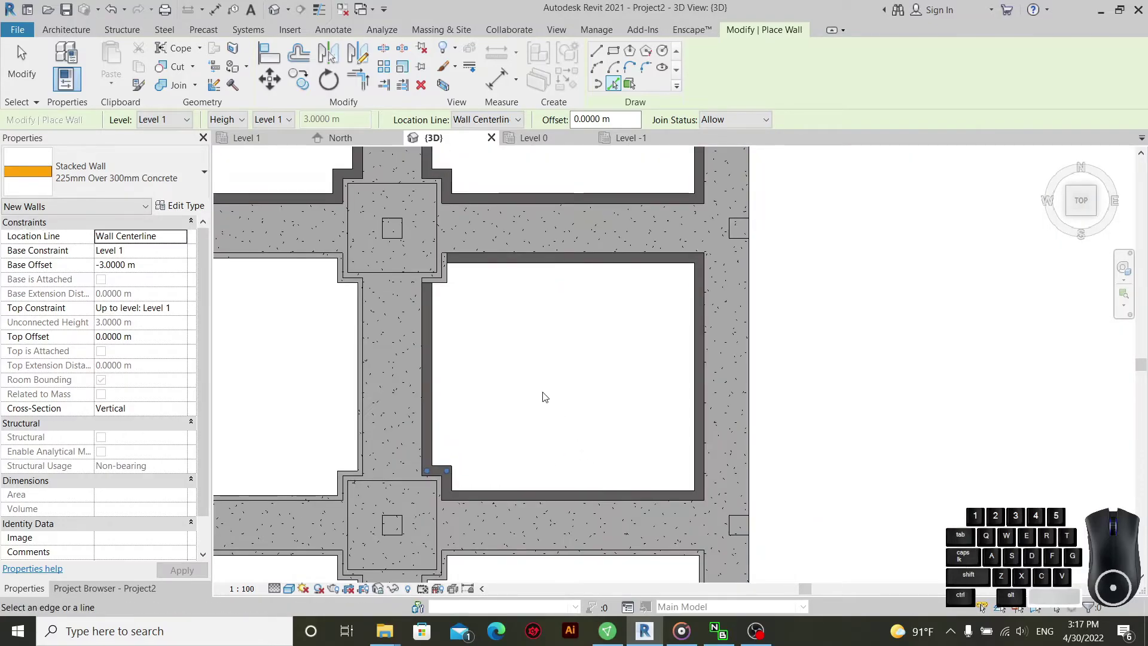
{"action": "scroll", "scroll_direction": "up", "scroll_amount": 3}
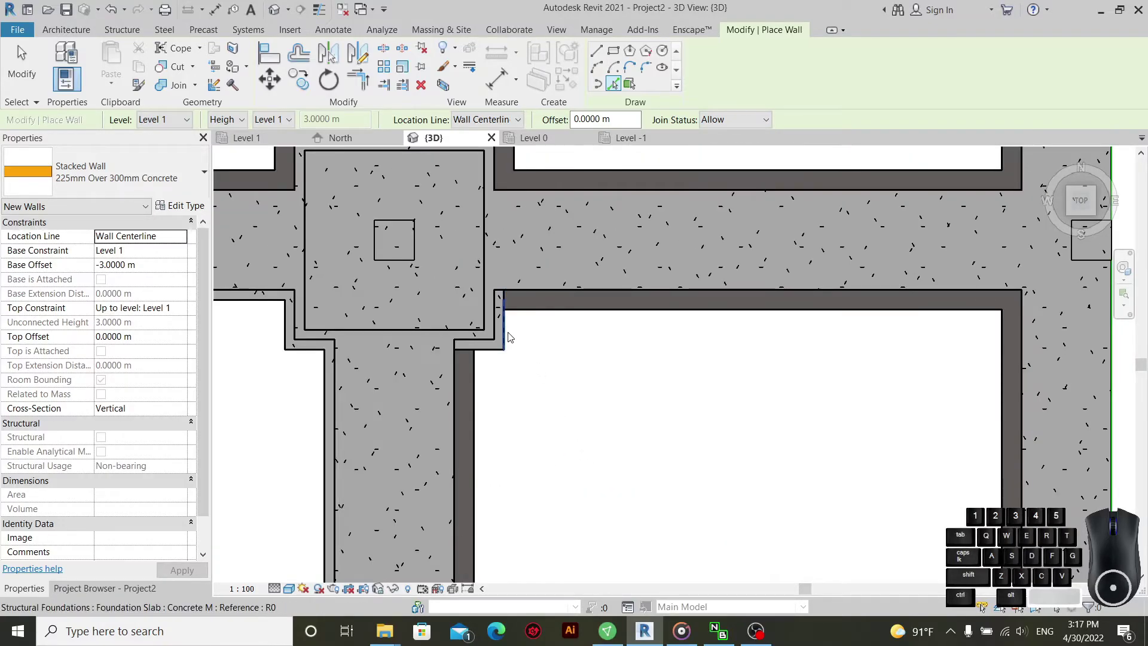
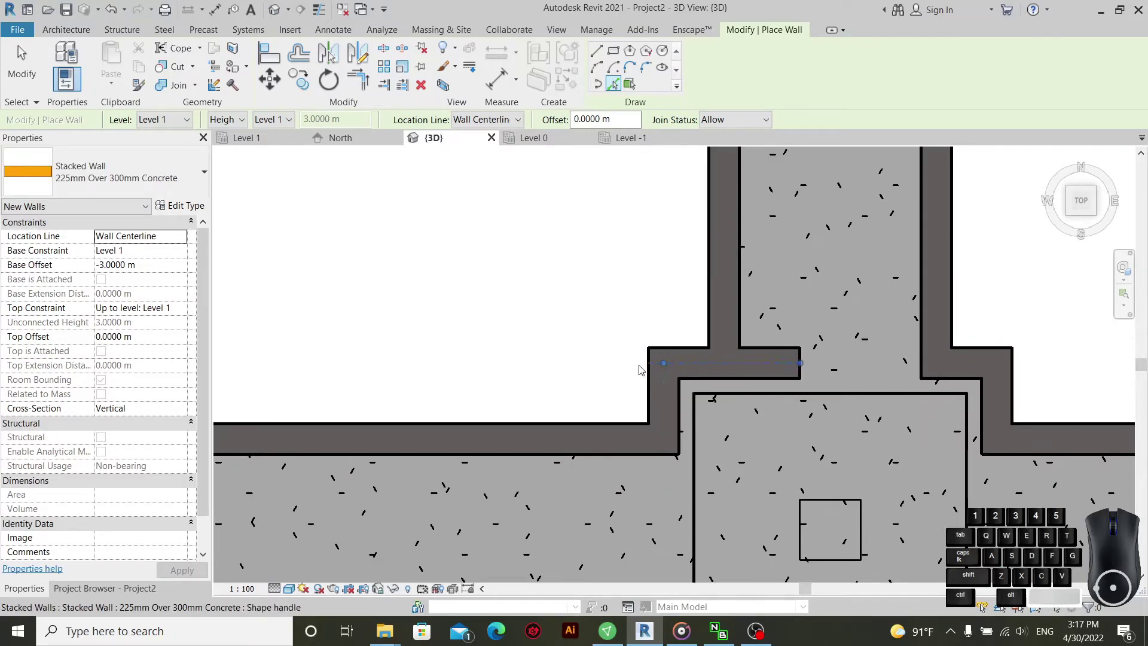
{"action": "key", "text": "ctrl+z"}
{"action": "key", "text": "Tab"}
{"action": "key", "text": "Tab"}
{"action": "left_click", "coordinate": [686, 369]}
{"action": "scroll", "scroll_direction": "up", "scroll_amount": 3}
{"action": "left_click", "coordinate": [529, 388]}
{"action": "key", "text": "ctrl+z"}
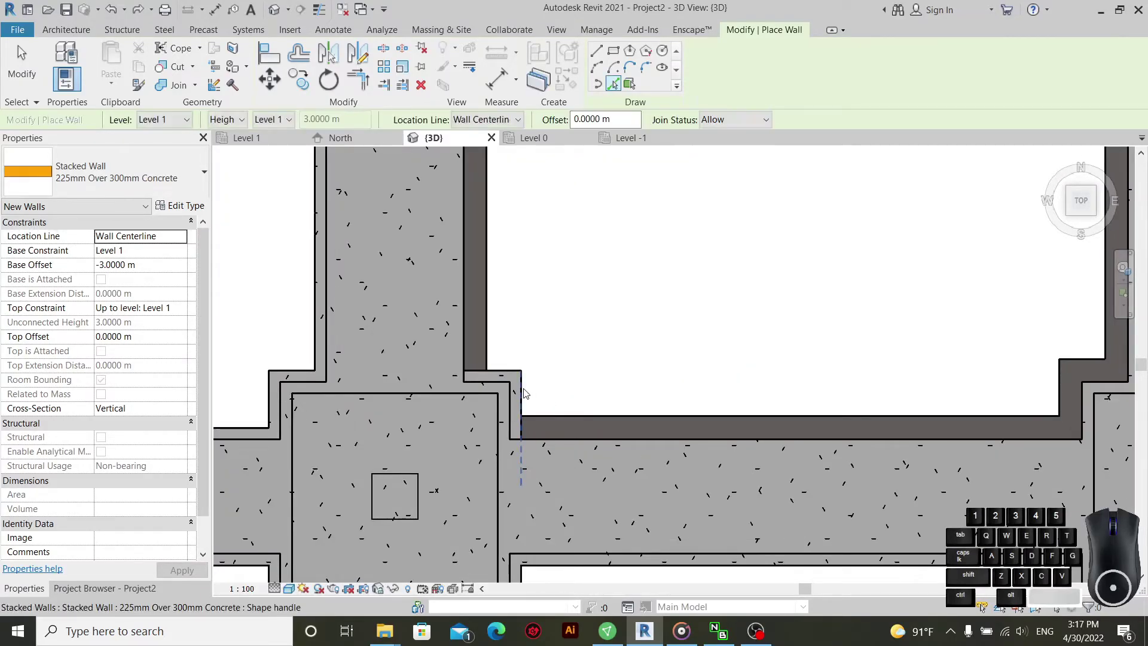
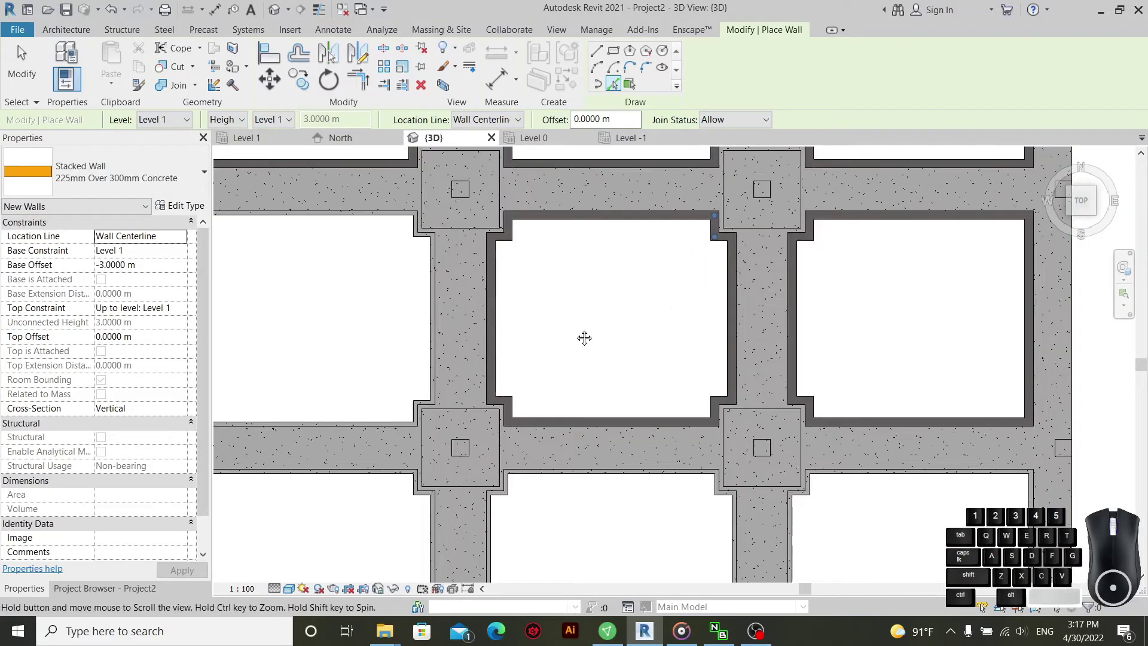
{"action": "left_click", "coordinate": [524, 220]}
{"action": "left_click", "coordinate": [315, 350]}
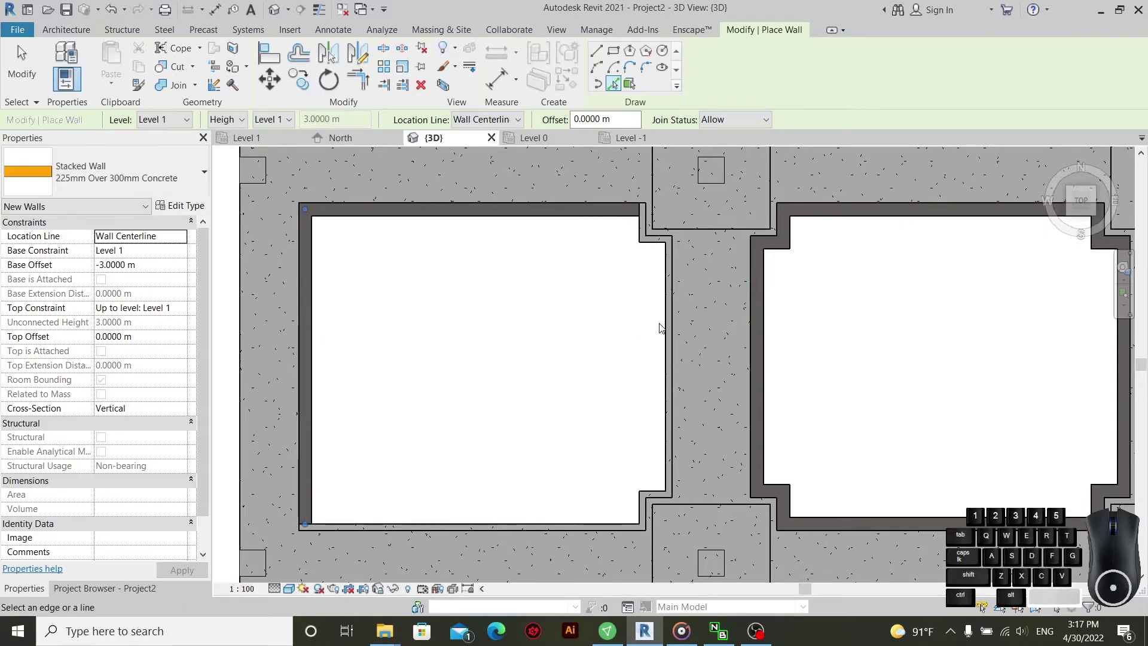
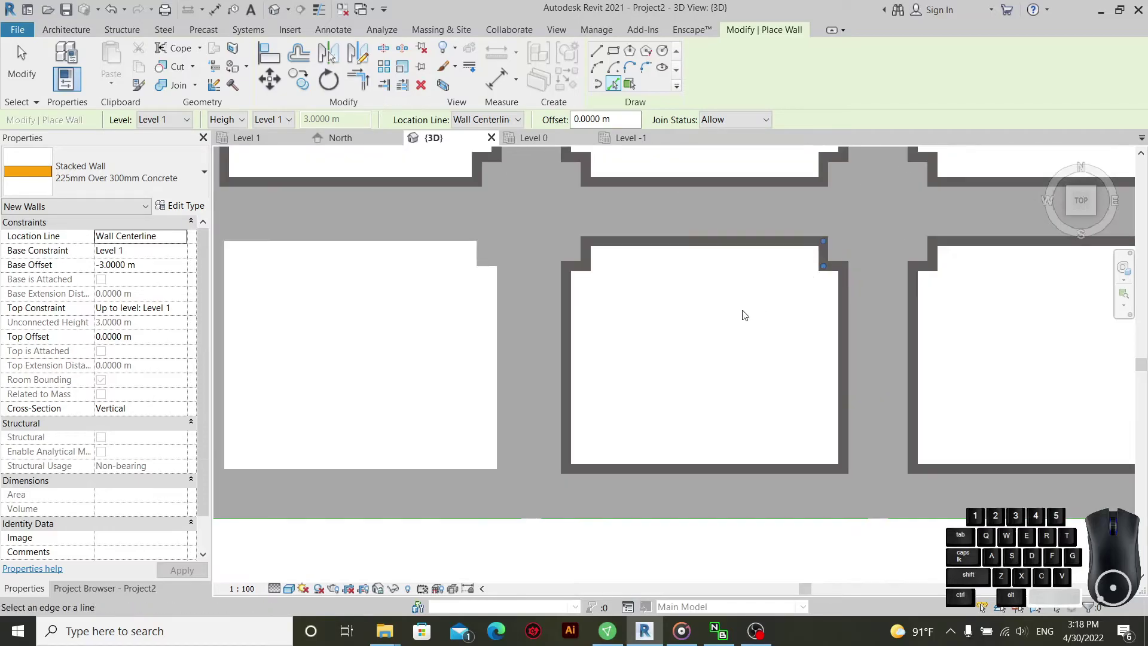
- Add stacked walls along the remaining slab opening edges
{"action": "scroll", "scroll_direction": "up", "scroll_amount": 3}
{"action": "scroll", "scroll_direction": "up", "scroll_amount": 3}
{"action": "left_click", "coordinate": [535, 222]}
{"action": "left_click", "coordinate": [320, 337]}
{"action": "left_click", "coordinate": [312, 338]}
{"action": "scroll", "scroll_direction": "down", "scroll_amount": 3}
{"action": "left_click", "coordinate": [701, 331]}
{"action": "left_click", "coordinate": [568, 479]}
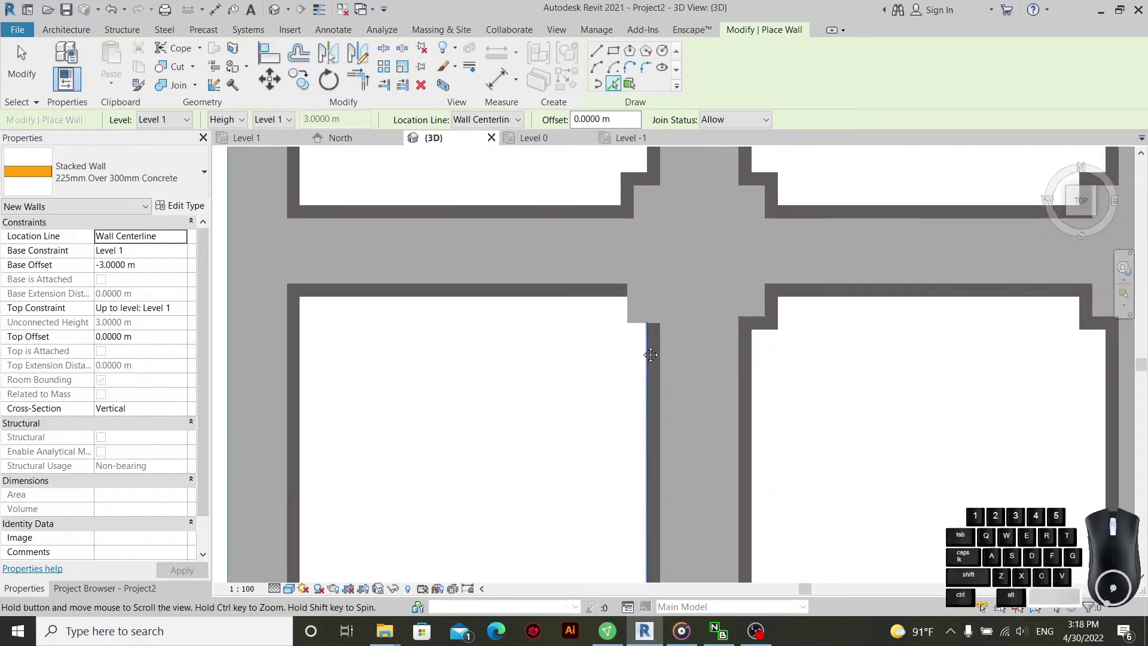
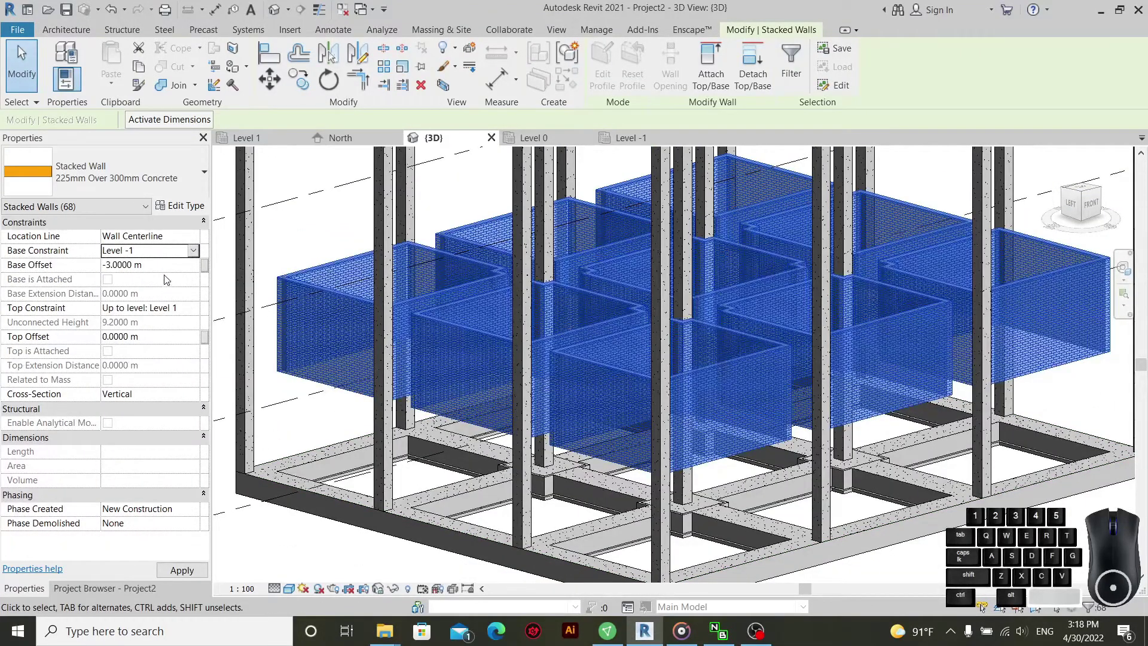
- Constrain the stacked walls to Level -1 with base offset -0.6 m and top at Level -1, and apply
{"action": "left_click", "coordinate": [196, 308]}
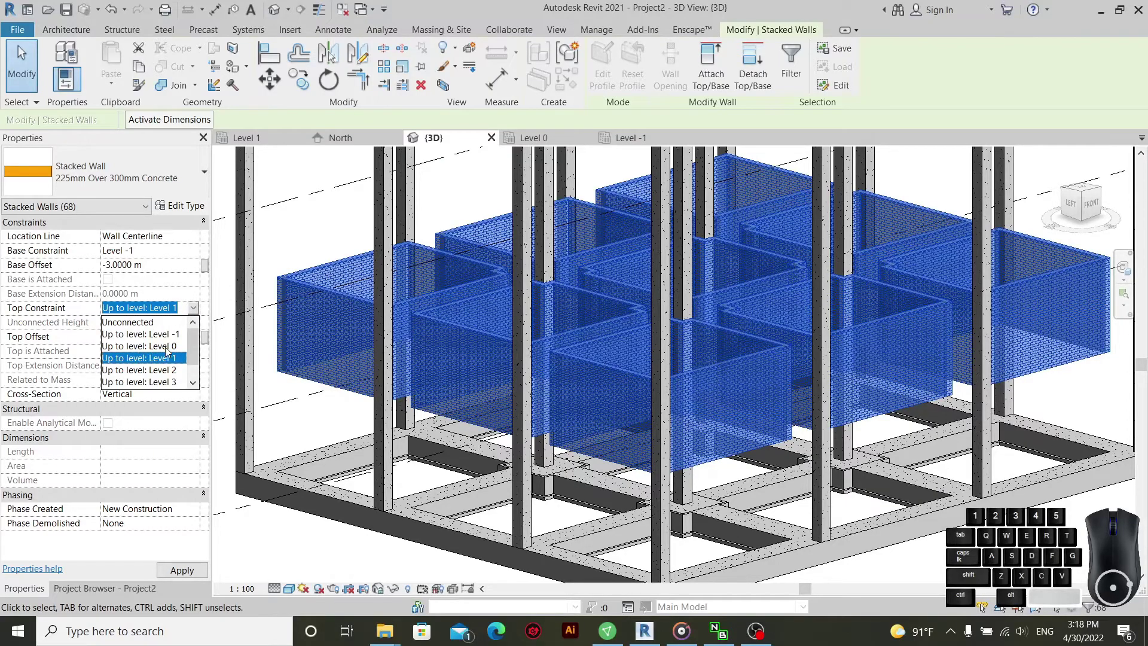
{"action": "left_click", "coordinate": [180, 339]}
{"action": "left_click", "coordinate": [170, 272]}
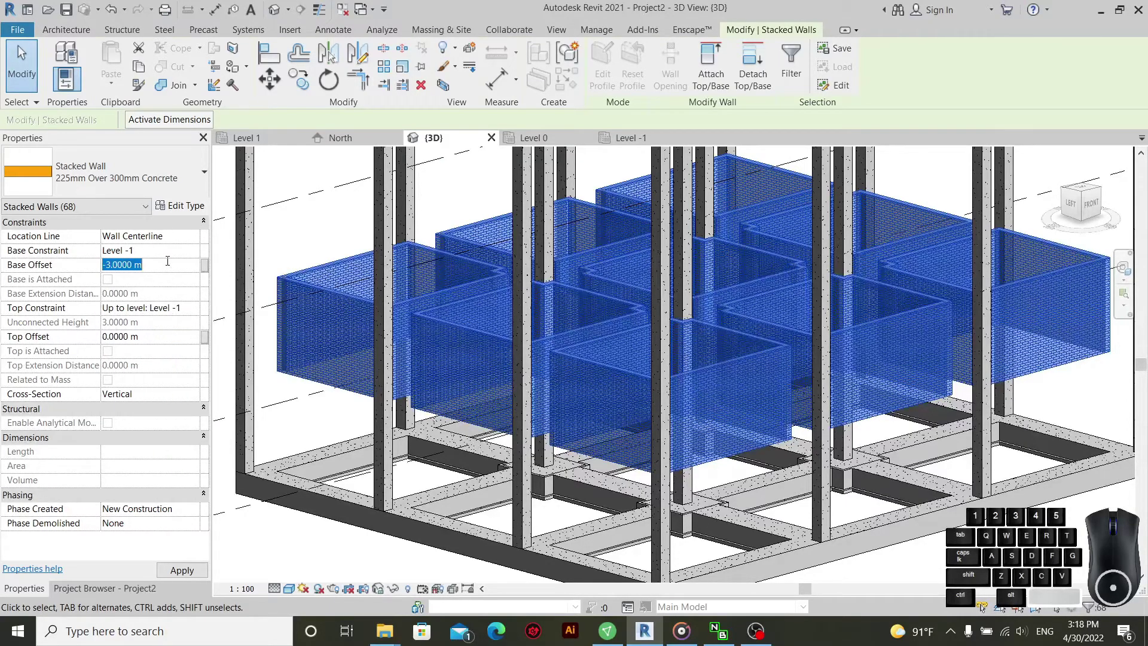
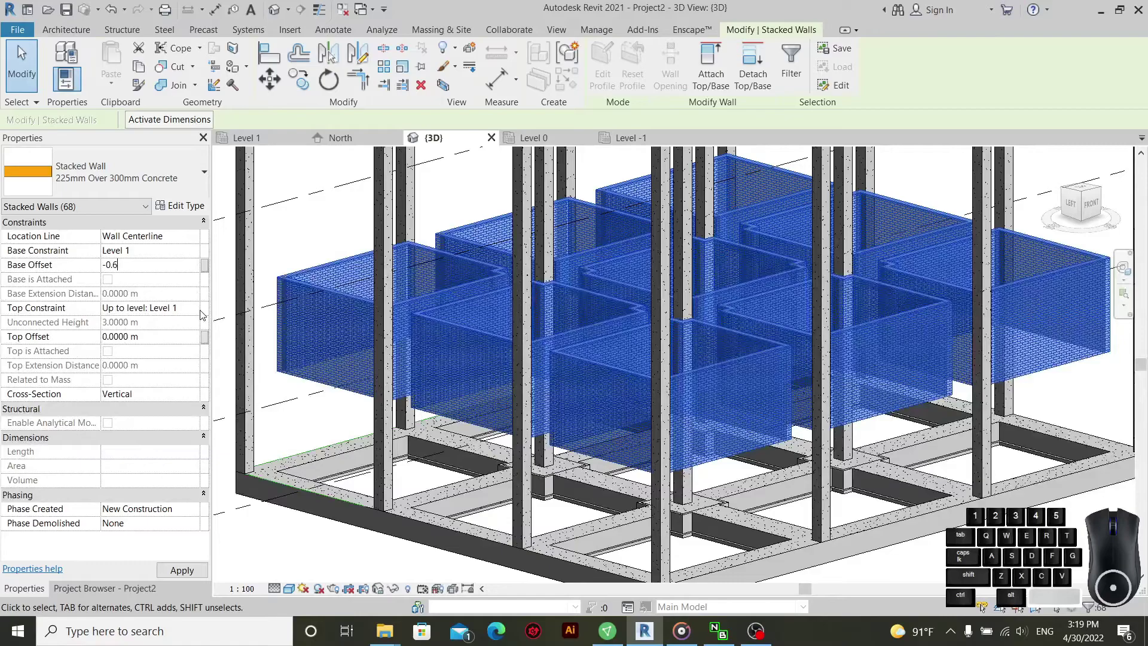
{"action": "left_click", "coordinate": [201, 311]}
{"action": "left_click", "coordinate": [166, 342]}
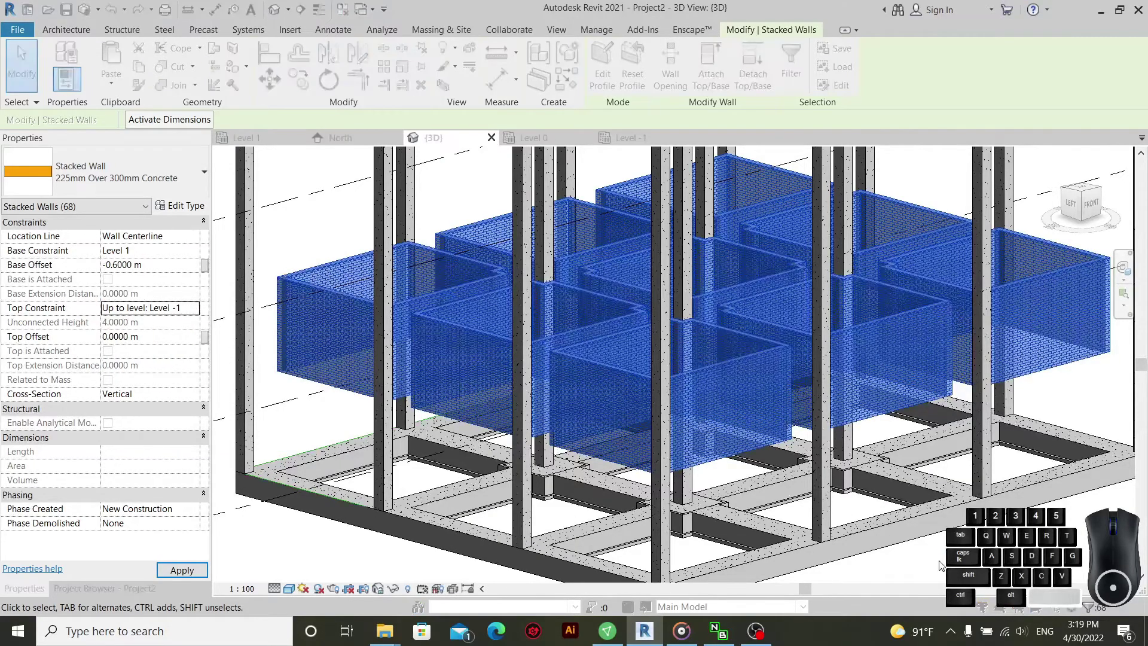
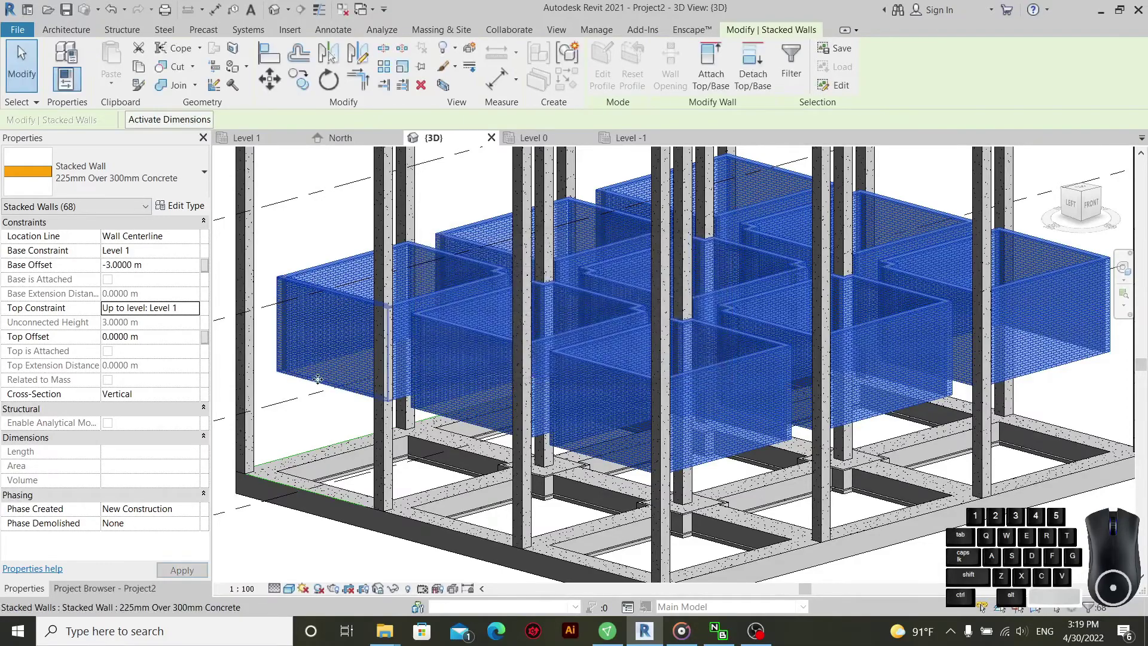
{"action": "left_click", "coordinate": [192, 275]}
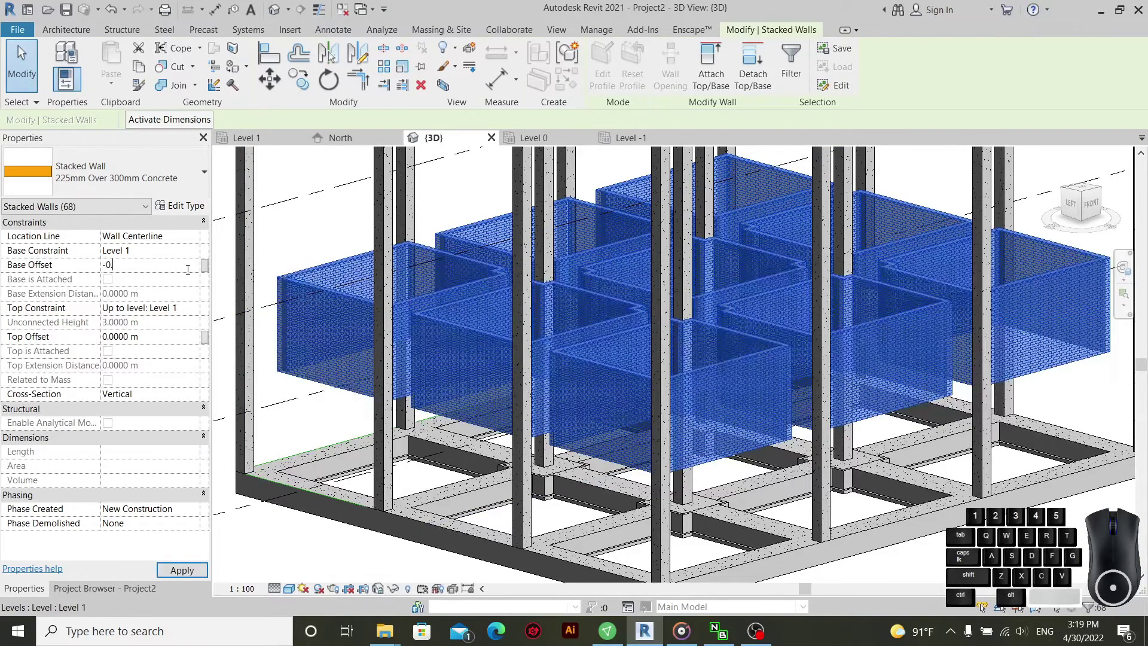
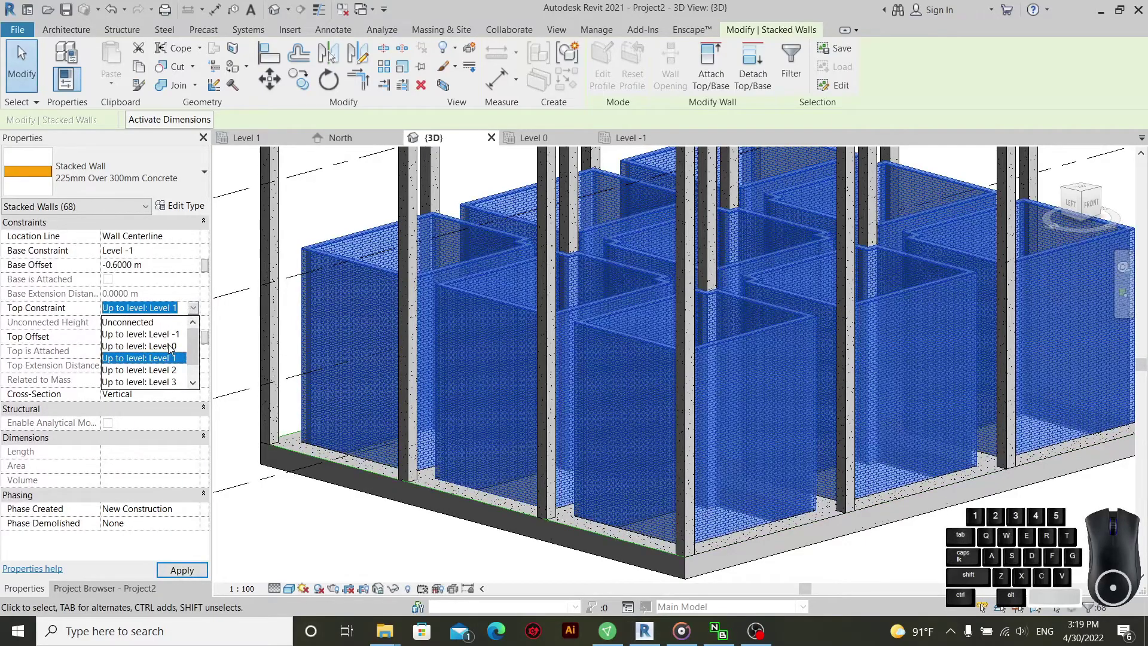
{"action": "left_click", "coordinate": [178, 340]}
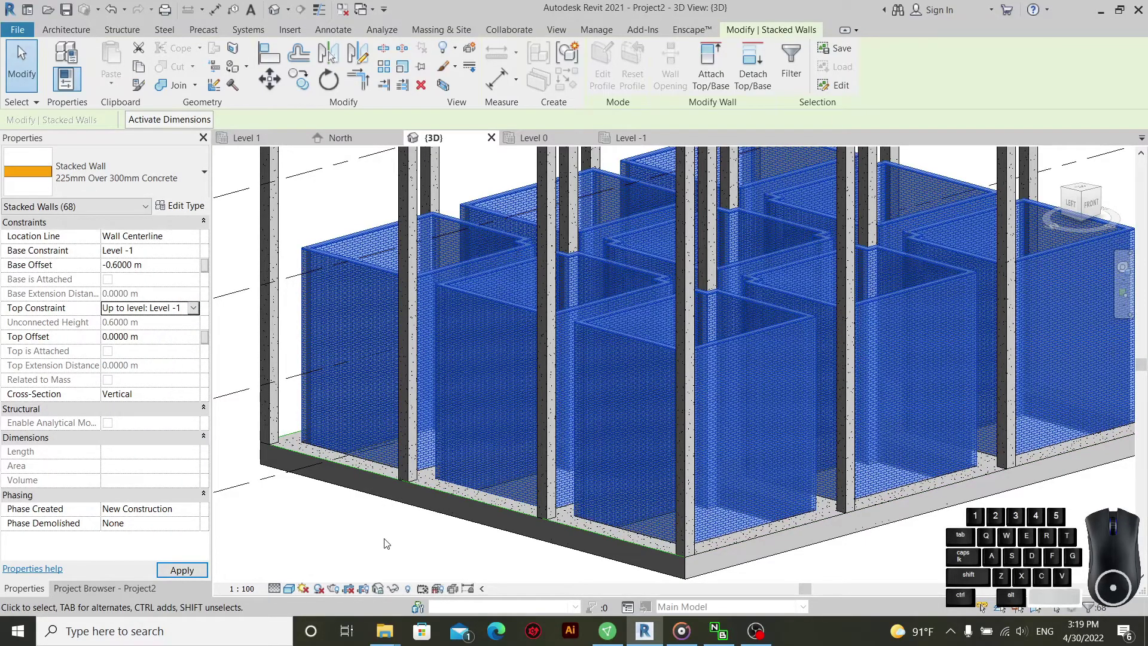
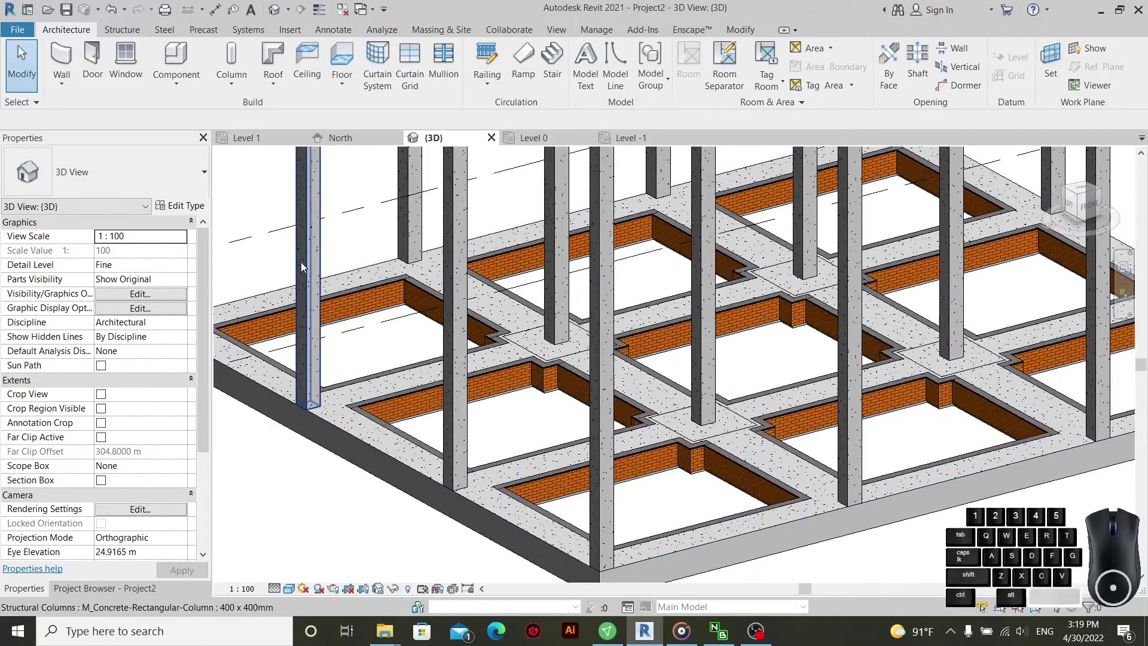
- Move through the ribbon tabs and select the foundation slab in the 3D view
{"action": "scroll", "scroll_direction": "up", "scroll_amount": 3}
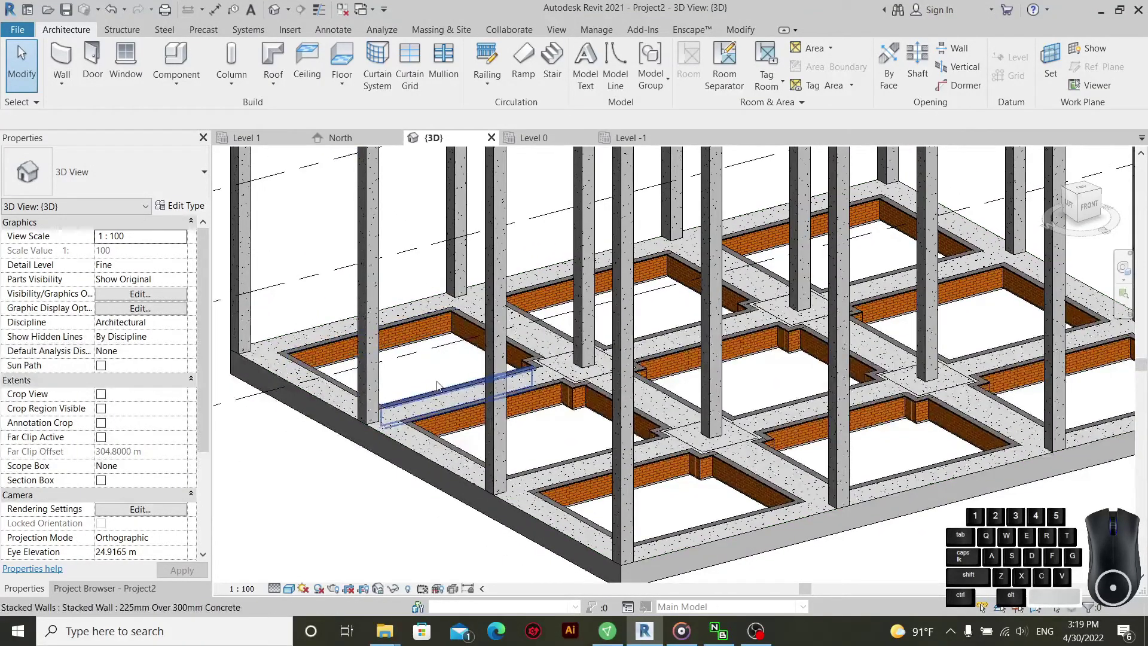
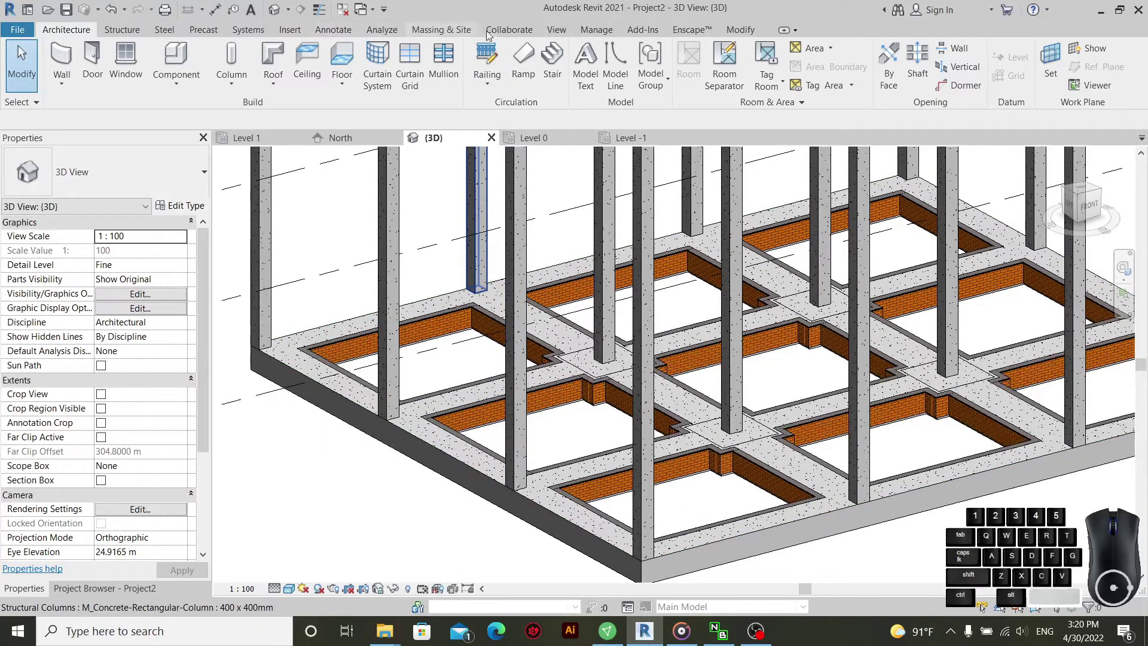
{"action": "left_click", "coordinate": [496, 37]}
{"action": "left_click", "coordinate": [444, 39]}
{"action": "left_click", "coordinate": [385, 32]}
{"action": "left_click", "coordinate": [607, 37]}
{"action": "scroll", "scroll_direction": "up", "scroll_amount": 3}
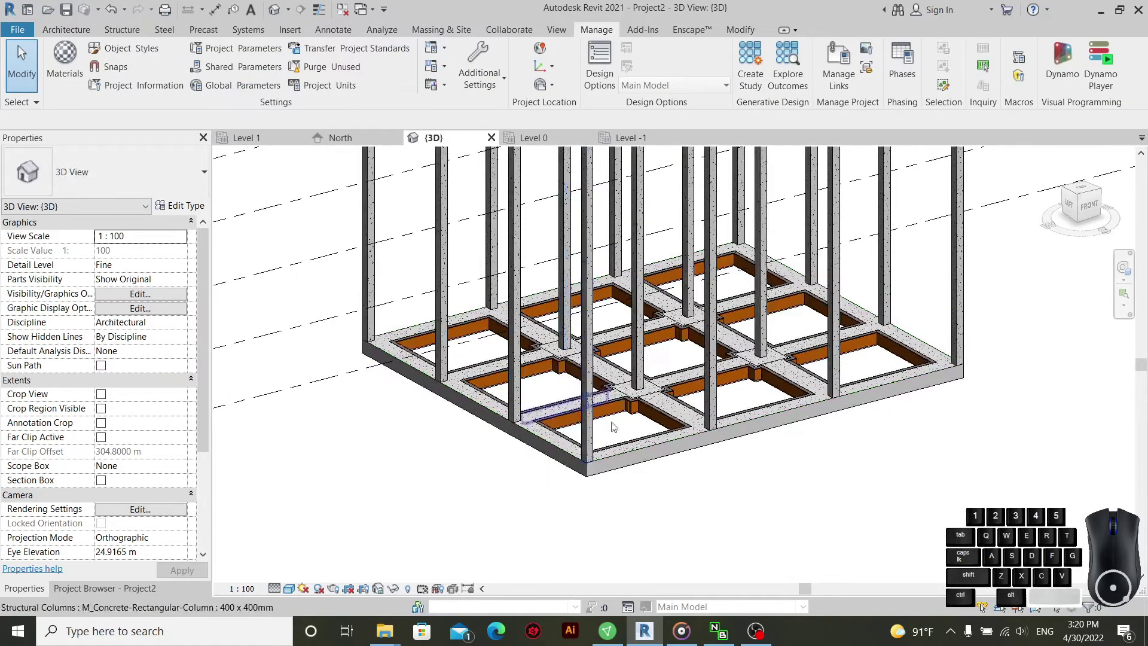
{"action": "scroll", "scroll_direction": "up", "scroll_amount": 3}
{"action": "left_click", "coordinate": [603, 508]}
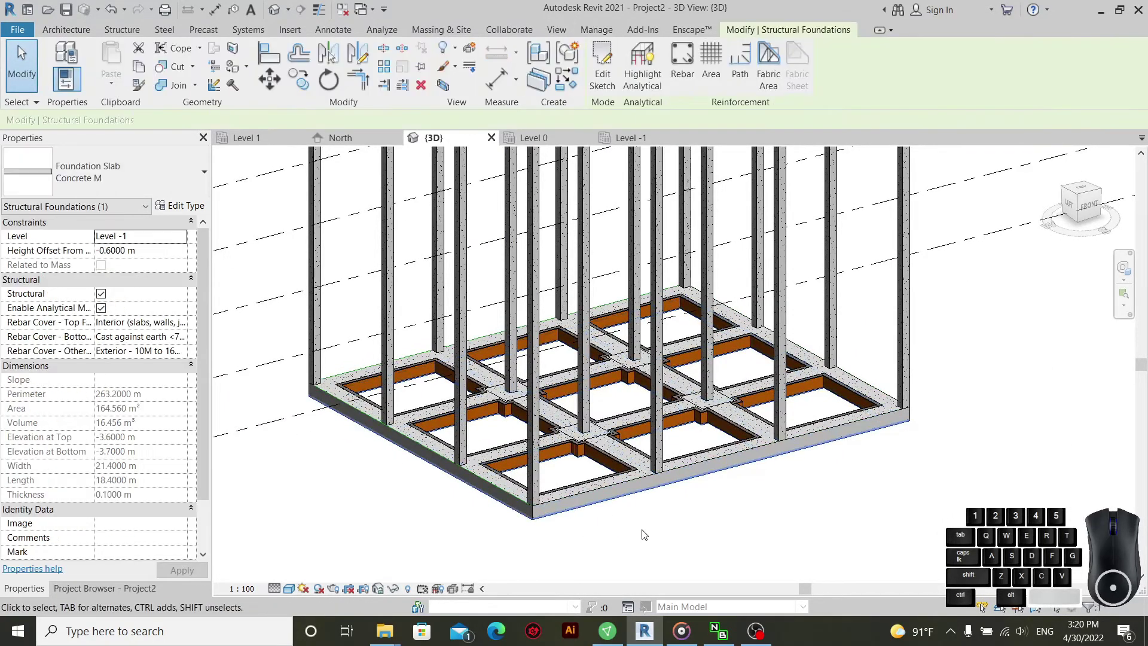
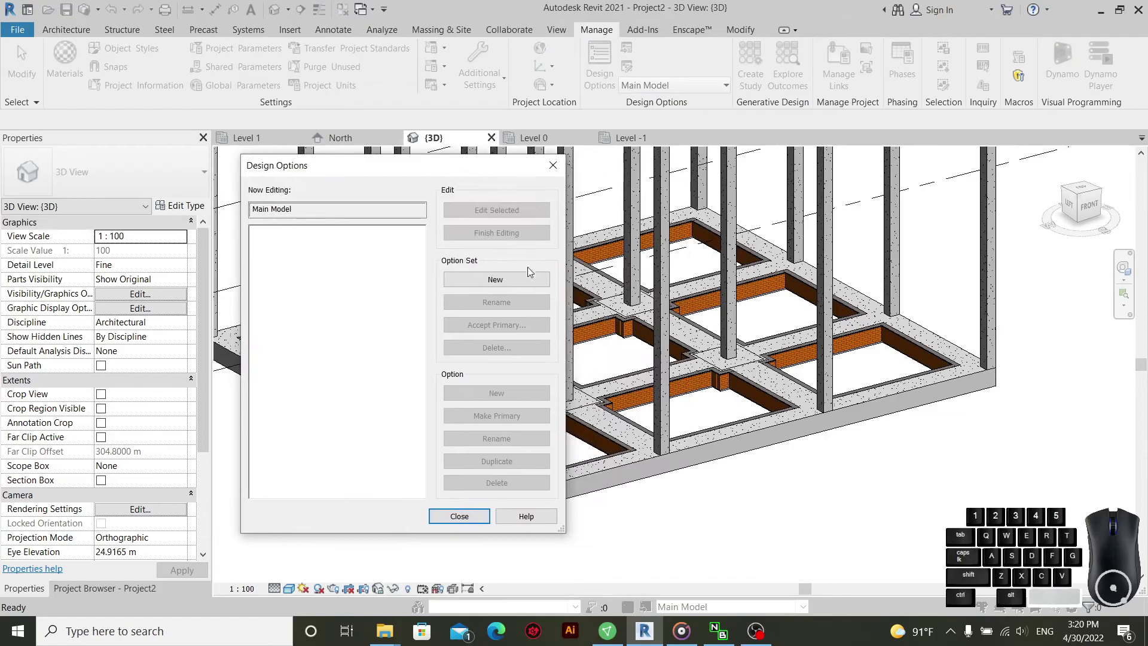
- Create design option set Column with options on and Off
{"action": "left_click", "coordinate": [516, 283]}
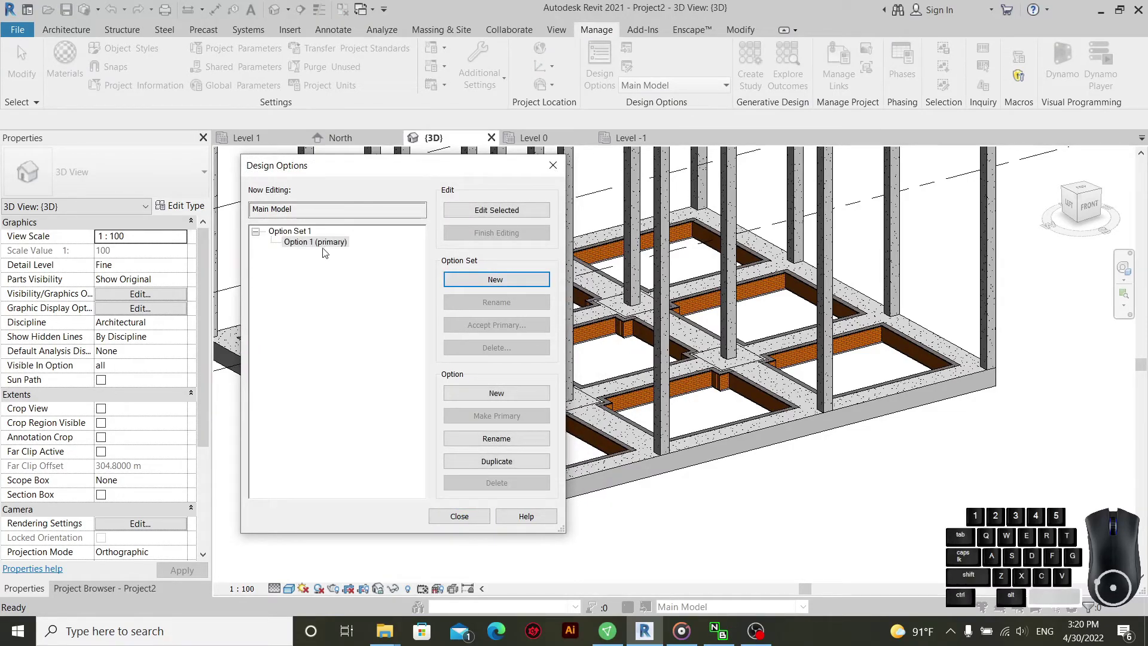
{"action": "left_click", "coordinate": [298, 236]}
{"action": "left_click", "coordinate": [498, 305]}
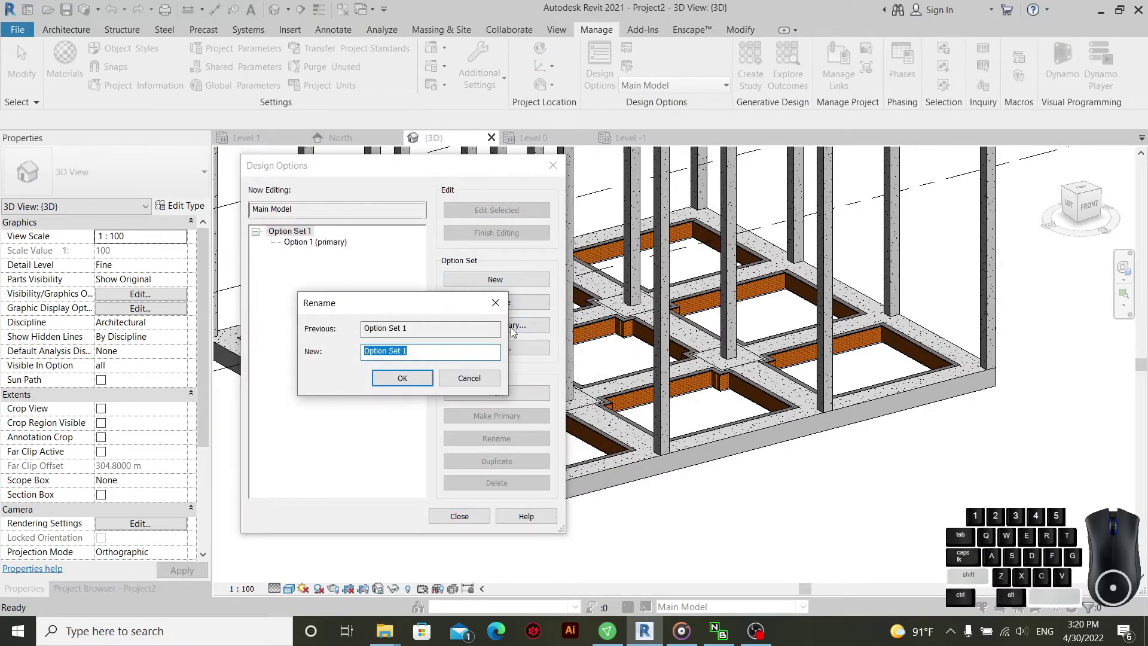
{"action": "key", "text": "shift+c"}
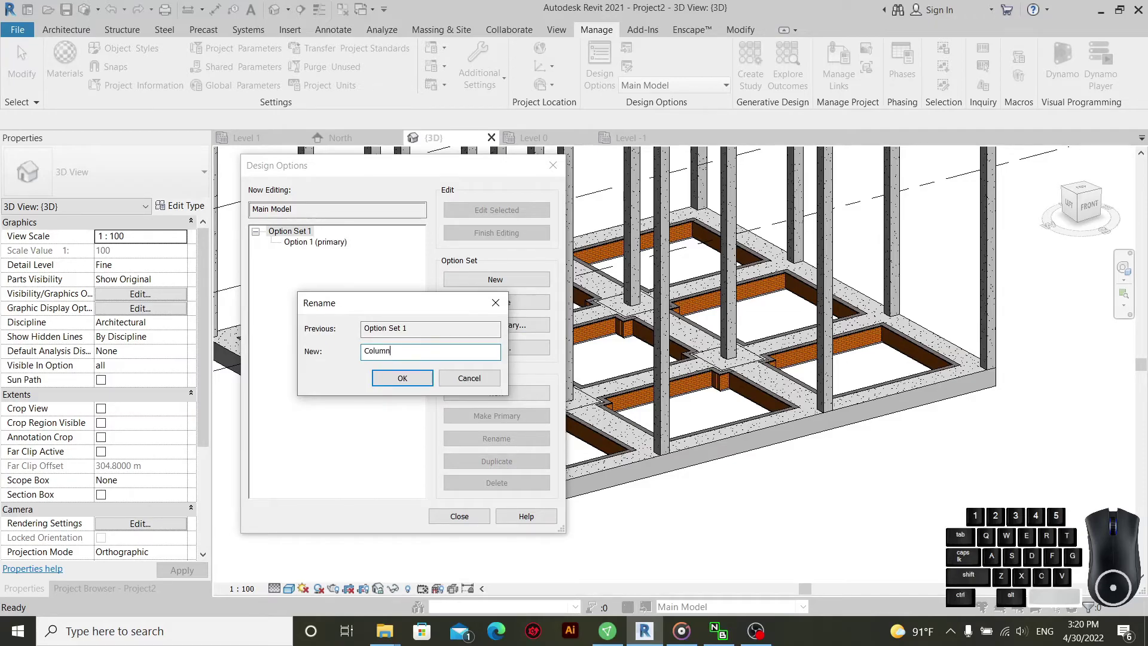
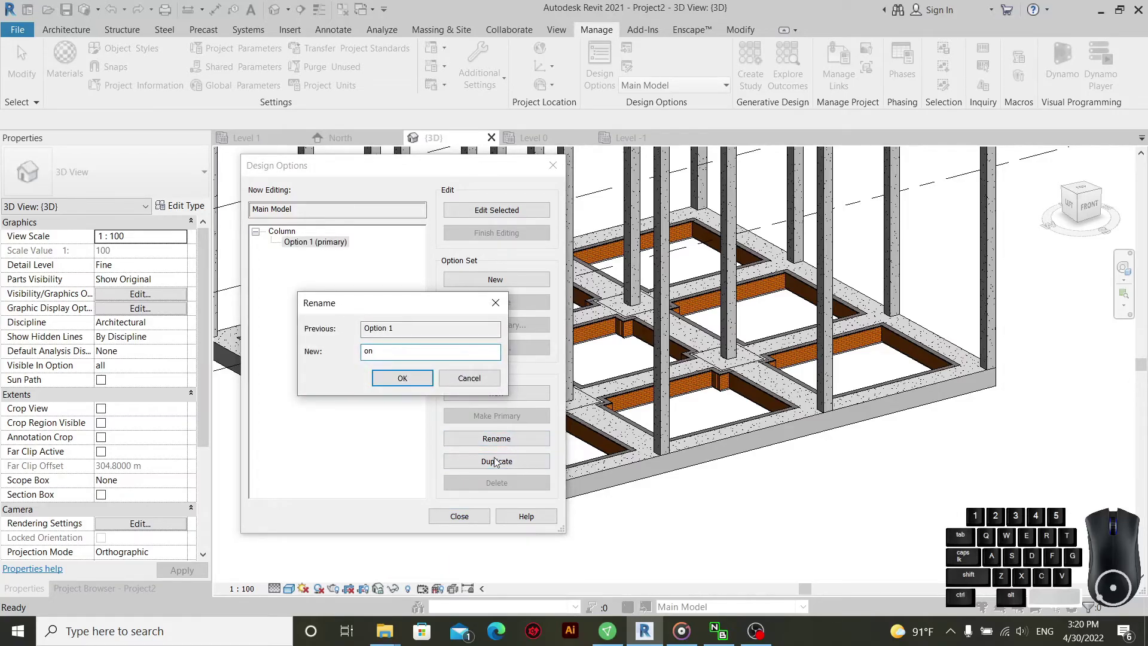
{"action": "left_click", "coordinate": [414, 387]}
{"action": "left_click", "coordinate": [508, 400]}
{"action": "left_click", "coordinate": [505, 442]}
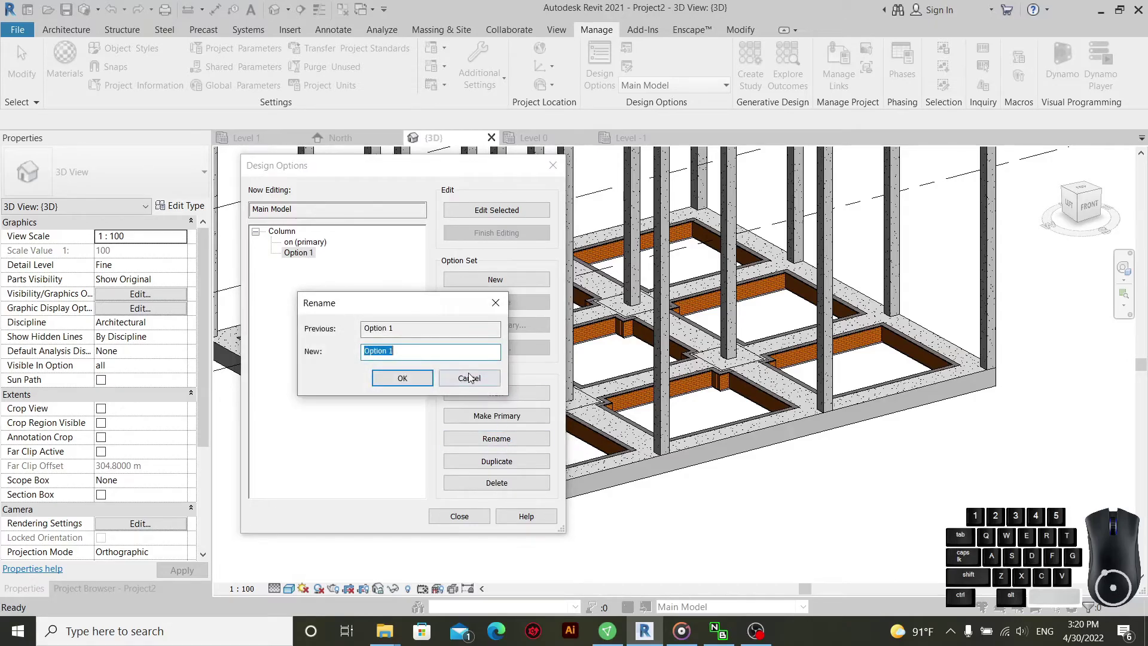
{"action": "key", "text": "f"}
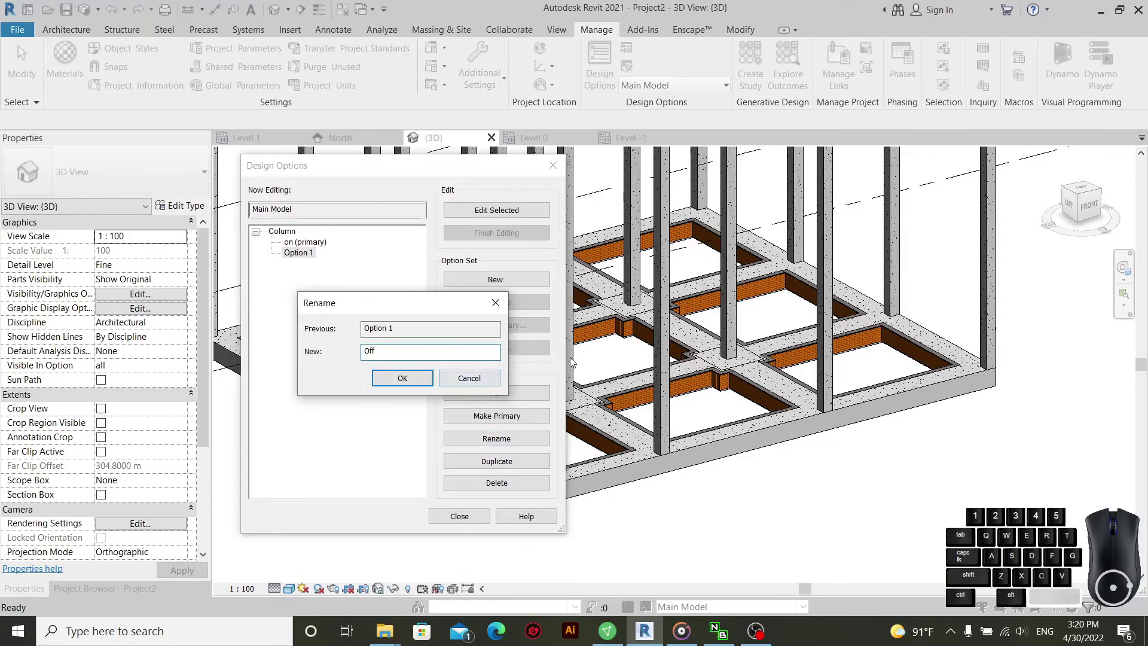
{"action": "left_click", "coordinate": [388, 379]}
- Add a second option set and name it Fundation
{"action": "left_click", "coordinate": [303, 254]}
{"action": "left_click", "coordinate": [492, 284]}
{"action": "left_click", "coordinate": [294, 267]}
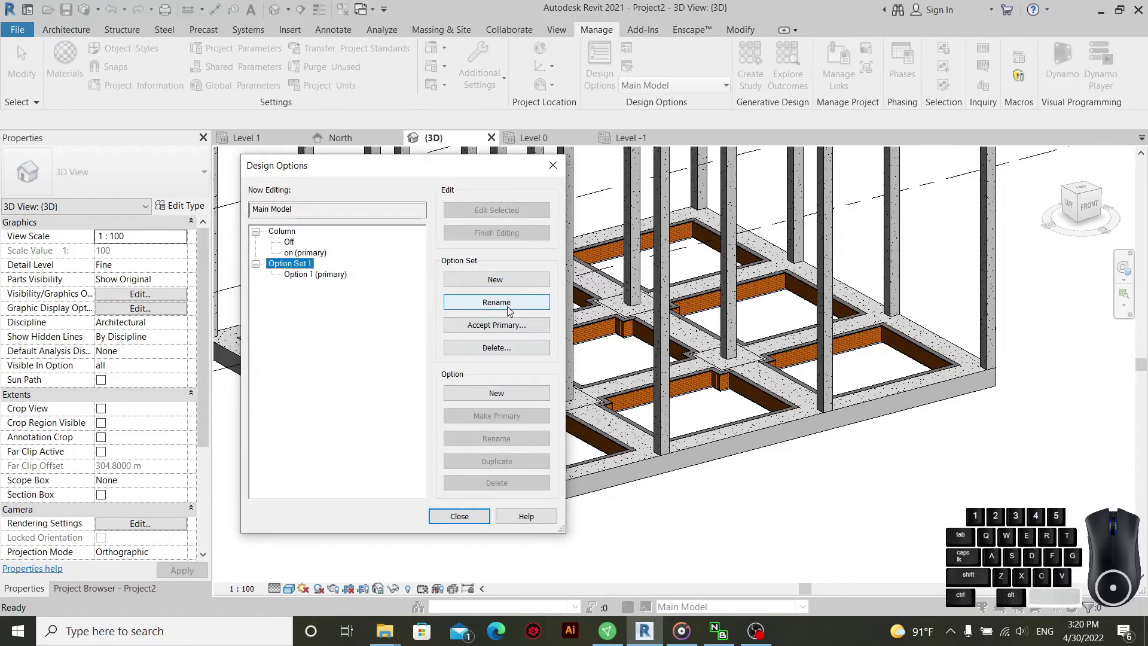
{"action": "left_click", "coordinate": [513, 308]}
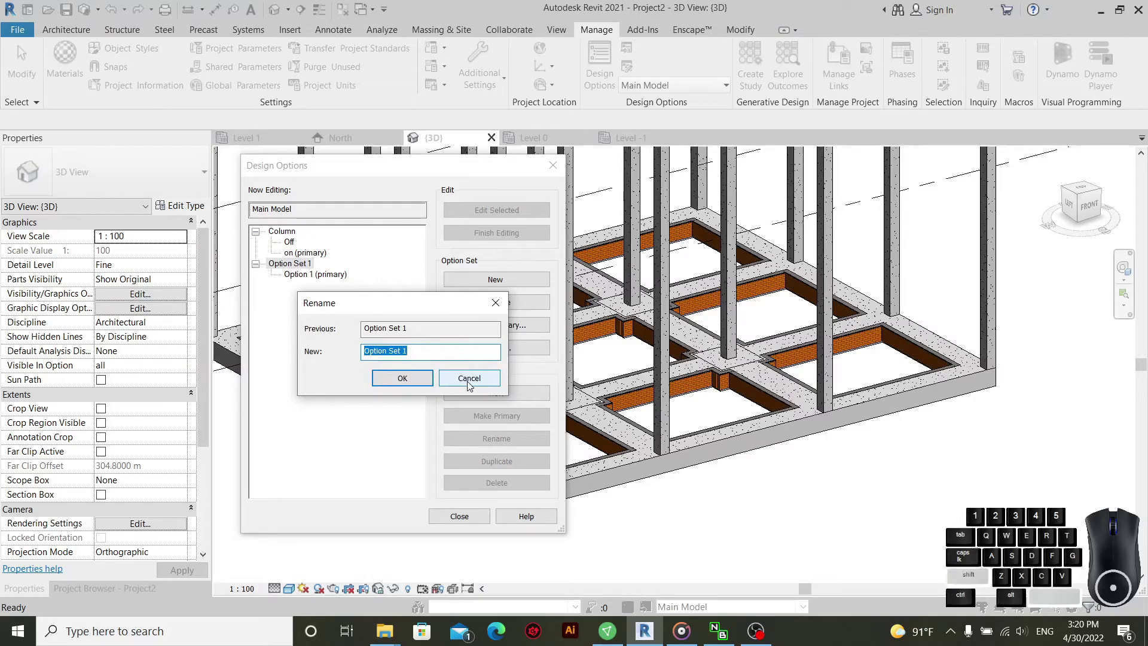
{"action": "key", "text": "shift+f"}
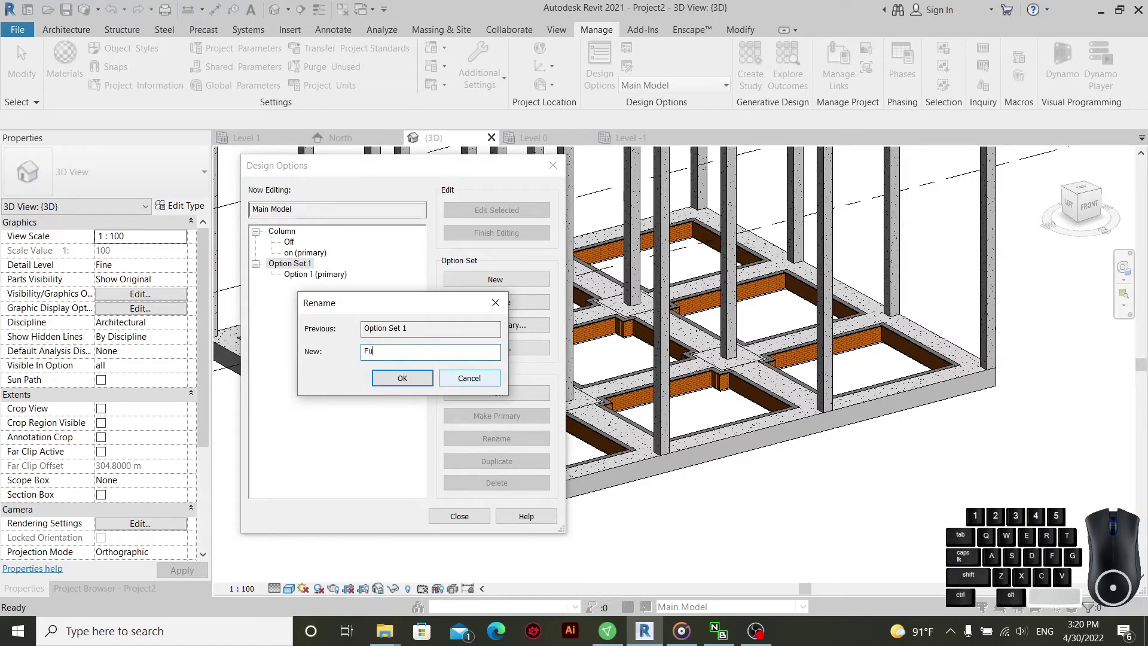
{"action": "key", "text": "t"}
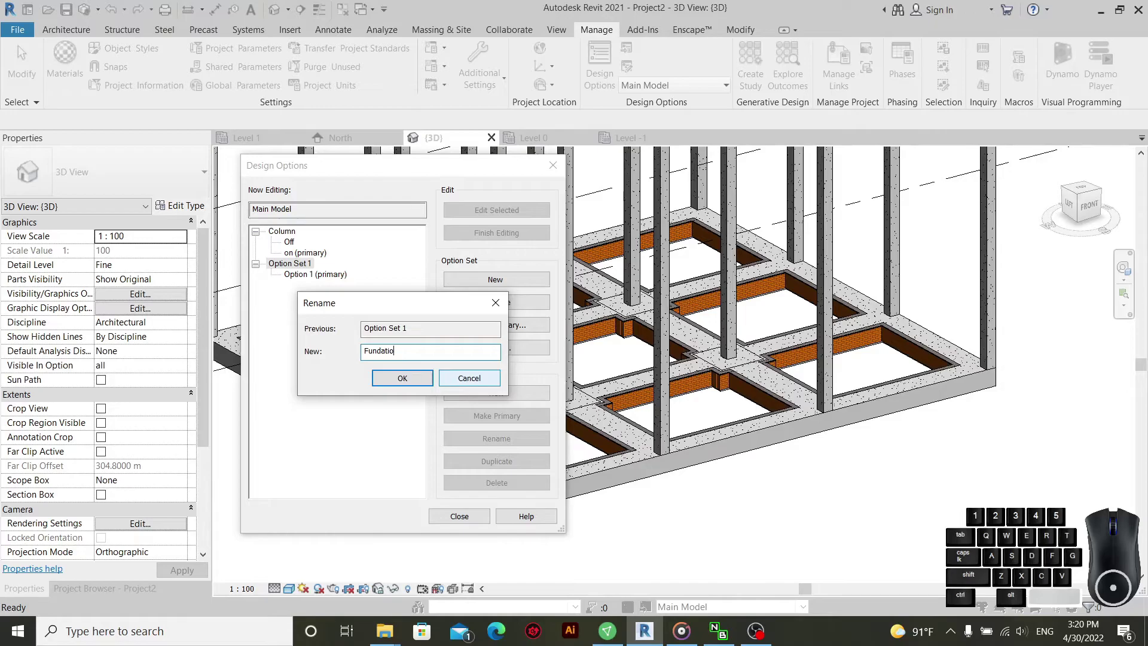
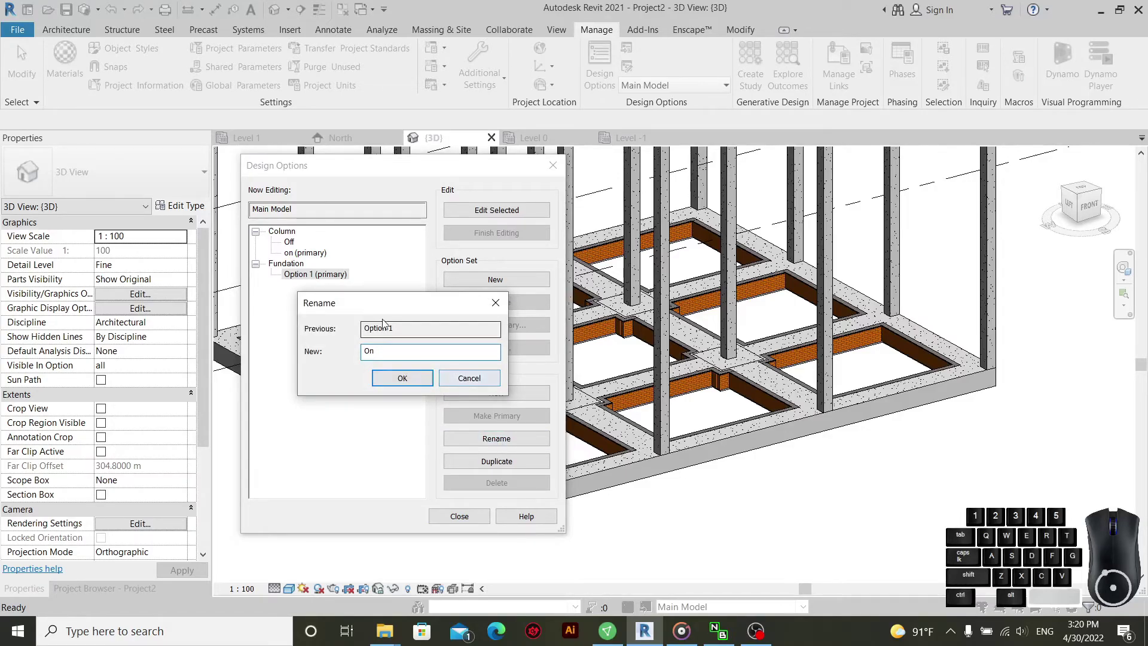
- Give Fundation options On and Off, then create a third option set
{"action": "left_click", "coordinate": [407, 384]}
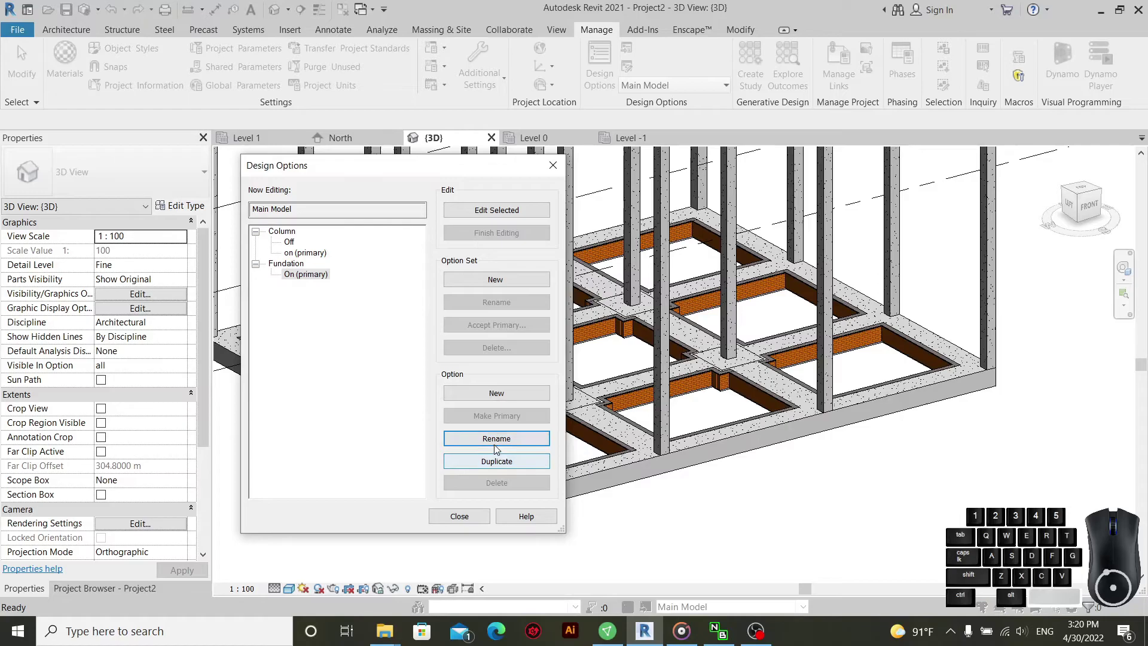
{"action": "left_click", "coordinate": [528, 395]}
{"action": "left_click", "coordinate": [308, 293]}
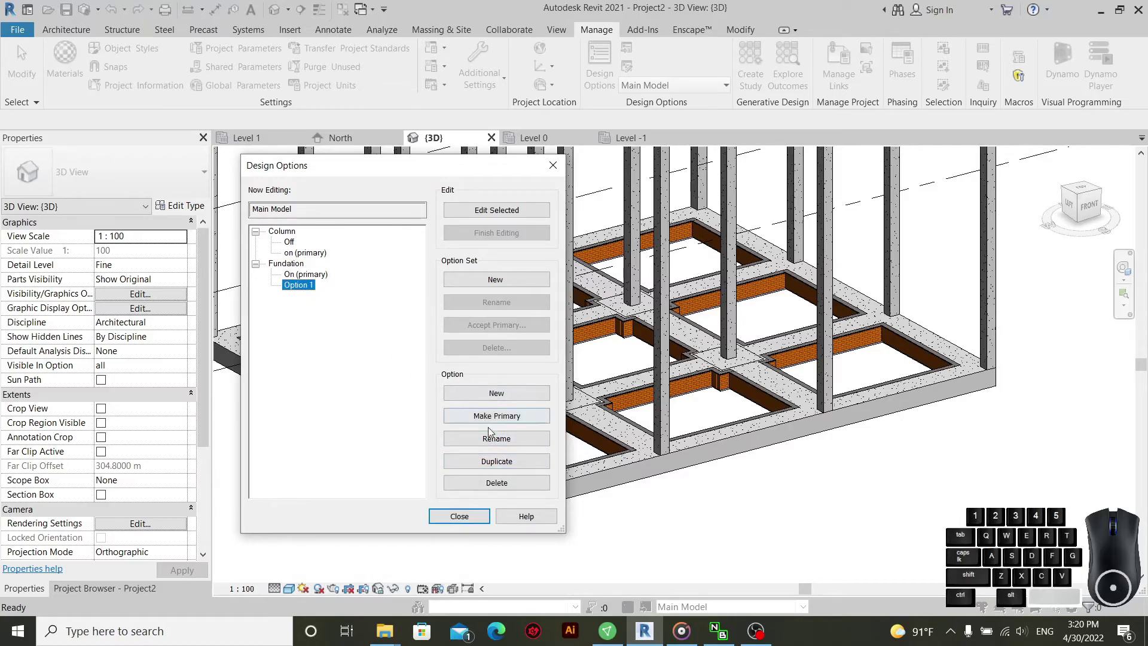
{"action": "left_click", "coordinate": [509, 448]}
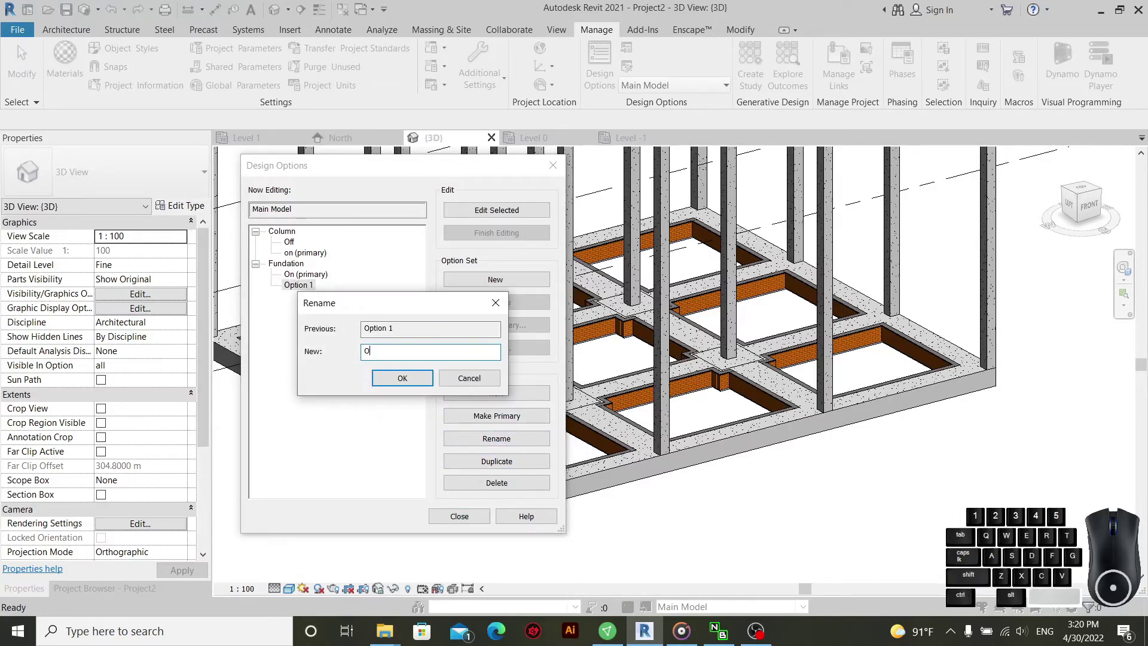
{"action": "key", "text": "f"}
{"action": "left_click", "coordinate": [395, 380]}
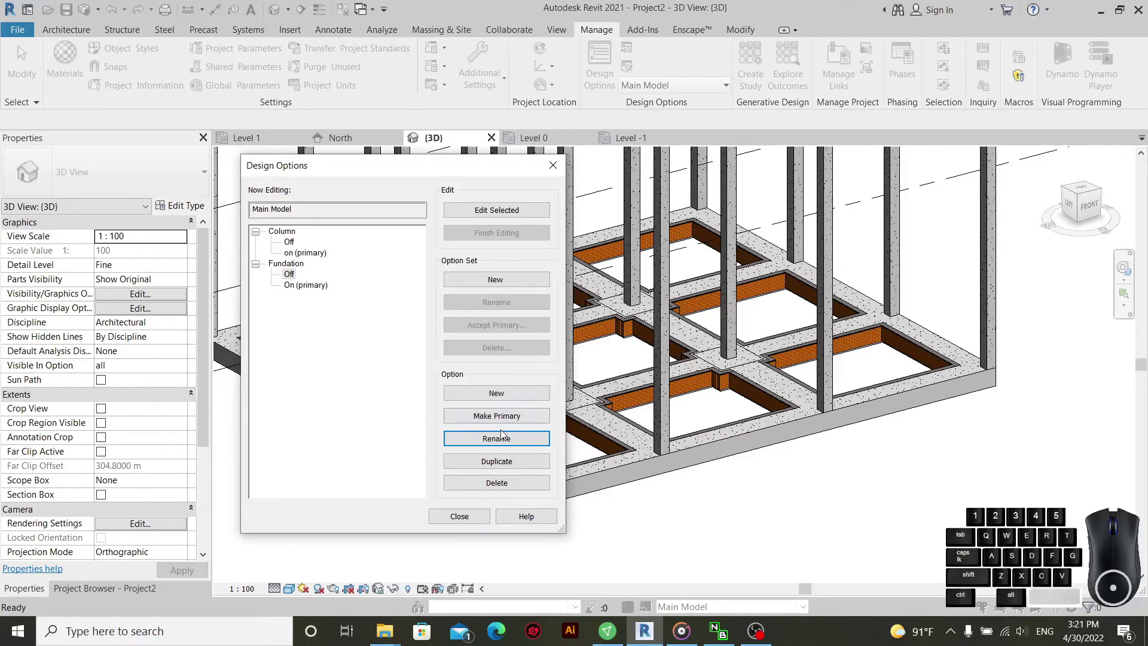
{"action": "left_click", "coordinate": [494, 285]}
{"action": "left_click", "coordinate": [309, 301]}
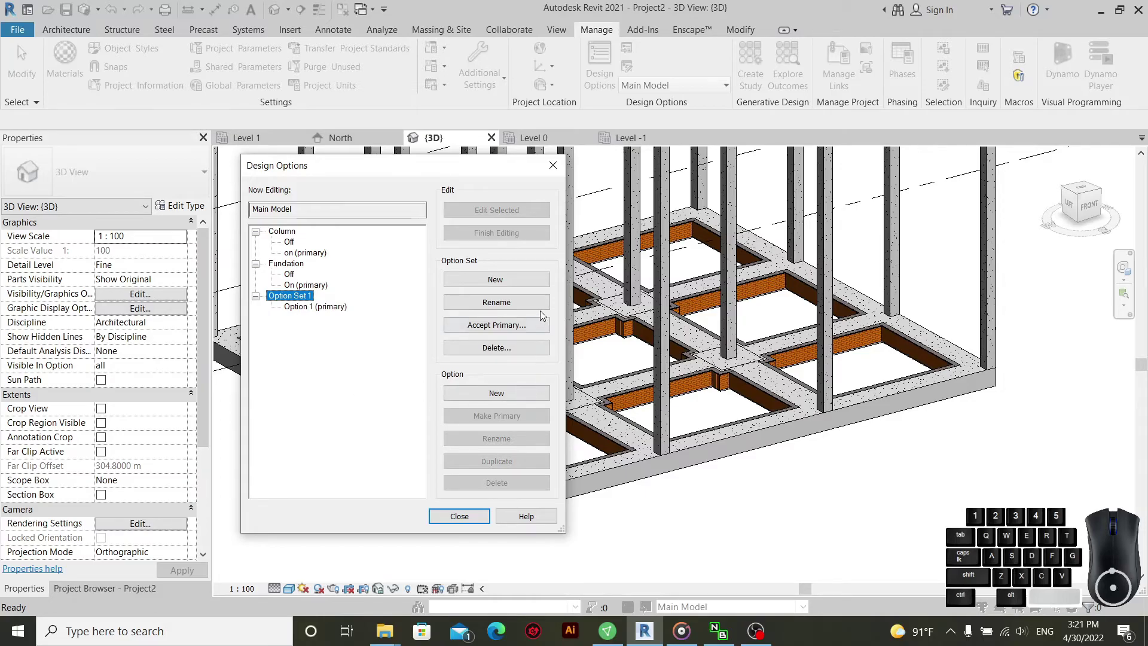
- Rename the new option set to Frame For Concrete
{"action": "left_click", "coordinate": [507, 305]}
{"action": "key", "text": "shift+f"}
{"action": "key", "text": "e"}
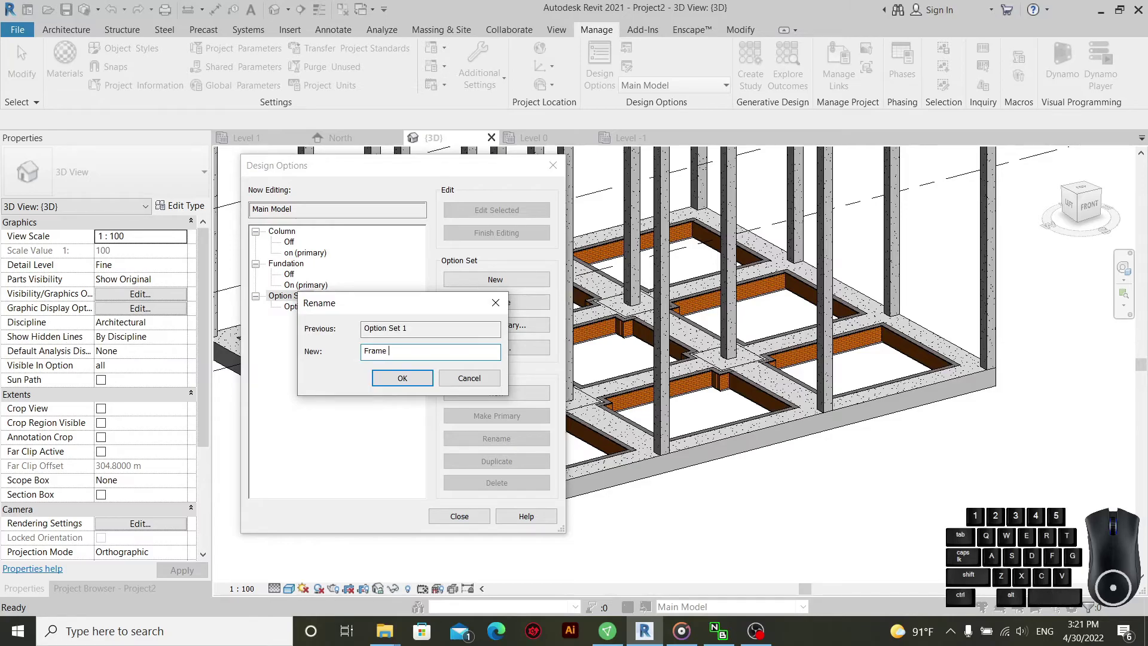
{"action": "key", "text": "shift+f"}
{"action": "key", "text": "r"}
{"action": "key", "text": "space"}
{"action": "key", "text": "shift+c"}
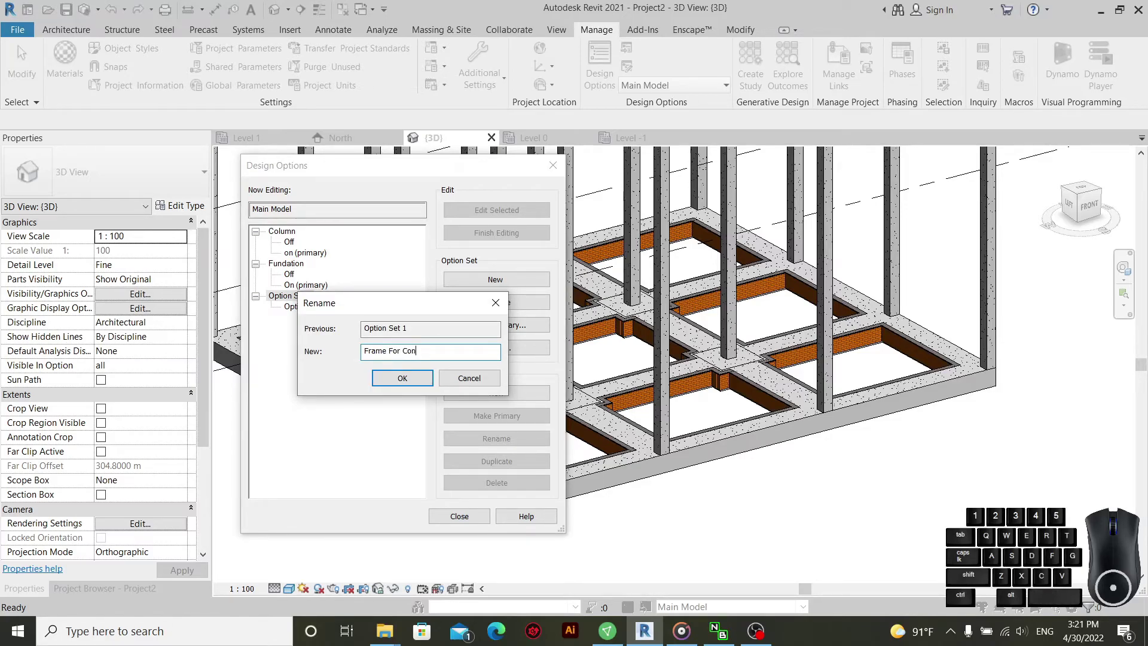
{"action": "key", "text": "t"}
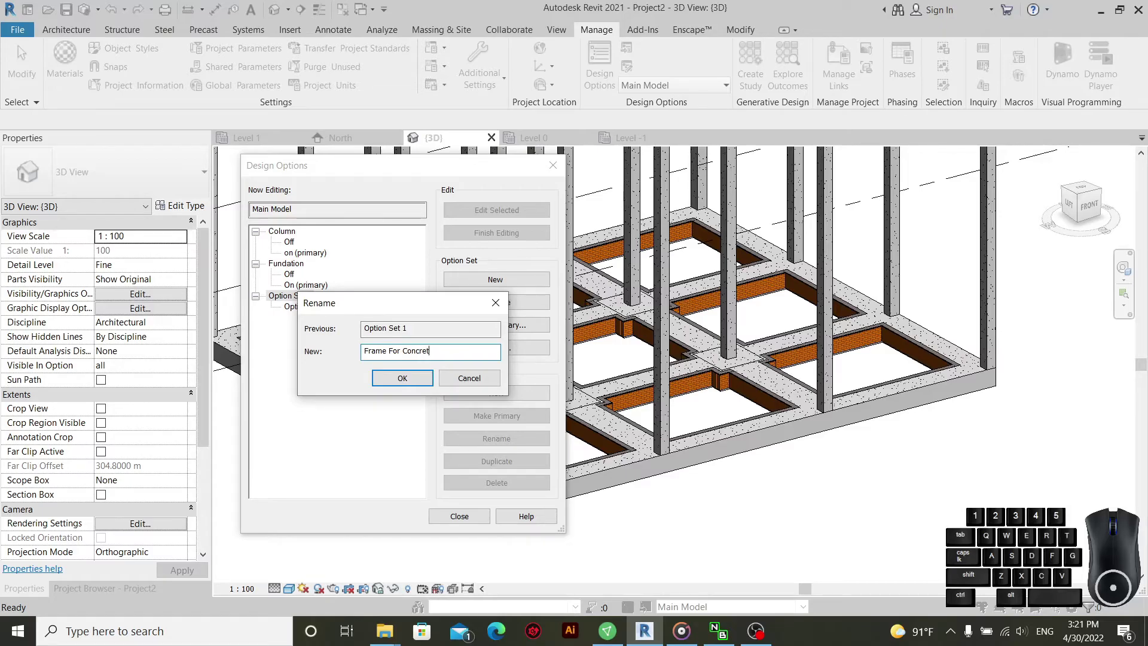
{"action": "key", "text": "e"}
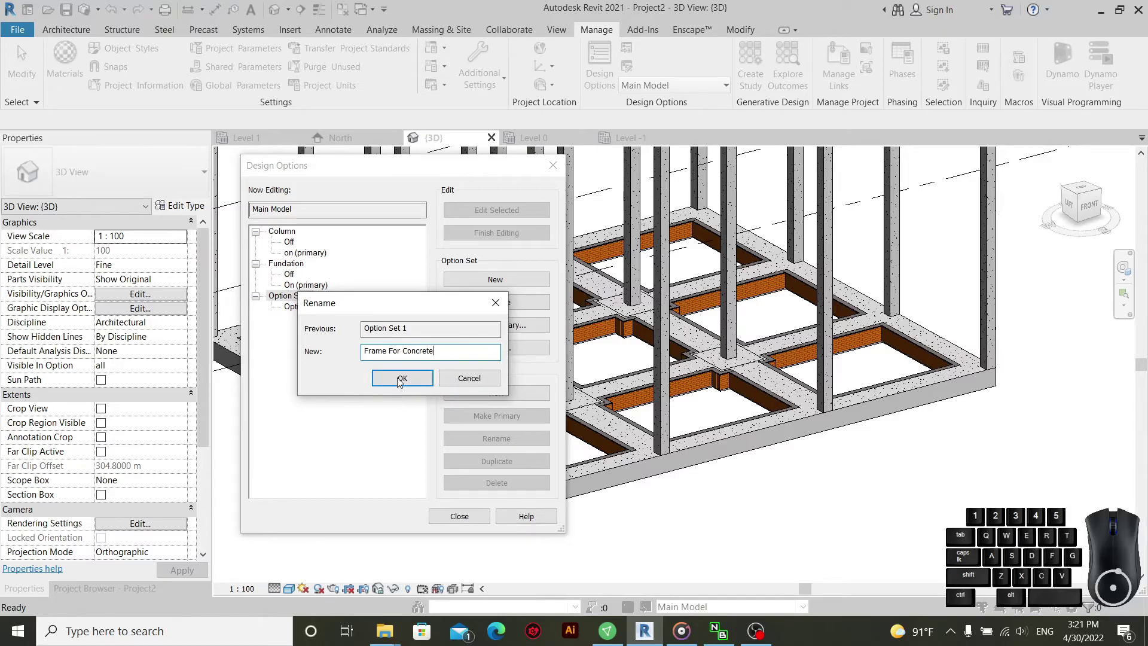
{"action": "left_click", "coordinate": [405, 375]}
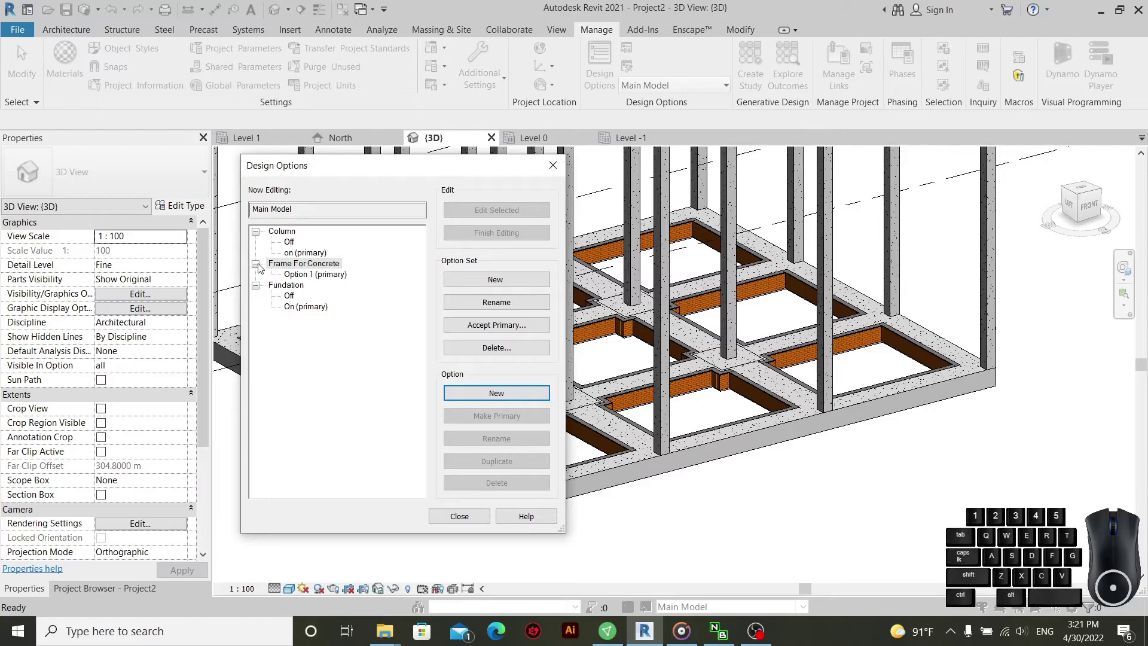
- Name its first option On, add a second option named Off, and create another option set
{"action": "left_click", "coordinate": [340, 280]}
{"action": "left_click", "coordinate": [500, 445]}
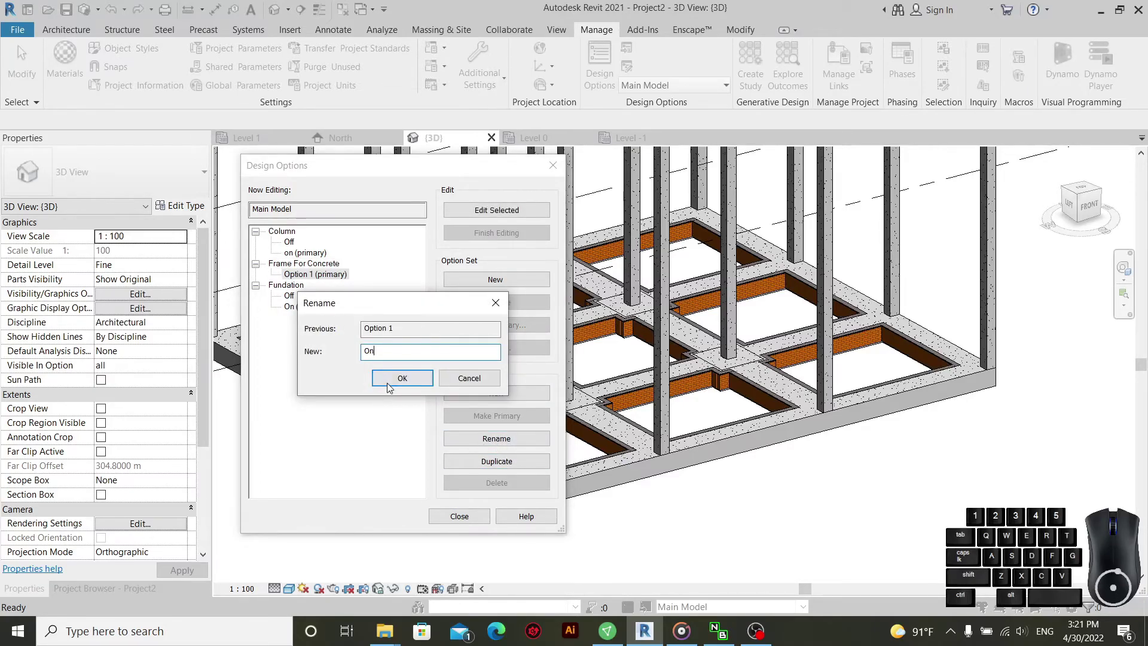
{"action": "left_click", "coordinate": [394, 387]}
{"action": "left_click", "coordinate": [522, 397]}
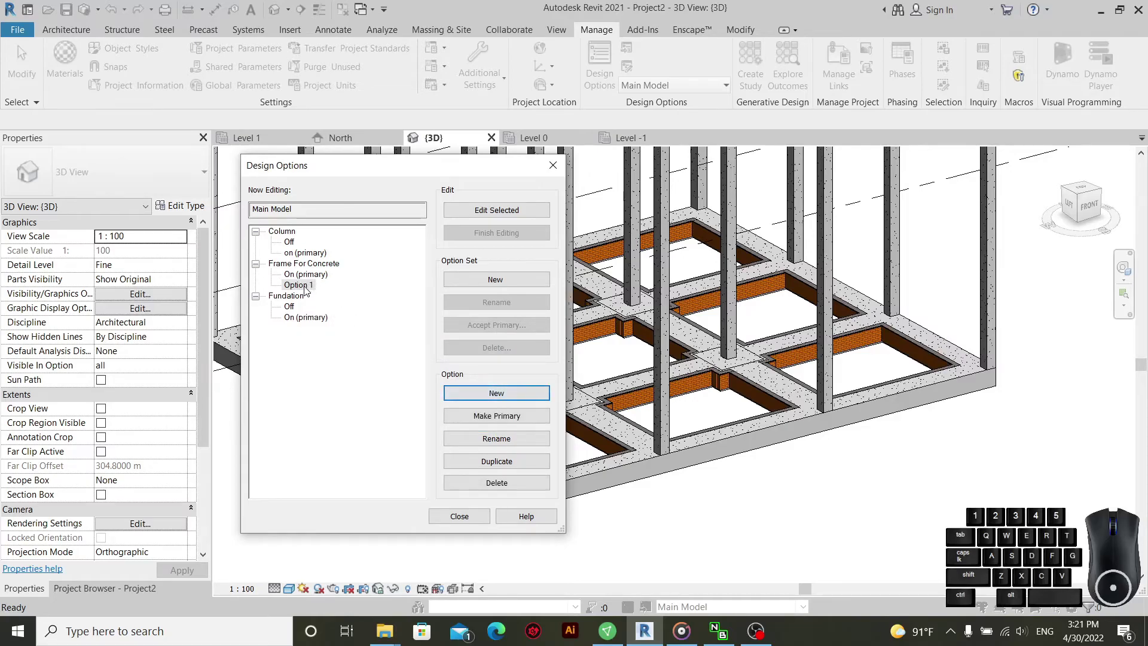
{"action": "left_click", "coordinate": [491, 442]}
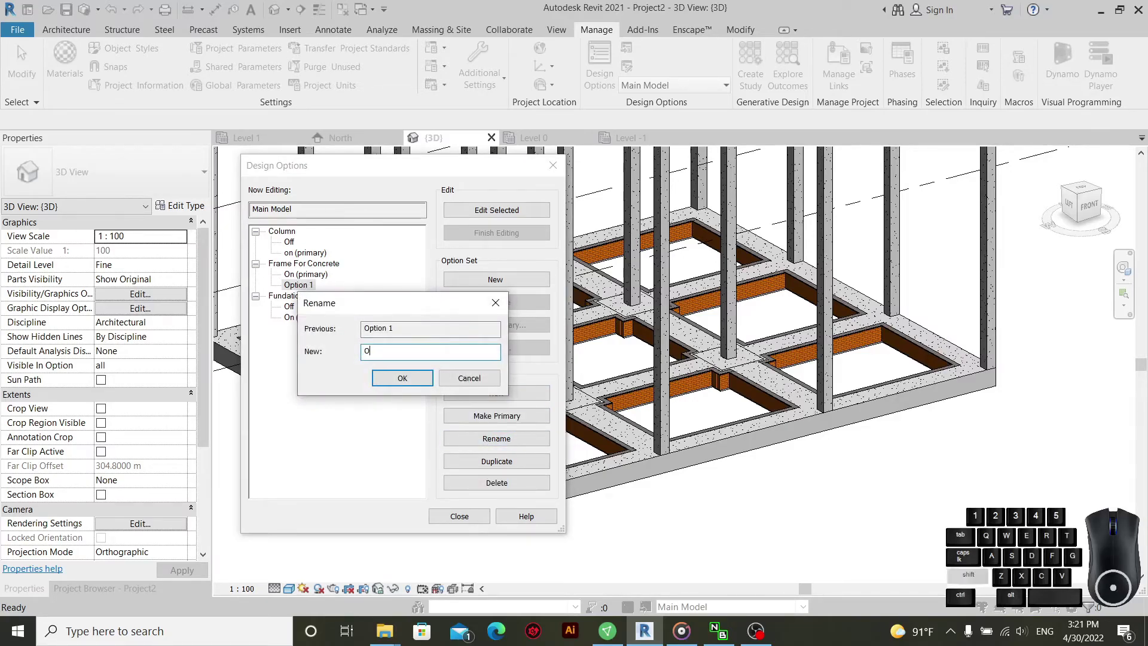
{"action": "key", "text": "f"}
{"action": "key", "text": "f"}
{"action": "left_click", "coordinate": [411, 377]}
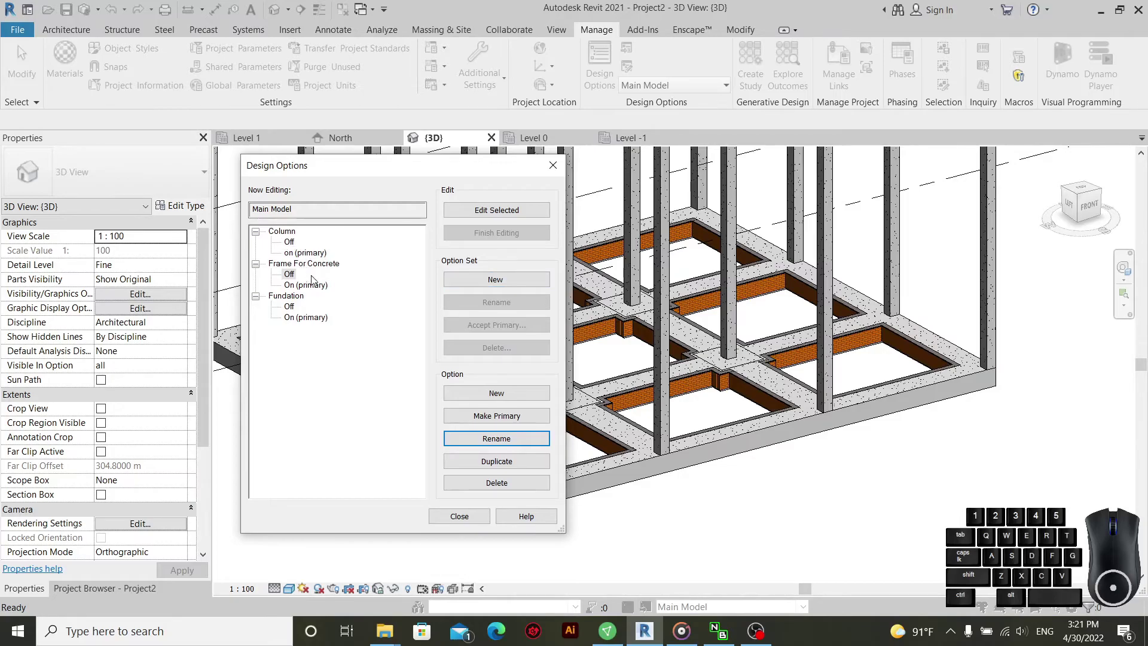
{"action": "left_click", "coordinate": [500, 288]}
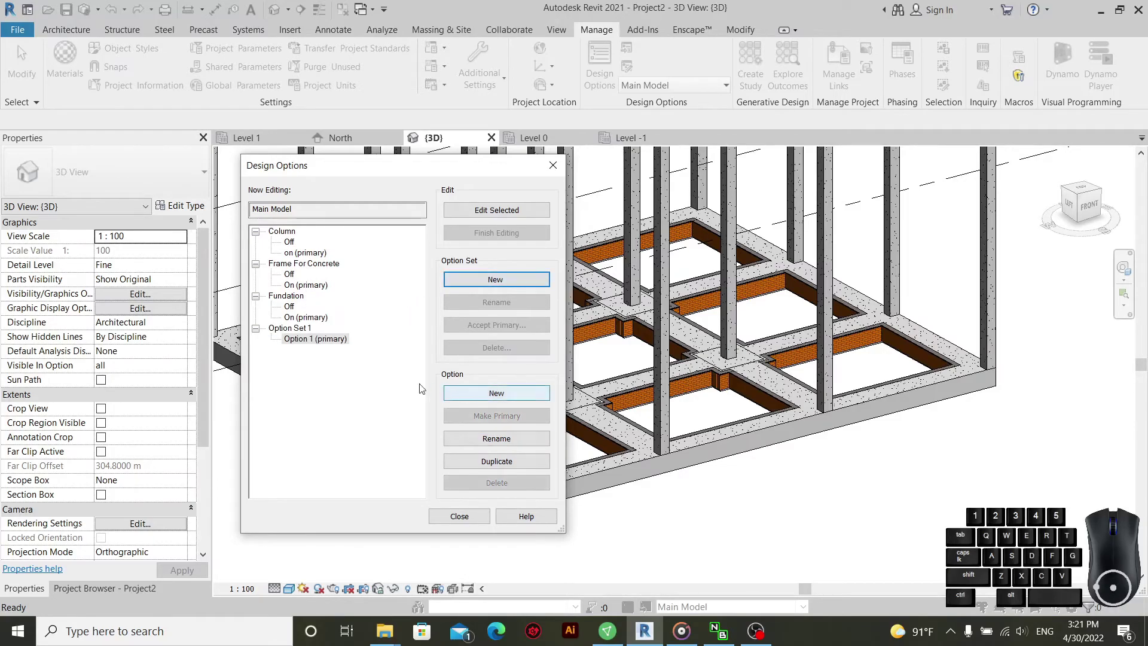
- Add a second option to the new set and rename the set Concrete M
{"action": "left_click", "coordinate": [306, 331]}
{"action": "left_click", "coordinate": [528, 395]}
{"action": "left_click", "coordinate": [292, 331]}
{"action": "left_click", "coordinate": [501, 303]}
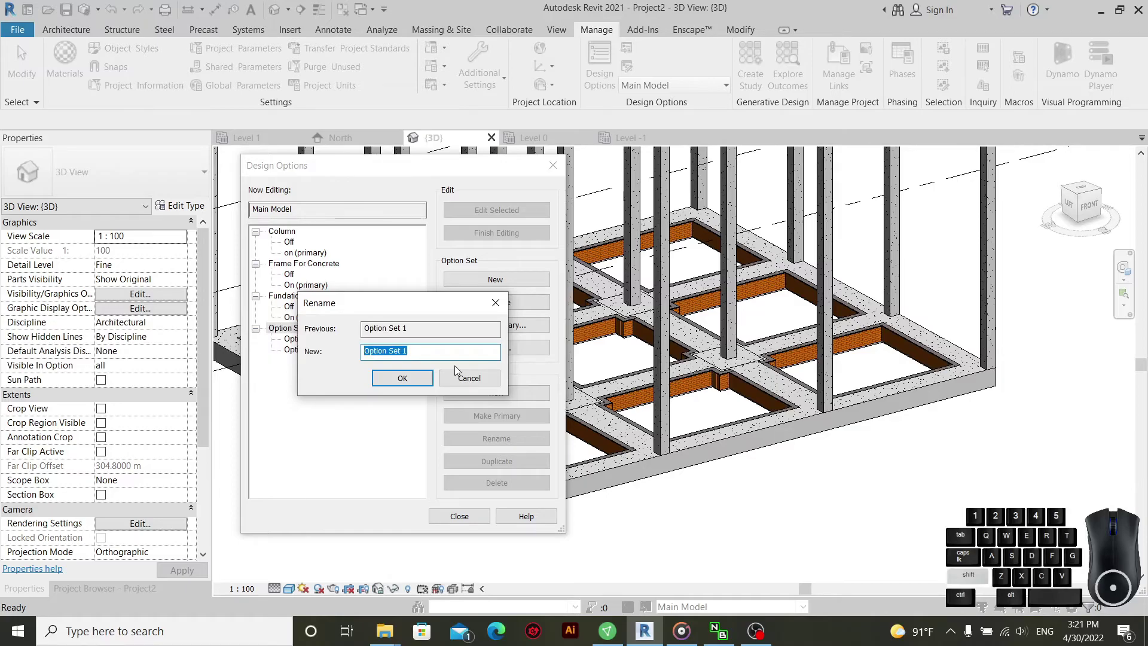
{"action": "key", "text": "shift+c"}
{"action": "key", "text": "c"}
{"action": "key", "text": "e"}
{"action": "key", "text": "space"}
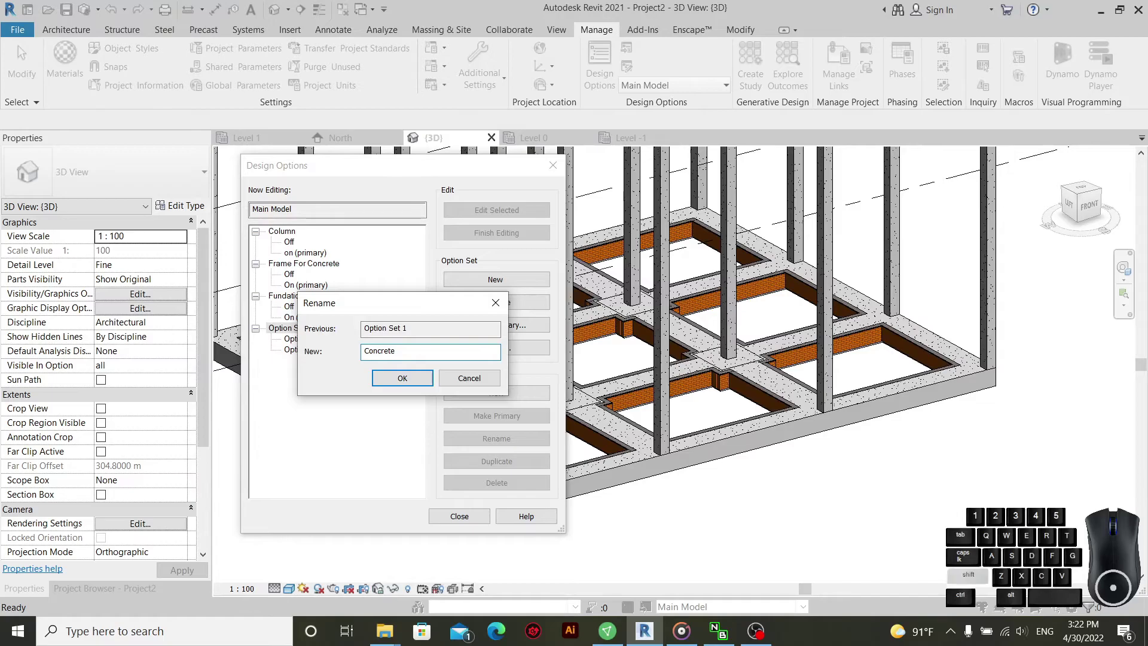
{"action": "left_click", "coordinate": [405, 381]}
- Rename Concrete M's options to On and Off and close the design options manager
{"action": "left_click", "coordinate": [317, 349]}
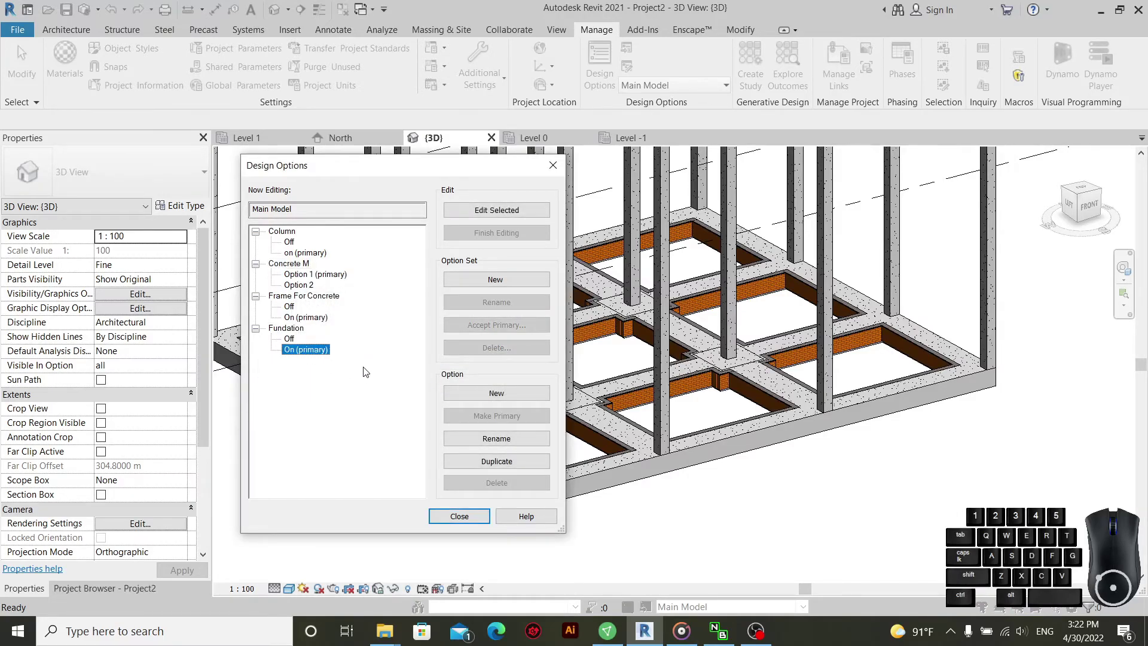
{"action": "left_click", "coordinate": [310, 289]}
{"action": "left_click", "coordinate": [315, 279]}
{"action": "left_click", "coordinate": [512, 442]}
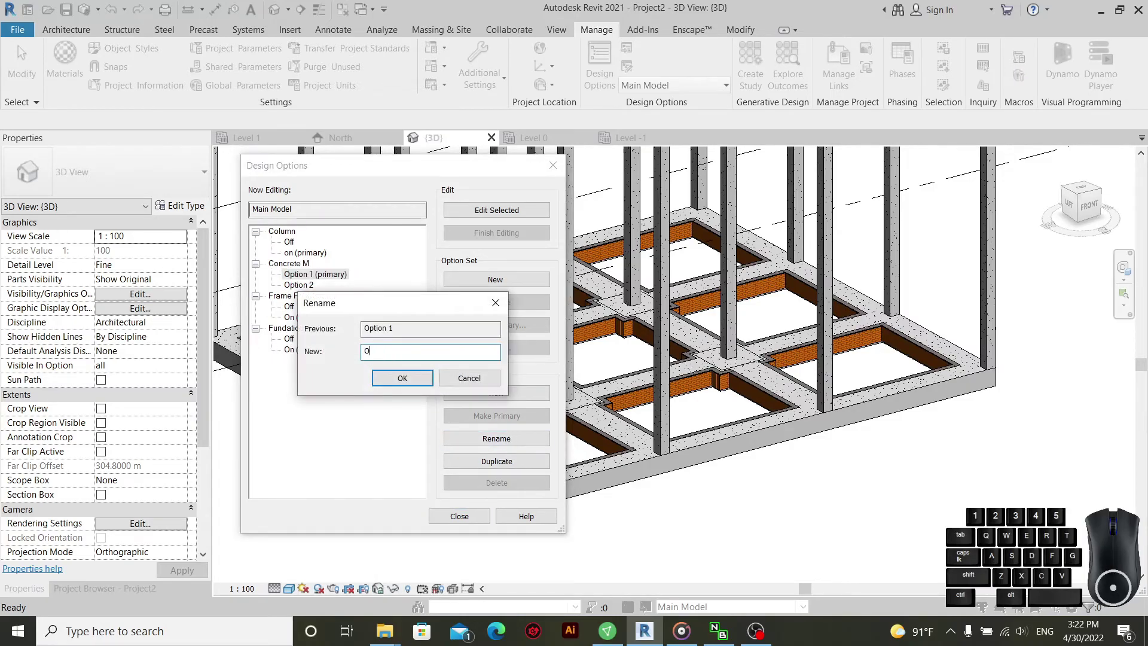
{"action": "left_click", "coordinate": [417, 387]}
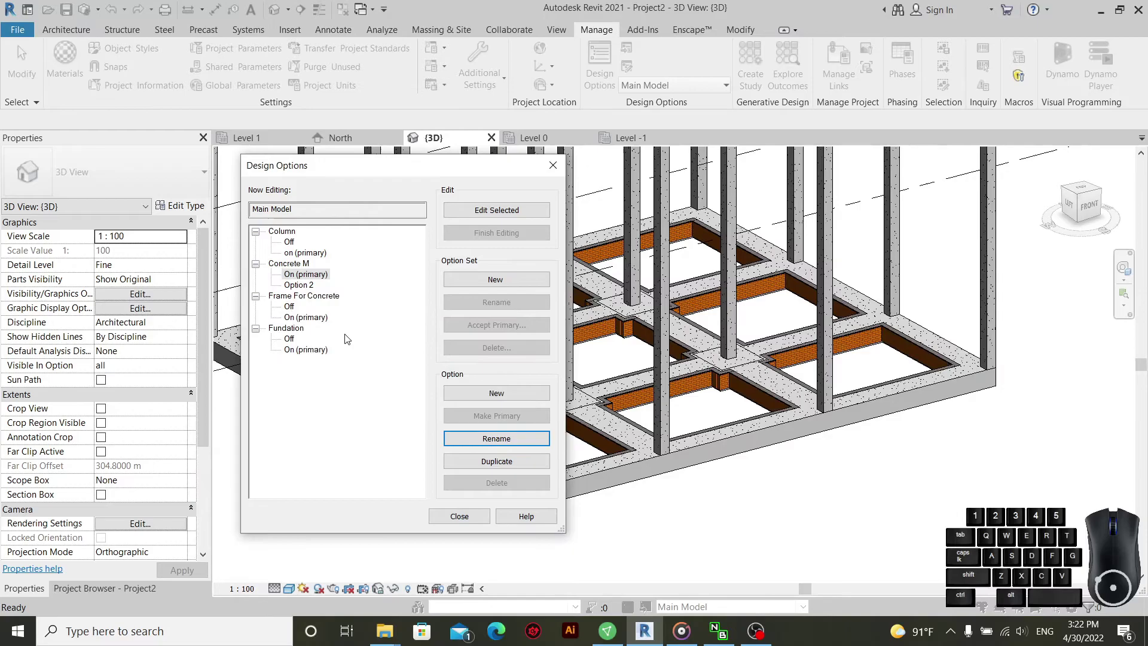
{"action": "left_click", "coordinate": [312, 287]}
{"action": "left_click", "coordinate": [503, 443]}
{"action": "key", "text": "f"}
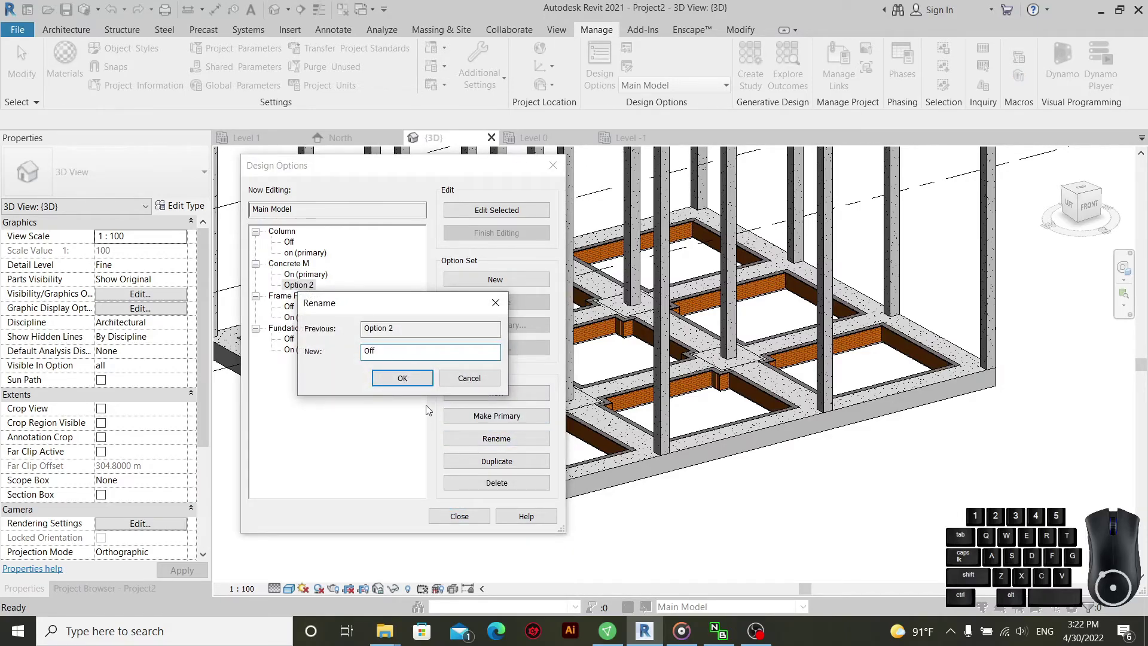
{"action": "left_click", "coordinate": [411, 382]}
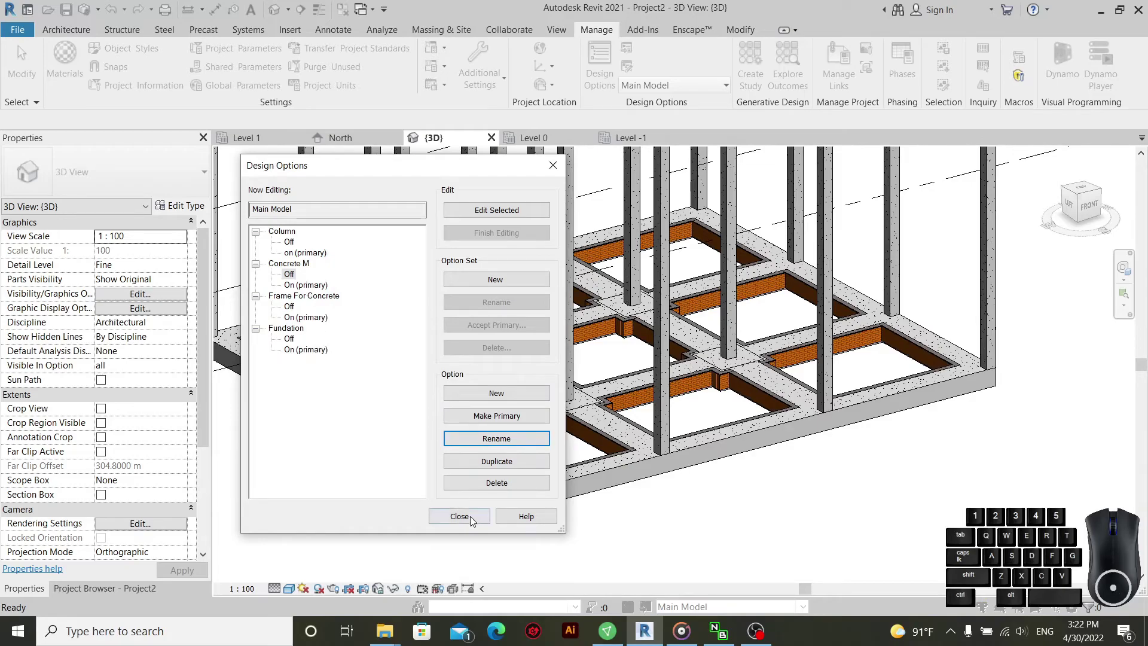
{"action": "left_click", "coordinate": [462, 523]}
- Dismiss the save reminder and Tab-select the Concrete M foundation slab
{"action": "left_click", "coordinate": [683, 375]}
{"action": "left_click", "coordinate": [673, 552]}
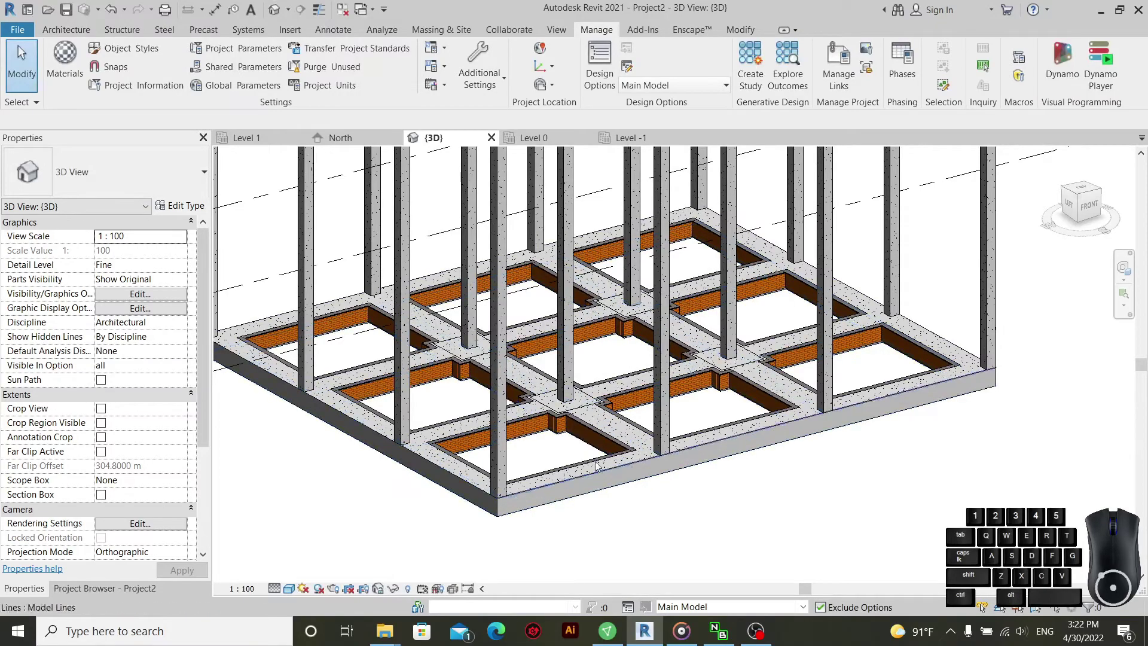
{"action": "scroll", "scroll_direction": "up", "scroll_amount": 3}
{"action": "key", "text": "Tab"}
{"action": "key", "text": "Tab"}
{"action": "key", "text": "Tab"}
{"action": "key", "text": "Tab"}
{"action": "left_click", "coordinate": [553, 428]}
{"action": "middle_click", "coordinate": [757, 542]}
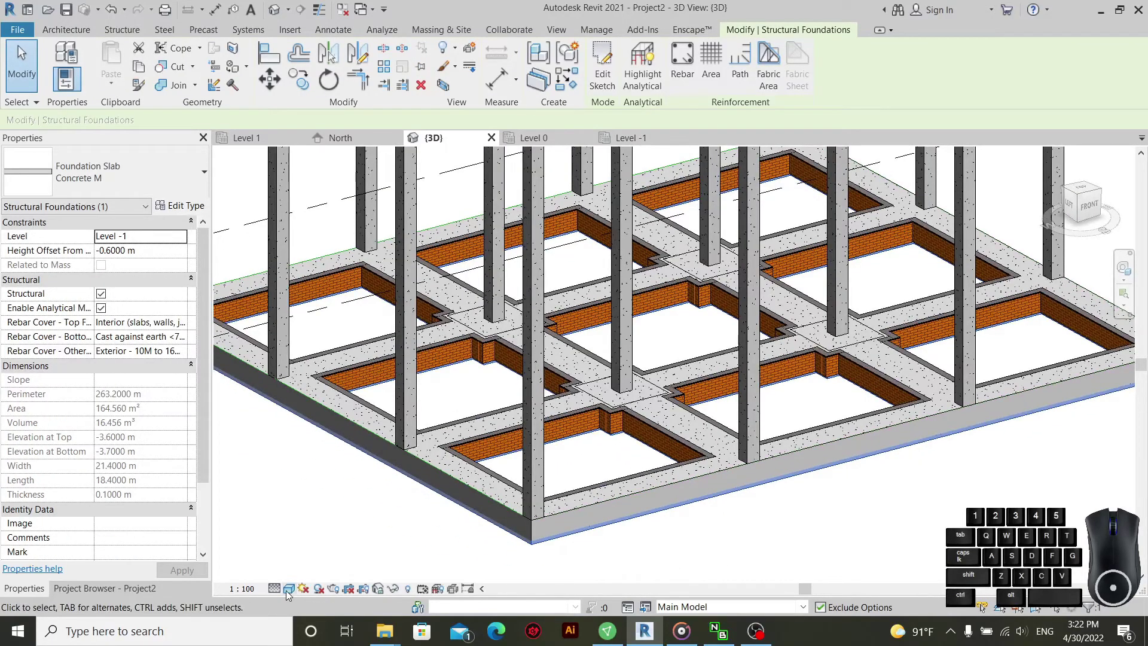
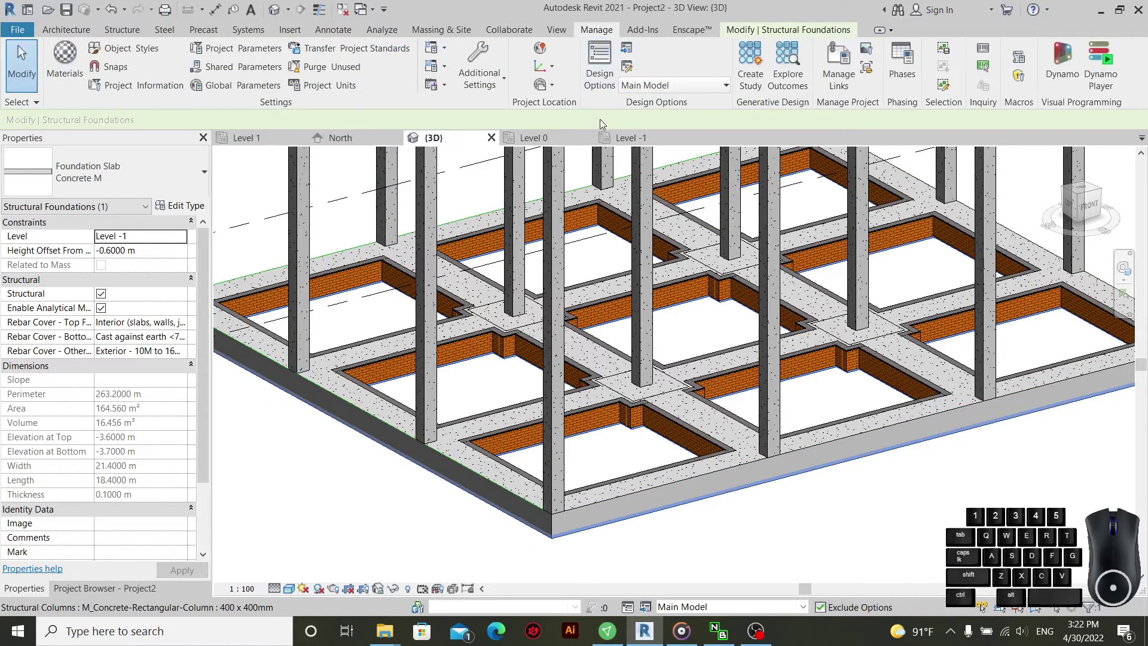
- Add the slab to the Concrete M option set, in its On option only
{"action": "left_click", "coordinate": [637, 48]}
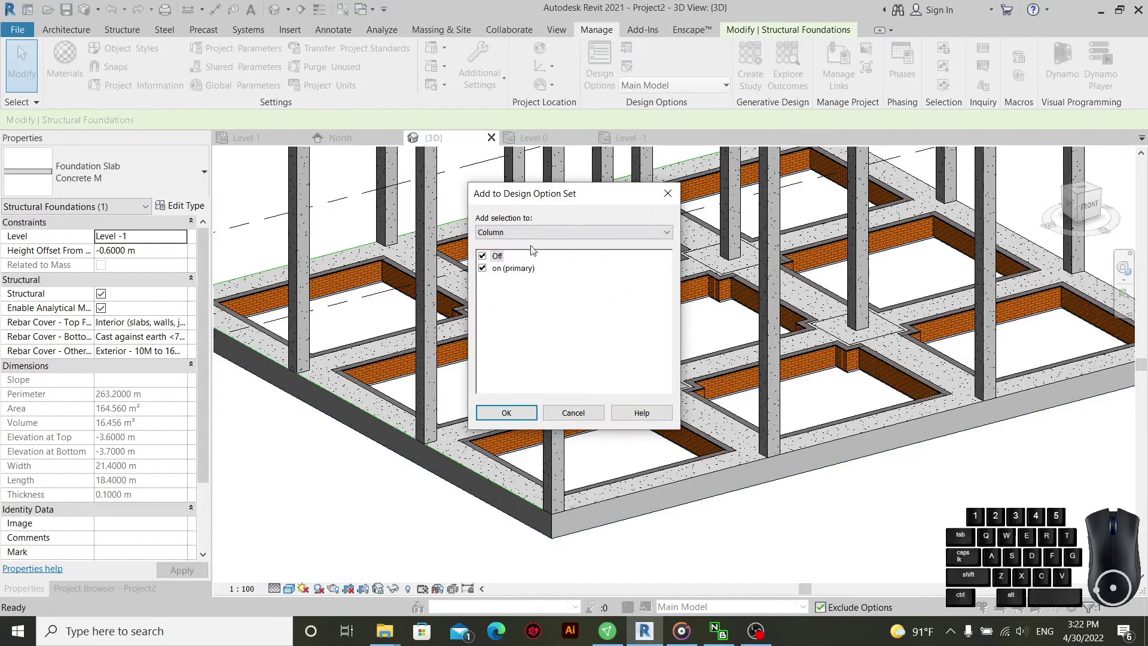
{"action": "left_click", "coordinate": [529, 240]}
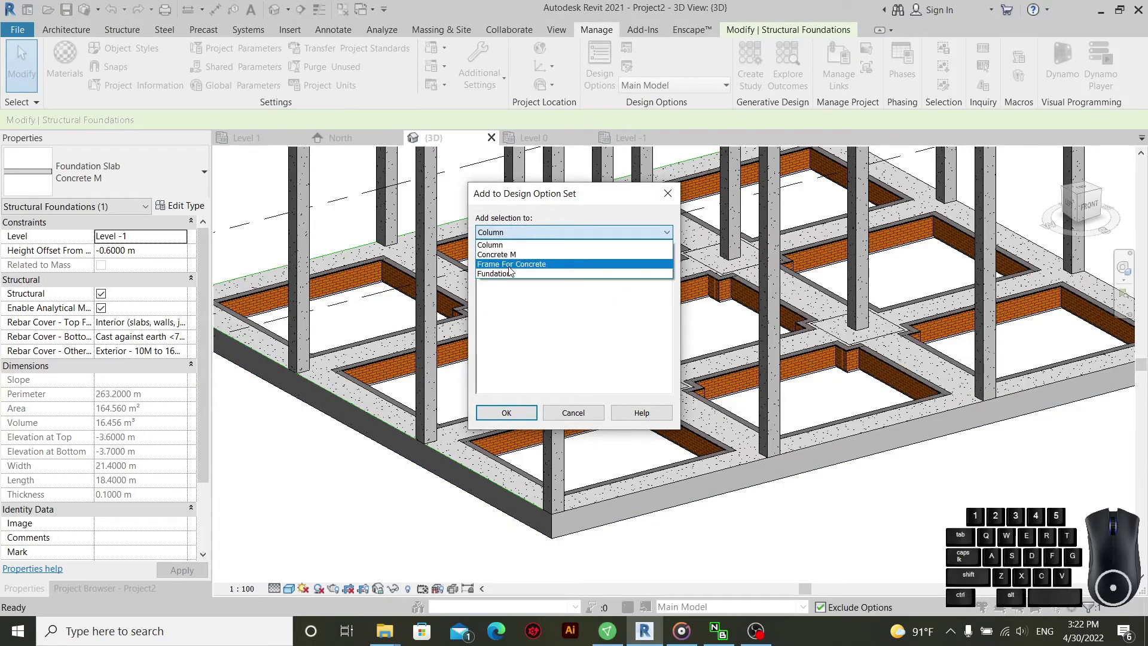
{"action": "left_click", "coordinate": [509, 259]}
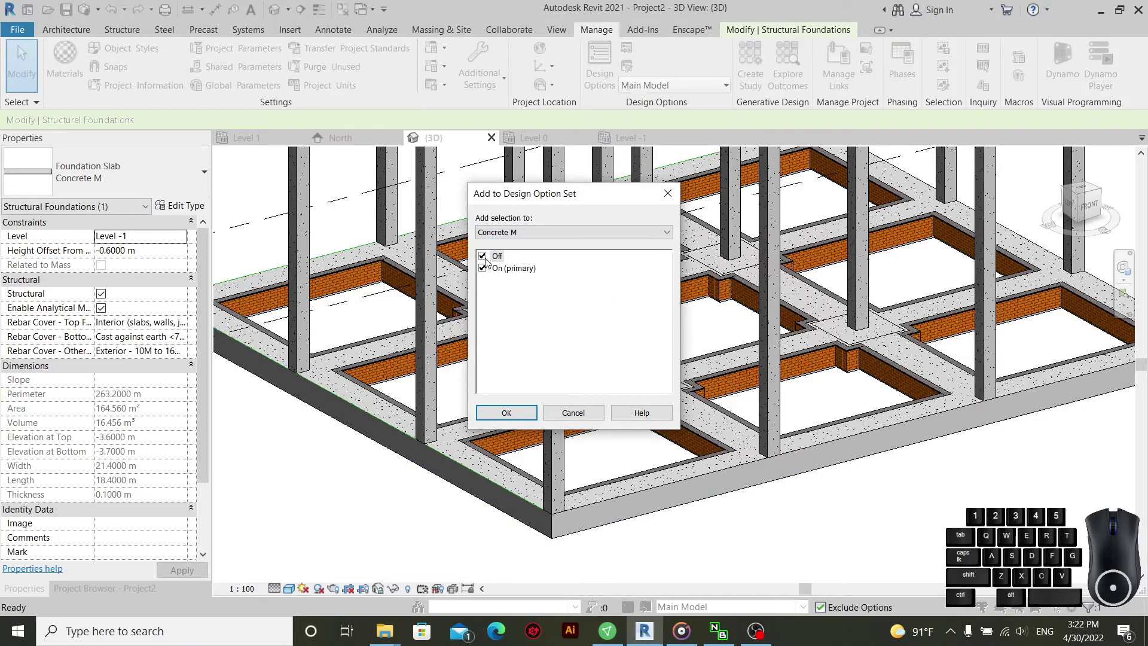
{"action": "left_click", "coordinate": [486, 262]}
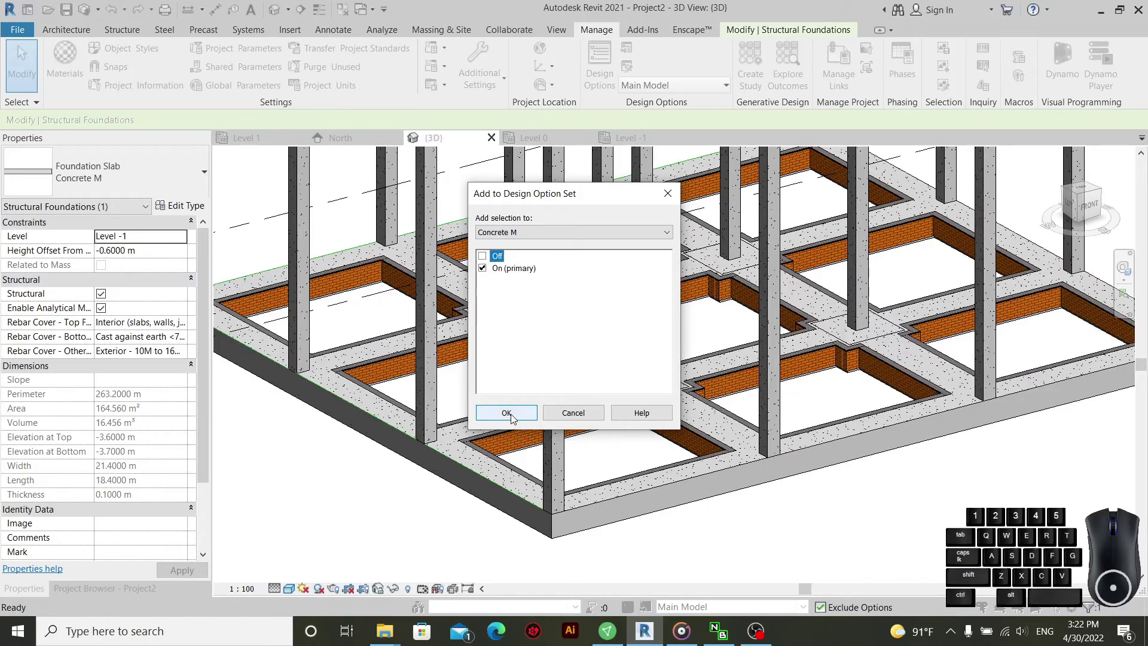
{"action": "left_click", "coordinate": [516, 416]}
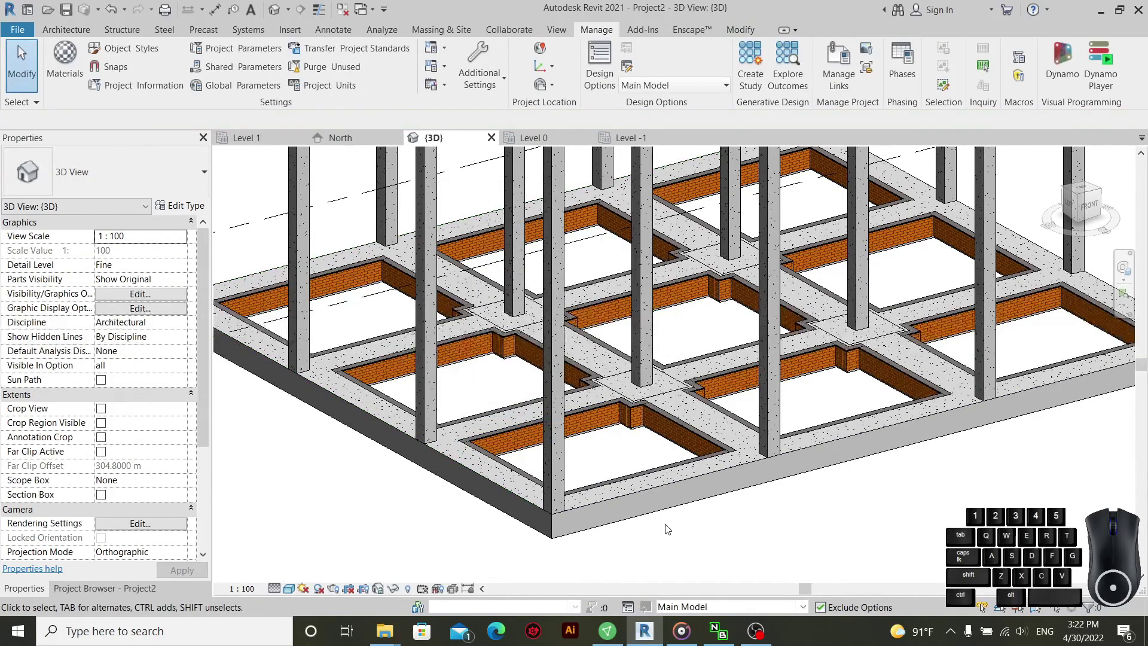
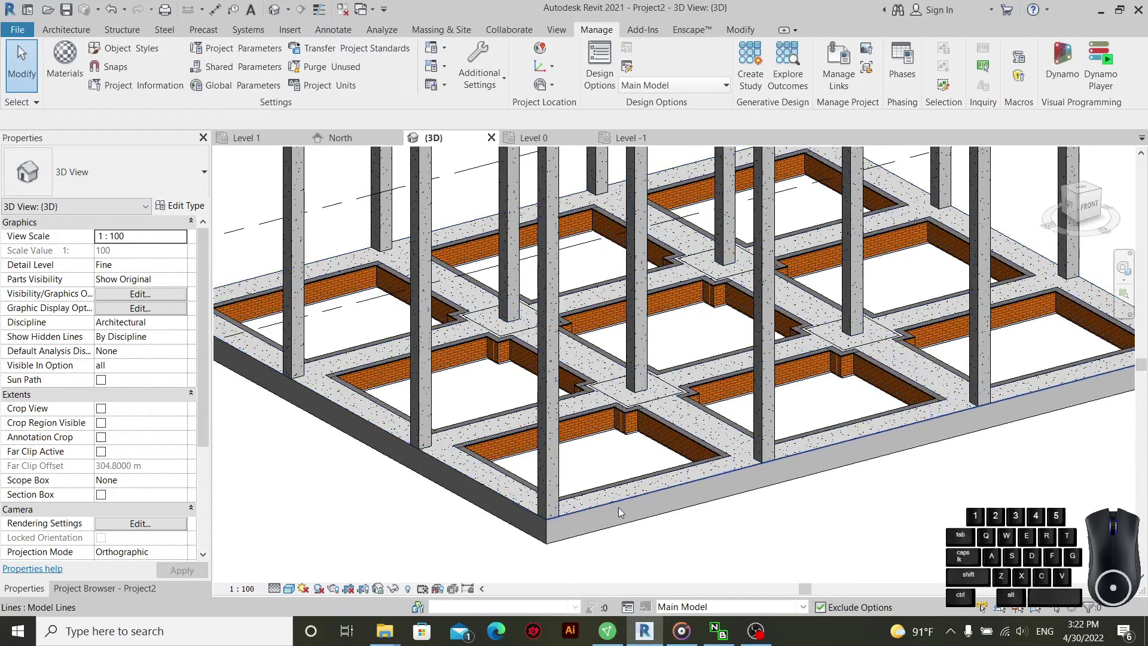
- Tab-select the five rectangular footings beneath the 150mm foundation slab
{"action": "key", "text": "Tab"}
{"action": "left_click", "coordinate": [577, 515]}
{"action": "left_click", "coordinate": [640, 544]}
{"action": "key", "text": "Tab"}
{"action": "key", "text": "Tab"}
{"action": "key", "text": "Tab"}
{"action": "key", "text": "Tab"}
{"action": "key", "text": "Tab"}
{"action": "left_click", "coordinate": [614, 505]}
{"action": "middle_click", "coordinate": [723, 534]}
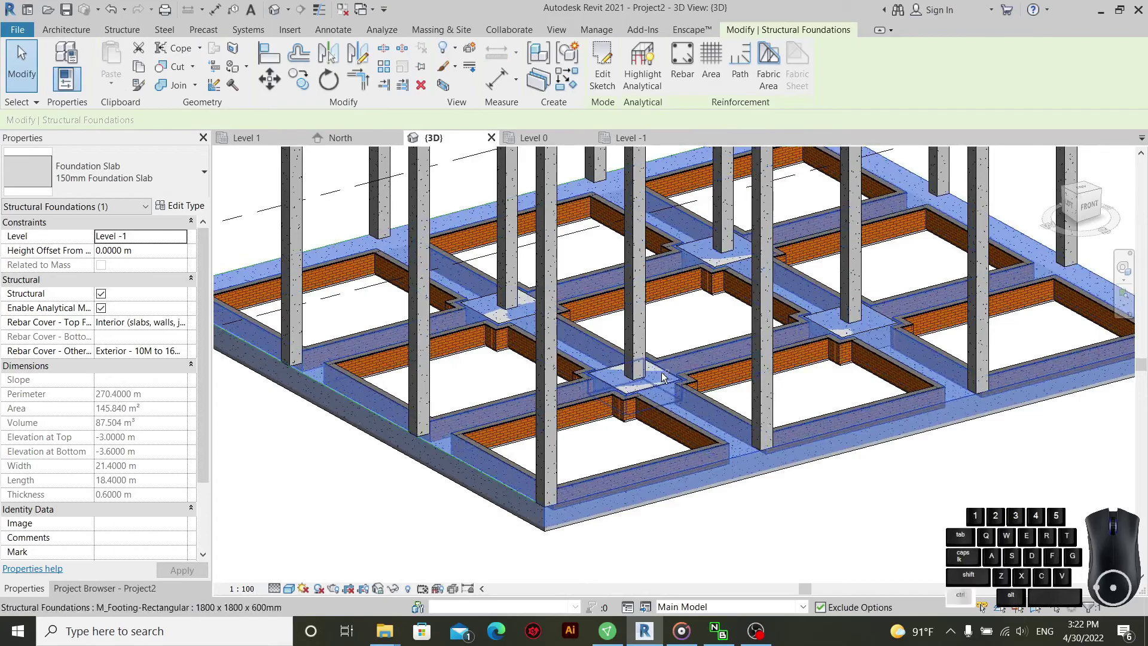
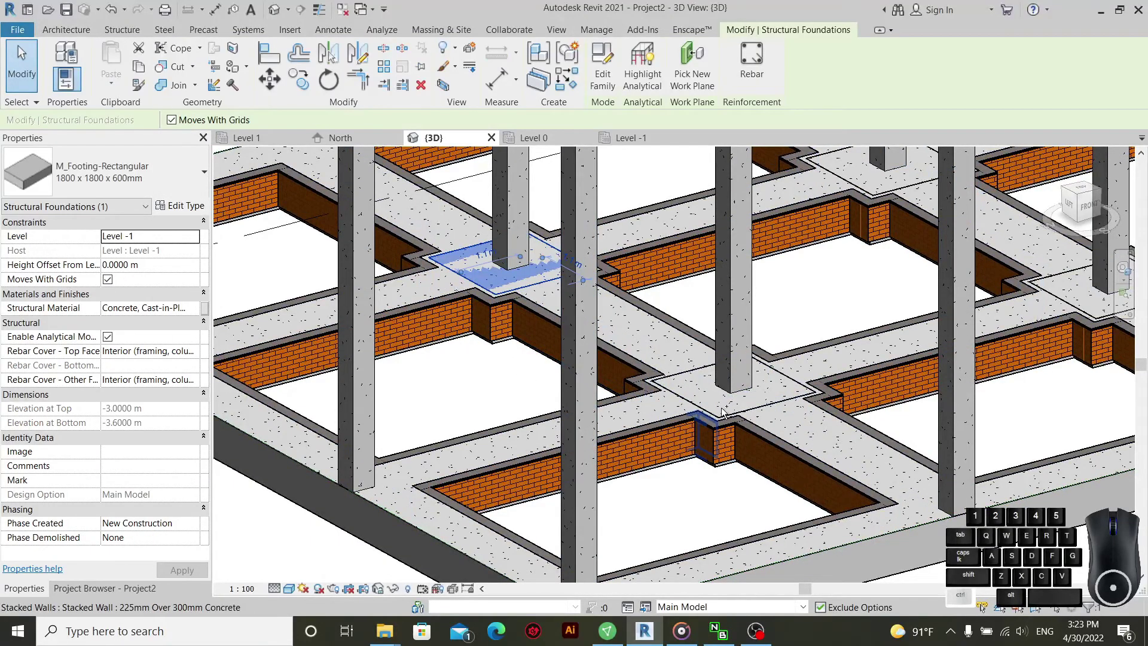
{"action": "key", "text": "Tab"}
{"action": "key", "text": "Tab"}
{"action": "key", "text": "Tab"}
{"action": "key", "text": "Tab"}
{"action": "key", "text": "Tab"}
{"action": "key", "text": "Tab"}
{"action": "key", "text": "Tab"}
{"action": "key", "text": "Tab"}
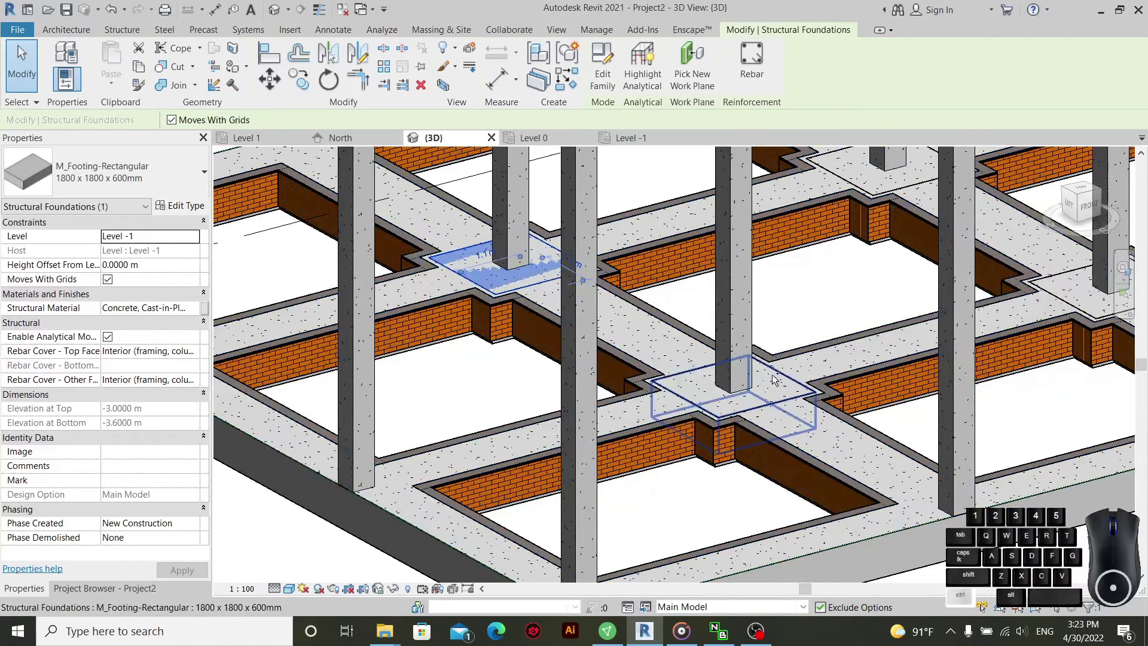
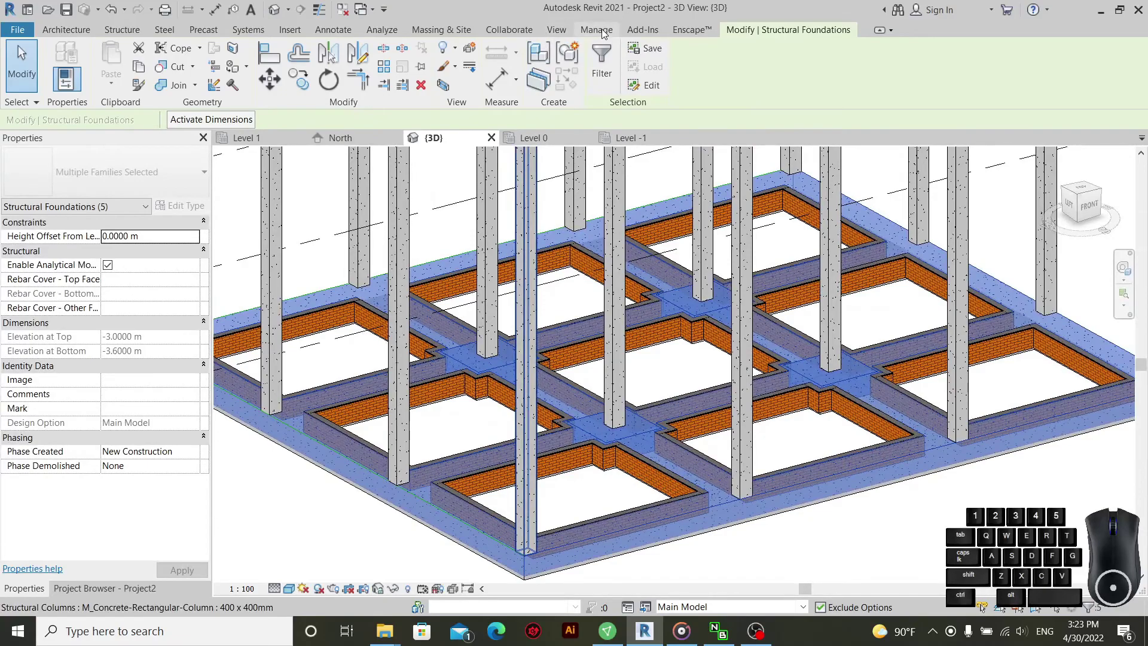
- Add the footings to the Fundation option set, in its On option only
{"action": "left_click", "coordinate": [607, 32]}
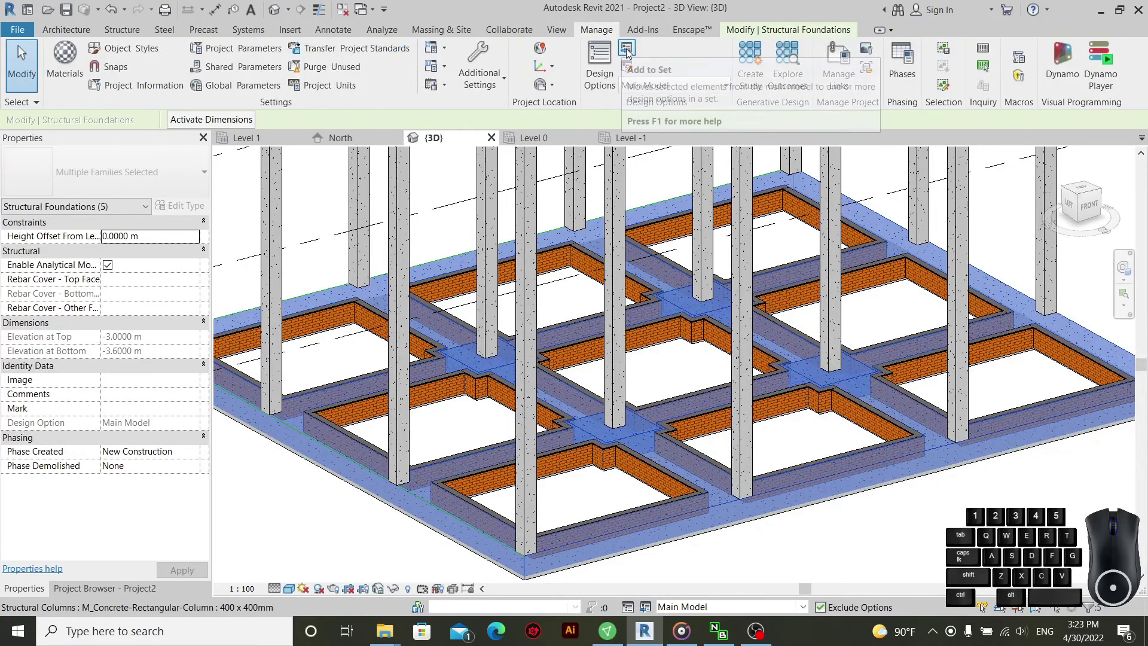
{"action": "left_click", "coordinate": [632, 54]}
{"action": "left_click", "coordinate": [514, 239]}
{"action": "left_click", "coordinate": [504, 278]}
{"action": "left_click", "coordinate": [488, 258]}
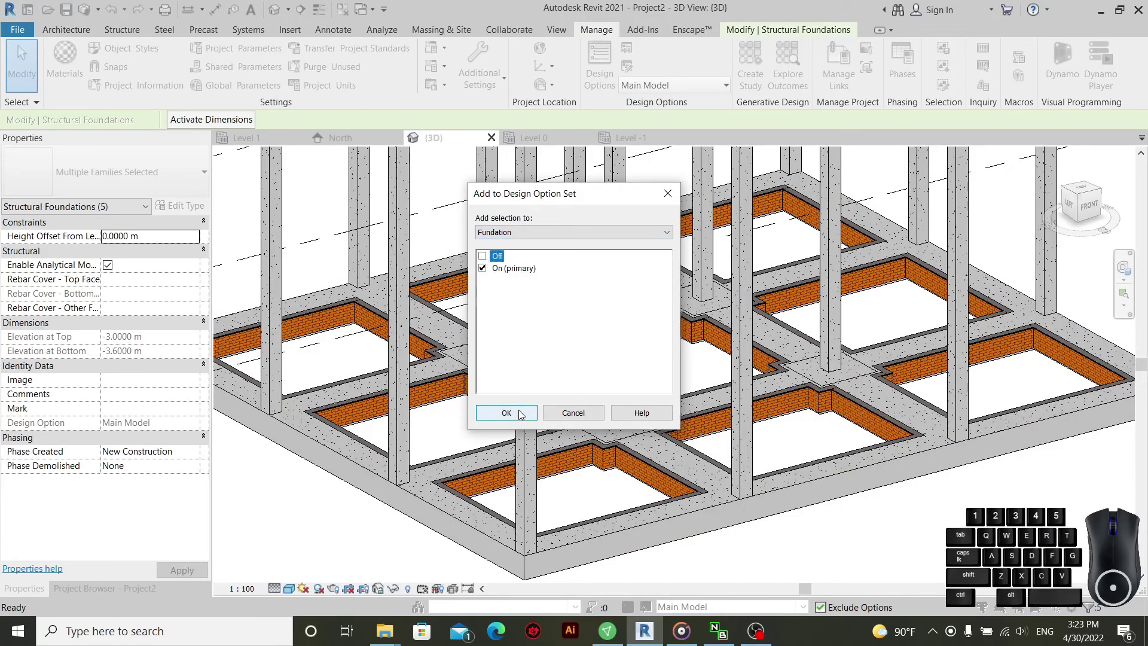
{"action": "left_click", "coordinate": [524, 413]}
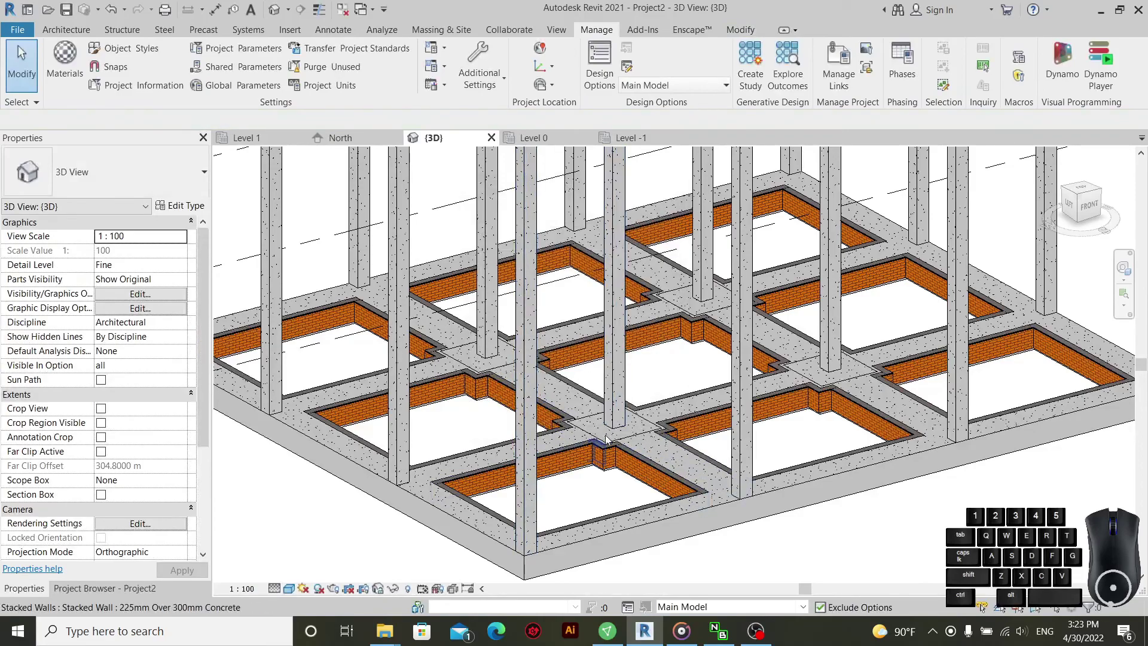
{"action": "left_click", "coordinate": [813, 557]}
{"action": "left_click", "coordinate": [626, 365]}
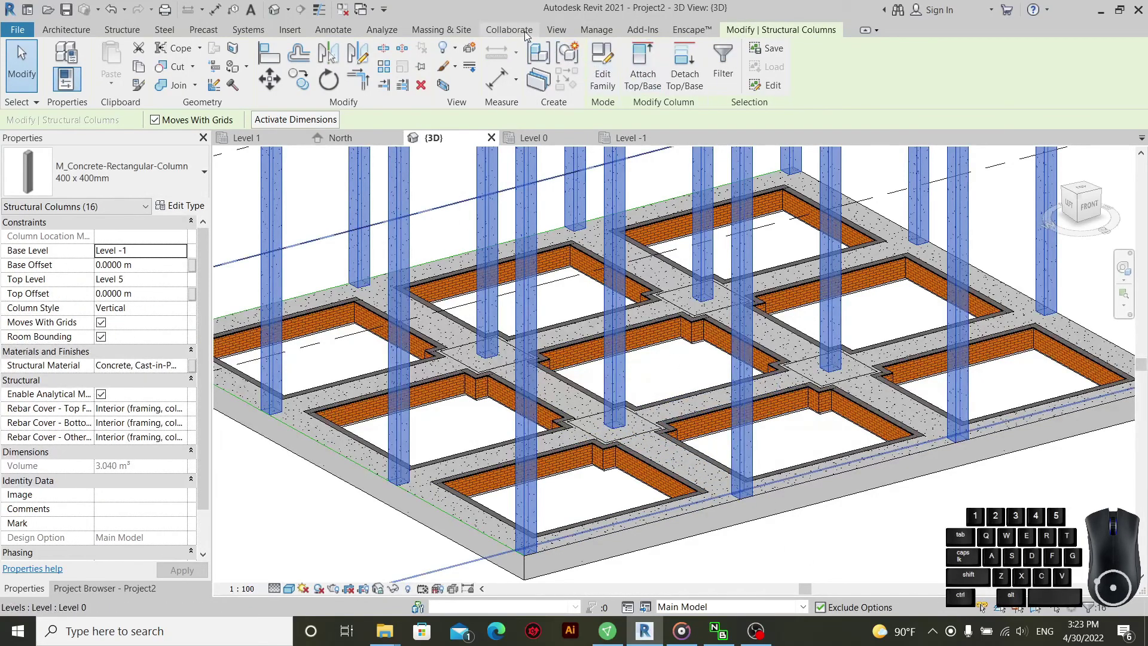
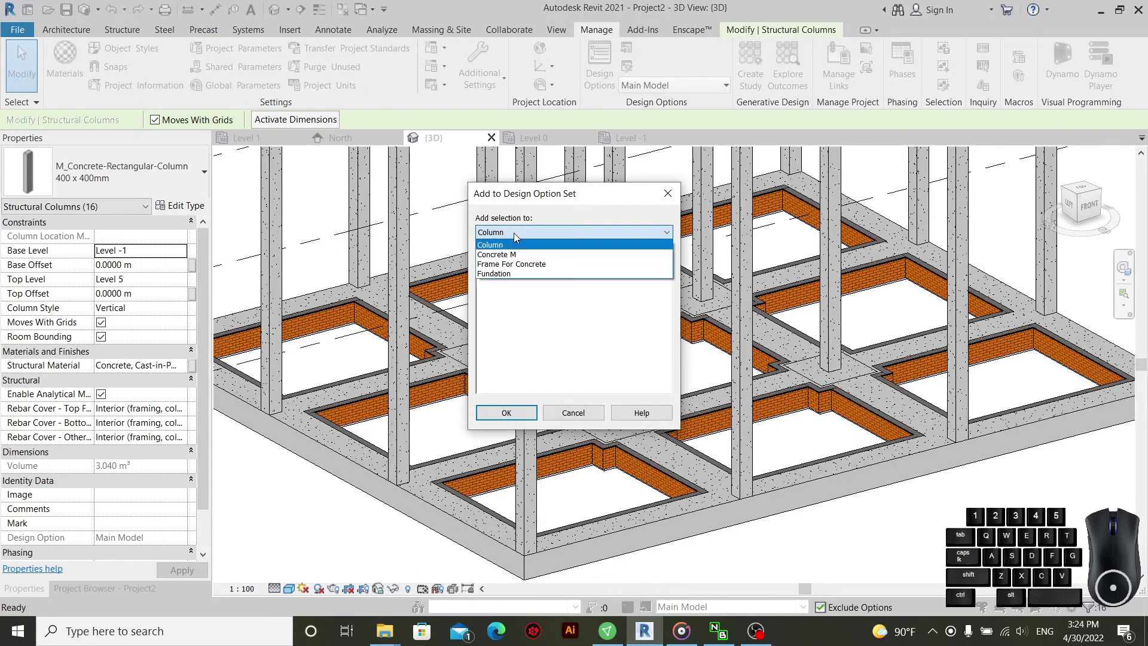
- Add the sixteen concrete columns to the Column option set, On option only
{"action": "left_click", "coordinate": [509, 250]}
{"action": "left_click", "coordinate": [488, 260]}
{"action": "left_click", "coordinate": [514, 421]}
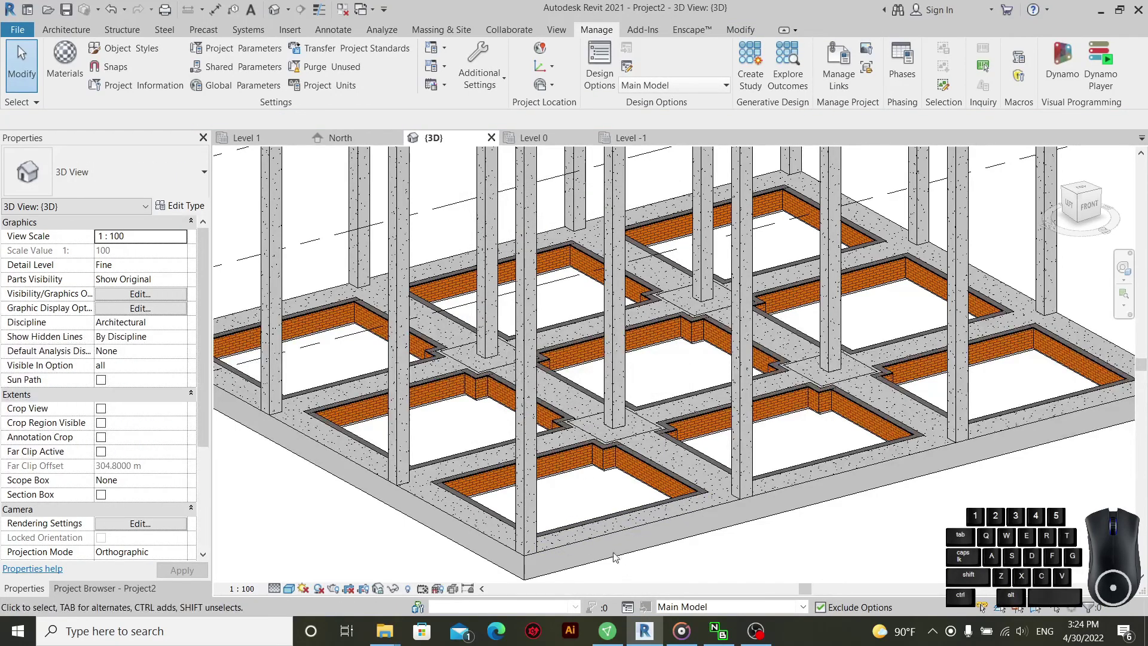
{"action": "left_click", "coordinate": [601, 519]}
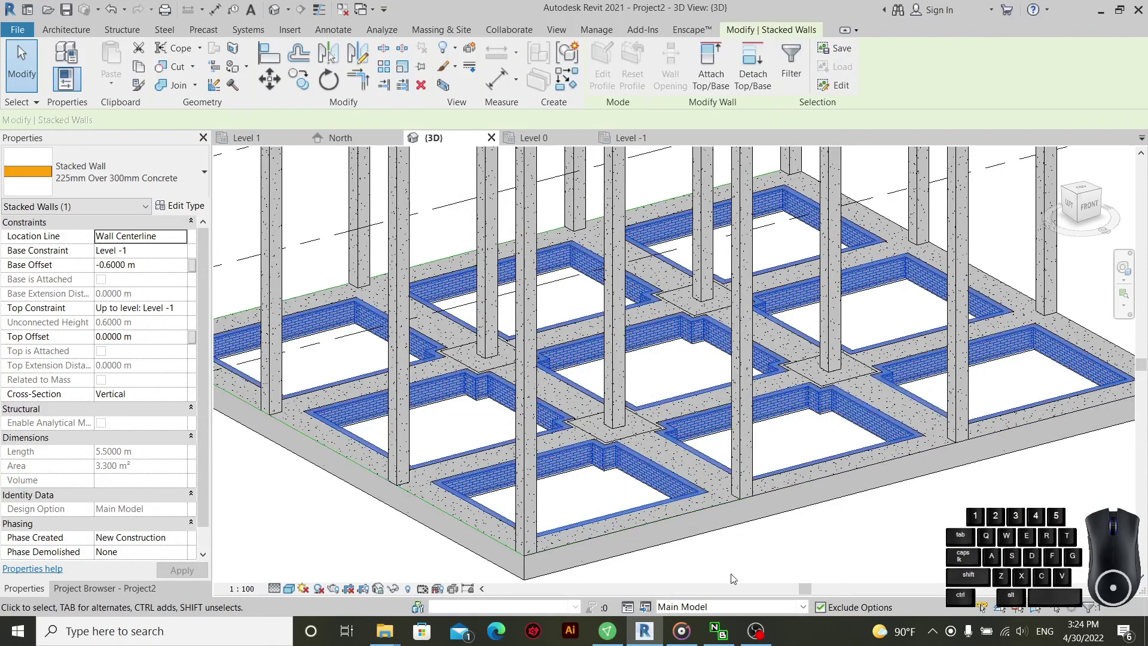